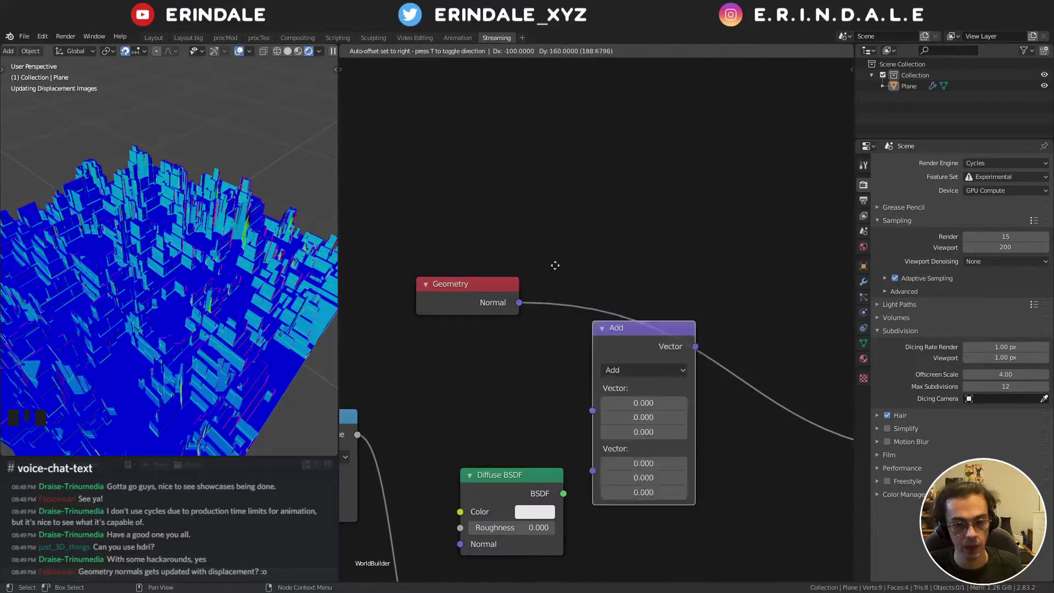
# - Orbit the view around the displaced city to inspect the absolute-normal preview
pyautogui.moveTo(614, 310); pyautogui.dragTo(261, 291)
pyautogui.moveTo(260, 290); pyautogui.dragTo(108, 266)
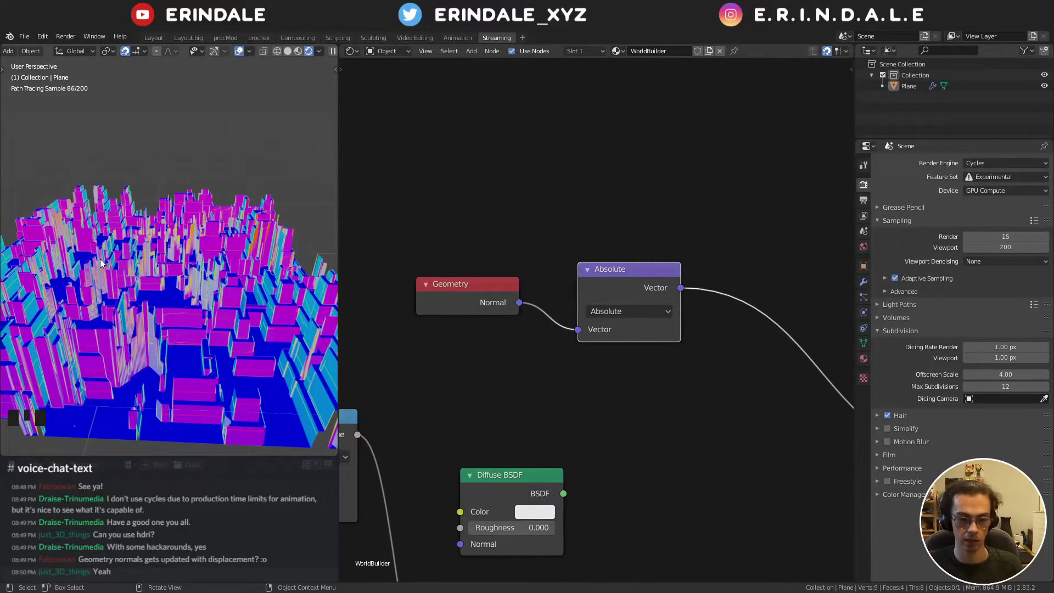
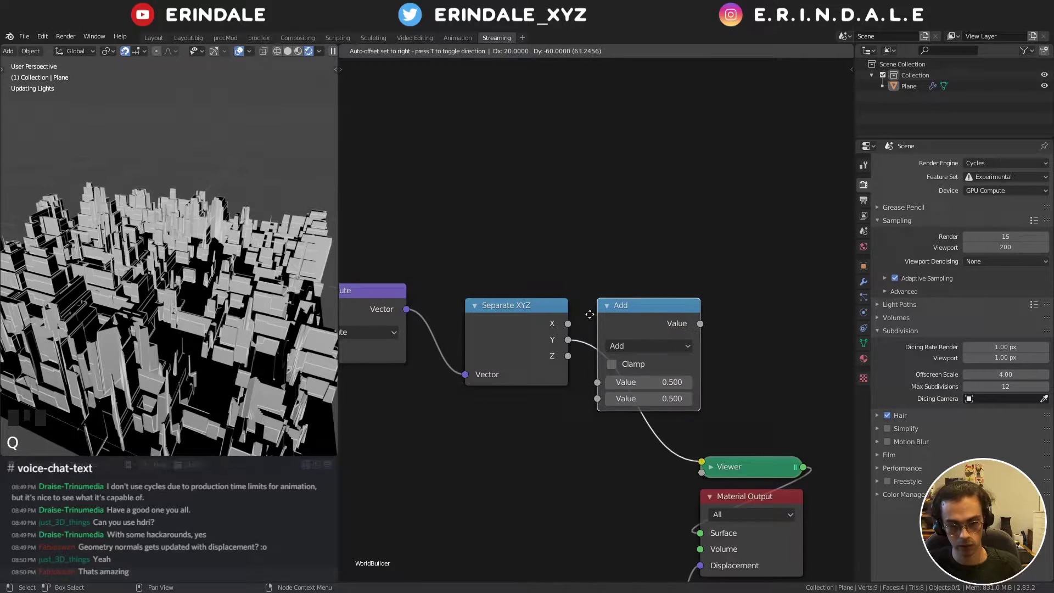
# - Wire the X and Y normal components into the Add node and tidy its placement
pyautogui.moveTo(652, 330); pyautogui.dragTo(593, 329)
pyautogui.moveTo(174, 290); pyautogui.dragTo(84, 252)
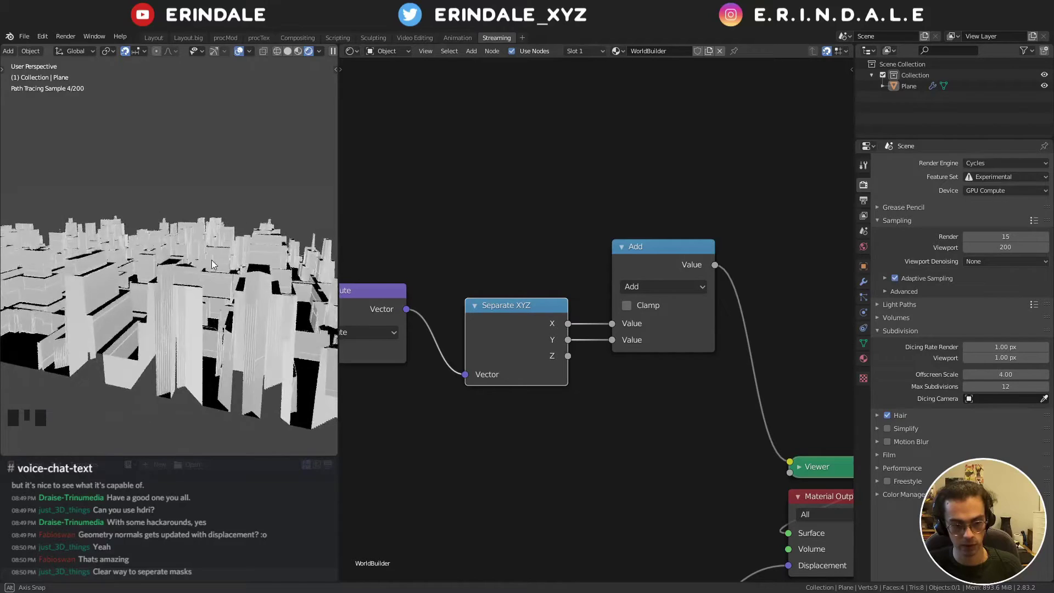
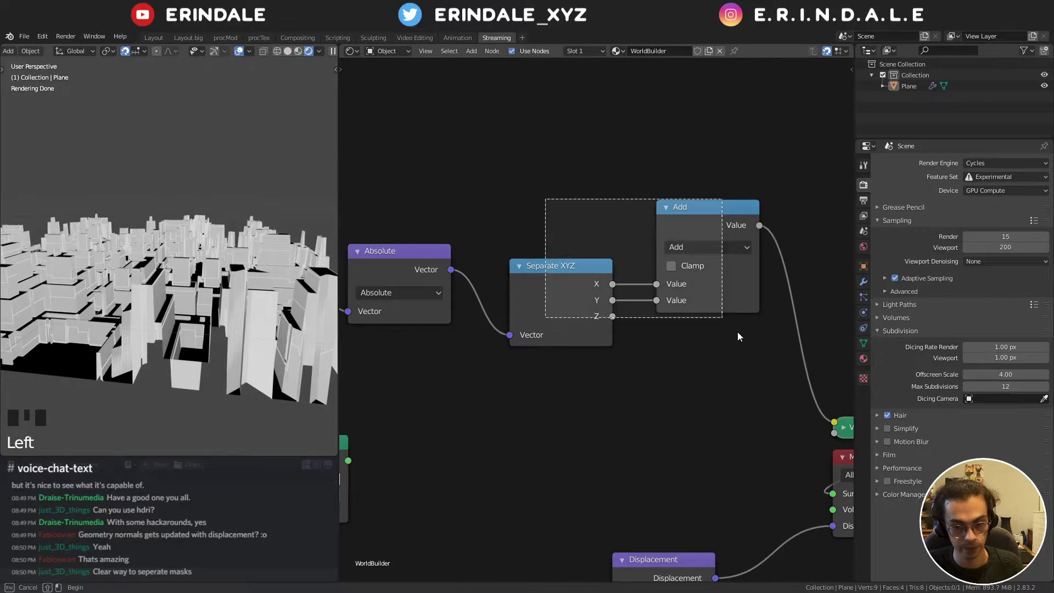
pyautogui.click(567, 291)
pyautogui.doubleClick(560, 219)
pyautogui.moveTo(148, 217); pyautogui.dragTo(151, 229)
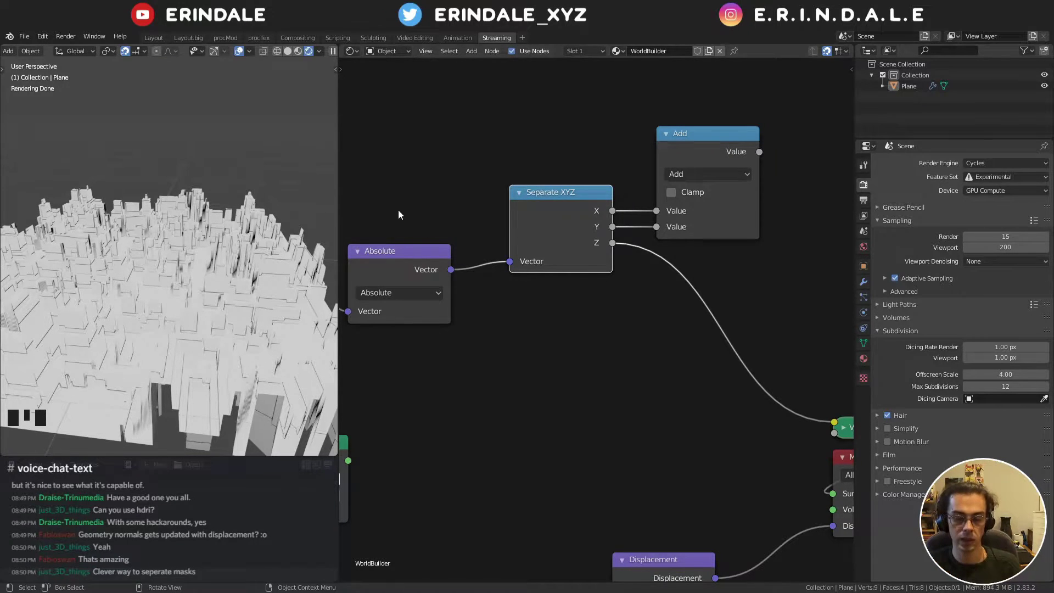
# - Add a Math Less Than 0.5 node after the Add and feed it into the viewer
pyautogui.rightClick(705, 249)
pyautogui.click(740, 111)
pyautogui.click(723, 133)
pyautogui.middleClick(181, 263)
pyautogui.press('q')
pyautogui.moveTo(728, 300); pyautogui.dragTo(655, 329)
pyautogui.moveTo(222, 314); pyautogui.dragTo(169, 254)
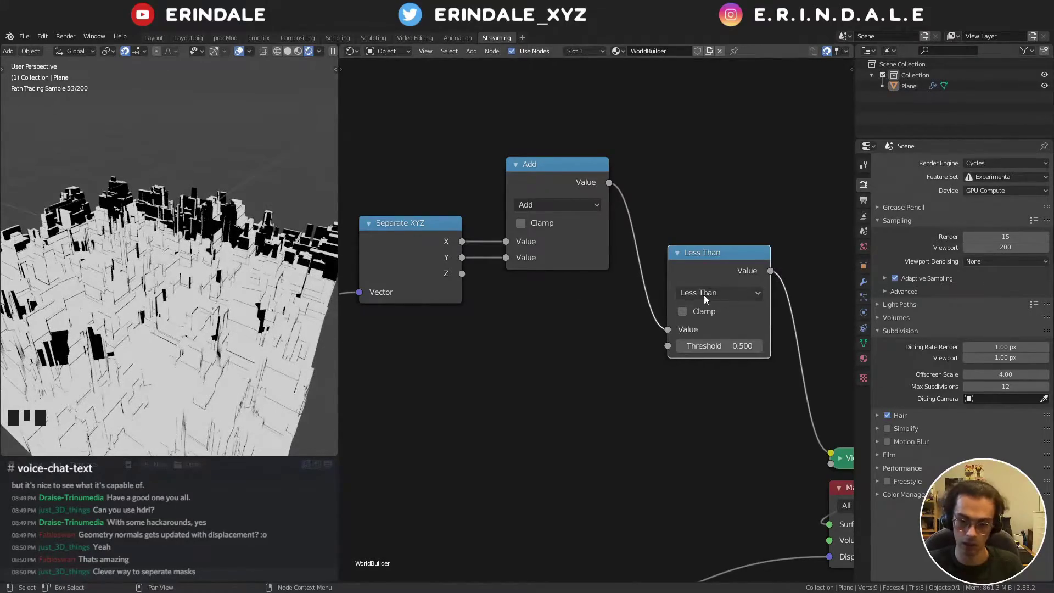
# - Frame the whole node tree in the editor view
pyautogui.moveTo(717, 268); pyautogui.dragTo(148, 281)
pyautogui.moveTo(148, 281); pyautogui.dragTo(526, 314)
pyautogui.scroll(-3)
pyautogui.moveTo(57, 286); pyautogui.dragTo(722, 320)
pyautogui.rightClick(722, 320)
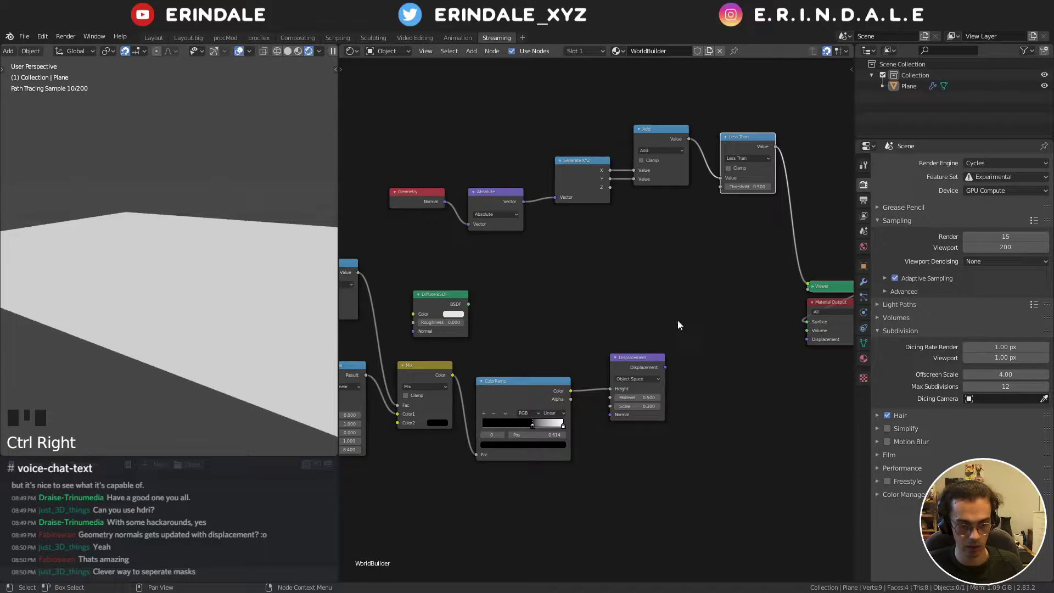
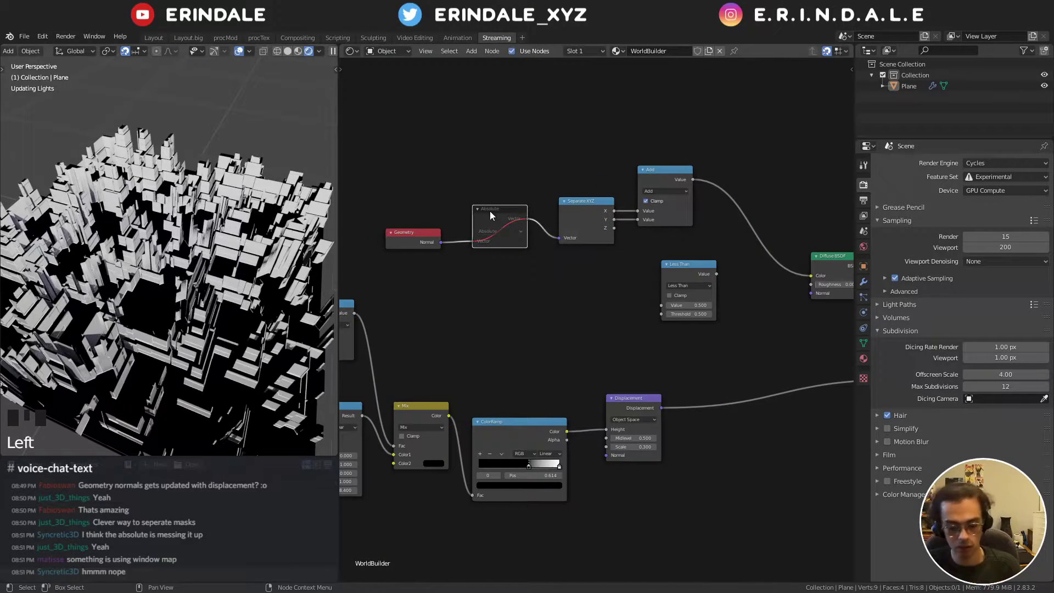
# - Move the Absolute node aside and add a Texture Coordinate node to feed its normals in
pyautogui.press('m')
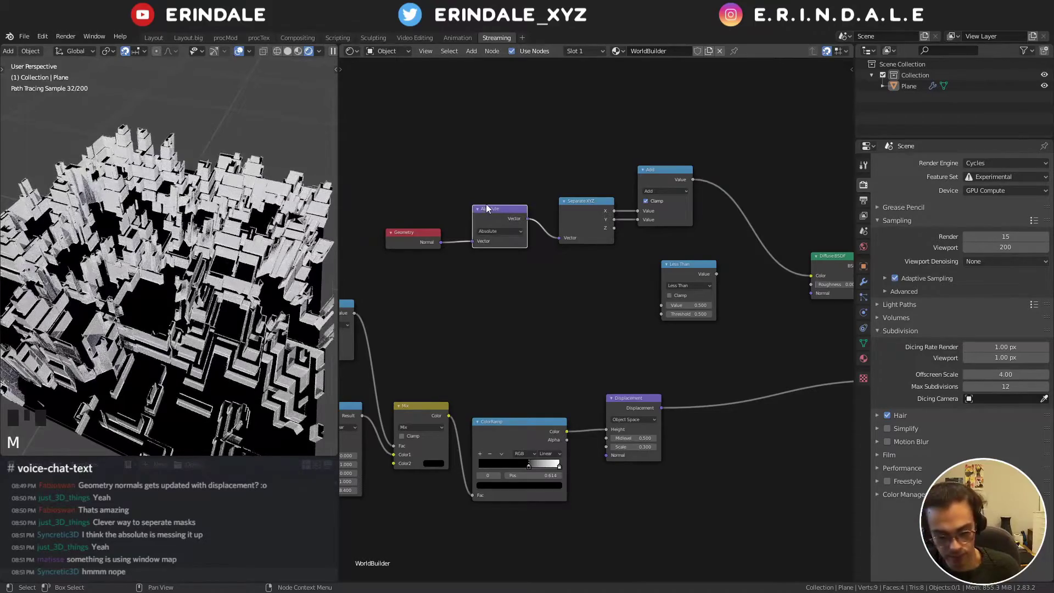
pyautogui.moveTo(503, 297); pyautogui.dragTo(458, 235)
pyautogui.click(459, 236)
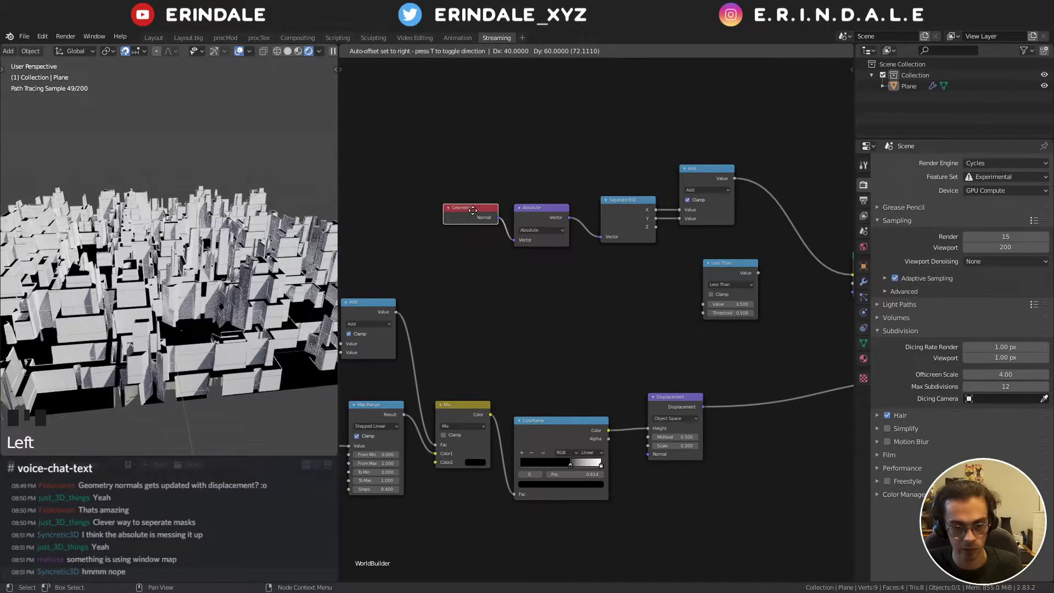
pyautogui.press('q')
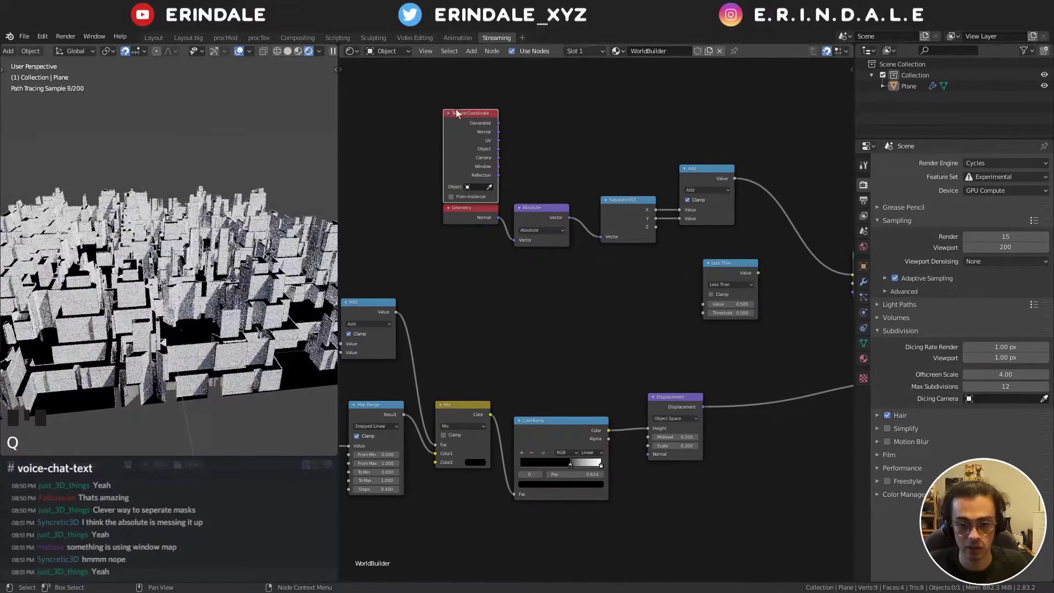
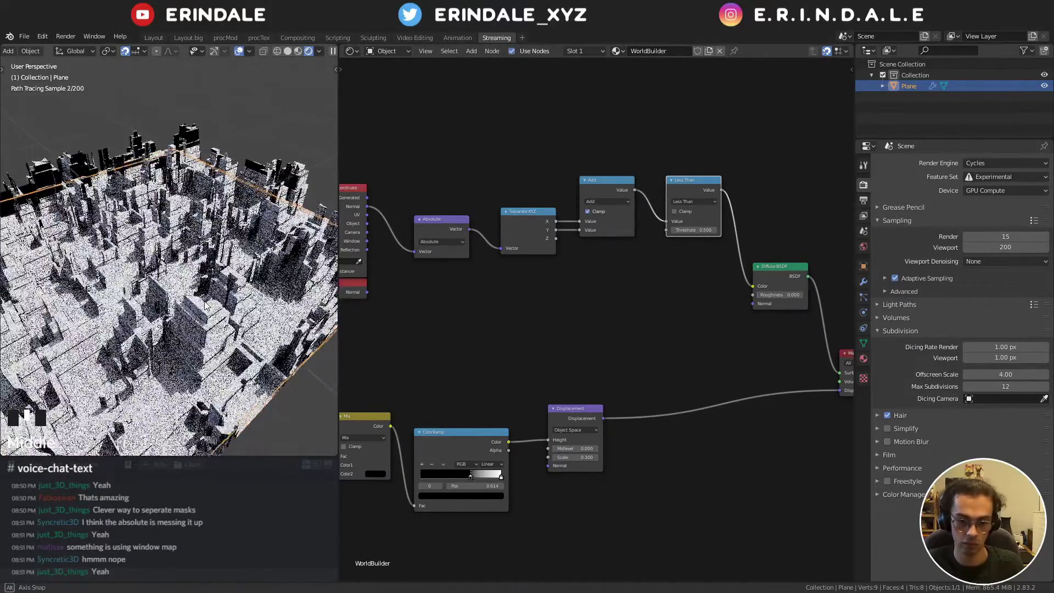
# - Duplicate a ColorRamp and insert it between the Add node and the Diffuse BSDF colour
pyautogui.moveTo(197, 271); pyautogui.dragTo(206, 292)
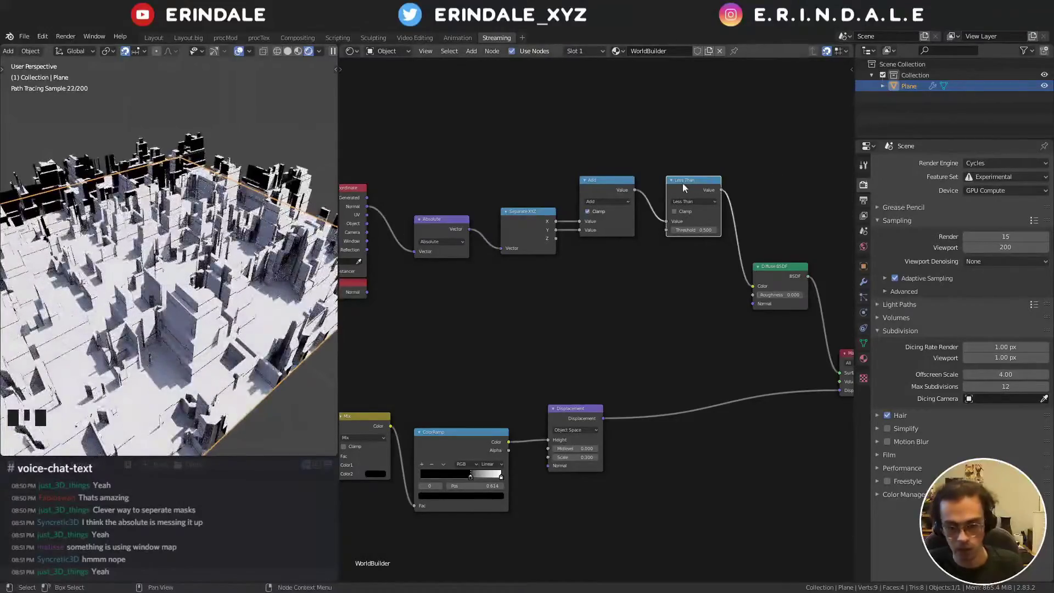
pyautogui.click(683, 177)
pyautogui.click(685, 186)
pyautogui.press('x')
pyautogui.moveTo(142, 238); pyautogui.dragTo(629, 227)
# - Set the ramp to Constant interpolation with the black stop near 0.100
pyautogui.press('q')
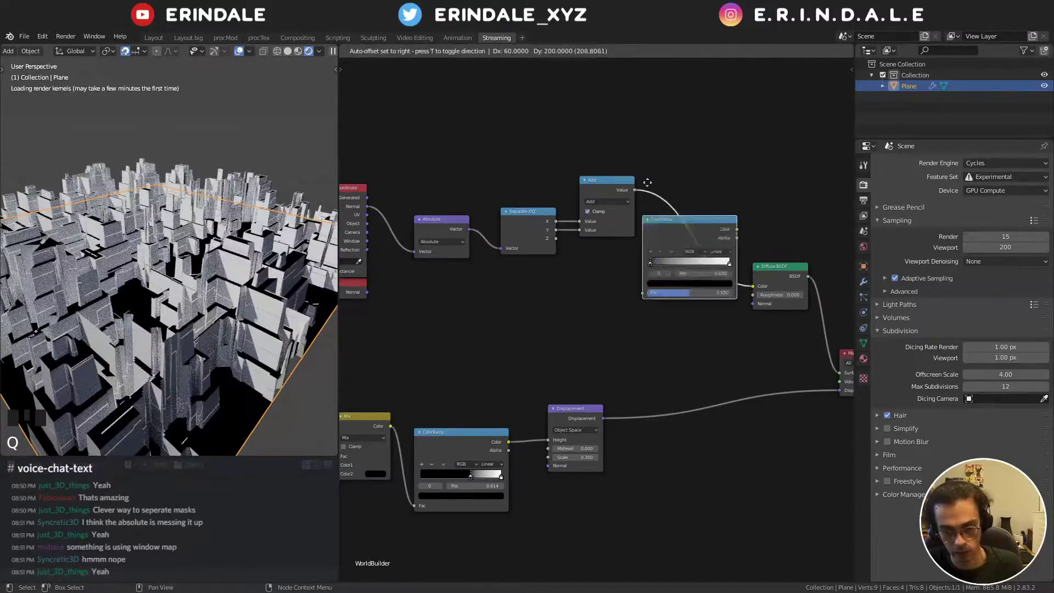
pyautogui.moveTo(745, 203); pyautogui.dragTo(677, 220)
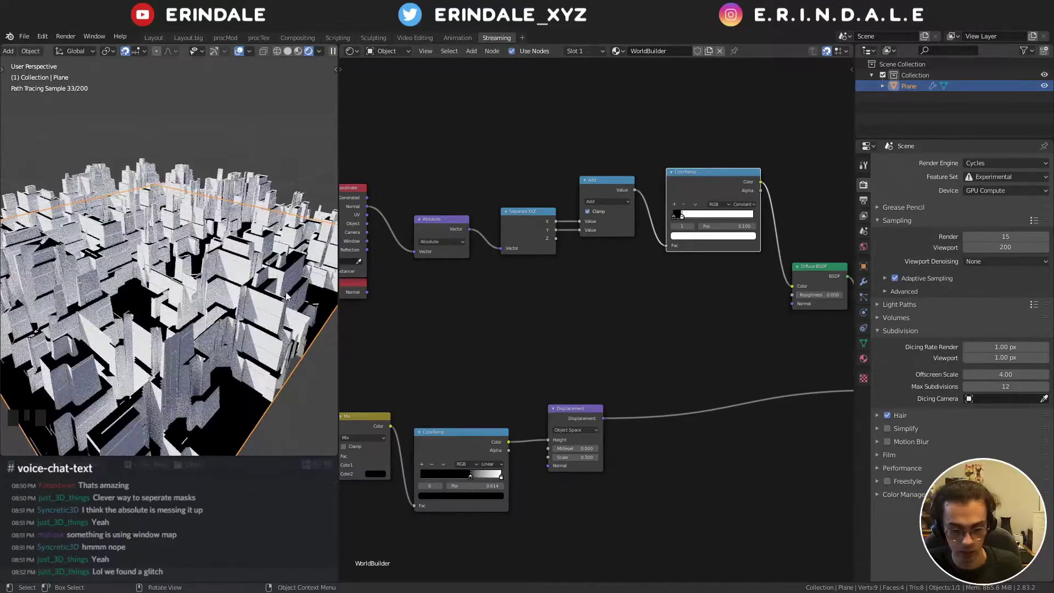
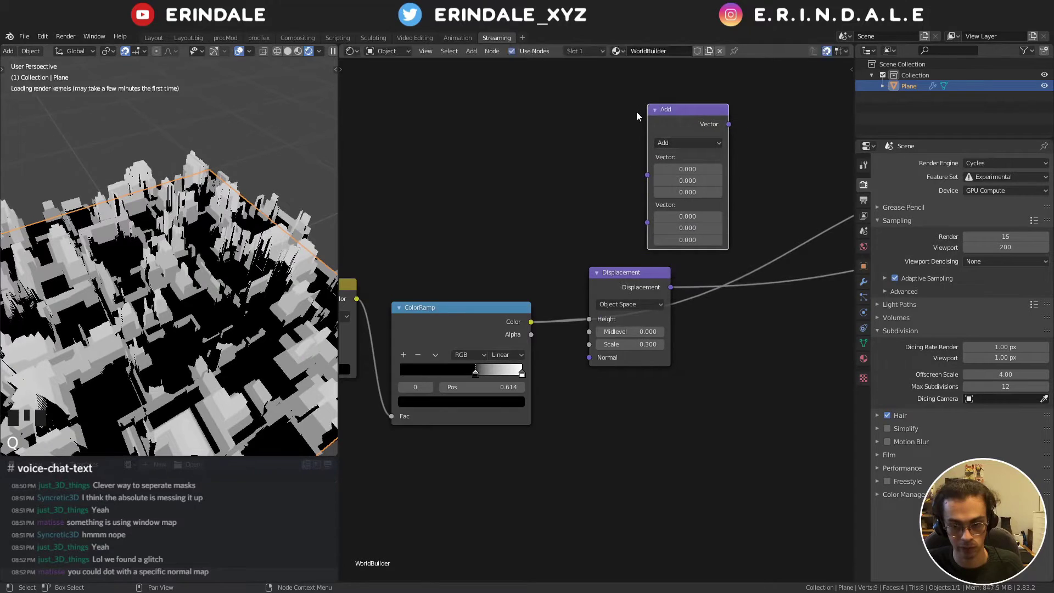
# - Add a Less Than node with threshold 0 after the height ColorRamp into the viewer
pyautogui.click(692, 119)
pyautogui.press('x')
pyautogui.press('q')
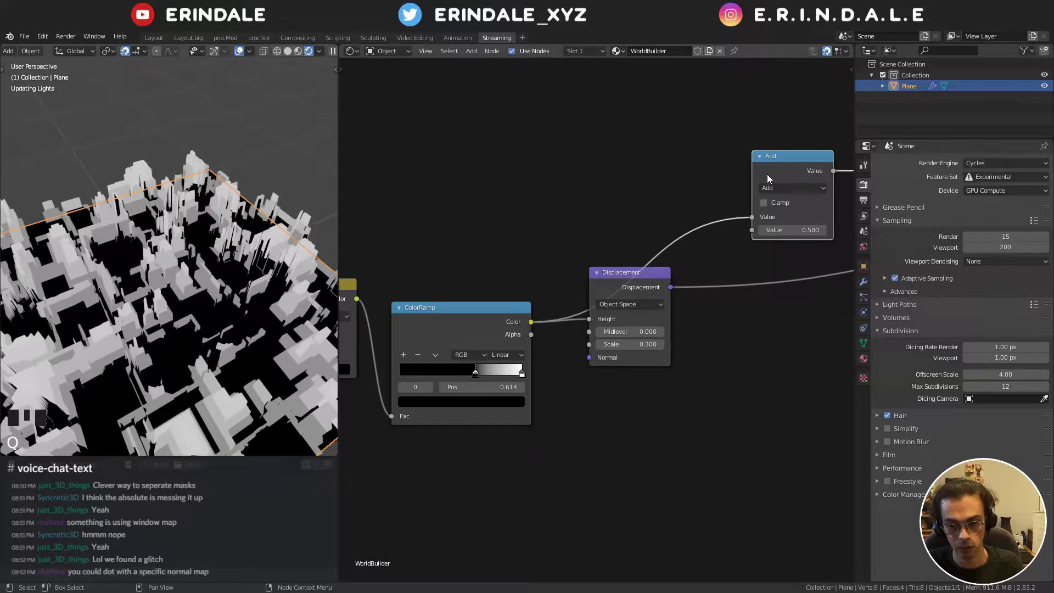
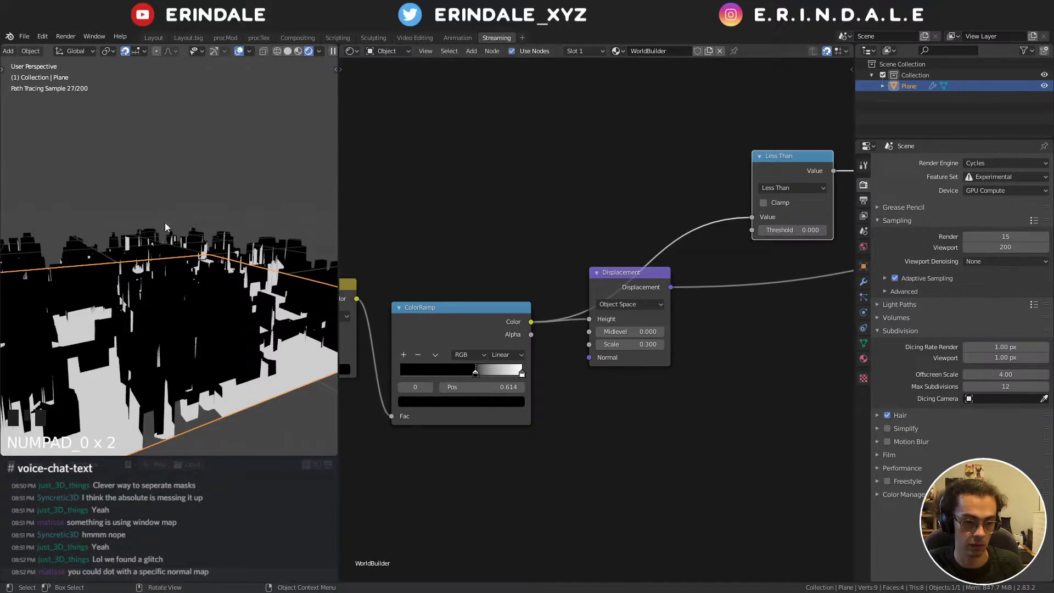
# - Orbit down to ground level over the terrain and bring the node tree back into view
pyautogui.moveTo(151, 226); pyautogui.dragTo(423, 197)
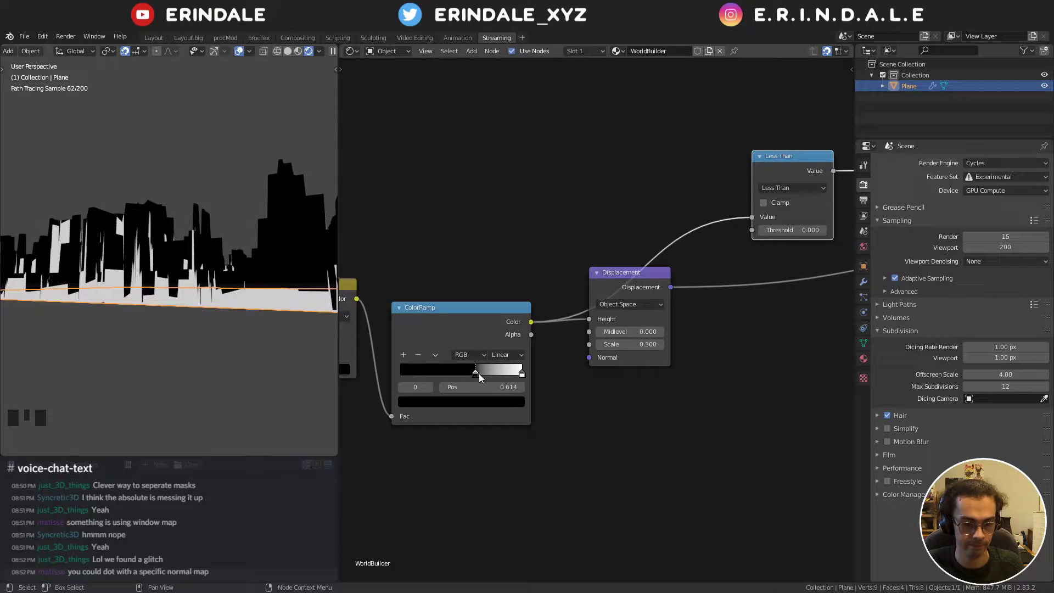
pyautogui.moveTo(479, 376); pyautogui.dragTo(256, 266)
pyautogui.moveTo(255, 265); pyautogui.dragTo(567, 170)
pyautogui.scroll(-3)
pyautogui.moveTo(658, 160); pyautogui.dragTo(560, 313)
pyautogui.click(560, 313)
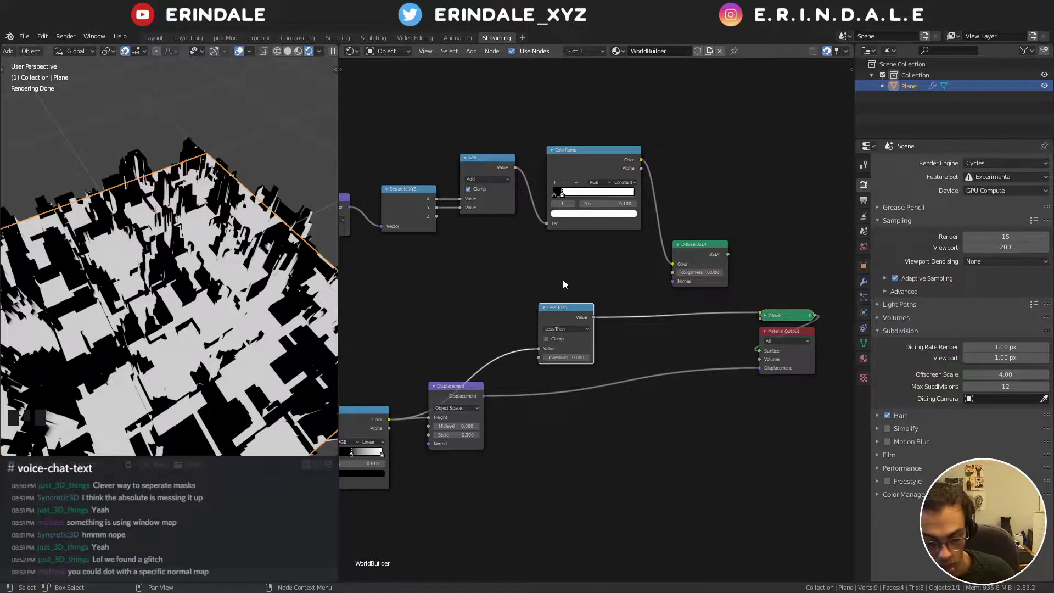
# - Mute Less Than and add a Dot Product Vector Math node taking the absolute normal with 1, 53, 0
pyautogui.press('m')
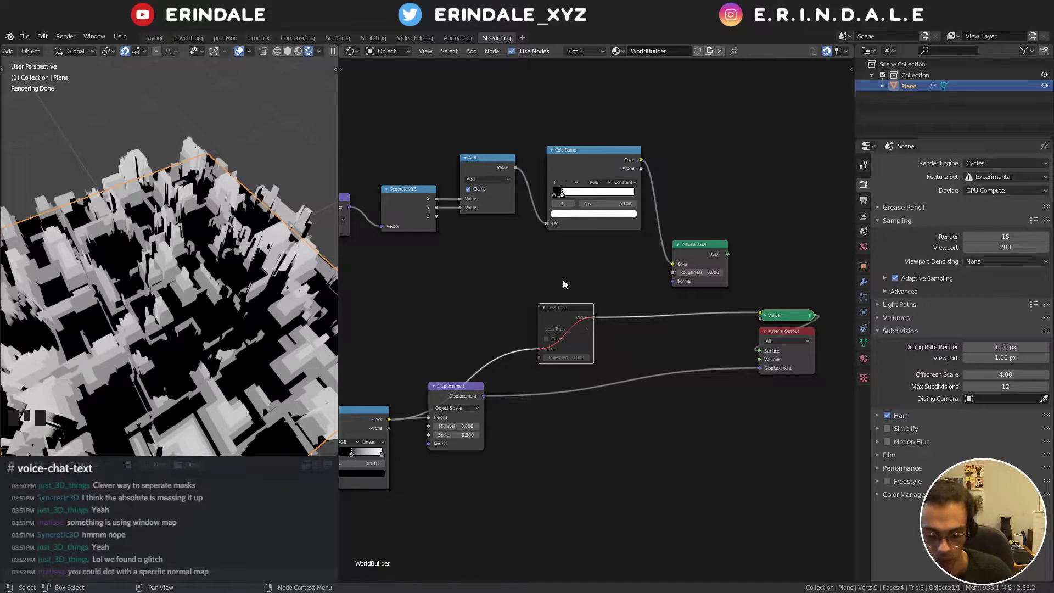
pyautogui.moveTo(557, 317); pyautogui.dragTo(488, 313)
pyautogui.moveTo(489, 312); pyautogui.dragTo(577, 291)
pyautogui.press('q')
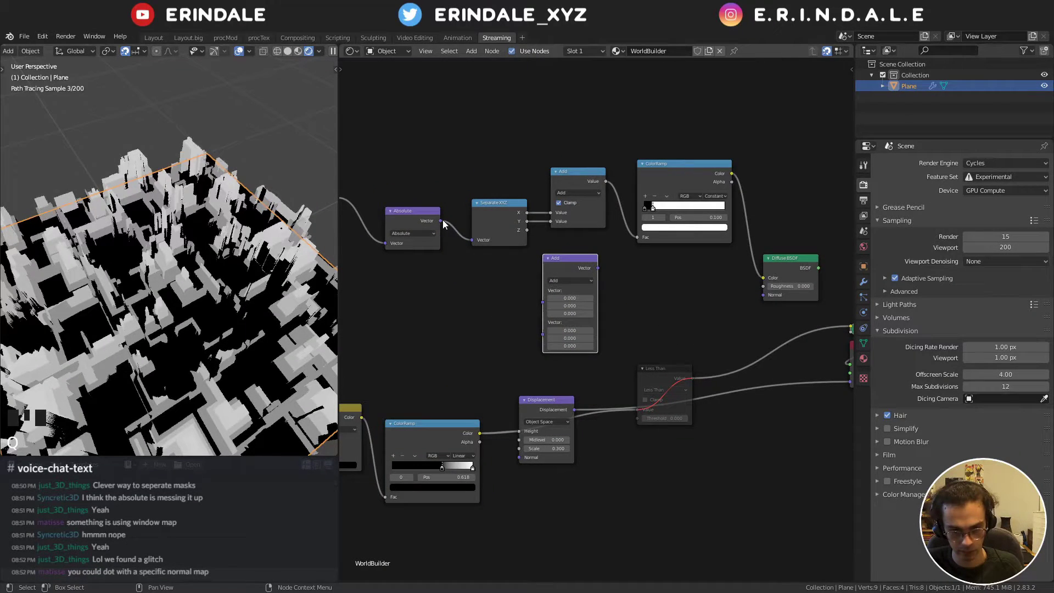
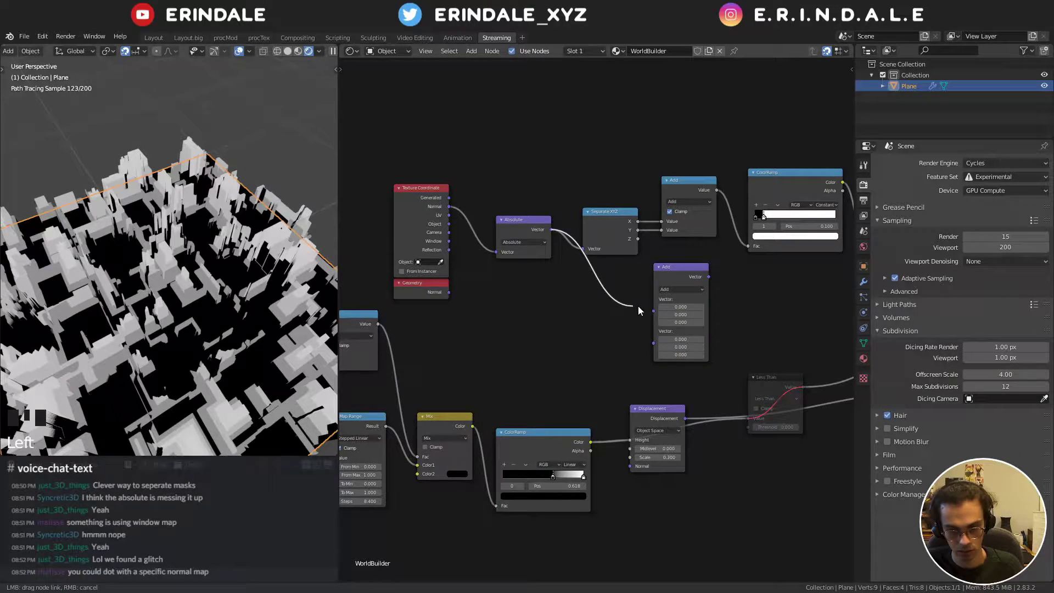
pyautogui.moveTo(681, 290); pyautogui.dragTo(706, 366)
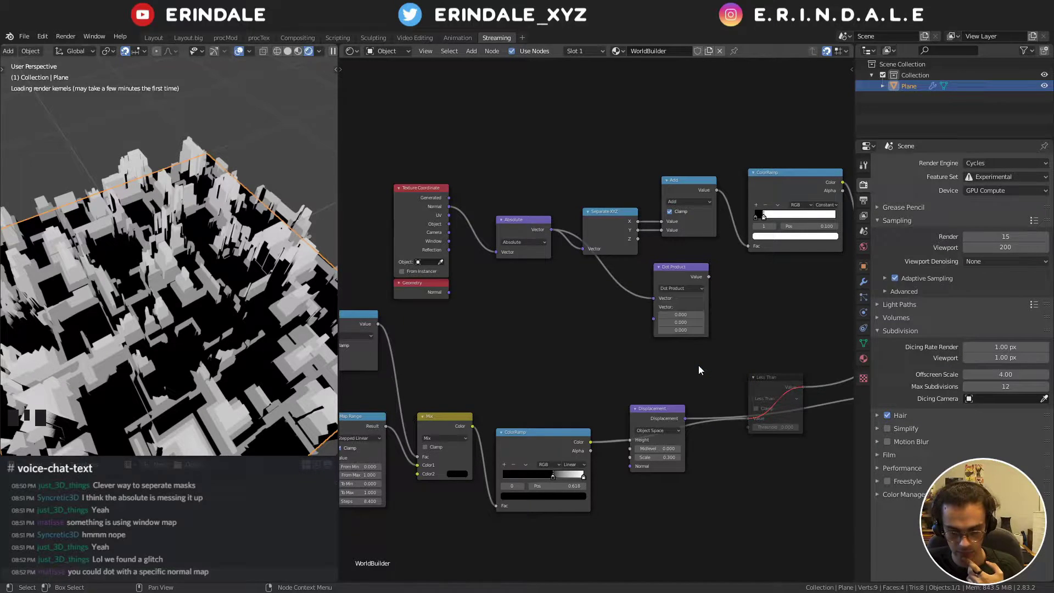
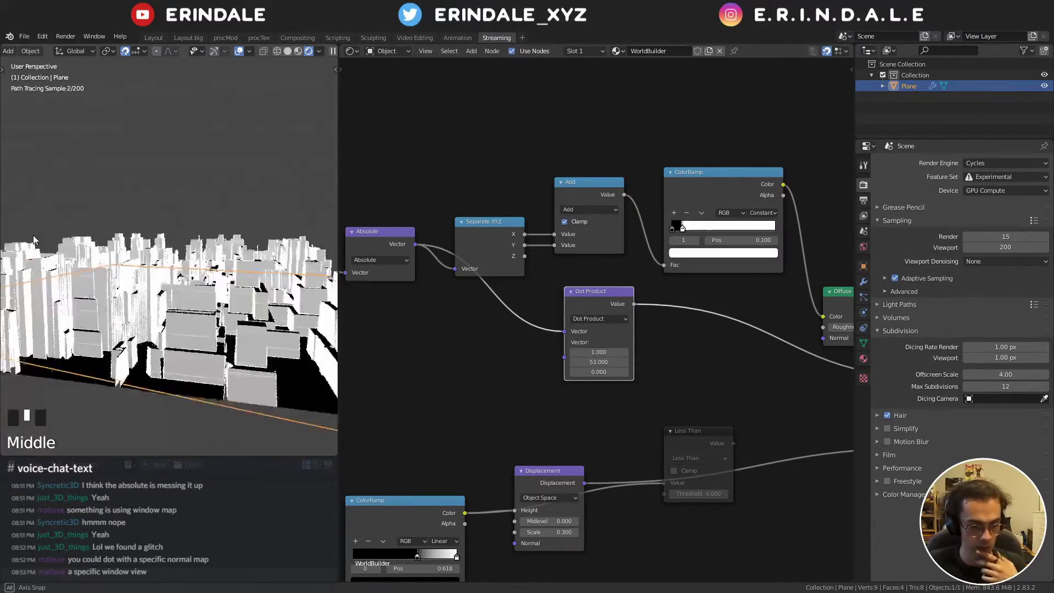
# - Lower the Dot Product vector to 10, 10, 0 while viewing the city
pyautogui.moveTo(270, 240); pyautogui.dragTo(206, 242)
pyautogui.moveTo(192, 243); pyautogui.dragTo(176, 246)
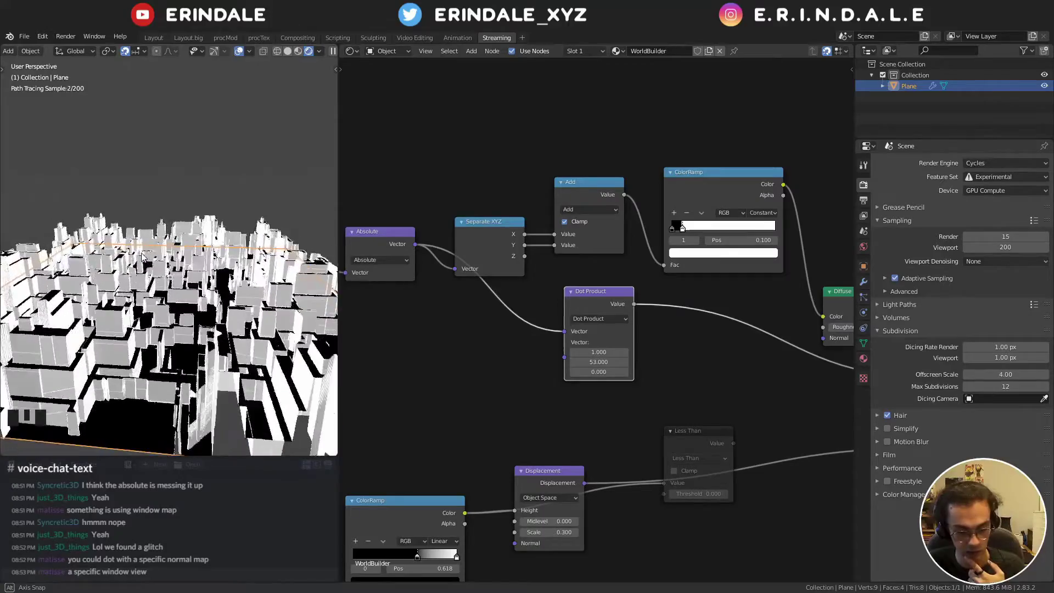
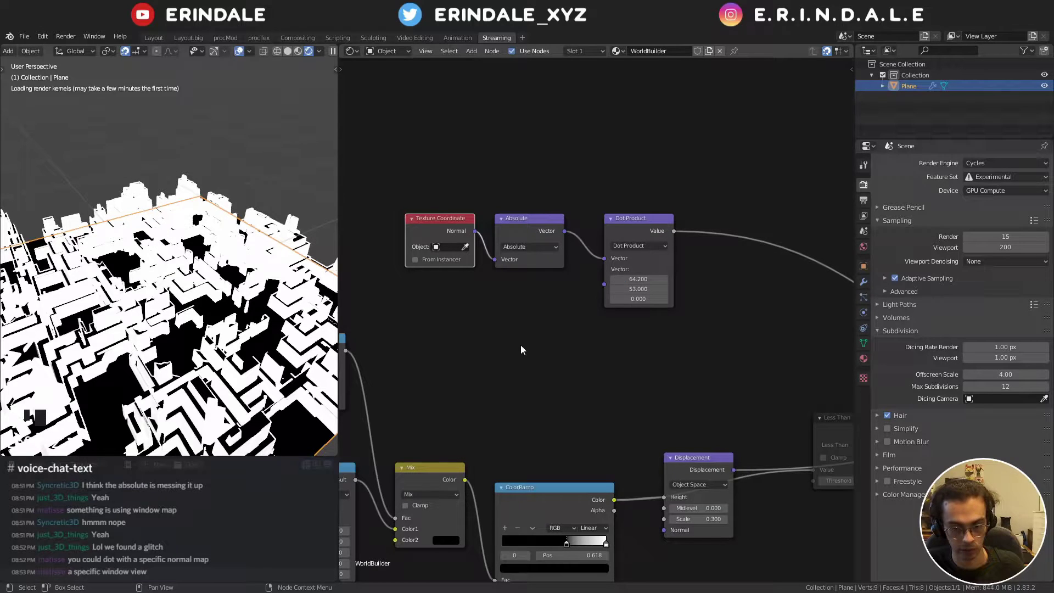
pyautogui.moveTo(274, 291); pyautogui.dragTo(169, 259)
pyautogui.middleClick(187, 266)
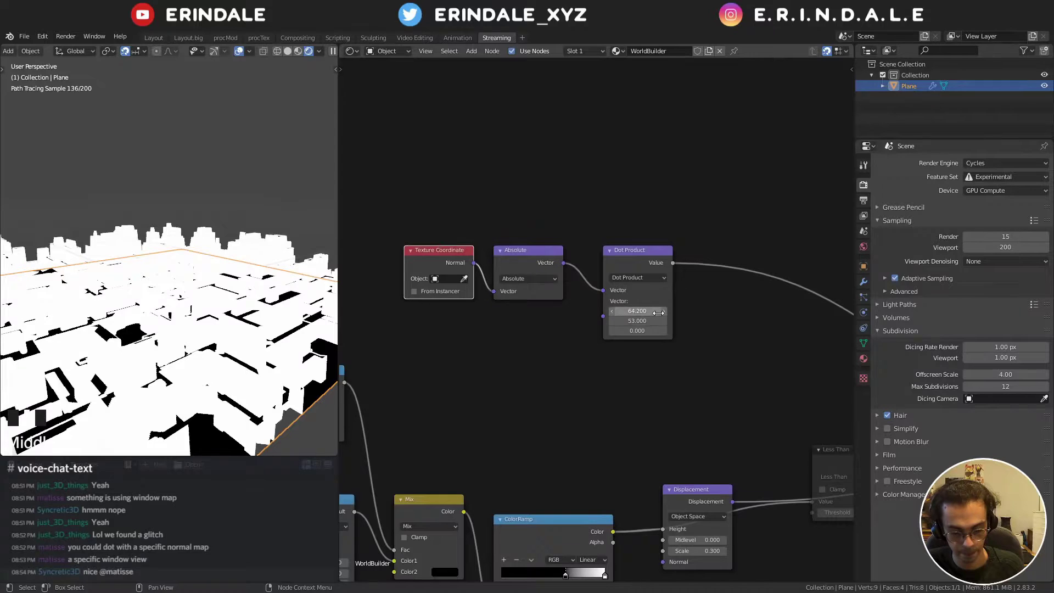
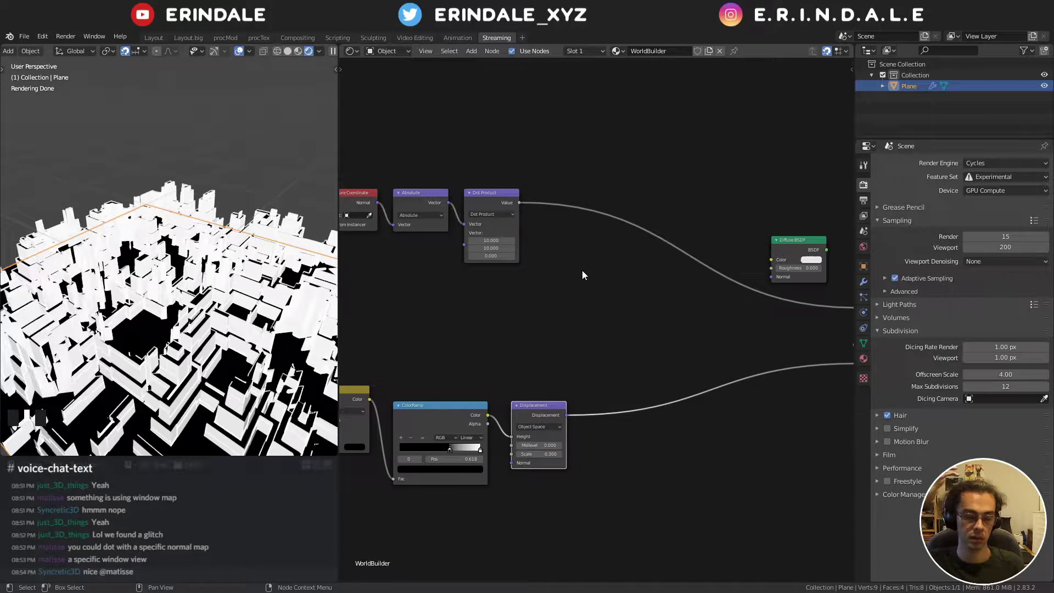
# - Connect the Texture Coordinate Object output to preview coordinates as colours on the terrain
pyautogui.press('shift+a')
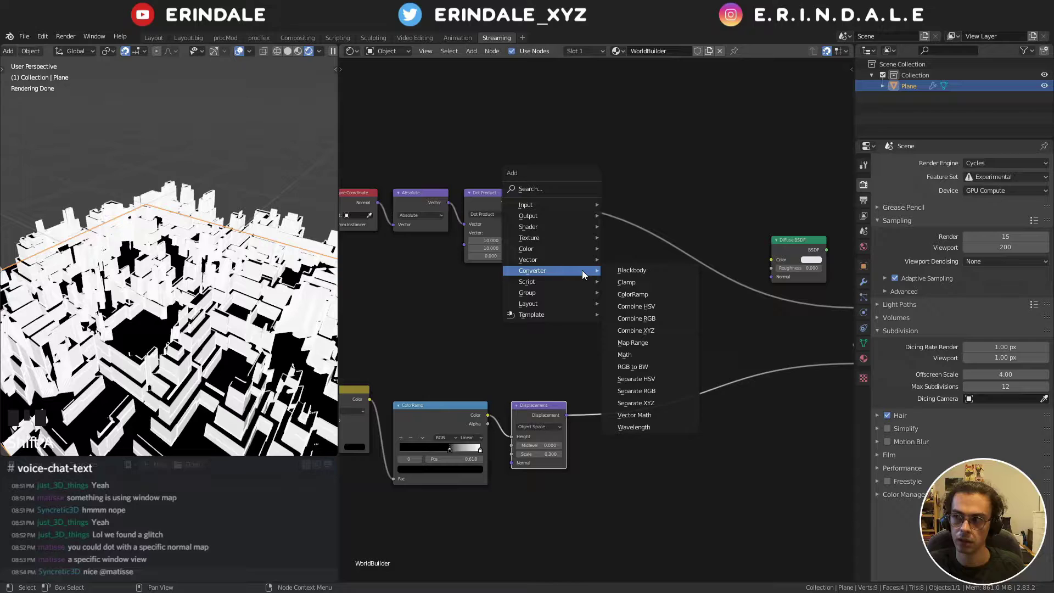
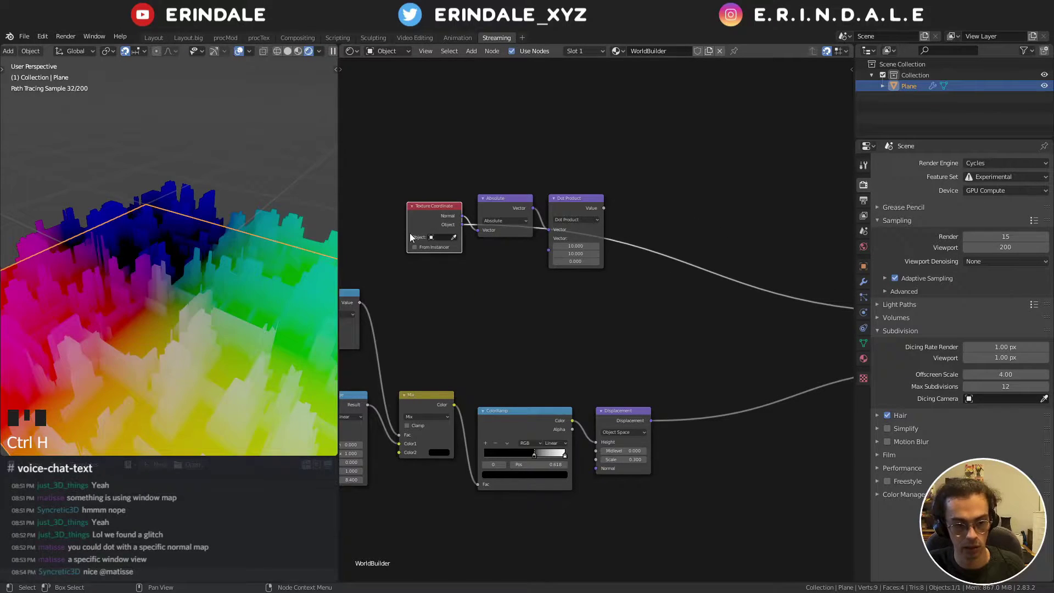
pyautogui.moveTo(173, 269); pyautogui.dragTo(694, 261)
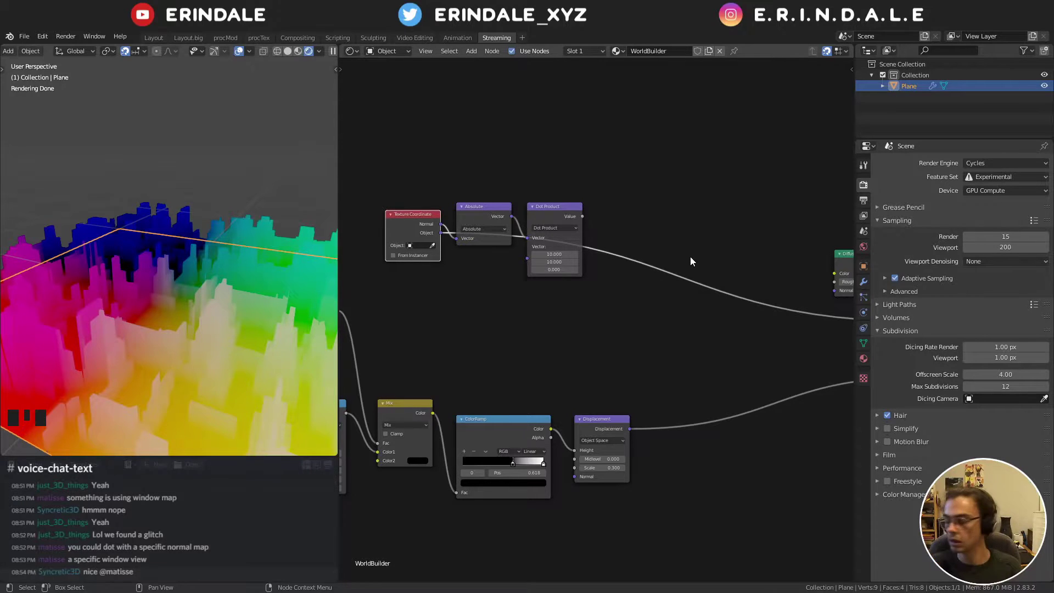
pyautogui.scroll(3)
pyautogui.moveTo(625, 317); pyautogui.dragTo(608, 288)
# - Add a Scale 107.6 Vector Math and Separate XYZ, sending X to the viewer
pyautogui.press('shift+a')
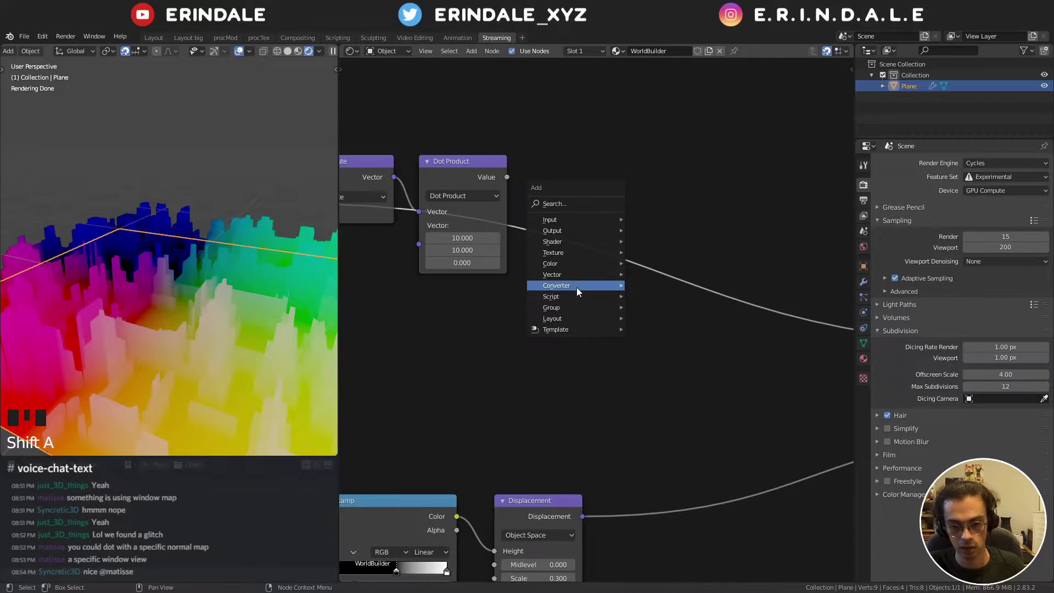
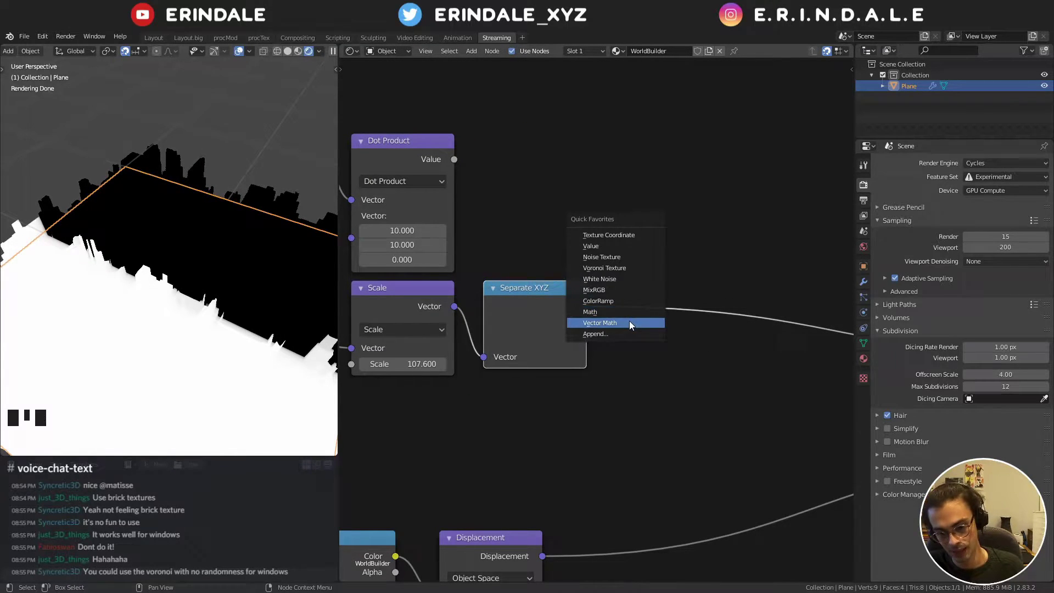
pyautogui.click(648, 438)
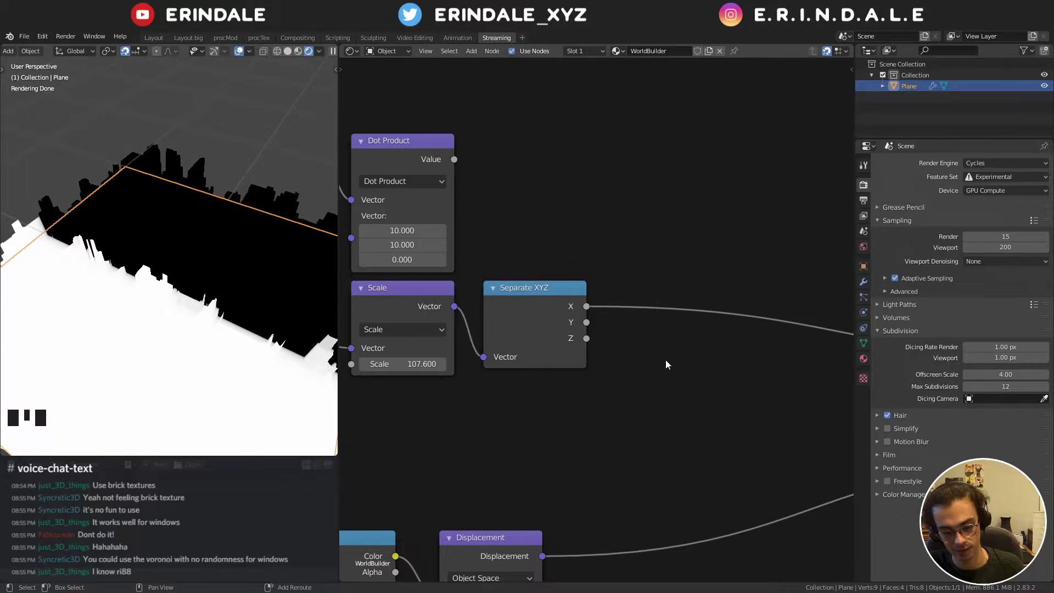
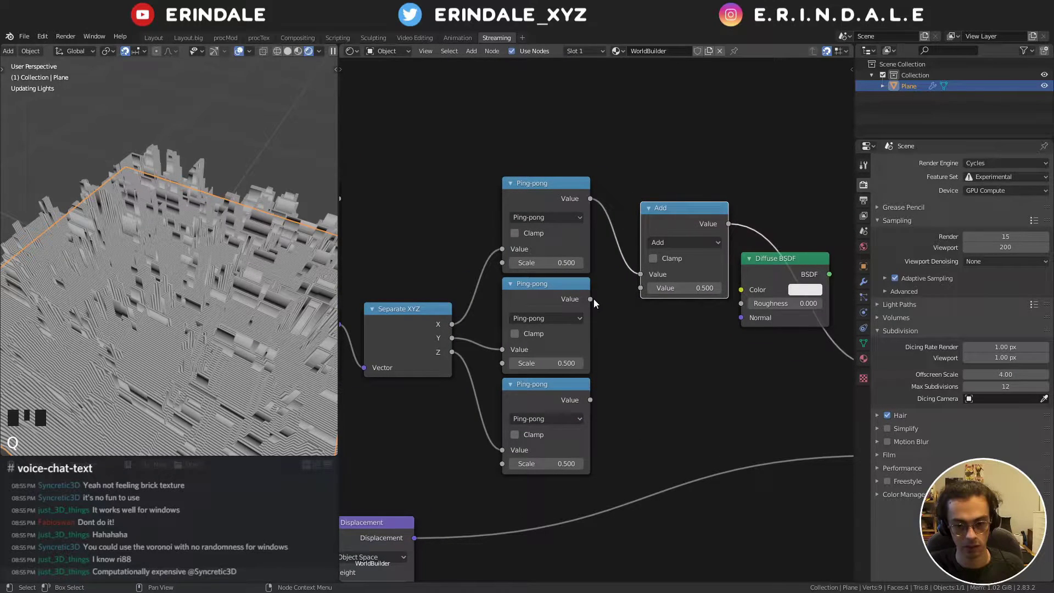
# - Wire the three Ping-pong 0.5 outputs into the two Smooth Minimum nodes
pyautogui.click(595, 302)
pyautogui.moveTo(665, 245); pyautogui.dragTo(666, 215)
pyautogui.moveTo(724, 219); pyautogui.dragTo(704, 250)
pyautogui.click(704, 250)
# - Duplicate and reposition nodes so the merged window grid feeds the viewer
pyautogui.press('g')
pyautogui.click(554, 202)
pyautogui.press('shift+d')
pyautogui.click(483, 409)
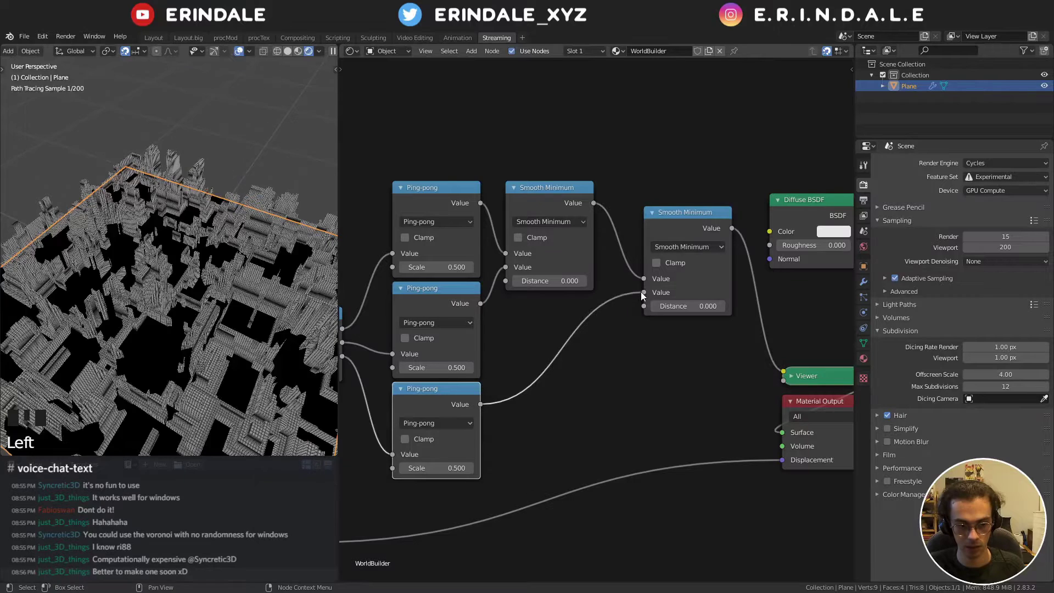
pyautogui.moveTo(653, 315); pyautogui.dragTo(630, 264)
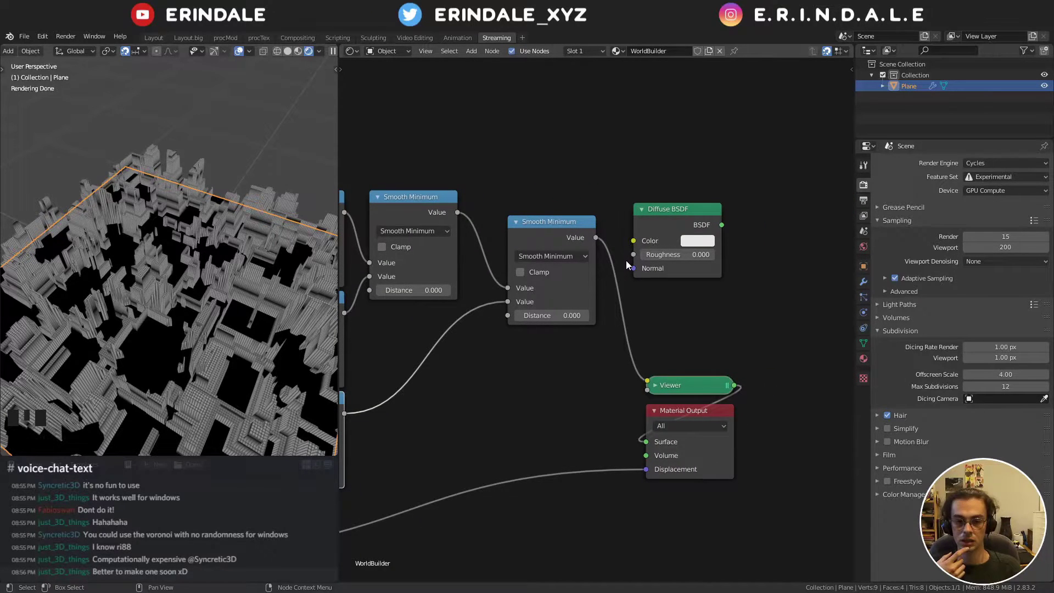
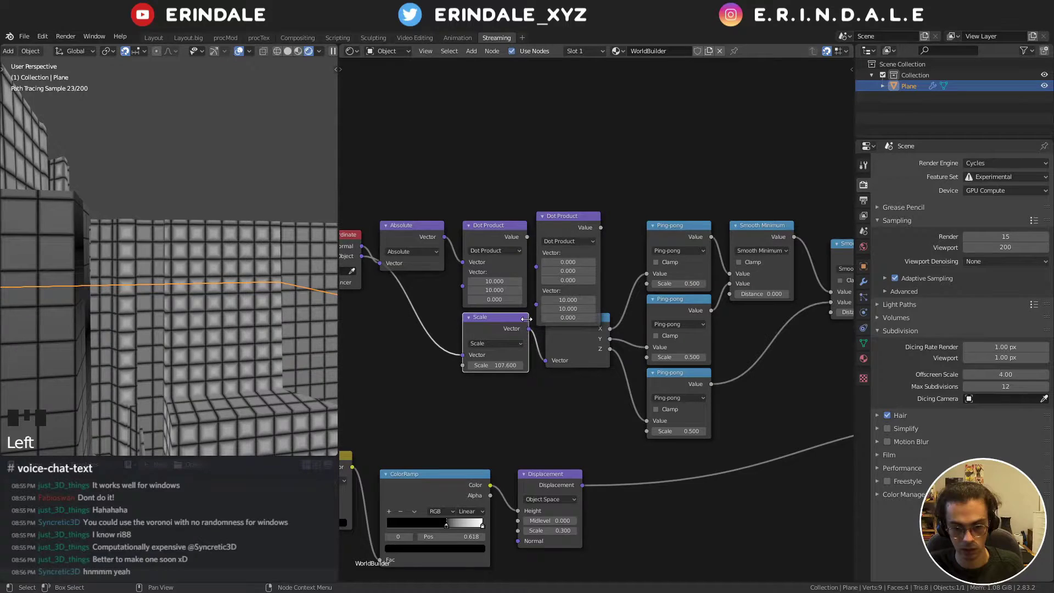
# - Move the duplicated Vector Math node into the coordinate chain and switch it to Snap with increment 1, 1, 1
pyautogui.moveTo(527, 331); pyautogui.dragTo(582, 213)
pyautogui.middleClick(582, 213)
pyautogui.click(557, 245)
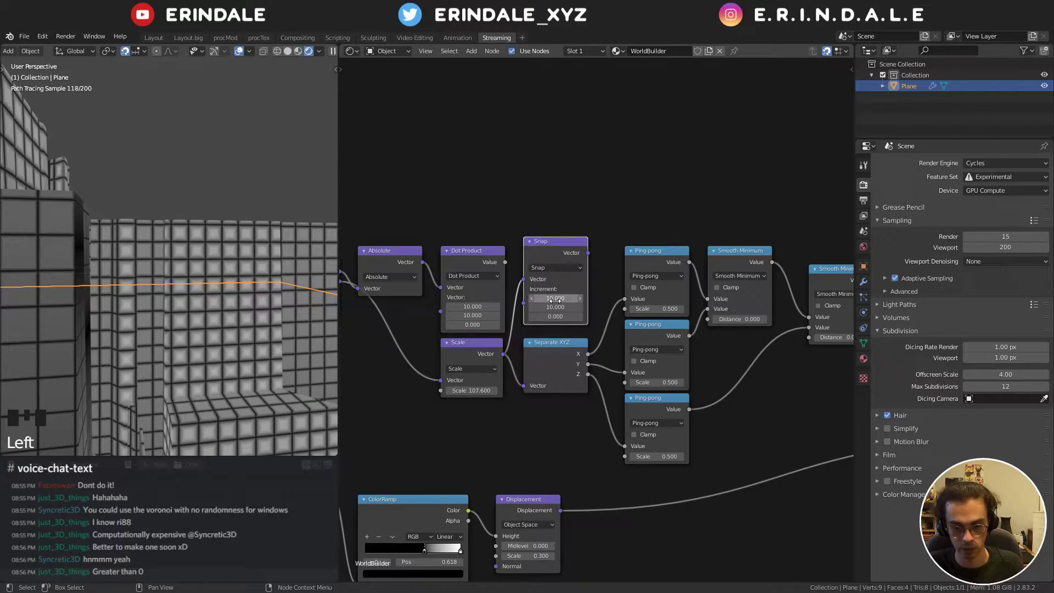
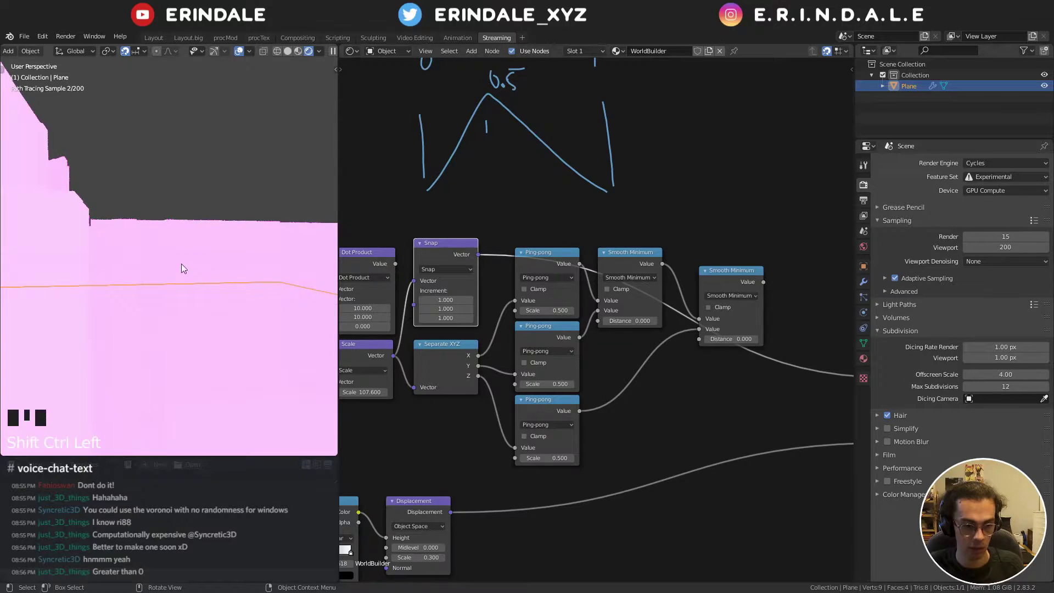
# - Add Color Burn (black, 0.150) and Color Dodge mixes after Smooth Minimum and group them
pyautogui.press('q')
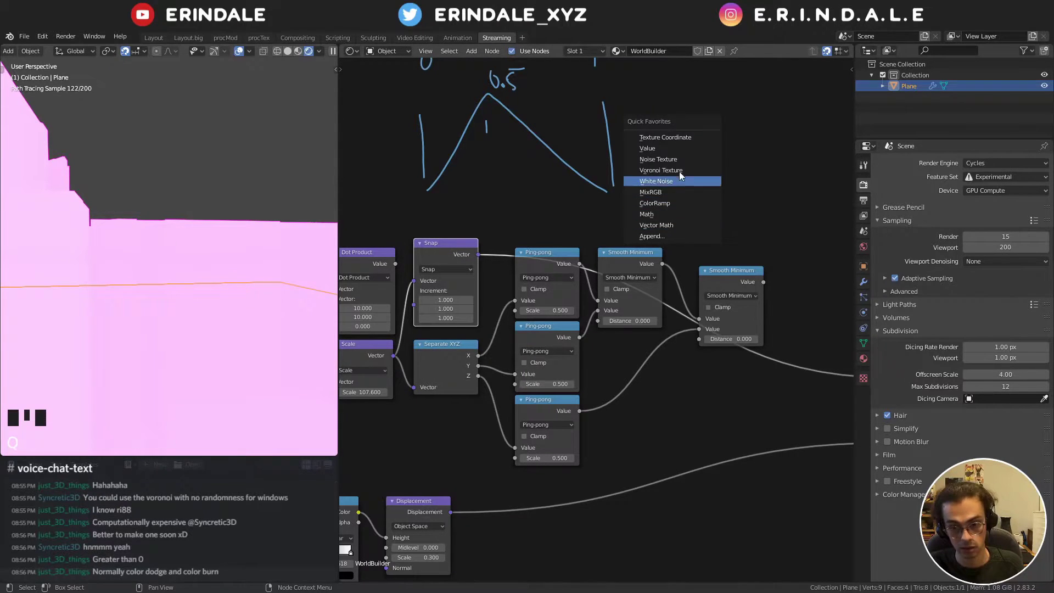
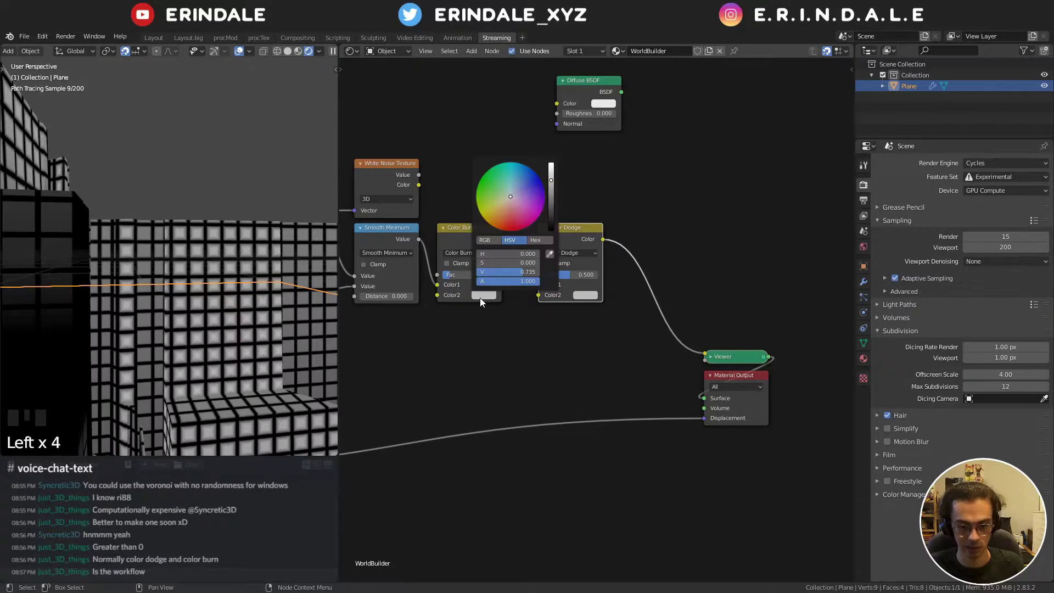
pyautogui.scroll(3)
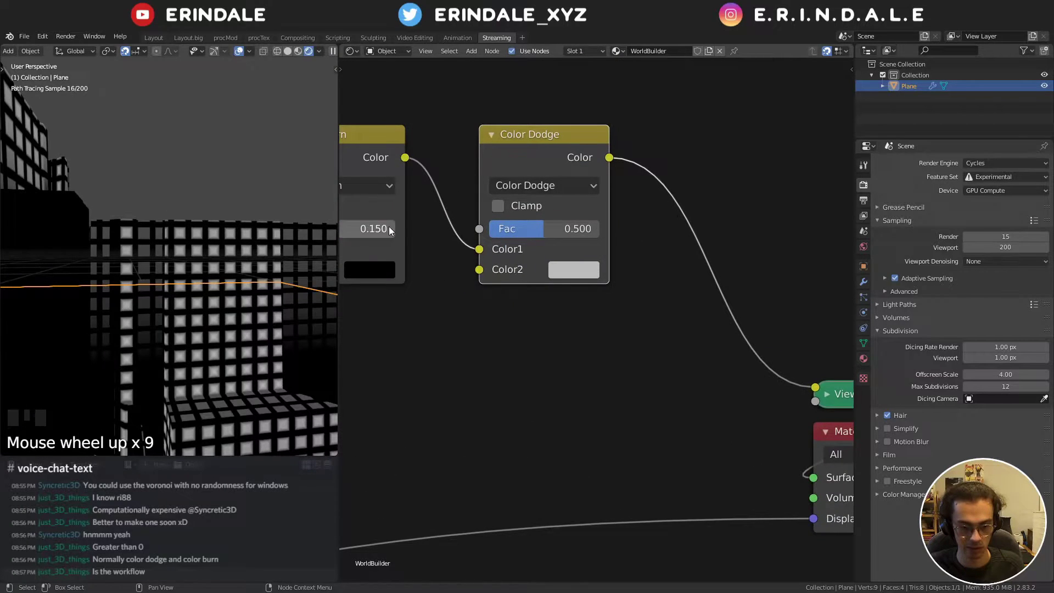
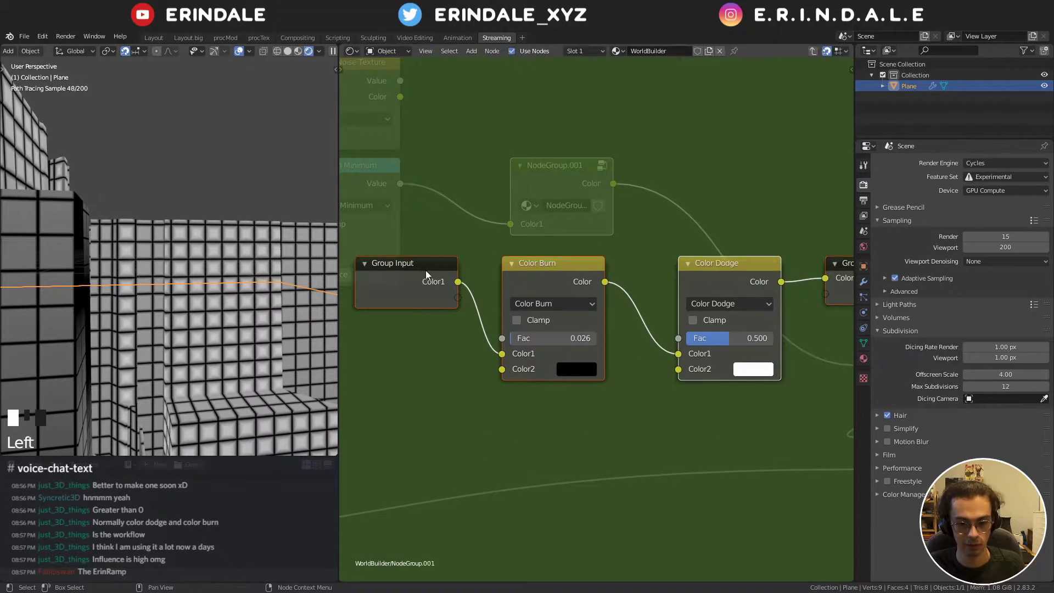
# - Link Group Input to the burn factor and expose Spacing and Falloff inputs on ErinRamp
pyautogui.moveTo(463, 304); pyautogui.dragTo(471, 311)
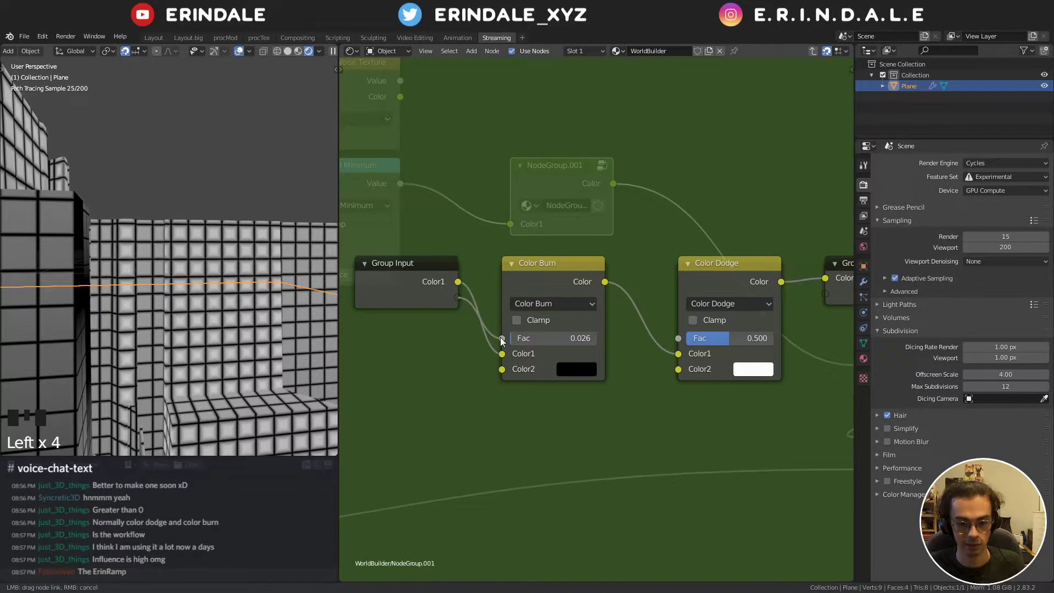
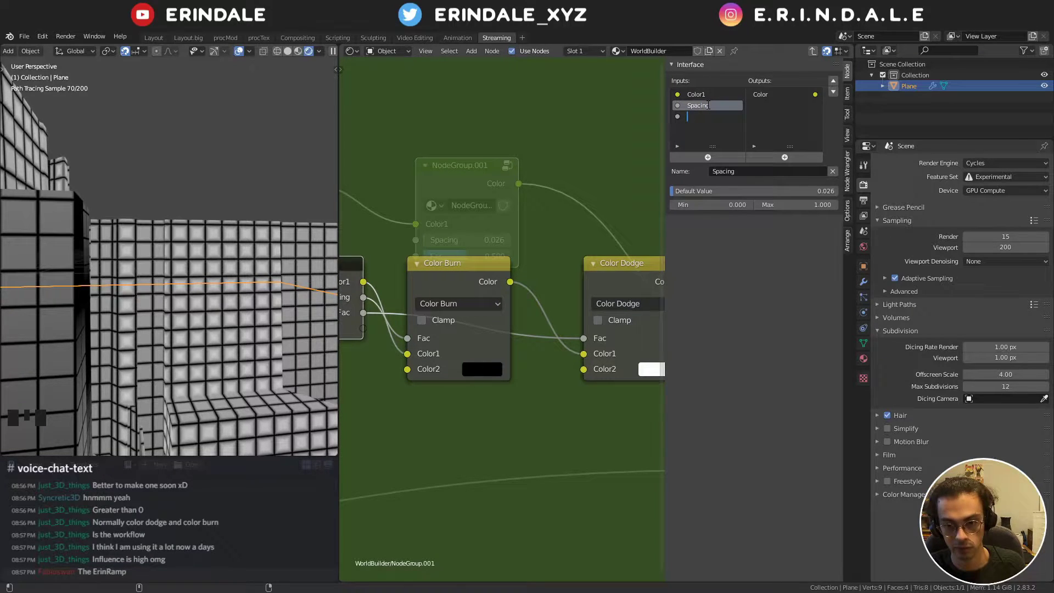
pyautogui.press('l')
pyautogui.press('f')
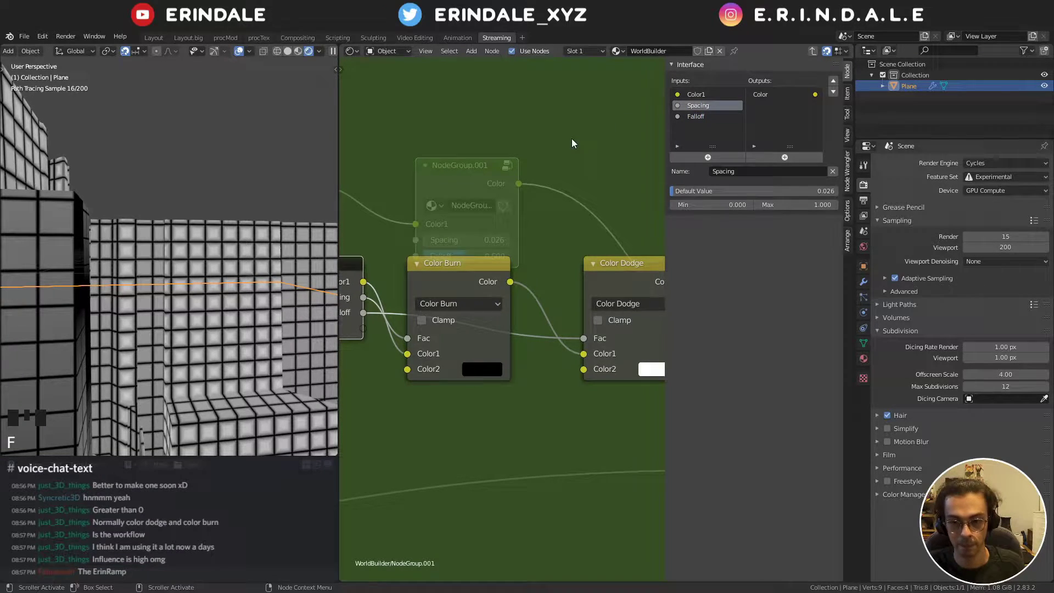
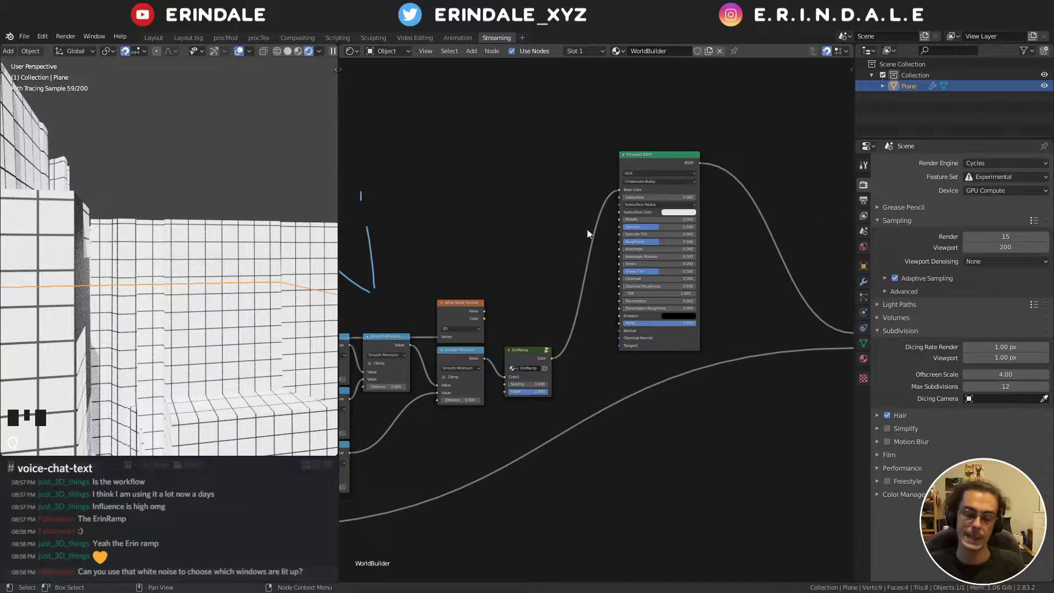
# - Add the FacSliders group, feed ErinRamp into its Mask and its outputs into the Principled BSDF
pyautogui.press('shift+a')
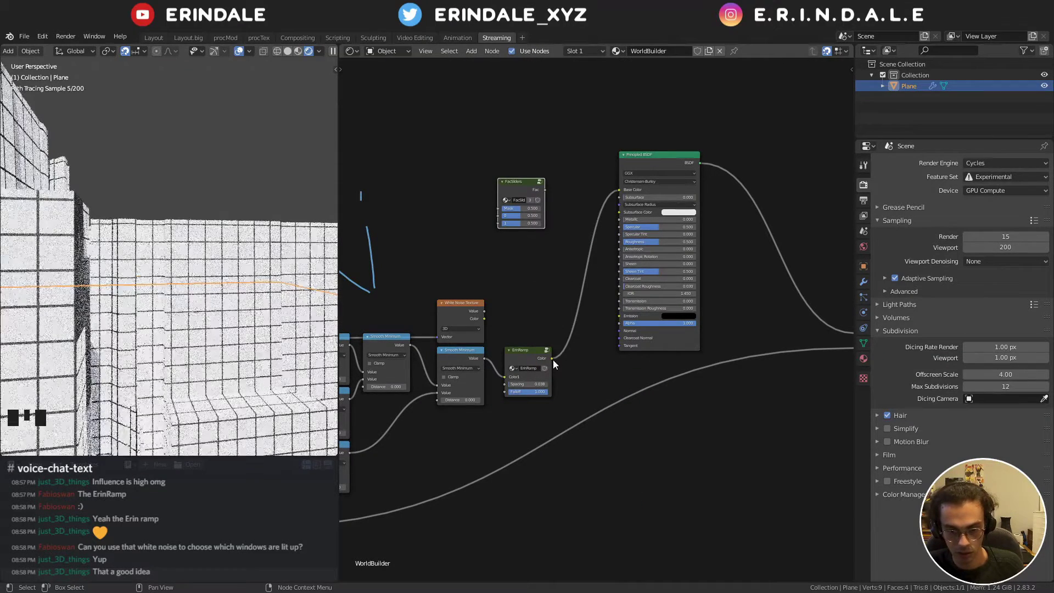
pyautogui.click(552, 359)
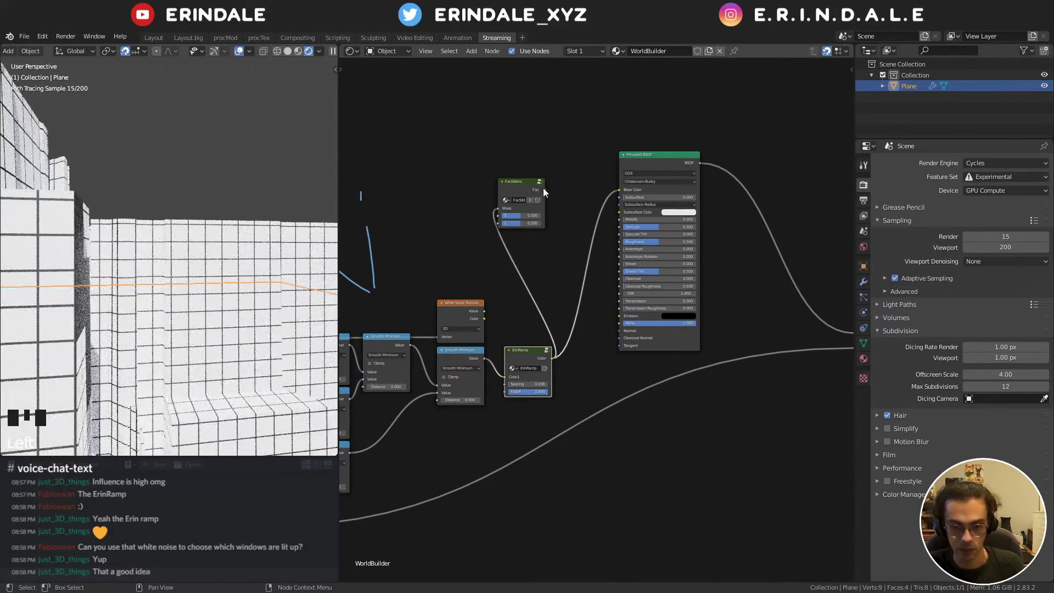
pyautogui.click(545, 192)
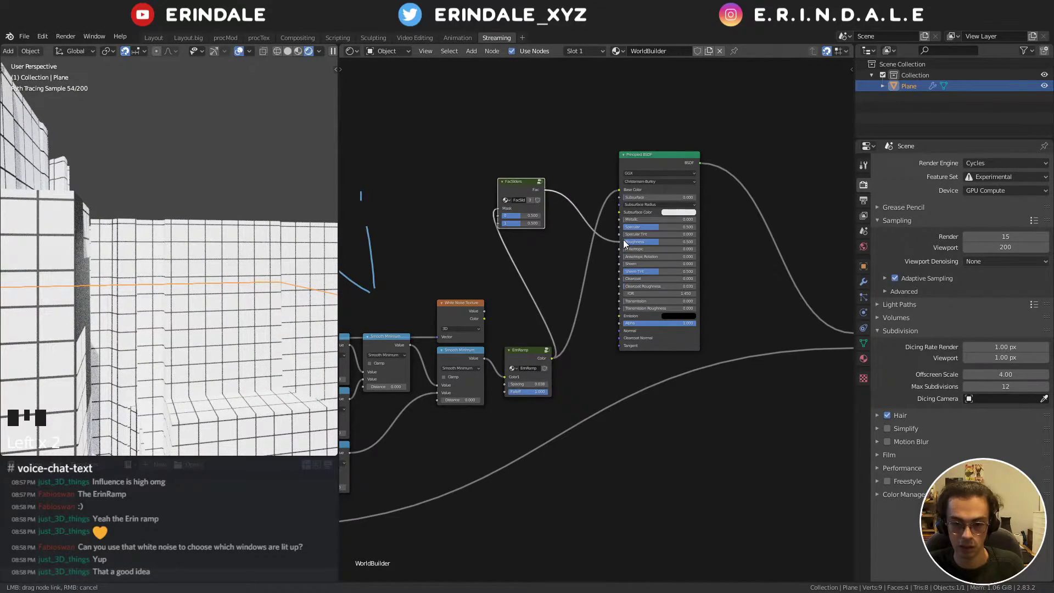
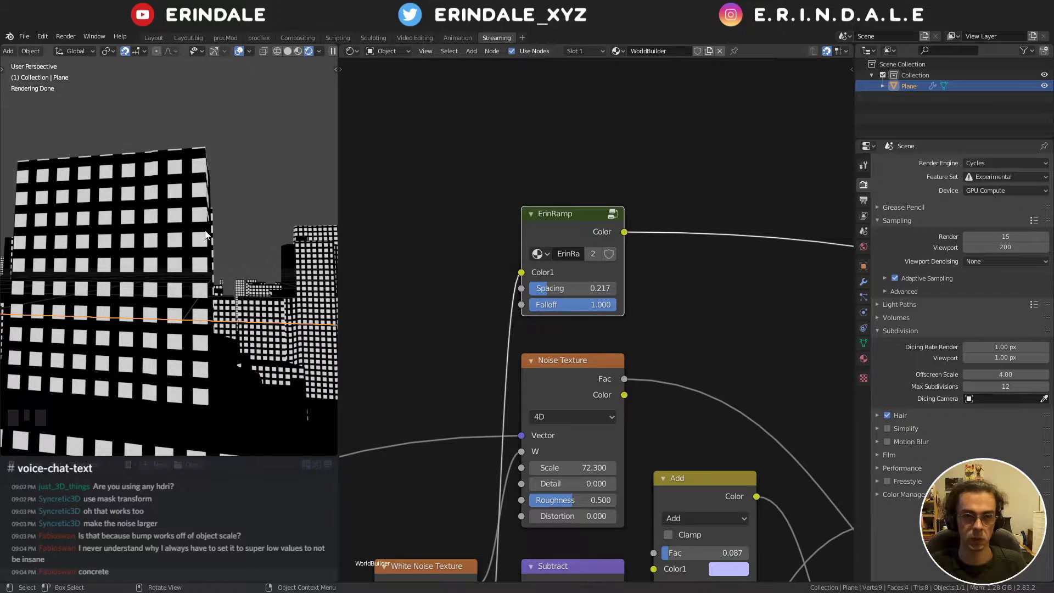
# - Adjust ErinRamp Spacing, dipping to 0.167 and settling back at 0.217
pyautogui.moveTo(218, 217); pyautogui.dragTo(578, 291)
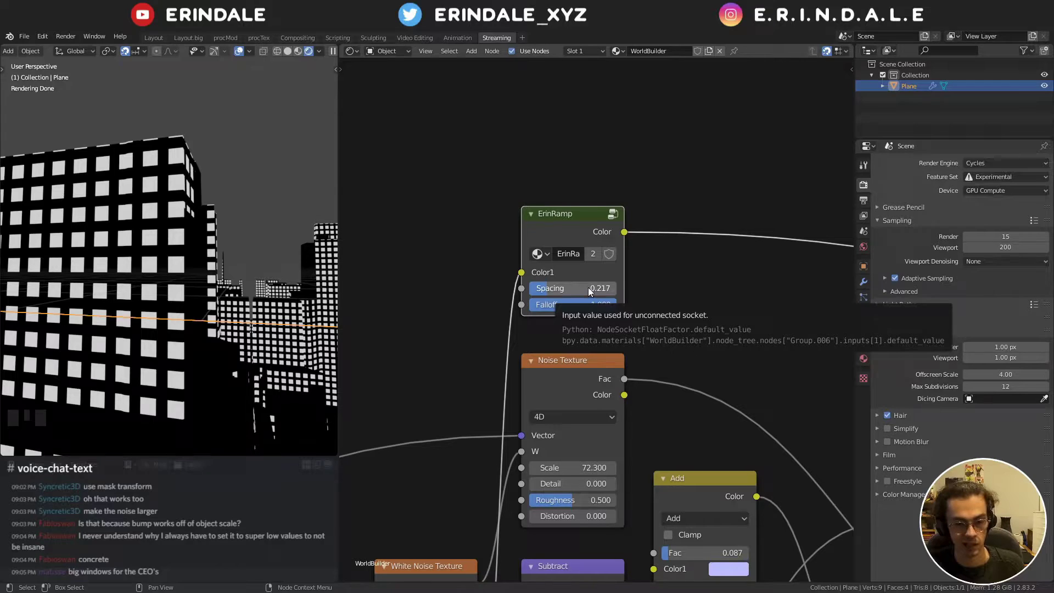
pyautogui.moveTo(582, 288); pyautogui.dragTo(562, 296)
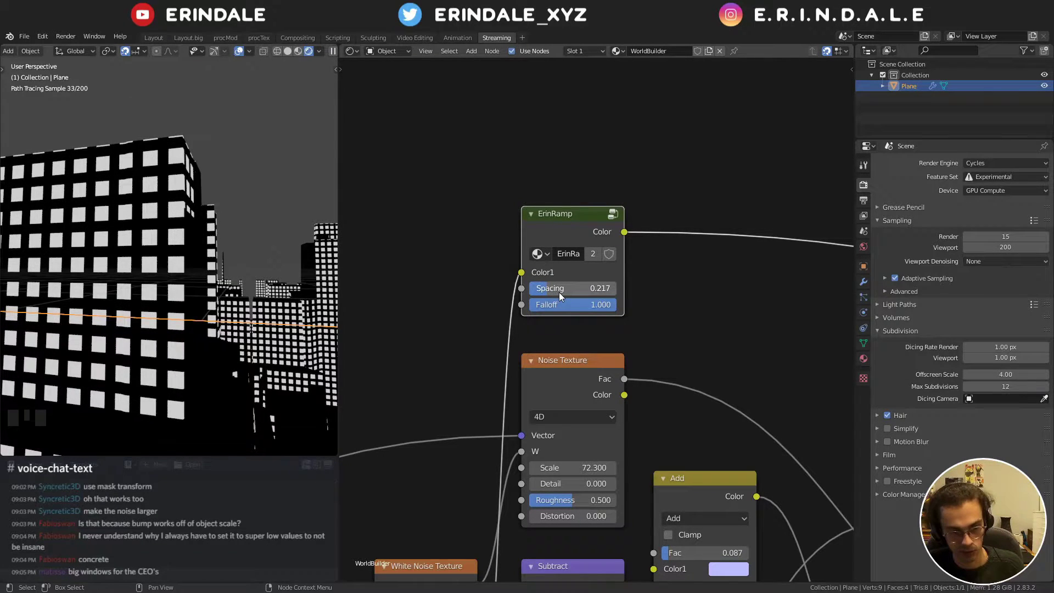
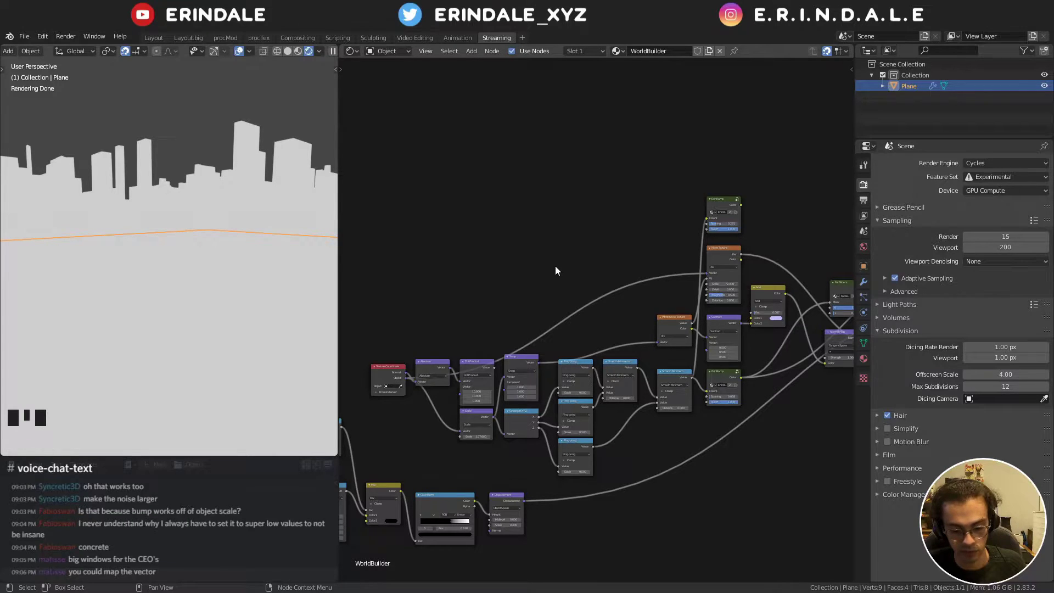
# - Bring the Brick Texture into view and start adding a Vector Rotate node for its vector input
pyautogui.press('ctrl+z')
pyautogui.middleClick(682, 173)
pyautogui.scroll(3)
pyautogui.moveTo(563, 199); pyautogui.dragTo(562, 207)
pyautogui.press('shift+a')
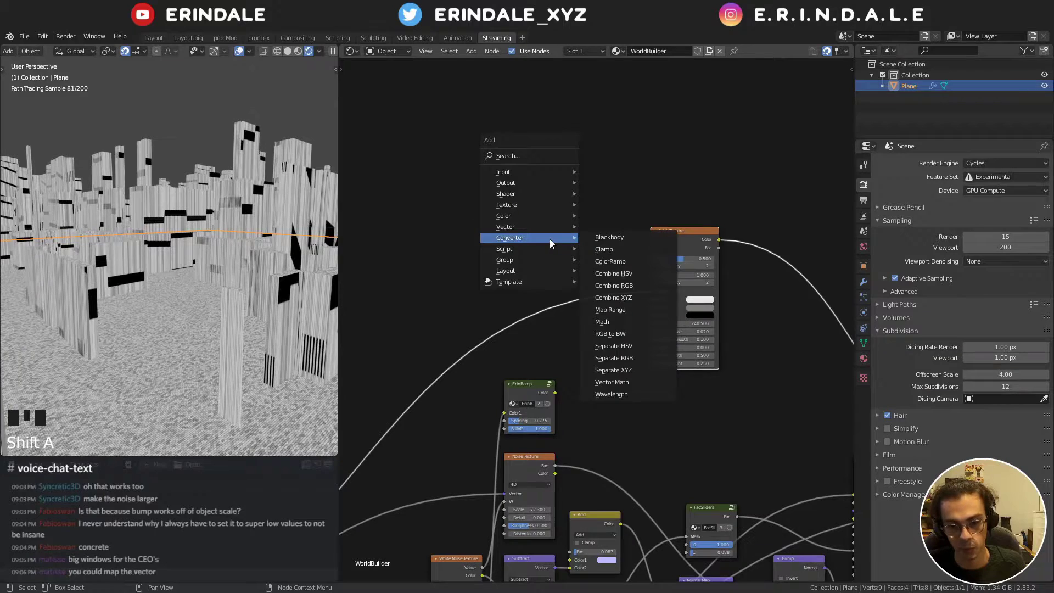
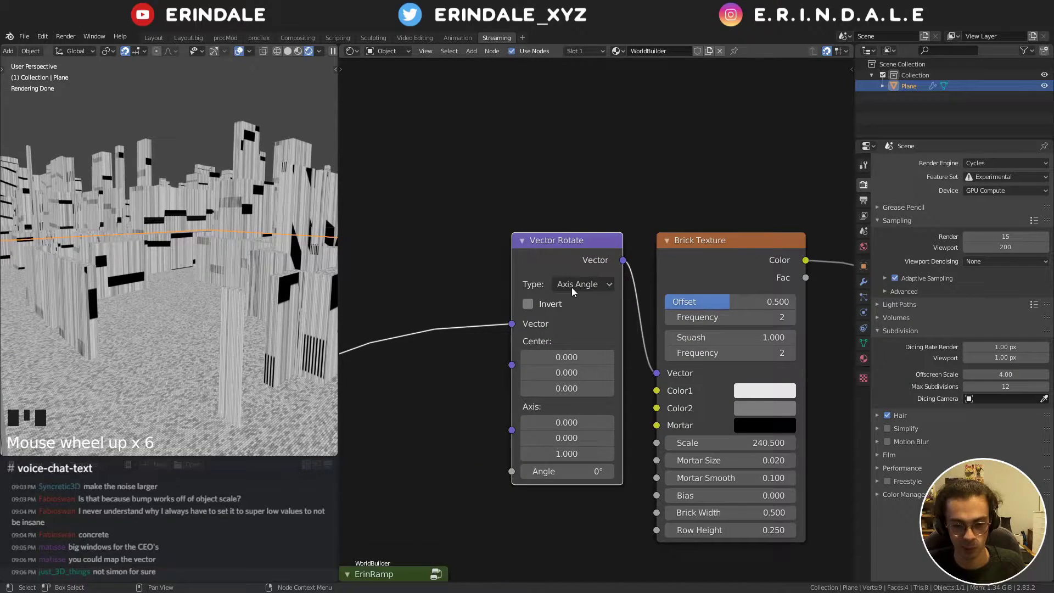
# - Set the Vector Rotate angle to 90° on the Y axis feeding the Brick Texture
pyautogui.moveTo(573, 287); pyautogui.dragTo(223, 340)
pyautogui.moveTo(224, 340); pyautogui.dragTo(185, 340)
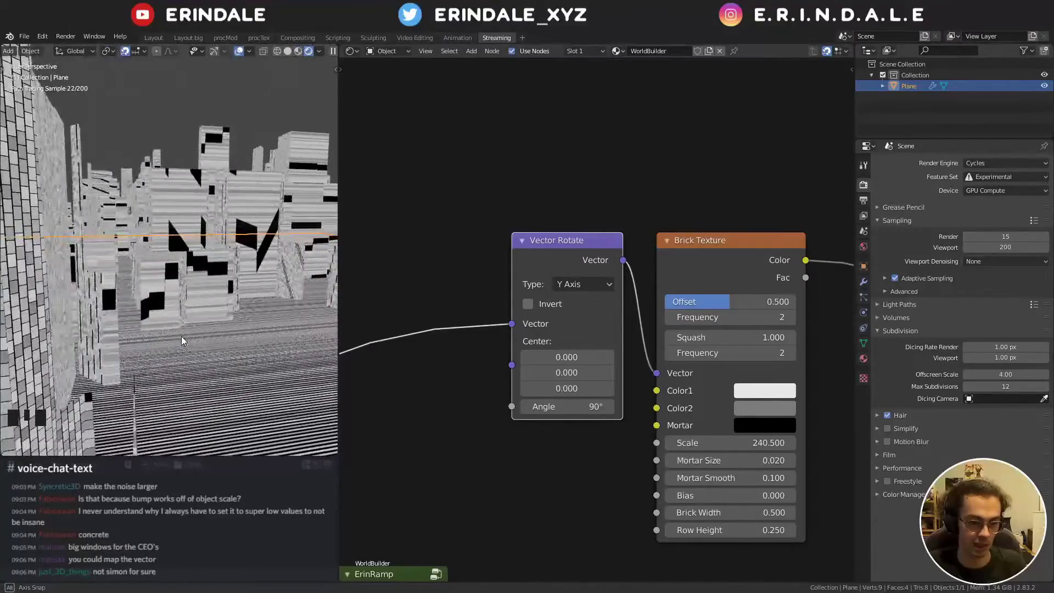
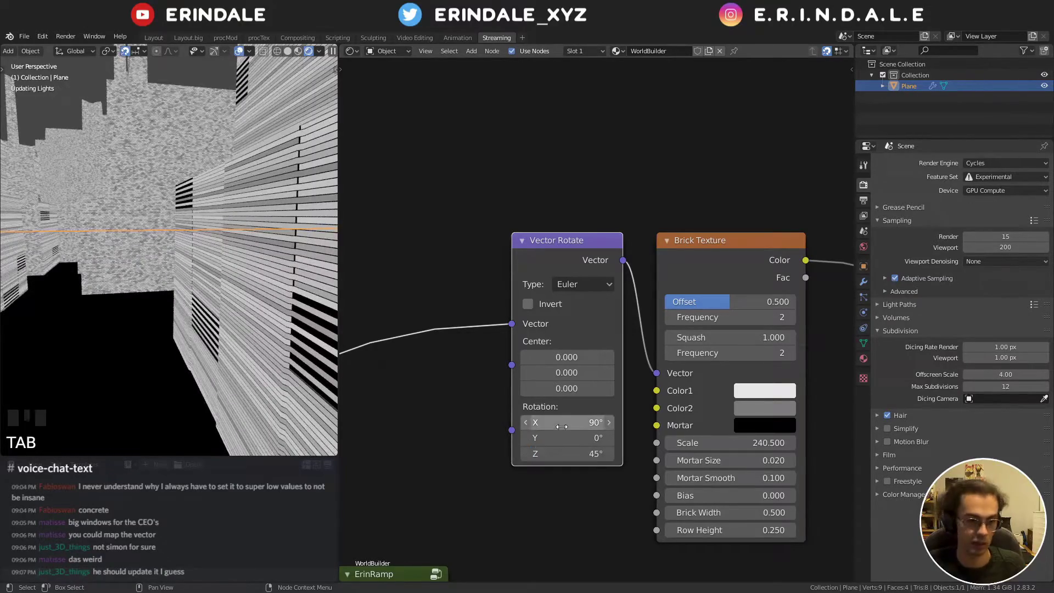
# - Set the Vector Rotate Euler rotation to X 90°, Y 45°, Z 0° so bricks wrap the walls
pyautogui.scroll(3)
pyautogui.scroll(-3)
pyautogui.click(577, 465)
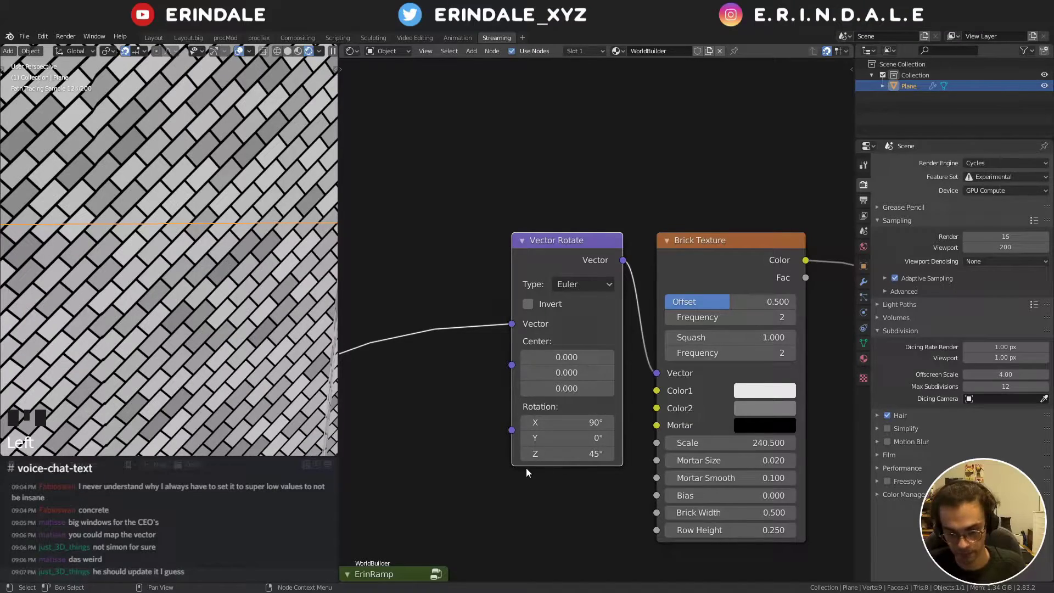
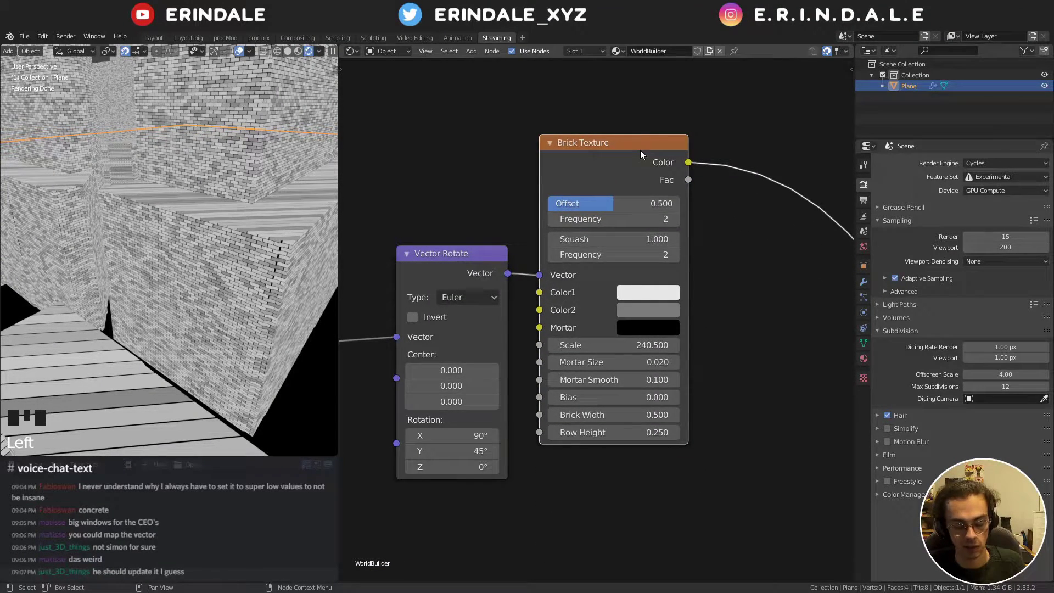
pyautogui.click(461, 277)
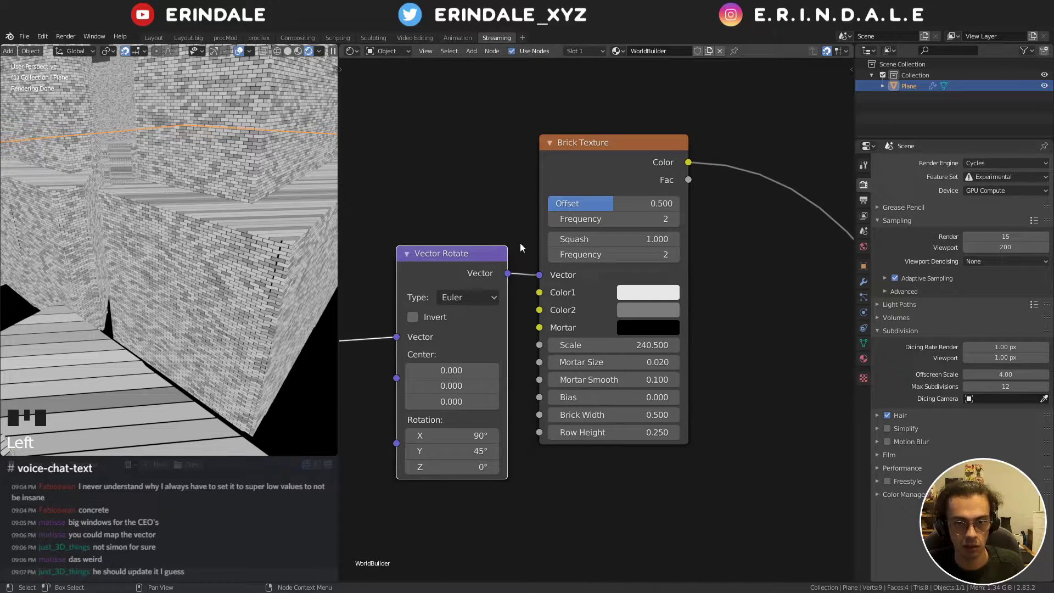
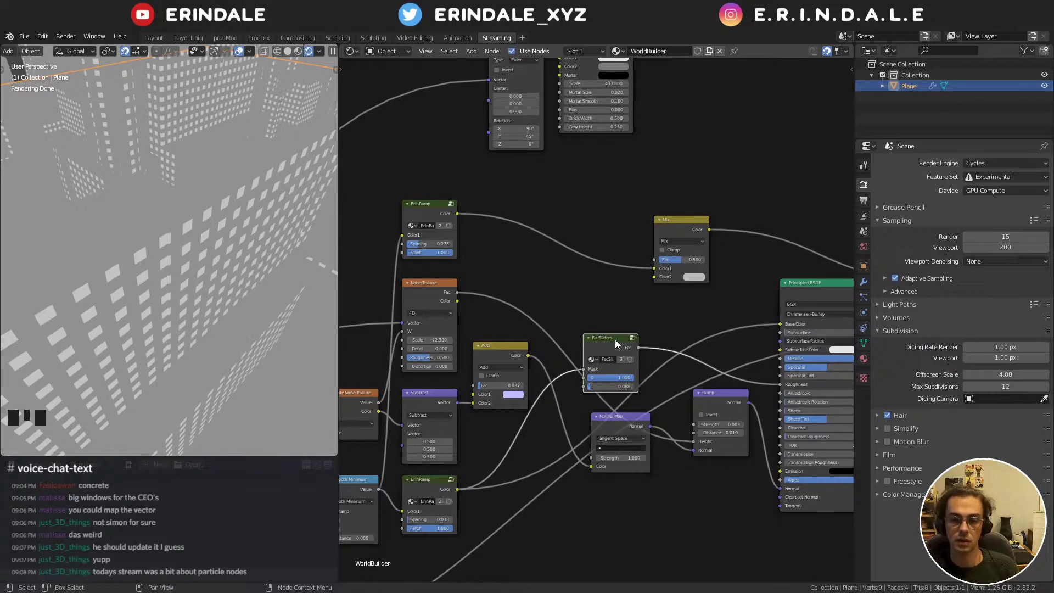
# - Link a texture output into a Greater Than math node and move it above the brick texture nodes
pyautogui.scroll(-3)
pyautogui.moveTo(510, 381); pyautogui.dragTo(672, 329)
pyautogui.press('q')
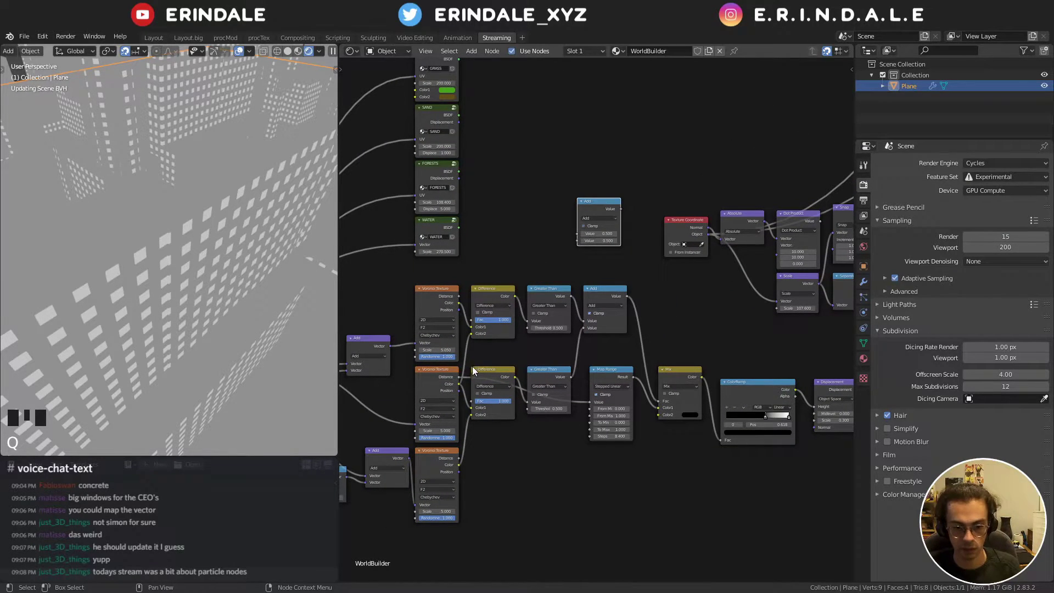
pyautogui.click(464, 382)
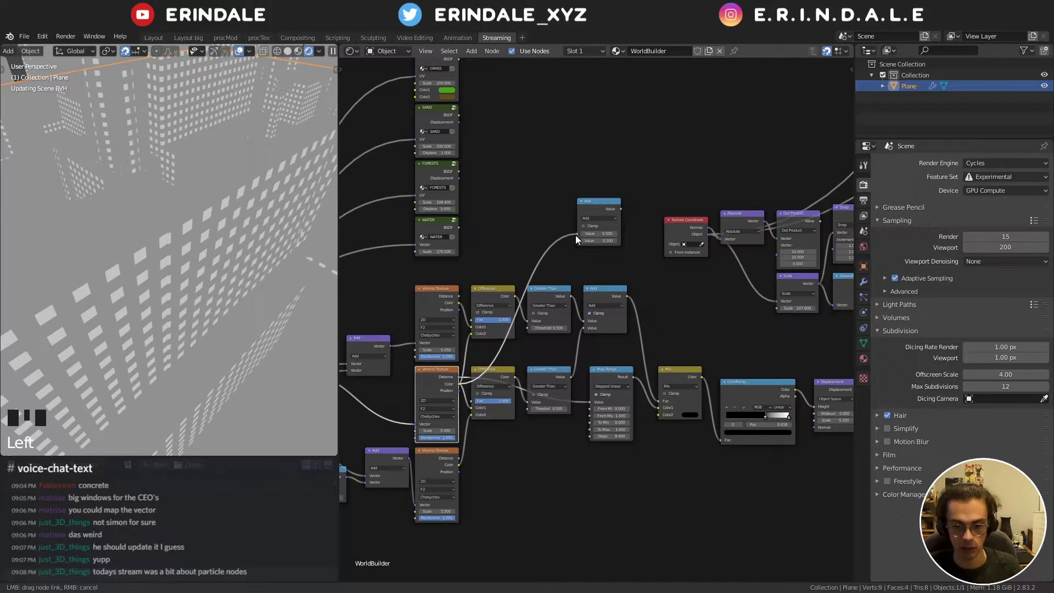
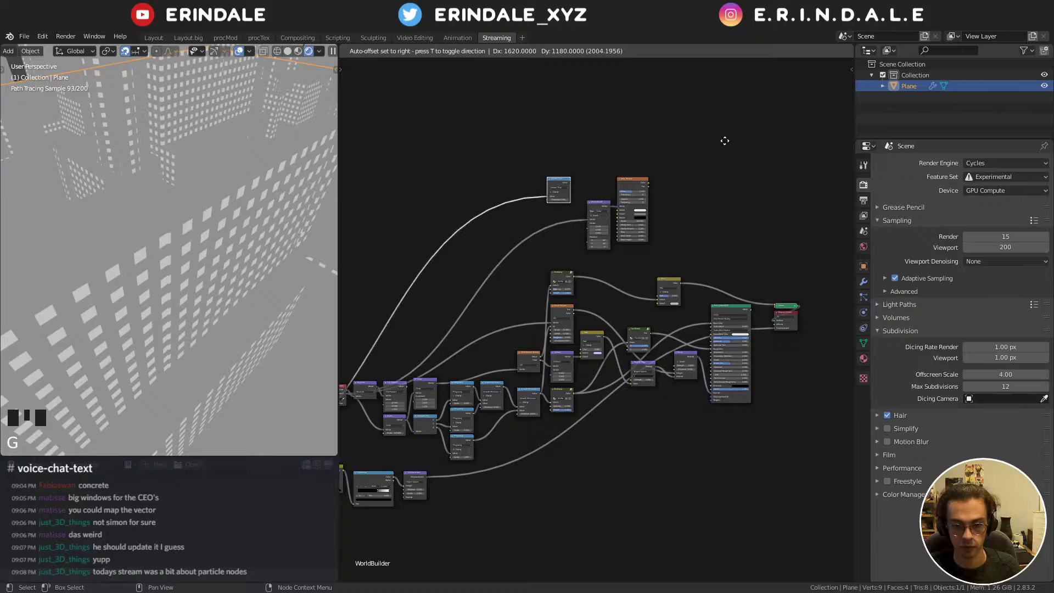
pyautogui.click(621, 146)
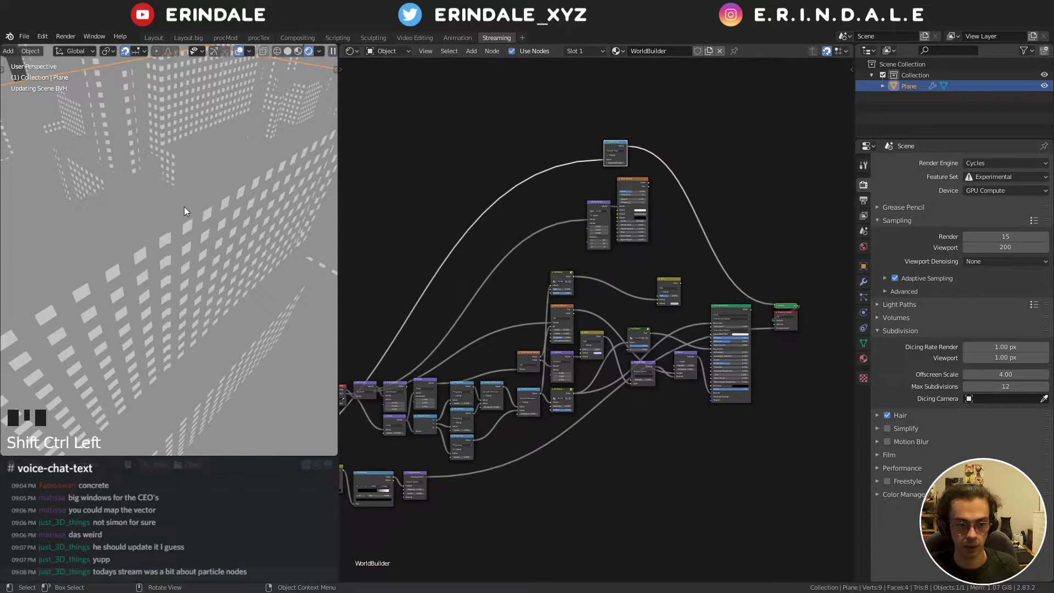
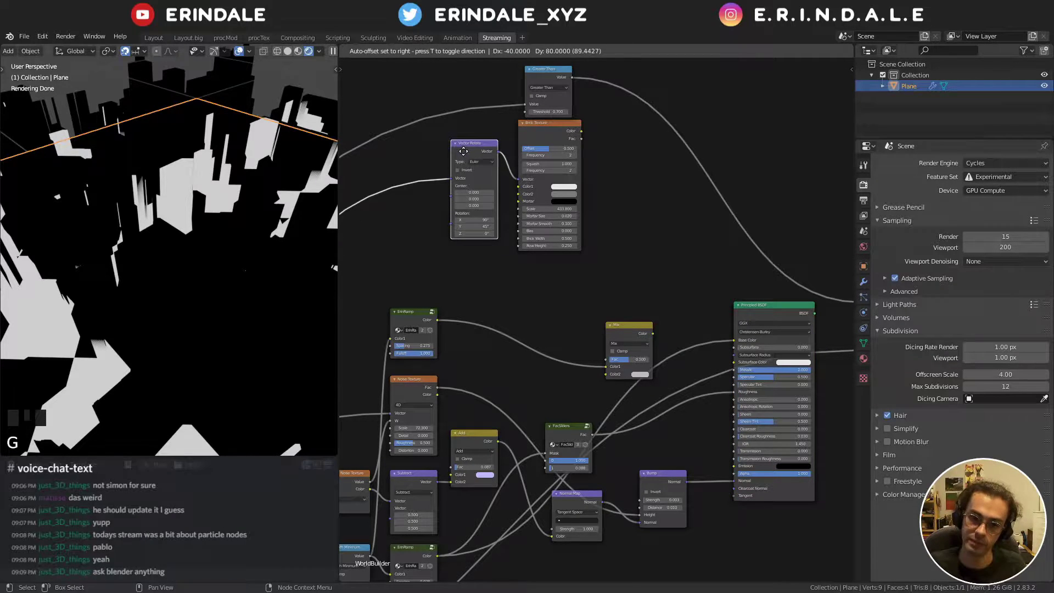
# - Place the math node by the Brick Texture, leaving threshold 0.700 and brick scale 433.8 rendered
pyautogui.click(652, 209)
pyautogui.press('g')
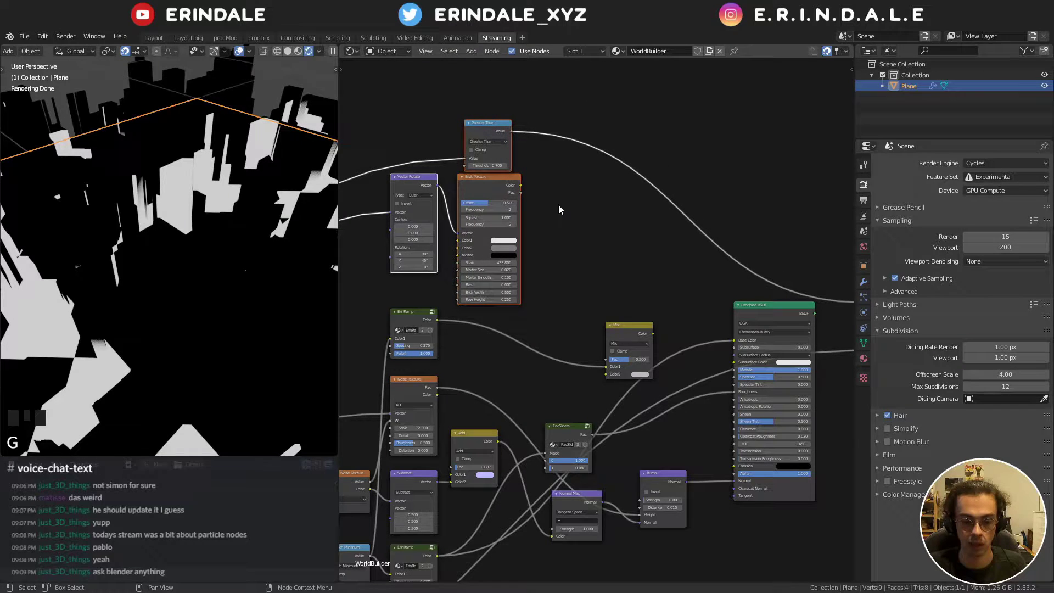
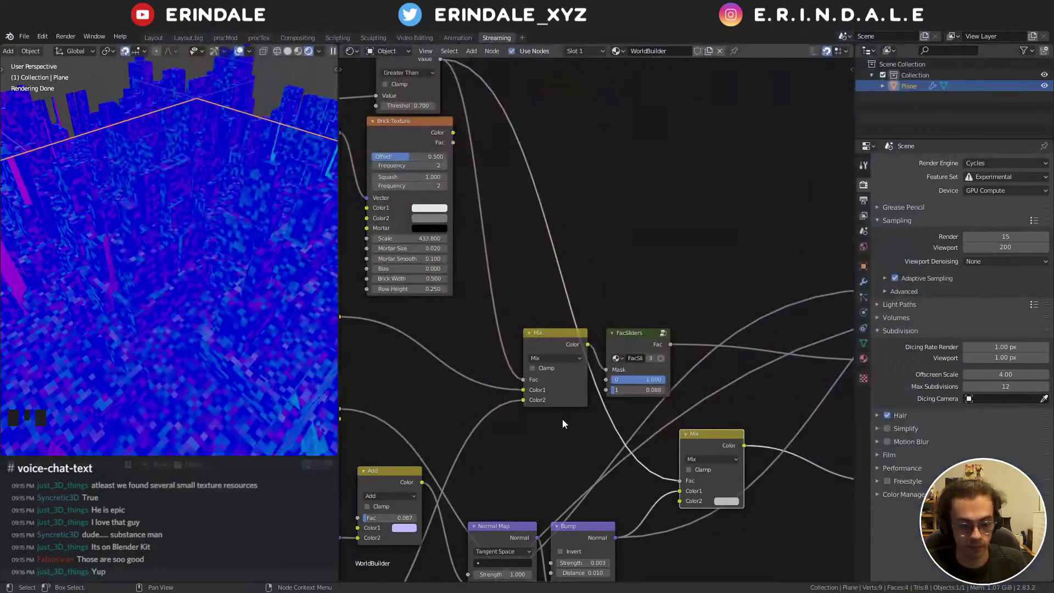
pyautogui.middleClick(654, 219)
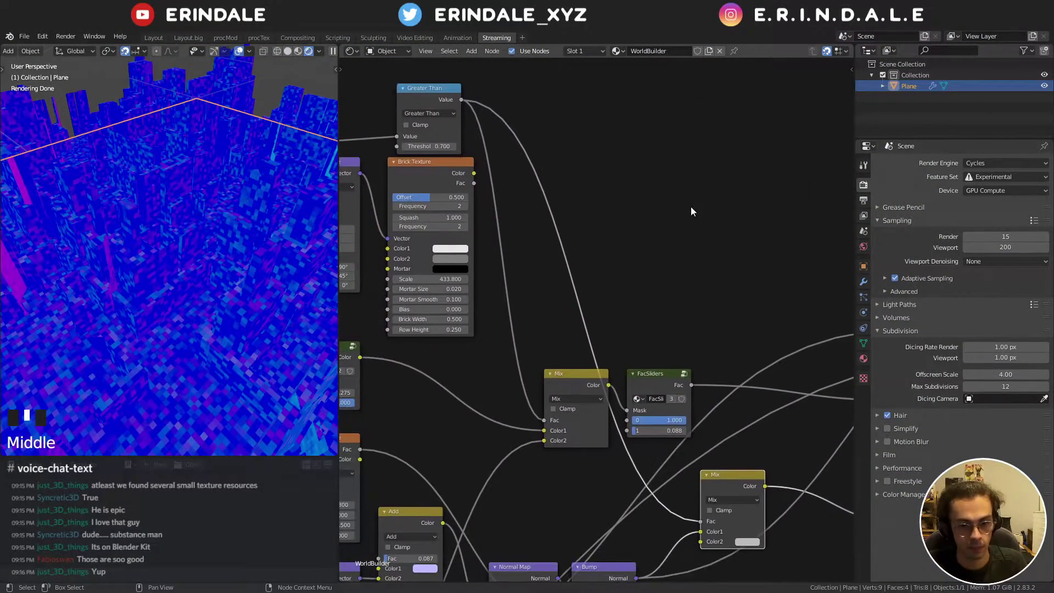
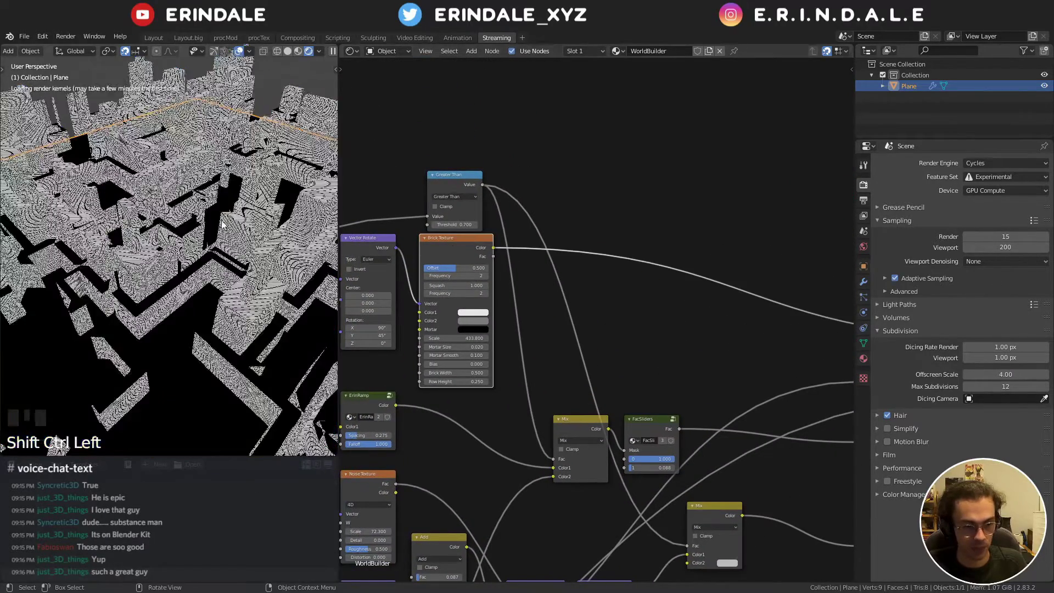
# - Search for a Bump node to drive brick relief from the Brick Texture
pyautogui.scroll(3)
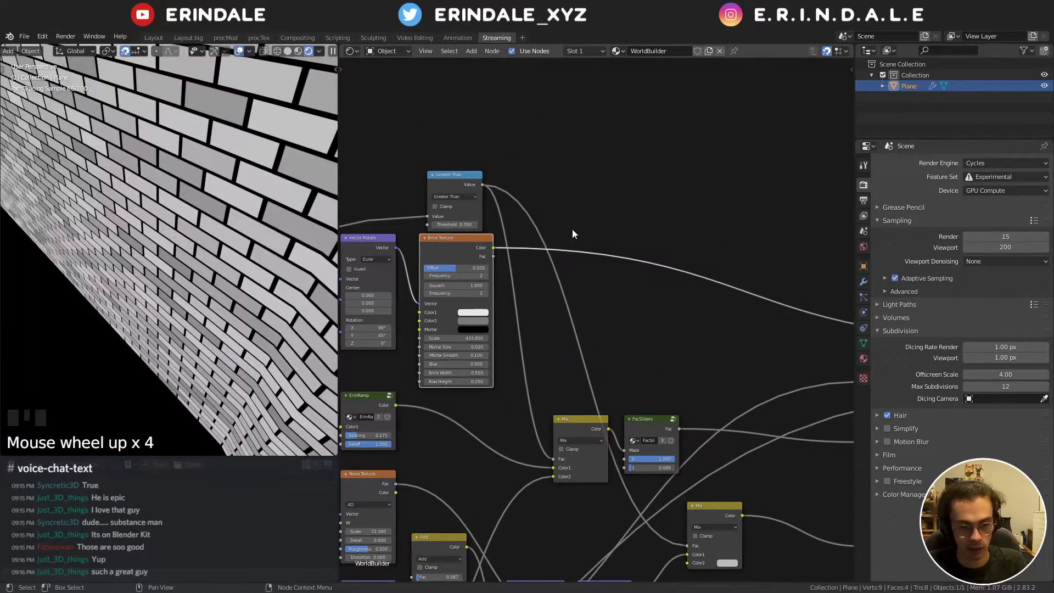
pyautogui.press('q')
pyautogui.press('x')
pyautogui.press('v')
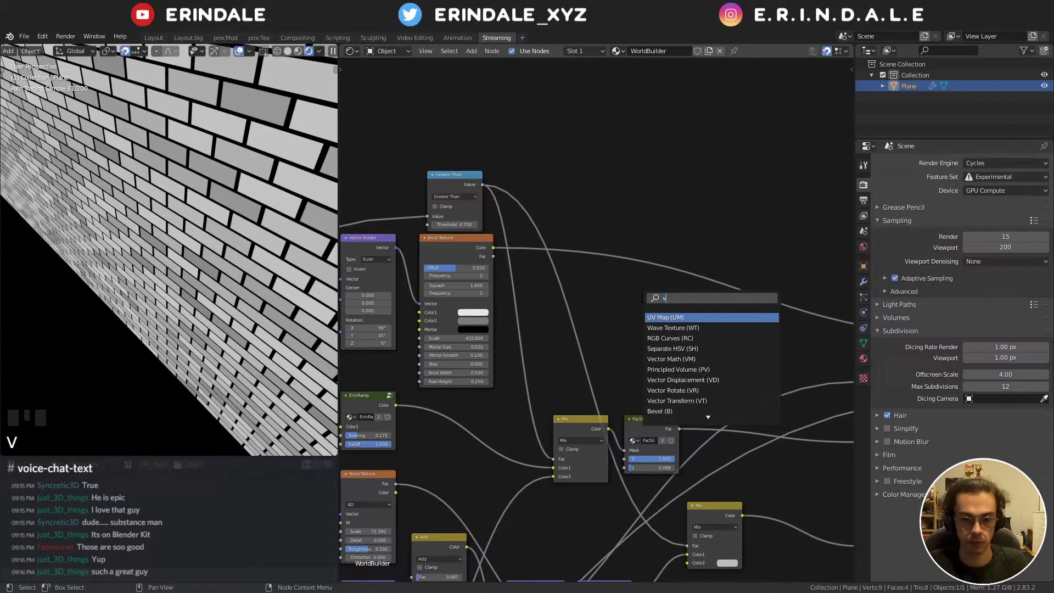
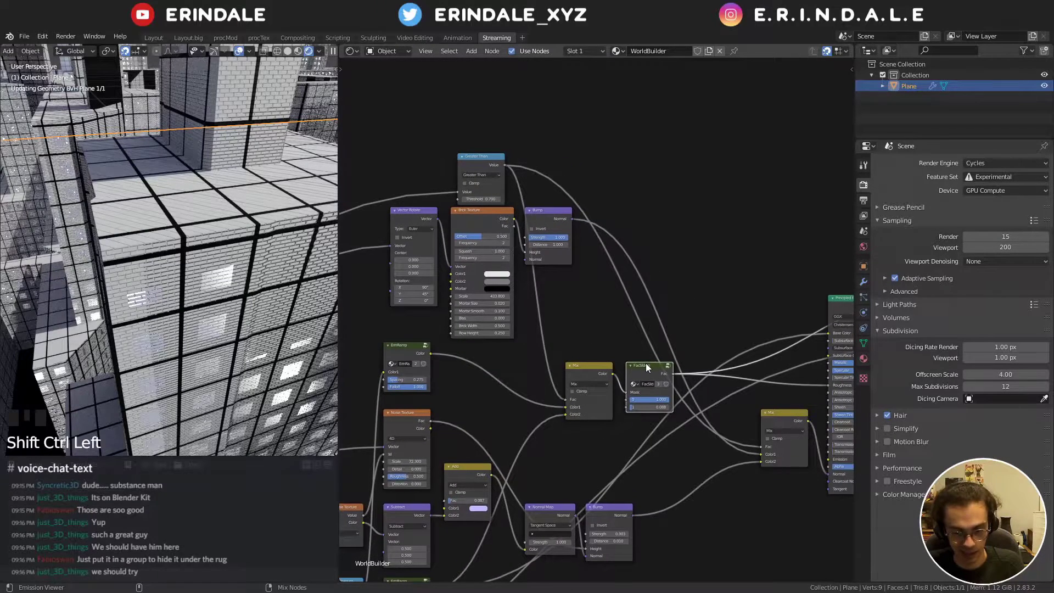
# - Preview the FacSliders mask, then add a second Bump node placed after the first Bump
pyautogui.click(797, 418)
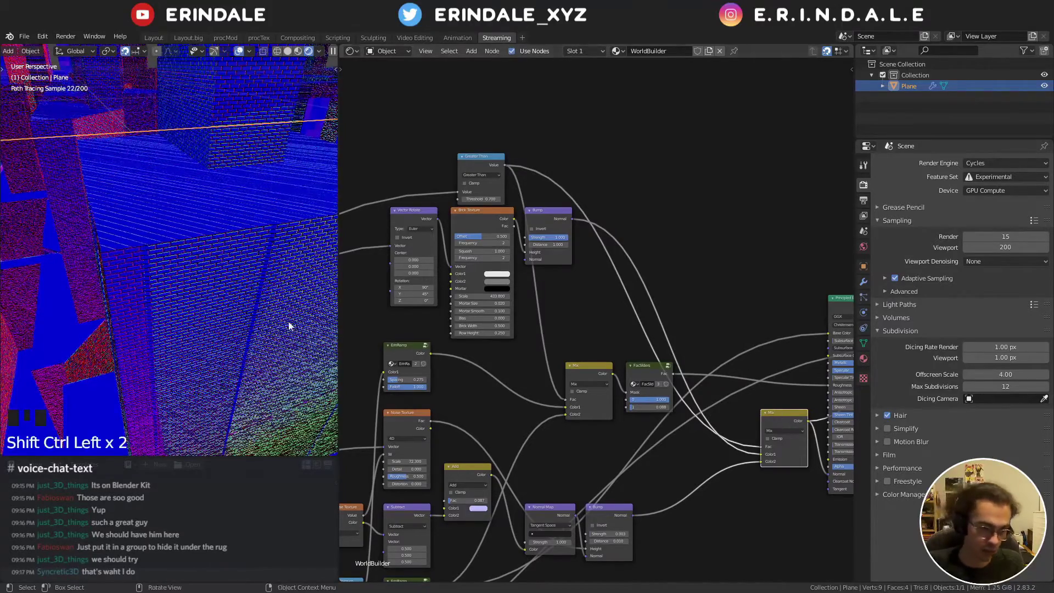
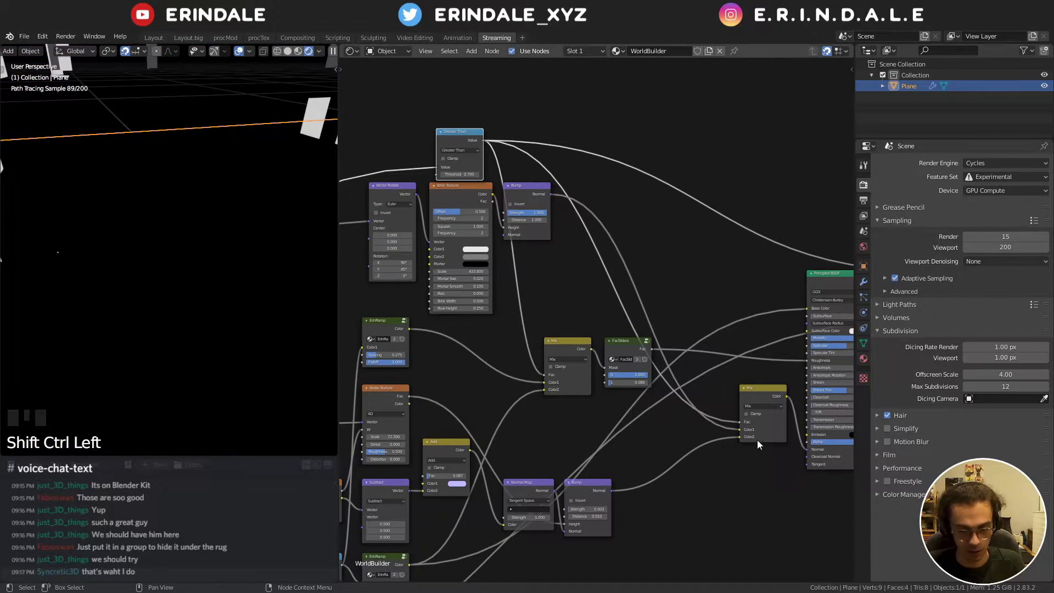
pyautogui.click(773, 399)
pyautogui.moveTo(666, 448); pyautogui.dragTo(590, 445)
pyautogui.click(590, 446)
# - Wire the second Bump's Normal output into the normal Mix near the material output
pyautogui.middleClick(658, 410)
pyautogui.click(666, 384)
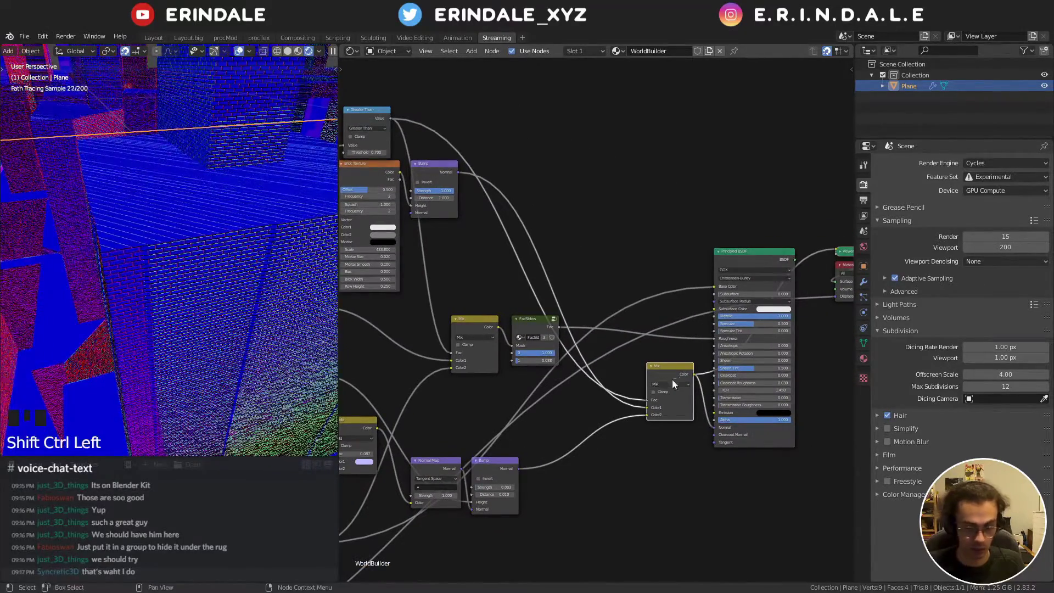
pyautogui.middleClick(698, 369)
pyautogui.click(687, 298)
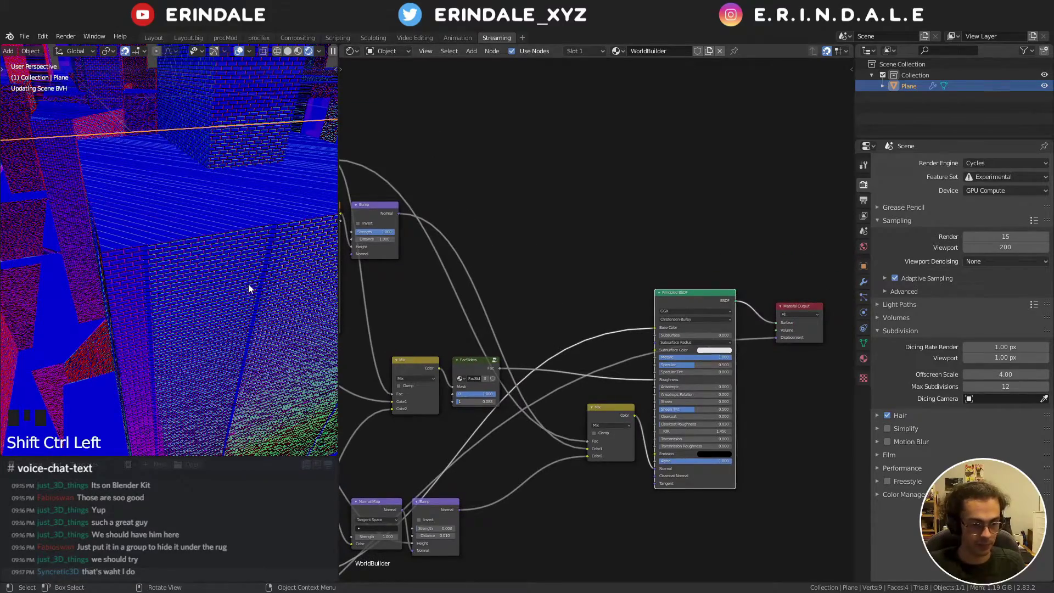
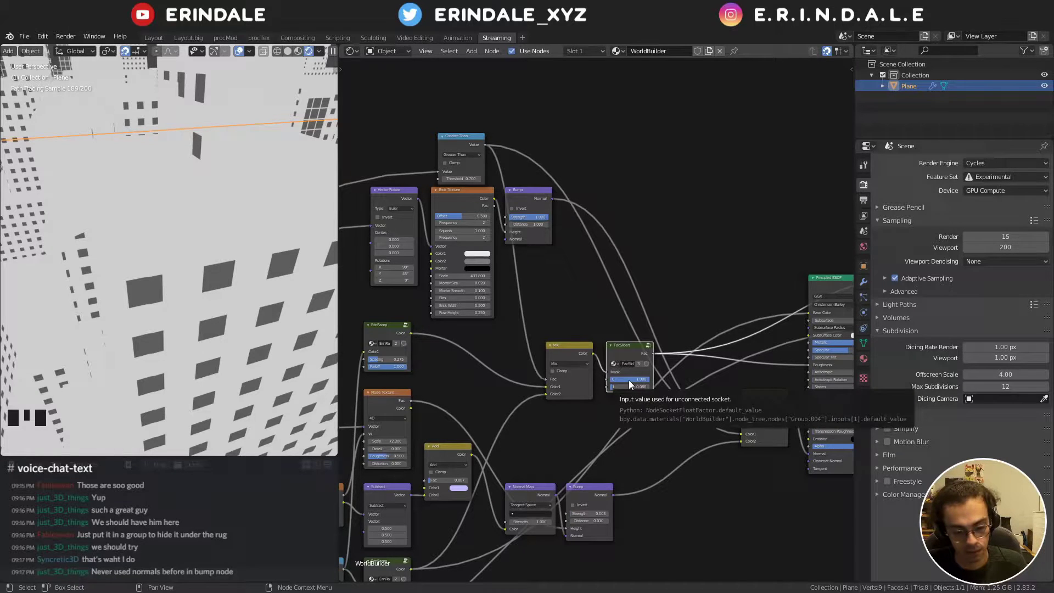
pyautogui.moveTo(661, 344); pyautogui.dragTo(670, 306)
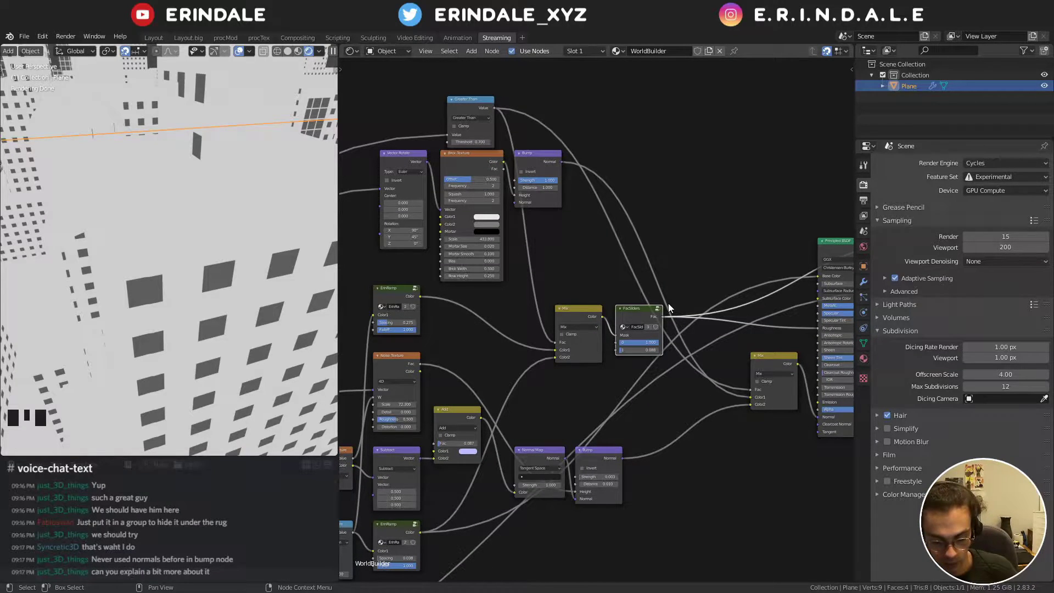
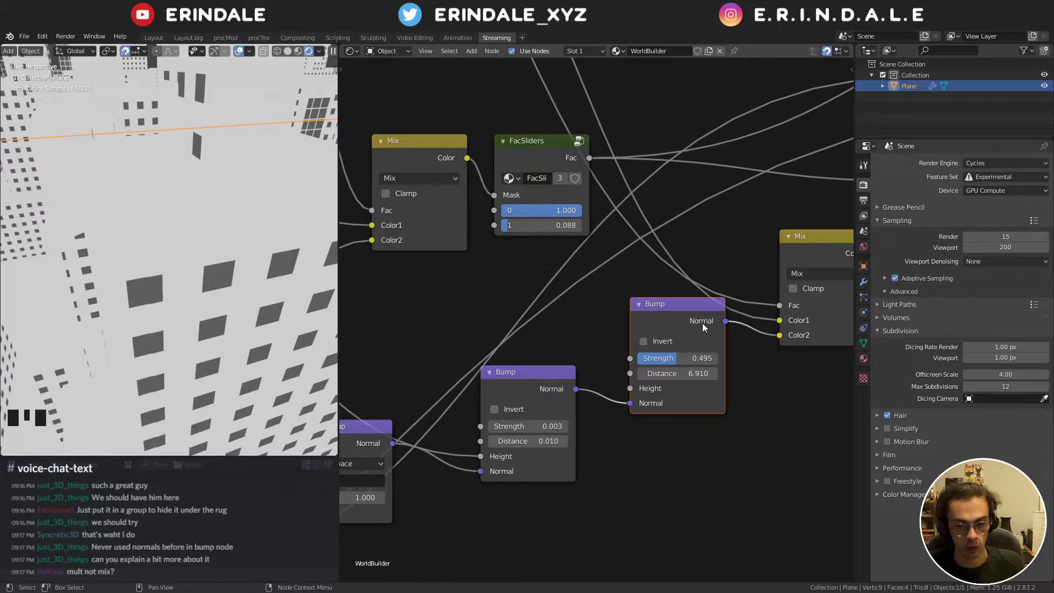
# - Preview the second Bump, set strength 1.000 and distance 107.800, and add a Value node at 0.500
pyautogui.click(613, 334)
pyautogui.moveTo(692, 356); pyautogui.dragTo(690, 322)
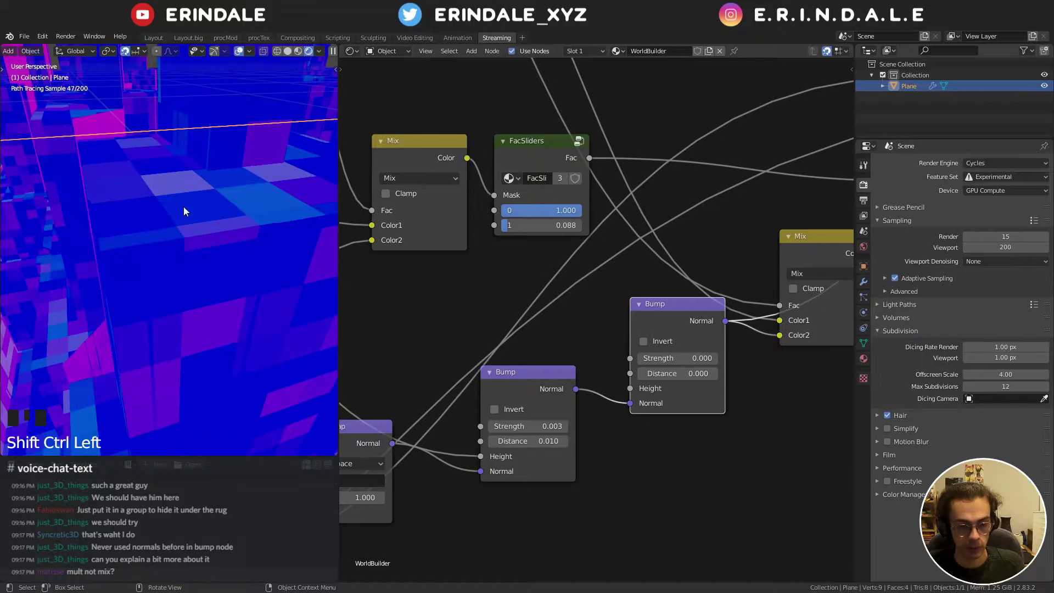
pyautogui.click(553, 391)
pyautogui.click(694, 314)
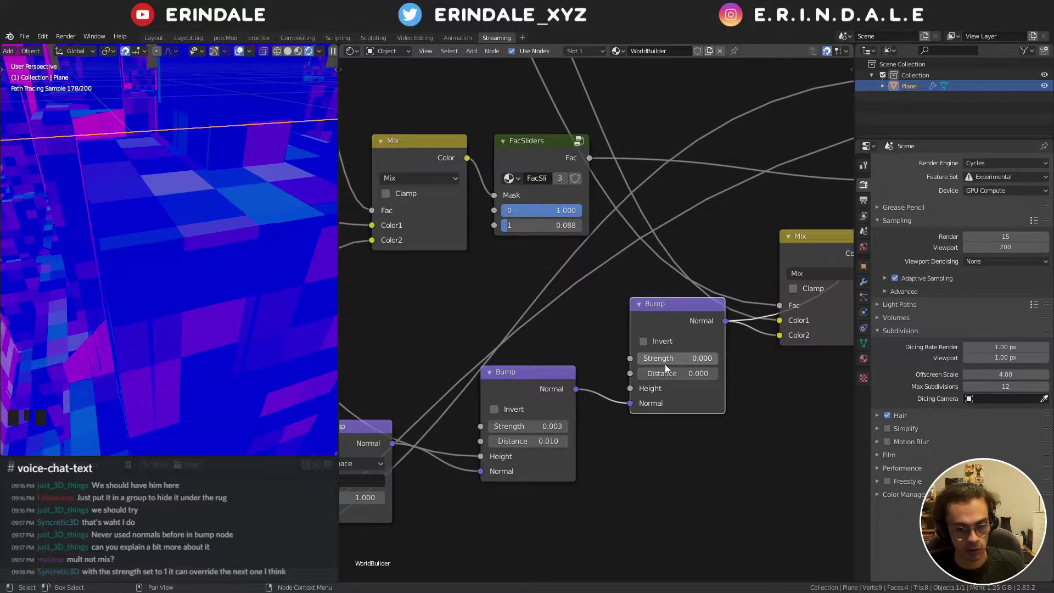
pyautogui.moveTo(665, 365); pyautogui.dragTo(652, 403)
pyautogui.middleClick(670, 438)
pyautogui.press('q')
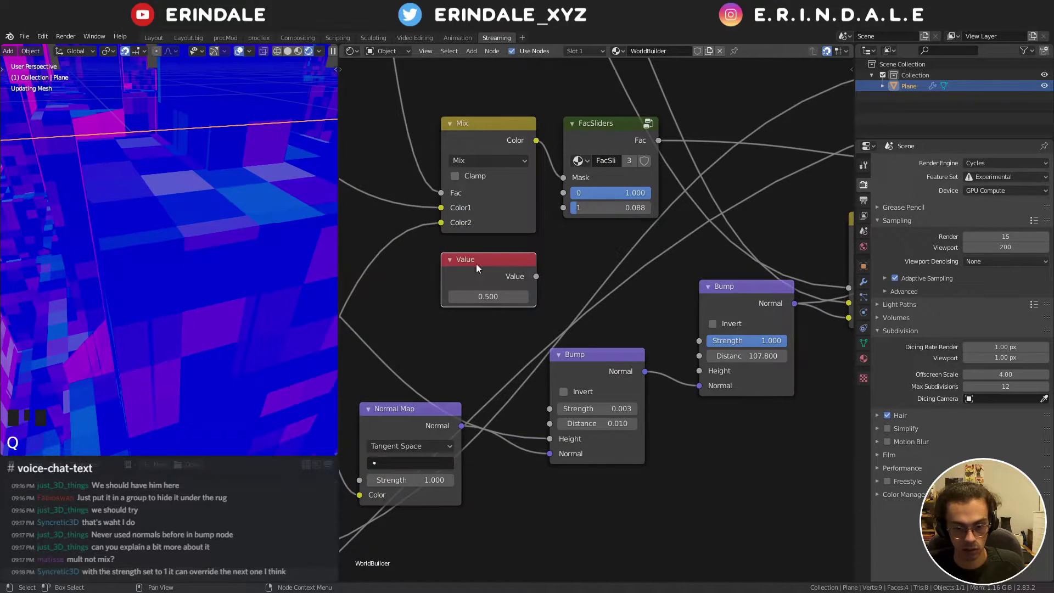
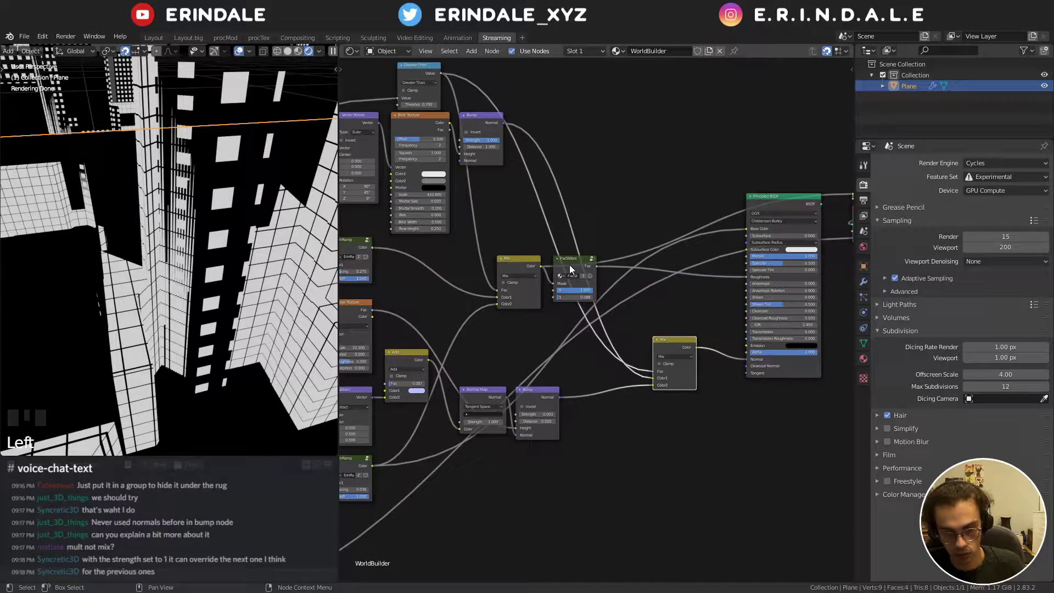
pyautogui.click(576, 267)
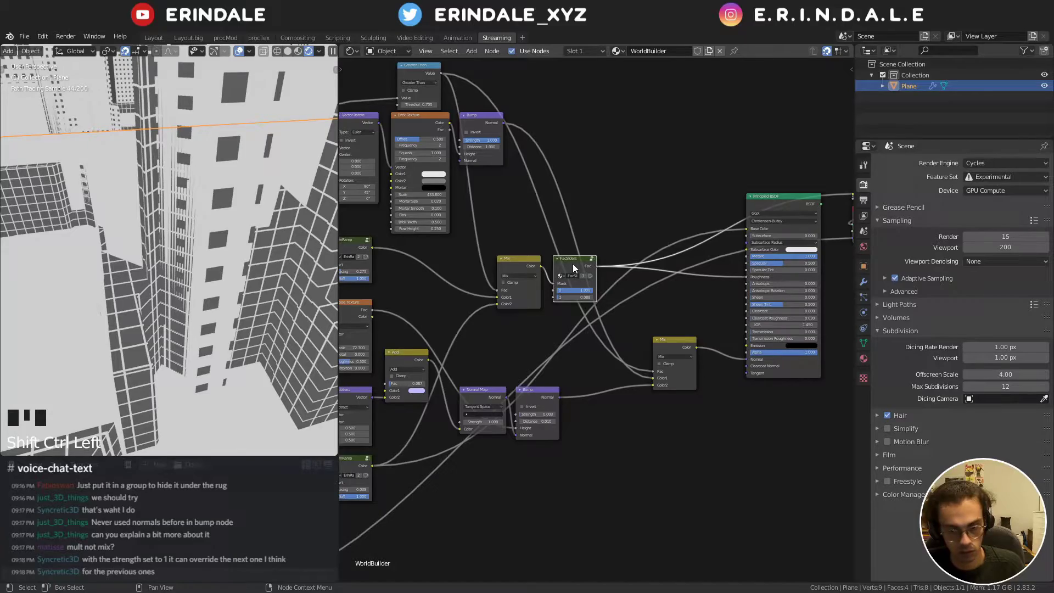
pyautogui.click(684, 347)
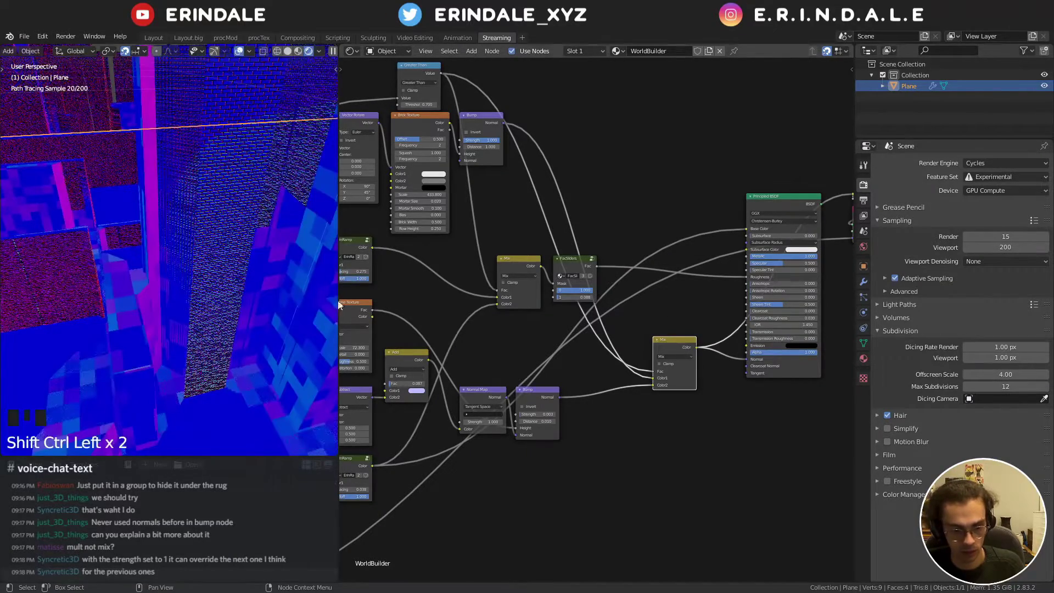
pyautogui.moveTo(254, 264); pyautogui.dragTo(673, 326)
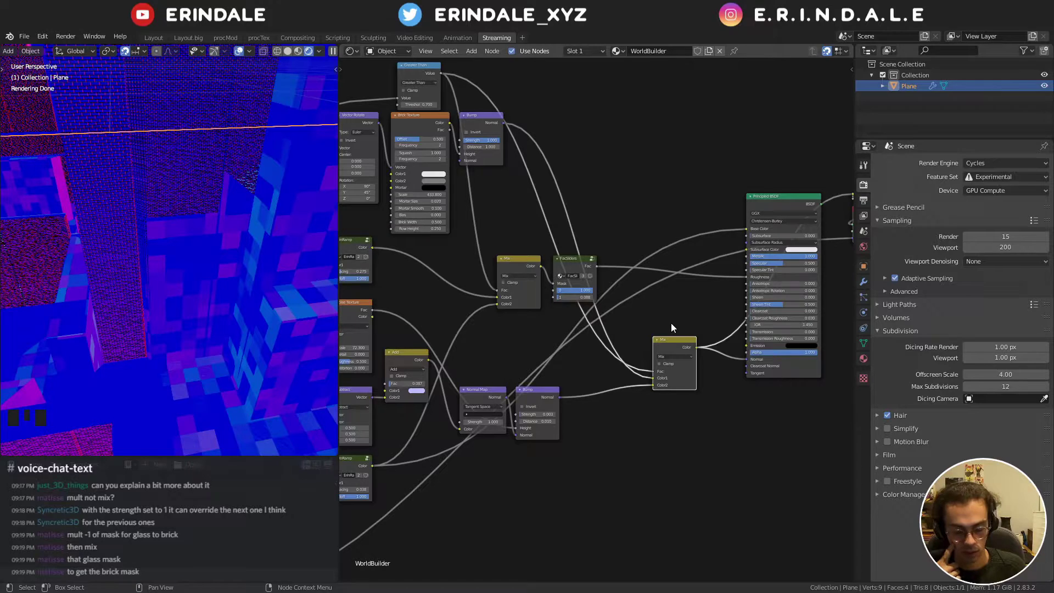
pyautogui.moveTo(570, 283); pyautogui.dragTo(530, 142)
# - Preview the Greater Than and ColorRamp window masks on the buildings
pyautogui.click(530, 142)
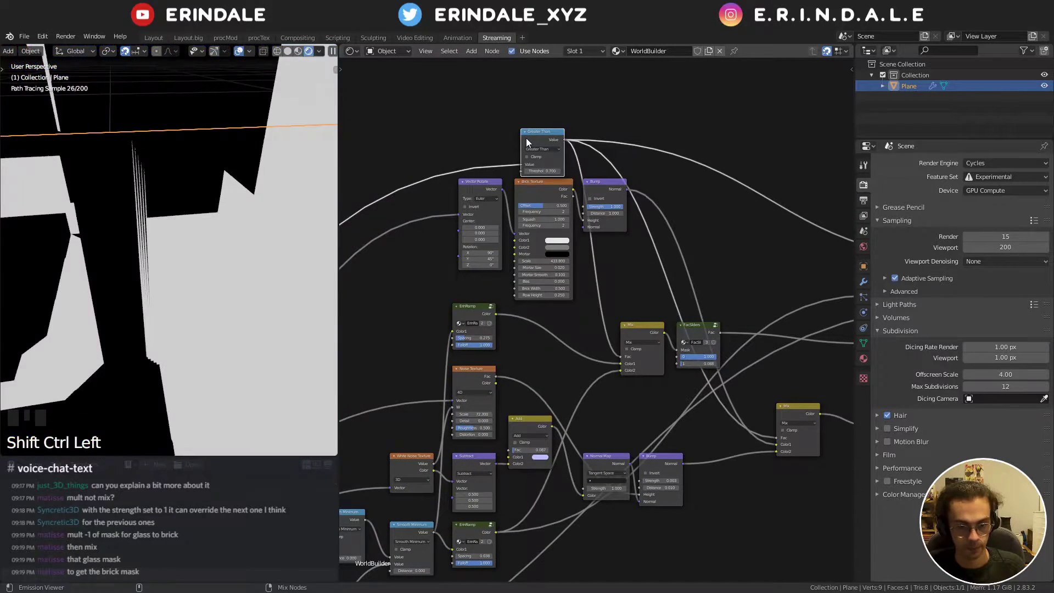
pyautogui.click(486, 316)
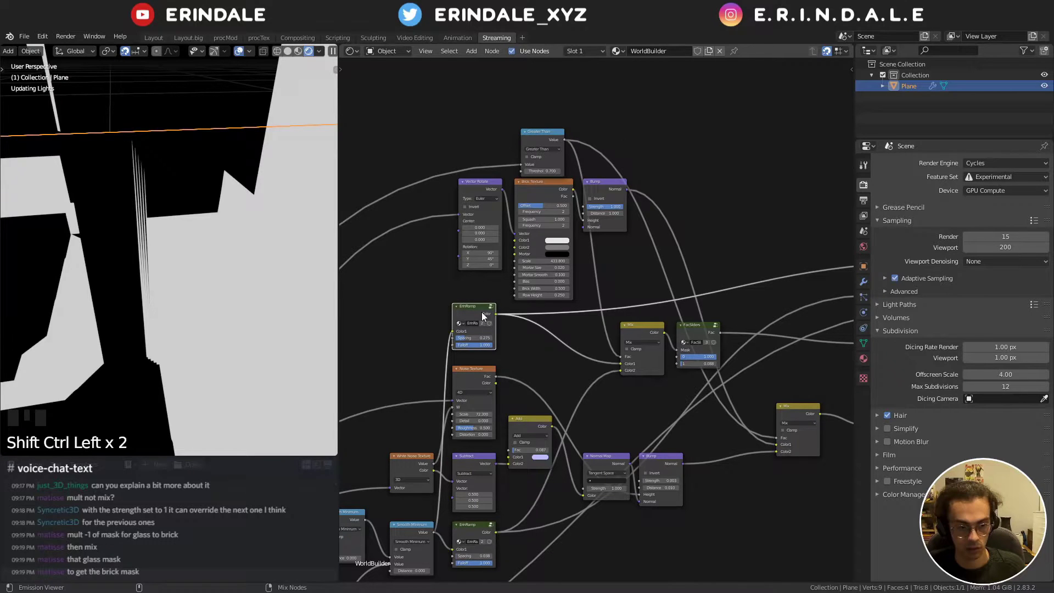
pyautogui.middleClick(643, 344)
# - Add a Math node set to Subtract with 1.0 on the mask link, inverting the window mask
pyautogui.press('q')
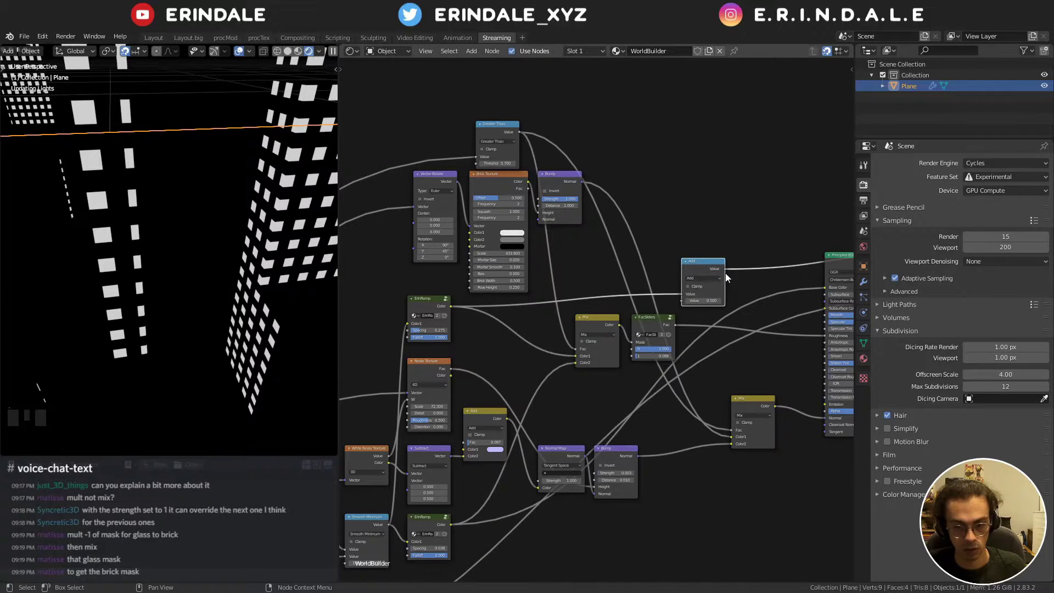
pyautogui.middleClick(712, 284)
pyautogui.scroll(3)
pyautogui.click(658, 343)
pyautogui.moveTo(678, 303); pyautogui.dragTo(719, 269)
pyautogui.click(715, 265)
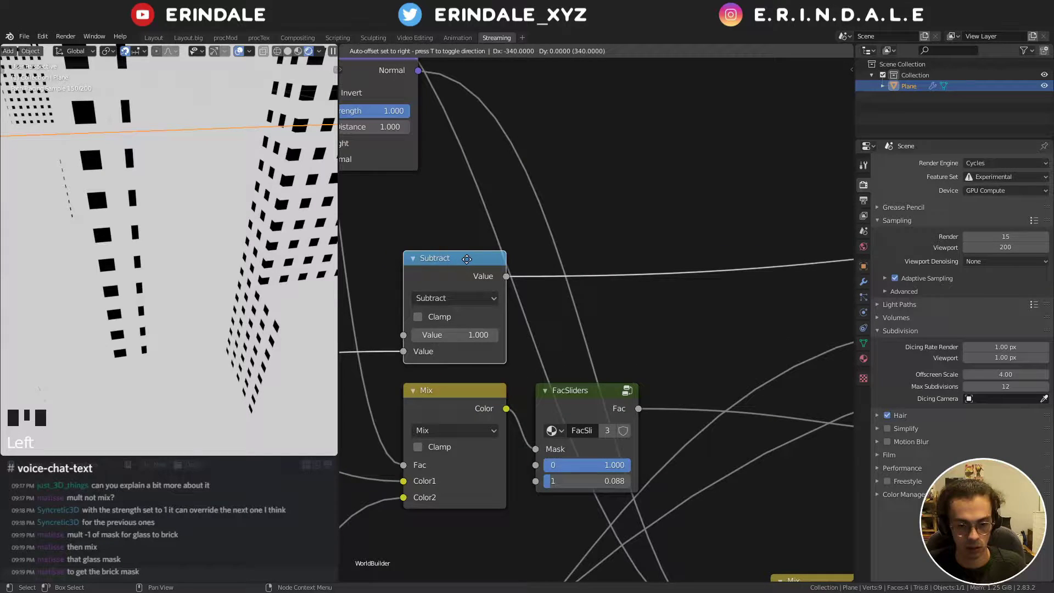
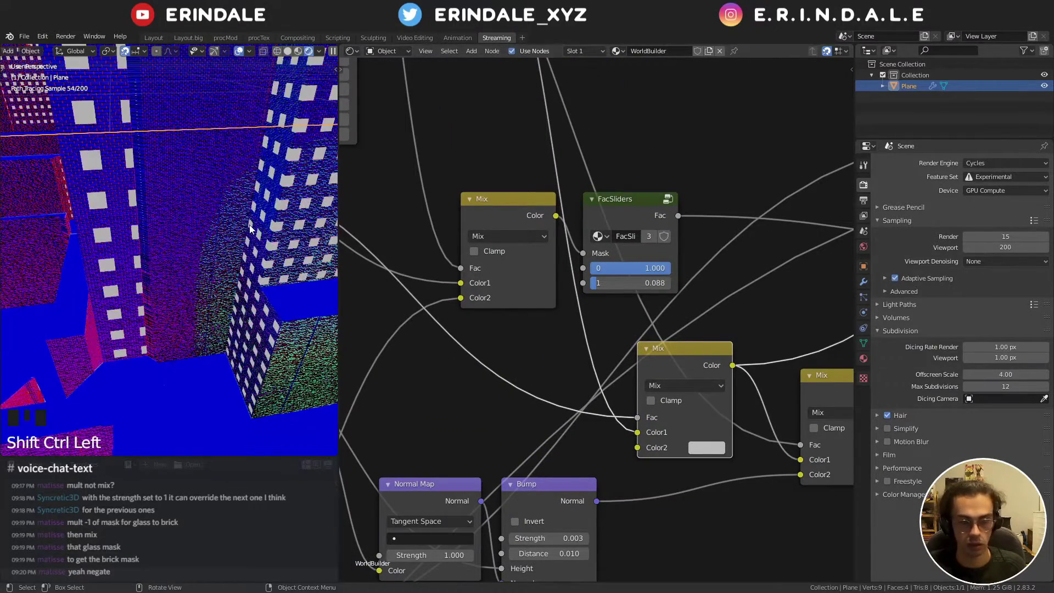
# - Tint the Mix Color2 pale lavender and connect its Color output into the next Mix in the chain
pyautogui.moveTo(257, 244); pyautogui.dragTo(724, 452)
pyautogui.click(724, 452)
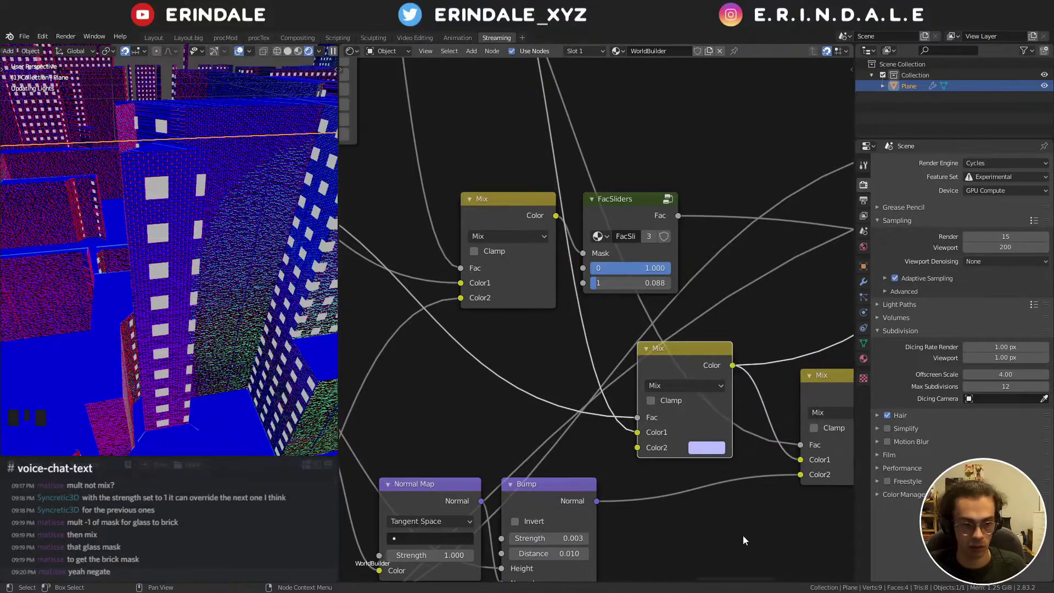
pyautogui.scroll(3)
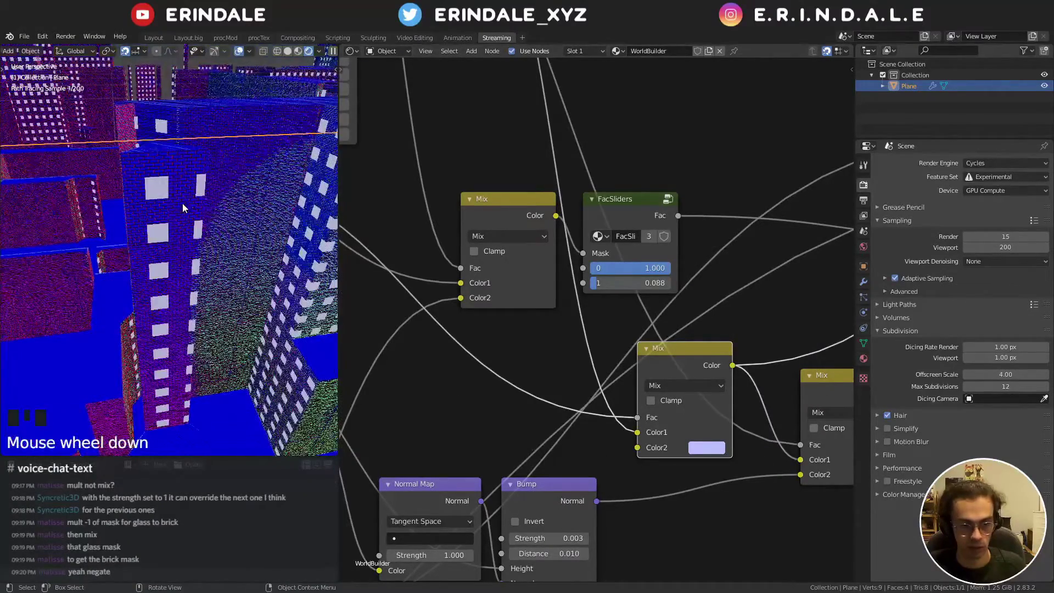
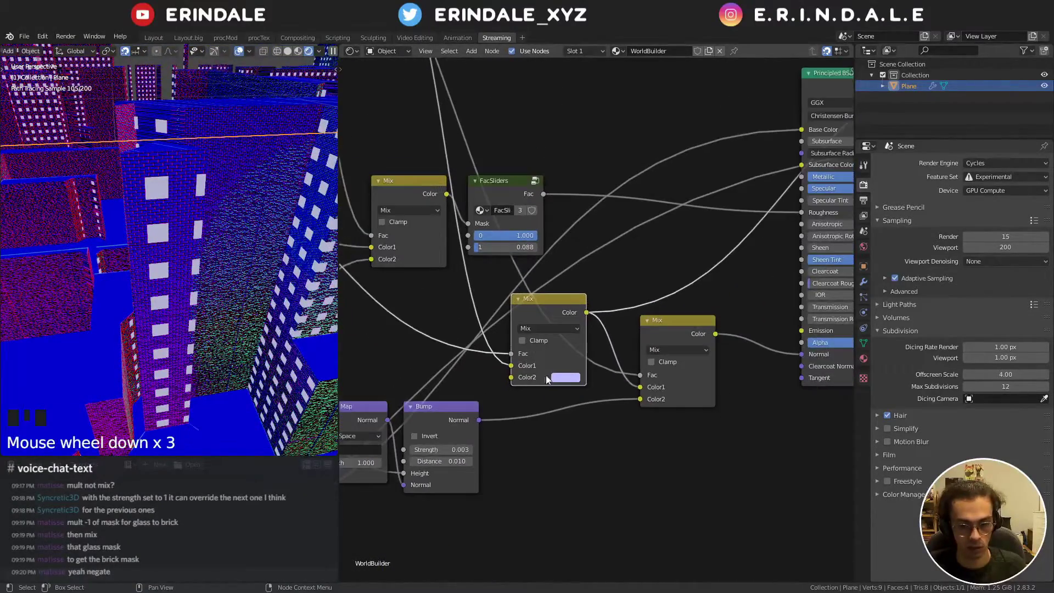
pyautogui.moveTo(564, 385); pyautogui.dragTo(651, 366)
pyautogui.scroll(-3)
pyautogui.moveTo(711, 400); pyautogui.dragTo(720, 478)
pyautogui.click(719, 477)
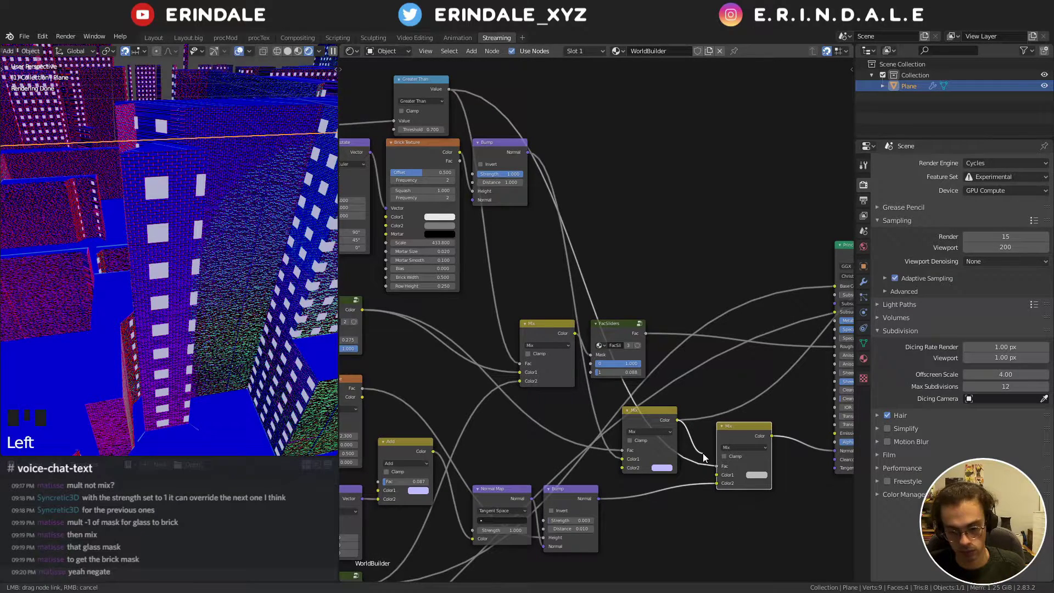
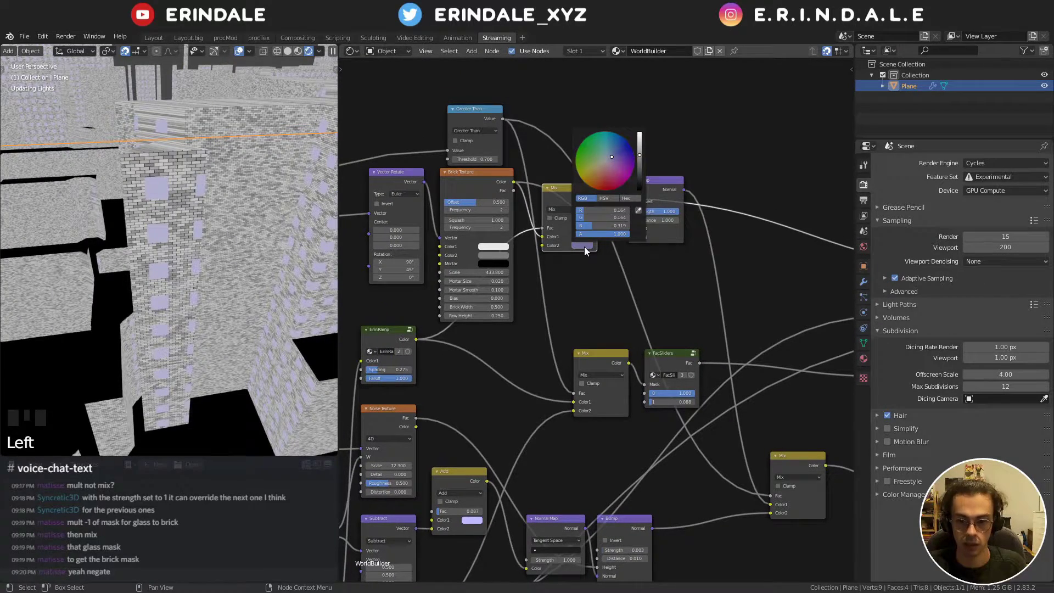
pyautogui.moveTo(596, 200); pyautogui.dragTo(726, 308)
pyautogui.moveTo(726, 308); pyautogui.dragTo(677, 220)
pyautogui.click(676, 220)
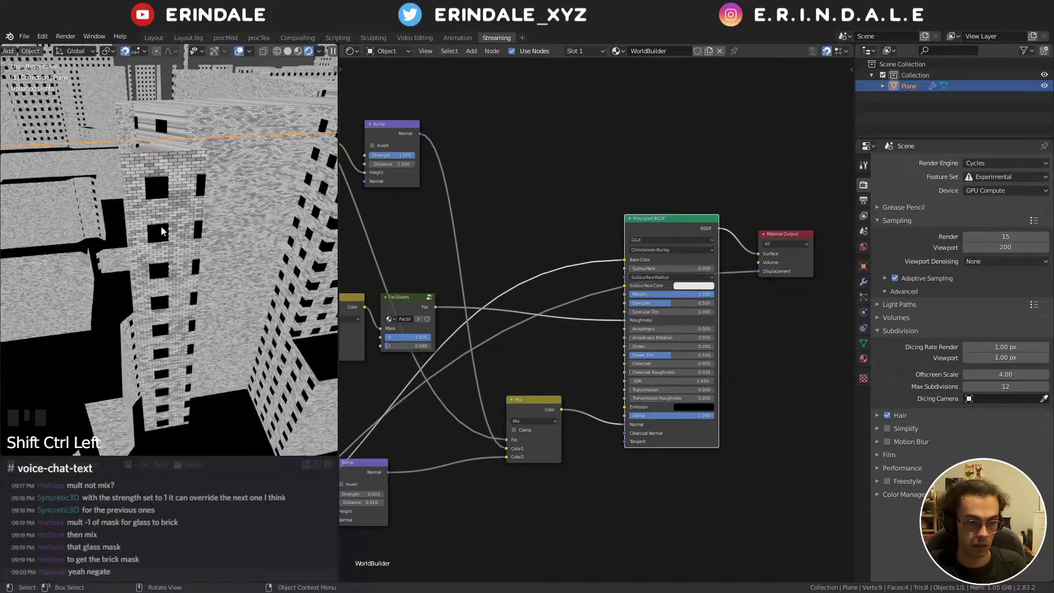
pyautogui.scroll(3)
pyautogui.scroll(-3)
pyautogui.moveTo(158, 188); pyautogui.dragTo(167, 183)
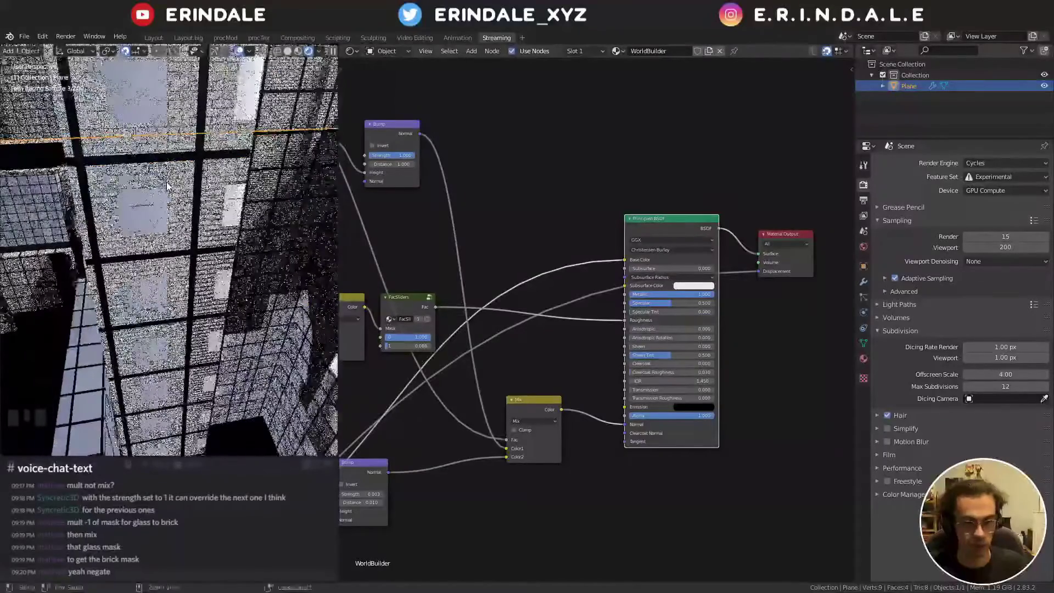
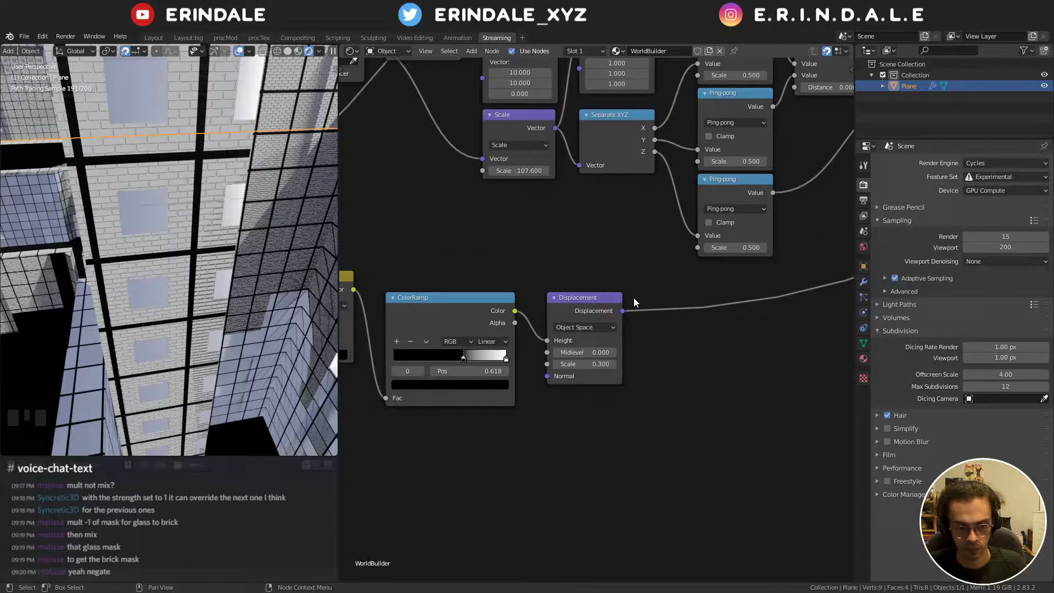
# - Scroll the node view toward the Mix between Brick Texture and Bump
pyautogui.scroll(-3)
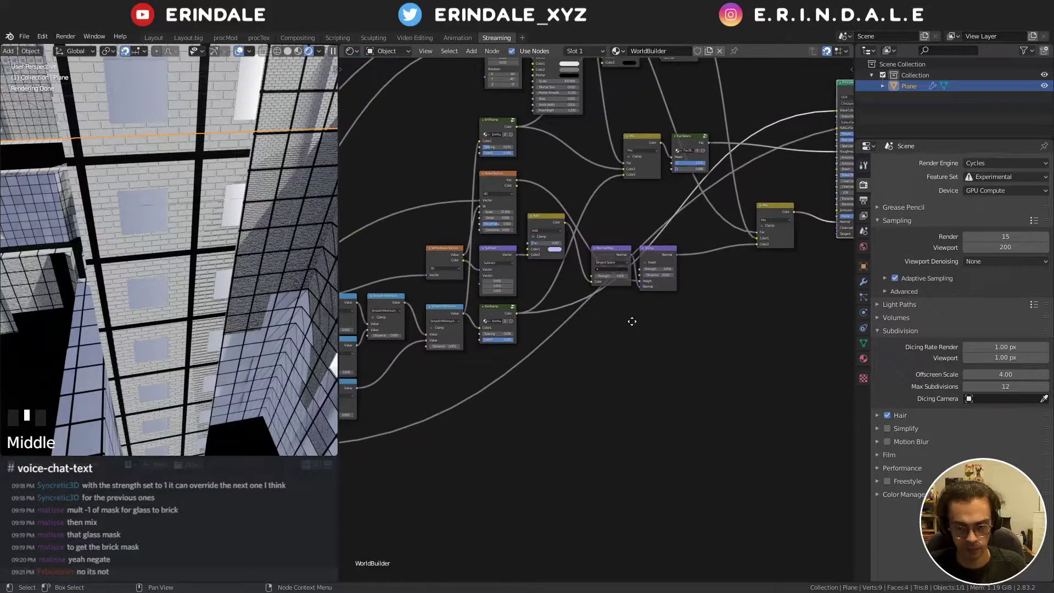
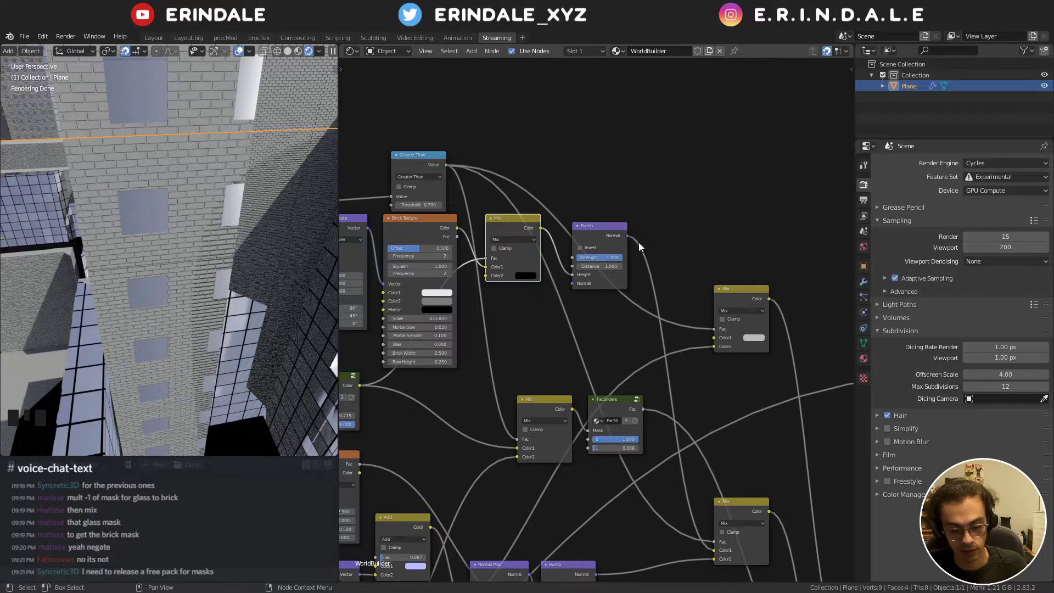
# - Reposition the brick-bump Mix node beside the Bump and select the top Mix node
pyautogui.click(595, 231)
pyautogui.click(520, 230)
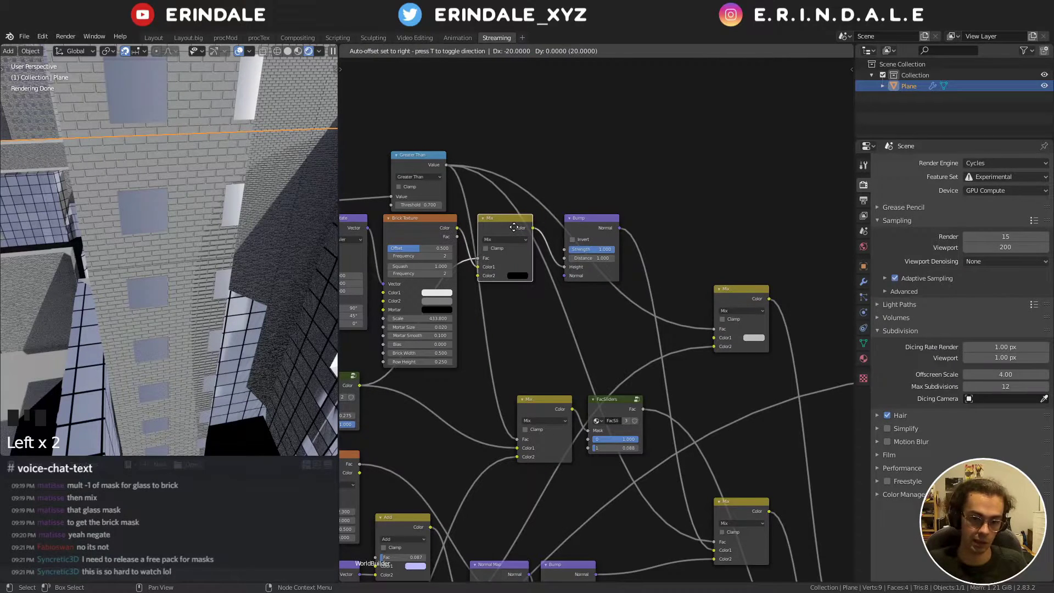
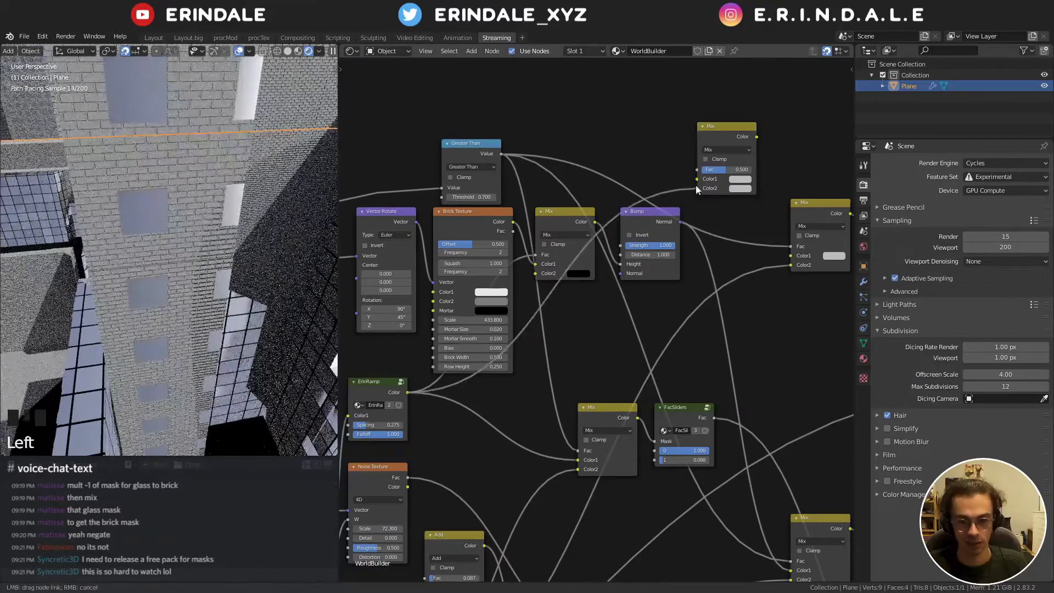
pyautogui.click(760, 141)
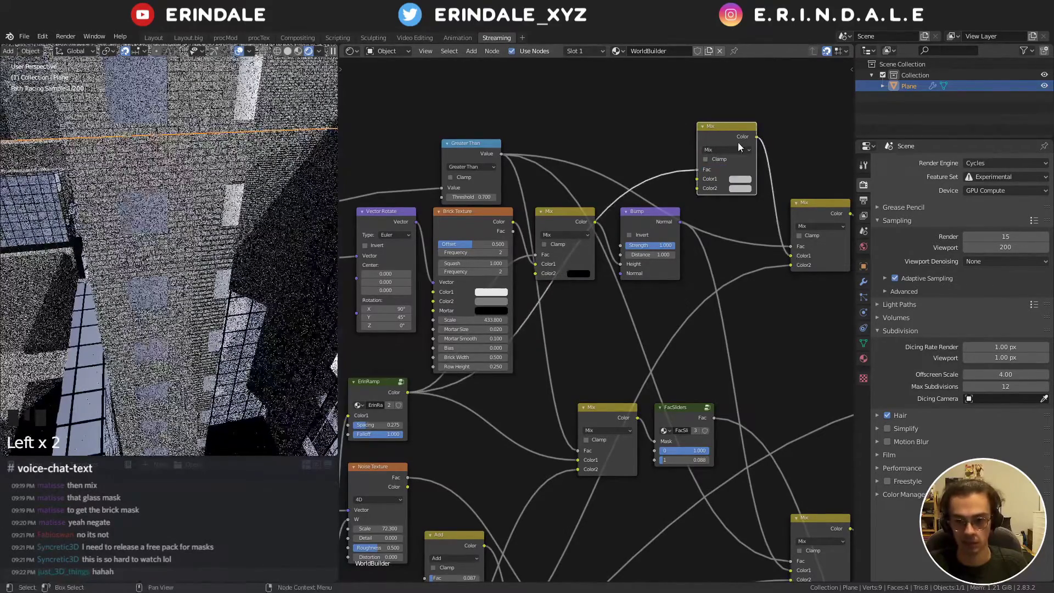
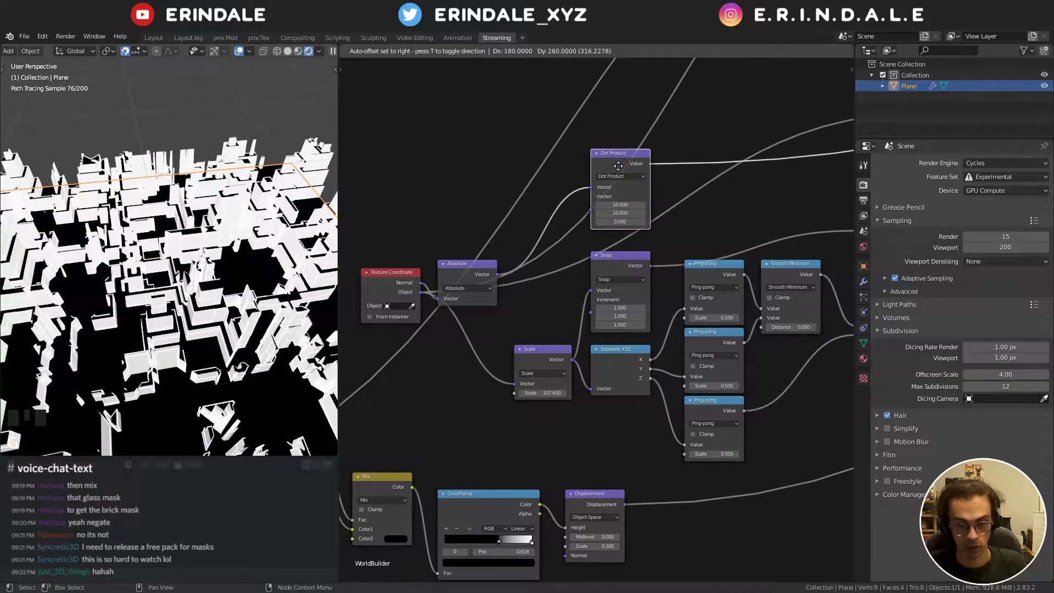
# - Zoom out over the tree, clear the selection and begin selecting the right-hand node cluster
pyautogui.scroll(-3)
pyautogui.middleClick(718, 200)
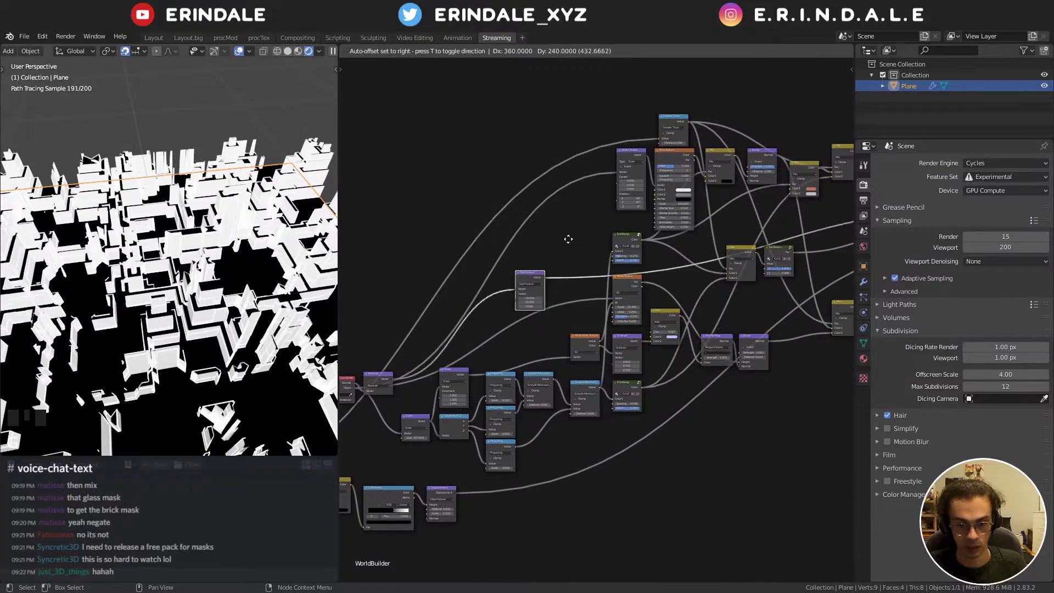
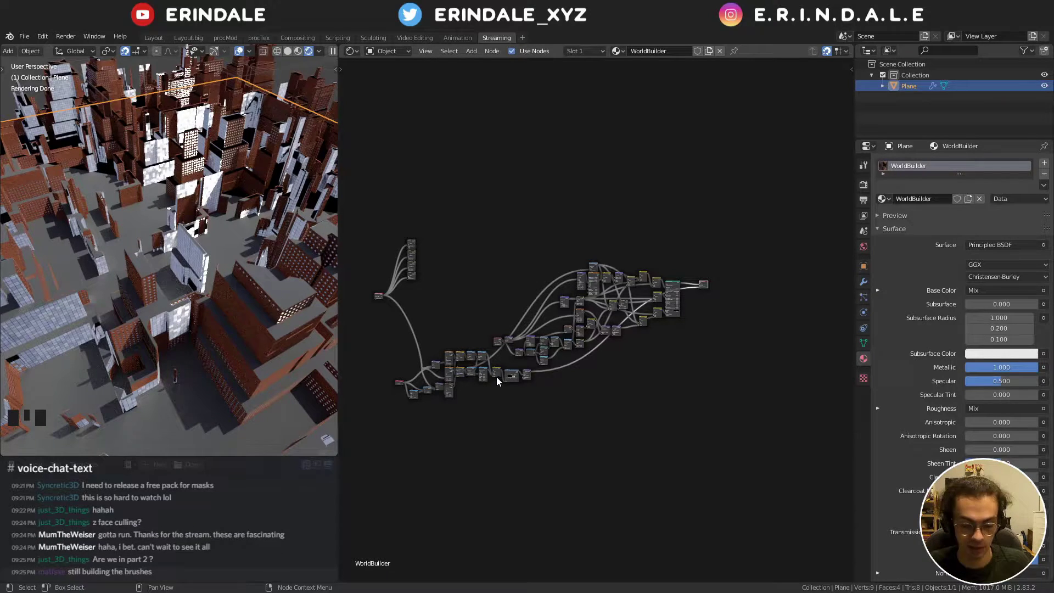
pyautogui.click(387, 491)
pyautogui.click(710, 410)
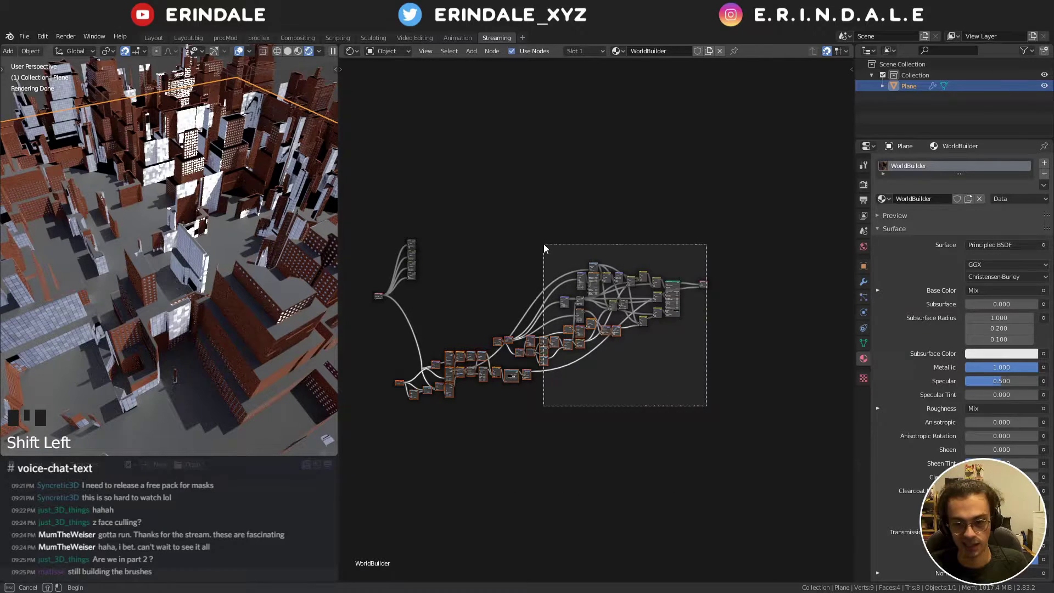
# - Group the selected city-mask nodes with Ctrl+G and reposition them inside the group
pyautogui.press('b')
pyautogui.moveTo(683, 360); pyautogui.dragTo(688, 372)
pyautogui.press('ctrl+g')
pyautogui.middleClick(719, 364)
pyautogui.scroll(3)
pyautogui.moveTo(731, 397); pyautogui.dragTo(736, 387)
pyautogui.click(724, 401)
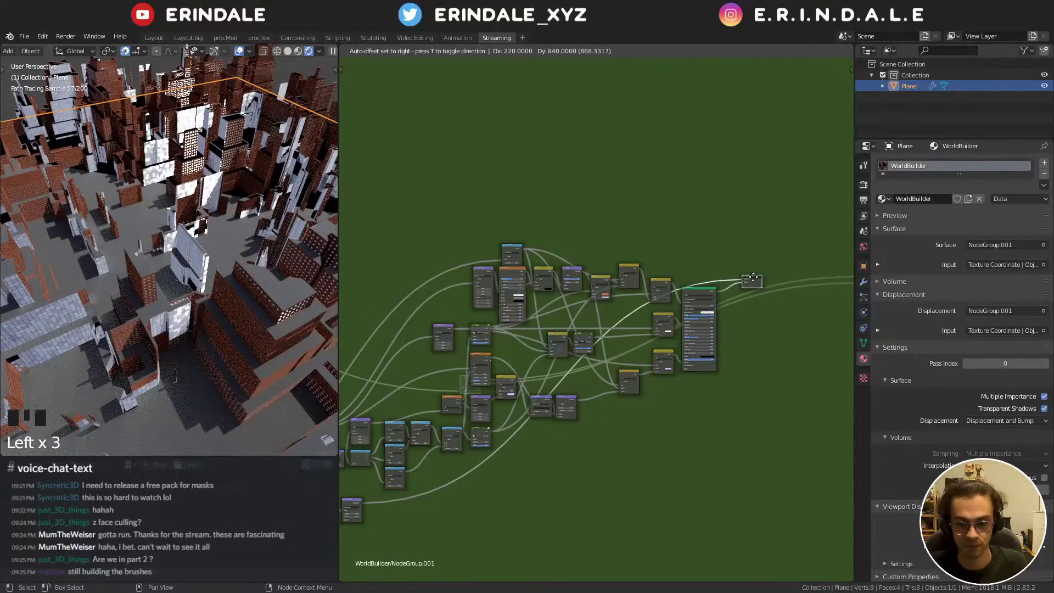
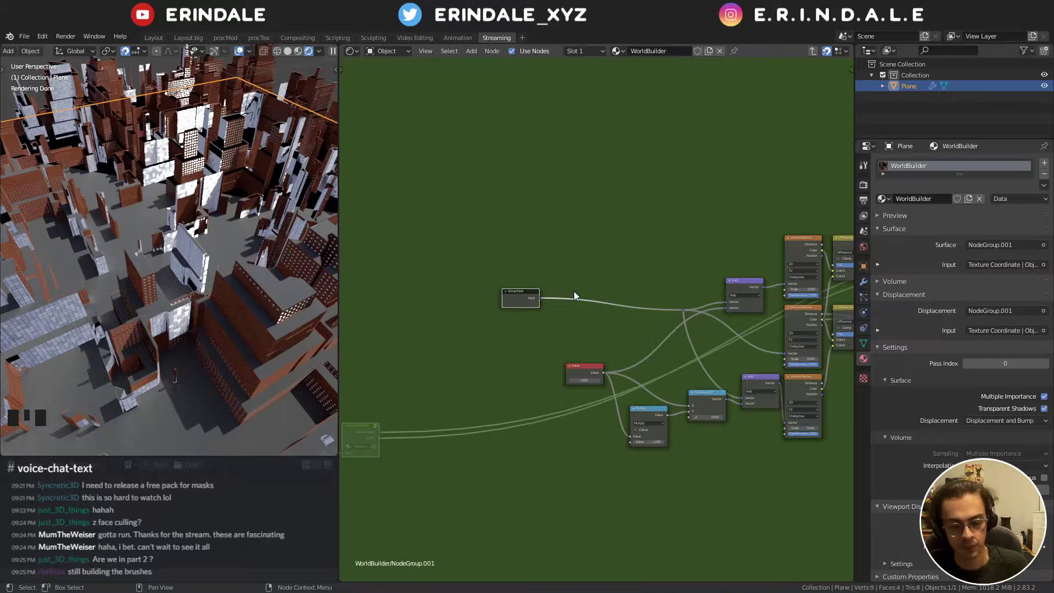
# - Move the Group Input node left toward the Voronoi textures
pyautogui.moveTo(581, 247); pyautogui.dragTo(597, 294)
pyautogui.scroll(3)
pyautogui.middleClick(595, 310)
pyautogui.scroll(-3)
pyautogui.moveTo(533, 324); pyautogui.dragTo(525, 203)
# - Expose a Scale group input and link it to every Voronoi texture's Scale socket
pyautogui.press('q')
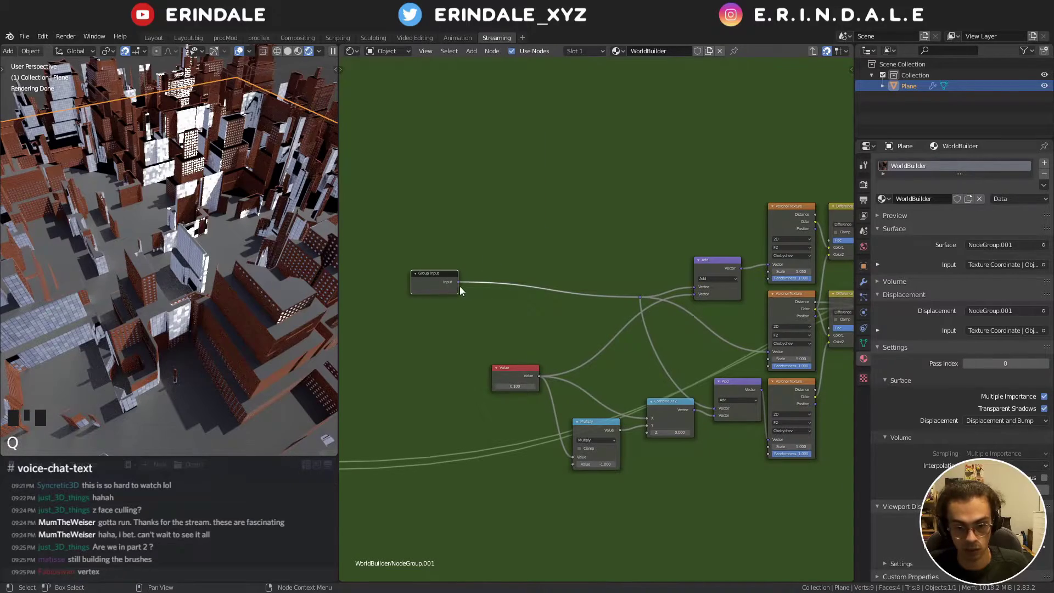
pyautogui.moveTo(458, 291); pyautogui.dragTo(468, 294)
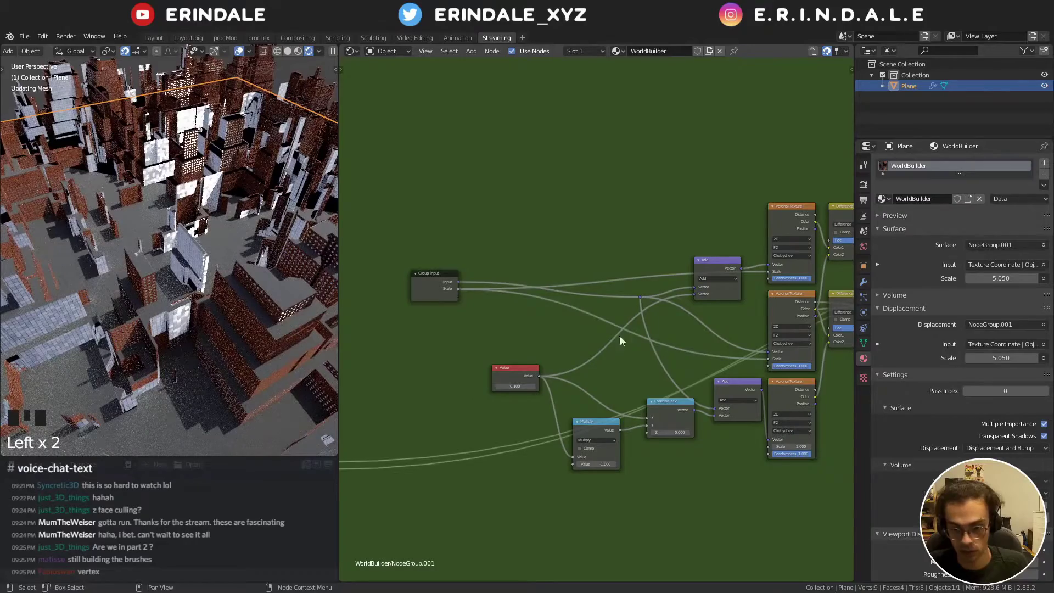
pyautogui.click(460, 291)
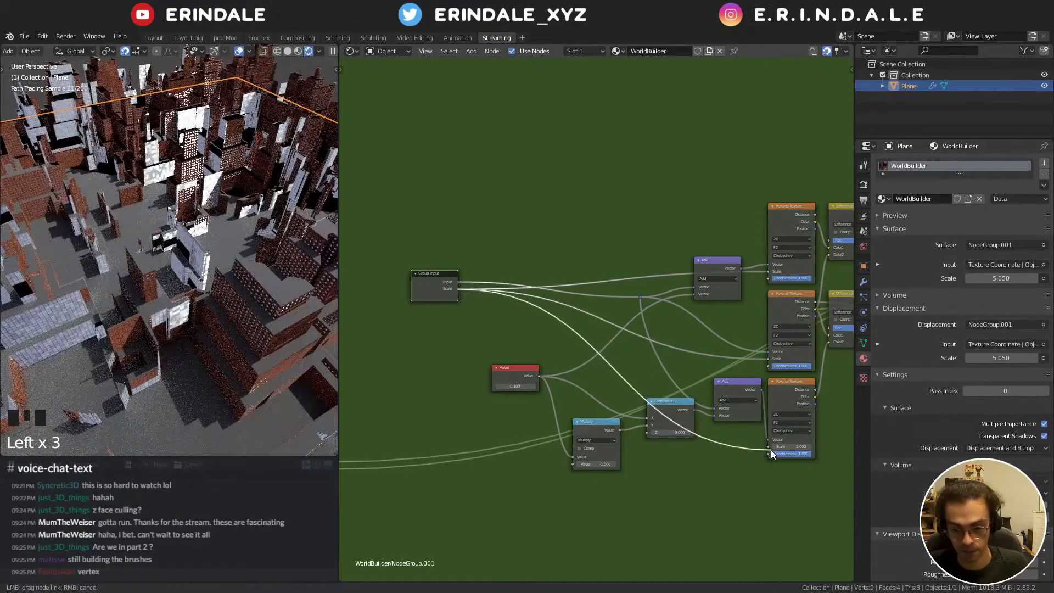
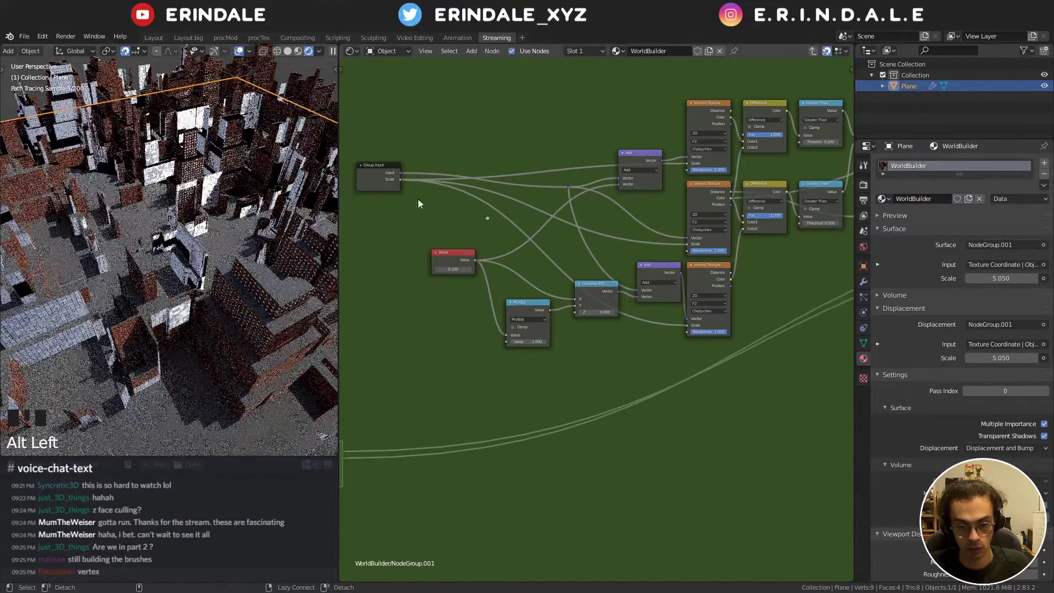
pyautogui.click(402, 182)
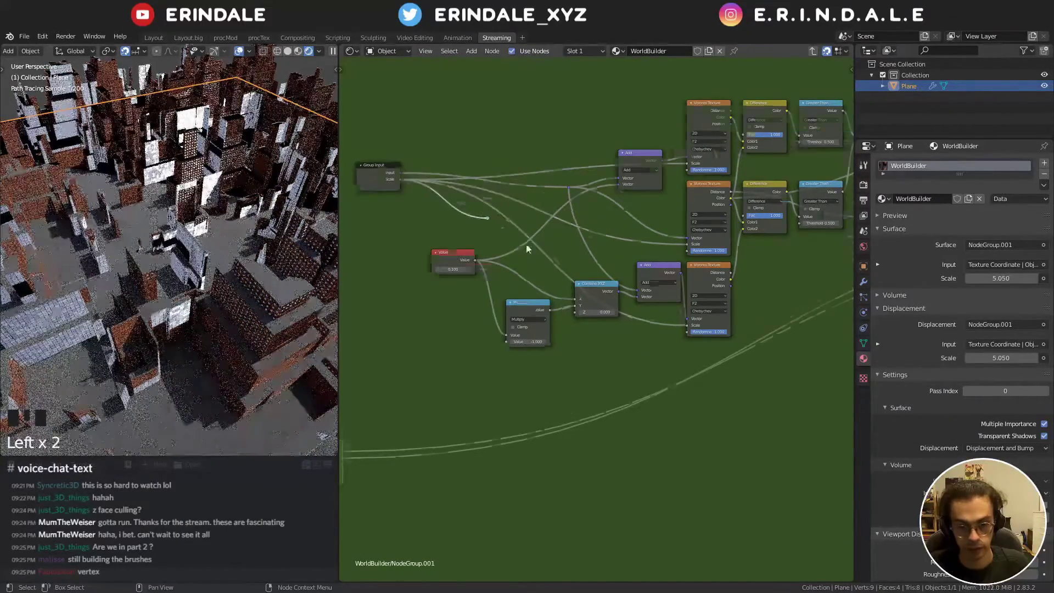
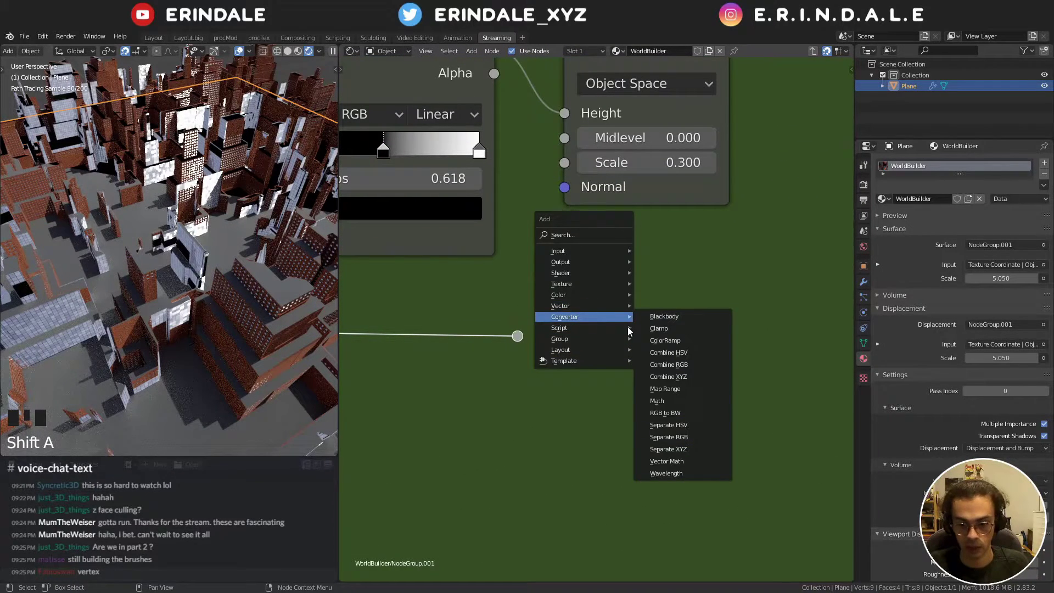
# - Add a Divide node by 2.000 feeding the Displacement Scale, placed under the ColorRamp
pyautogui.click(517, 340)
pyautogui.moveTo(656, 369); pyautogui.dragTo(614, 446)
pyautogui.moveTo(776, 325); pyautogui.dragTo(730, 279)
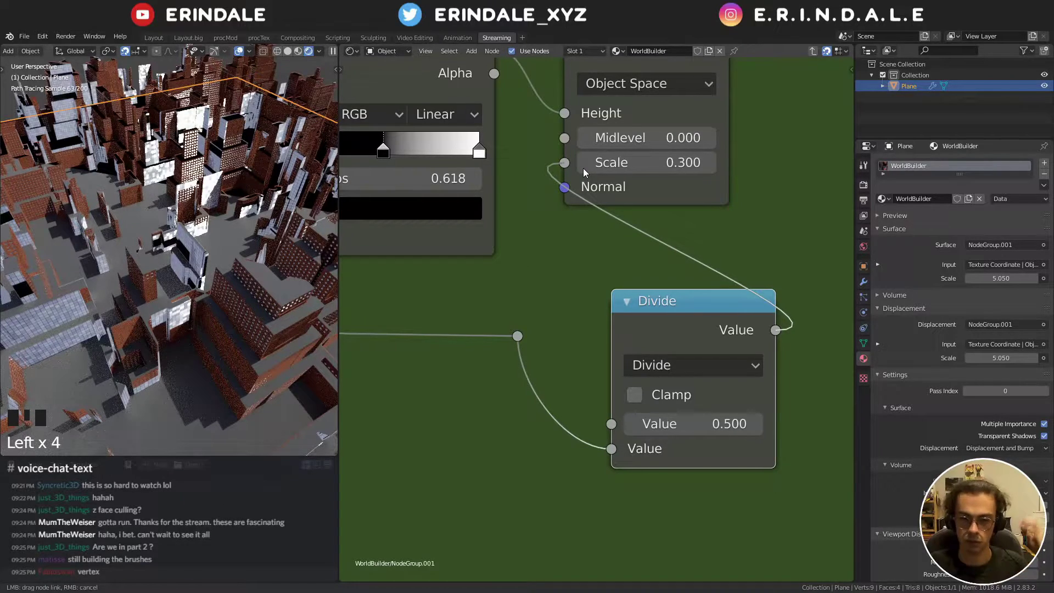
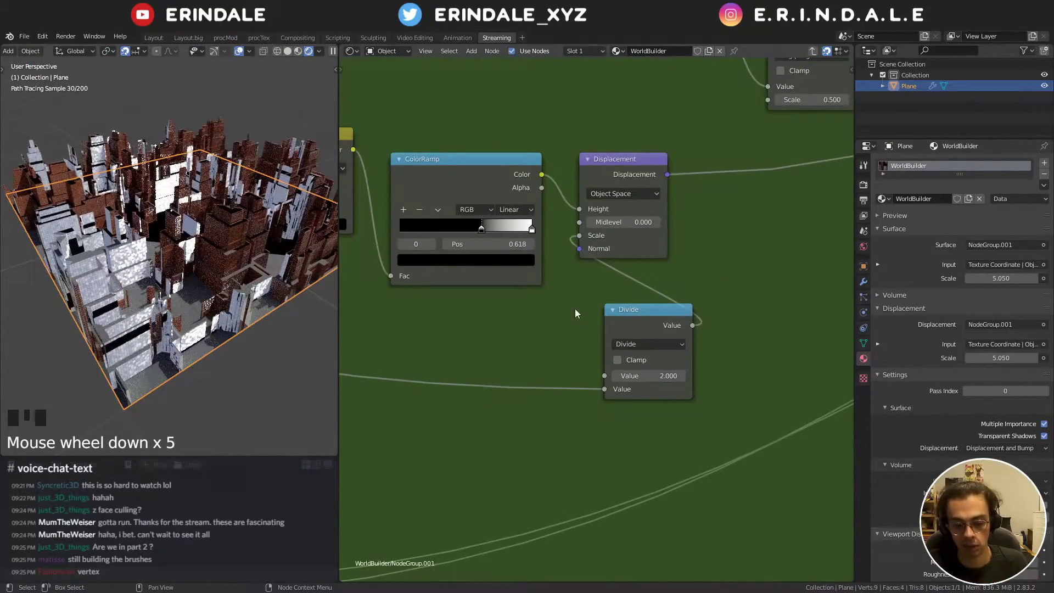
pyautogui.click(646, 314)
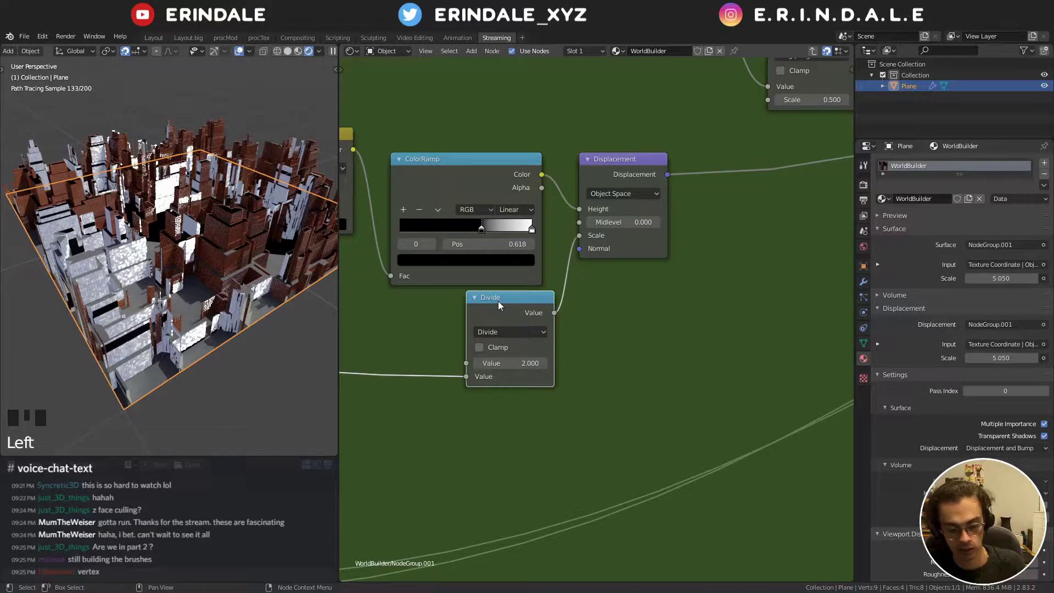
pyautogui.middleClick(645, 250)
pyautogui.scroll(-3)
pyautogui.middleClick(595, 371)
pyautogui.scroll(-3)
# - Feed the group Scale into a Multiply by -1.000 node and move it near the Noise Texture
pyautogui.moveTo(663, 364); pyautogui.dragTo(315, 335)
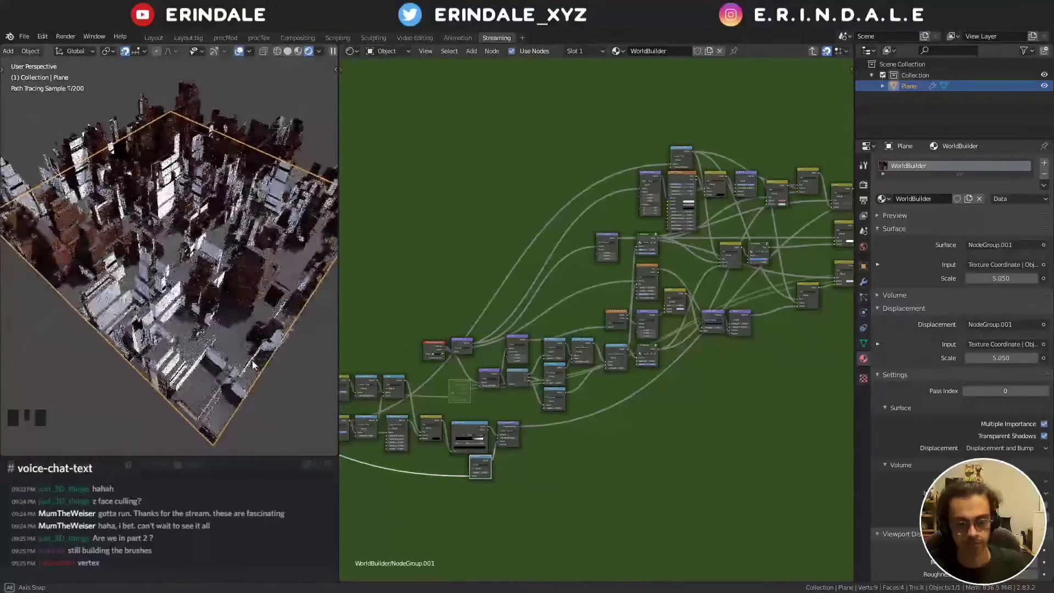
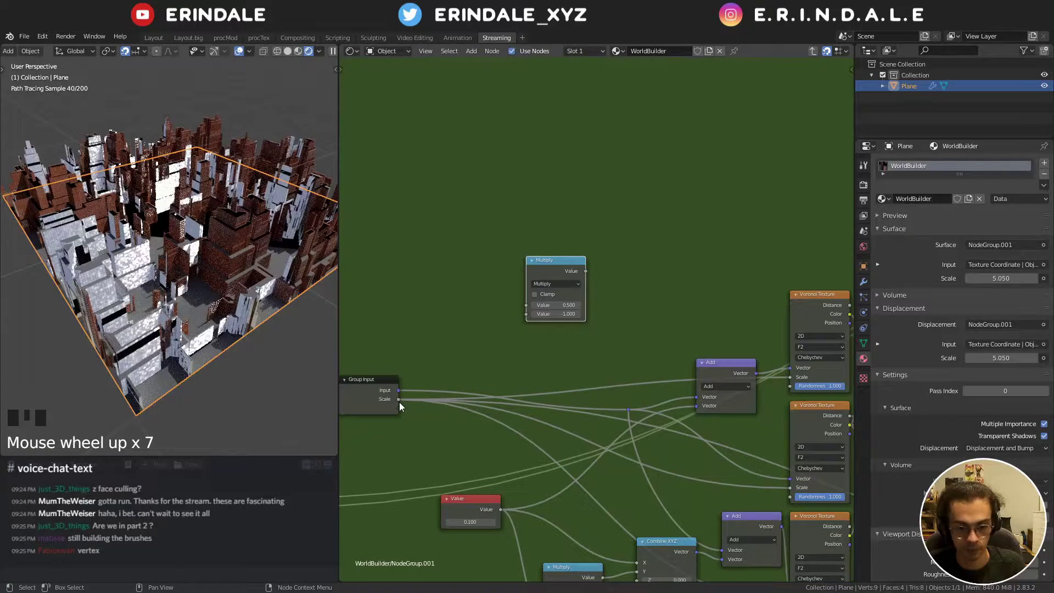
pyautogui.click(409, 402)
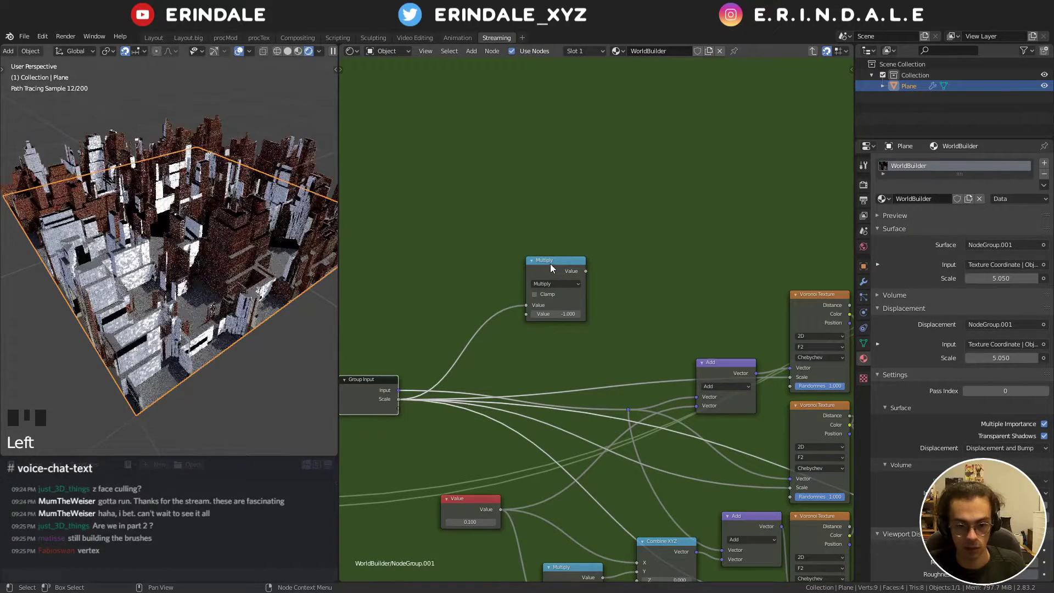
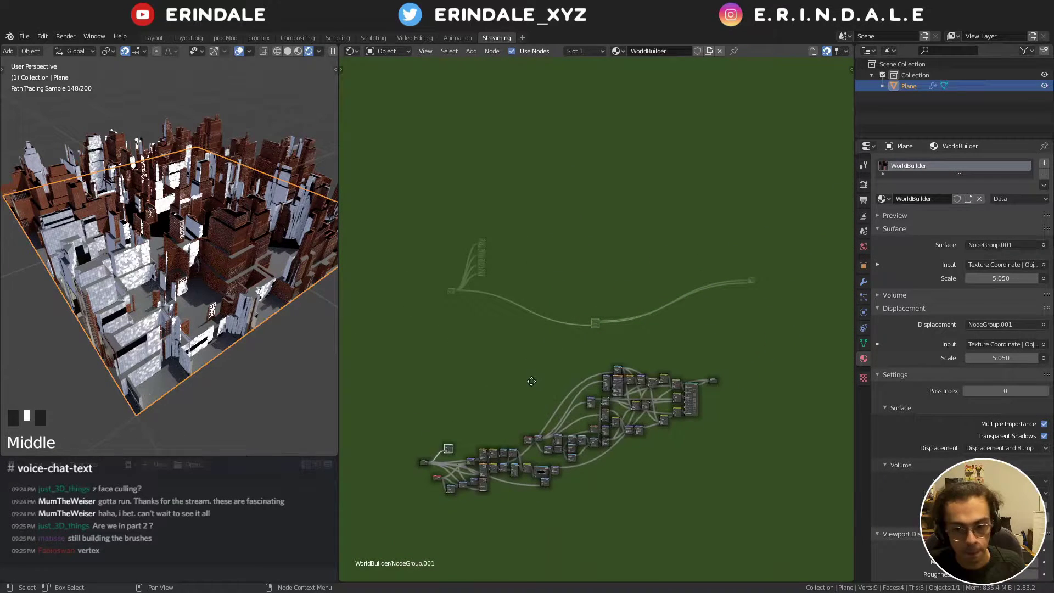
pyautogui.press('g')
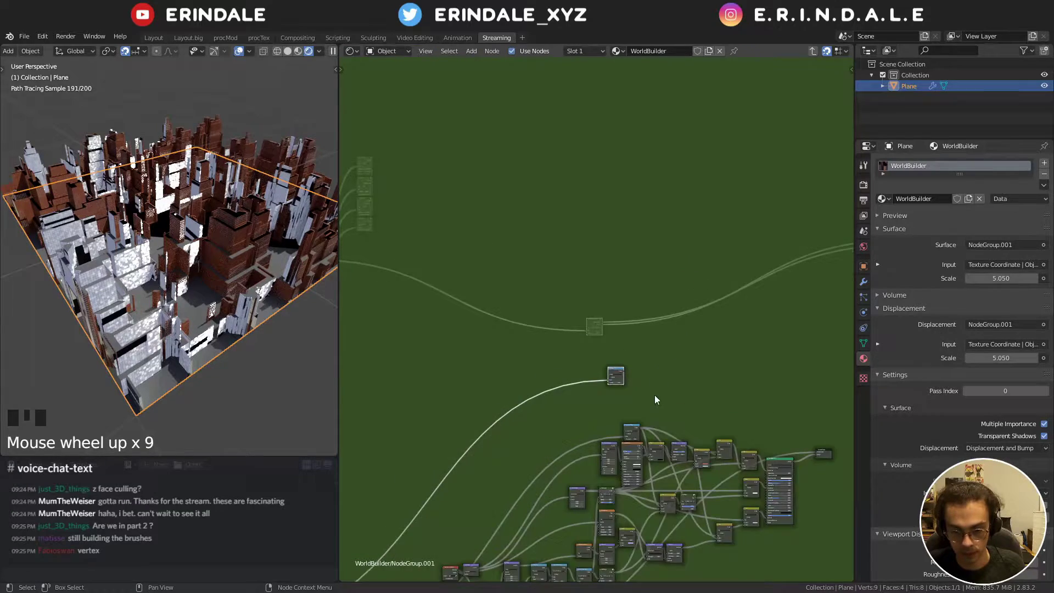
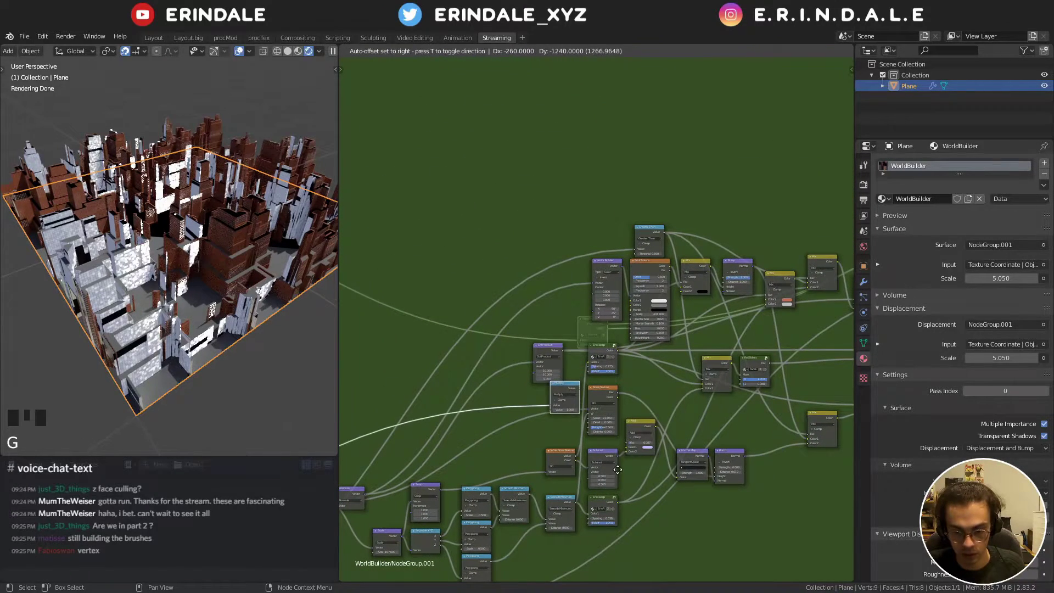
pyautogui.scroll(3)
pyautogui.middleClick(616, 438)
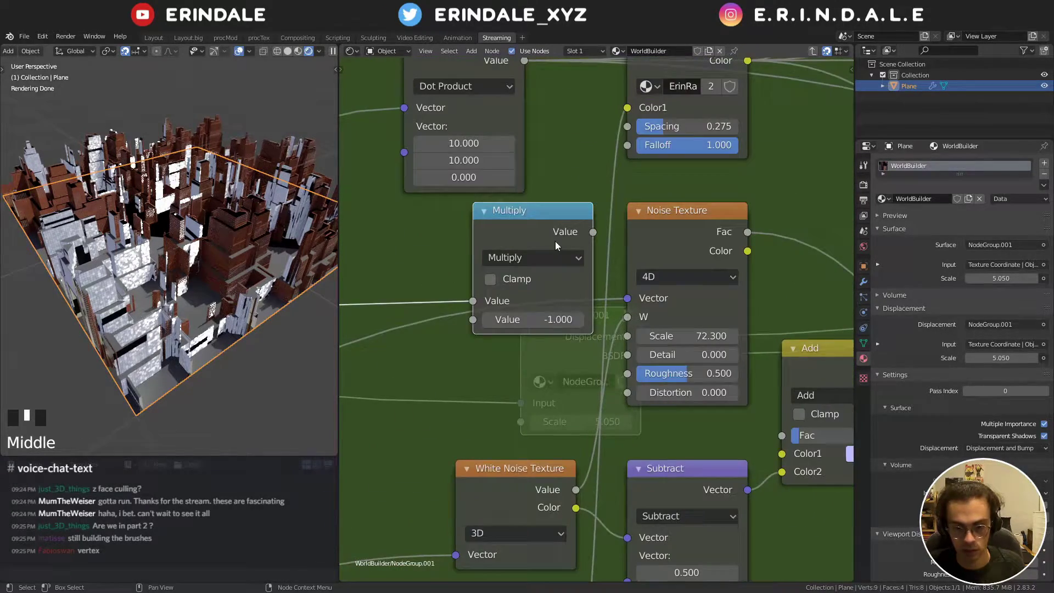
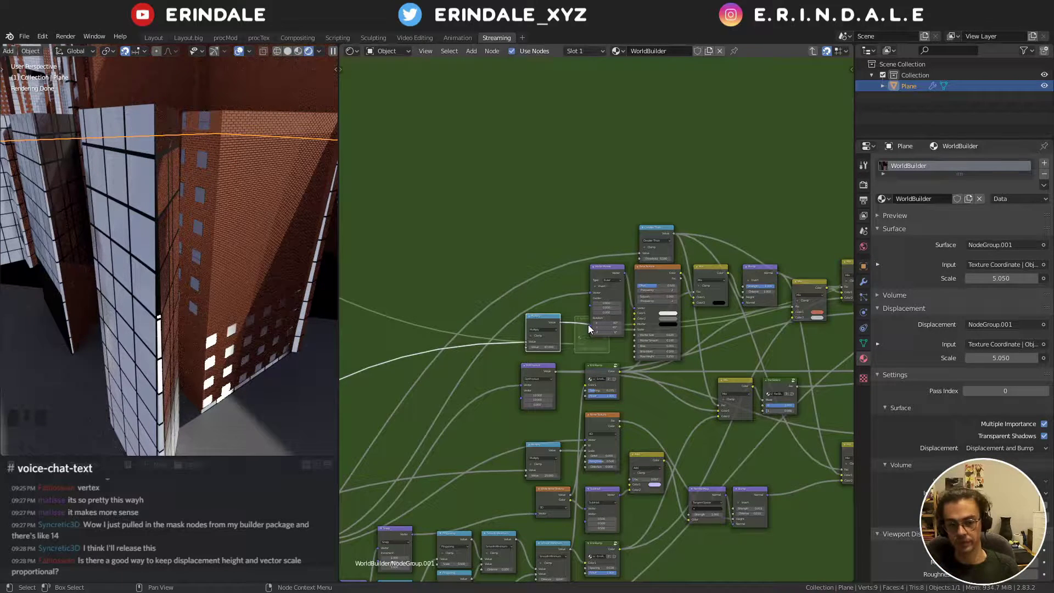
# - Move the Multiply node (87.000) in below Vector Rotate and zoom out over the node group
pyautogui.click(552, 322)
pyautogui.press('g')
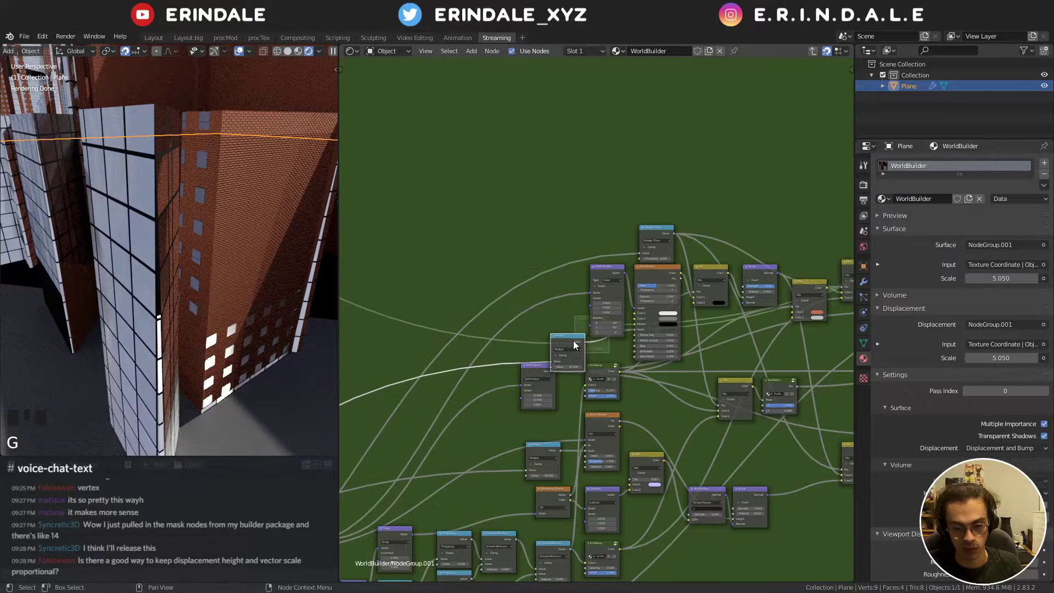
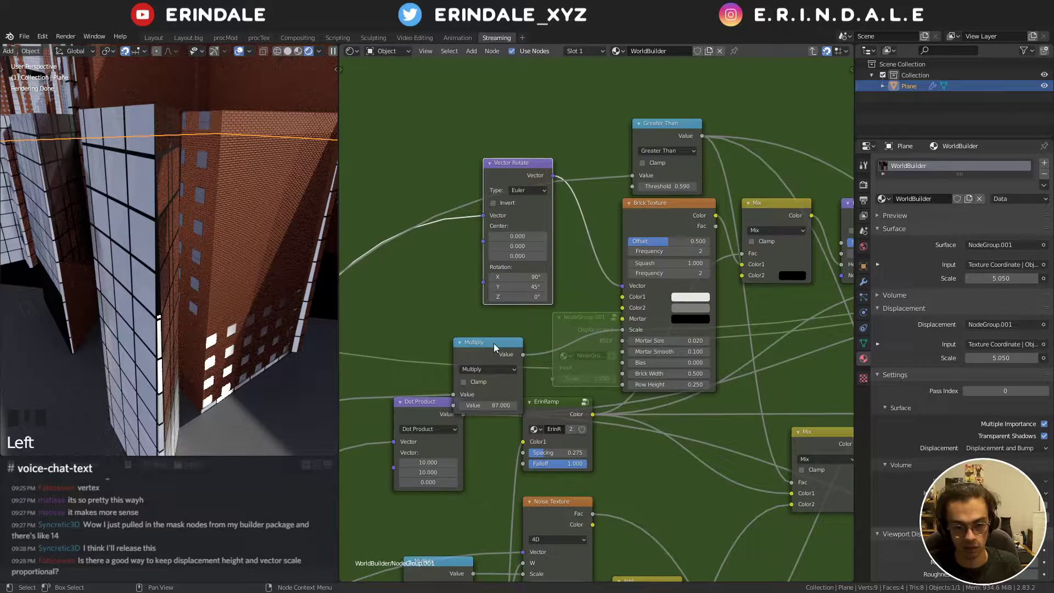
pyautogui.click(496, 350)
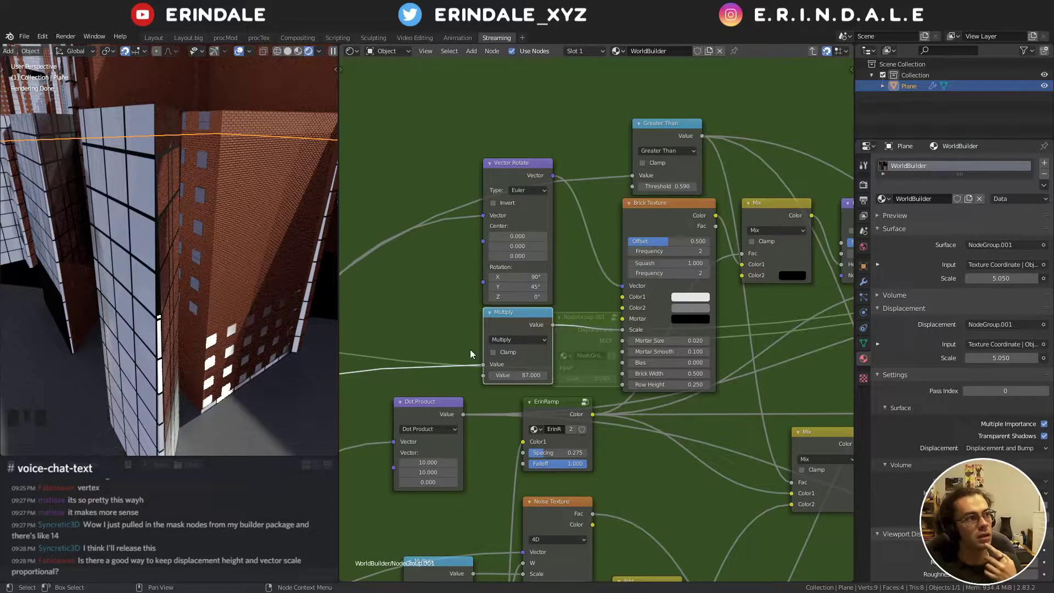
pyautogui.scroll(-3)
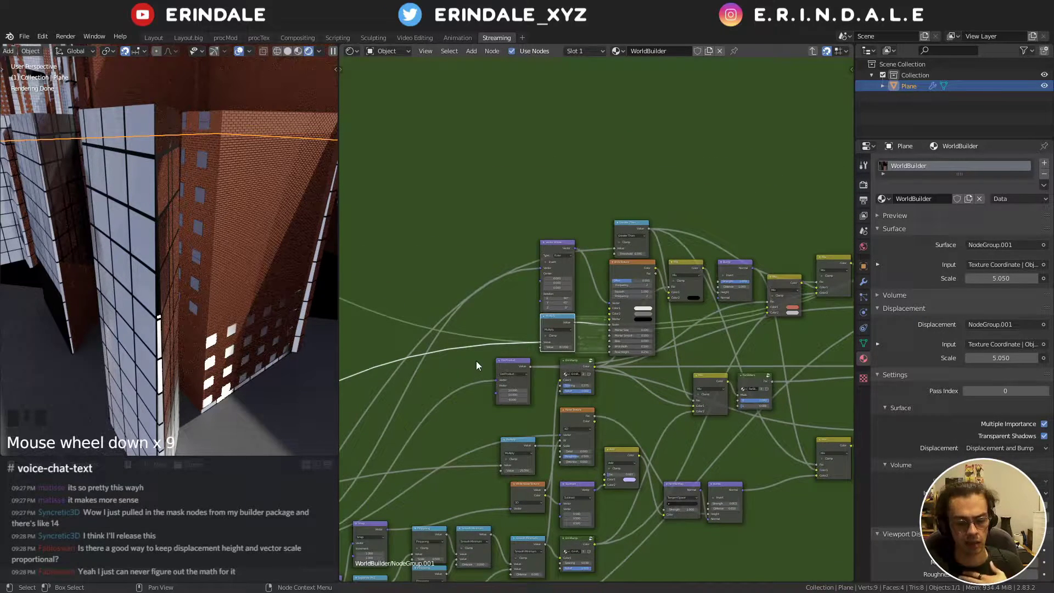
pyautogui.scroll(-3)
pyautogui.middleClick(566, 507)
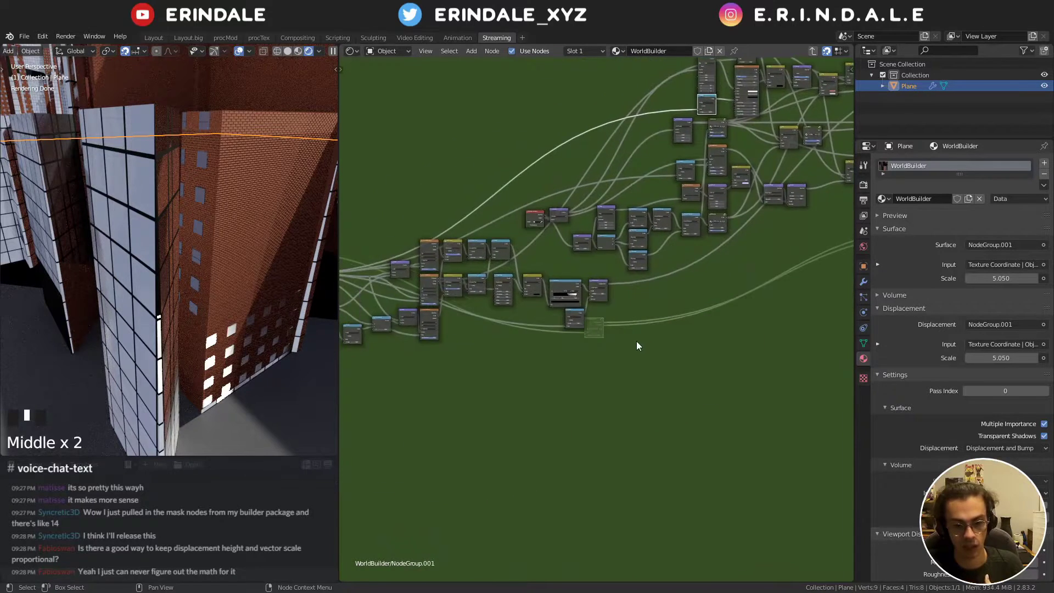
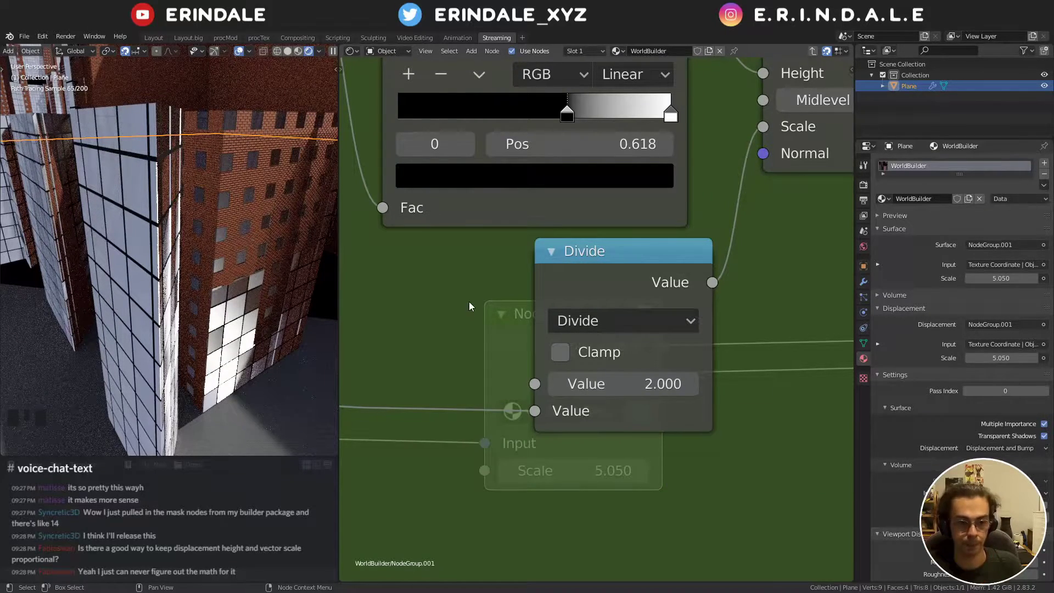
# - Wire the Divide value 2.000 into an empty Group Input socket as a new exposed input
pyautogui.scroll(-3)
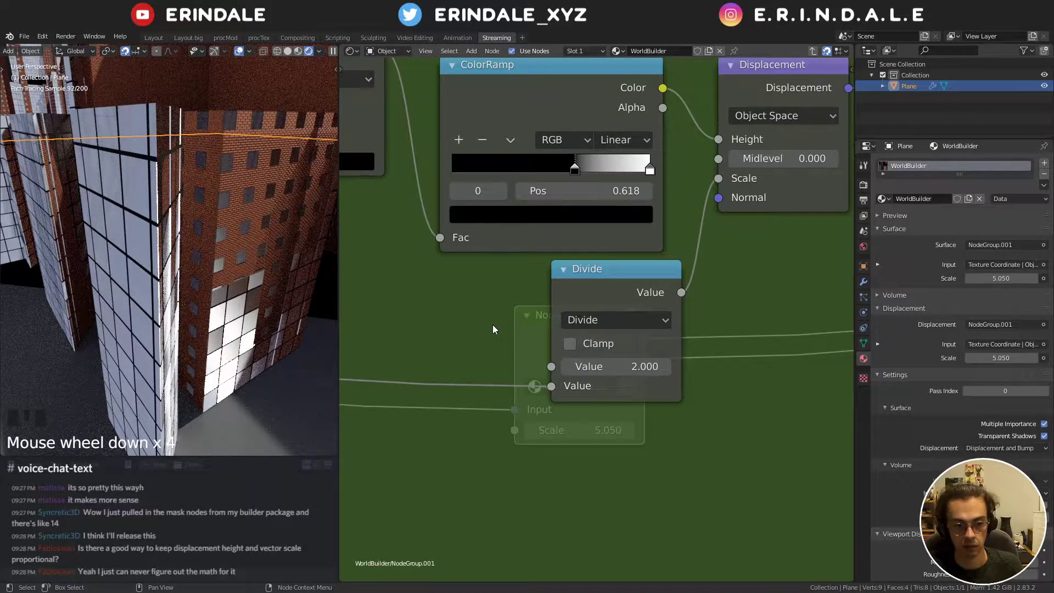
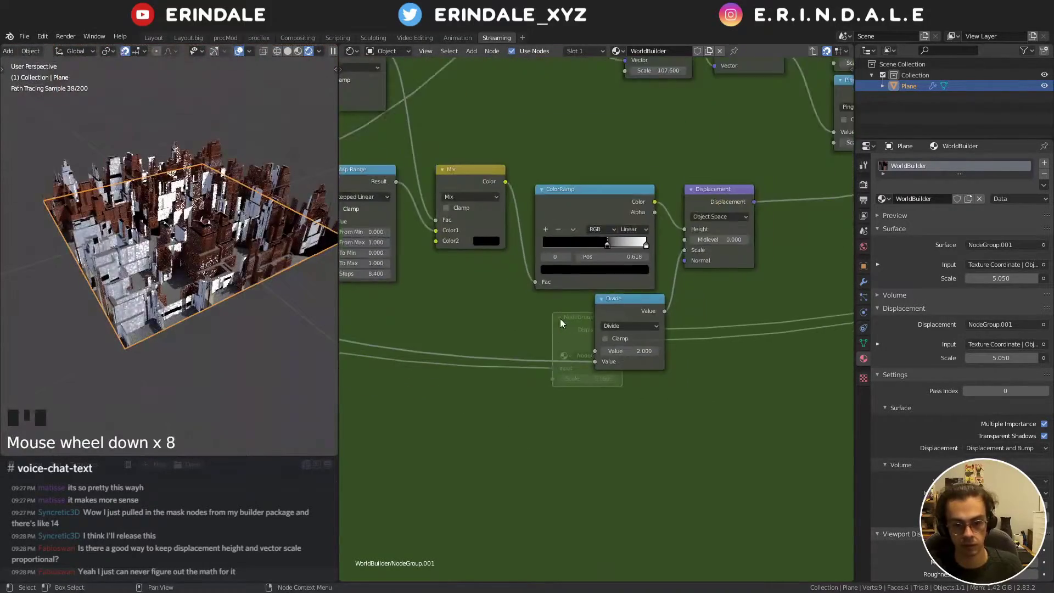
pyautogui.moveTo(490, 333); pyautogui.dragTo(558, 325)
pyautogui.scroll(-3)
pyautogui.middleClick(582, 334)
pyautogui.scroll(3)
pyautogui.moveTo(428, 266); pyautogui.dragTo(374, 264)
pyautogui.click(373, 265)
pyautogui.click(366, 259)
# - Rename the group inputs to UV and Displacement in the Interface panel
pyautogui.press('n')
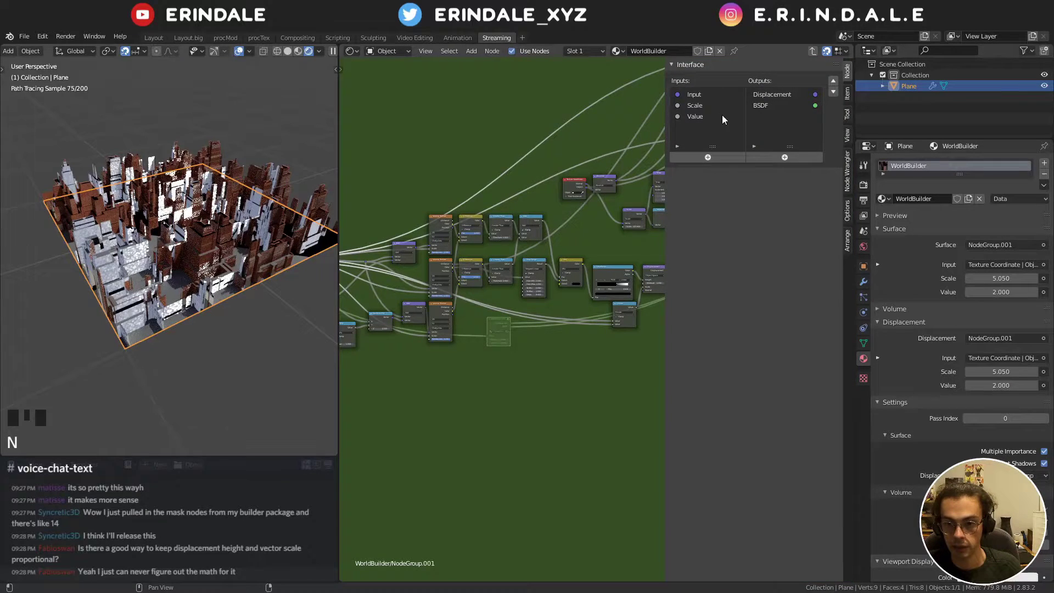
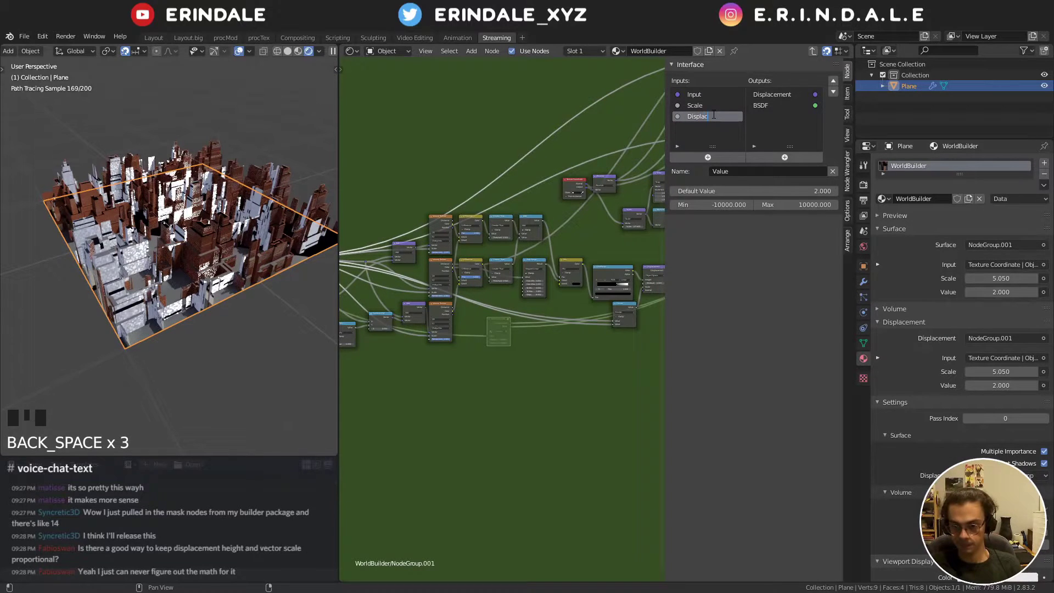
pyautogui.press('BackSpace')
pyautogui.press('BackSpace')
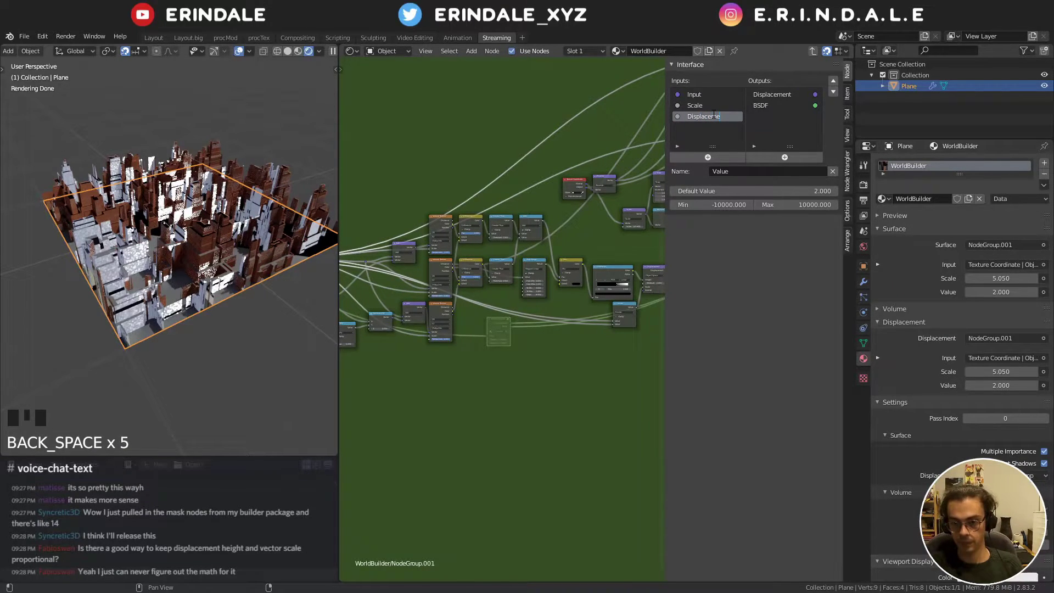
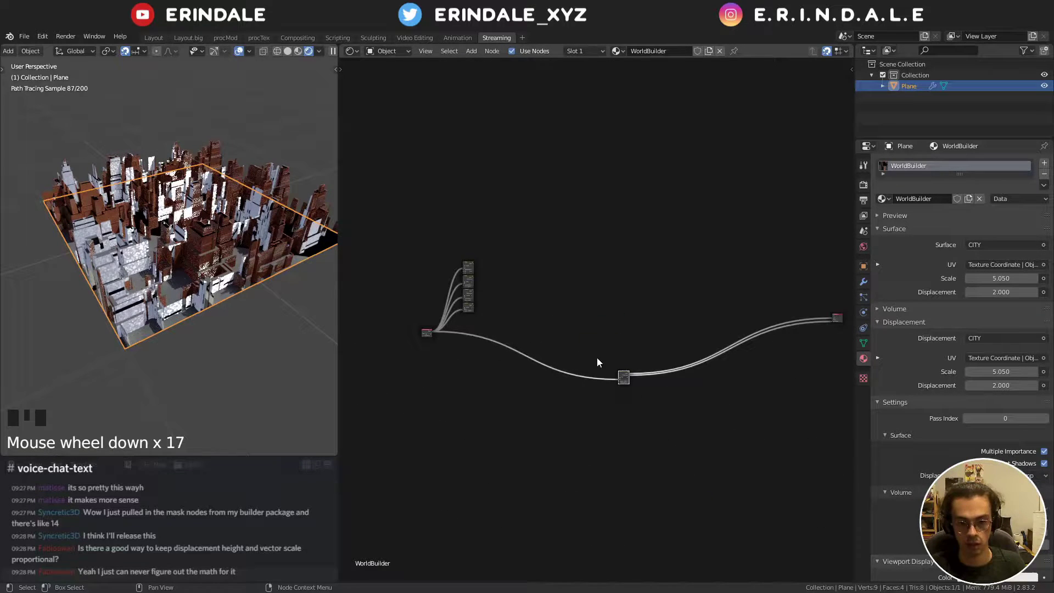
# - Move the CITY group into the column under GRASS, SAND, FORESTS and WATER
pyautogui.press('g')
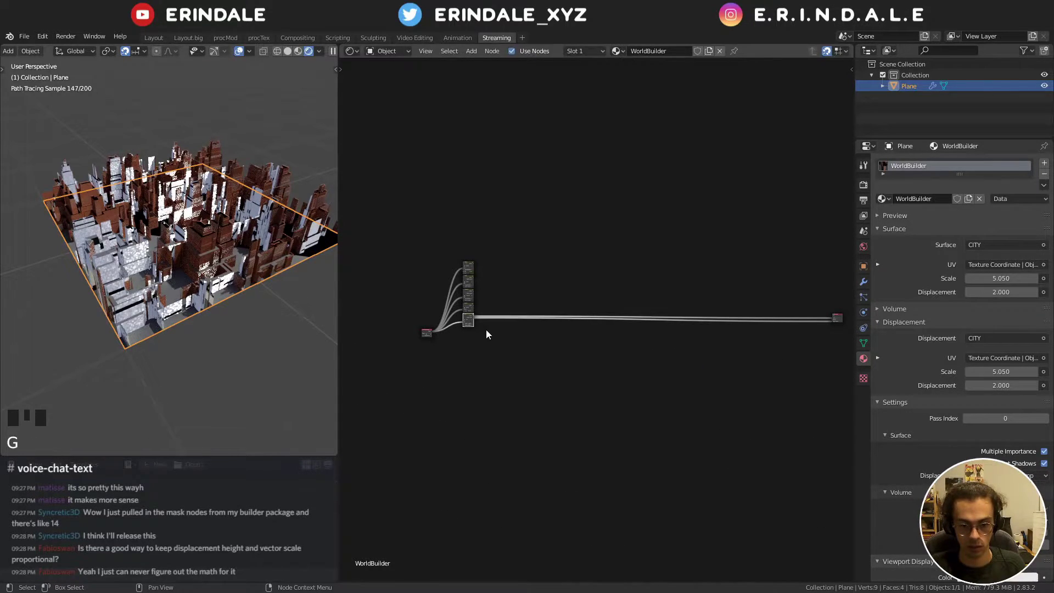
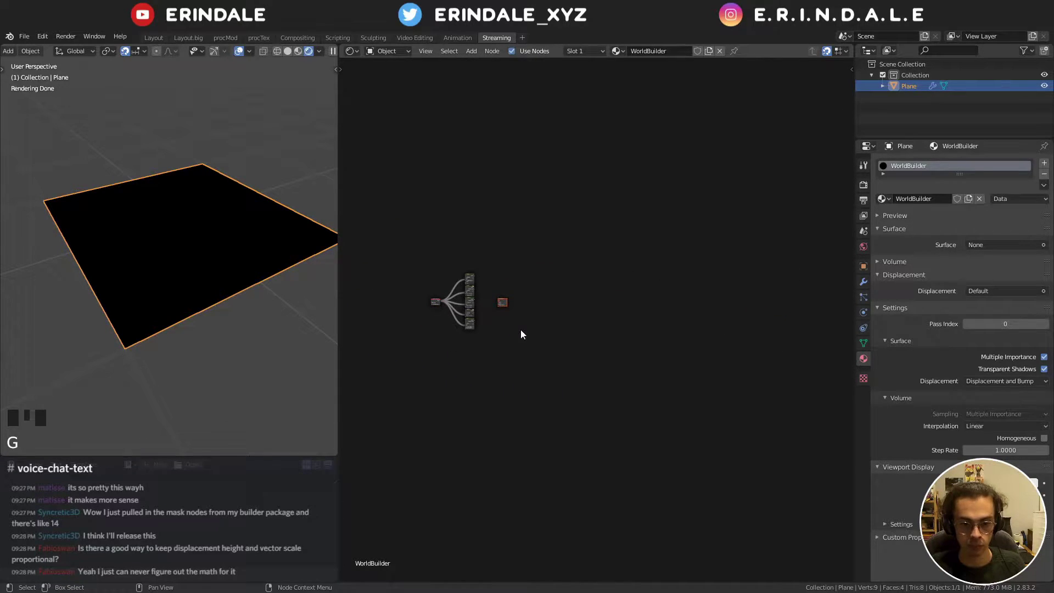
pyautogui.middleClick(518, 332)
pyautogui.scroll(3)
pyautogui.scroll(3)
# - Tidy the group nodes into an even column beside the unconnected Material Output
pyautogui.moveTo(470, 268); pyautogui.dragTo(410, 222)
pyautogui.moveTo(411, 222); pyautogui.dragTo(416, 238)
pyautogui.press('g')
pyautogui.click(589, 110)
pyautogui.press('g')
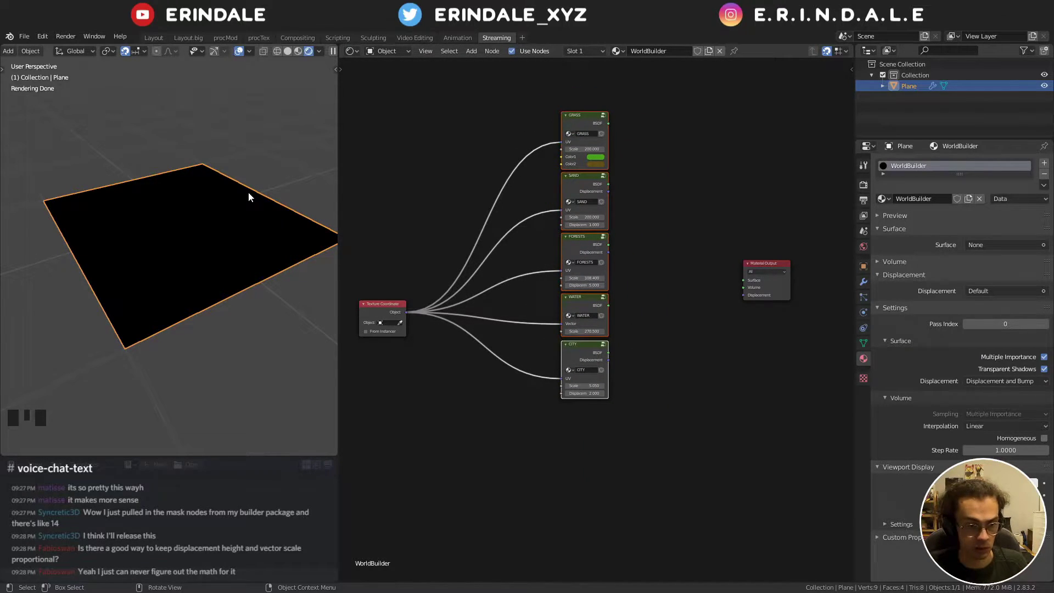
# - Switch the plane to its Simple adaptive Subdivision modifier and solid viewport shading
pyautogui.click(867, 282)
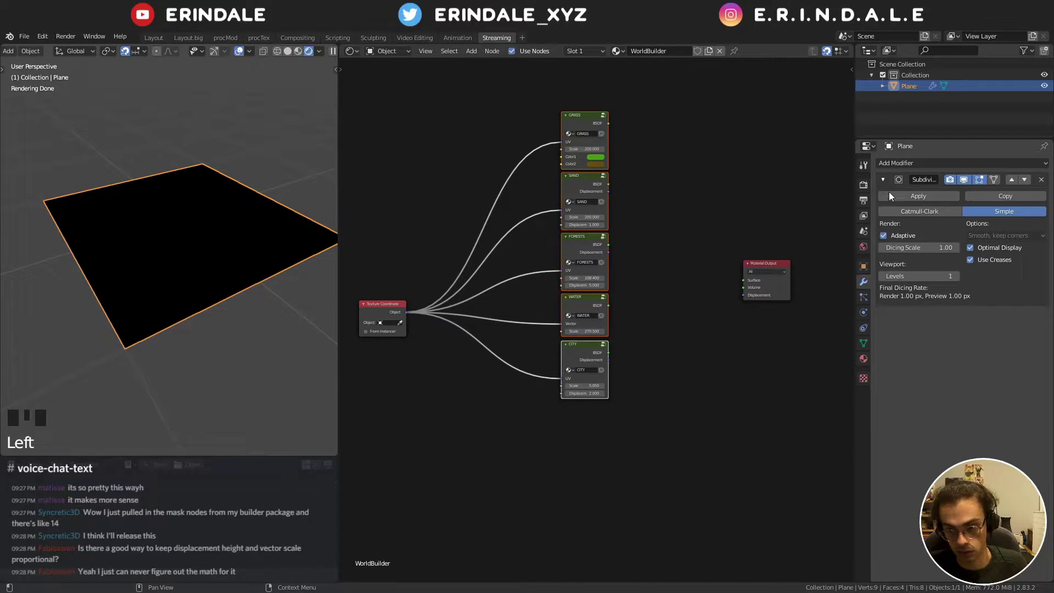
pyautogui.click(291, 52)
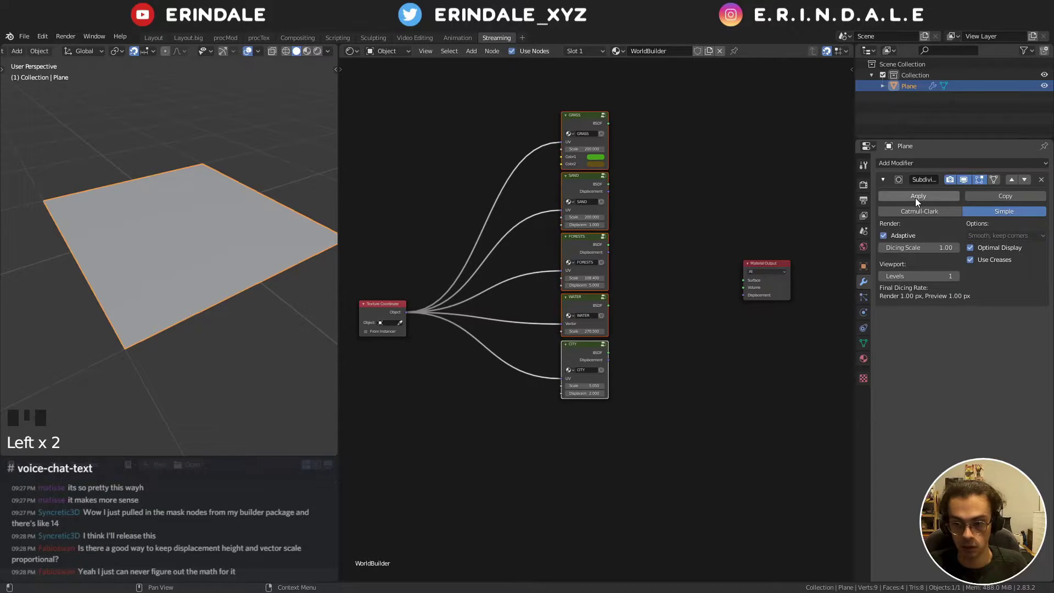
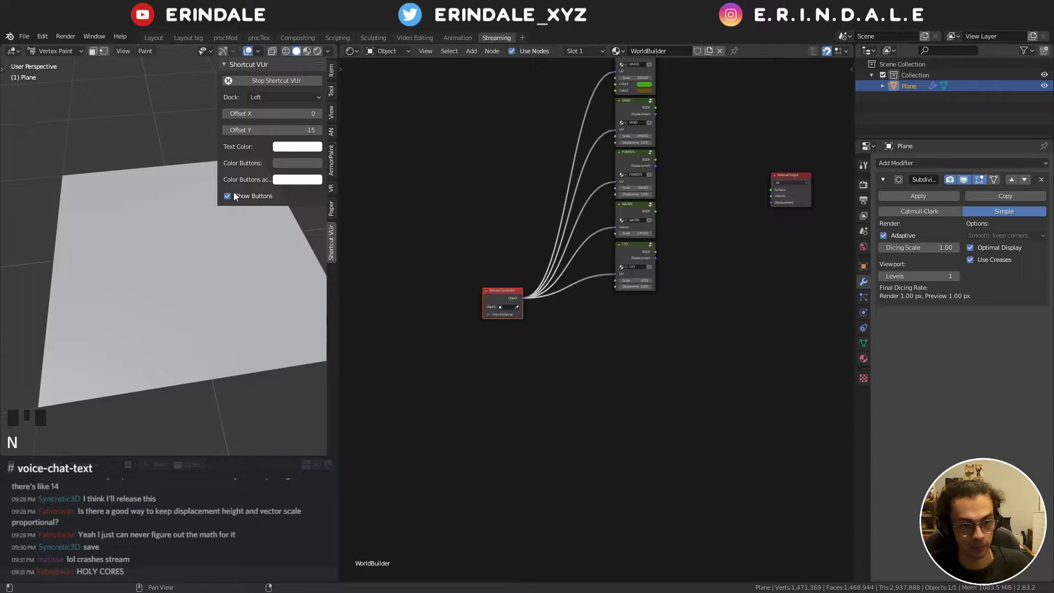
# - Show the Tool sidebar with the vertex paint brush and colour settings
pyautogui.click(333, 74)
pyautogui.click(330, 97)
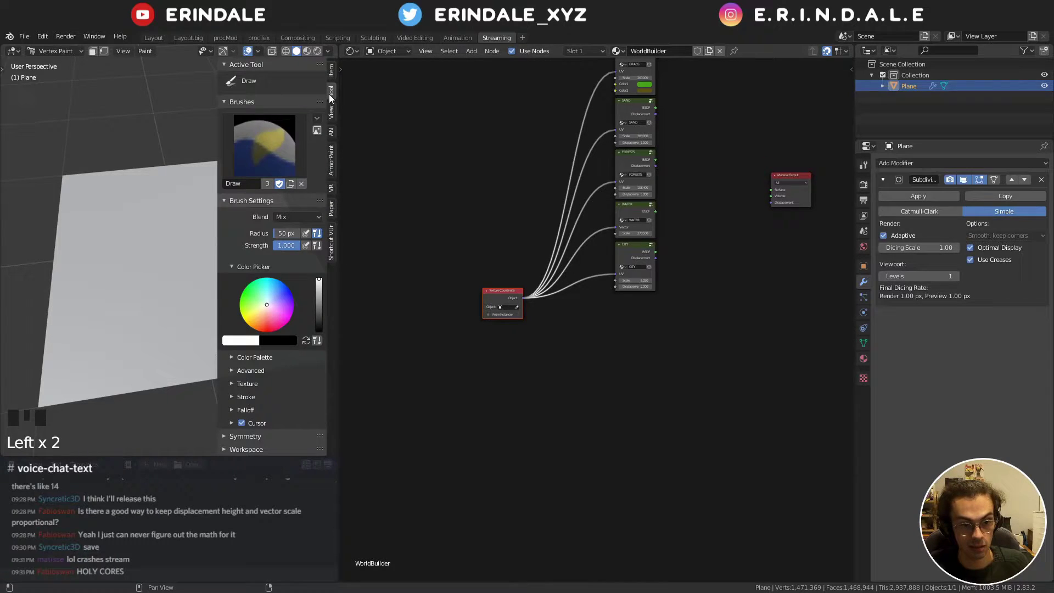
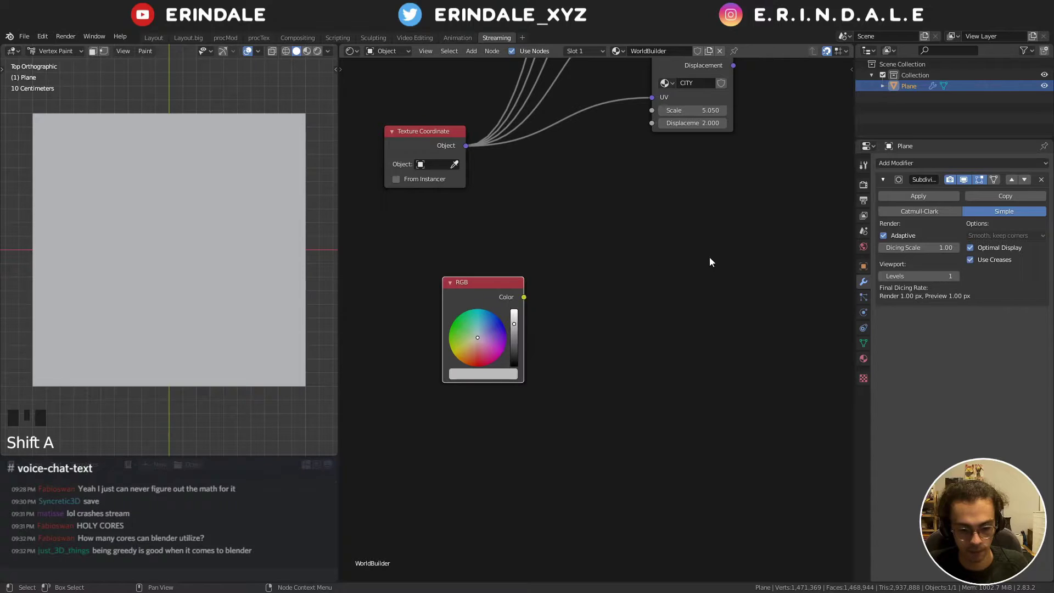
# - Add a Separate XYZ on object coordinates and preview its X gradient in Material Preview
pyautogui.press('q')
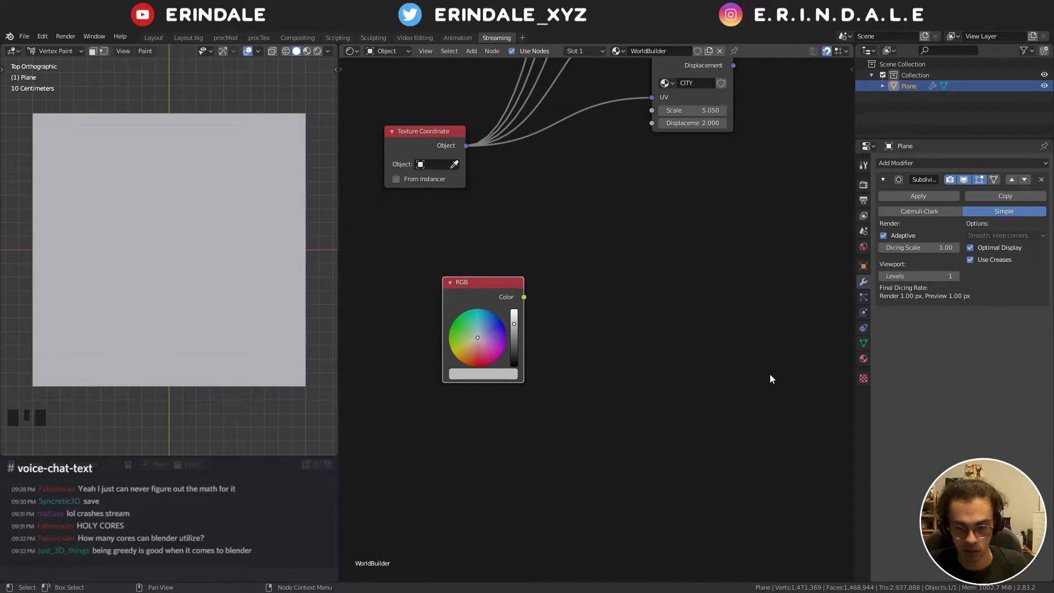
pyautogui.press('v')
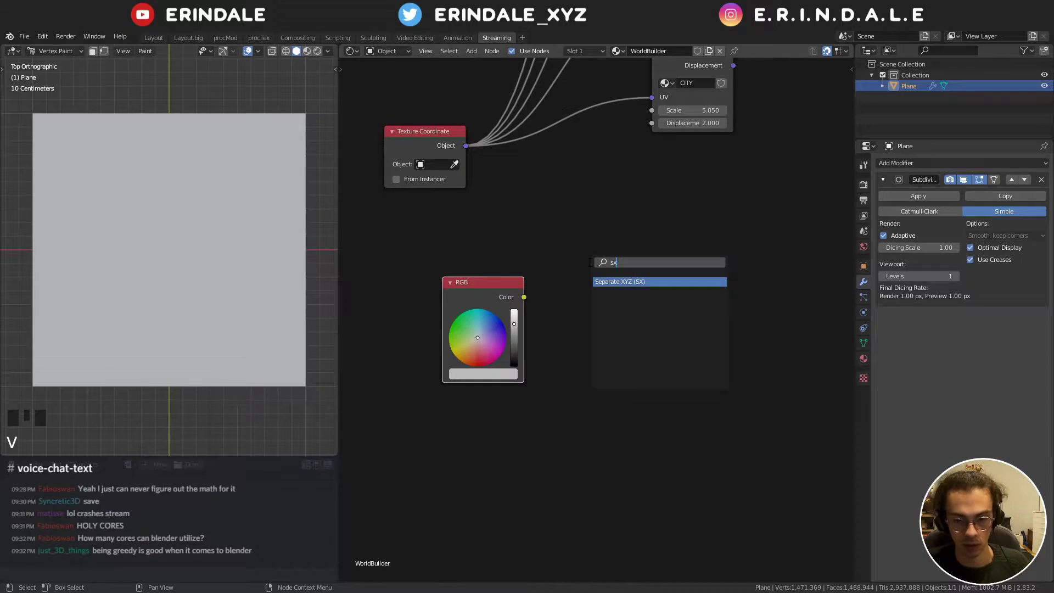
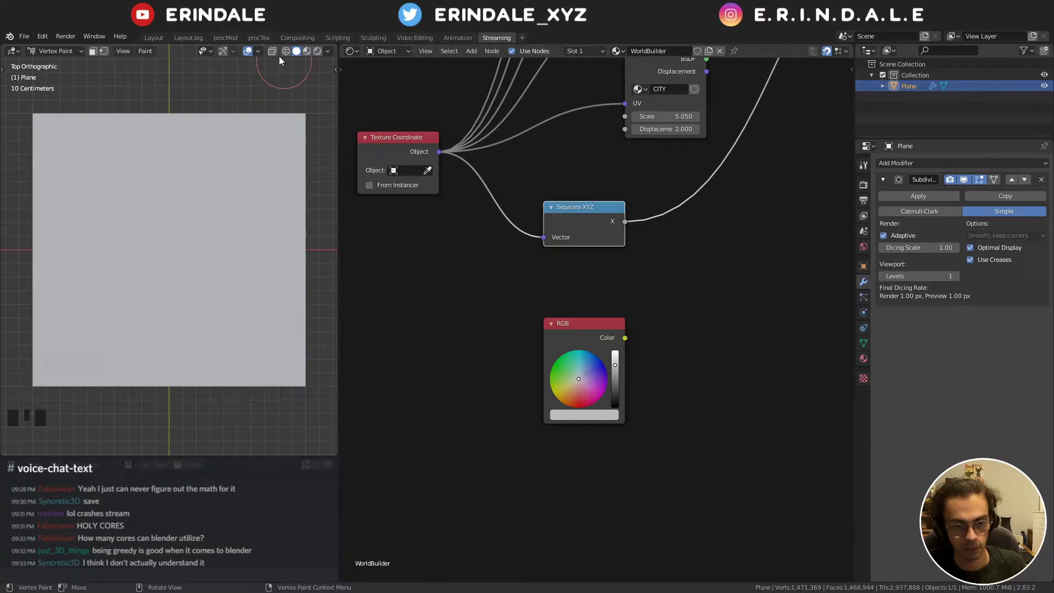
pyautogui.press('Tab')
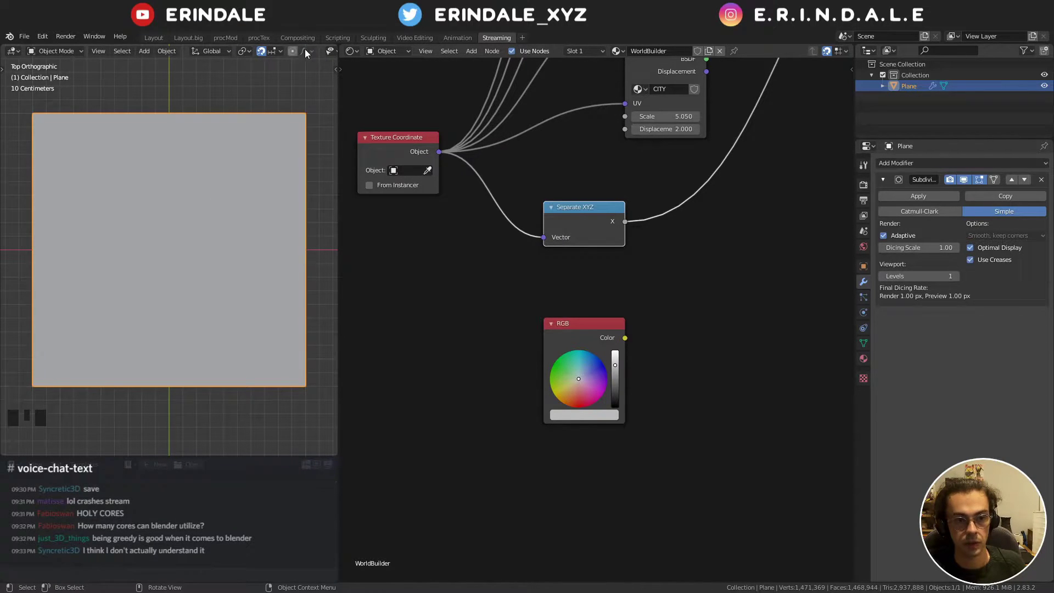
pyautogui.scroll(-3)
pyautogui.click(325, 50)
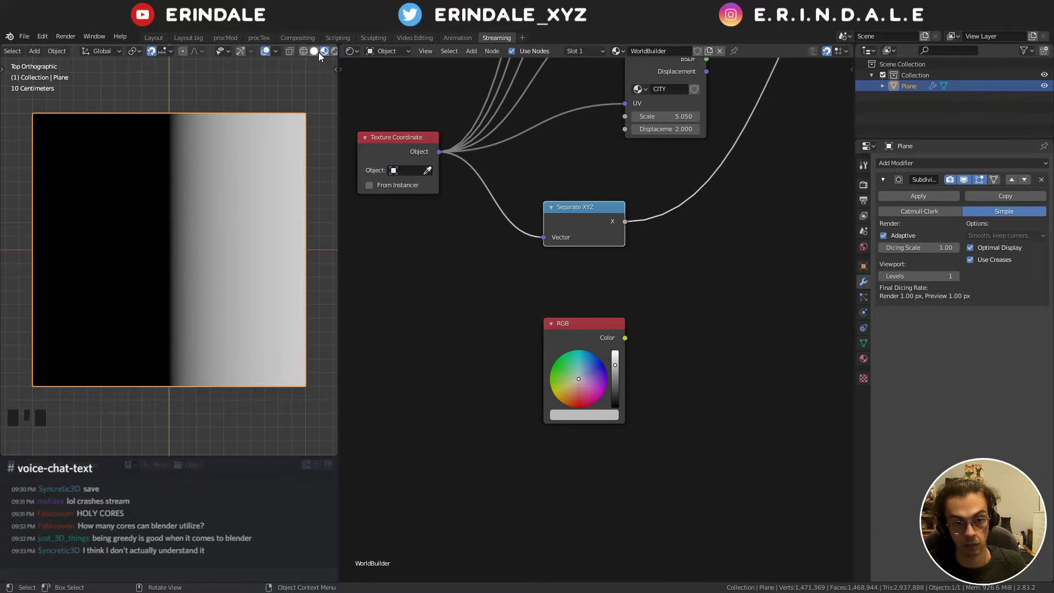
pyautogui.click(579, 211)
pyautogui.press('ctrl+h')
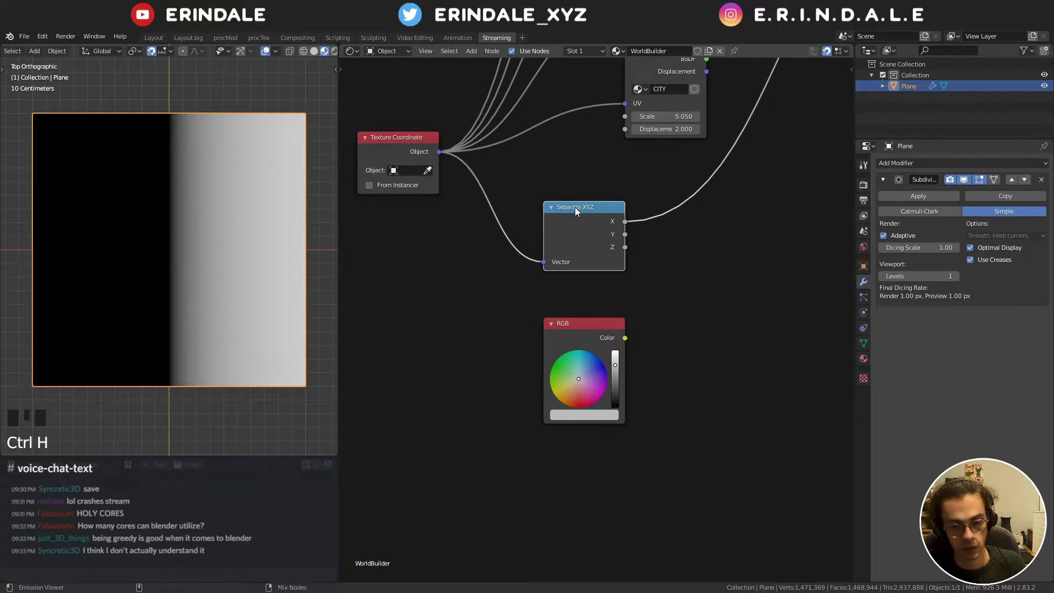
# - Preview the Separate XYZ Y output as a top-to-bottom gradient on the plane
pyautogui.press('ctrl+shift+Left')
pyautogui.press('ctrl+h')
pyautogui.click(588, 421)
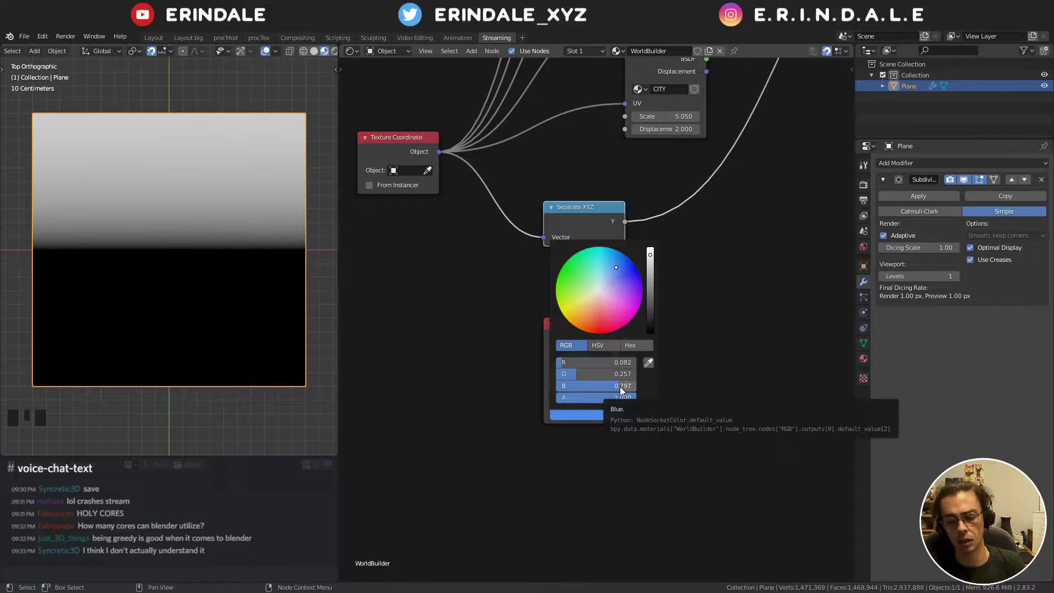
# - Set the RGB node's colour to a mid grey in the picker
pyautogui.click(597, 328)
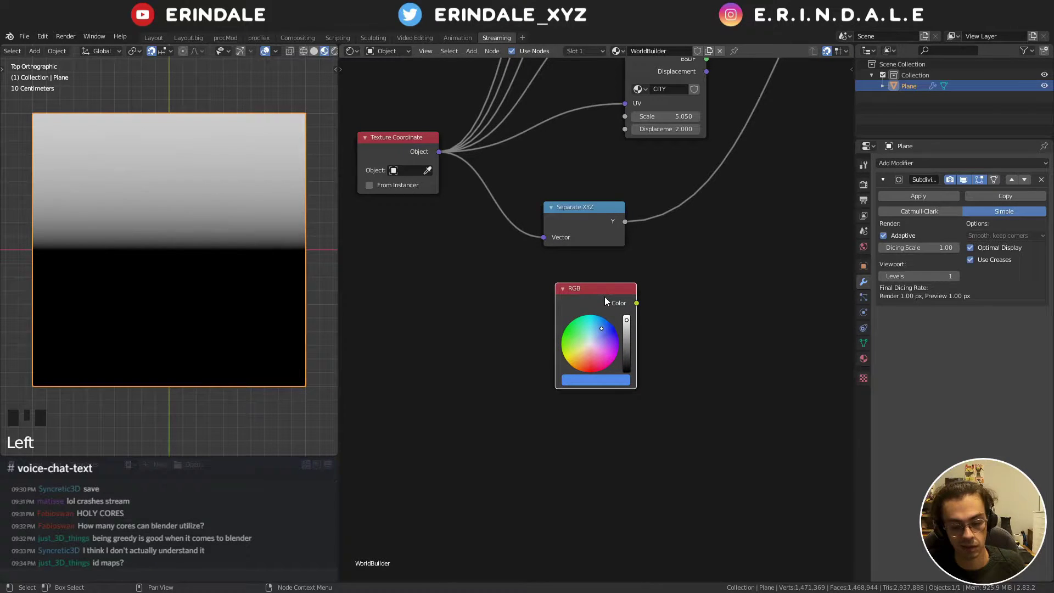
pyautogui.click(599, 385)
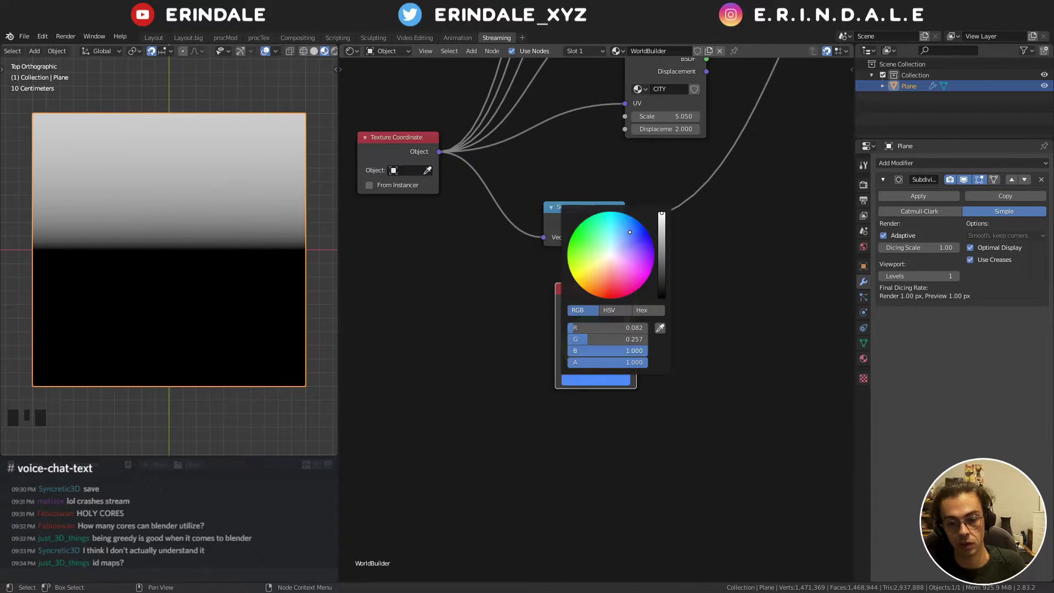
pyautogui.click(773, 321)
pyautogui.moveTo(677, 311); pyautogui.dragTo(569, 370)
pyautogui.click(570, 369)
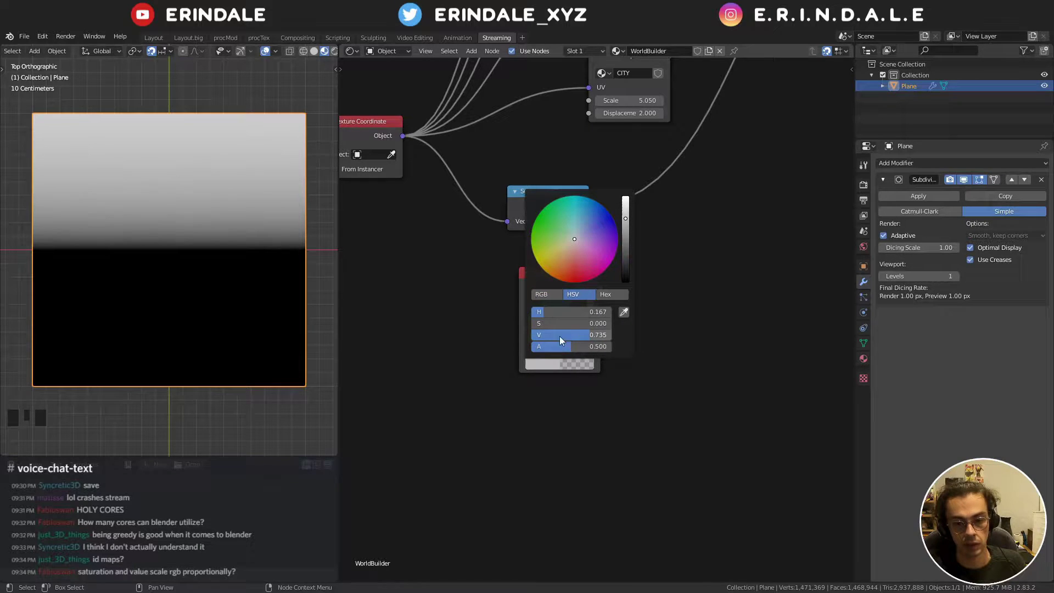
pyautogui.moveTo(726, 317); pyautogui.dragTo(638, 276)
pyautogui.click(638, 276)
# - Add a Math node and another RGB node from Quick Favorites
pyautogui.press('q')
pyautogui.click(693, 244)
pyautogui.press('q')
pyautogui.click(702, 266)
pyautogui.press('x')
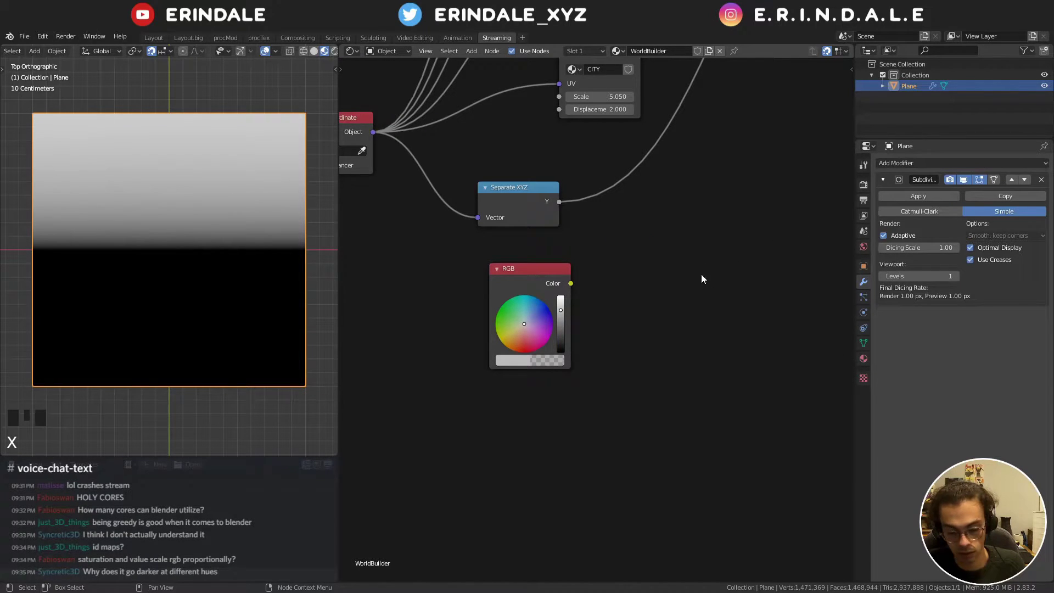
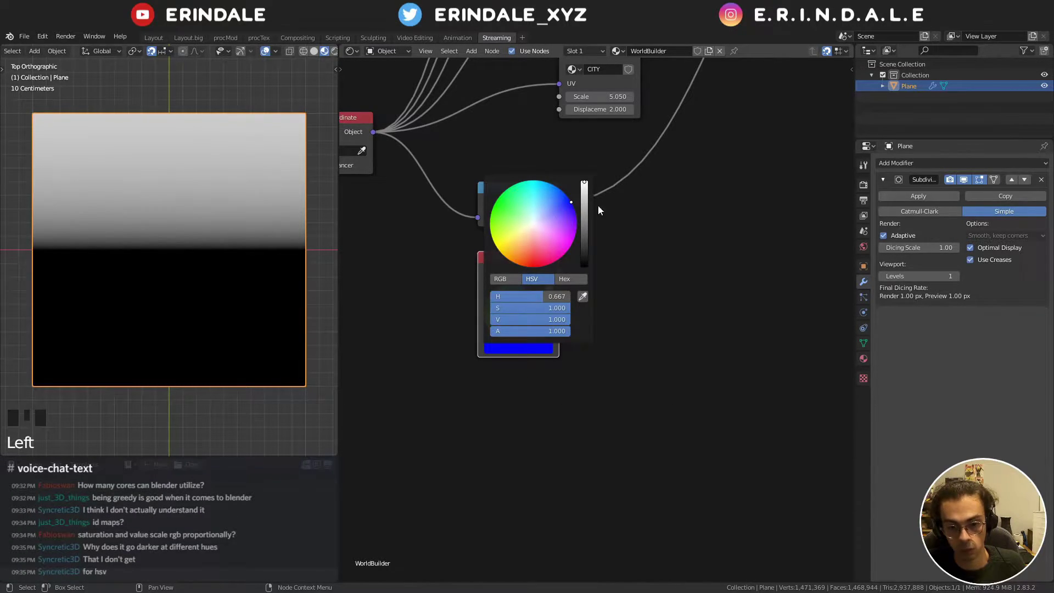
# - Set the RGB node to pure blue (hue 0.667) and pan to the CITY node
pyautogui.click(546, 353)
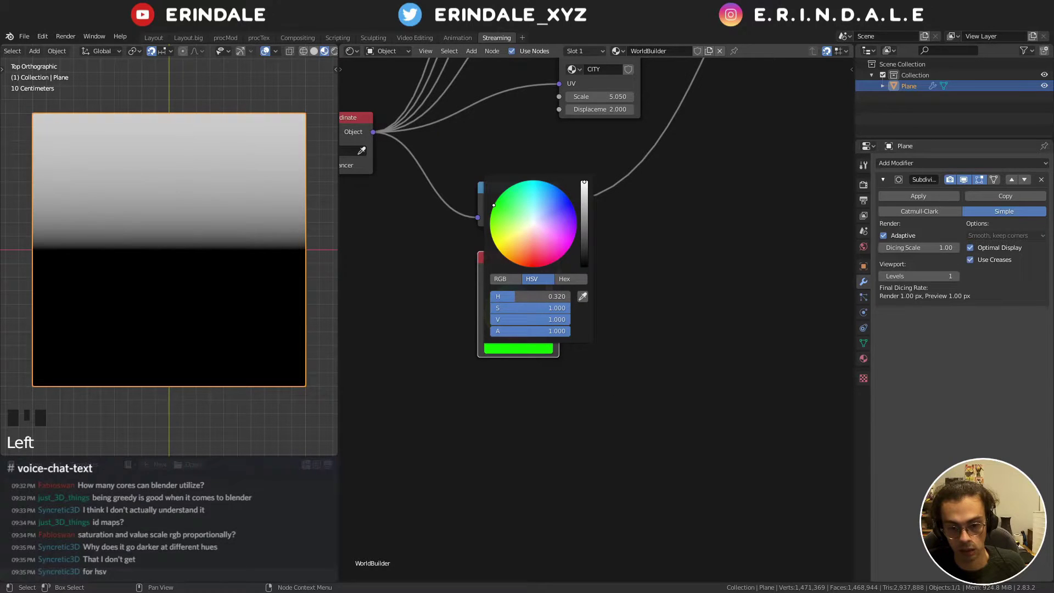
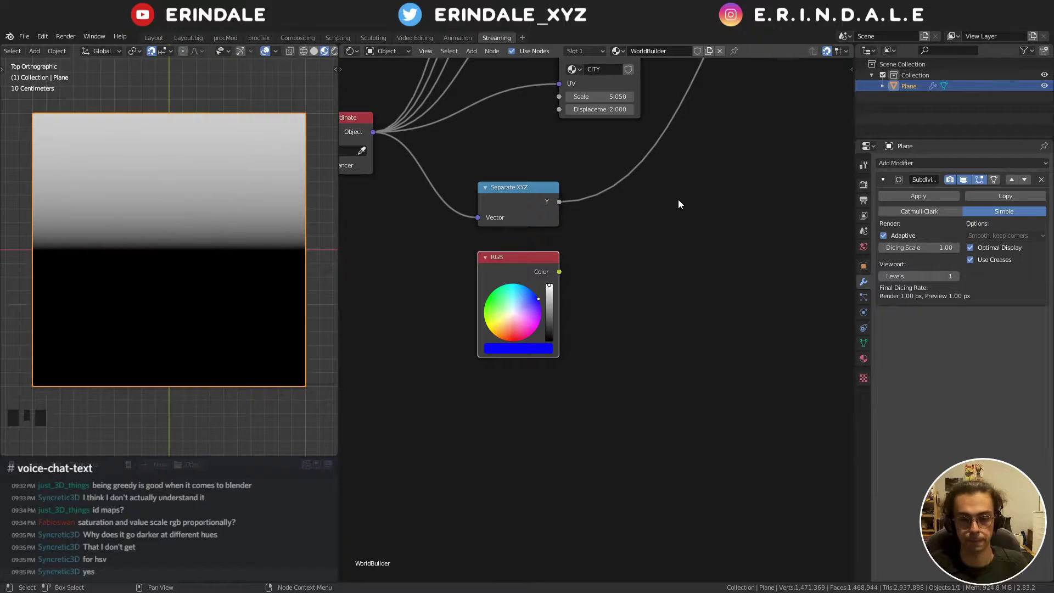
pyautogui.moveTo(612, 260); pyautogui.dragTo(601, 271)
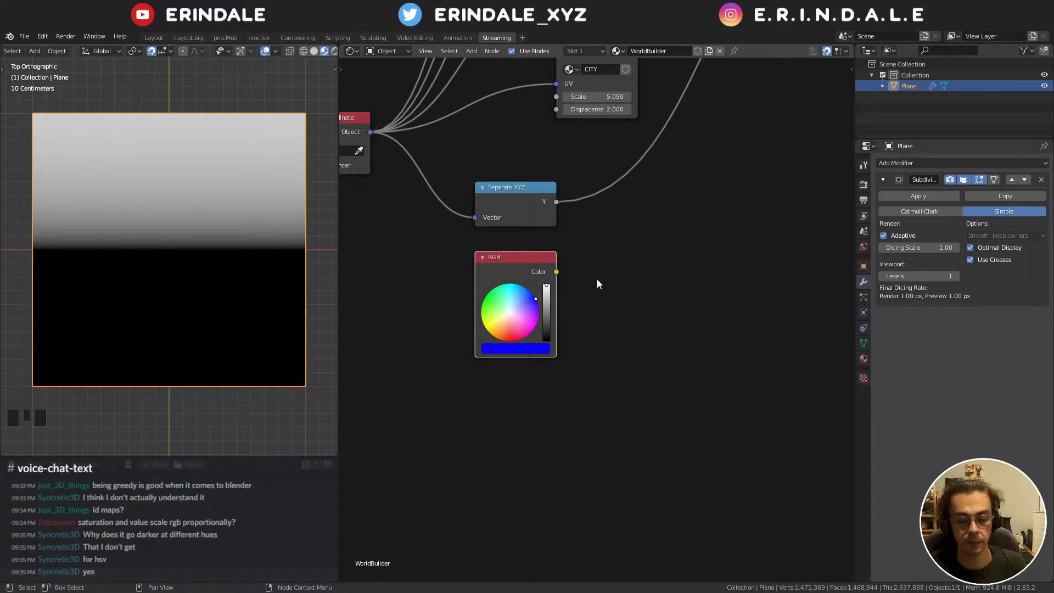
pyautogui.click(531, 265)
pyautogui.moveTo(617, 263); pyautogui.dragTo(627, 317)
# - Bring up the Add menu to insert a Value input node
pyautogui.press('shift+a')
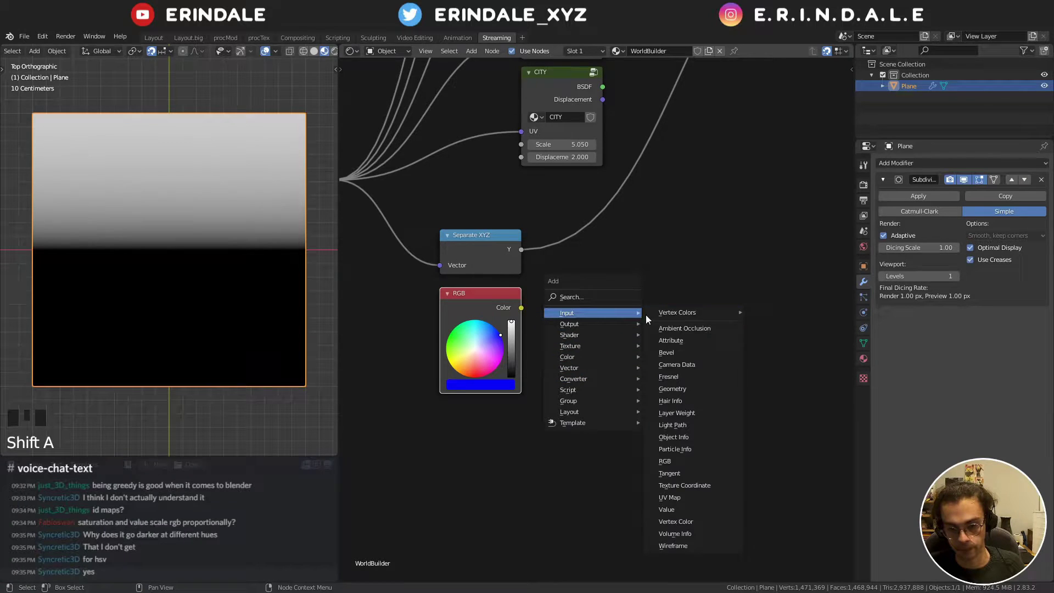
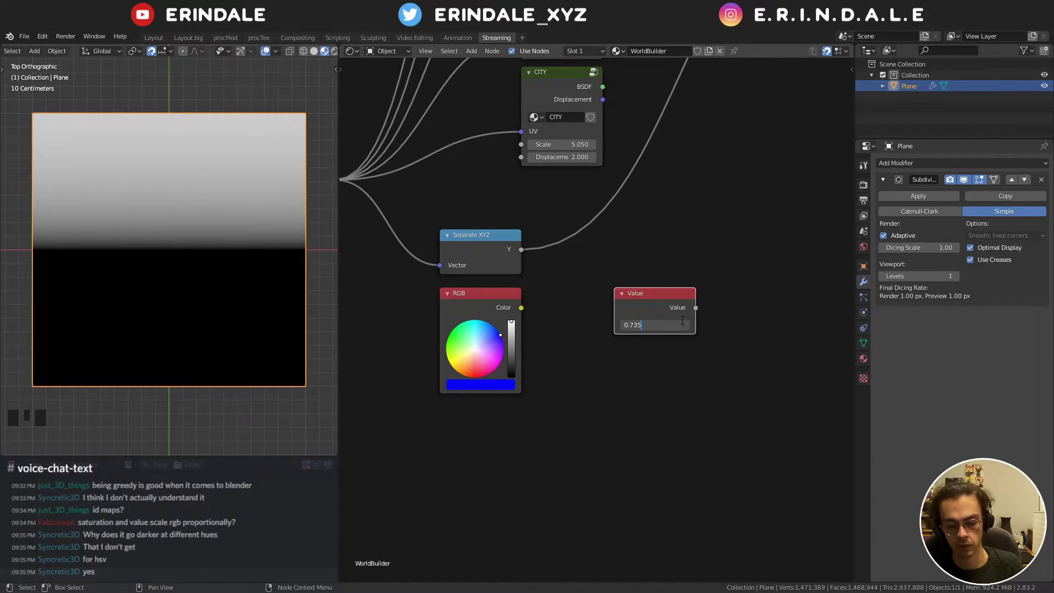
# - Confirm 0.508 in the Value node and centre the node editor on it beside the CITY group
pyautogui.press('KP_Multiply')
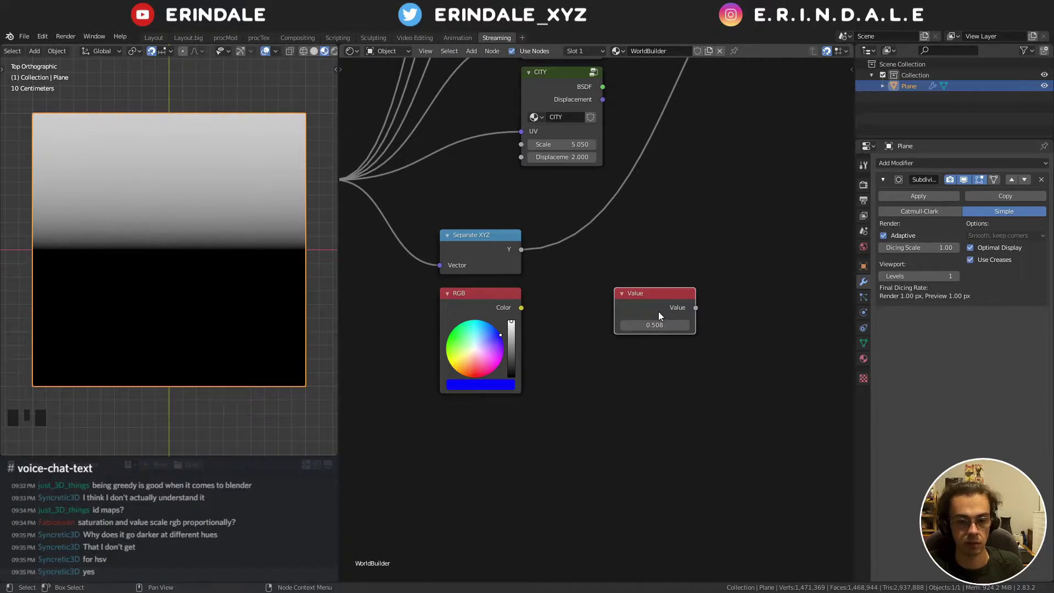
pyautogui.scroll(3)
pyautogui.middleClick(674, 382)
pyautogui.scroll(3)
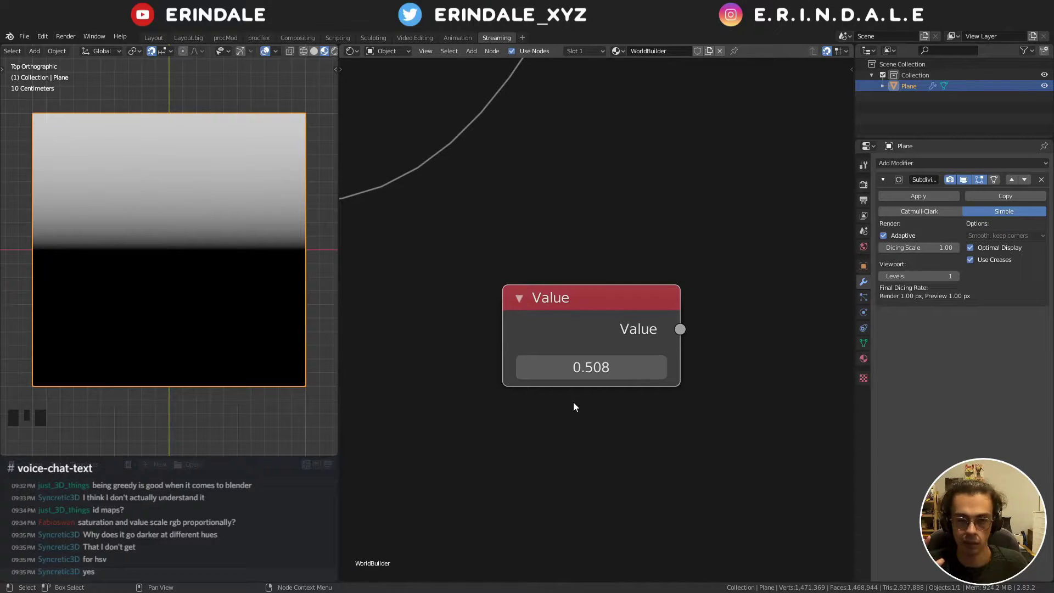
pyautogui.click(582, 311)
# - Delete the Value node and bring the RGB and Separate XYZ nodes back into view
pyautogui.press('x')
pyautogui.scroll(-3)
pyautogui.middleClick(532, 292)
pyautogui.scroll(-3)
pyautogui.moveTo(663, 278); pyautogui.dragTo(617, 363)
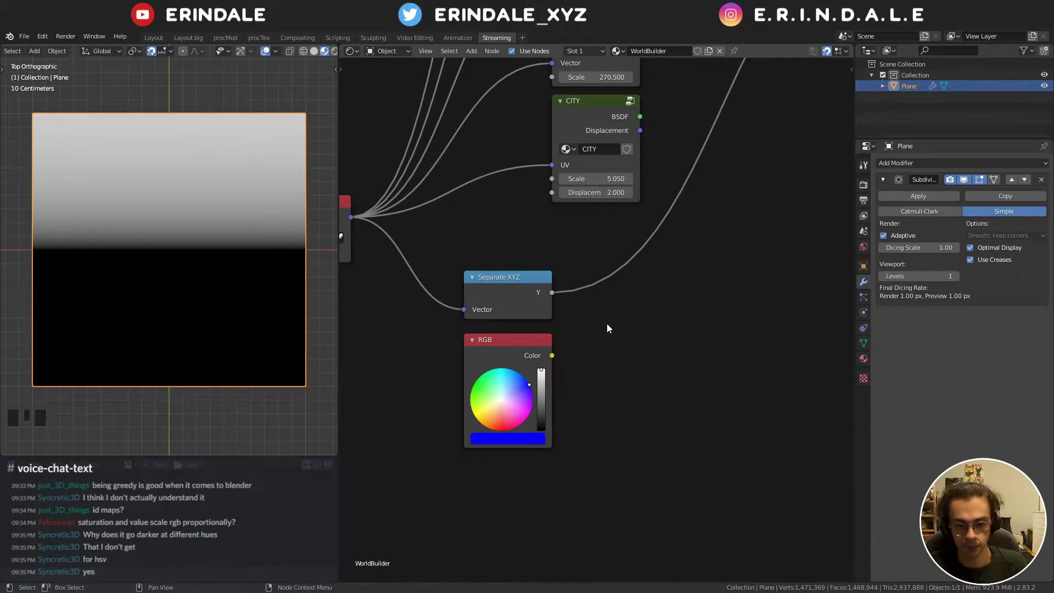
pyautogui.scroll(-3)
# - Add a Math node from the node search and drop it onto the Separate XYZ Y link
pyautogui.press('q')
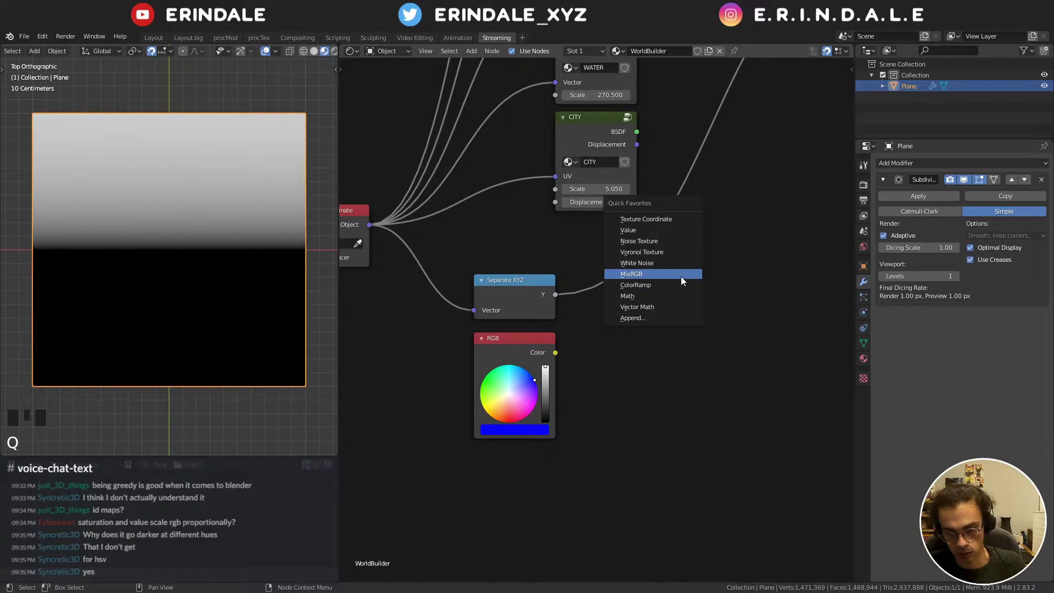
pyautogui.press('c')
pyautogui.press('v')
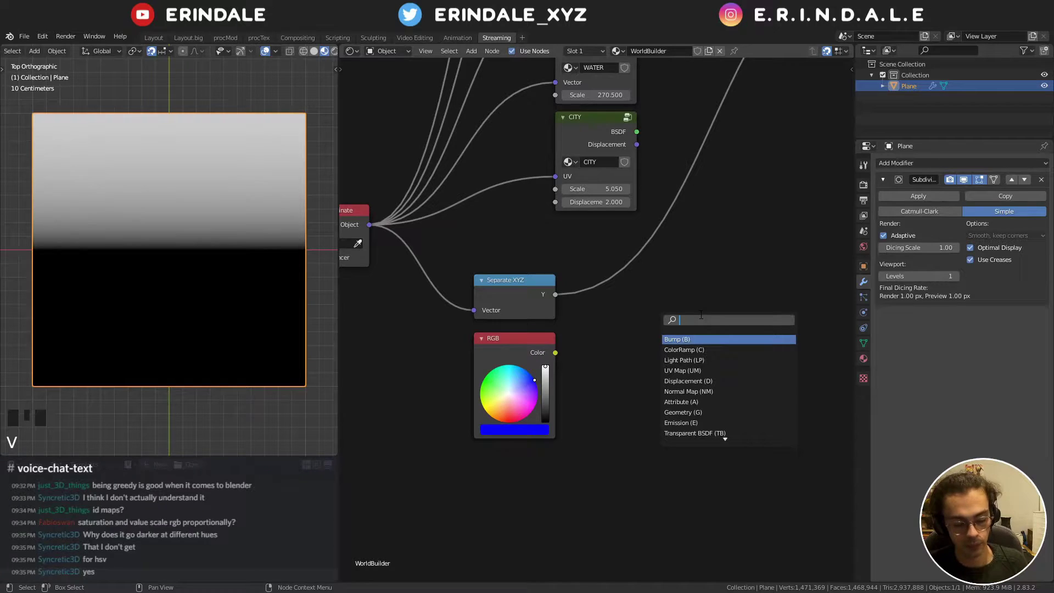
pyautogui.click(695, 313)
pyautogui.press('x')
pyautogui.click(697, 331)
# - Switch the new Math node's operation to Greater Than
pyautogui.press('c')
pyautogui.press('x')
pyautogui.press('q')
pyautogui.moveTo(650, 283); pyautogui.dragTo(637, 394)
# - Discard a mistaken Combine HSV, add Separate HSV fed by the RGB colour with H driving the threshold
pyautogui.press('shift+a')
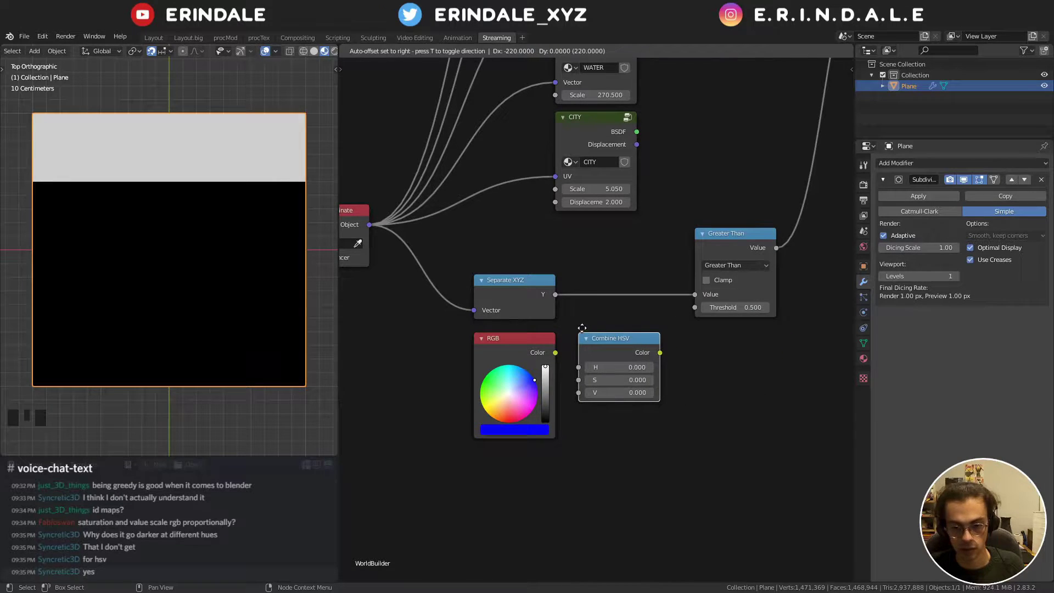
pyautogui.click(533, 355)
pyautogui.click(603, 336)
pyautogui.press('x')
pyautogui.press('q')
pyautogui.click(733, 399)
pyautogui.press('shift+a')
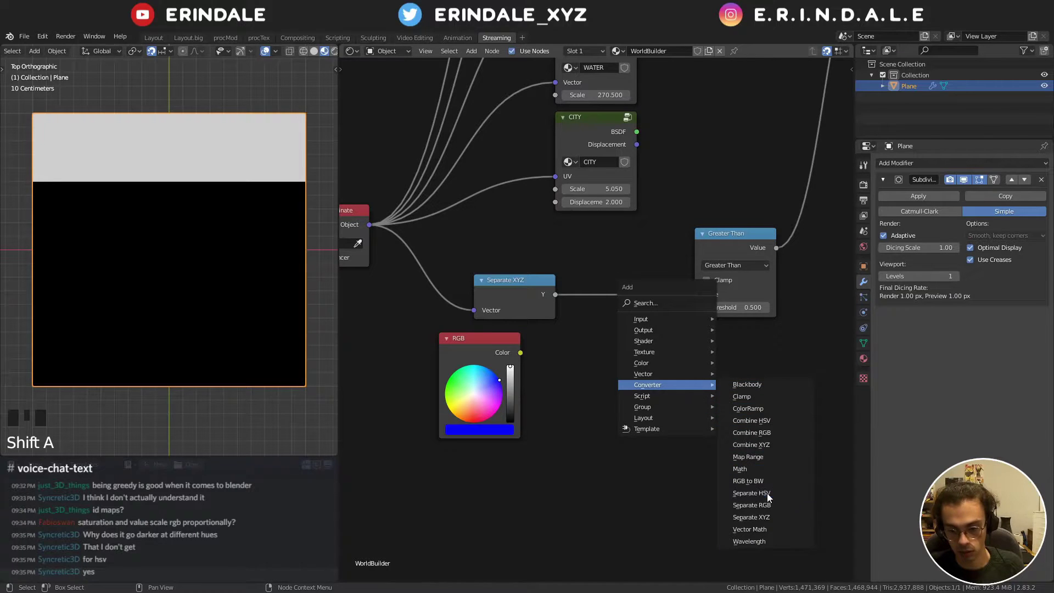
pyautogui.click(521, 356)
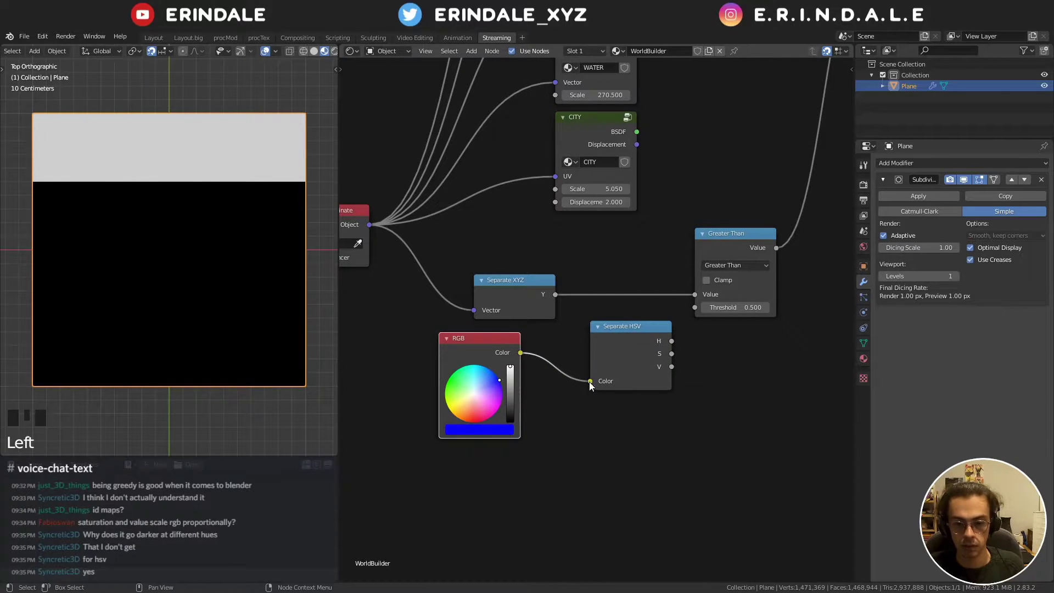
pyautogui.click(639, 343)
pyautogui.click(491, 352)
pyautogui.click(624, 334)
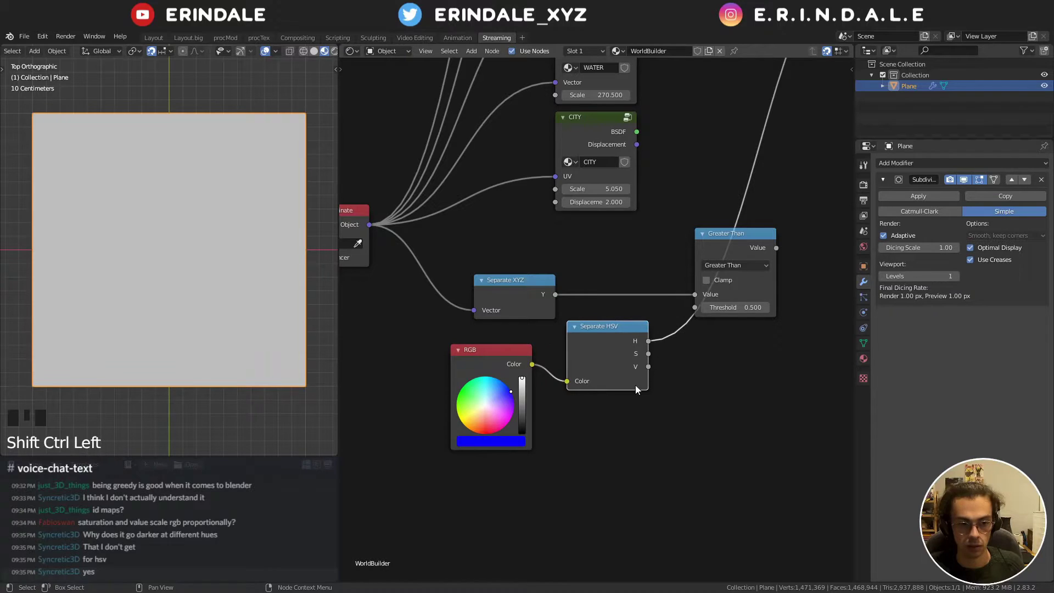
# - Try a magenta hue, relink the Separate HSV output, then settle the RGB colour back on blue
pyautogui.click(494, 441)
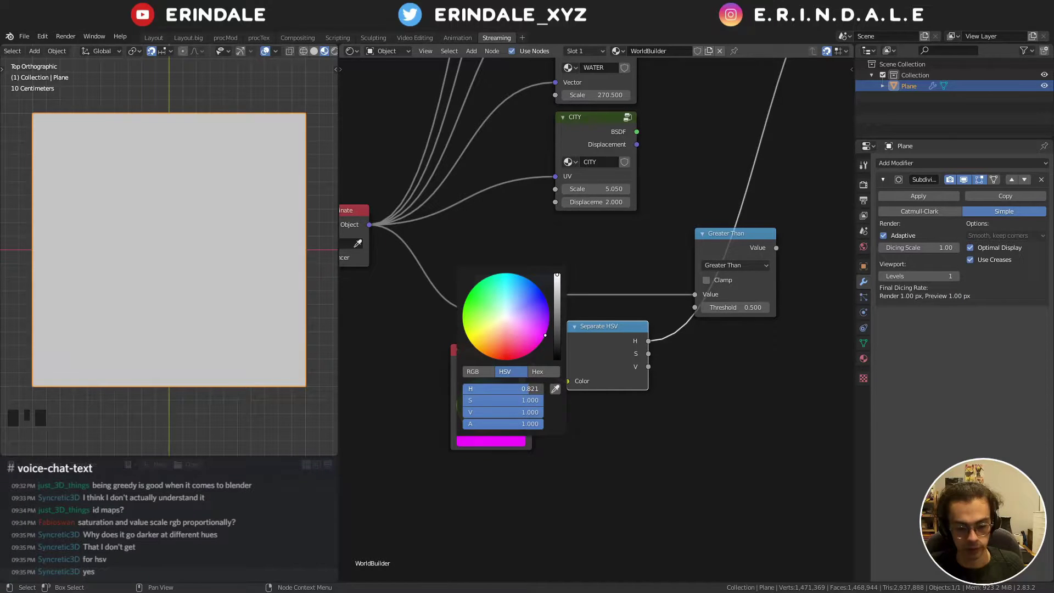
pyautogui.click(709, 395)
pyautogui.click(653, 345)
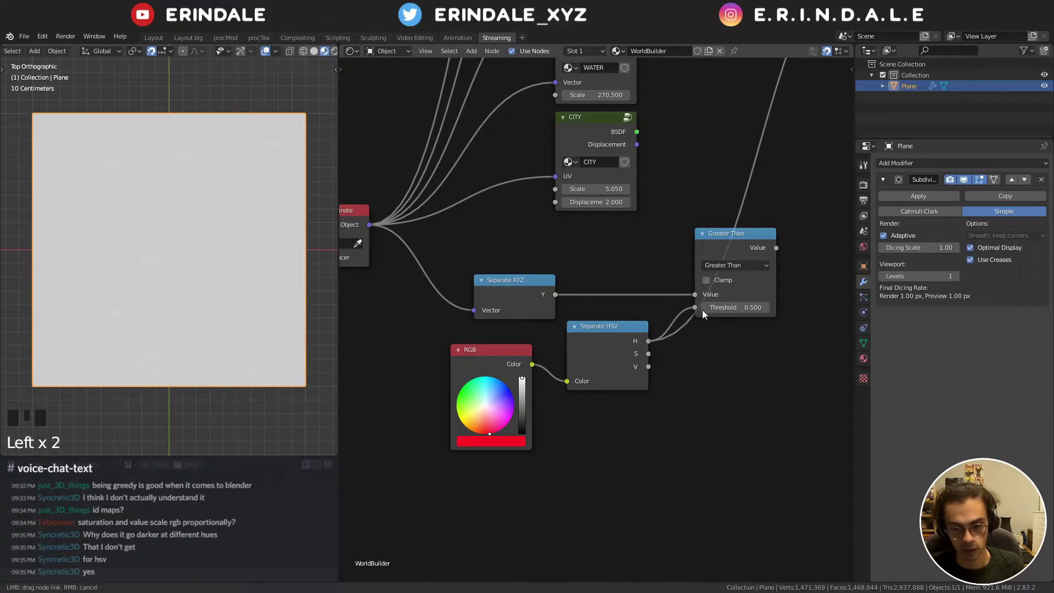
pyautogui.moveTo(720, 346); pyautogui.dragTo(711, 270)
pyautogui.click(712, 270)
pyautogui.moveTo(642, 375); pyautogui.dragTo(526, 461)
pyautogui.click(527, 461)
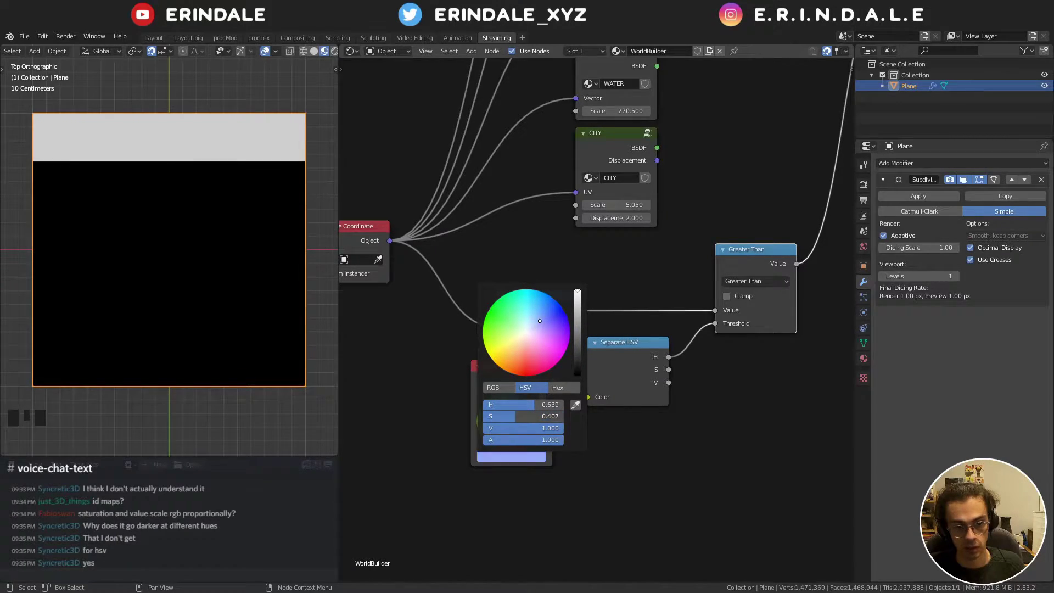
pyautogui.scroll(3)
pyautogui.moveTo(249, 175); pyautogui.dragTo(523, 458)
pyautogui.click(523, 459)
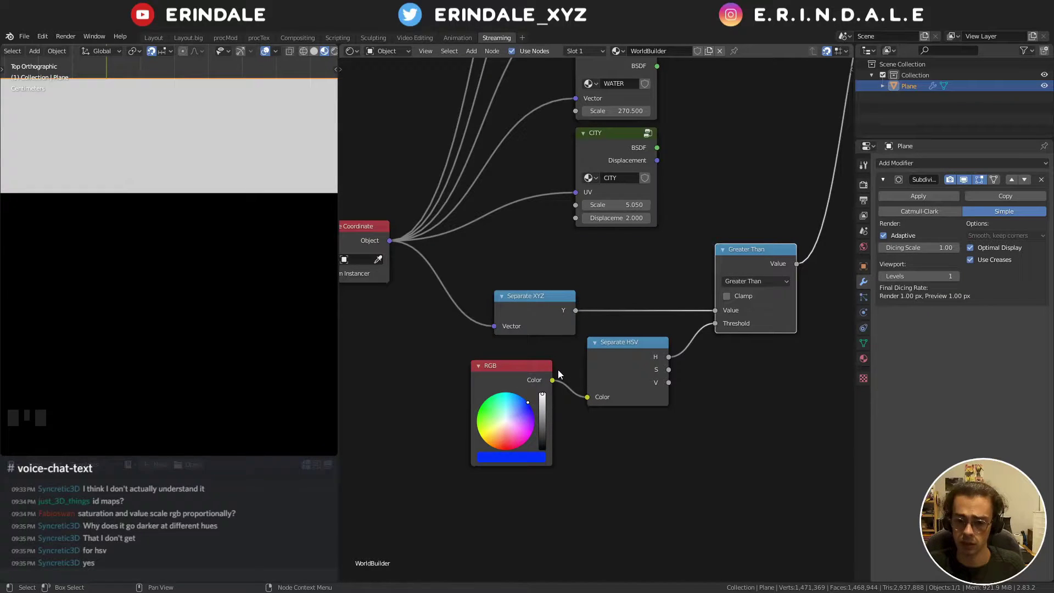
# - Insert a Math node on the H-to-Threshold link to become the Power node
pyautogui.click(537, 373)
pyautogui.press('q')
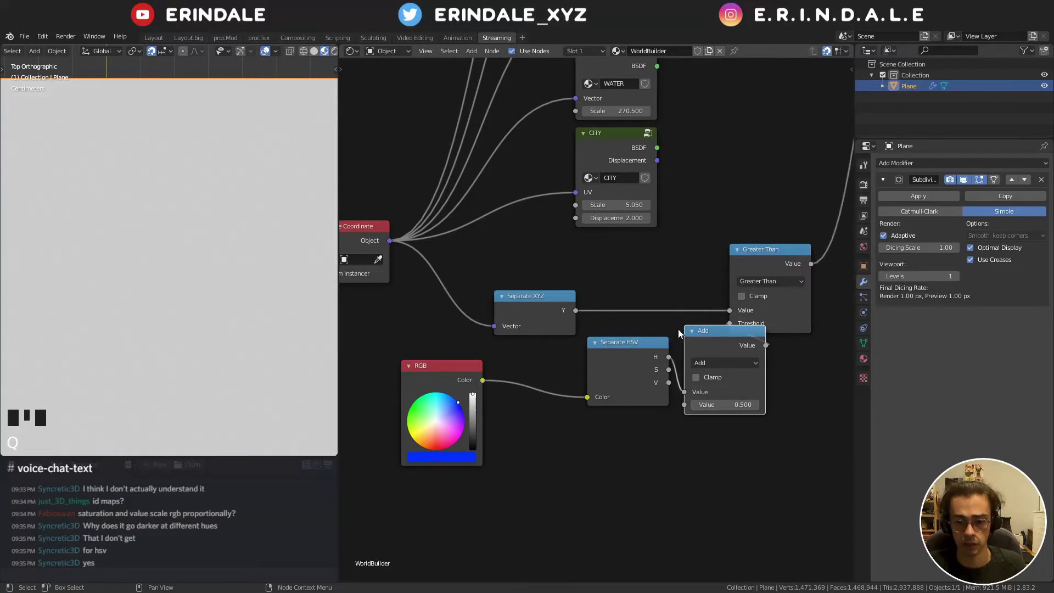
pyautogui.moveTo(739, 365); pyautogui.dragTo(455, 456)
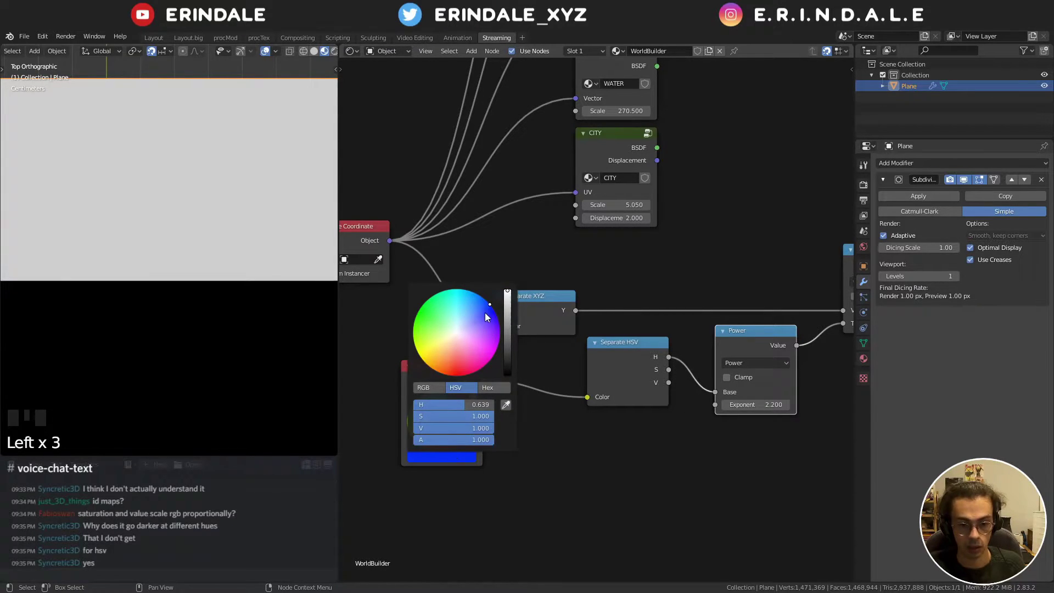
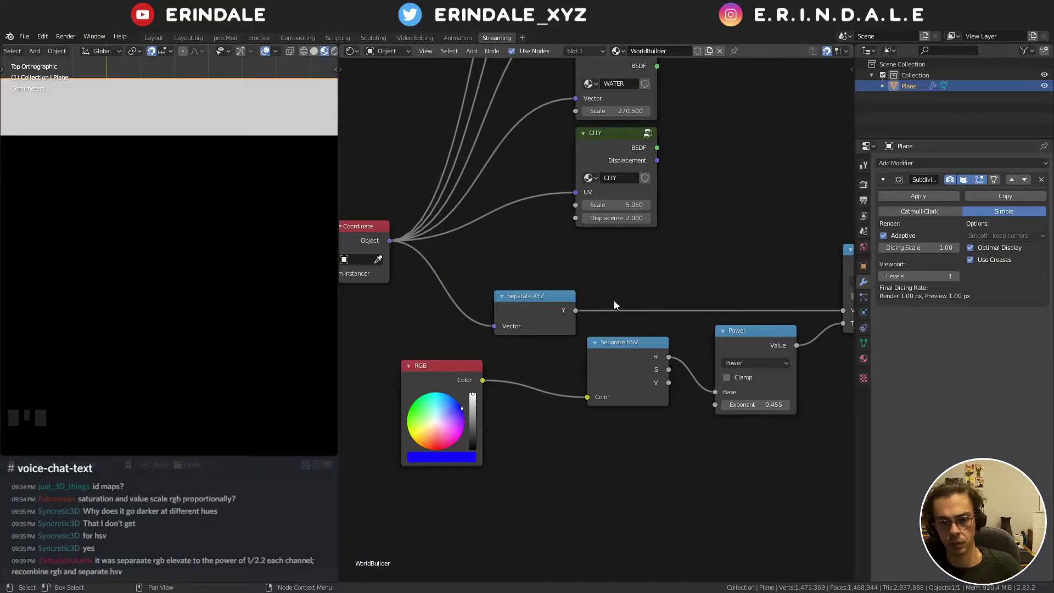
# - Dissolve the Power node keeping its links and shift Separate HSV aside for room
pyautogui.click(646, 360)
pyautogui.click(772, 343)
pyautogui.moveTo(770, 341); pyautogui.dragTo(680, 417)
pyautogui.press('x')
pyautogui.click(642, 344)
# - Insert the sRGB - Linear template between RGB and Separate HSV and restore a saturated blue colour
pyautogui.press('q')
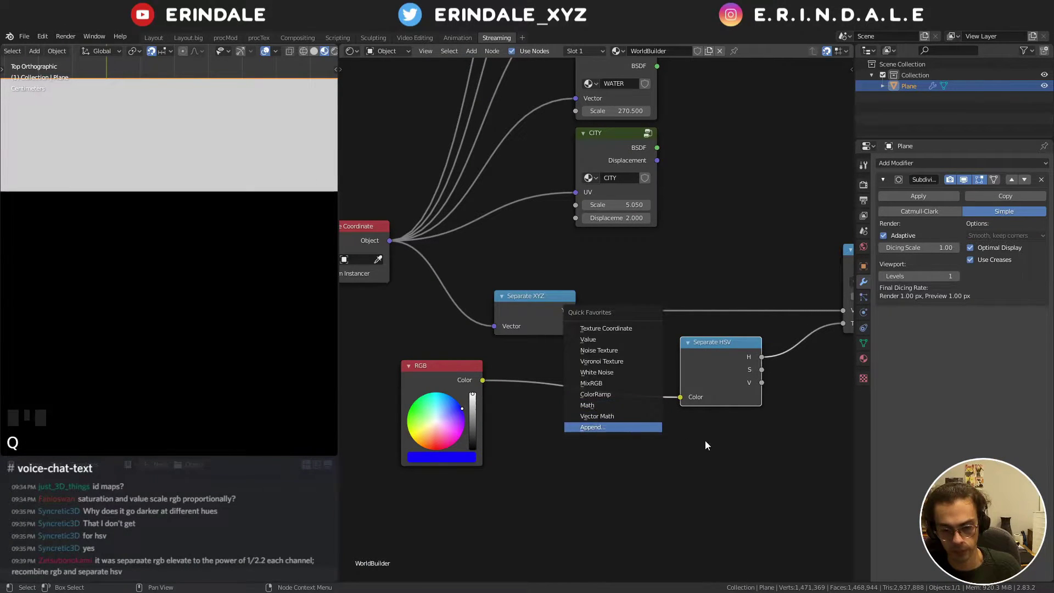
pyautogui.press('shift+a')
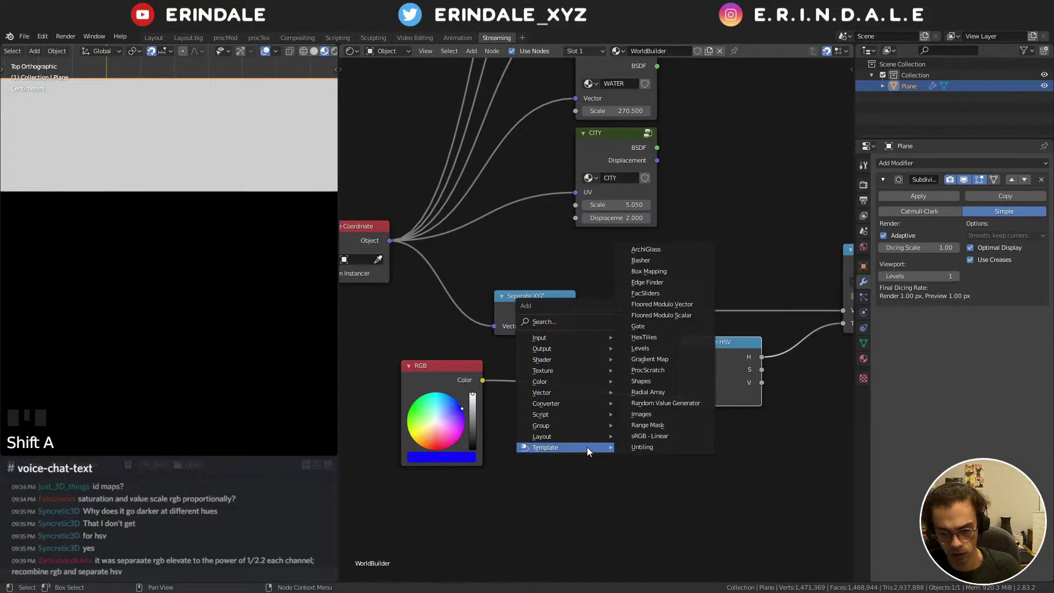
pyautogui.press('g')
pyautogui.scroll(-3)
pyautogui.moveTo(702, 376); pyautogui.dragTo(532, 450)
pyautogui.click(531, 450)
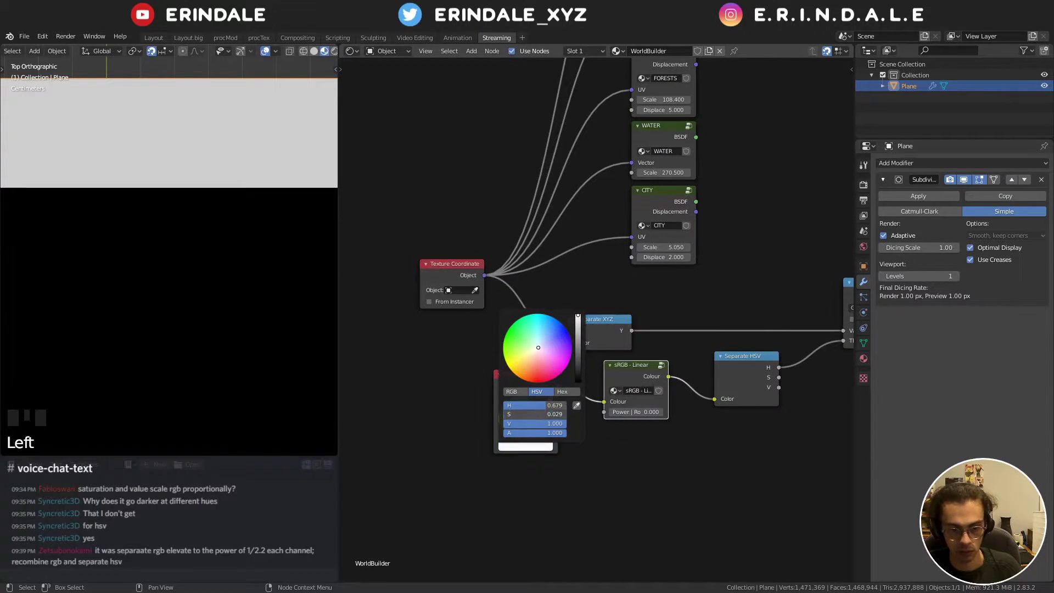
pyautogui.moveTo(637, 414); pyautogui.dragTo(517, 446)
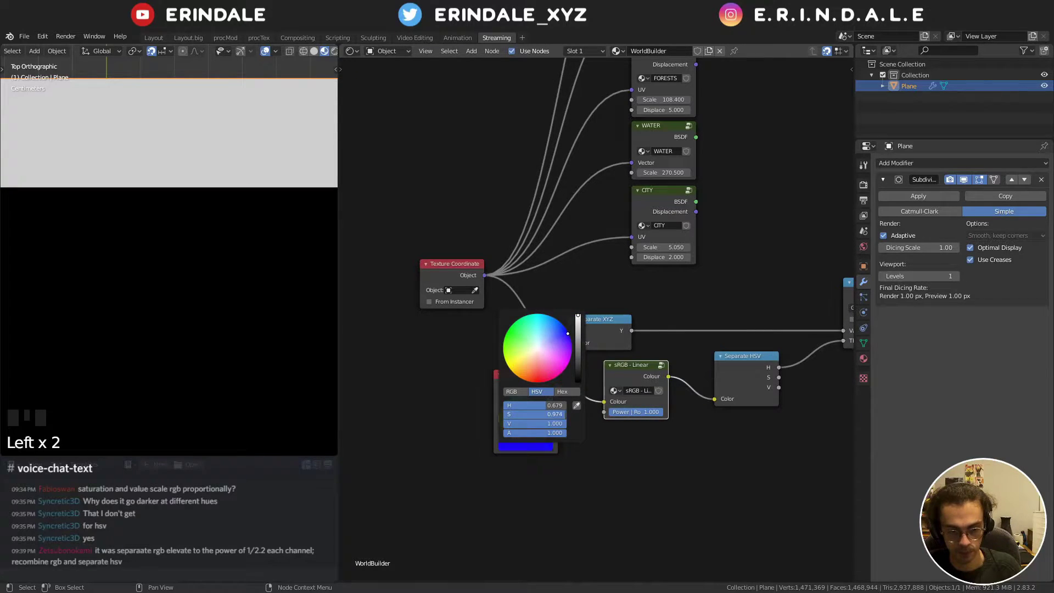
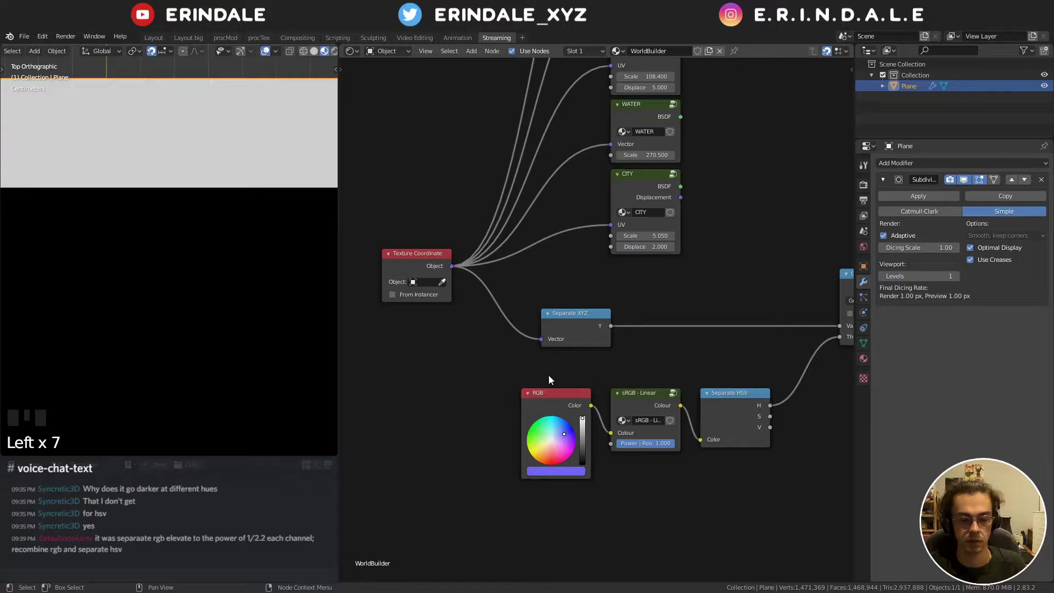
# - Delete the RGB colour node feeding sRGB - Linear and reframe the node chain
pyautogui.moveTo(620, 383); pyautogui.dragTo(540, 370)
pyautogui.scroll(3)
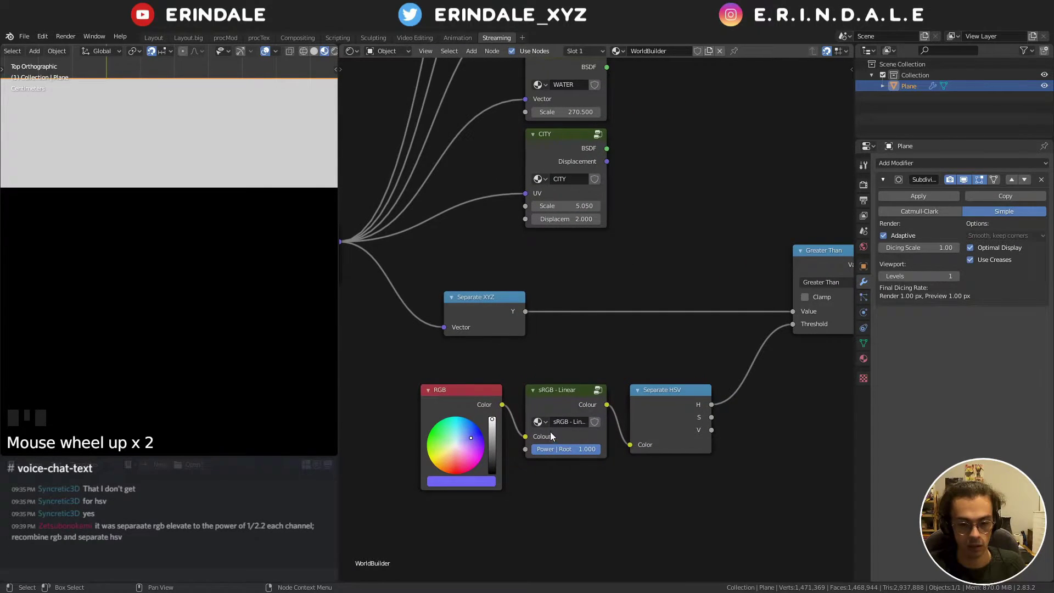
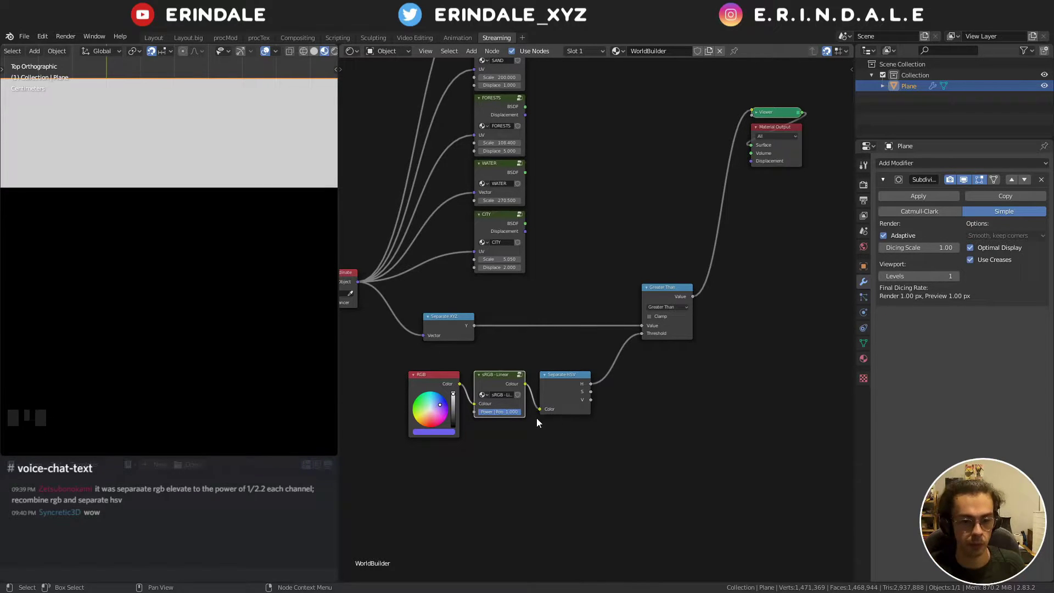
pyautogui.moveTo(524, 438); pyautogui.dragTo(497, 404)
pyautogui.click(498, 405)
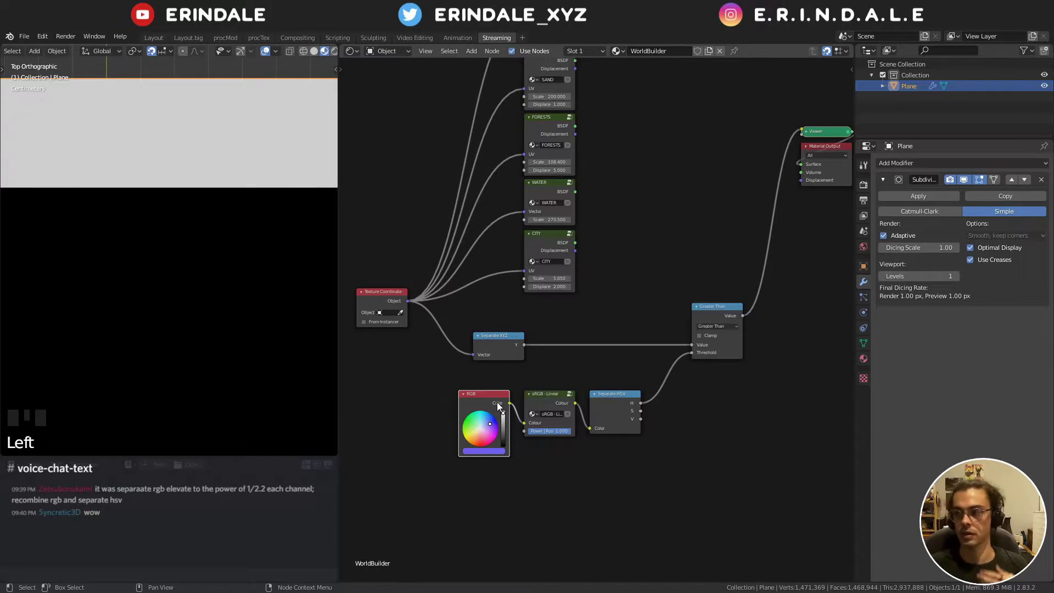
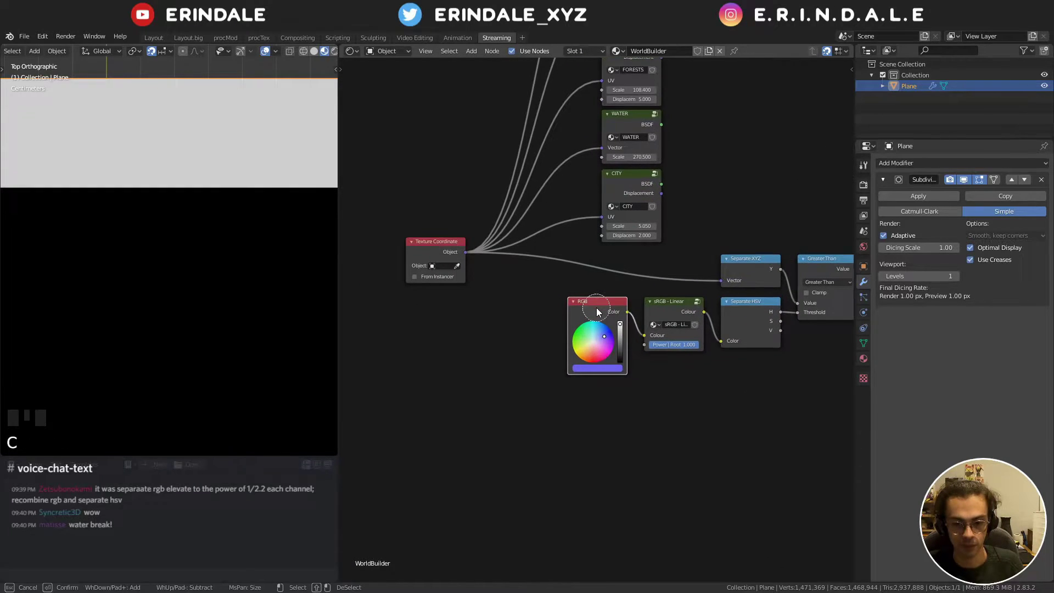
pyautogui.press('x')
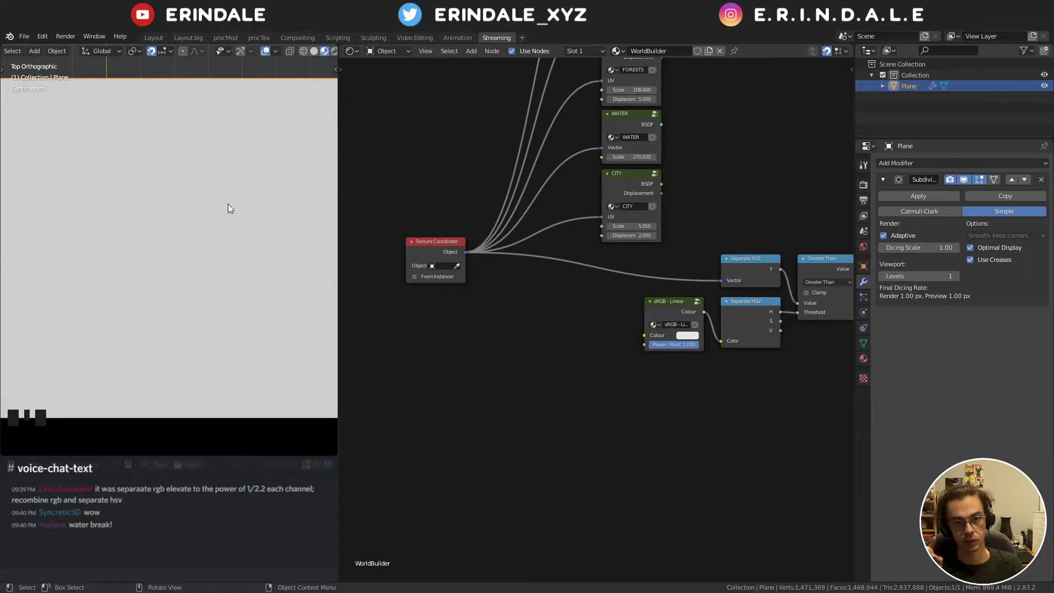
pyautogui.scroll(-3)
pyautogui.moveTo(209, 242); pyautogui.dragTo(226, 203)
pyautogui.scroll(-3)
pyautogui.moveTo(228, 203); pyautogui.dragTo(554, 313)
# - Add an Attribute node beside Texture Coordinate and expand the plane's Vertex Colors list showing Col
pyautogui.press('shift+a')
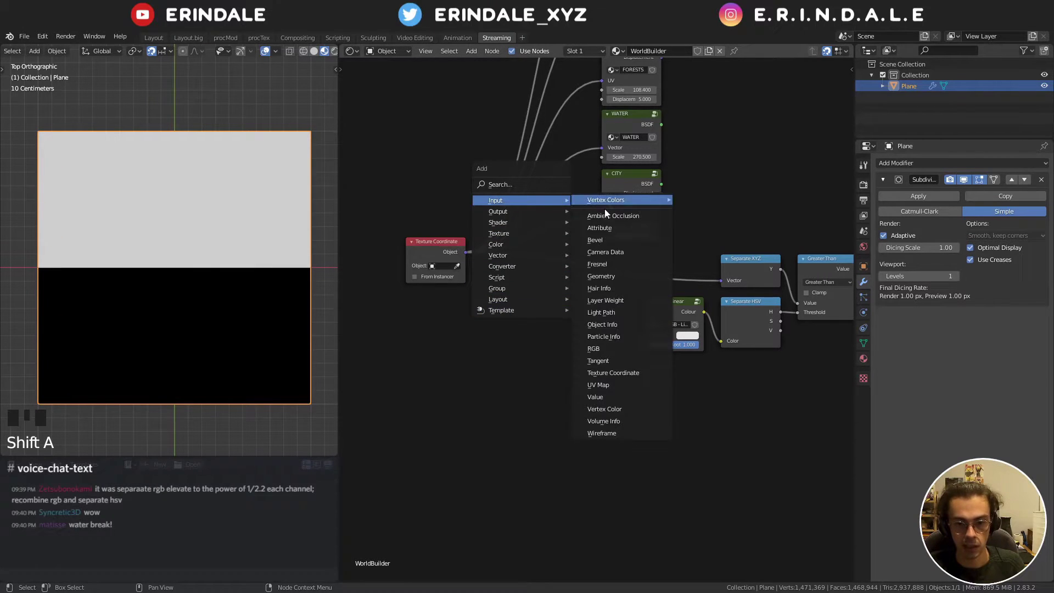
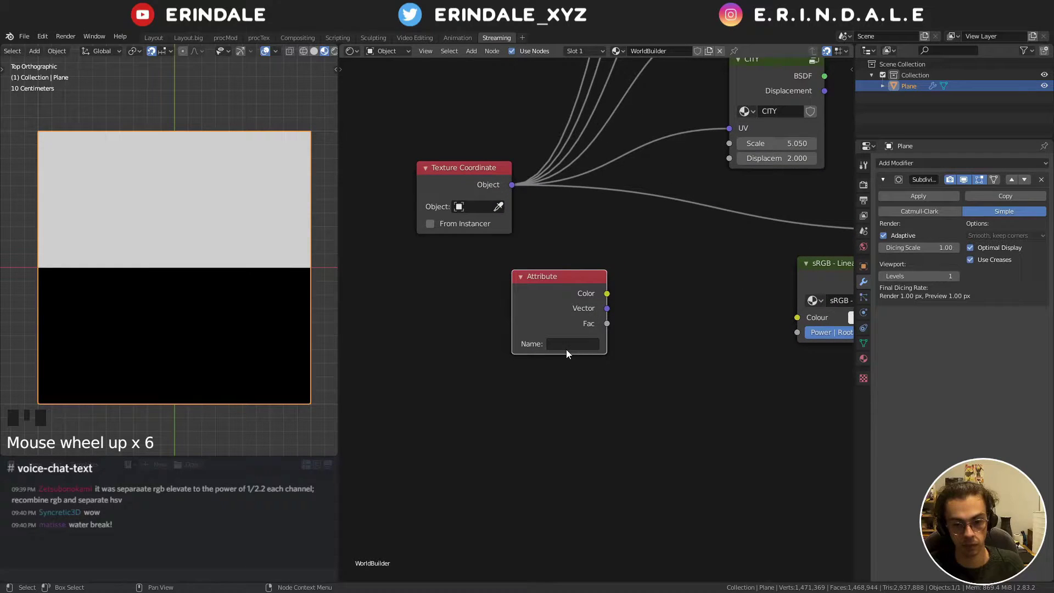
pyautogui.moveTo(570, 354); pyautogui.dragTo(678, 328)
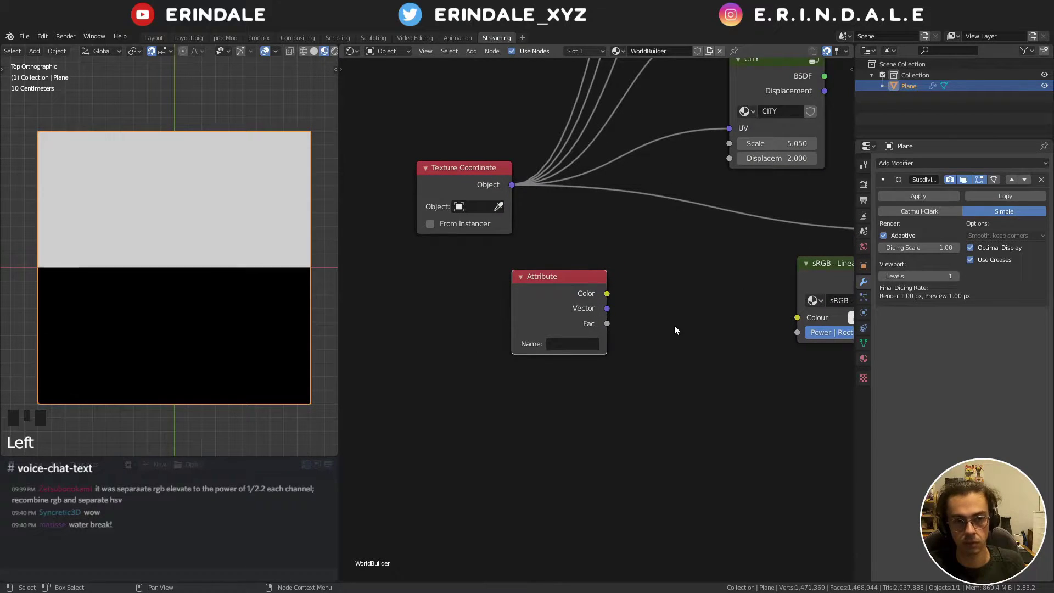
pyautogui.click(868, 347)
pyautogui.click(561, 340)
pyautogui.doubleClick(562, 339)
pyautogui.moveTo(559, 343); pyautogui.dragTo(551, 291)
# - Name the Attribute Col and add vertex colour layers to the plane
pyautogui.moveTo(562, 303); pyautogui.dragTo(912, 343)
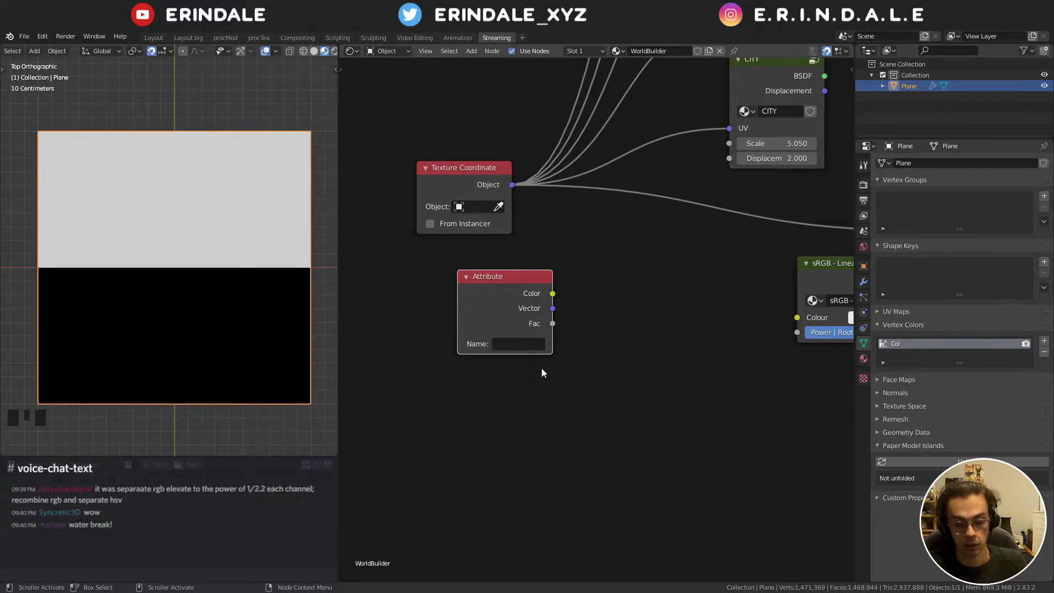
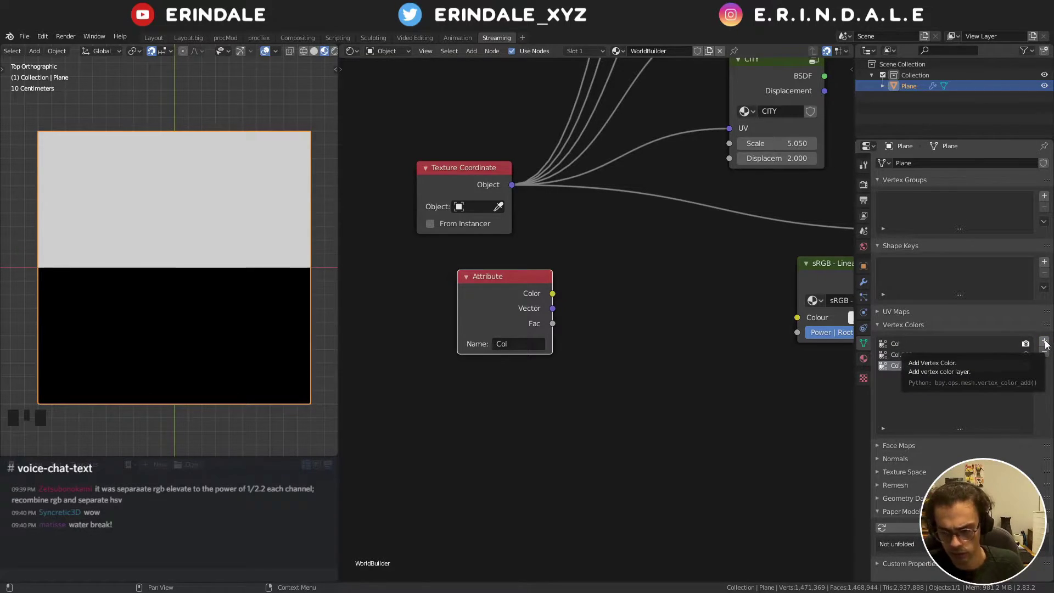
pyautogui.moveTo(1047, 339); pyautogui.dragTo(939, 366)
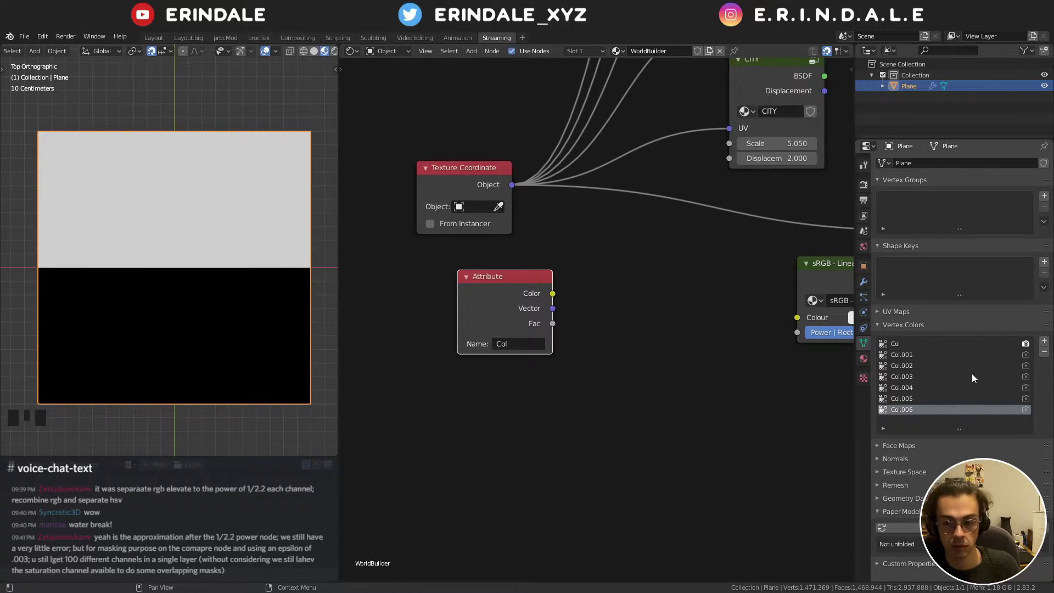
pyautogui.click(1044, 342)
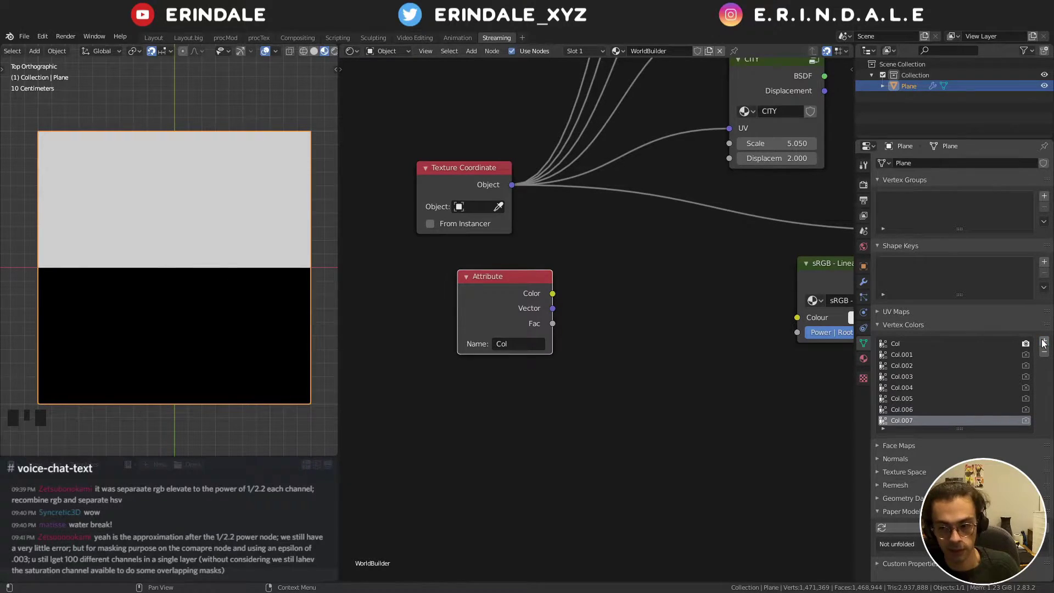
pyautogui.moveTo(1043, 341); pyautogui.dragTo(1048, 344)
pyautogui.scroll(-3)
# - Feed the Attribute colour into sRGB - Linear and trim extra layers back to Col.005
pyautogui.moveTo(1049, 342); pyautogui.dragTo(509, 281)
pyautogui.click(509, 281)
pyautogui.click(521, 283)
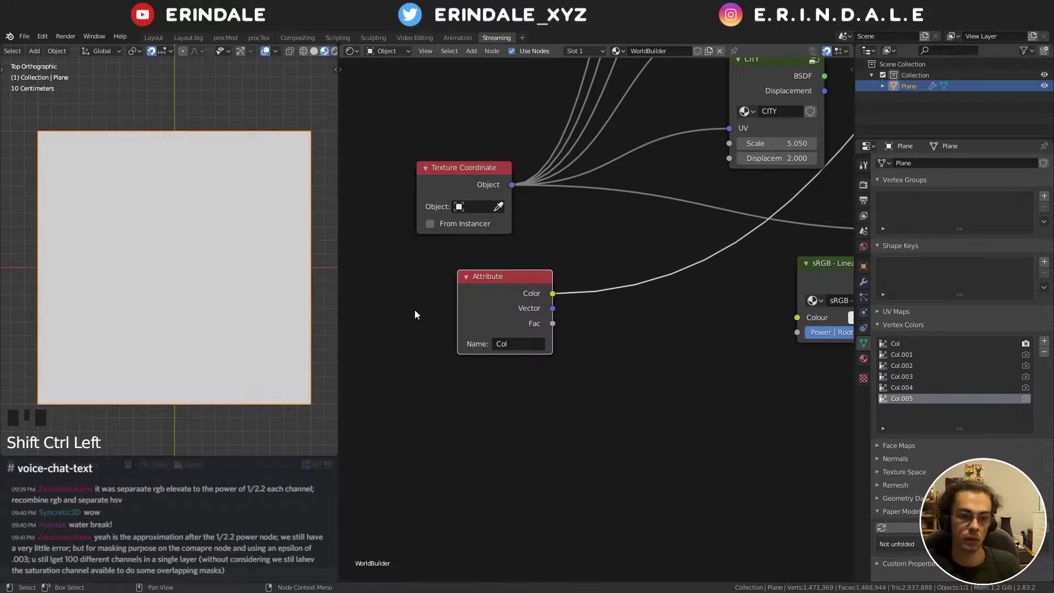
# - Select the plane and enter Vertex Paint mode with Ctrl+Tab
pyautogui.click(319, 57)
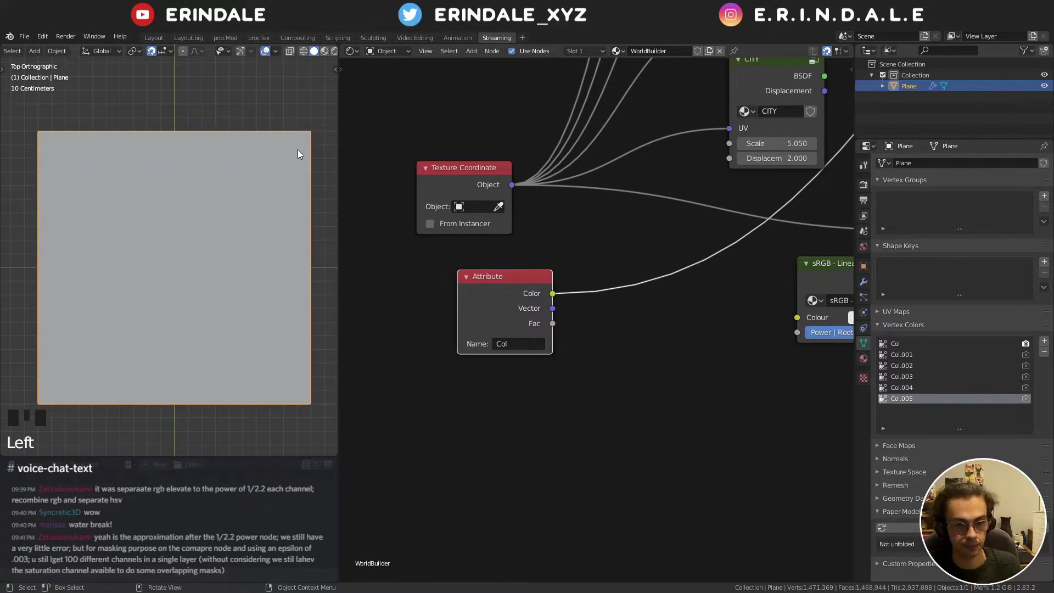
pyautogui.press('q')
pyautogui.press('Tab')
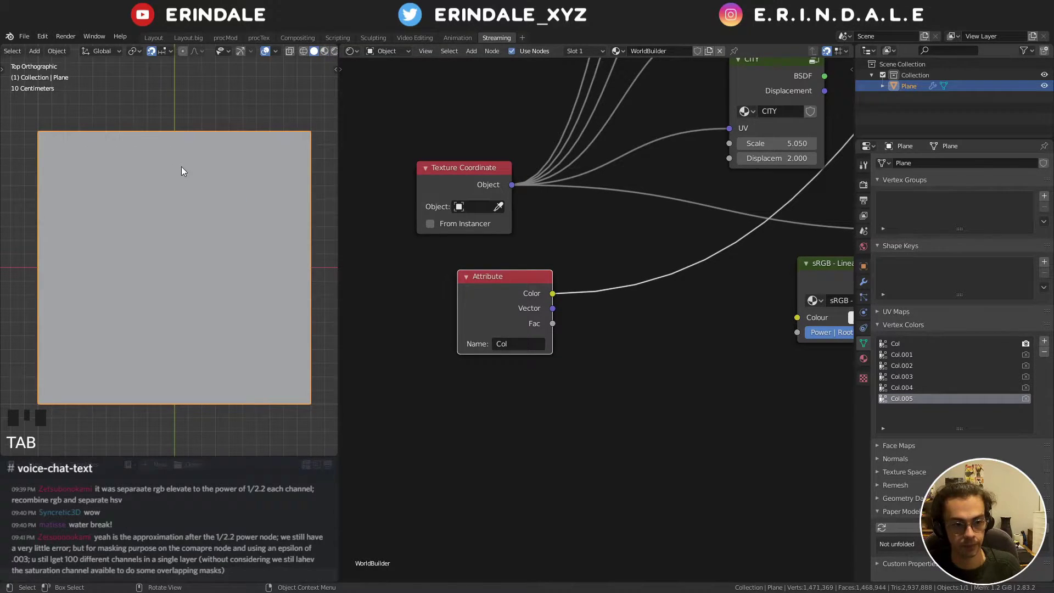
pyautogui.press('Tab')
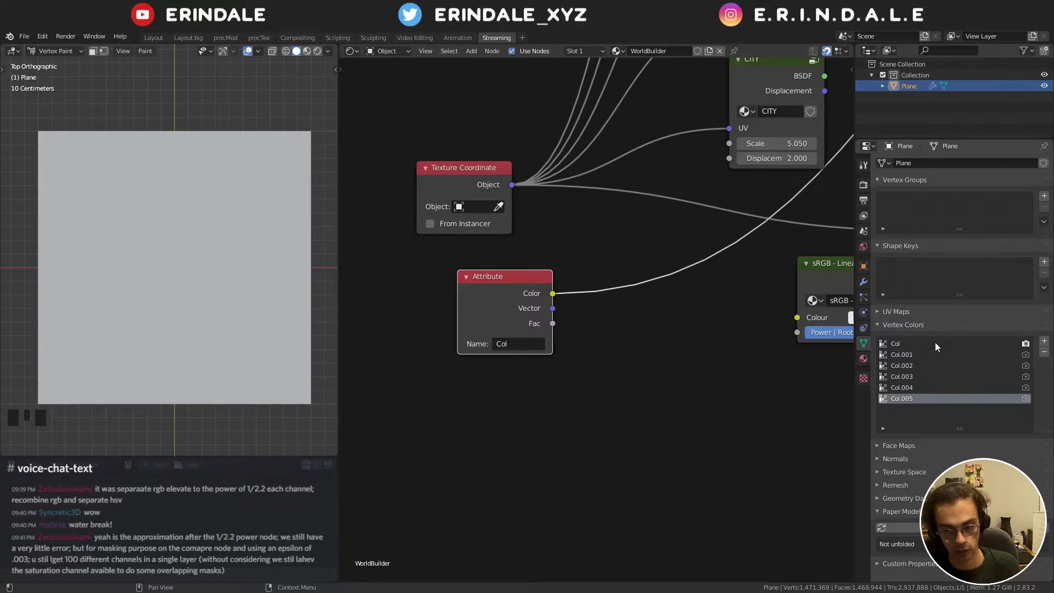
# - Activate the Col layer for painting and show the Tool sidebar brushes
pyautogui.click(928, 350)
pyautogui.press('n')
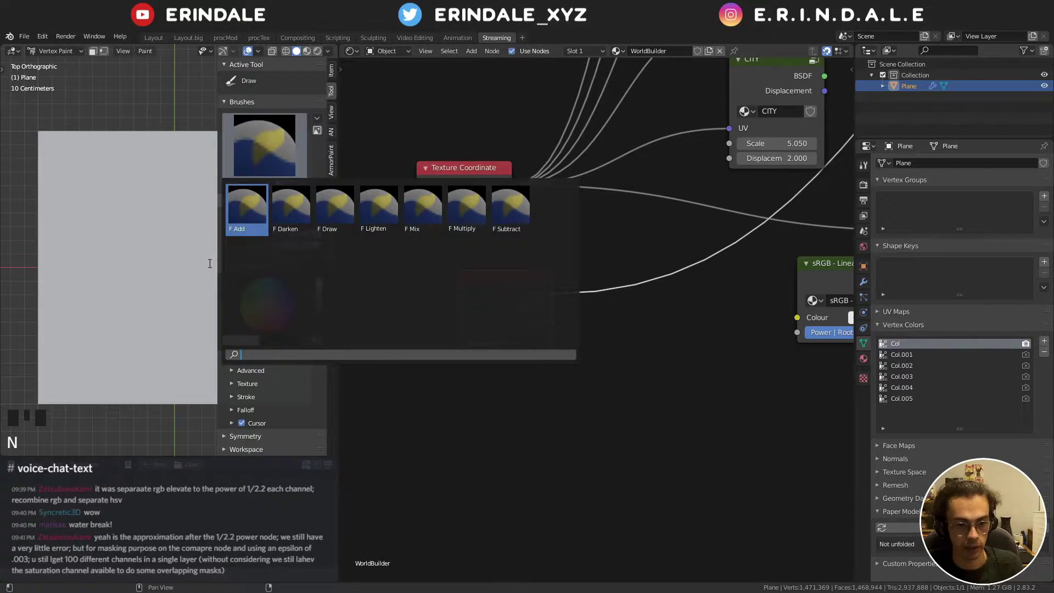
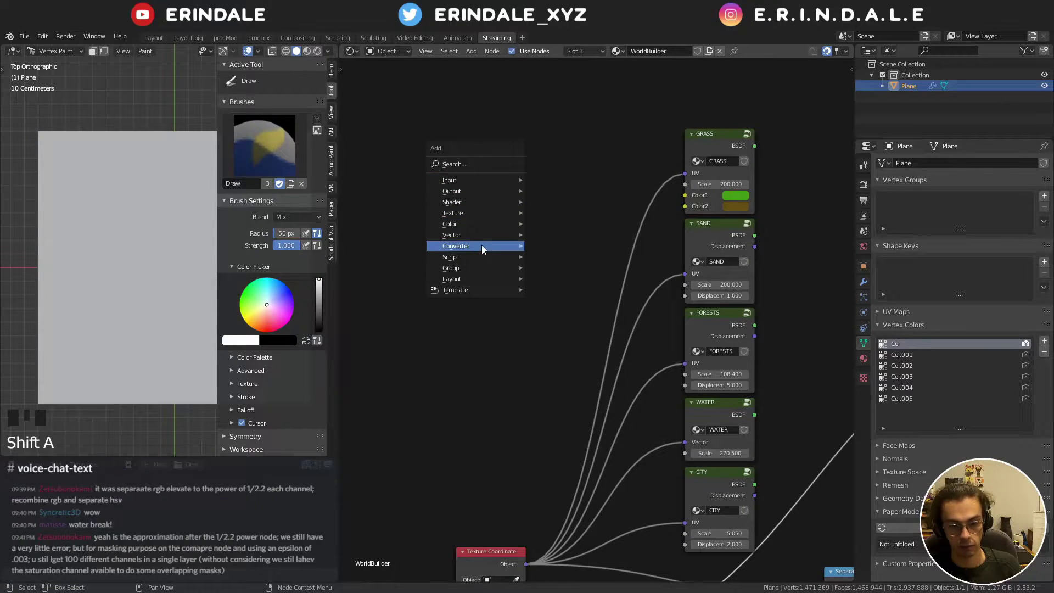
# - Place the new Color Ramp node and zoom in close on it
pyautogui.moveTo(499, 248); pyautogui.dragTo(503, 290)
pyautogui.middleClick(503, 290)
pyautogui.scroll(3)
pyautogui.moveTo(448, 286); pyautogui.dragTo(487, 334)
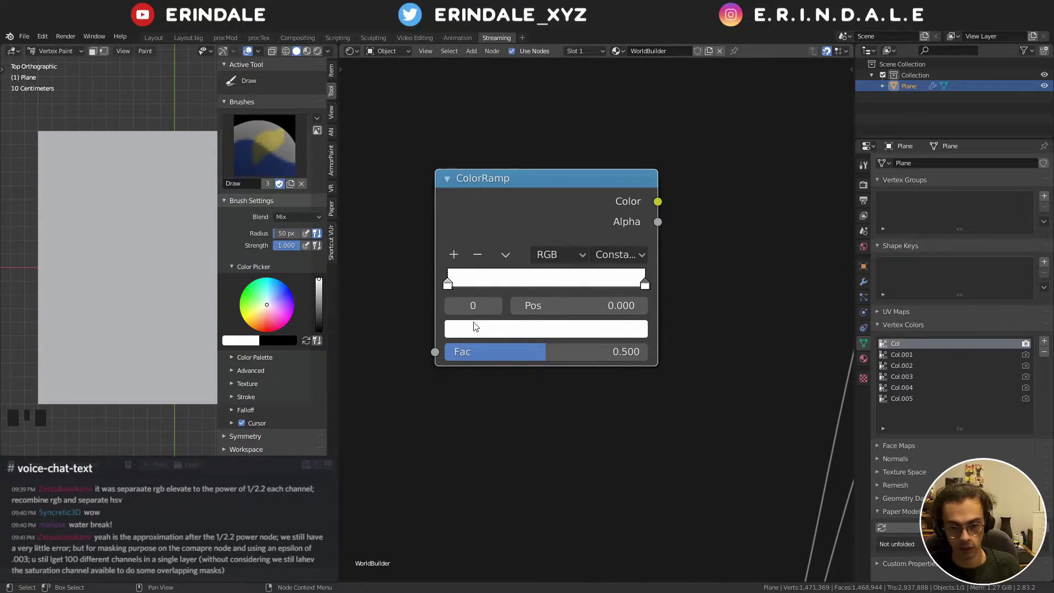
# - Set the first ramp stop to a fully saturated, slightly darkened yellow
pyautogui.click(480, 341)
pyautogui.click(481, 337)
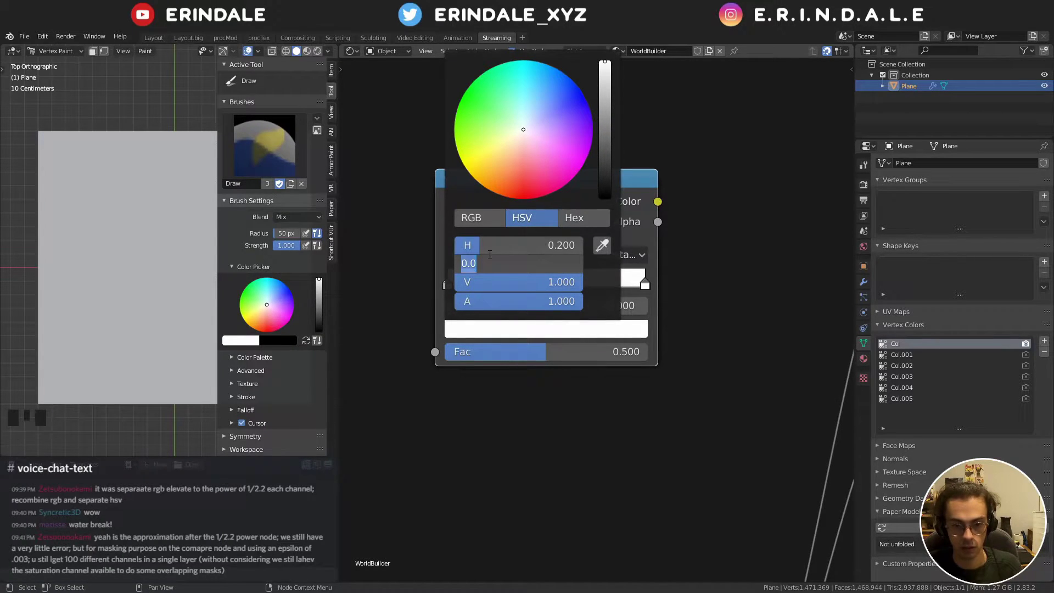
pyautogui.moveTo(650, 288); pyautogui.dragTo(448, 262)
pyautogui.moveTo(455, 262); pyautogui.dragTo(500, 334)
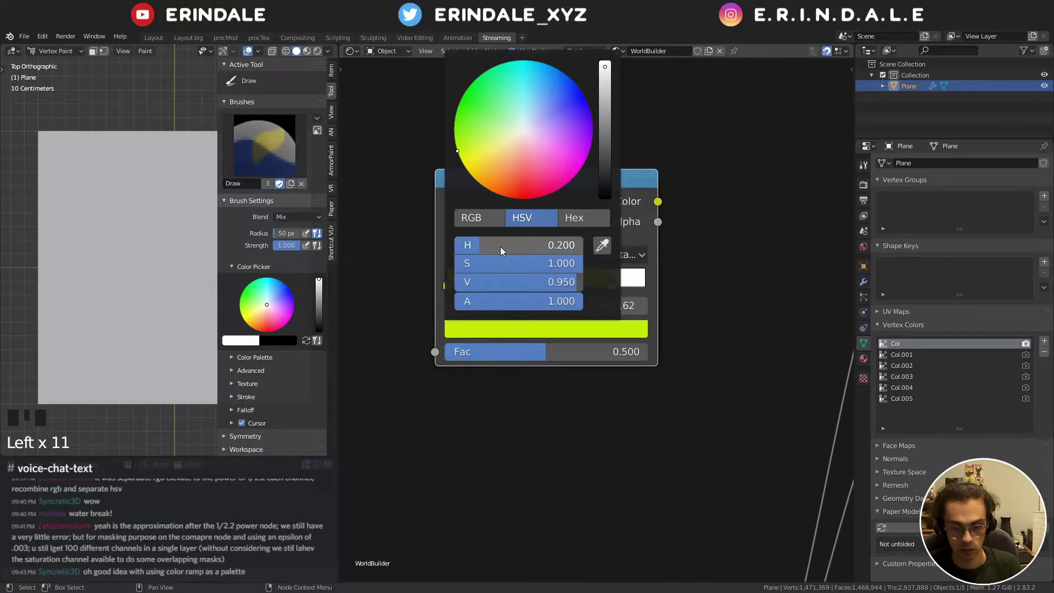
# - Add further stops shifted toward green and blue to build the stepped palette
pyautogui.click(549, 417)
pyautogui.click(520, 293)
pyautogui.moveTo(521, 280); pyautogui.dragTo(502, 333)
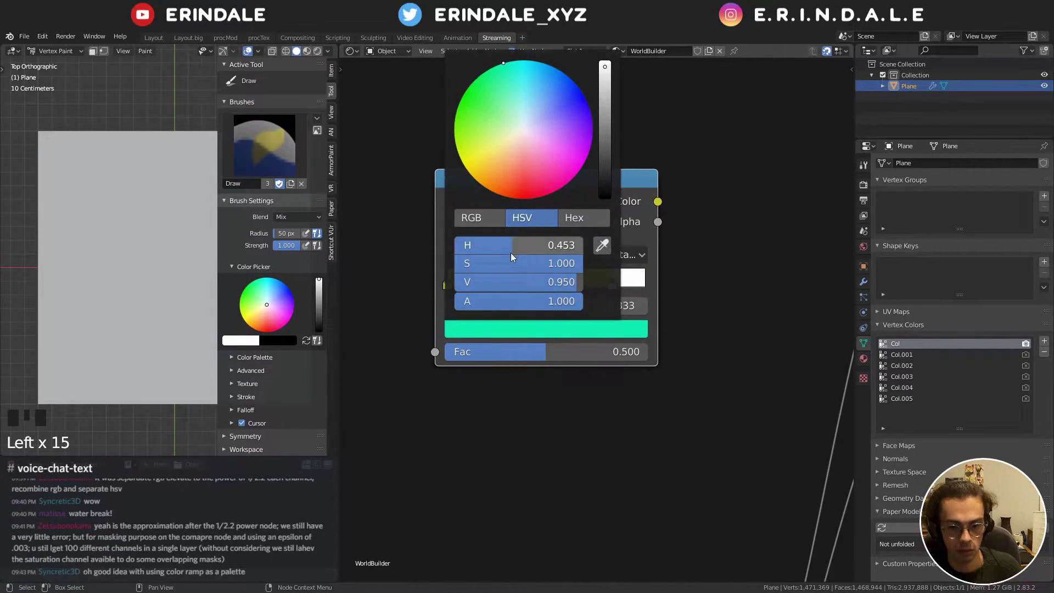
pyautogui.click(559, 402)
pyautogui.click(549, 286)
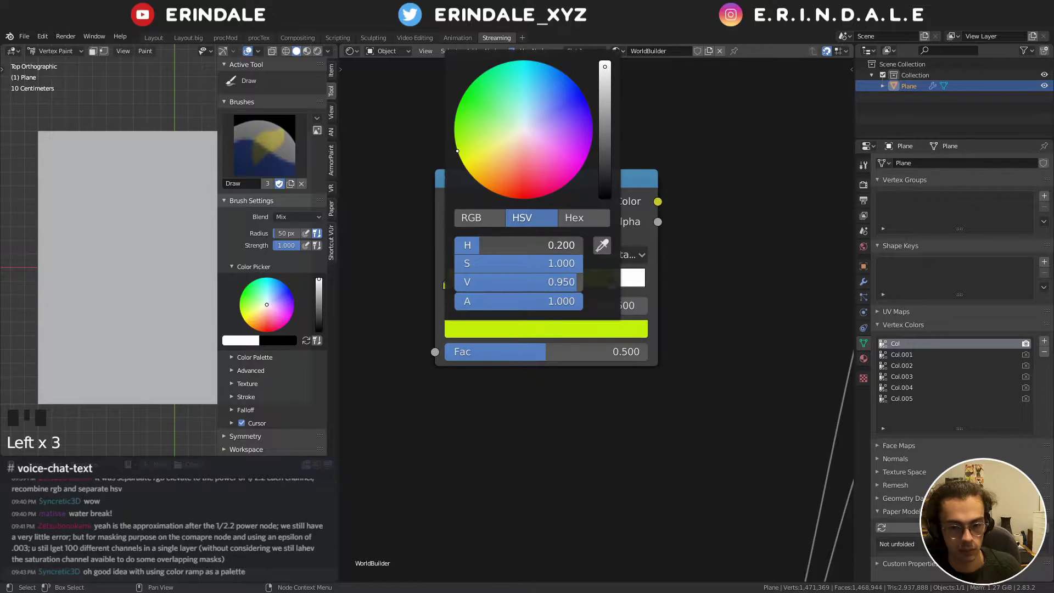
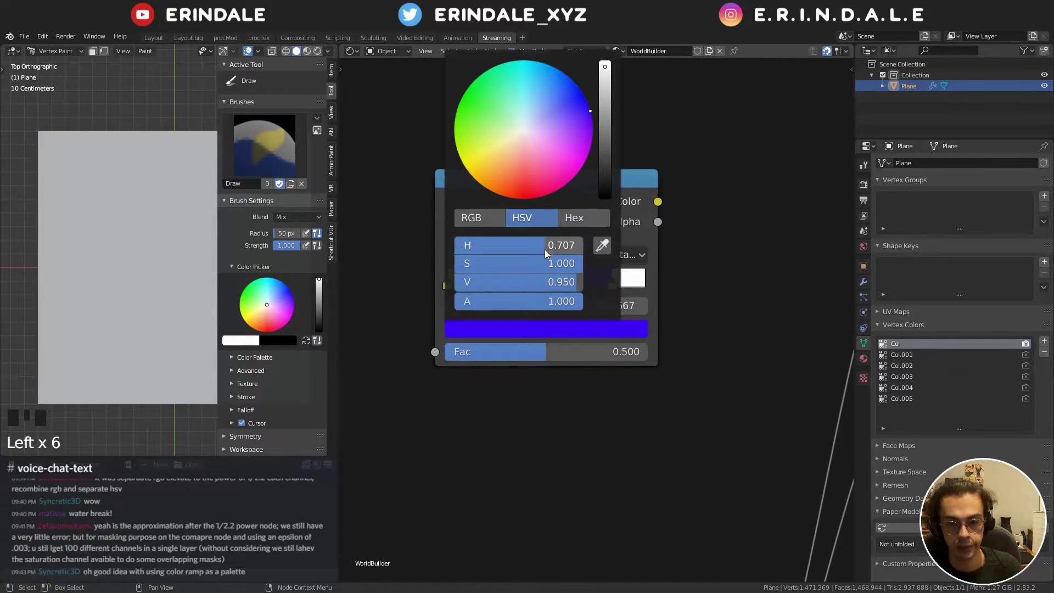
pyautogui.click(577, 419)
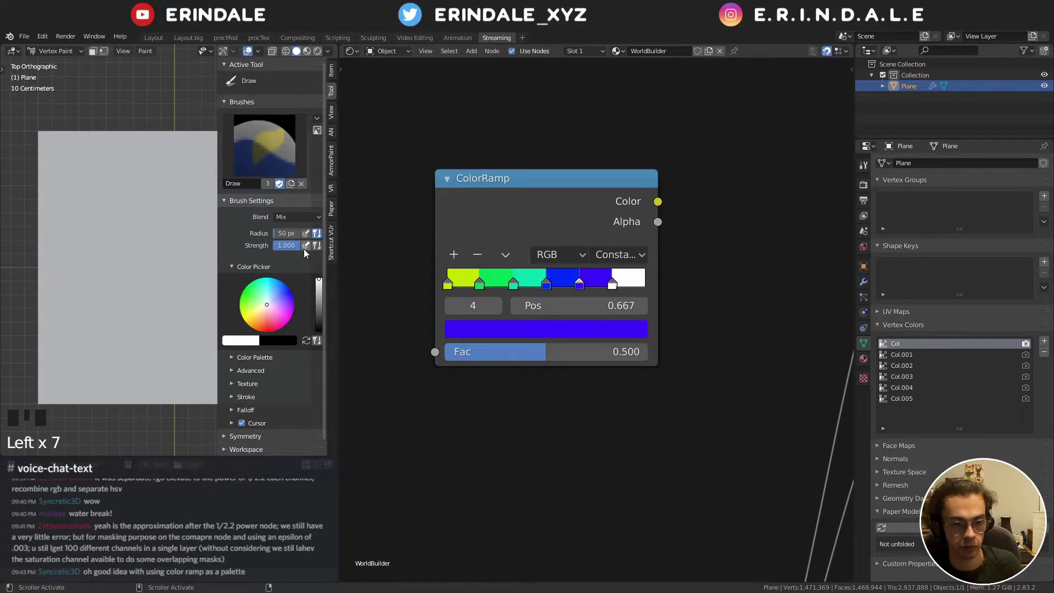
pyautogui.press('e')
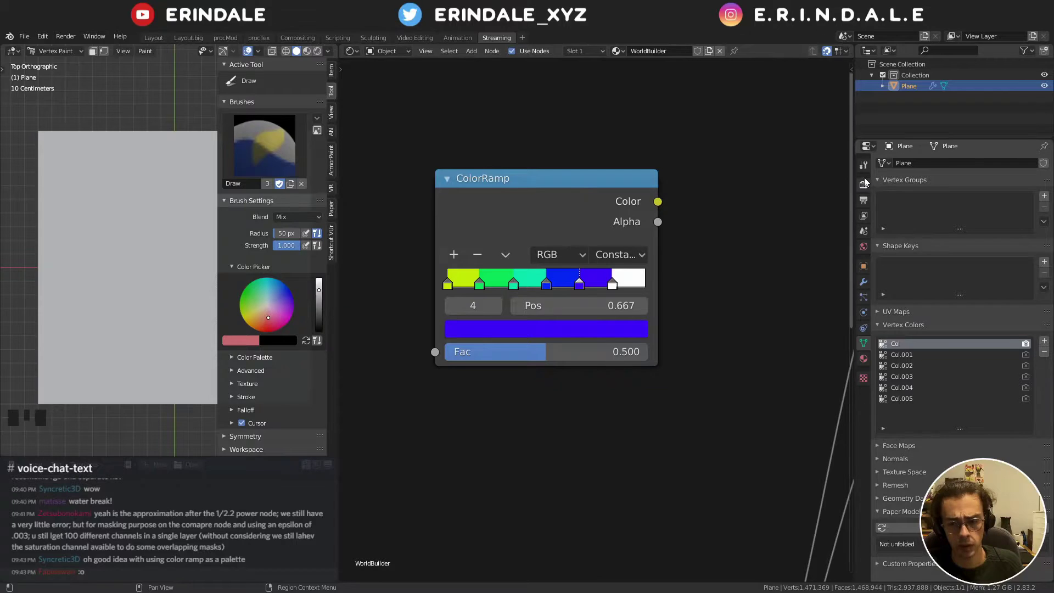
# - Show the render output settings and copy-paste a value to make the resolution 2000 by 2000
pyautogui.click(867, 198)
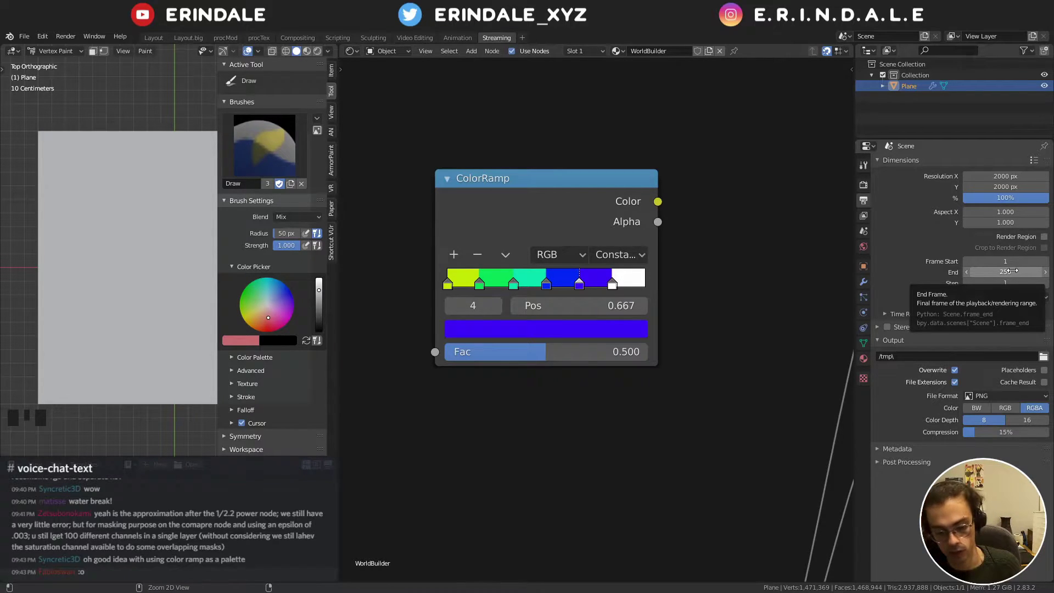
pyautogui.press('ctrl+c')
pyautogui.press('ctrl+v')
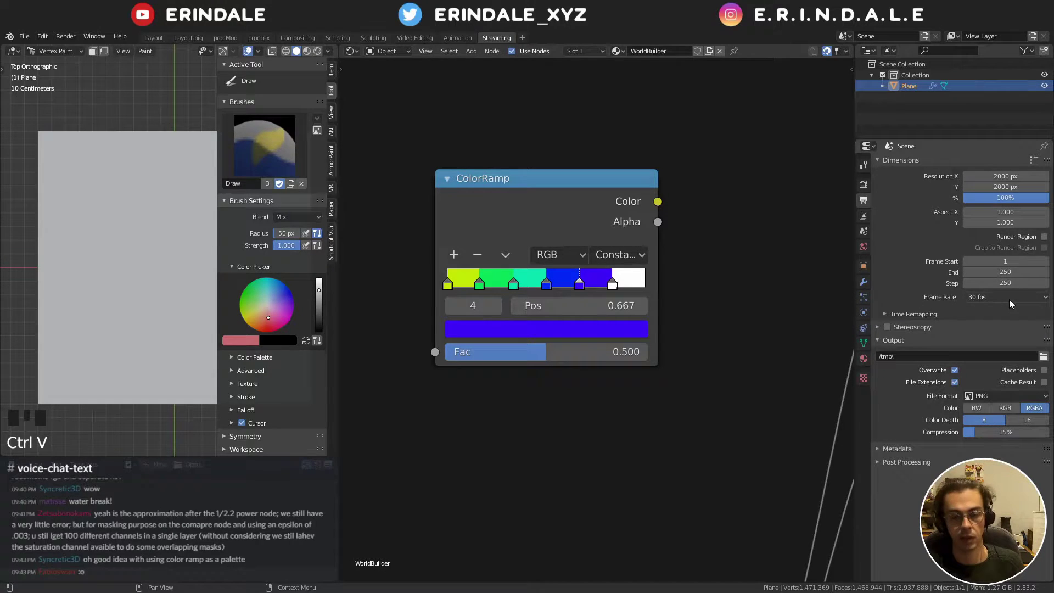
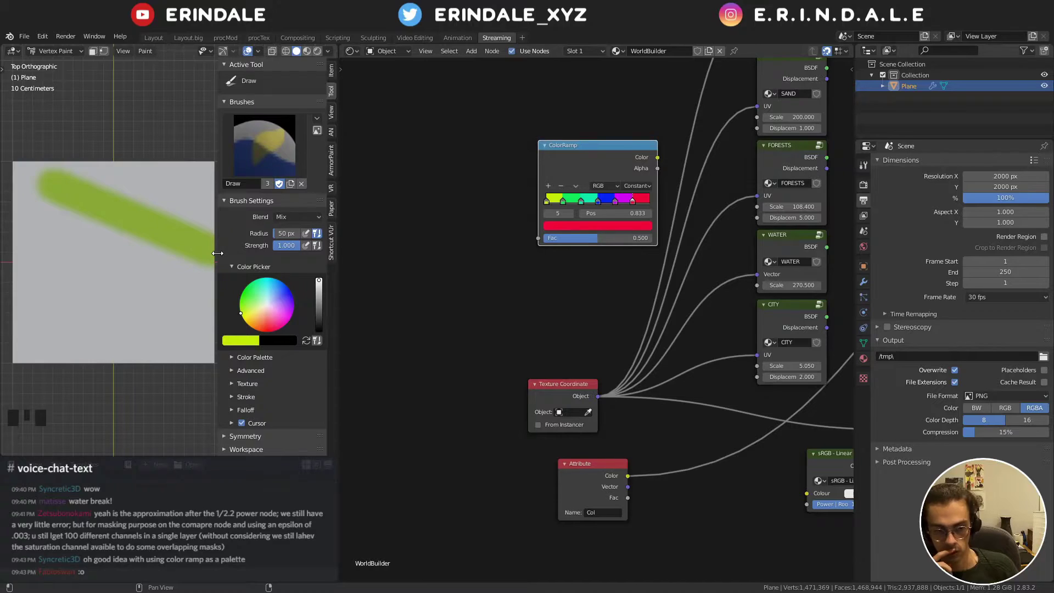
# - Select the Color Ramp node and duplicate it with Shift+D
pyautogui.scroll(3)
pyautogui.click(333, 72)
pyautogui.click(334, 86)
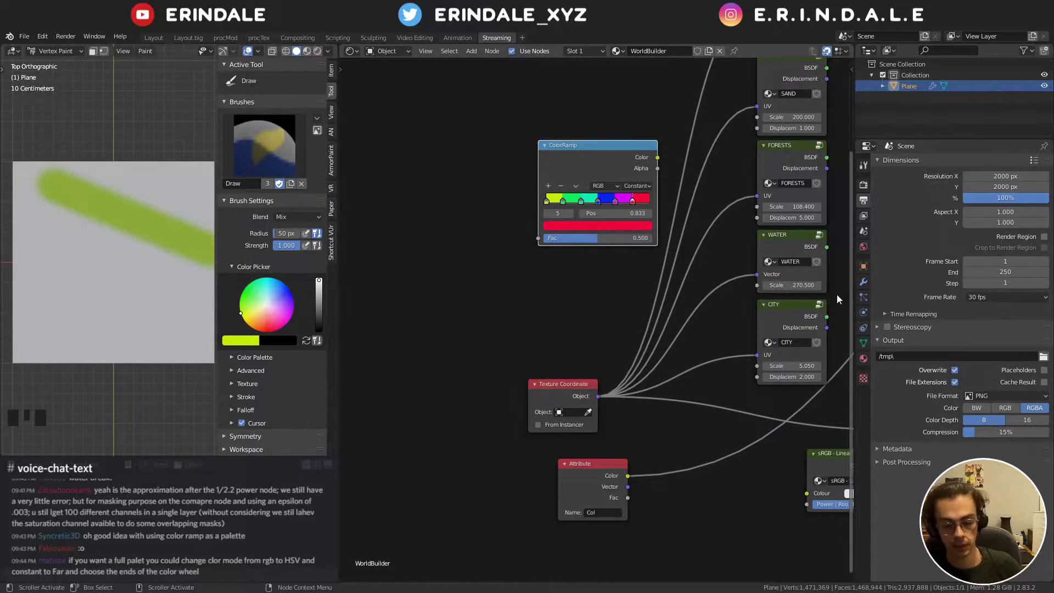
pyautogui.click(612, 151)
pyautogui.press('shift+d')
# - Place the copy below, reset it and set HSV blending with Far hue interpolation
pyautogui.click(483, 276)
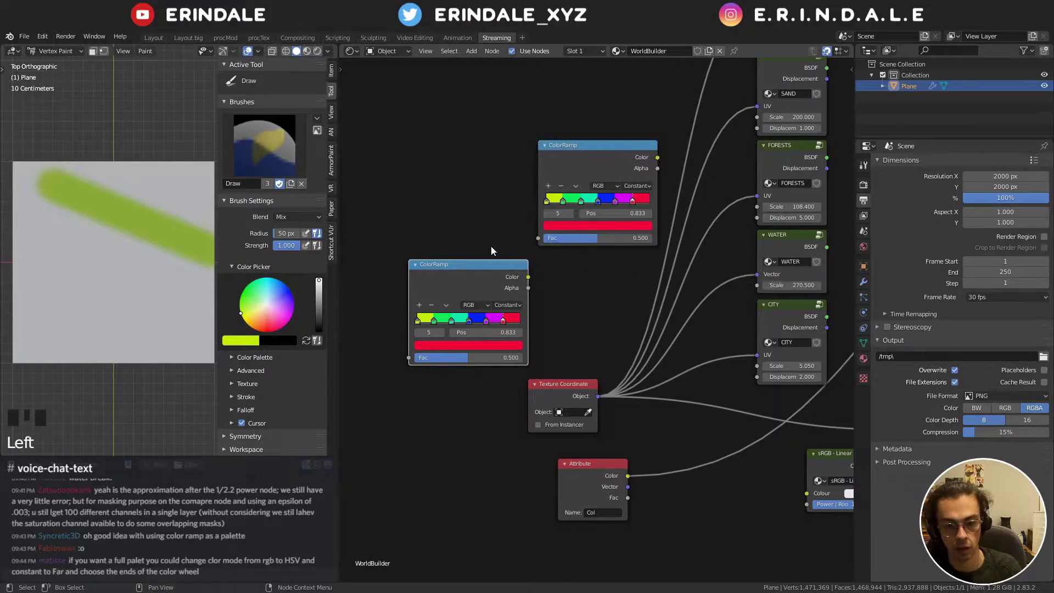
pyautogui.click(451, 273)
pyautogui.press('BackSpace')
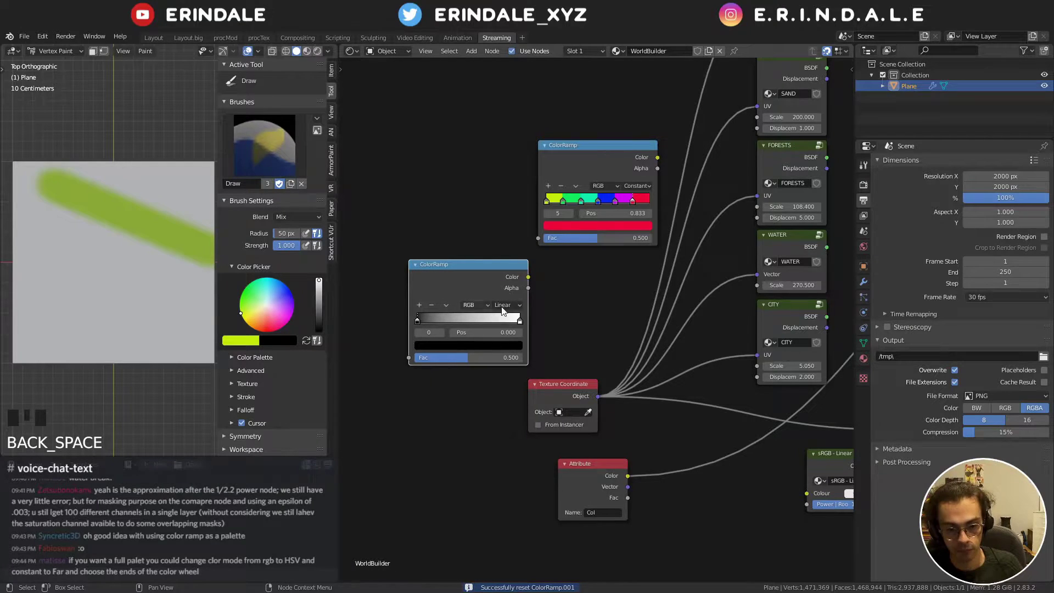
pyautogui.moveTo(489, 308); pyautogui.dragTo(410, 324)
pyautogui.moveTo(419, 323); pyautogui.dragTo(436, 349)
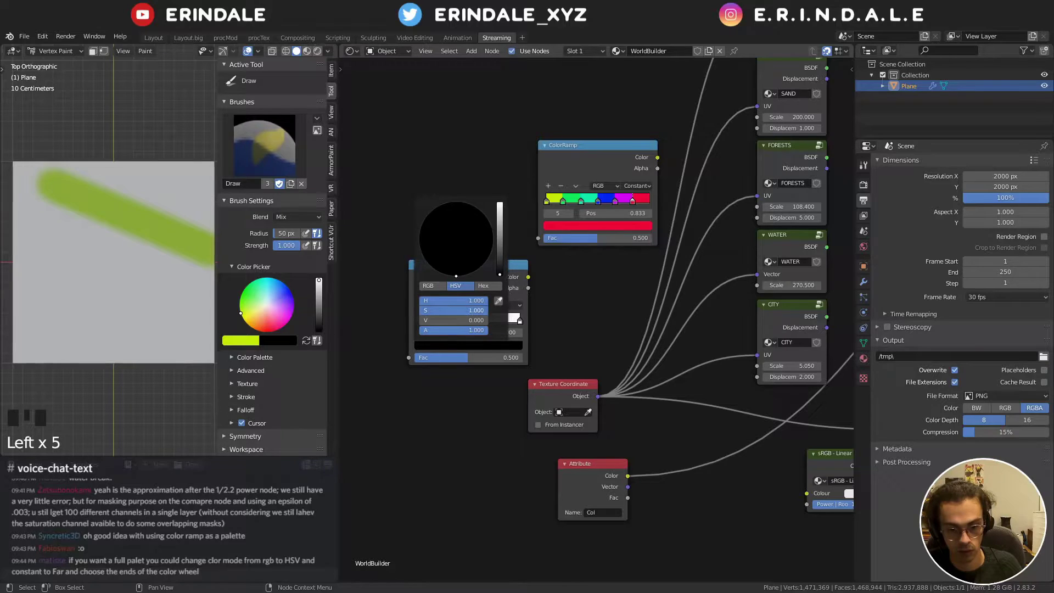
# - Raise the stop colour to full brightness for a red-to-red rainbow, then remove the extra ramp
pyautogui.moveTo(520, 324); pyautogui.dragTo(458, 343)
pyautogui.click(460, 346)
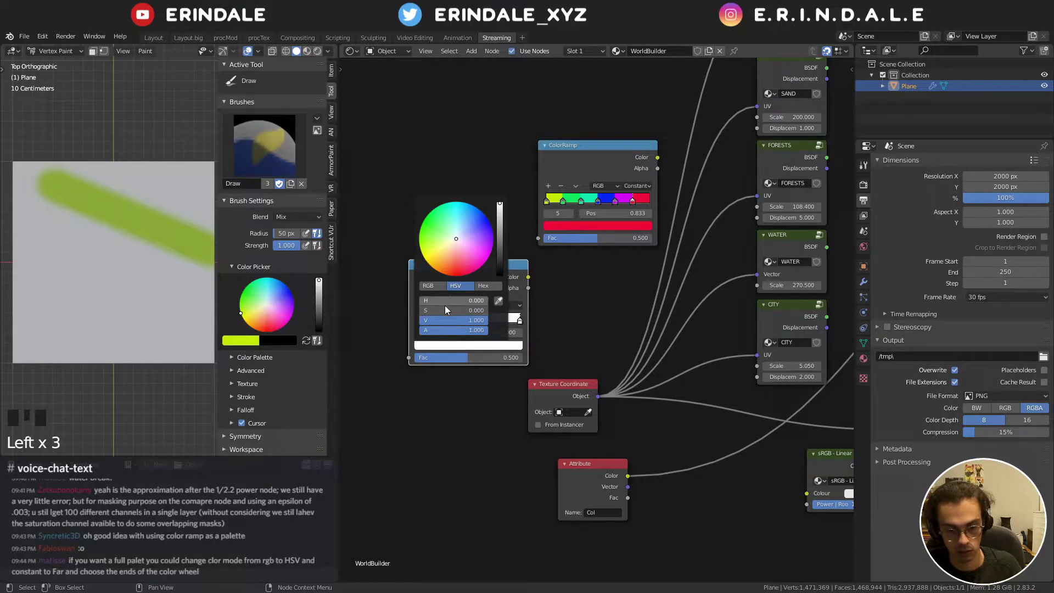
pyautogui.click(396, 393)
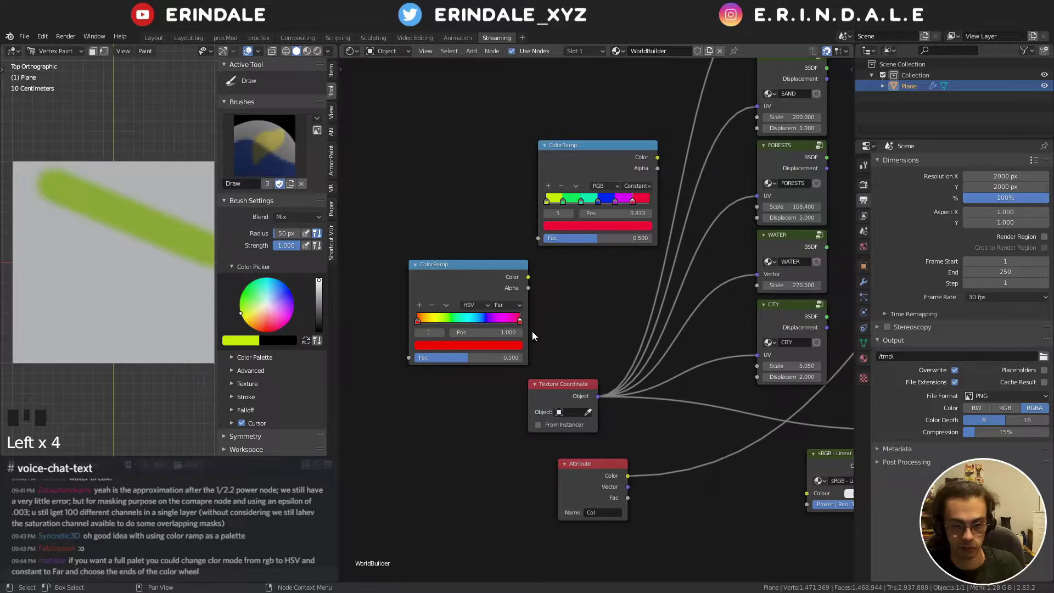
pyautogui.click(486, 279)
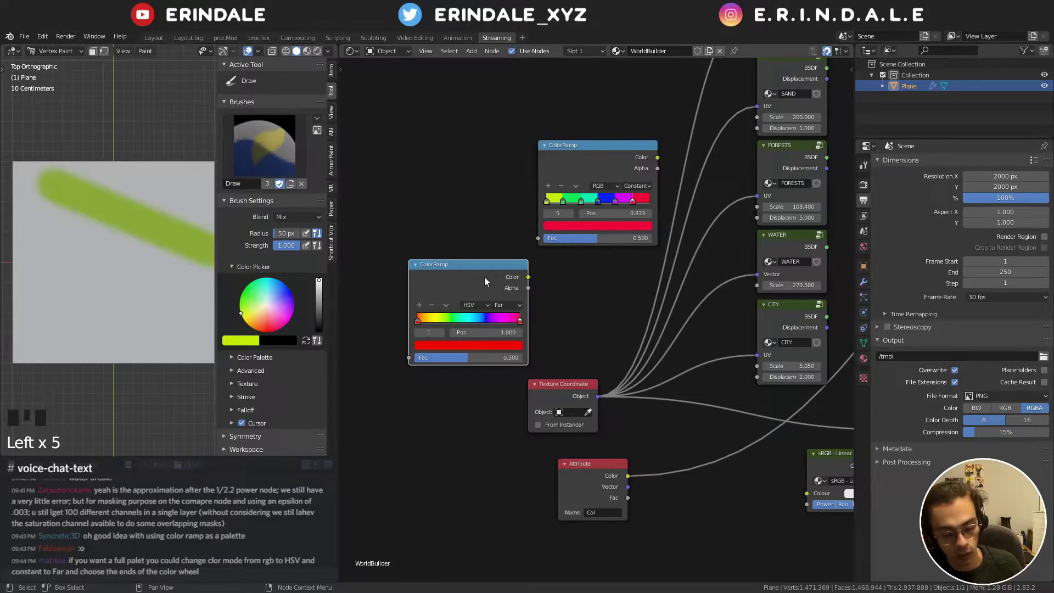
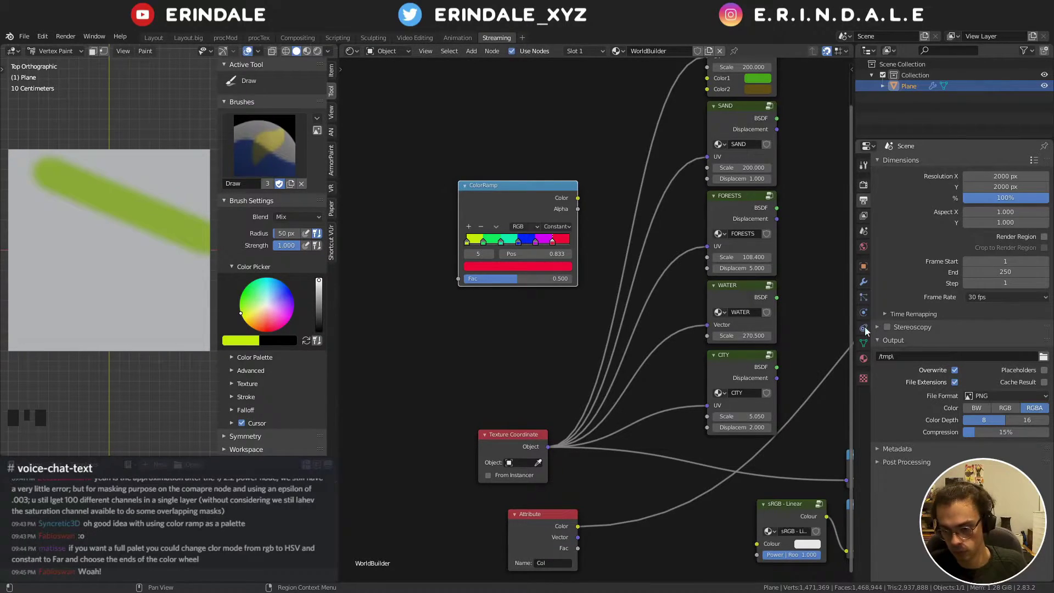
# - Delete the plane's vertex colour layers and add one fresh Col layer
pyautogui.click(872, 347)
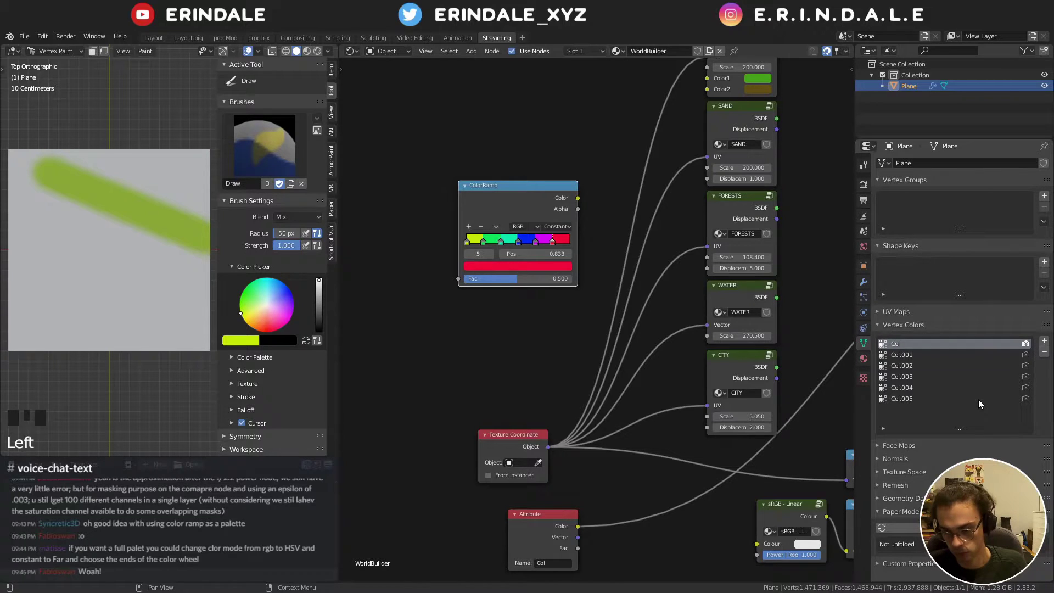
pyautogui.click(982, 403)
pyautogui.click(1043, 354)
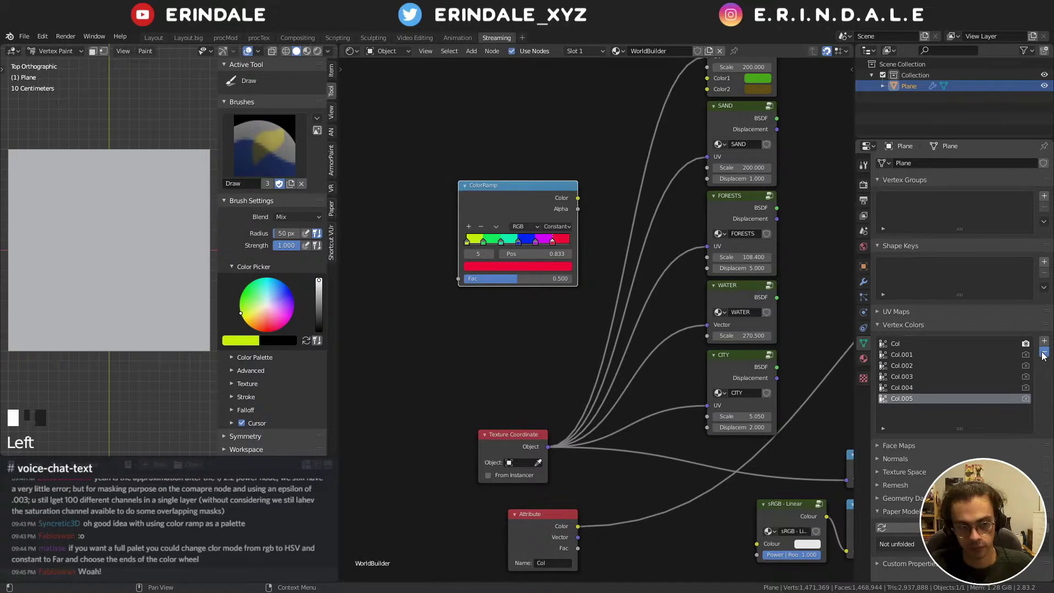
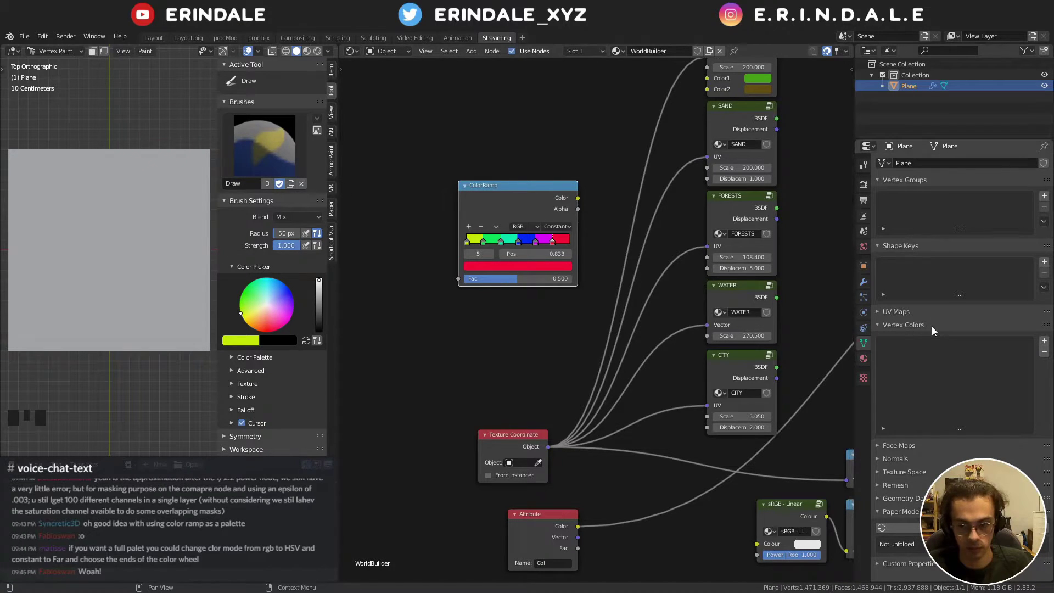
pyautogui.click(974, 363)
pyautogui.moveTo(1050, 342); pyautogui.dragTo(977, 387)
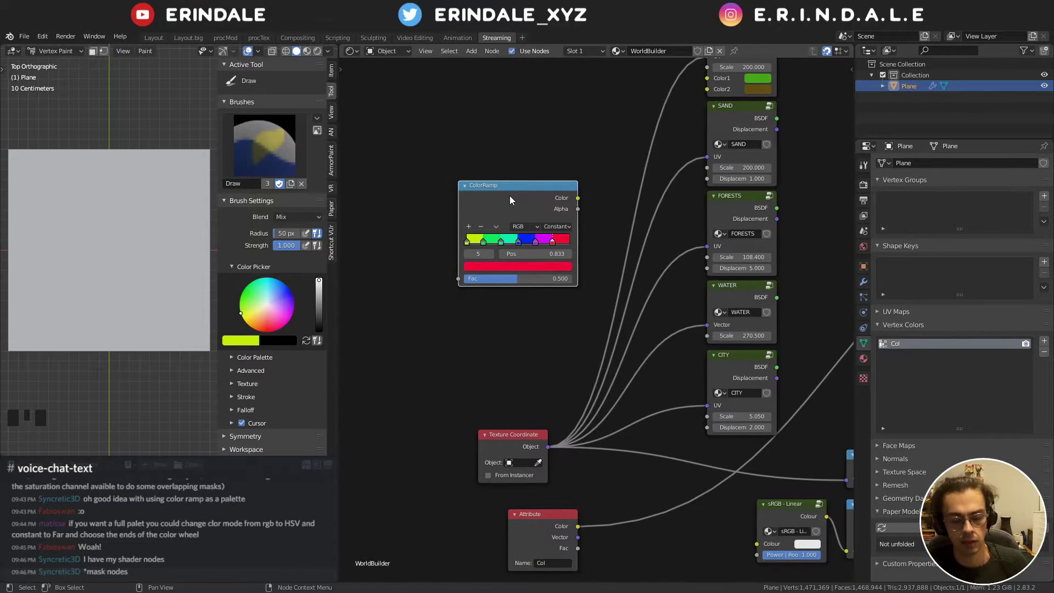
# - Pan the node graph view back toward the mask nodes
pyautogui.moveTo(526, 201); pyautogui.dragTo(527, 175)
pyautogui.moveTo(527, 174); pyautogui.dragTo(306, 242)
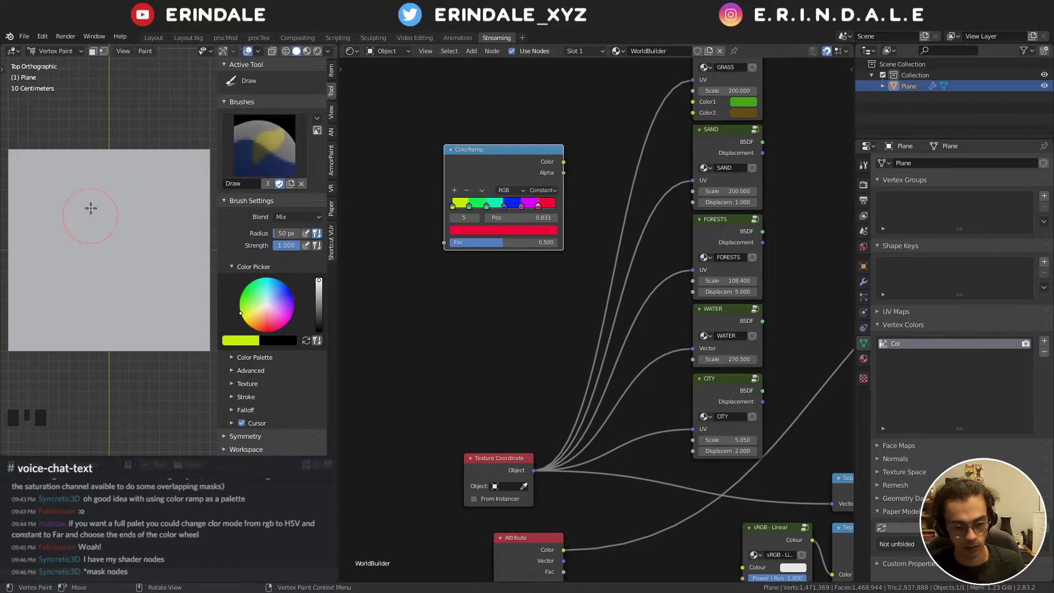
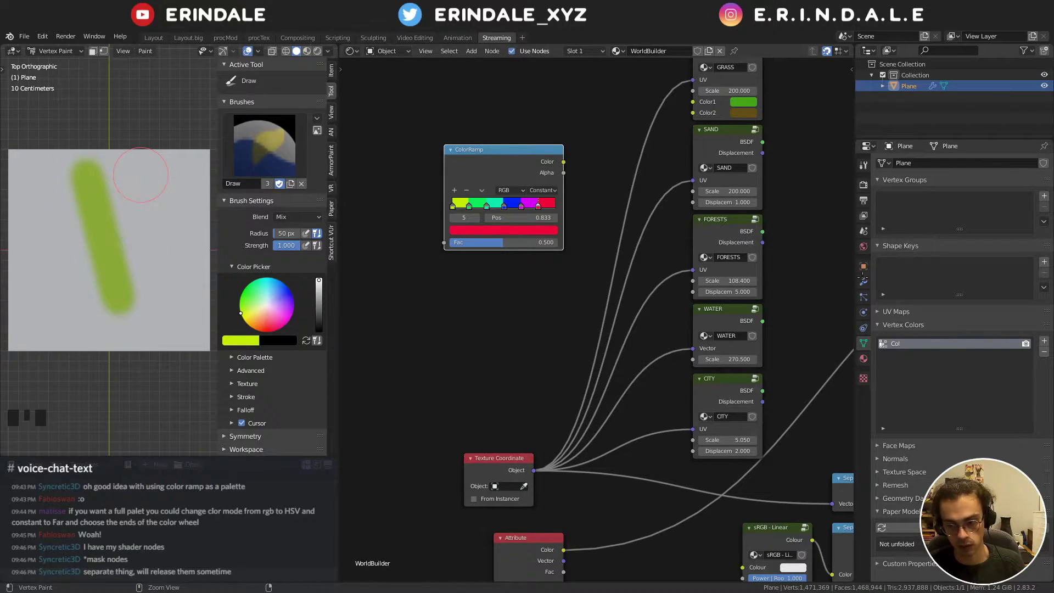
# - Set Decimate to Un-Subdivide with 1 iteration, move it above Subdivision and apply it
pyautogui.click(865, 285)
pyautogui.moveTo(887, 167); pyautogui.dragTo(331, 106)
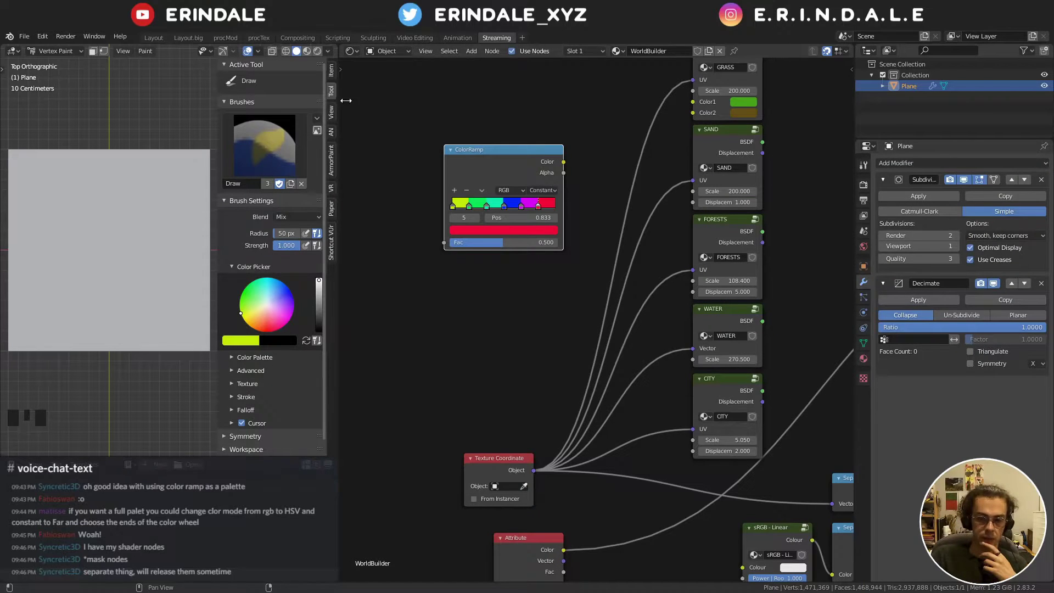
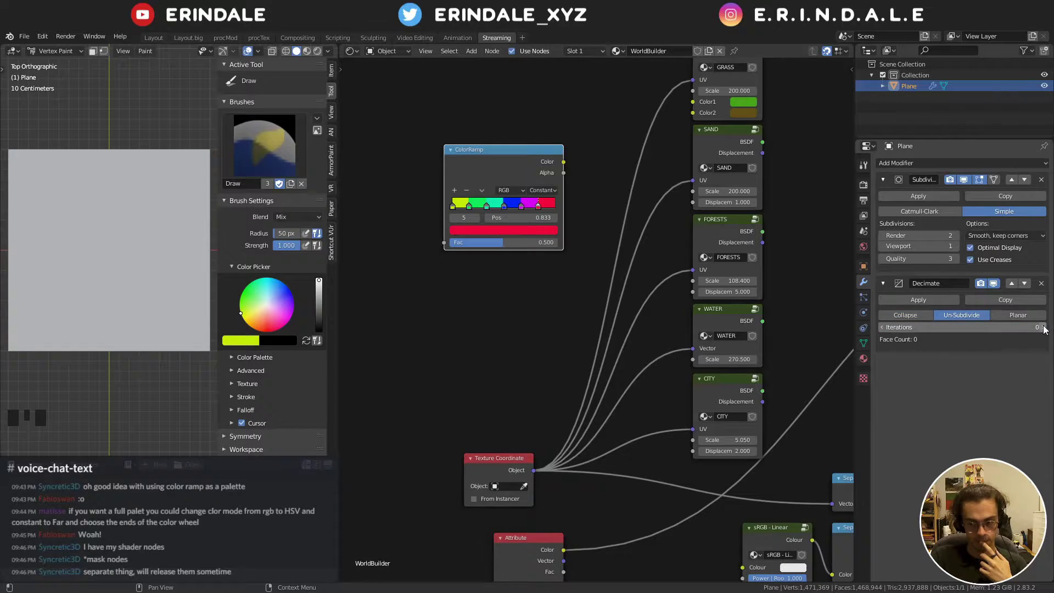
pyautogui.moveTo(1048, 327); pyautogui.dragTo(1016, 442)
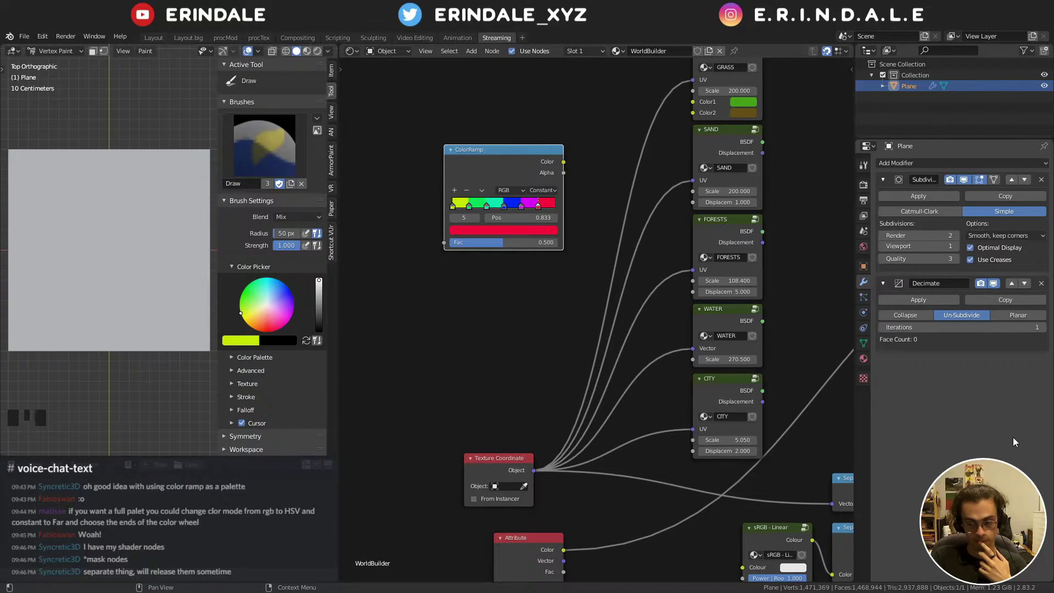
pyautogui.click(1010, 285)
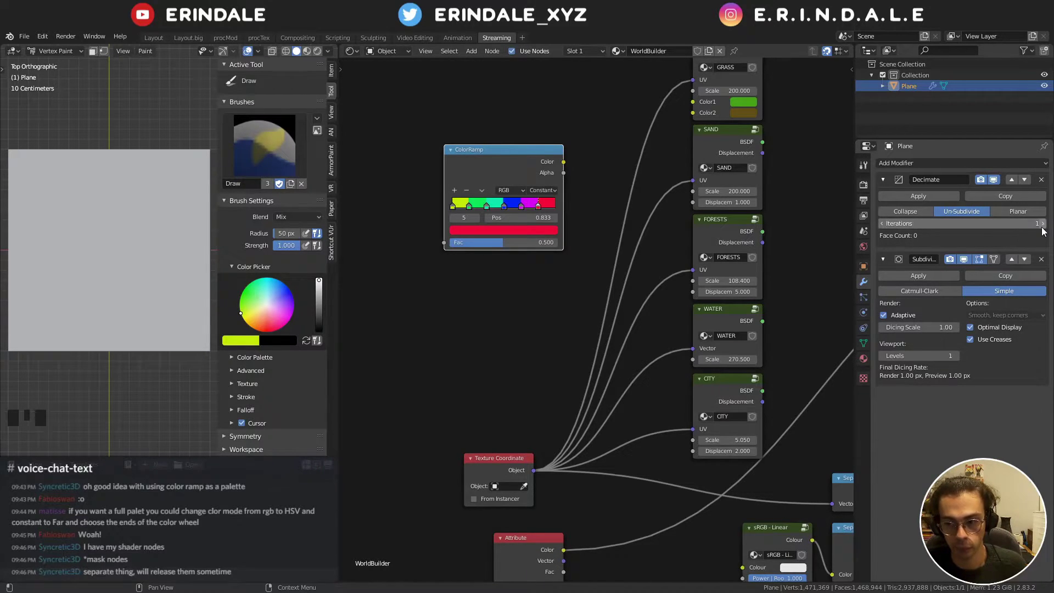
pyautogui.click(1044, 229)
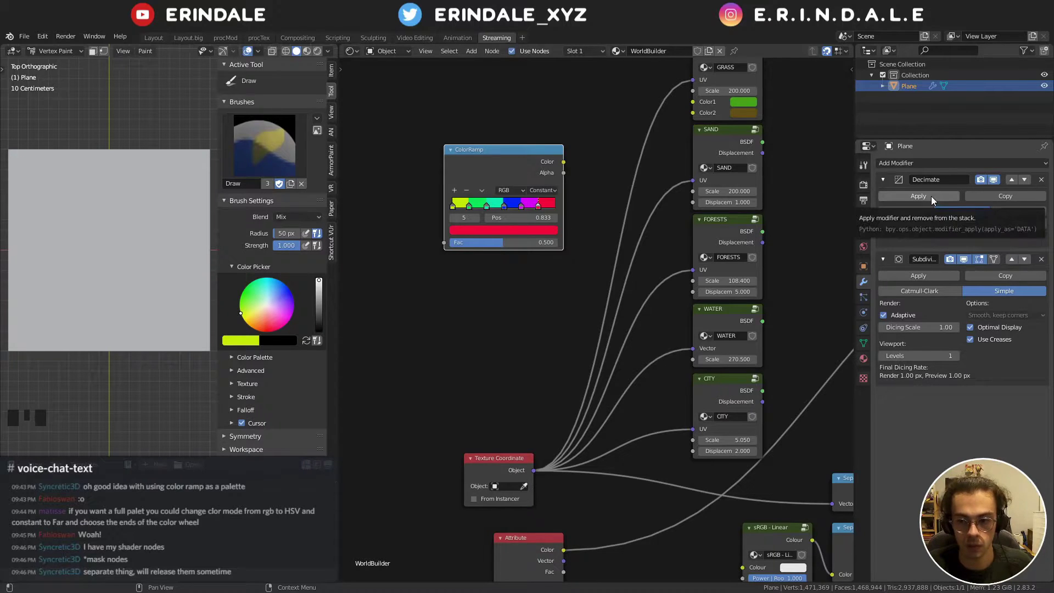
pyautogui.click(933, 199)
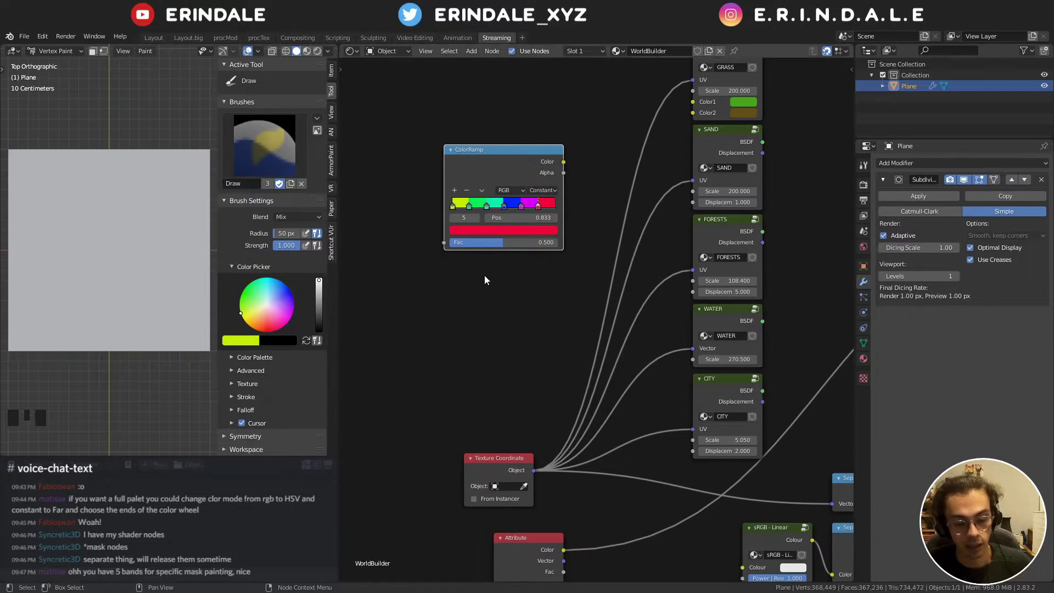
# - Change the viewport shading so the plane's vertex colours display
pyautogui.moveTo(520, 154); pyautogui.dragTo(264, 76)
pyautogui.click(288, 56)
pyautogui.scroll(3)
pyautogui.scroll(-3)
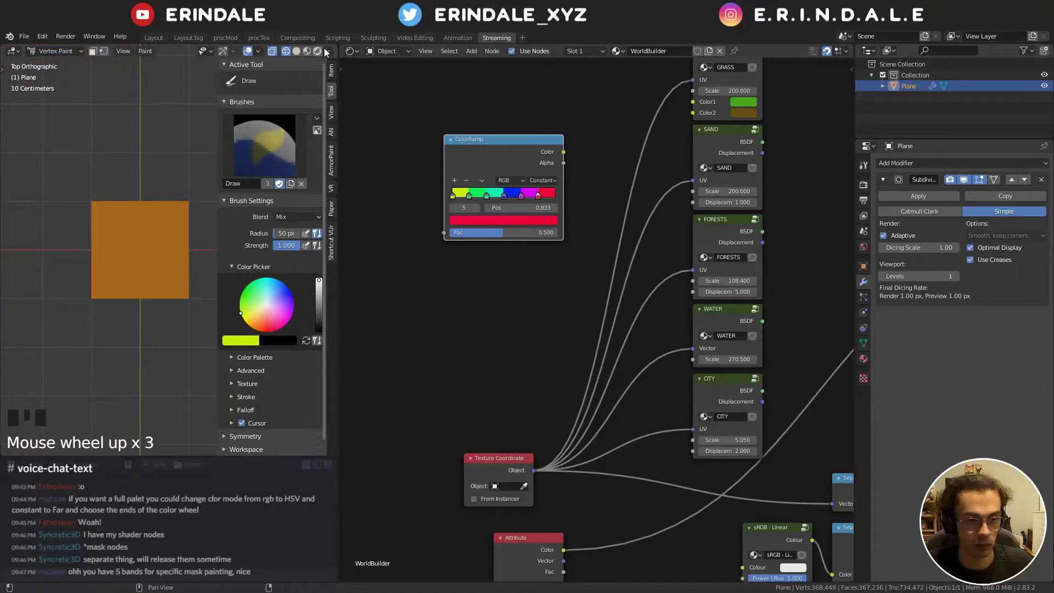
pyautogui.click(301, 55)
pyautogui.click(207, 128)
pyautogui.scroll(3)
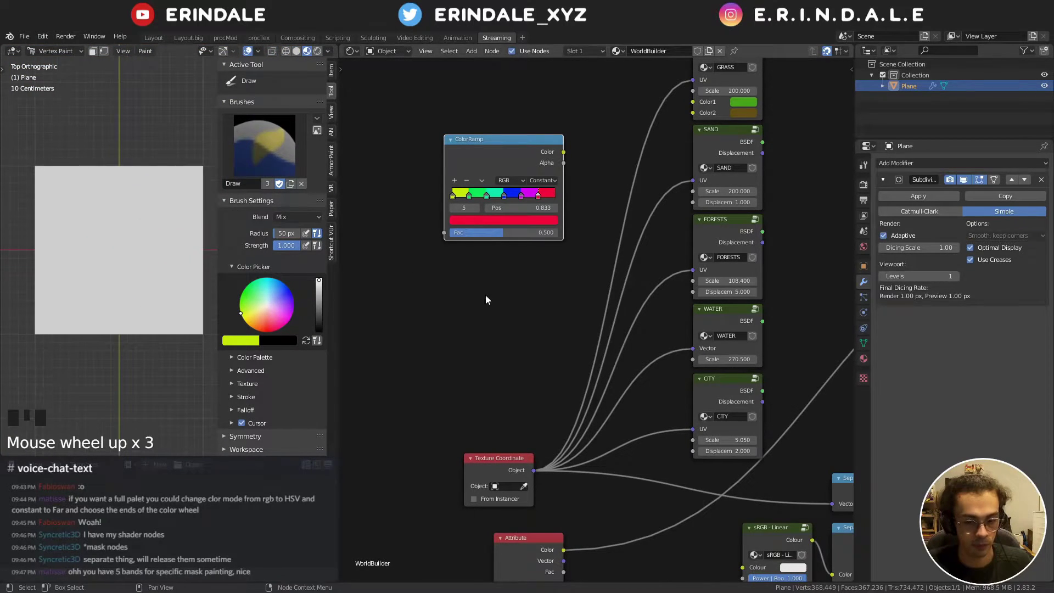
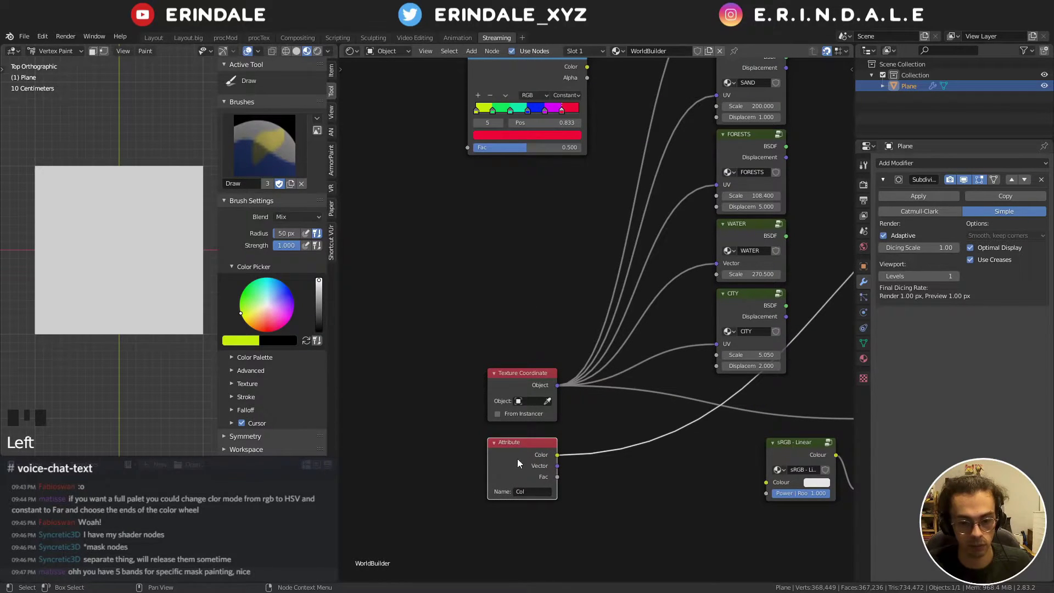
# - Switch Properties back to Object Data listing the single Col layer beside the Attribute node
pyautogui.click(868, 346)
pyautogui.moveTo(548, 229); pyautogui.dragTo(247, 343)
pyautogui.press('e')
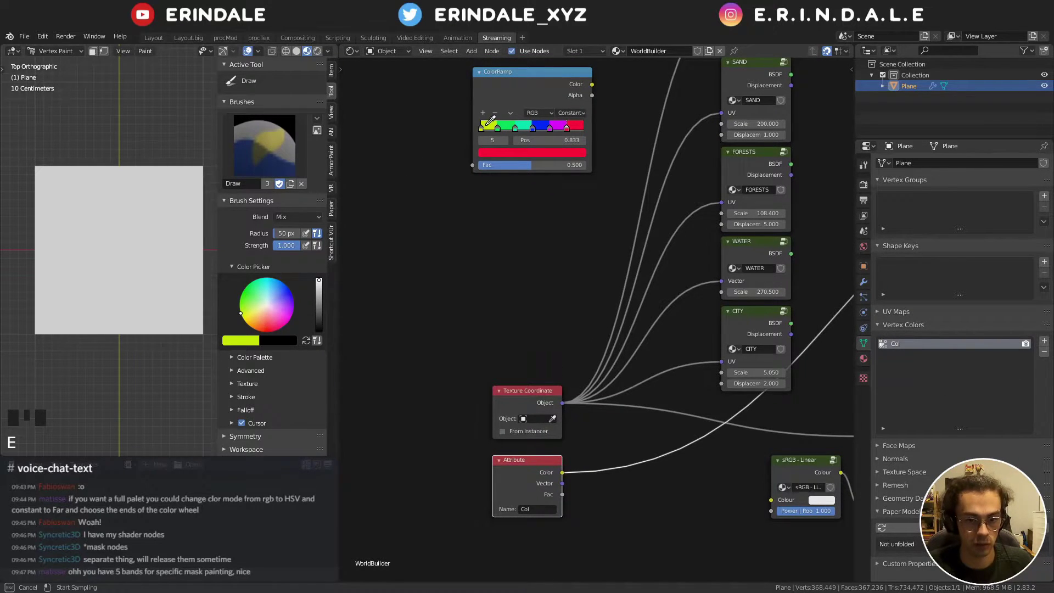
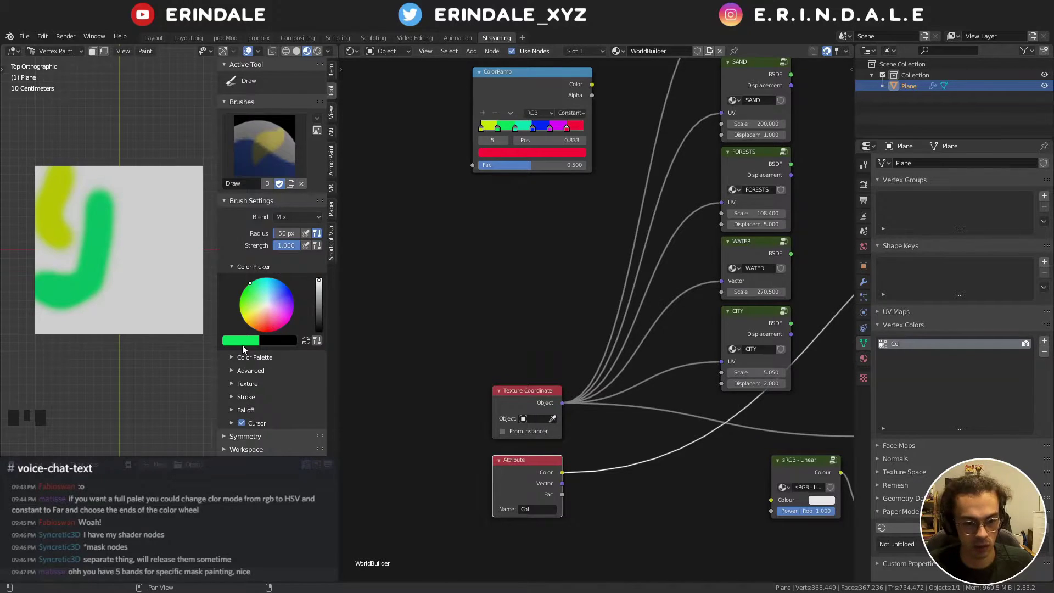
# - Pick a new paint colour for the next vertex-paint strokes
pyautogui.press('e')
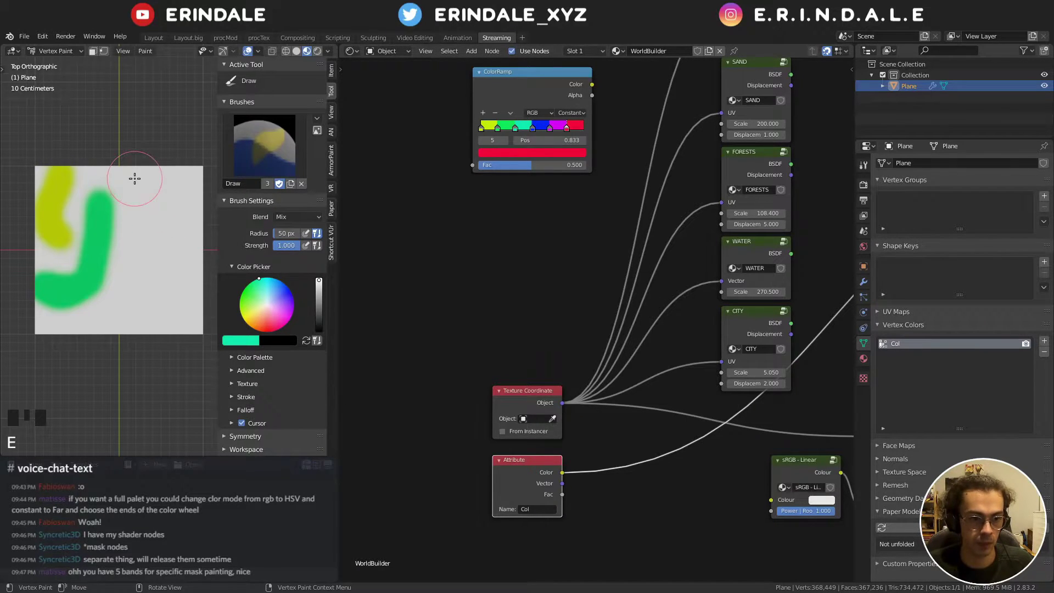
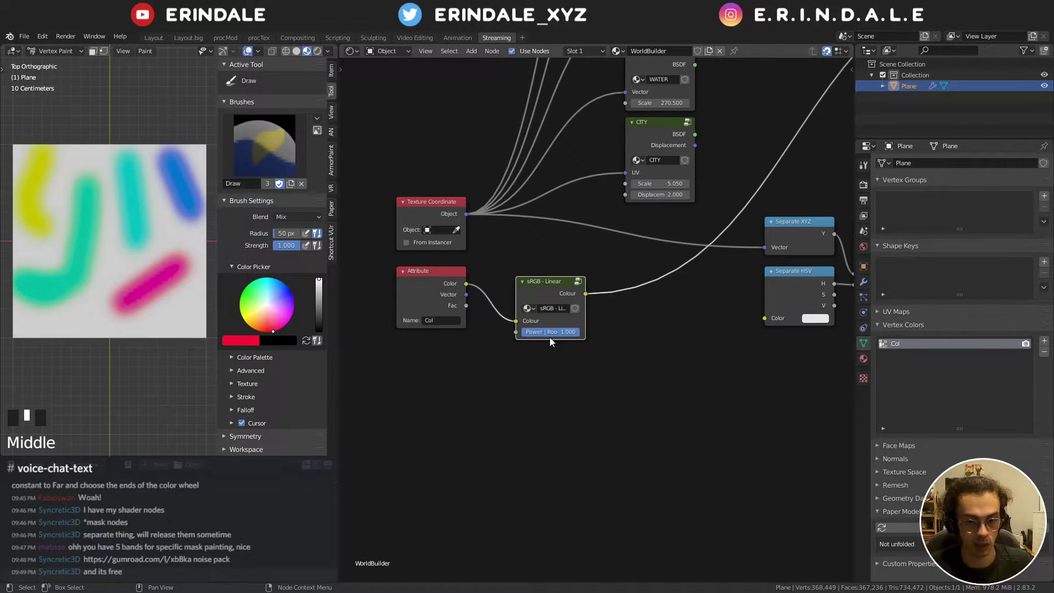
# - Set the brush Blend to Value and paint a grey smudge across the middle of the strokes
pyautogui.moveTo(554, 335); pyautogui.dragTo(303, 217)
pyautogui.moveTo(303, 217); pyautogui.dragTo(257, 281)
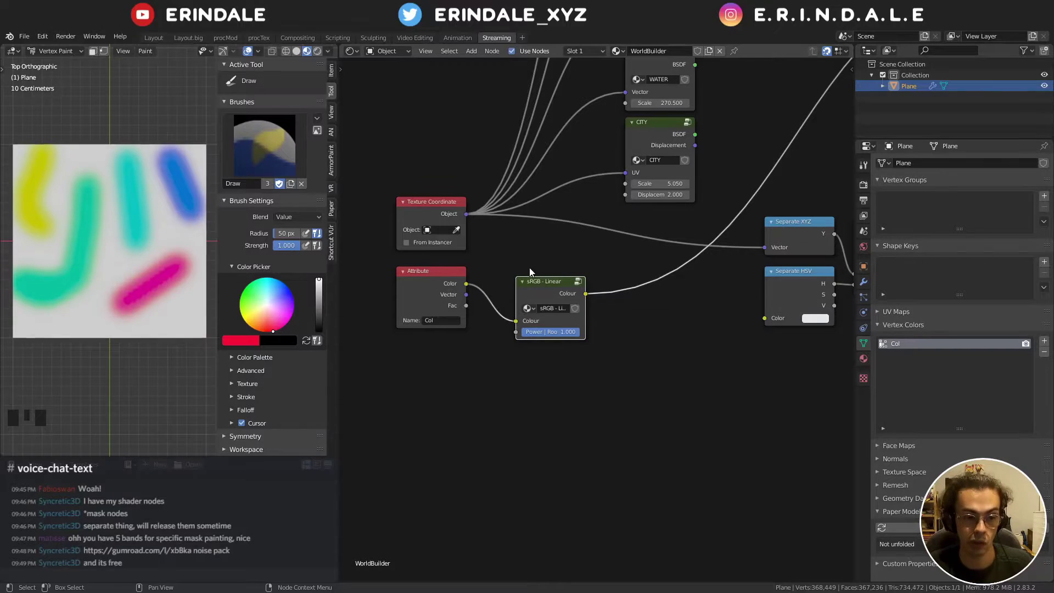
pyautogui.moveTo(569, 398); pyautogui.dragTo(576, 304)
pyautogui.moveTo(576, 304); pyautogui.dragTo(673, 417)
# - Zoom in on the Attribute and sRGB nodes, then frame the whole painted plane
pyautogui.middleClick(673, 417)
pyautogui.scroll(3)
pyautogui.moveTo(636, 444); pyautogui.dragTo(564, 404)
pyautogui.moveTo(564, 404); pyautogui.dragTo(579, 335)
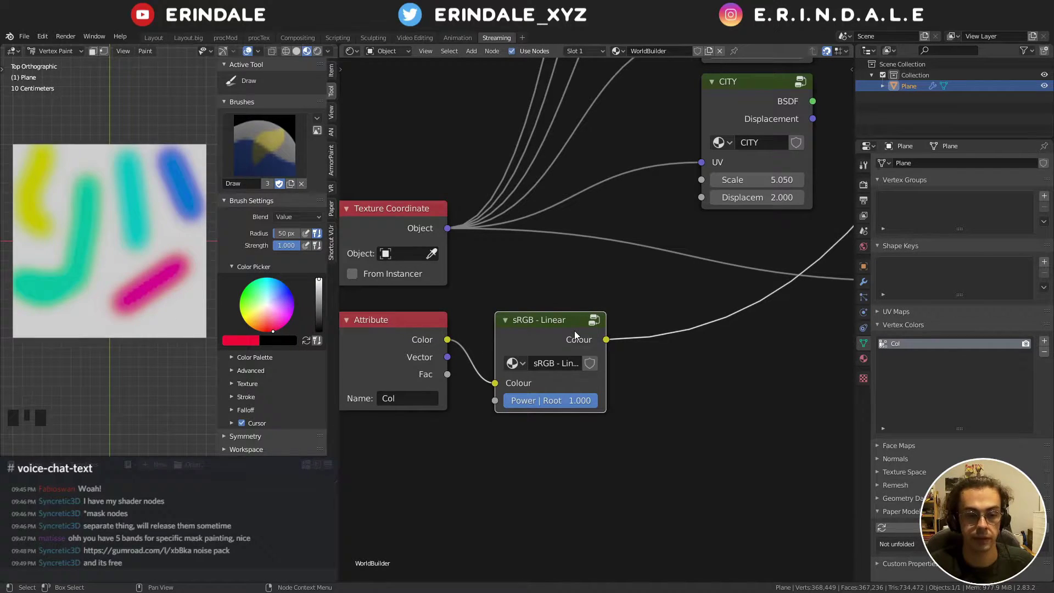
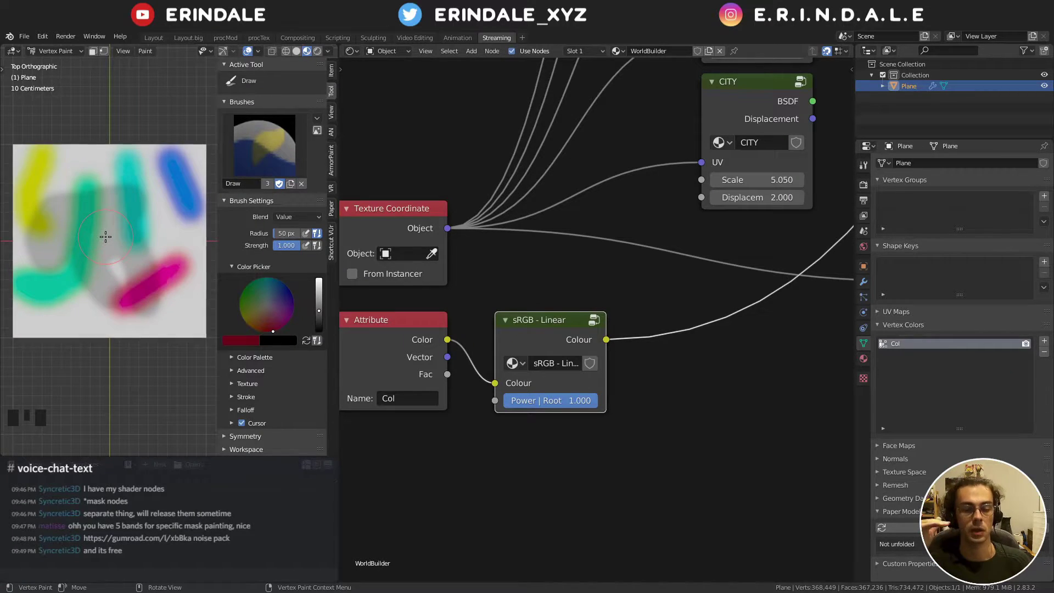
pyautogui.press('n')
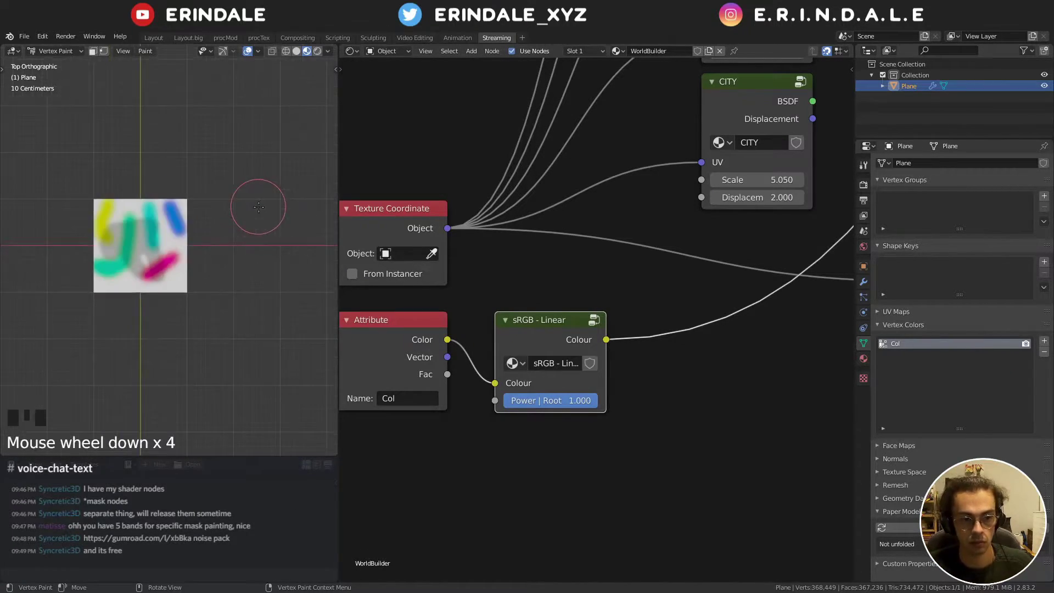
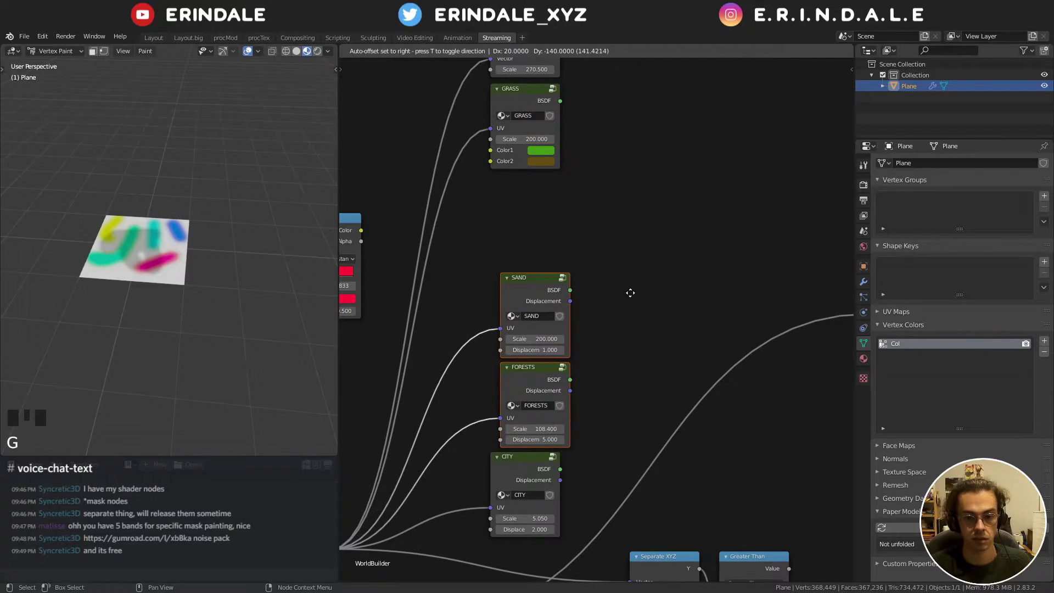
# - Reposition the Attribute and sRGB-Linear nodes above the WATER group and bring Separate HSV and Greater Than into view
pyautogui.middleClick(647, 326)
pyautogui.scroll(-3)
pyautogui.moveTo(675, 391); pyautogui.dragTo(649, 331)
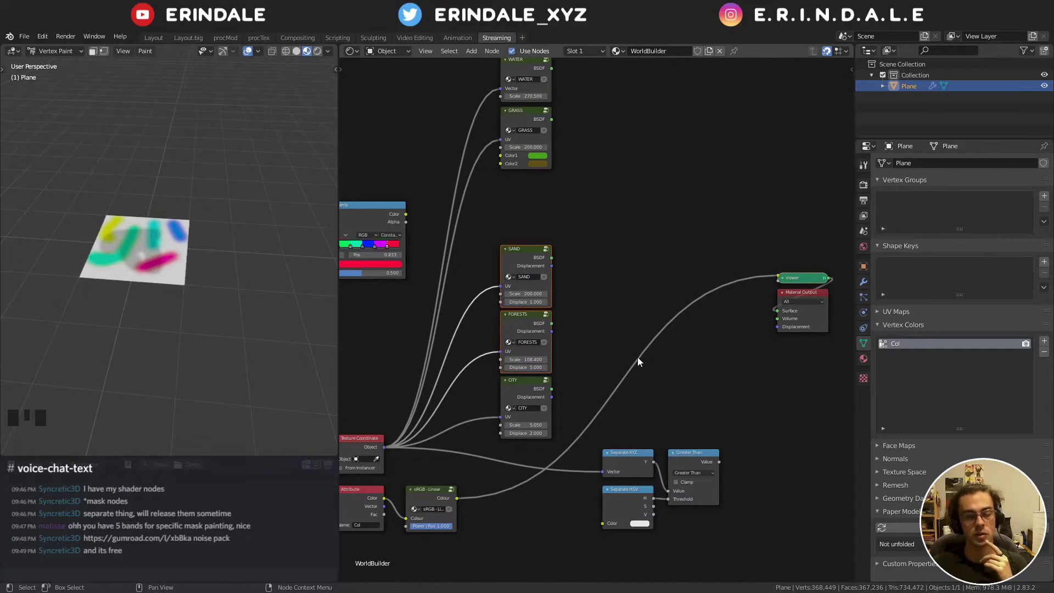
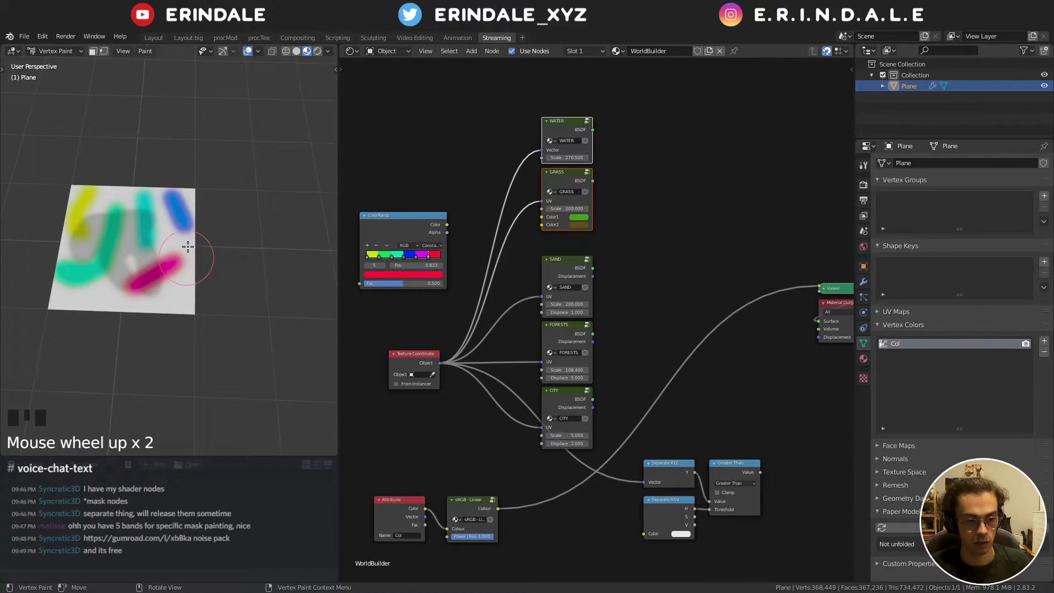
pyautogui.middleClick(658, 407)
pyautogui.scroll(3)
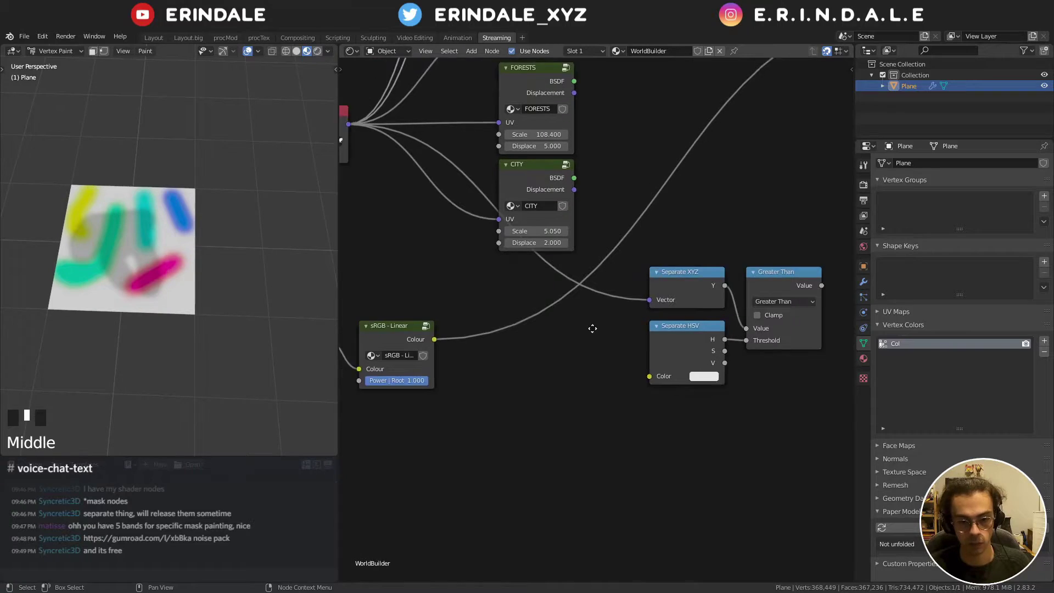
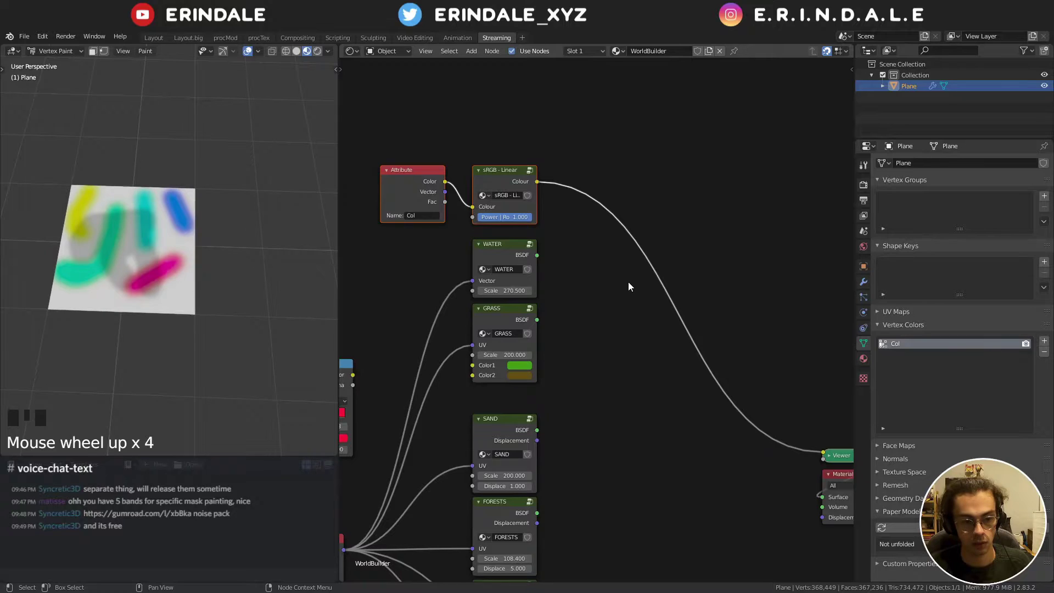
# - Link sRGB-Linear colour into Separate HSV and its H output into the Greater Than value, removing the old link
pyautogui.moveTo(637, 286); pyautogui.dragTo(655, 319)
pyautogui.scroll(-3)
pyautogui.moveTo(653, 374); pyautogui.dragTo(588, 470)
pyautogui.click(588, 469)
pyautogui.moveTo(603, 284); pyautogui.dragTo(574, 366)
pyautogui.moveTo(575, 365); pyautogui.dragTo(590, 328)
pyautogui.moveTo(591, 328); pyautogui.dragTo(622, 468)
pyautogui.click(622, 468)
pyautogui.click(557, 469)
pyautogui.press('x')
# - Preview the Greater Than mask on the plane and set its threshold so the paint shows black-and-white
pyautogui.middleClick(564, 280)
pyautogui.scroll(3)
pyautogui.scroll(-3)
pyautogui.middleClick(570, 464)
pyautogui.scroll(3)
pyautogui.click(681, 422)
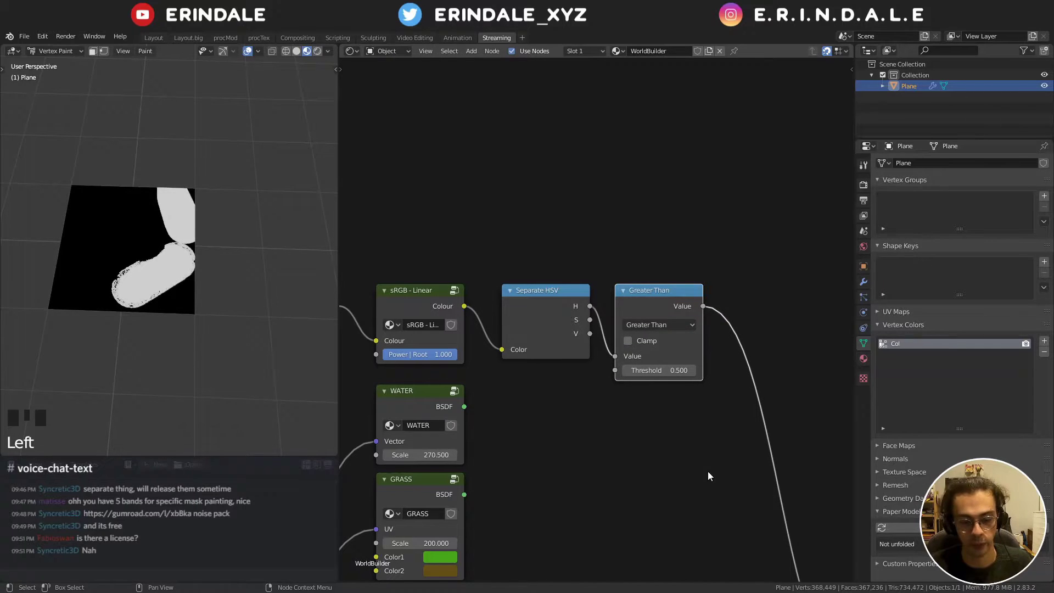
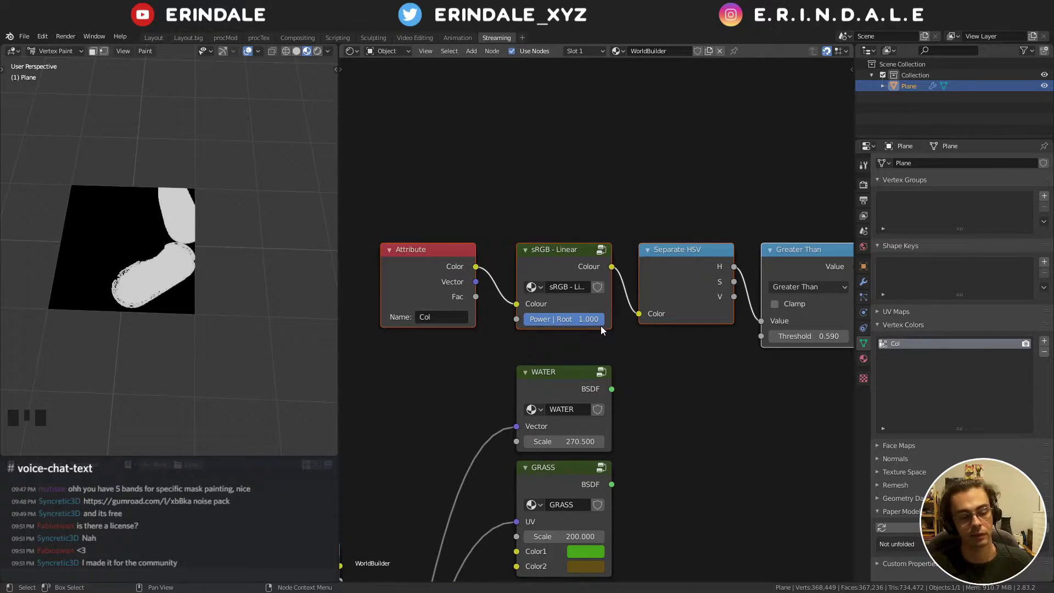
pyautogui.middleClick(670, 344)
pyautogui.click(395, 287)
pyautogui.click(397, 246)
pyautogui.click(399, 278)
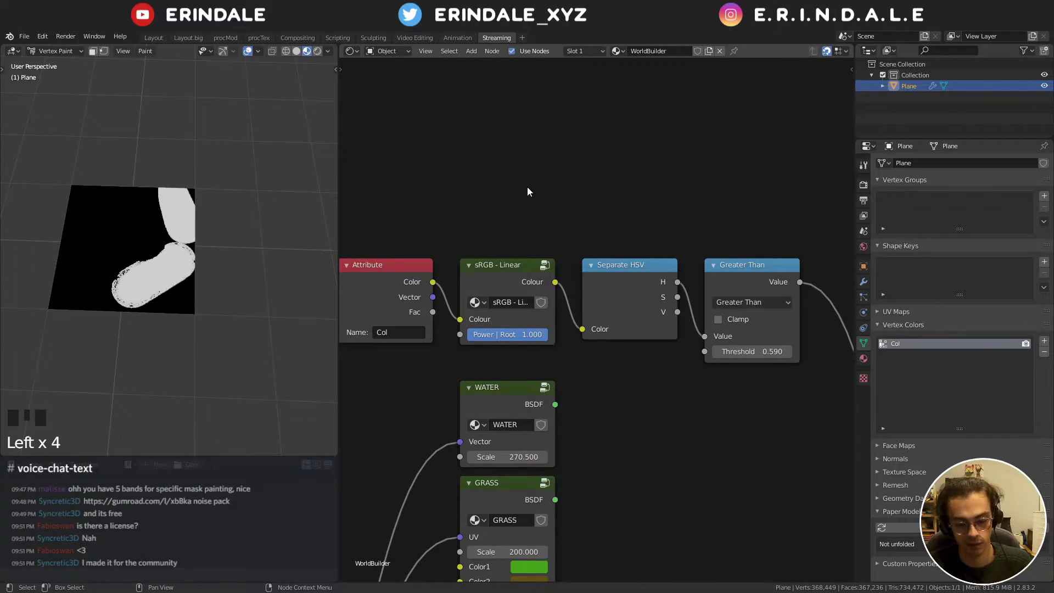
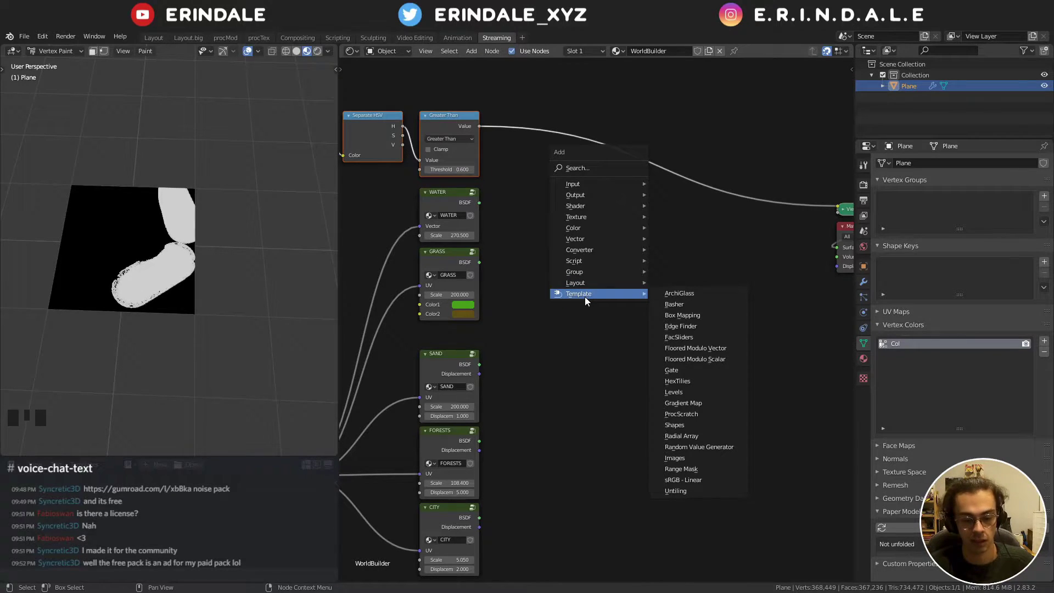
# - Set the Greater Than threshold to 0.600 and bring up the Shift+A template node list
pyautogui.click(558, 368)
pyautogui.moveTo(34, 40); pyautogui.dragTo(289, 58)
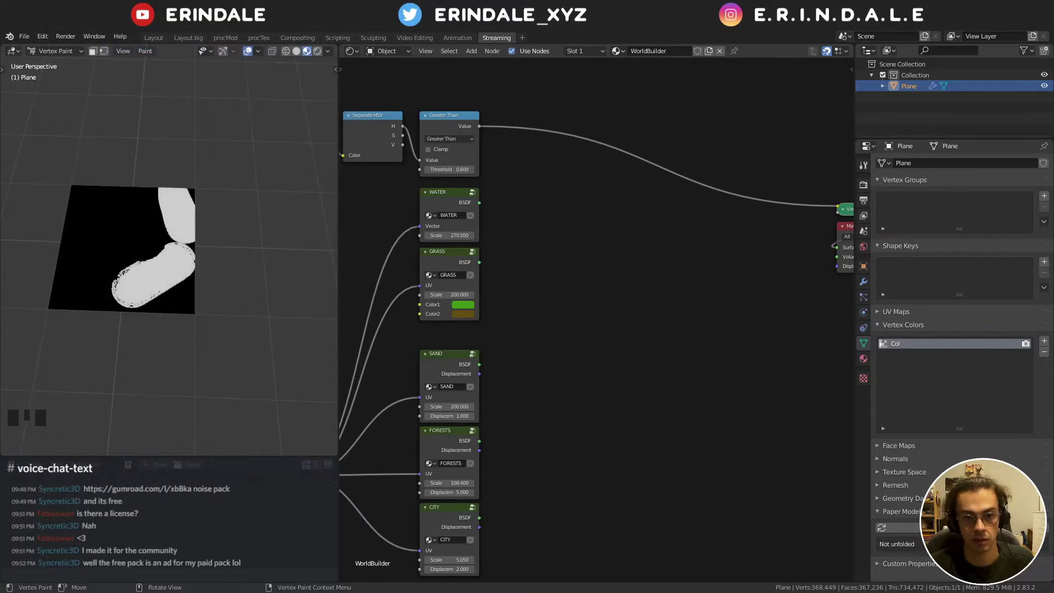
pyautogui.moveTo(570, 236); pyautogui.dragTo(659, 249)
pyautogui.press('shift+a')
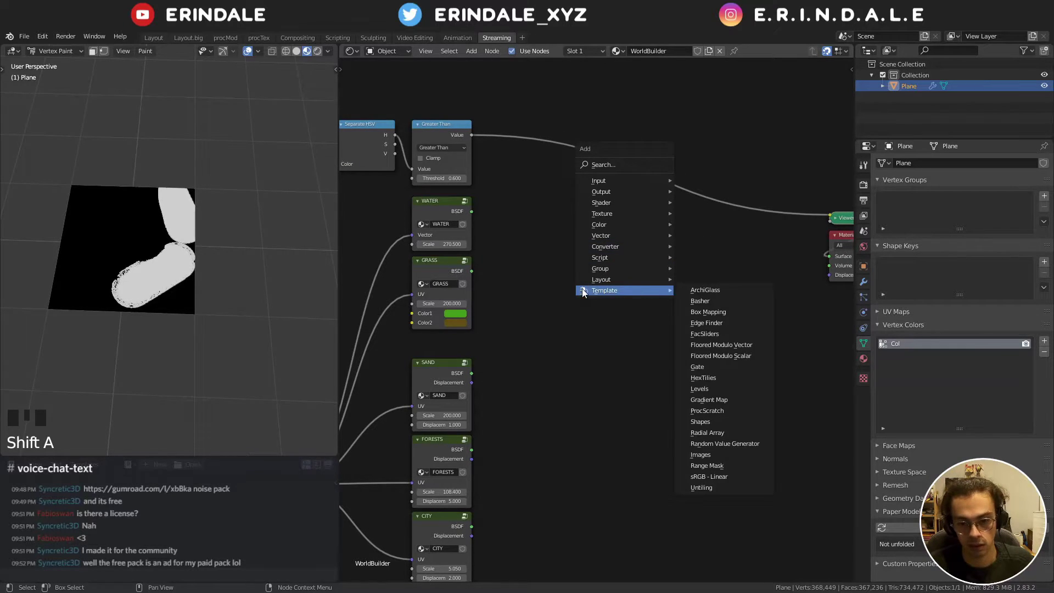
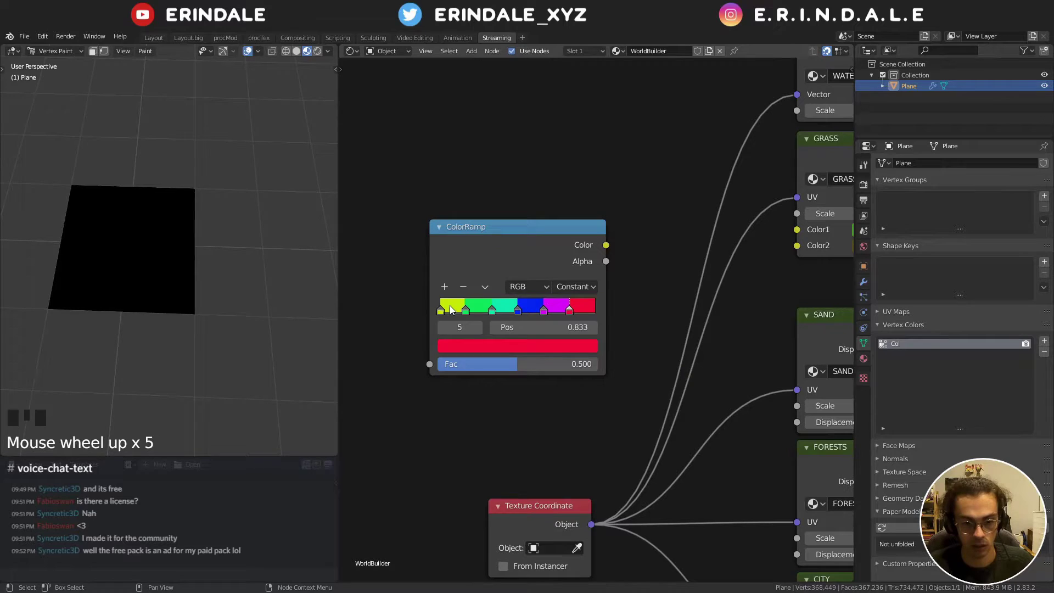
# - Check the hue of the ColorRamp's yellow stop to choose the Range Mask bounds
pyautogui.click(454, 309)
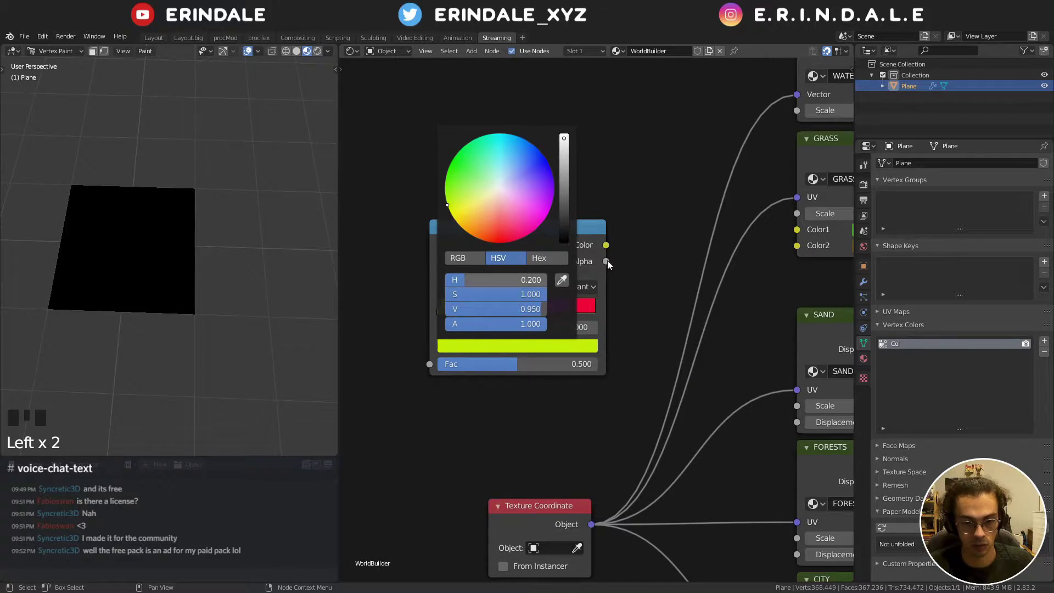
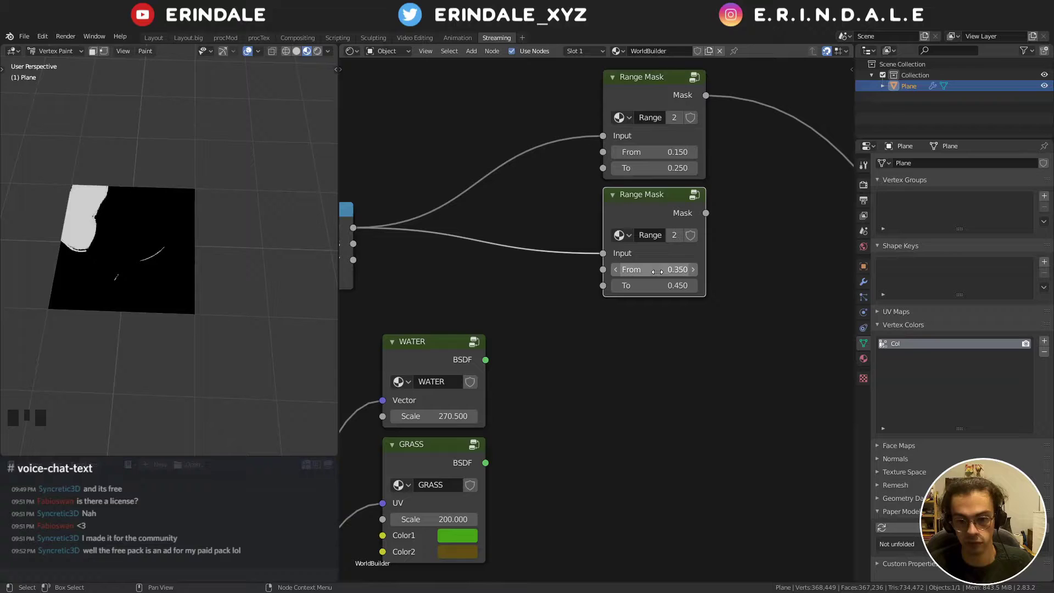
# - Preview the second Range Mask's output (hues 0.350–0.450) on the painted plane
pyautogui.click(648, 207)
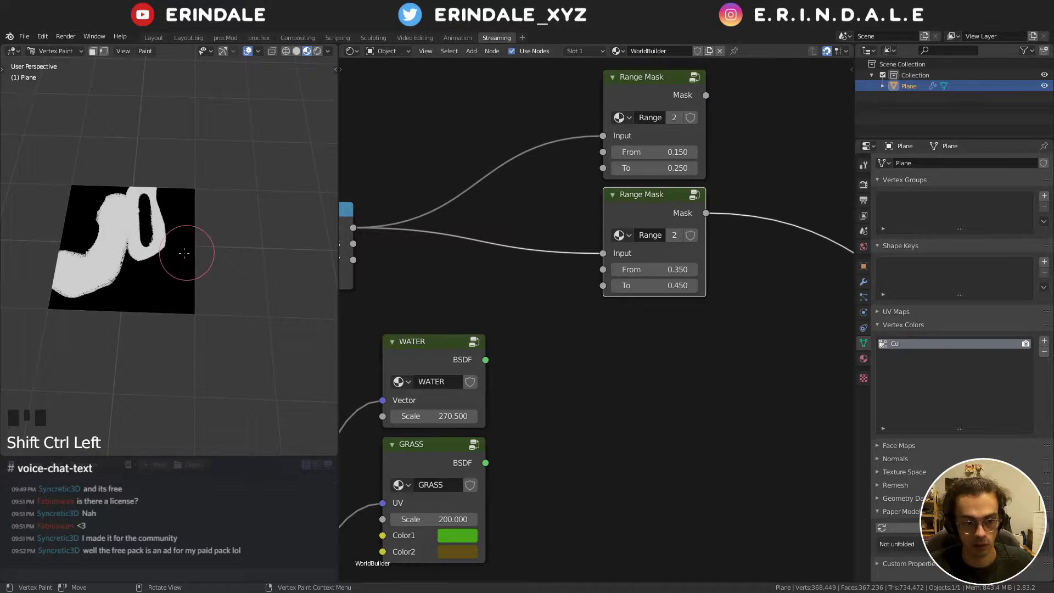
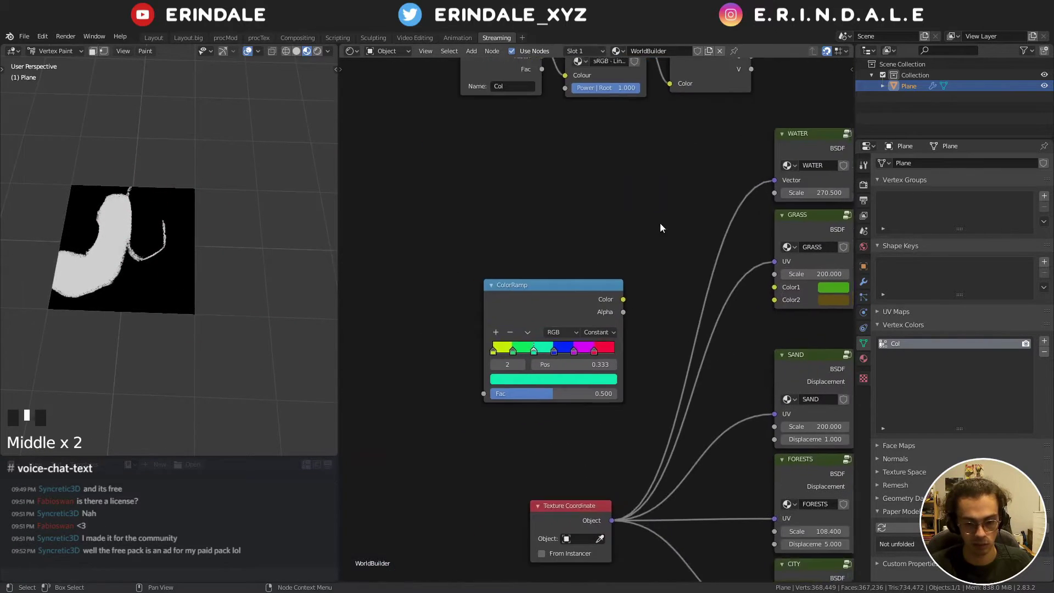
# - Select a ColorRamp stop and edit its colour toward the blue hue 0.643
pyautogui.scroll(3)
pyautogui.click(542, 370)
pyautogui.click(544, 367)
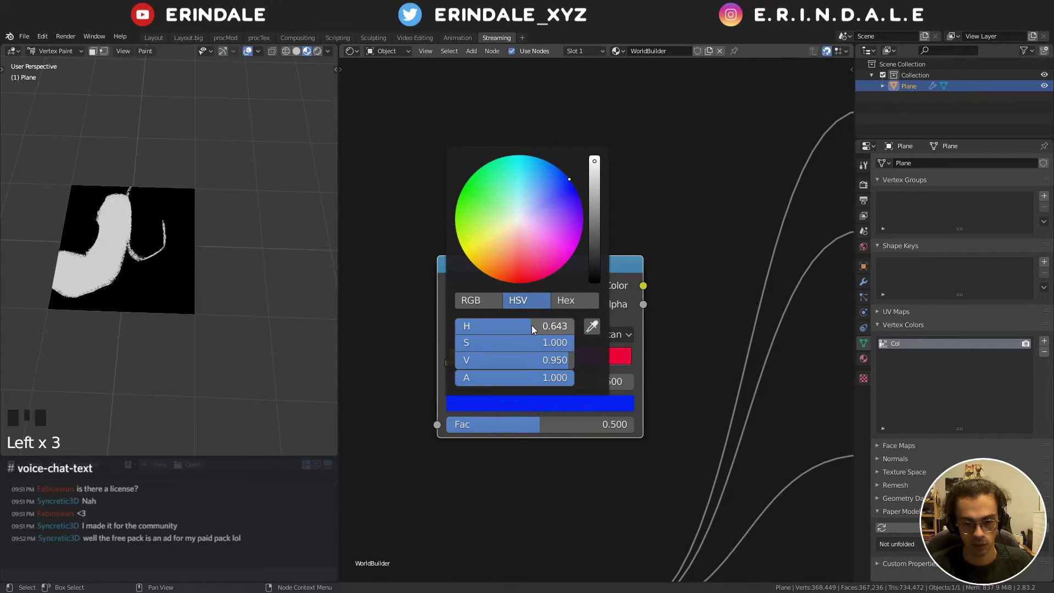
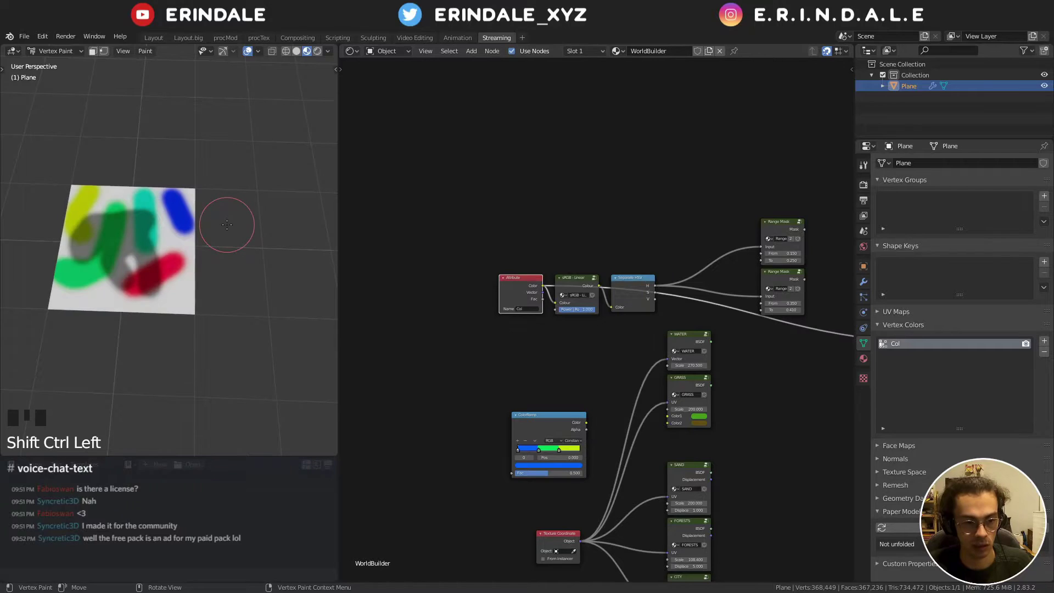
# - Return the plane to Vertex Paint and show the brush Tool settings in the N sidebar
pyautogui.press('q')
pyautogui.press('Tab')
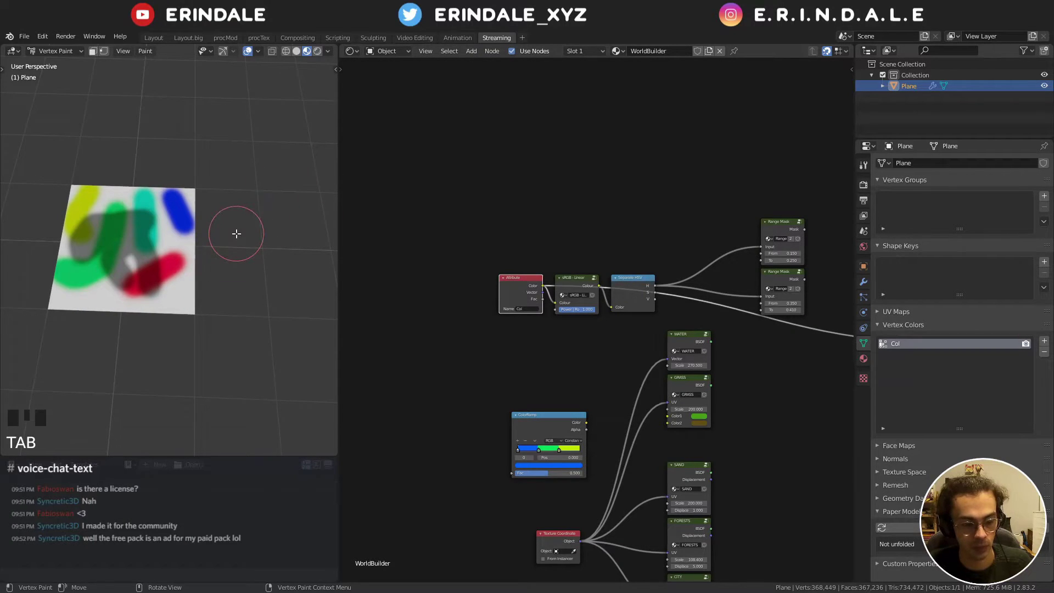
pyautogui.press('Tab')
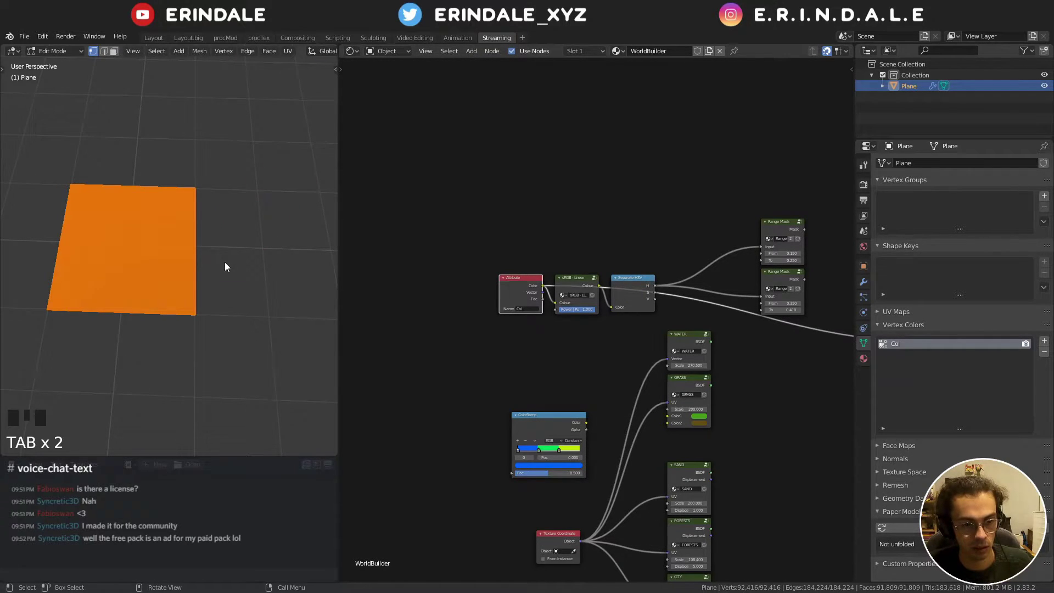
pyautogui.press('Tab')
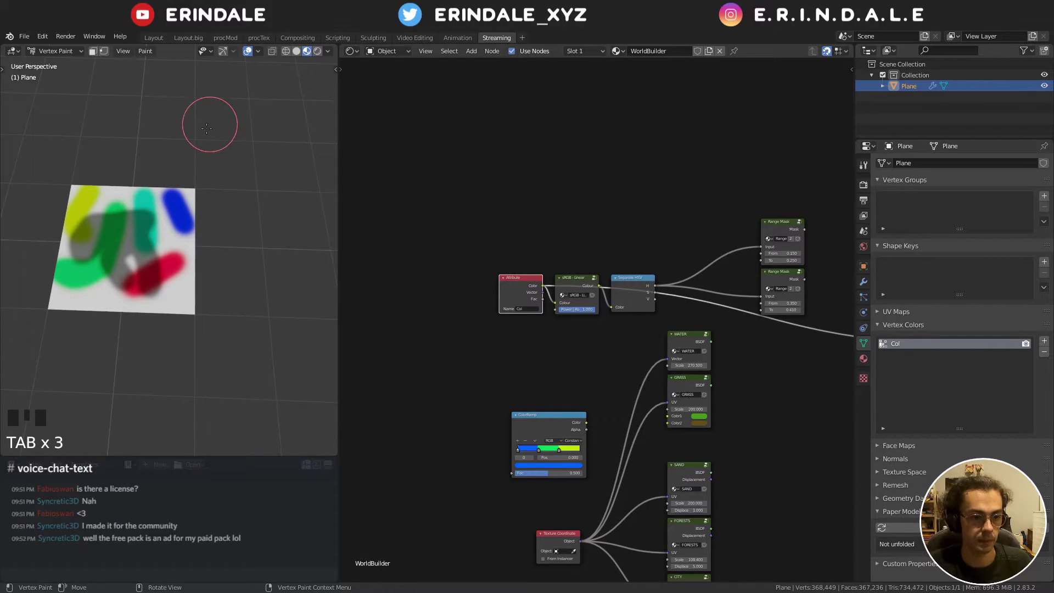
pyautogui.press('n')
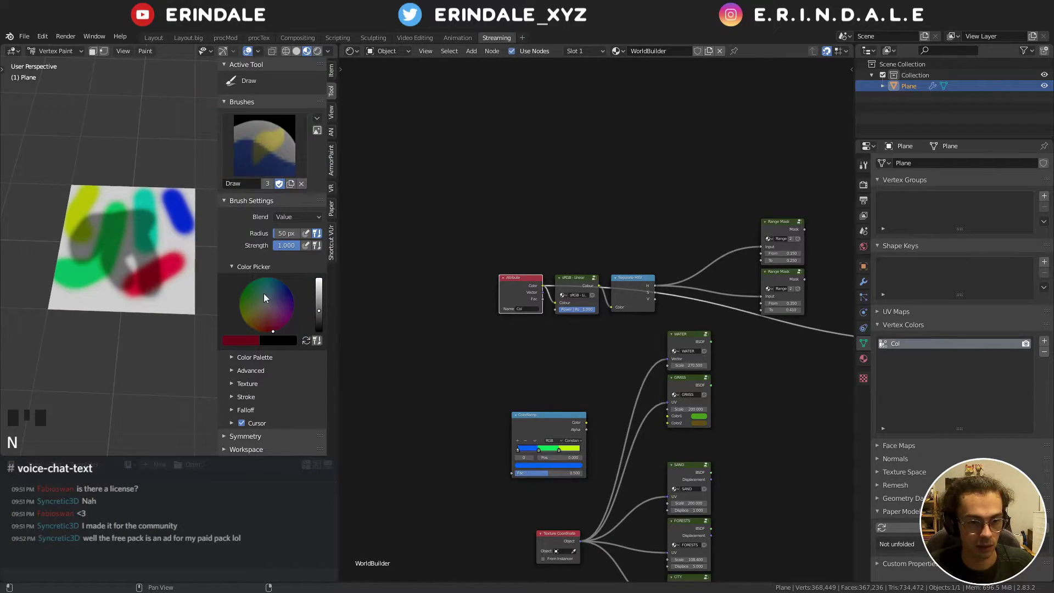
# - Set brush Blend to Hue, eyedrop the ColorRamp blue and paint new blue strokes on the plane
pyautogui.moveTo(299, 222); pyautogui.dragTo(272, 322)
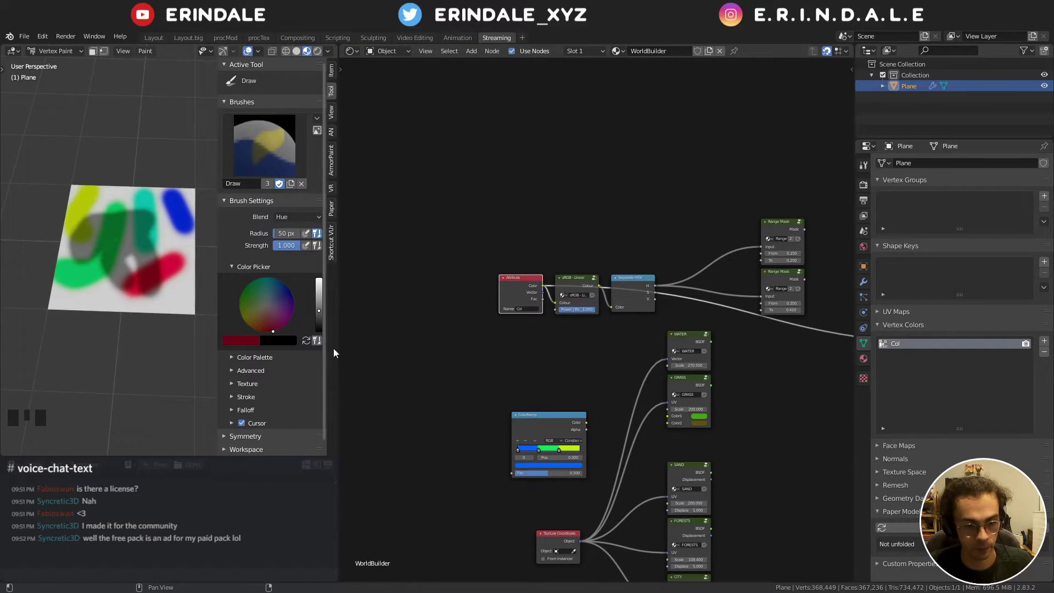
pyautogui.click(241, 345)
pyautogui.press('e')
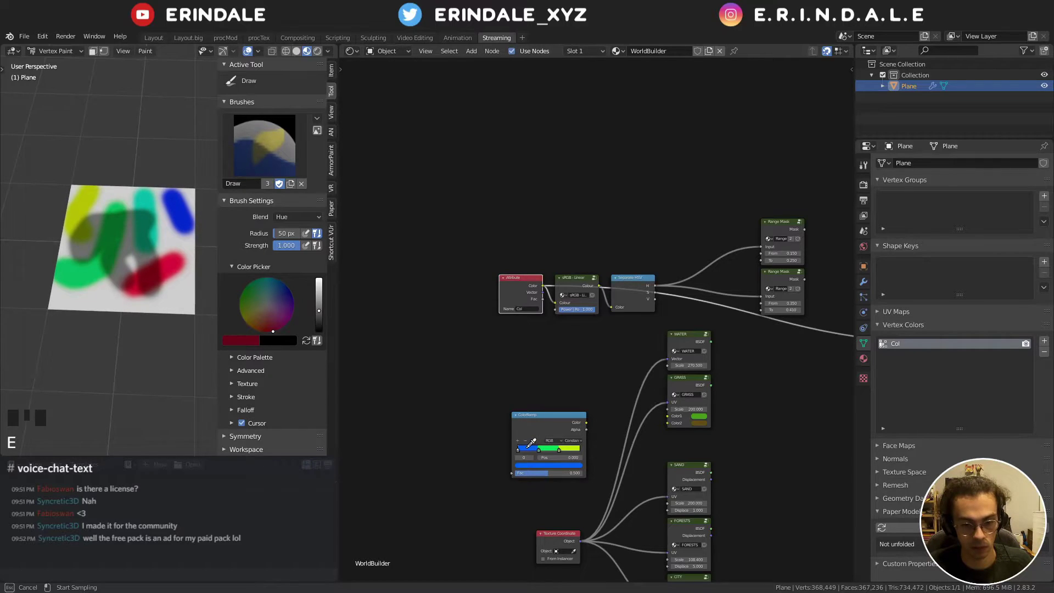
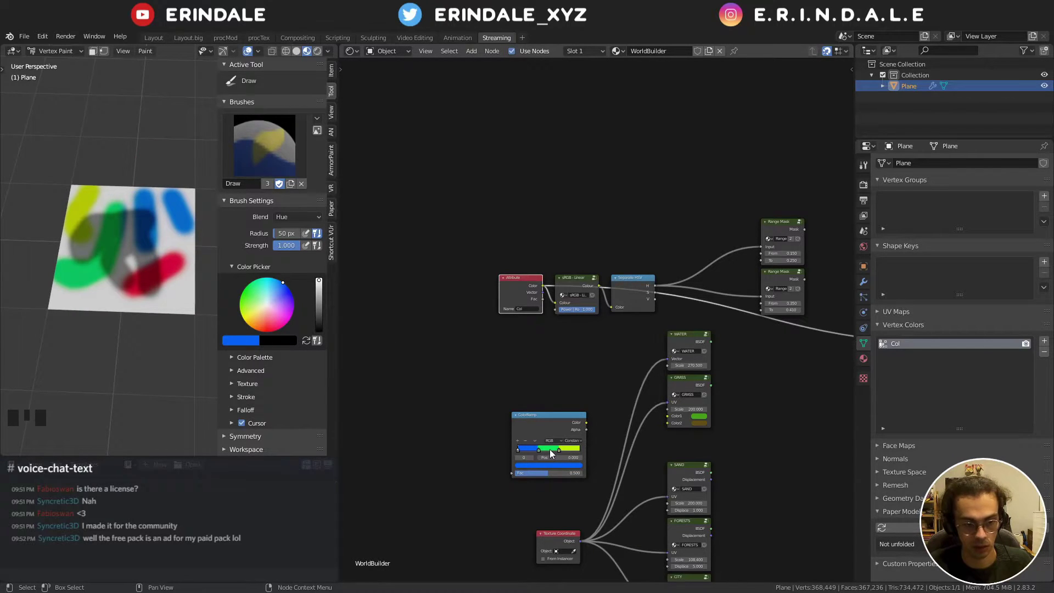
pyautogui.press('e')
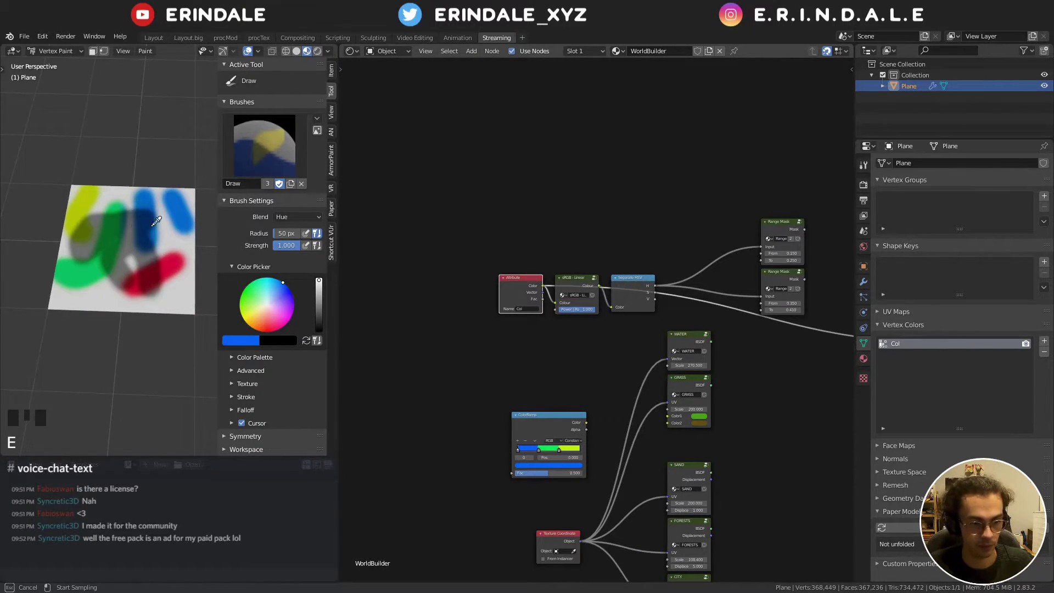
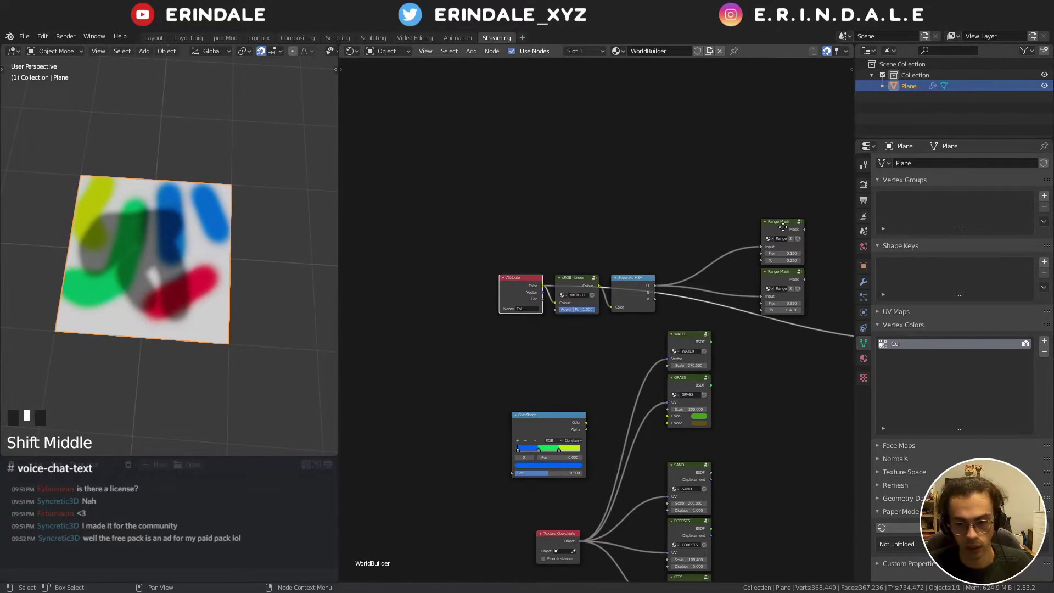
# - Add a third Range Mask spanning hues 0.55–0.65 and preview a mask on the plane
pyautogui.scroll(3)
pyautogui.click(664, 230)
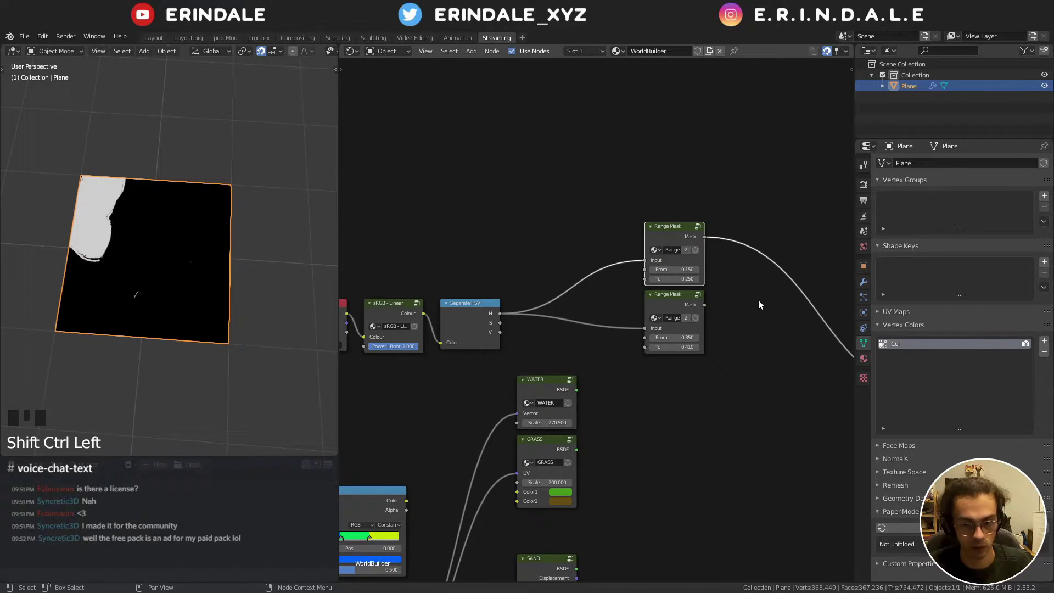
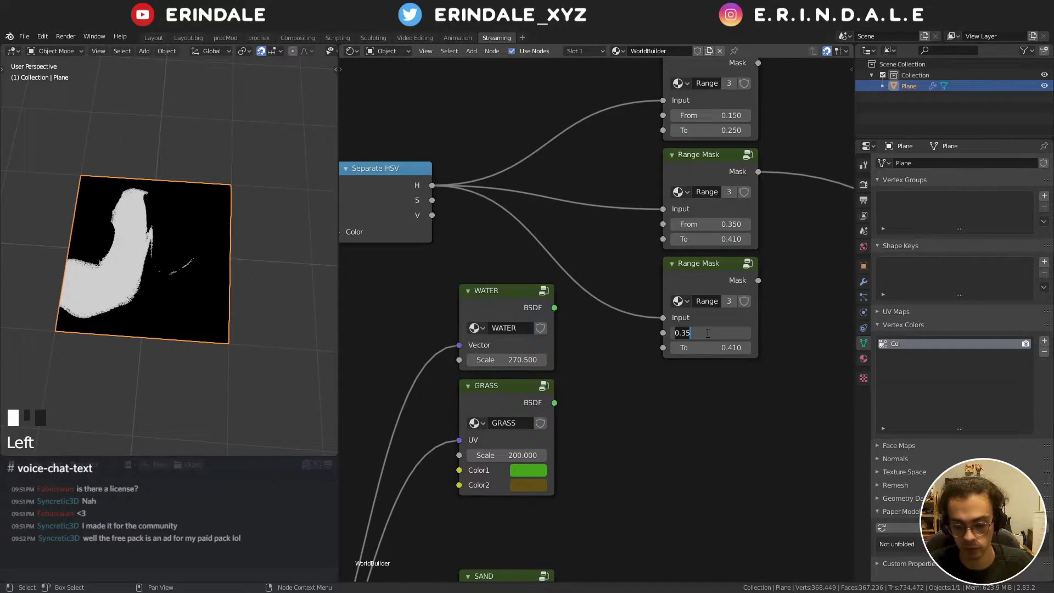
pyautogui.press('KP_5')
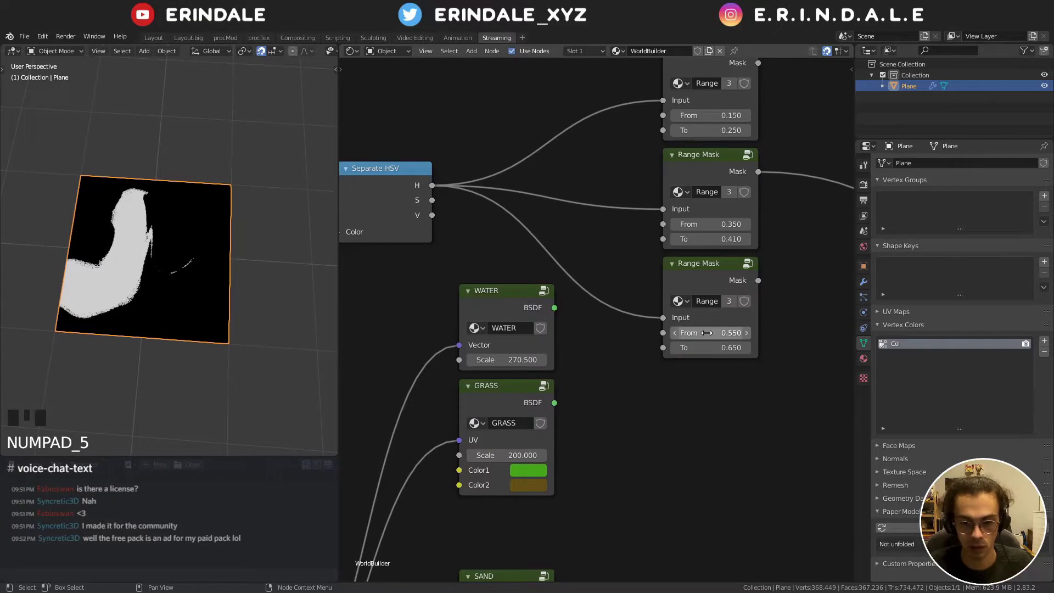
pyautogui.click(689, 270)
pyautogui.scroll(-3)
pyautogui.moveTo(659, 212); pyautogui.dragTo(591, 273)
pyautogui.click(594, 193)
# - Wire the hue into the new Range Mask and route the masks through the Viewer to preview the blue-stroke shapes
pyautogui.scroll(-3)
pyautogui.moveTo(743, 259); pyautogui.dragTo(649, 350)
pyautogui.click(649, 350)
pyautogui.middleClick(650, 238)
pyautogui.press('g')
pyautogui.doubleClick(452, 236)
pyautogui.moveTo(150, 197); pyautogui.dragTo(408, 226)
pyautogui.click(407, 226)
pyautogui.click(554, 214)
pyautogui.moveTo(154, 224); pyautogui.dragTo(561, 220)
pyautogui.doubleClick(561, 221)
pyautogui.moveTo(258, 291); pyautogui.dragTo(219, 240)
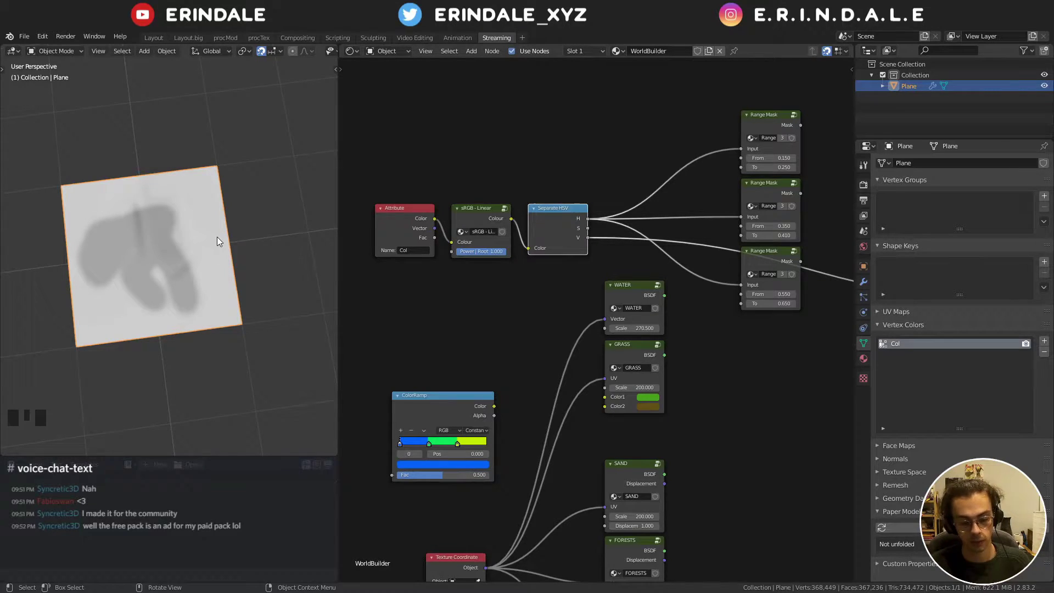
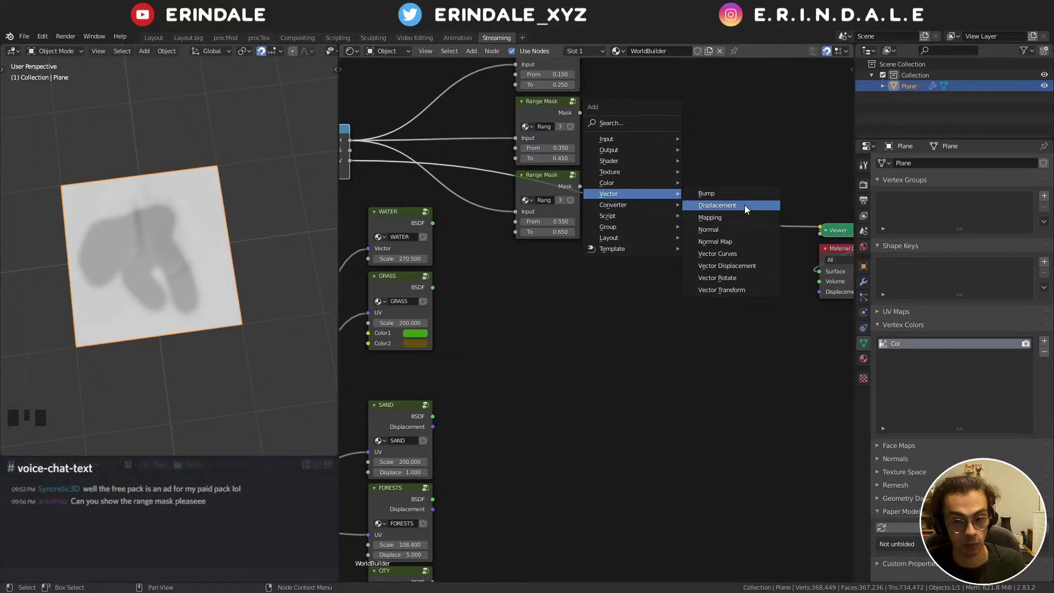
# - Add a Displacement node feeding Material Output displacement and switch the viewport to Rendered preview
pyautogui.moveTo(631, 268); pyautogui.dragTo(437, 153)
pyautogui.click(438, 153)
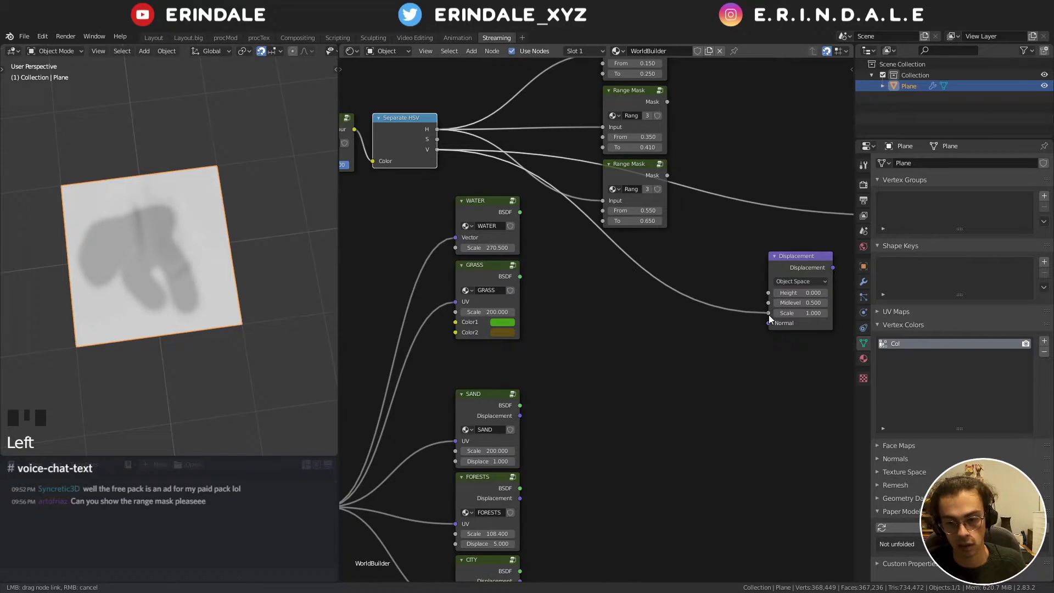
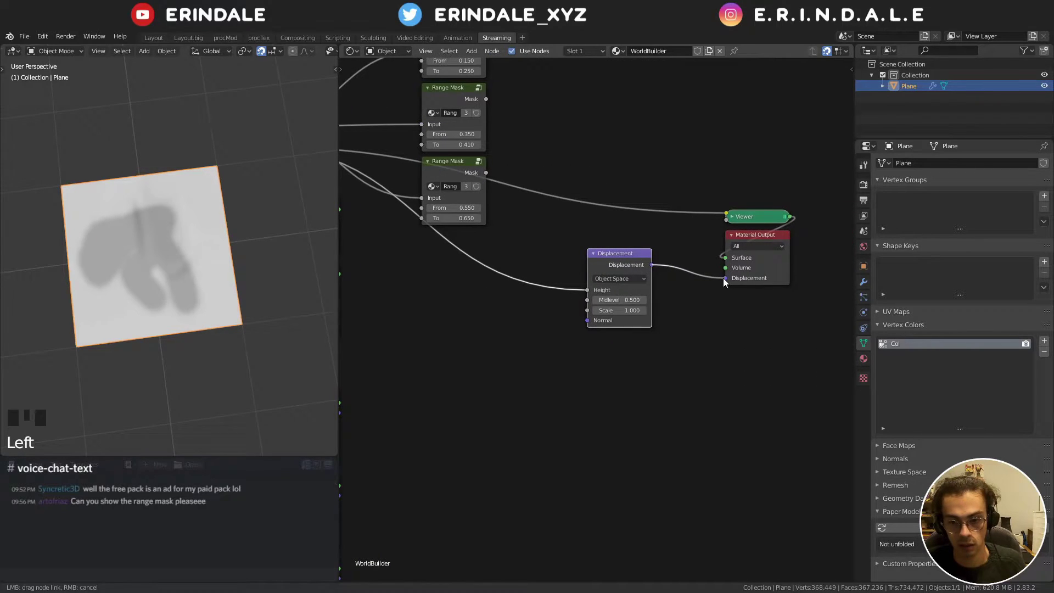
pyautogui.moveTo(222, 275); pyautogui.dragTo(196, 172)
pyautogui.press('q')
pyautogui.scroll(-3)
pyautogui.click(319, 60)
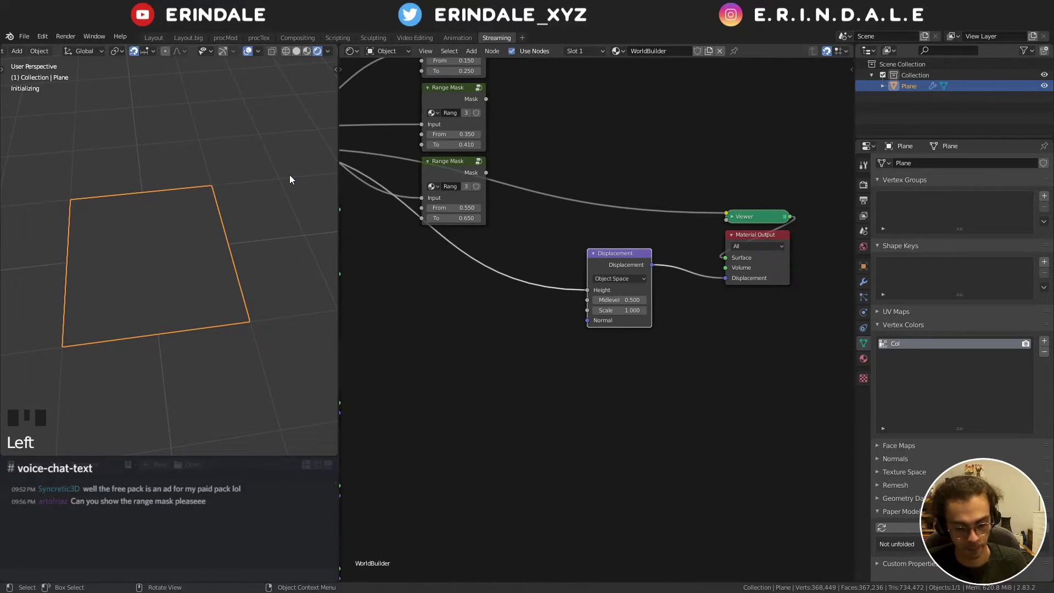
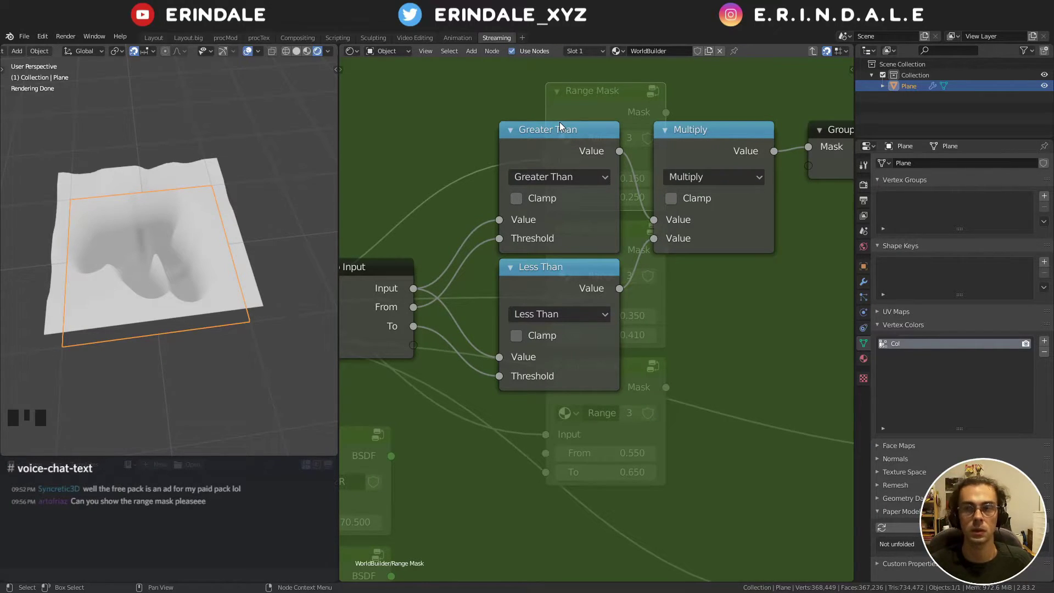
# - Leave the Range Mask group back to the main material graph
pyautogui.rightClick(562, 125)
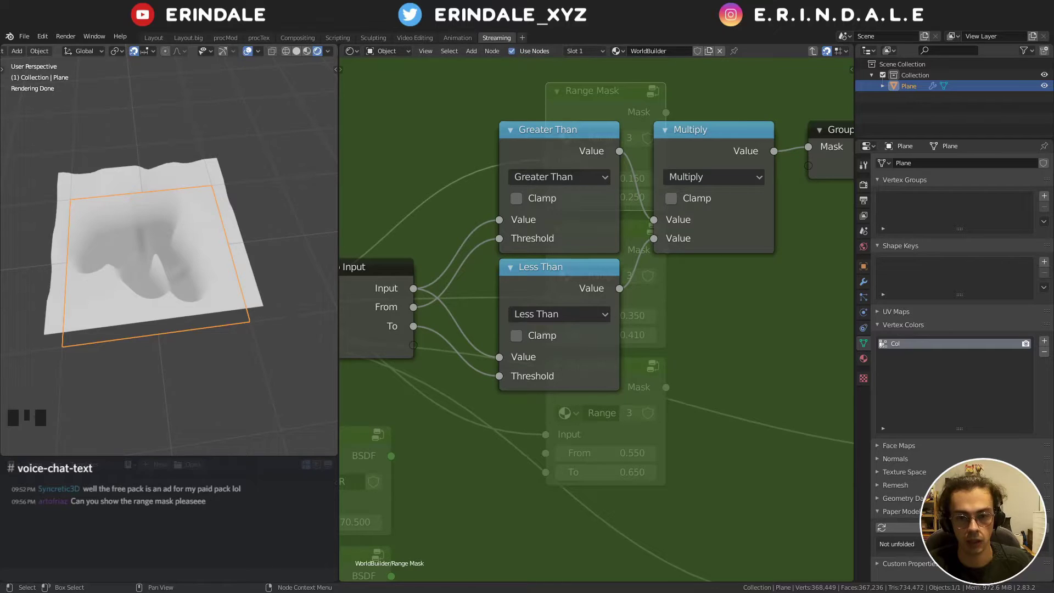
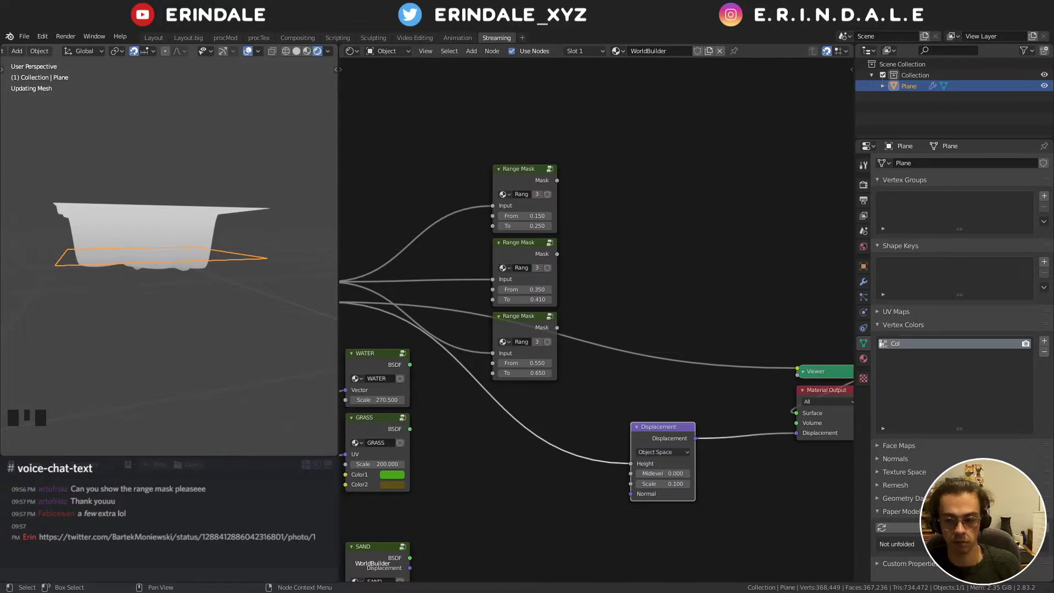
# - Save the terrain project as WB.blend with Displacement midlevel 0.000 and scale 0.100
pyautogui.press('ctrl+s')
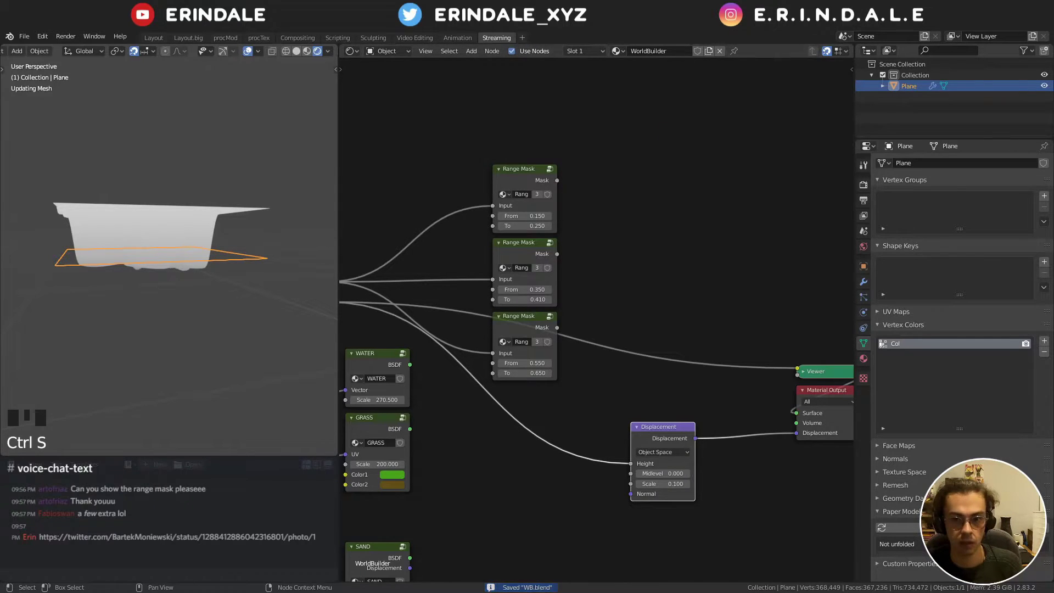
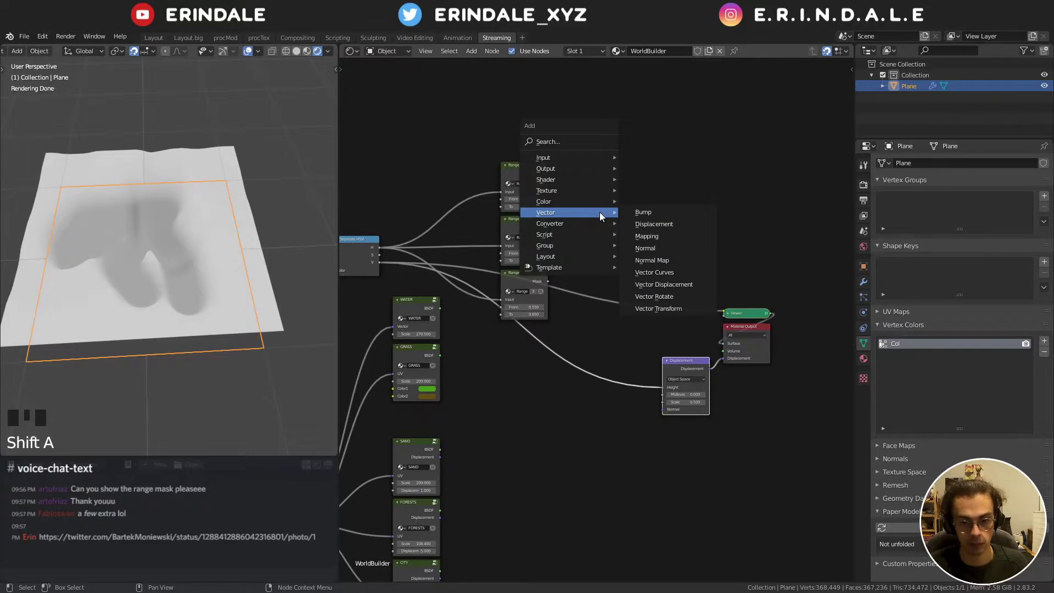
# - Add a Math node and feed the colour channel output into it
pyautogui.rightClick(387, 296)
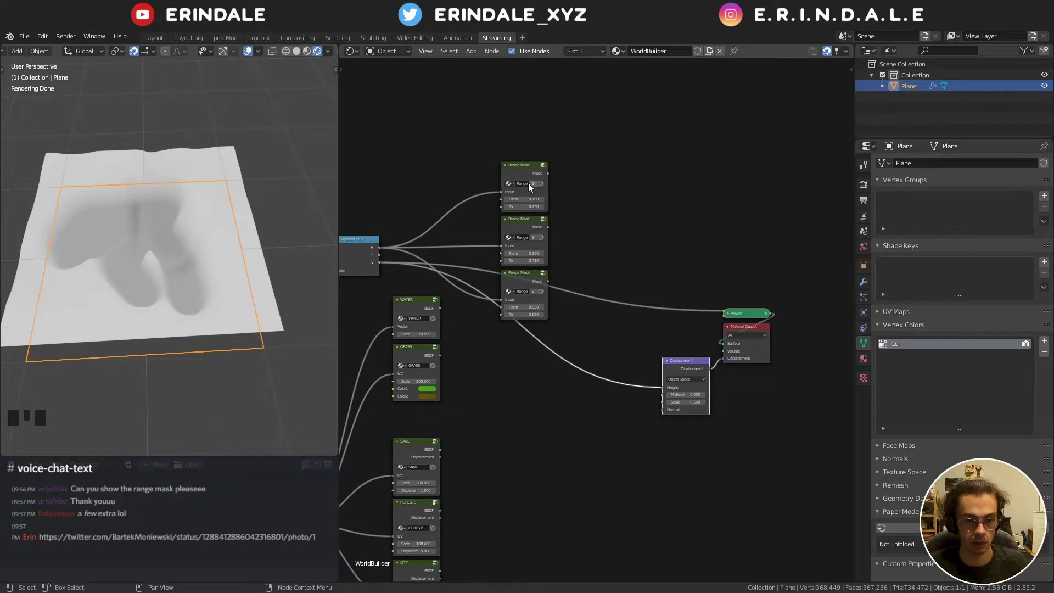
pyautogui.press('shift+a')
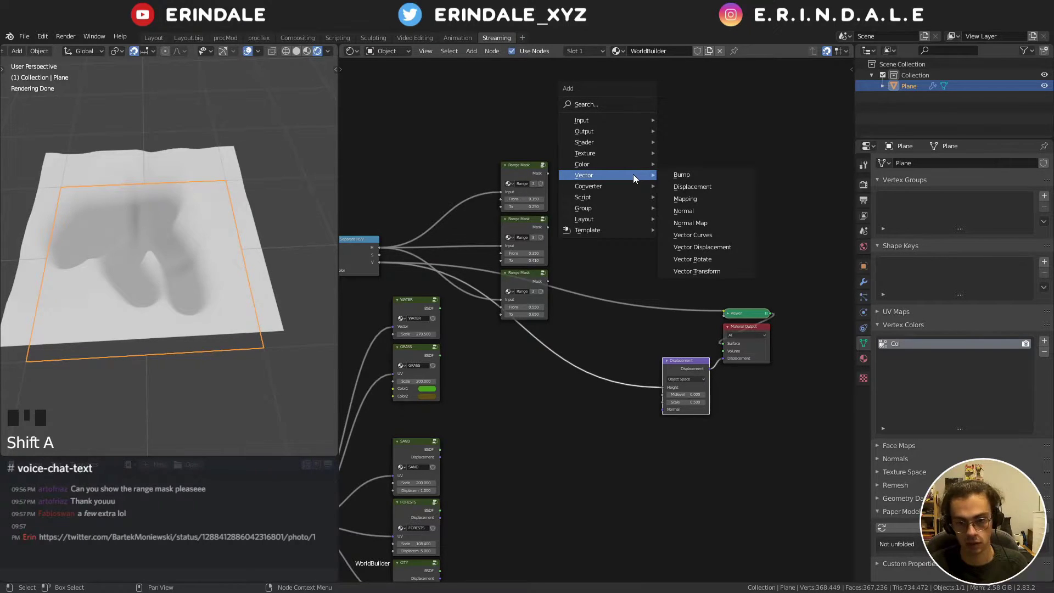
pyautogui.moveTo(656, 177); pyautogui.dragTo(713, 255)
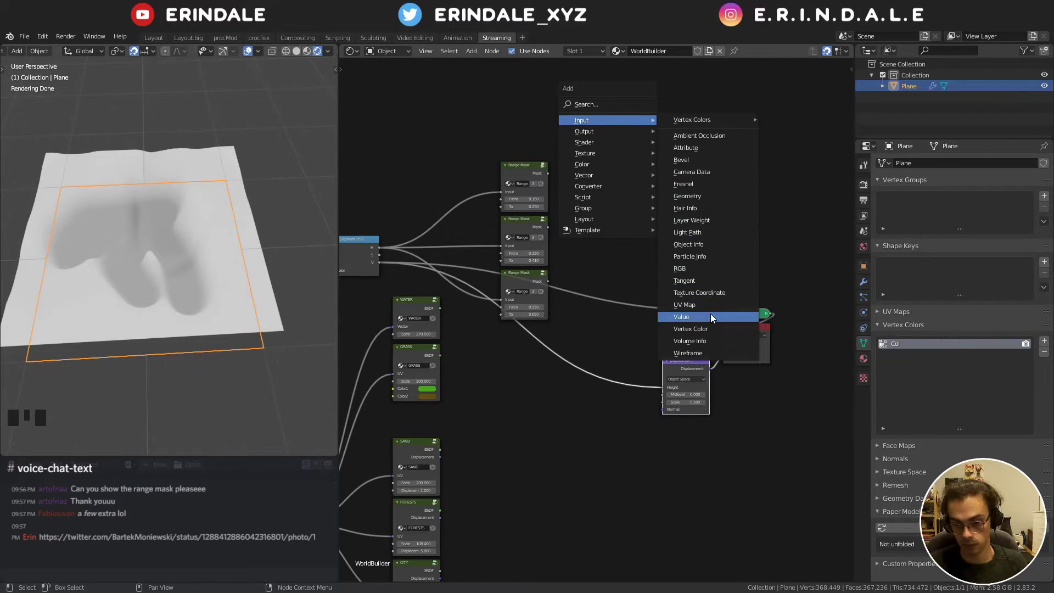
pyautogui.click(649, 195)
pyautogui.click(648, 202)
pyautogui.press('x')
pyautogui.press('q')
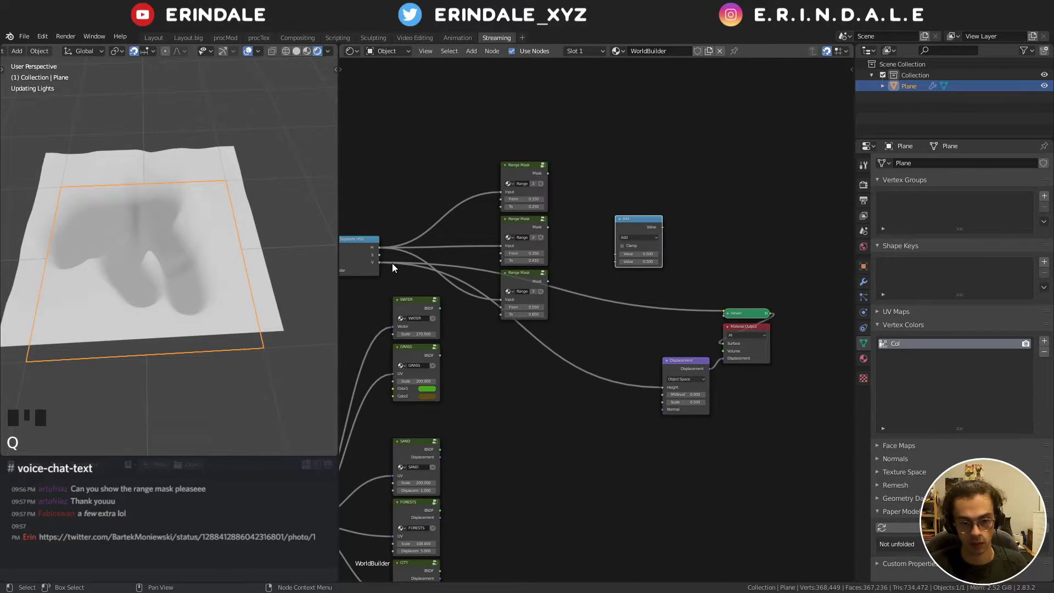
pyautogui.click(383, 264)
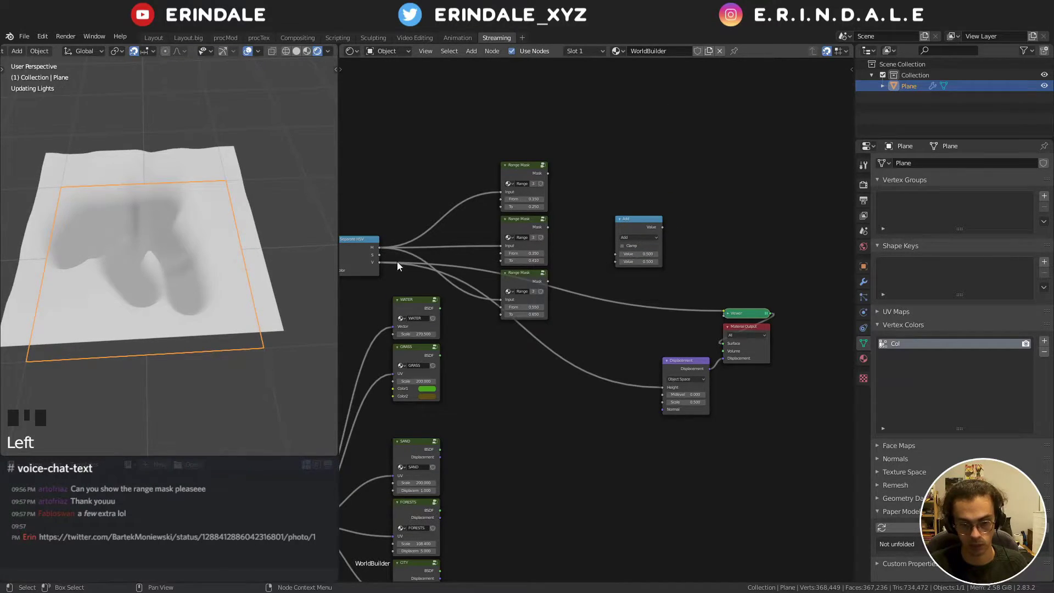
pyautogui.click(381, 264)
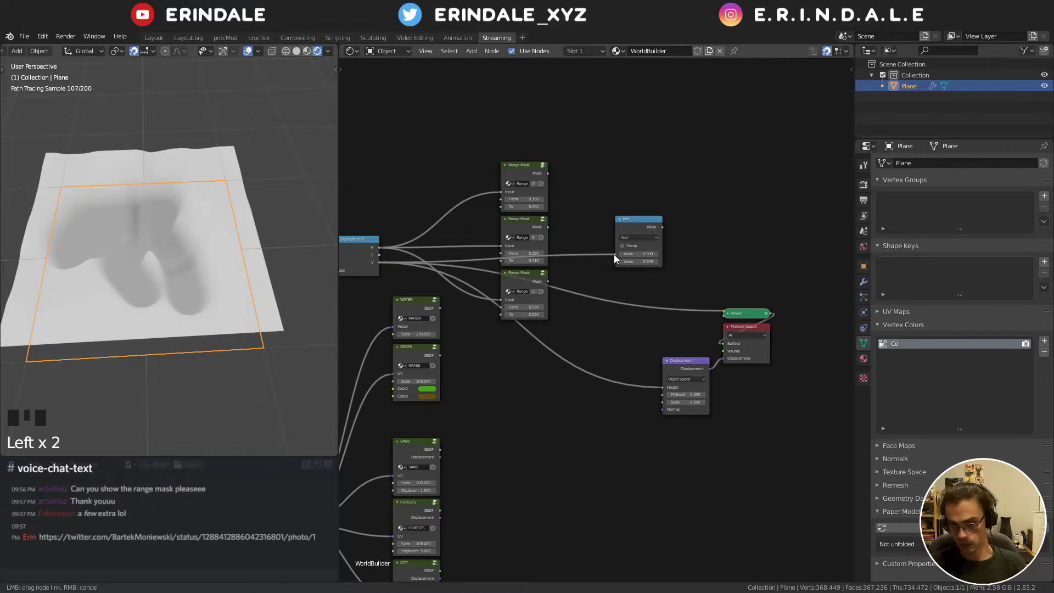
pyautogui.moveTo(631, 240); pyautogui.dragTo(633, 249)
pyautogui.scroll(3)
pyautogui.press('q')
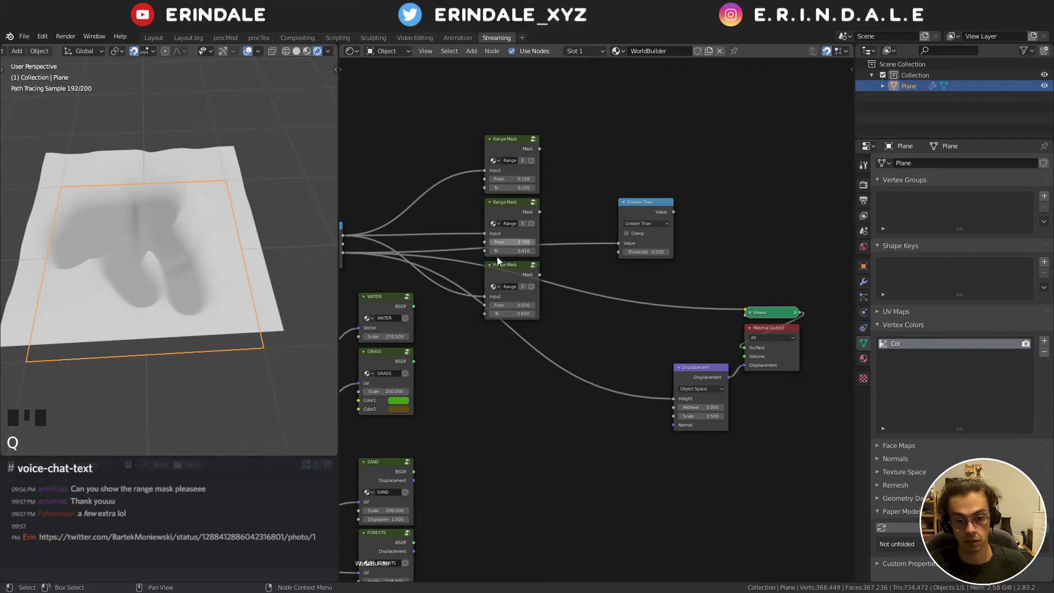
# - Remove the Viewer node and reconnect the Mix Shader to the Material Output Surface socket
pyautogui.moveTo(393, 302); pyautogui.dragTo(470, 328)
pyautogui.moveTo(469, 327); pyautogui.dragTo(685, 212)
pyautogui.click(664, 210)
pyautogui.click(647, 157)
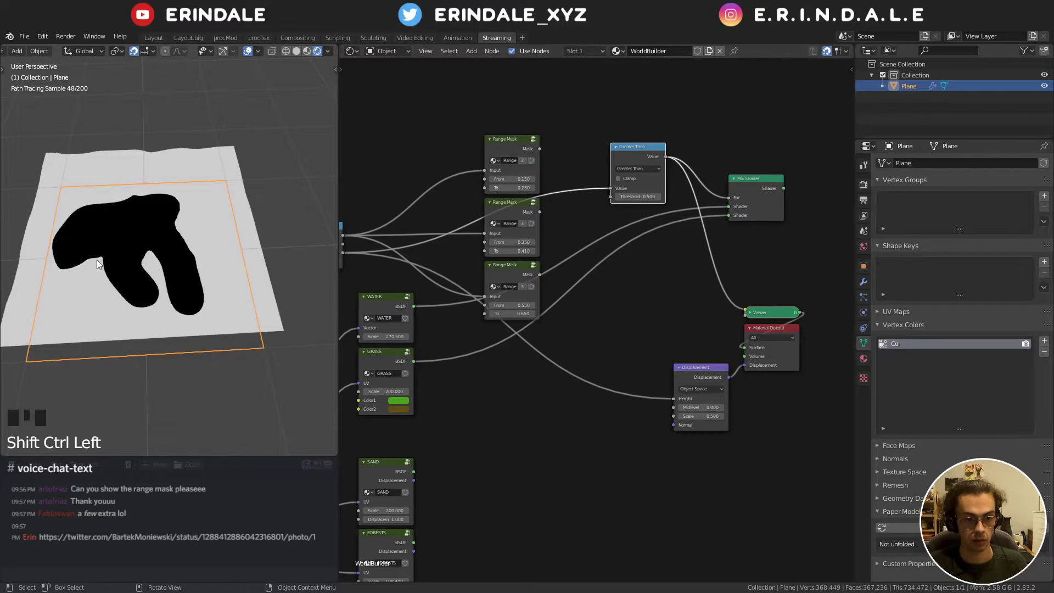
pyautogui.moveTo(710, 229); pyautogui.dragTo(665, 218)
pyautogui.click(665, 218)
pyautogui.moveTo(744, 317); pyautogui.dragTo(652, 302)
pyautogui.click(652, 302)
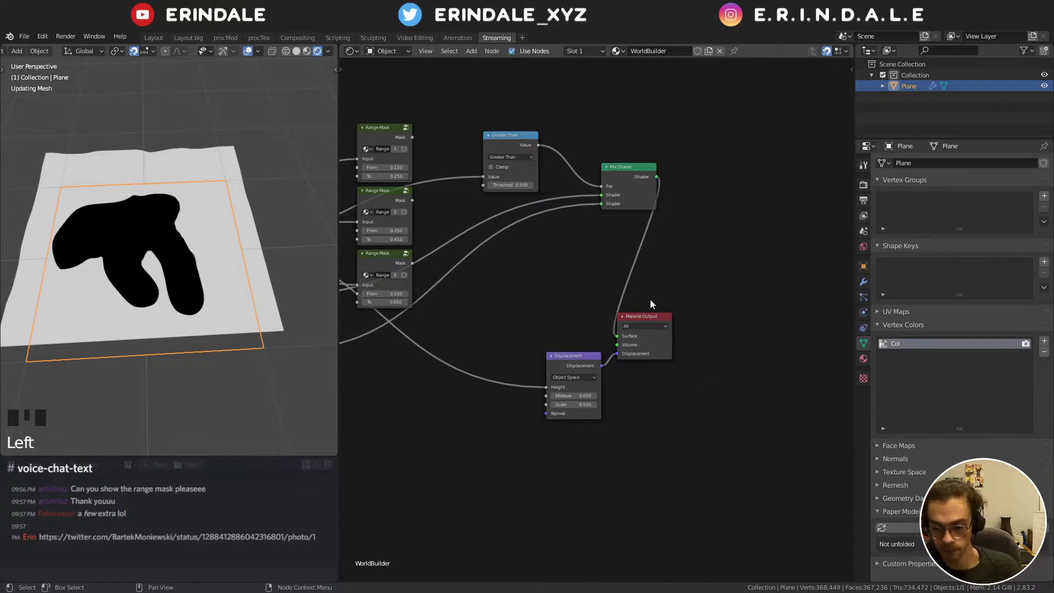
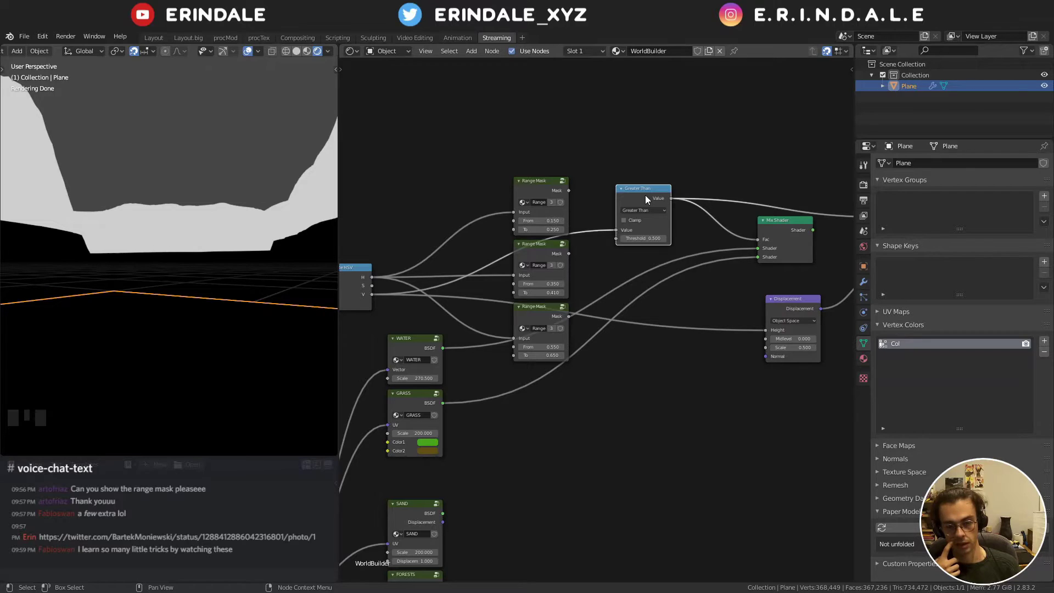
# - Add a MixRGB node from Quick Favourites and arrange it beside the Displacement node
pyautogui.press('q')
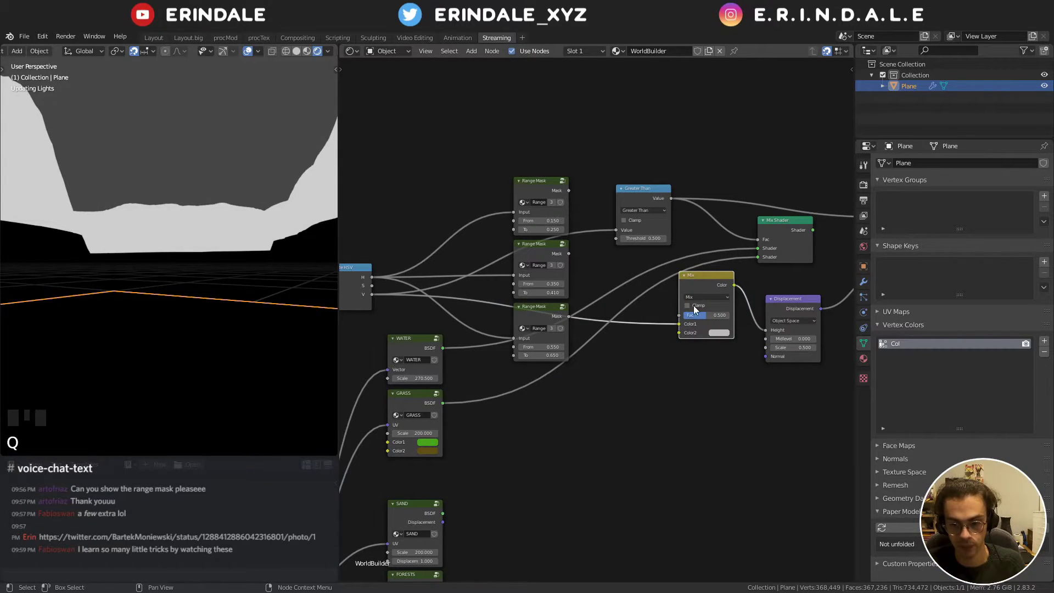
pyautogui.click(617, 216)
pyautogui.click(647, 194)
pyautogui.moveTo(655, 220); pyautogui.dragTo(702, 283)
pyautogui.scroll(-3)
pyautogui.moveTo(620, 183); pyautogui.dragTo(495, 107)
pyautogui.click(496, 107)
pyautogui.press('g')
pyautogui.moveTo(618, 297); pyautogui.dragTo(608, 201)
pyautogui.click(609, 201)
pyautogui.click(730, 271)
pyautogui.press('g')
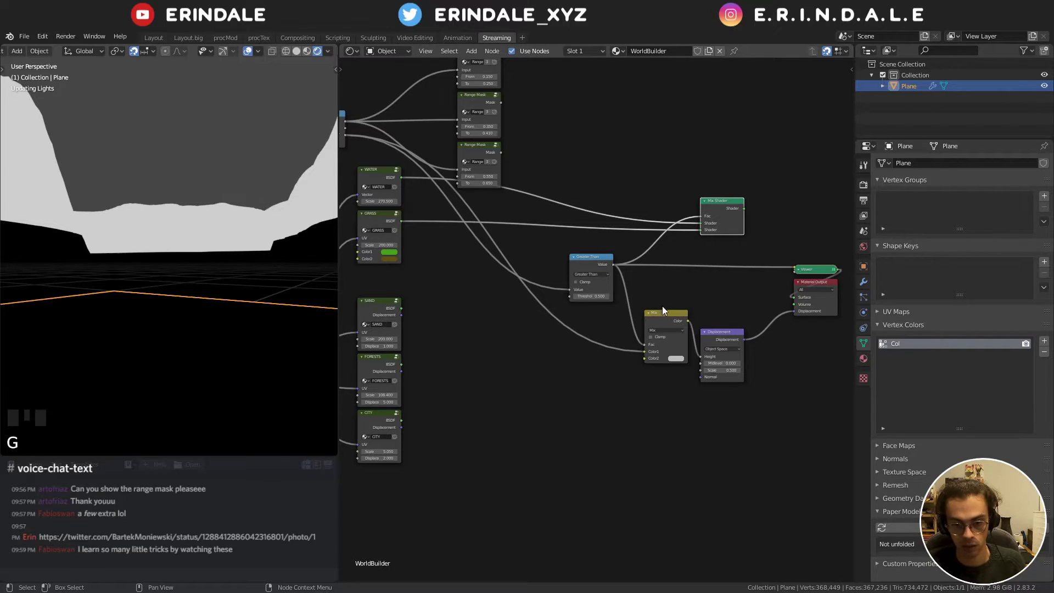
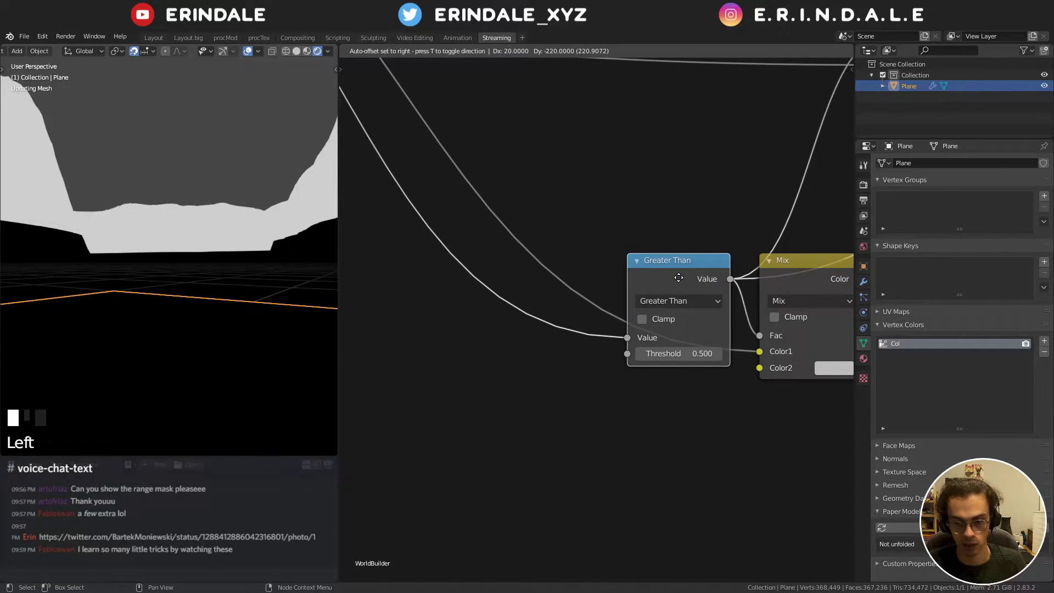
# - Link the Greater Than value into the Mix factor and the Mix colour into Displacement Height
pyautogui.scroll(-3)
pyautogui.middleClick(756, 245)
pyautogui.click(490, 248)
pyautogui.click(729, 322)
pyautogui.press('g')
pyautogui.middleClick(562, 352)
pyautogui.scroll(-3)
pyautogui.moveTo(630, 366); pyautogui.dragTo(661, 334)
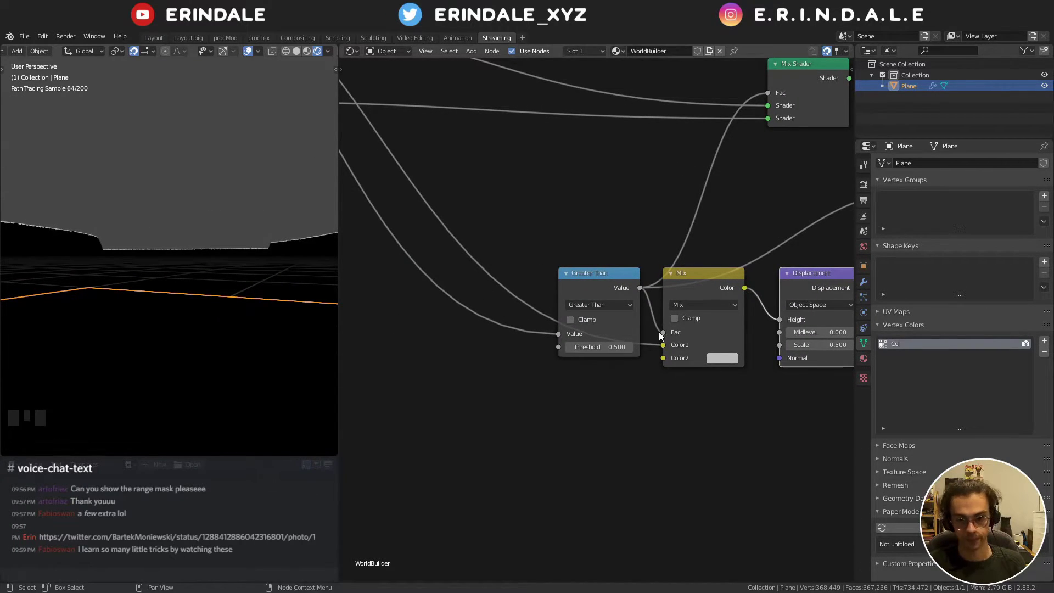
pyautogui.click(667, 350)
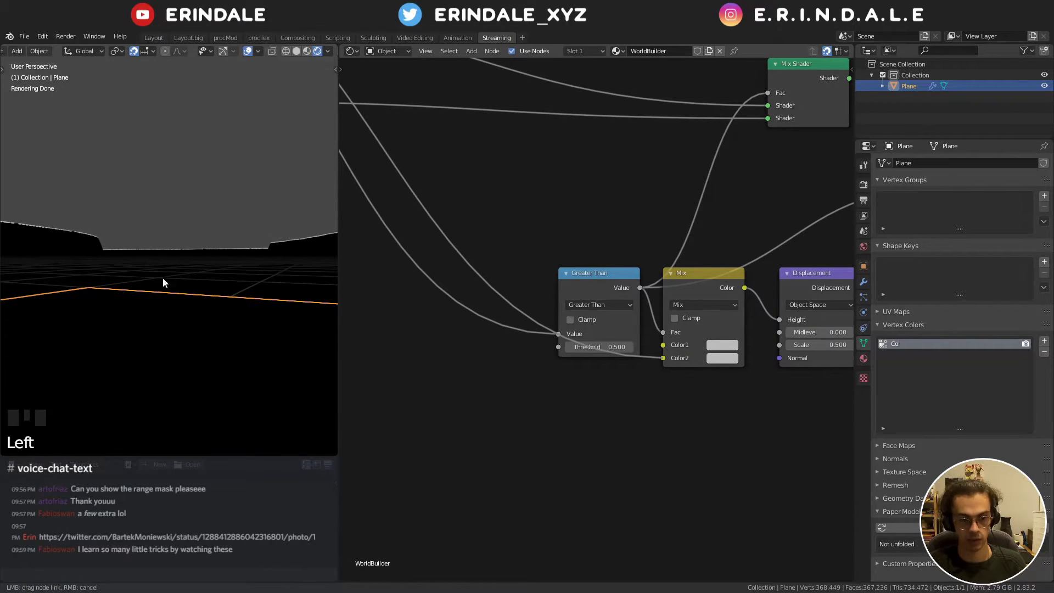
pyautogui.scroll(-3)
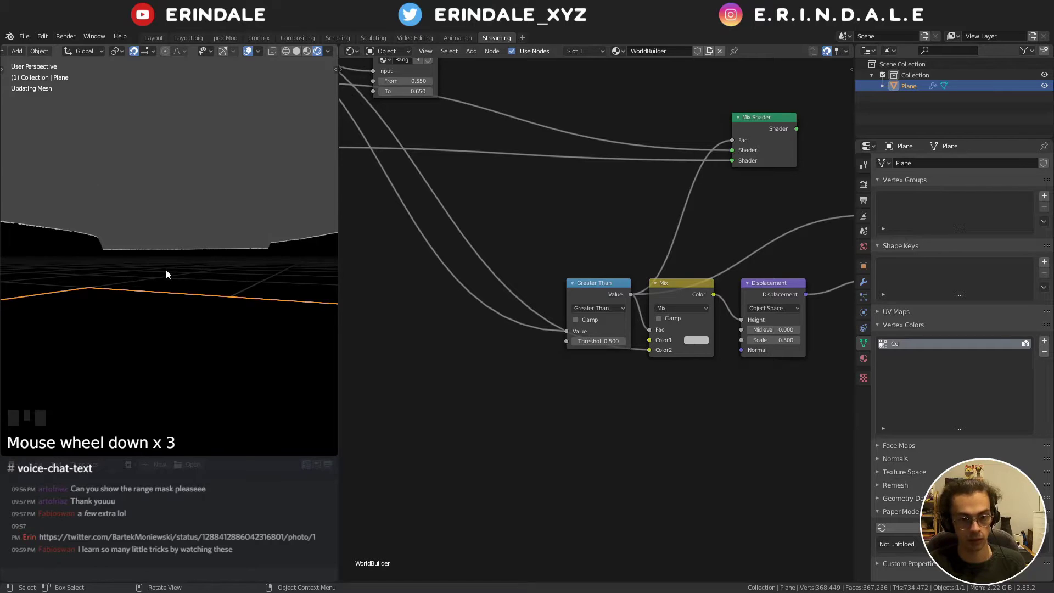
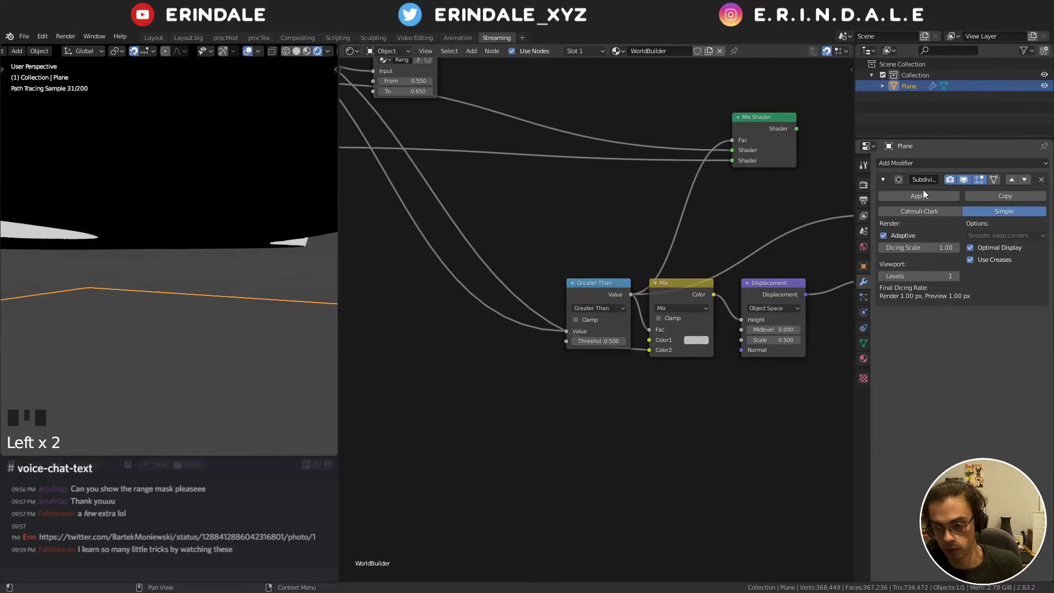
# - Add a 0.500 Value node from Quick Favourites below the Greater Than and Mix nodes
pyautogui.click(966, 184)
pyautogui.moveTo(120, 205); pyautogui.dragTo(124, 221)
pyautogui.scroll(-3)
pyautogui.moveTo(167, 240); pyautogui.dragTo(496, 288)
pyautogui.scroll(3)
pyautogui.press('q')
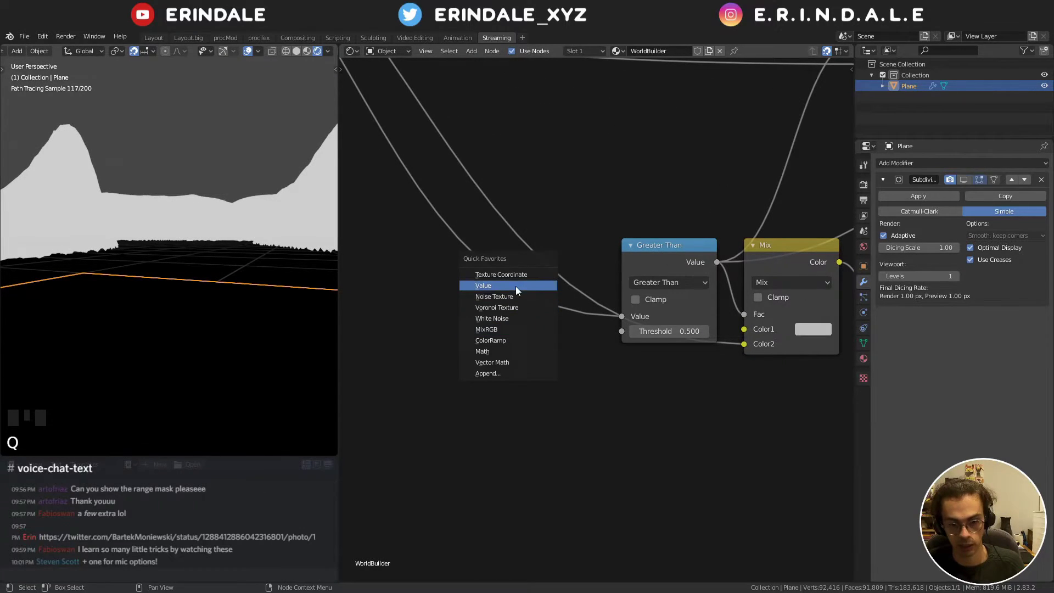
pyautogui.click(573, 381)
pyautogui.click(568, 387)
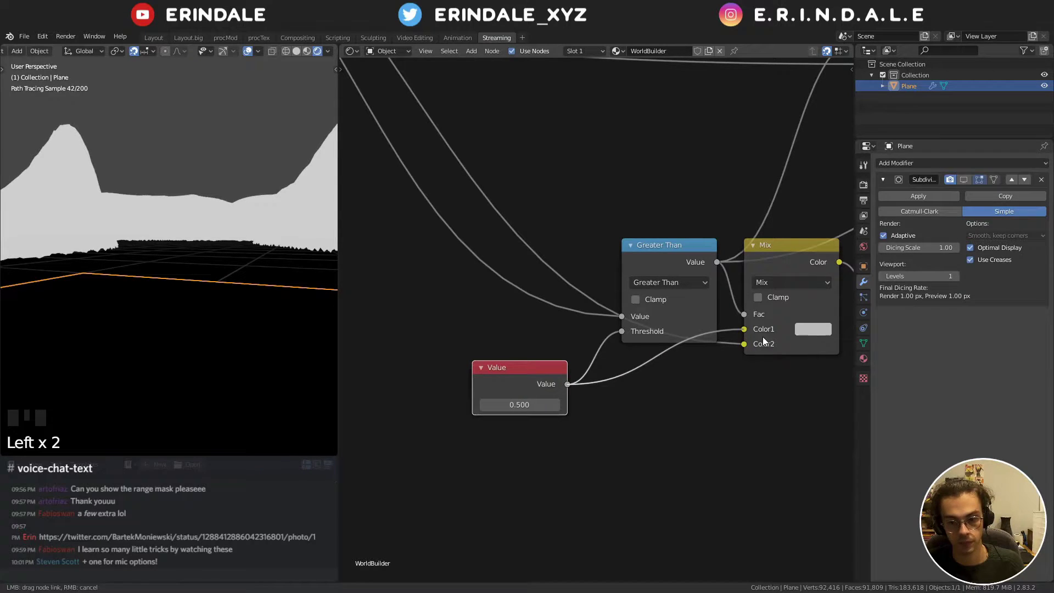
# - Connect the Value output to the Greater Than threshold and Mix Color2, placing it near the mask
pyautogui.moveTo(501, 375); pyautogui.dragTo(156, 217)
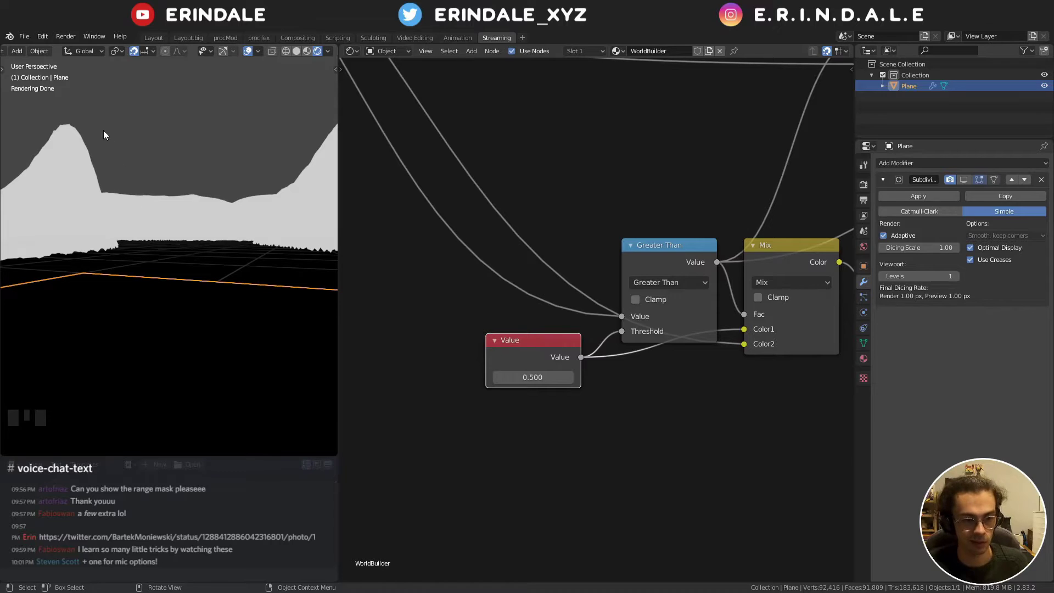
pyautogui.moveTo(193, 183); pyautogui.dragTo(221, 215)
pyautogui.scroll(-3)
pyautogui.moveTo(218, 215); pyautogui.dragTo(642, 235)
pyautogui.scroll(-3)
pyautogui.click(729, 206)
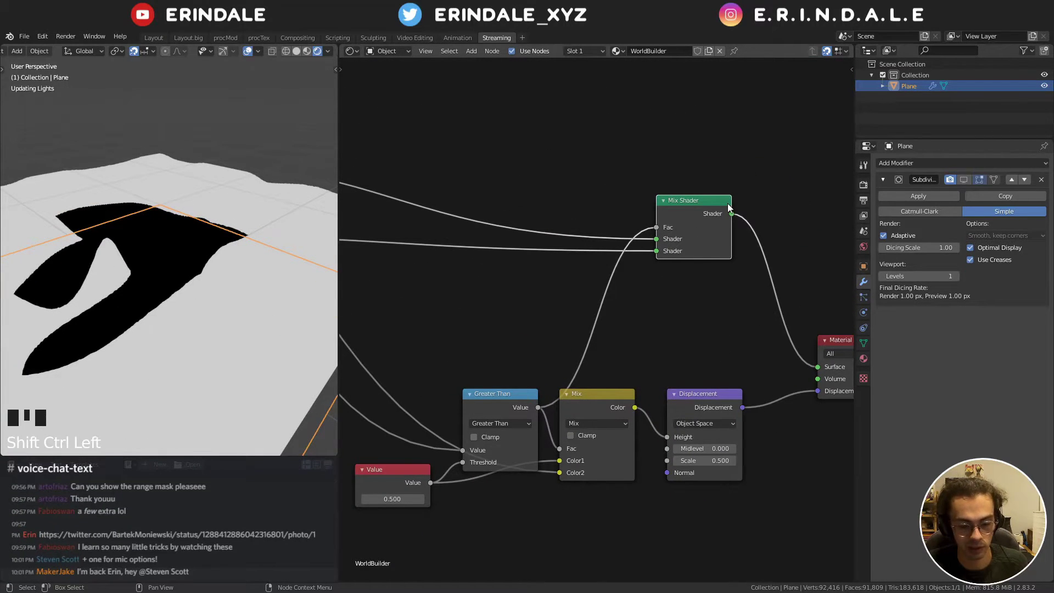
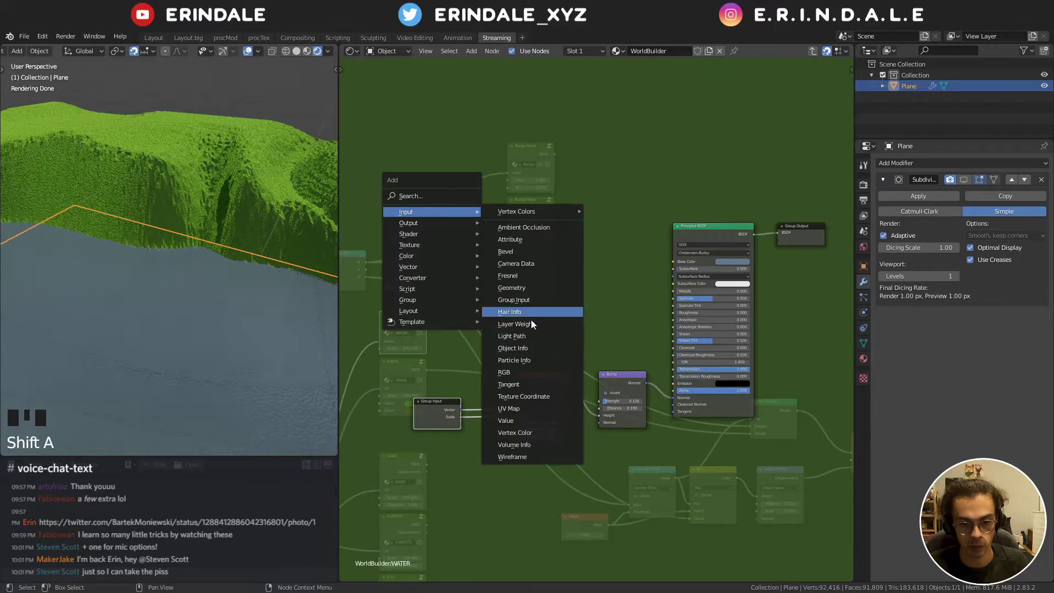
# - Edit node fields in the WATER group and move the Geometry node beside the mask nodes
pyautogui.doubleClick(454, 253)
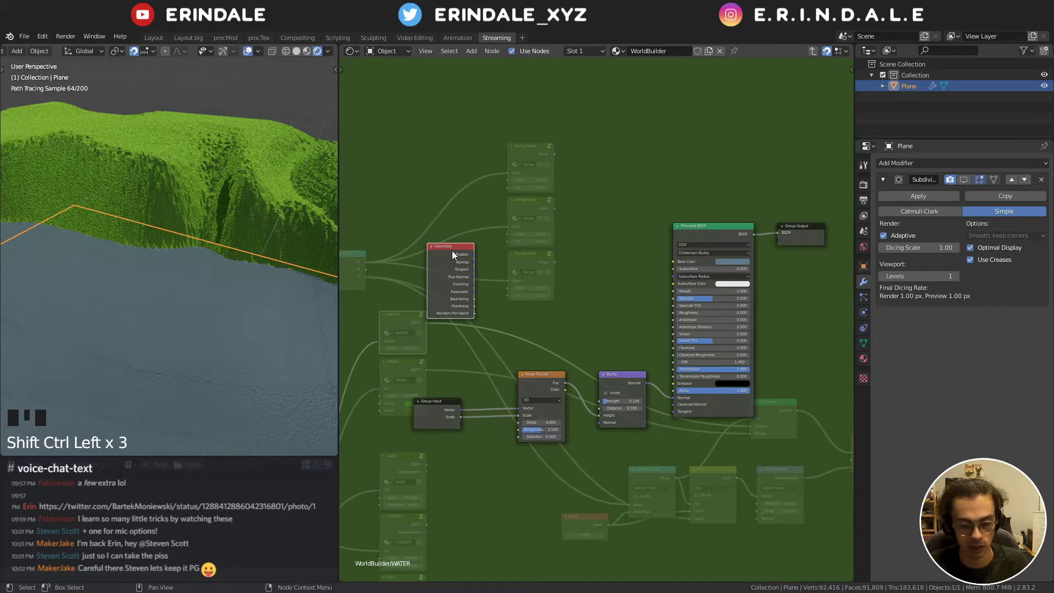
pyautogui.press('ctrl+shift+Left')
pyautogui.doubleClick(453, 260)
pyautogui.press('ctrl+shift+Left')
pyautogui.press('ctrl+shift+Left')
pyautogui.click(459, 249)
pyautogui.moveTo(497, 246); pyautogui.dragTo(527, 274)
pyautogui.scroll(3)
pyautogui.moveTo(550, 267); pyautogui.dragTo(427, 279)
pyautogui.click(427, 279)
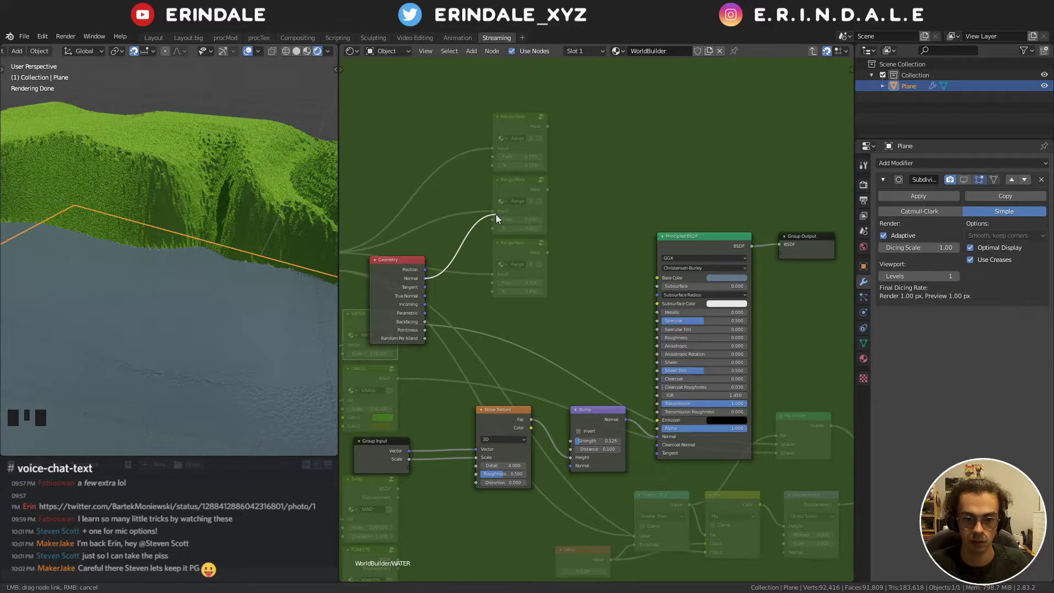
pyautogui.middleClick(488, 244)
pyautogui.scroll(3)
pyautogui.click(559, 138)
# - Route the Geometry normal through a Vector Math Absolute node into a Dot Product node
pyautogui.moveTo(607, 191); pyautogui.dragTo(629, 167)
pyautogui.press('q')
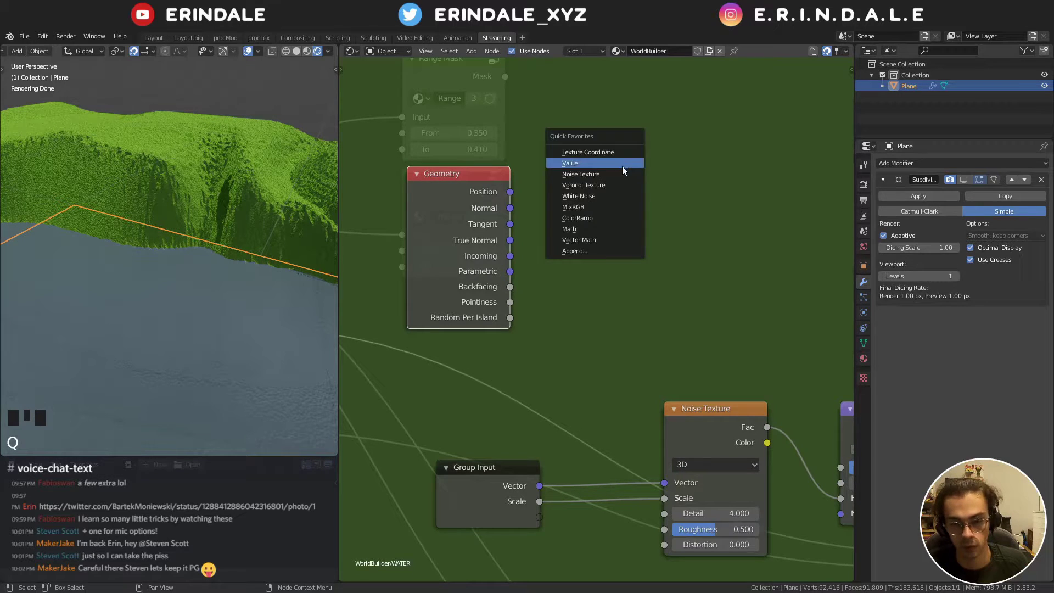
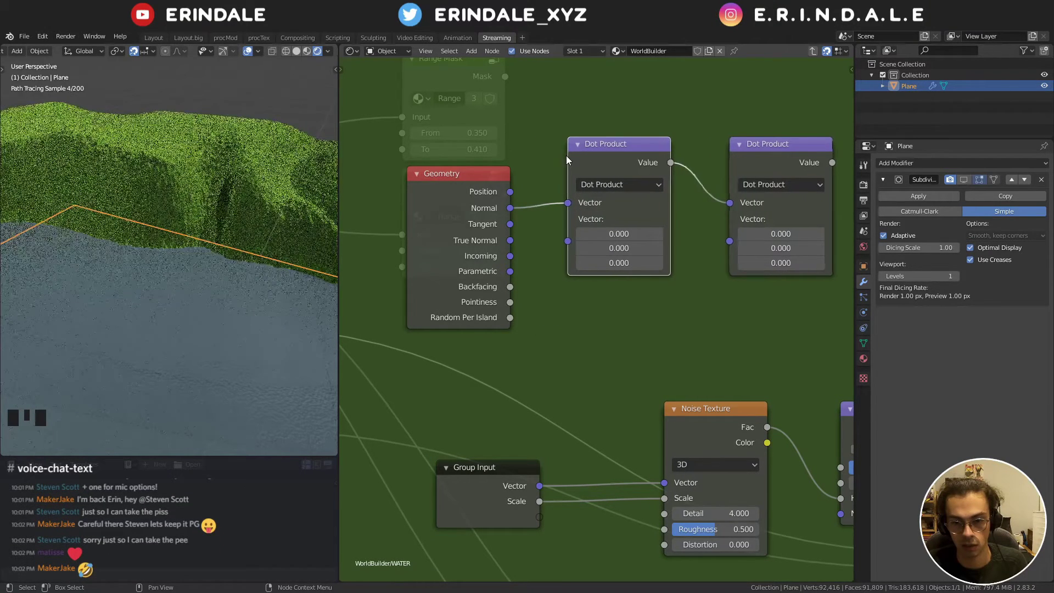
pyautogui.moveTo(624, 185); pyautogui.dragTo(710, 208)
pyautogui.moveTo(707, 208); pyautogui.dragTo(648, 222)
pyautogui.click(648, 222)
pyautogui.click(540, 228)
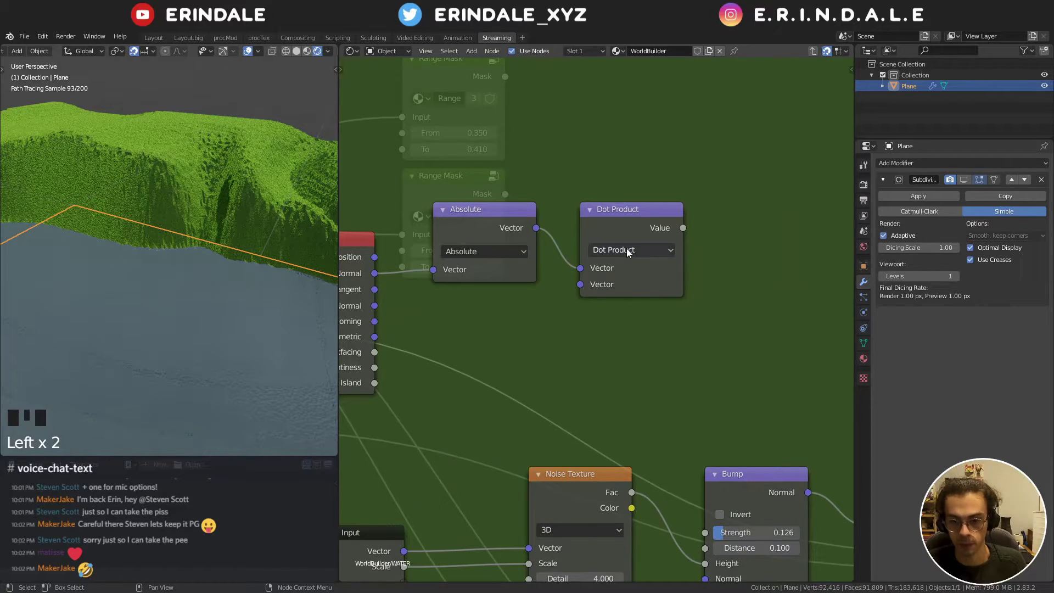
pyautogui.moveTo(626, 254); pyautogui.dragTo(627, 202)
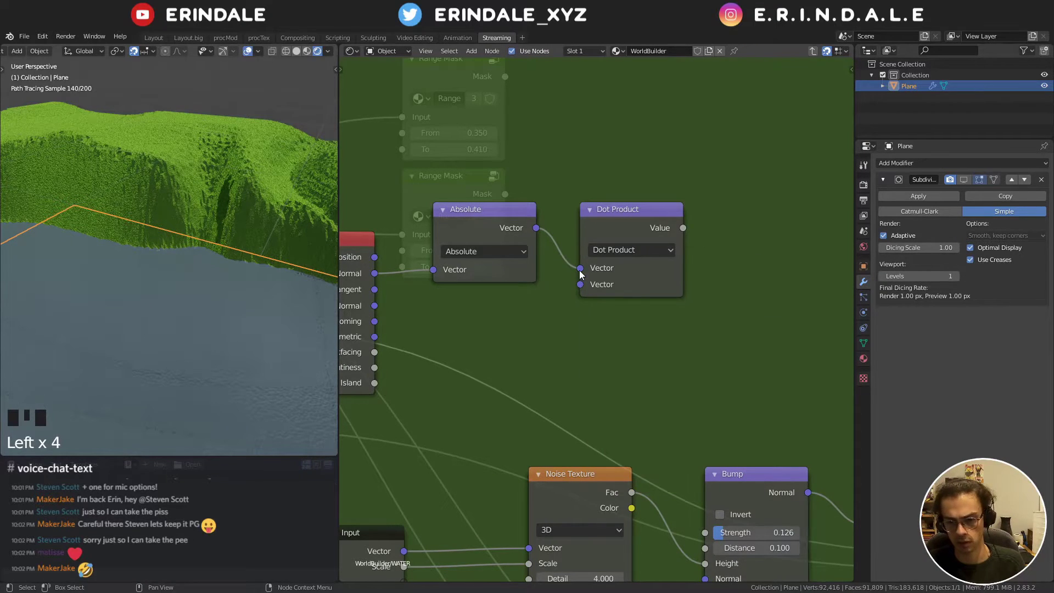
# - Set the Dot Product vector to 26.900, 30.200, 0.000
pyautogui.click(579, 273)
pyautogui.moveTo(631, 249); pyautogui.dragTo(547, 239)
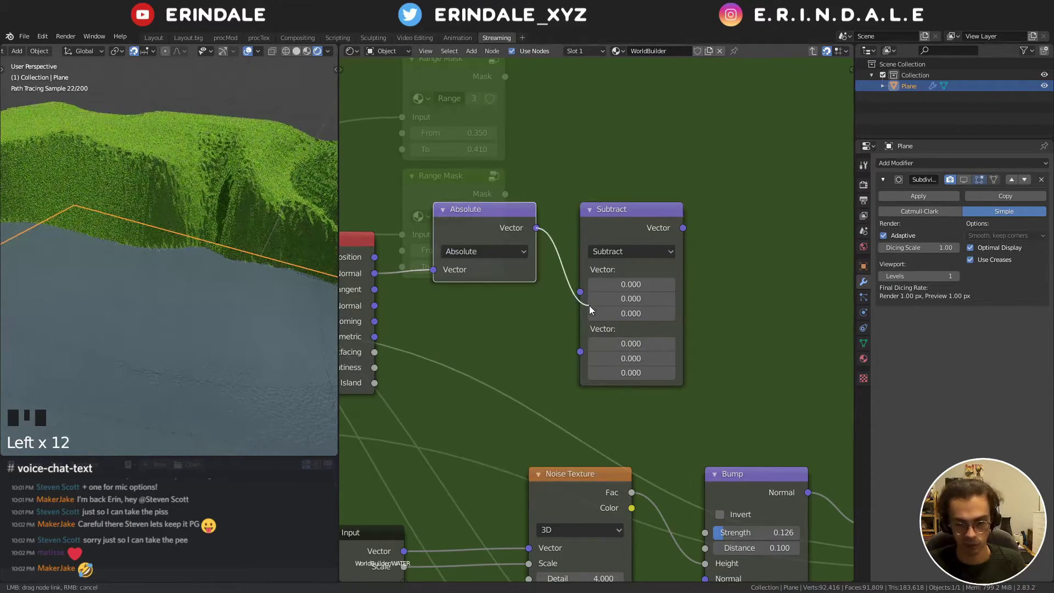
pyautogui.moveTo(536, 232); pyautogui.dragTo(632, 232)
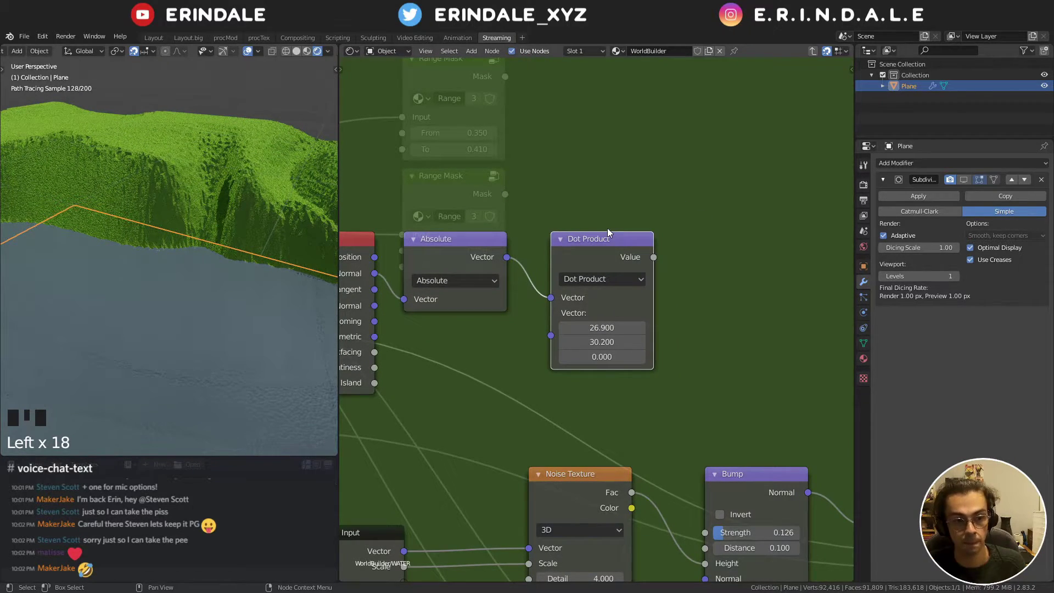
pyautogui.scroll(-3)
pyautogui.moveTo(717, 245); pyautogui.dragTo(691, 222)
pyautogui.click(691, 222)
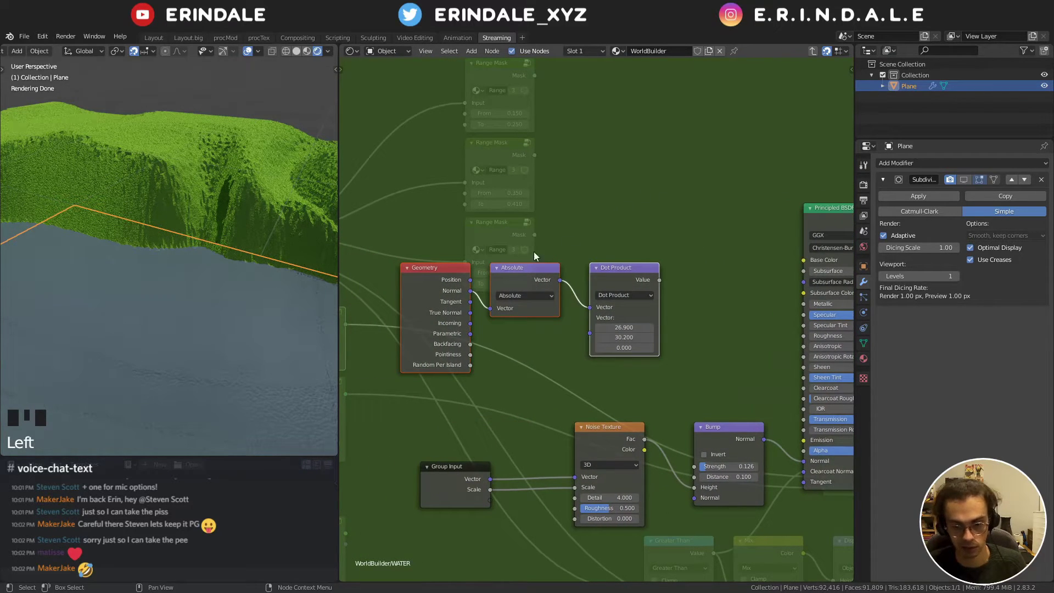
pyautogui.click(437, 287)
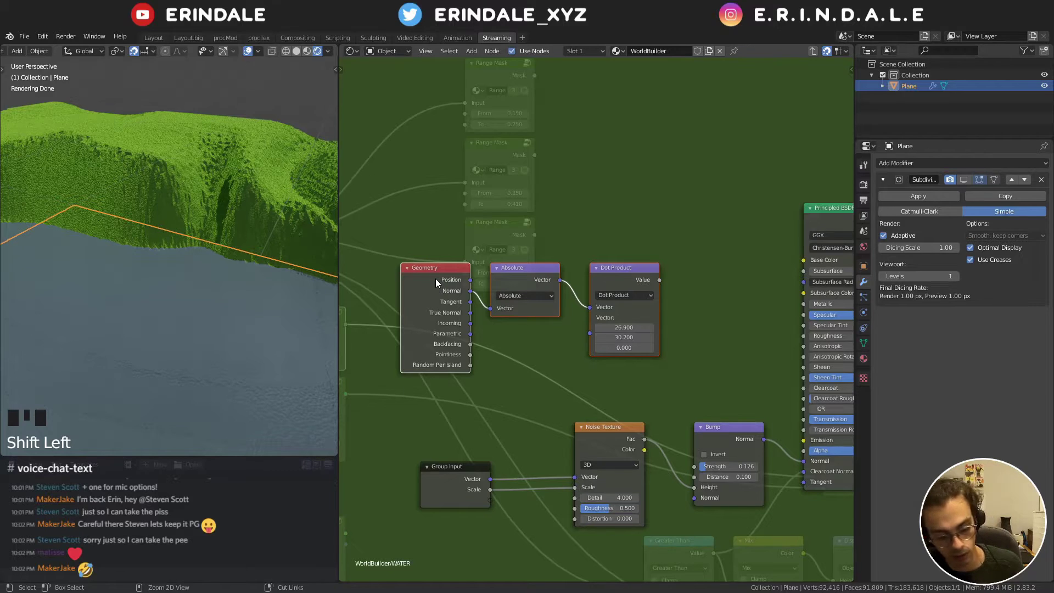
# - Copy the normal-mask nodes, leave the group and paste them into the outer node tree
pyautogui.press('ctrl+c')
pyautogui.press('Tab')
pyautogui.moveTo(543, 143); pyautogui.dragTo(486, 363)
pyautogui.click(487, 363)
pyautogui.middleClick(631, 161)
pyautogui.scroll(-3)
pyautogui.moveTo(550, 259); pyautogui.dragTo(523, 277)
pyautogui.click(523, 277)
pyautogui.press('ctrl+v')
pyautogui.scroll(-3)
pyautogui.moveTo(556, 275); pyautogui.dragTo(557, 327)
# - Rearrange the pasted nodes around the Principled BSDF base colour Mix
pyautogui.press('g')
pyautogui.middleClick(682, 239)
pyautogui.scroll(3)
pyautogui.moveTo(686, 215); pyautogui.dragTo(633, 237)
pyautogui.click(634, 237)
pyautogui.moveTo(712, 242); pyautogui.dragTo(663, 112)
pyautogui.click(663, 112)
pyautogui.press('g')
pyautogui.moveTo(652, 163); pyautogui.dragTo(554, 315)
pyautogui.click(554, 315)
# - Duplicate the normal nodes with Shift+D and move the copies into the GRASS group
pyautogui.press('shift+d')
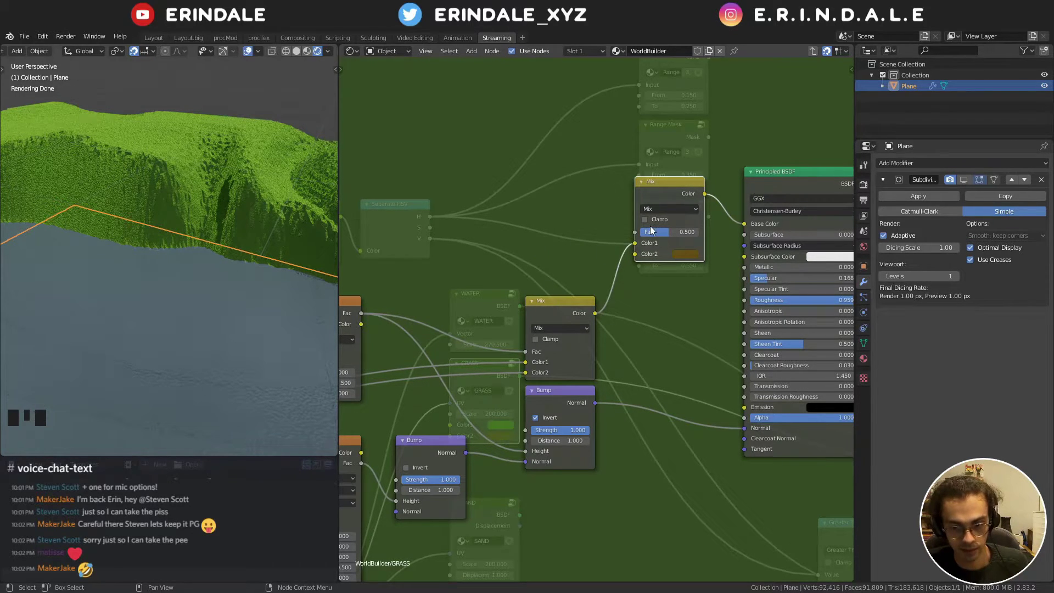
pyautogui.middleClick(491, 222)
pyautogui.scroll(-3)
pyautogui.moveTo(518, 203); pyautogui.dragTo(566, 228)
pyautogui.scroll(-3)
pyautogui.moveTo(571, 227); pyautogui.dragTo(598, 160)
pyautogui.click(598, 160)
pyautogui.press('g')
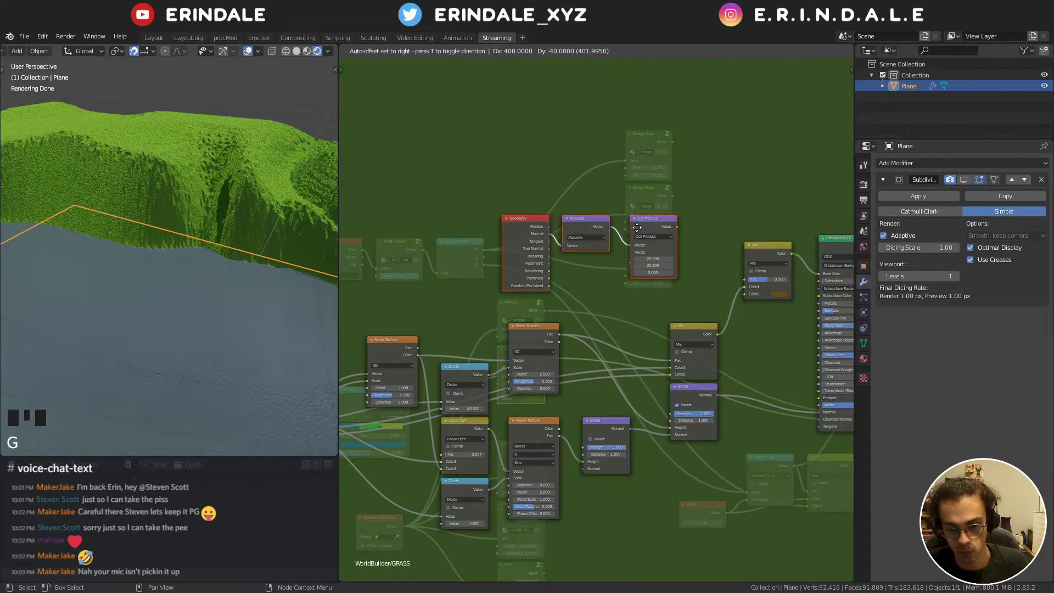
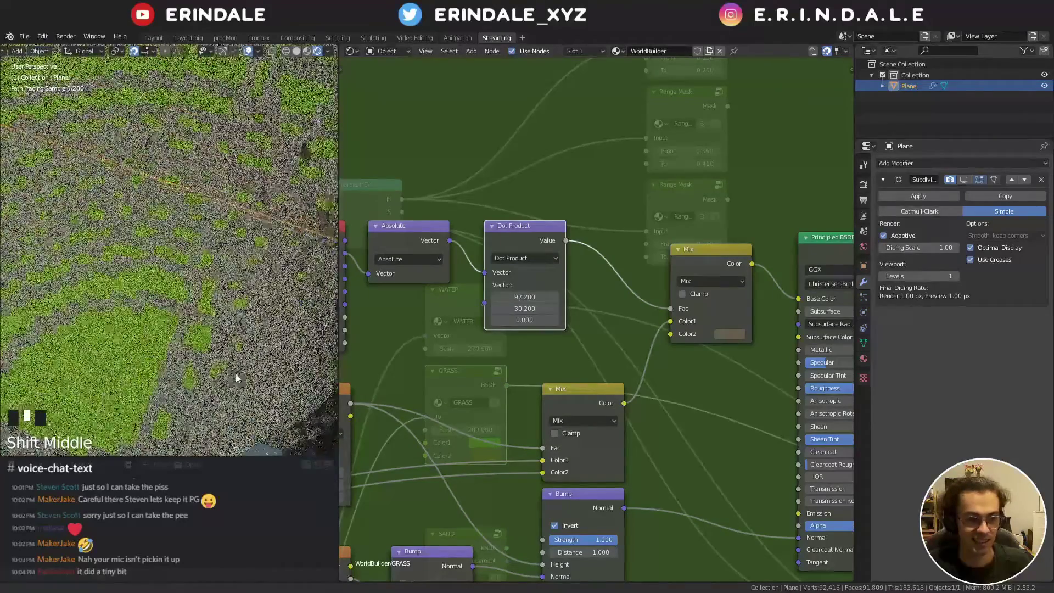
# - Raise the Dicing Scale to 2.00 while checking the terrain preview
pyautogui.scroll(-3)
pyautogui.moveTo(195, 286); pyautogui.dragTo(181, 272)
pyautogui.click(180, 272)
pyautogui.moveTo(181, 269); pyautogui.dragTo(996, 291)
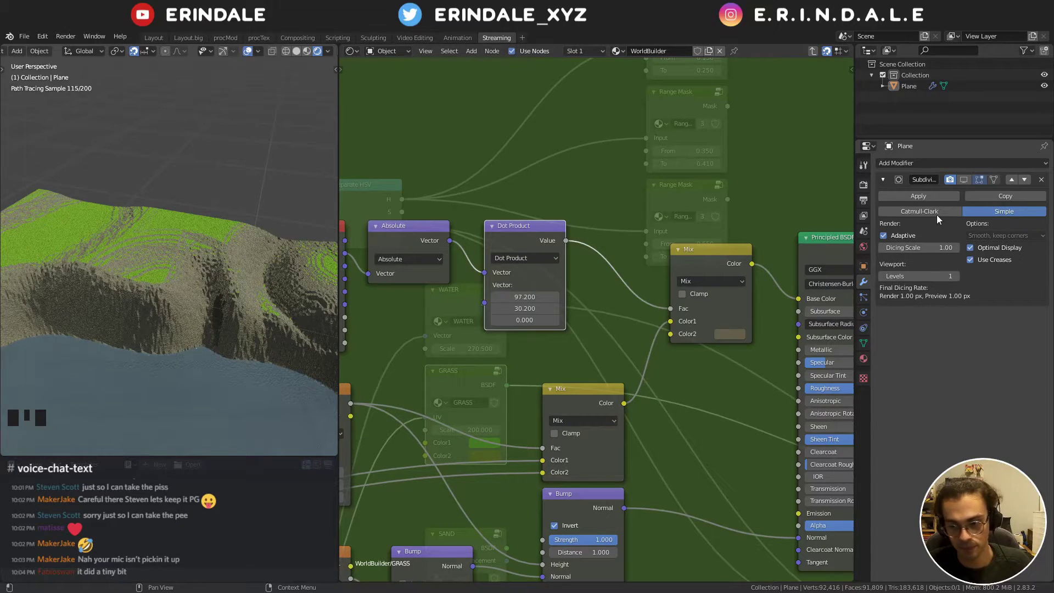
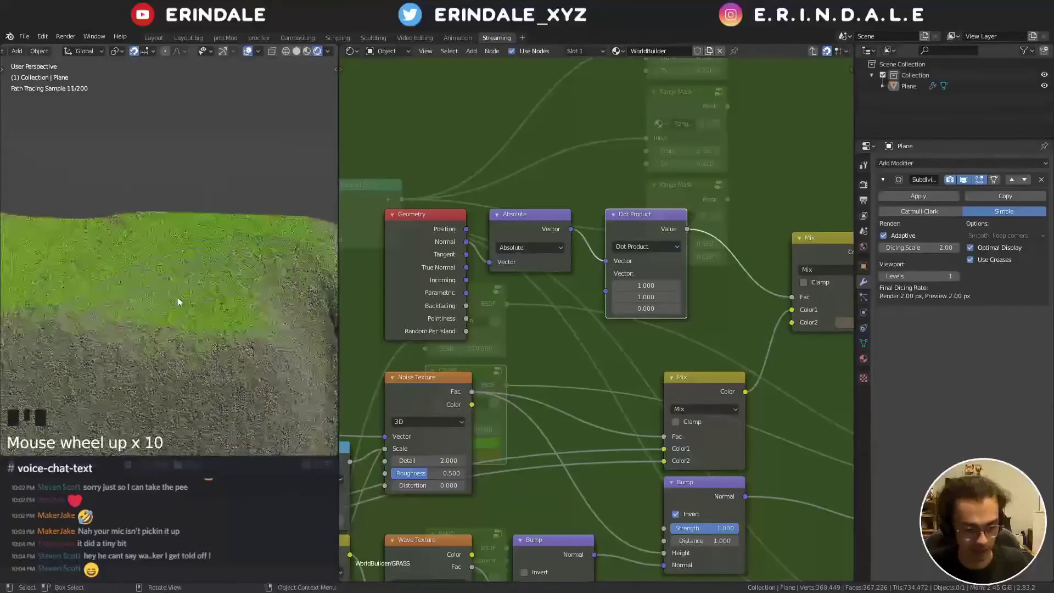
pyautogui.press('shift+f')
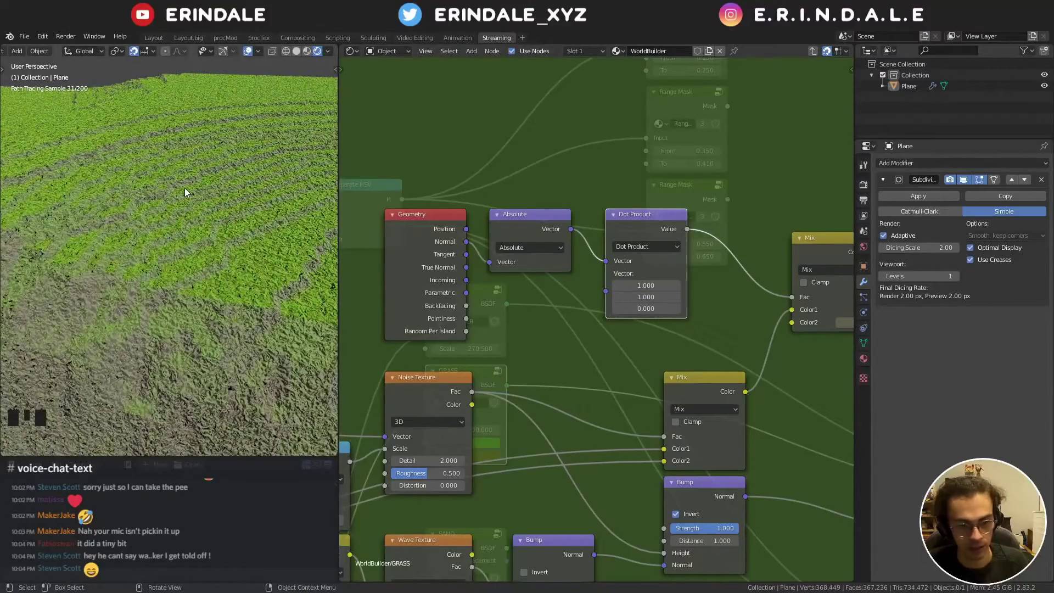
# - Set the Dot Product vector to 1, 1, 0 and shift the Geometry, Absolute and Dot Product nodes
pyautogui.scroll(-3)
pyautogui.middleClick(725, 213)
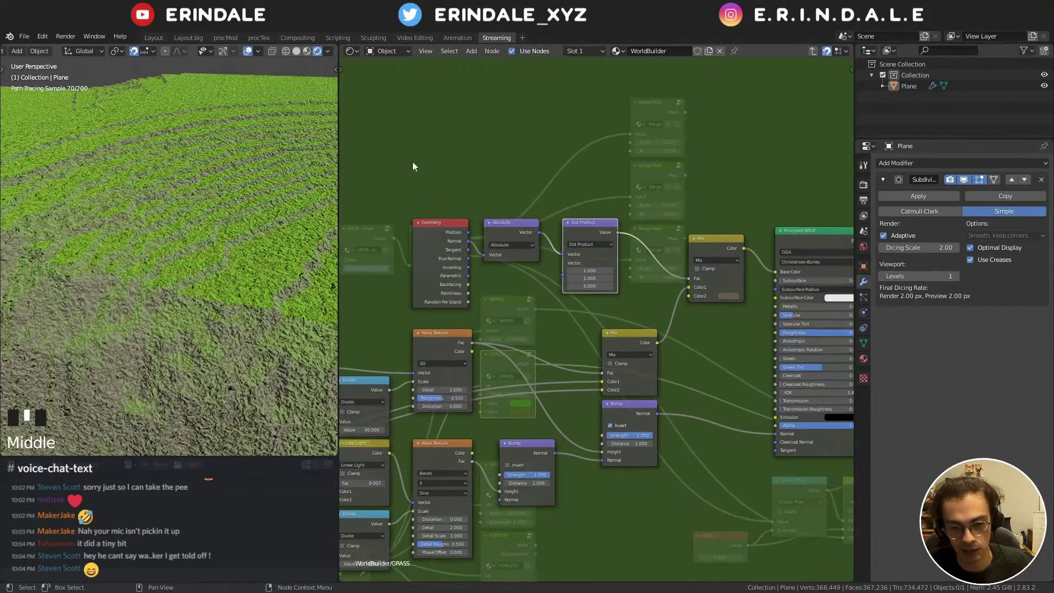
pyautogui.click(428, 197)
pyautogui.press('g')
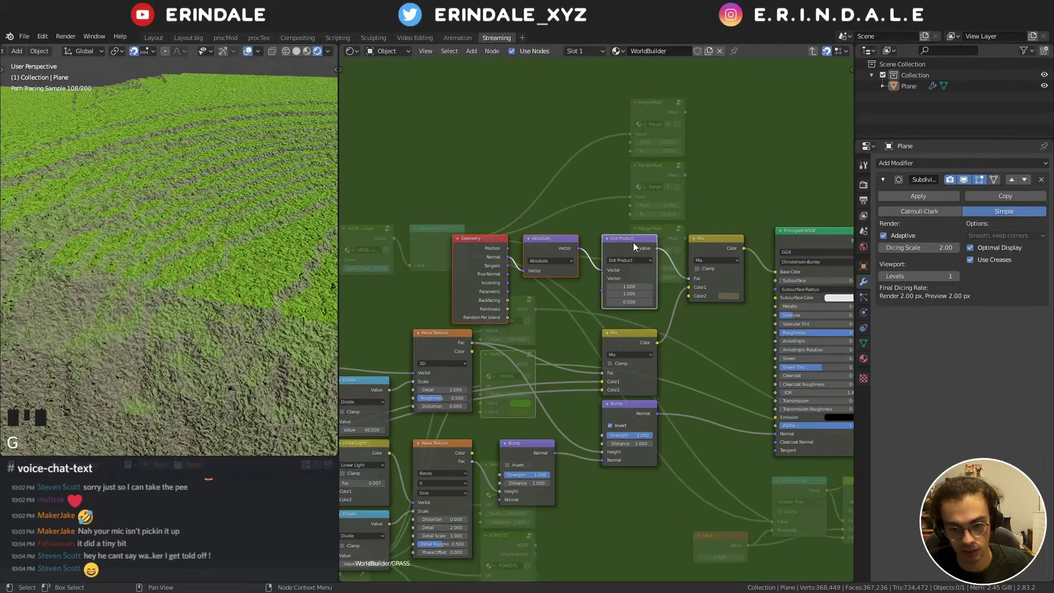
pyautogui.scroll(-3)
pyautogui.middleClick(259, 258)
pyautogui.click(726, 299)
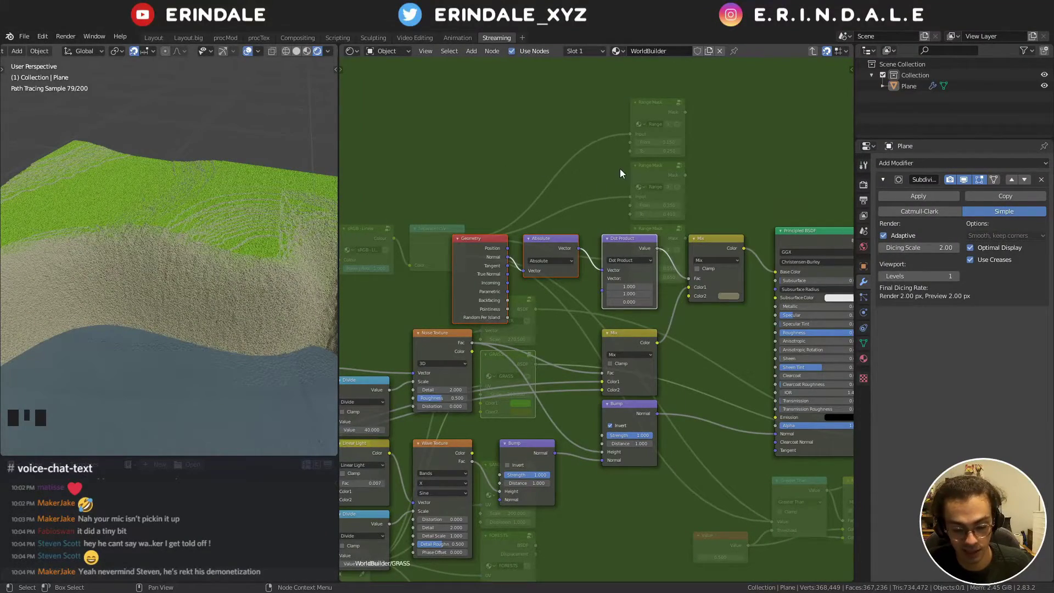
pyautogui.click(622, 171)
# - Add a second 0.500 Mix colour node by duplicating the upper Mix in the GRASS material
pyautogui.scroll(-3)
pyautogui.moveTo(663, 208); pyautogui.dragTo(671, 244)
pyautogui.scroll(3)
pyautogui.click(705, 228)
pyautogui.press('shift+d')
# - Place the duplicated Mix node, connect its inputs and select its second colour swatch
pyautogui.click(652, 231)
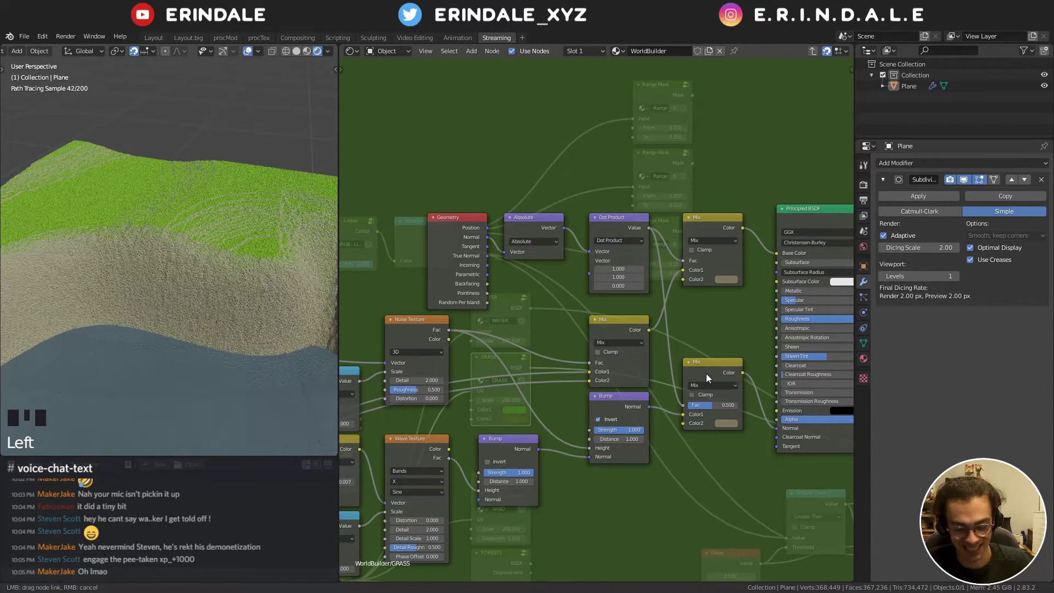
pyautogui.click(719, 380)
pyautogui.click(710, 366)
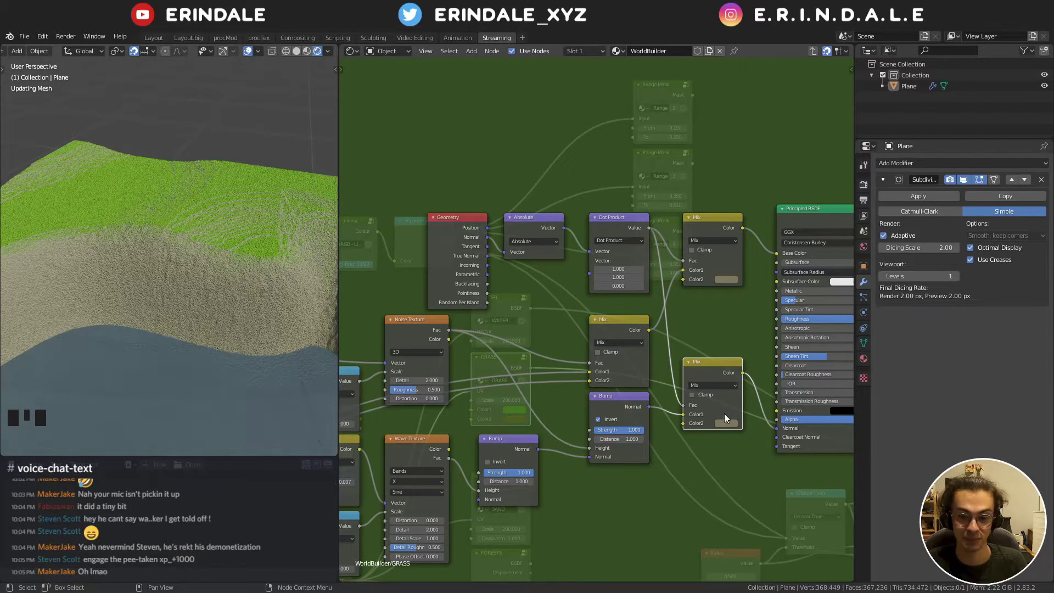
pyautogui.click(727, 427)
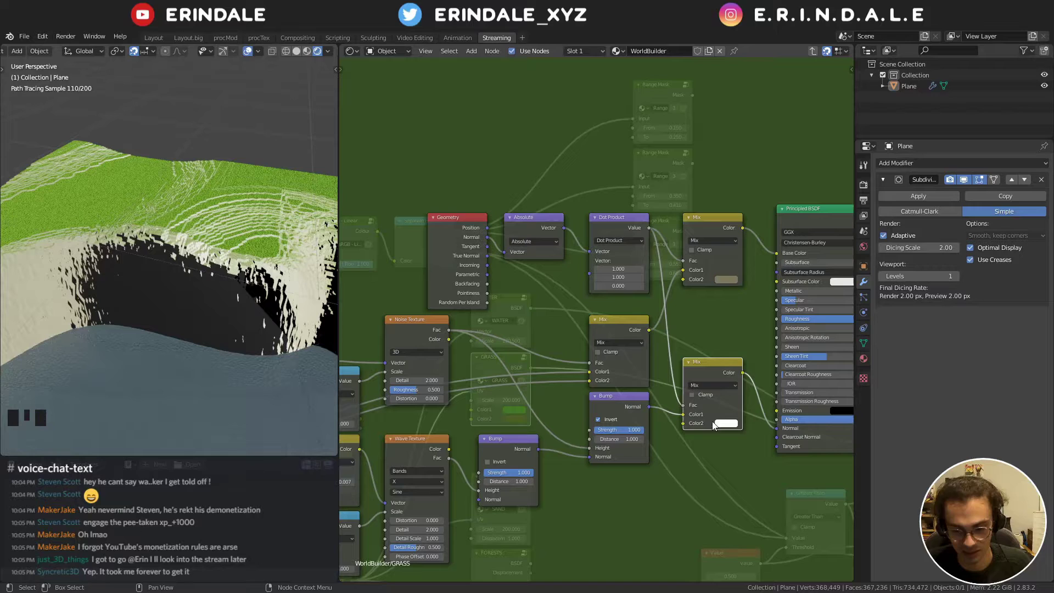
pyautogui.click(720, 425)
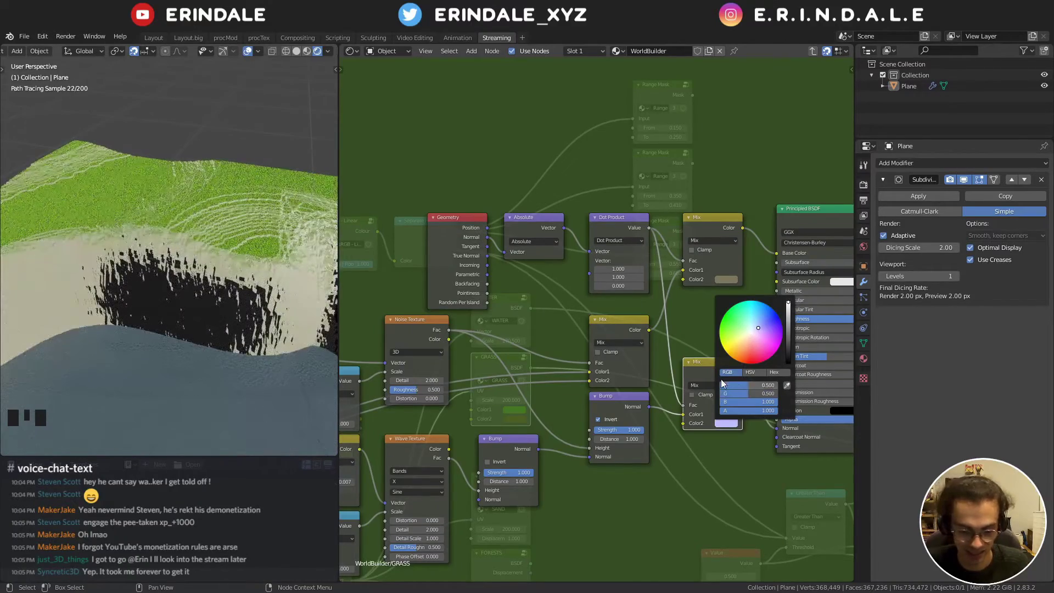
# - Set the new Mix node's second colour to pale blue-violet (R 0.5, G 0.5, B 1.0)
pyautogui.moveTo(215, 280); pyautogui.dragTo(711, 367)
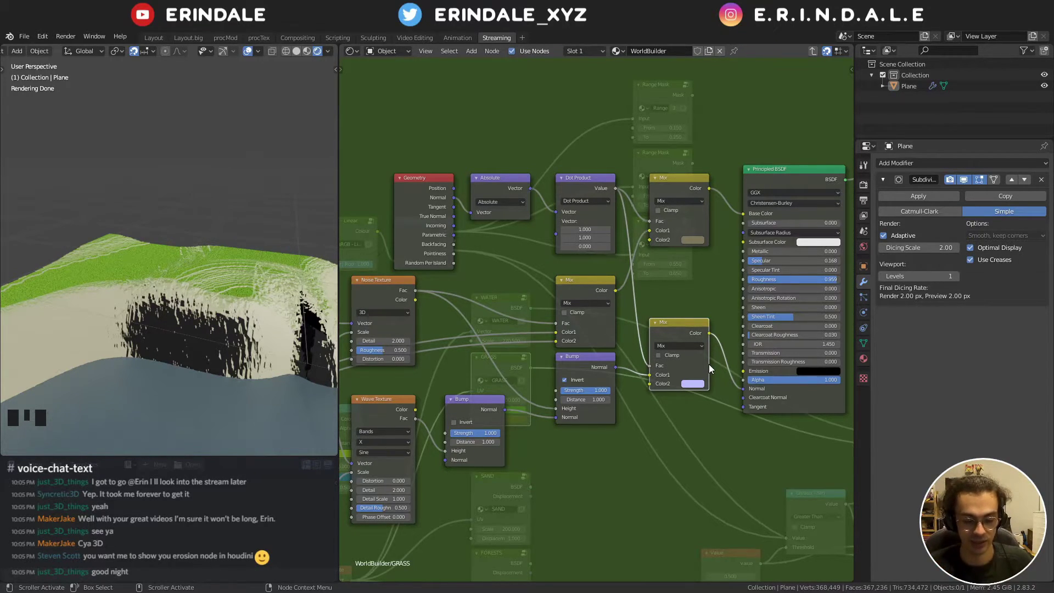
pyautogui.middleClick(695, 264)
pyautogui.scroll(3)
pyautogui.click(680, 381)
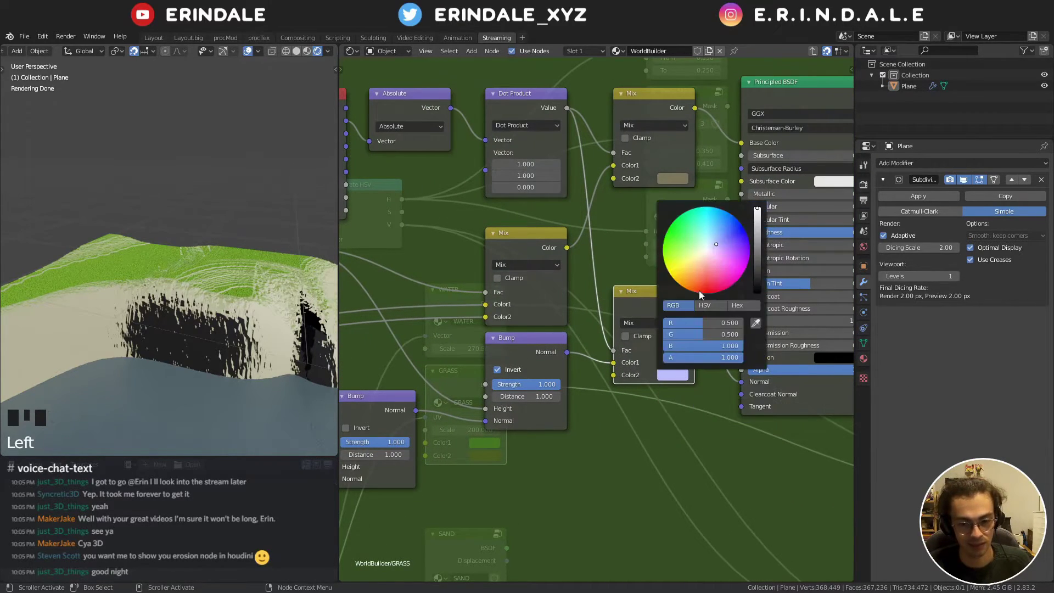
pyautogui.moveTo(232, 273); pyautogui.dragTo(673, 376)
pyautogui.click(673, 376)
pyautogui.scroll(-3)
pyautogui.moveTo(562, 294); pyautogui.dragTo(496, 212)
# - Leave the GRASS node group and return to the top-level WorldBuilder material tree
pyautogui.click(496, 211)
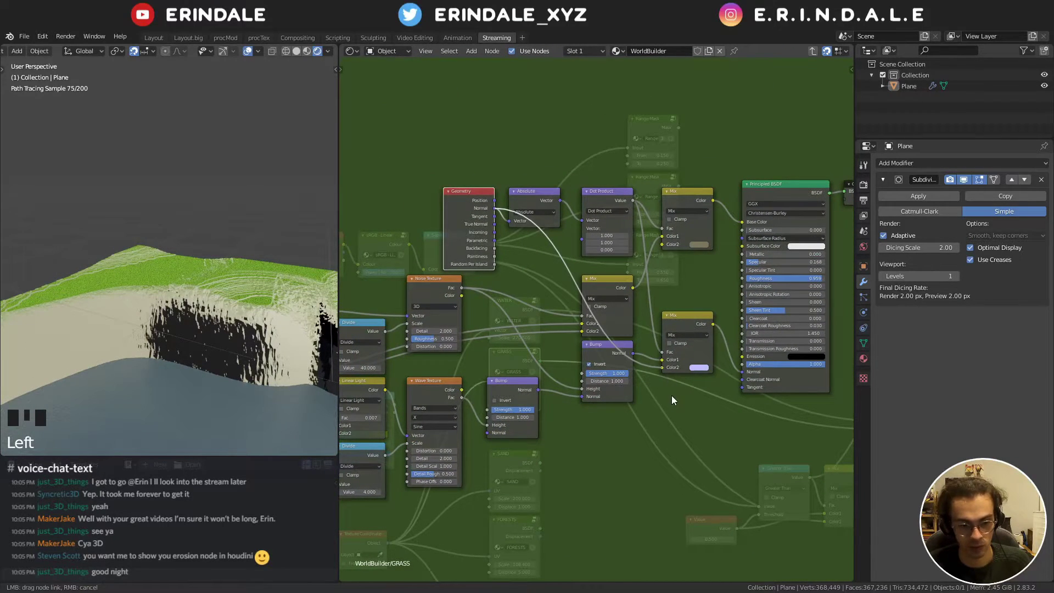
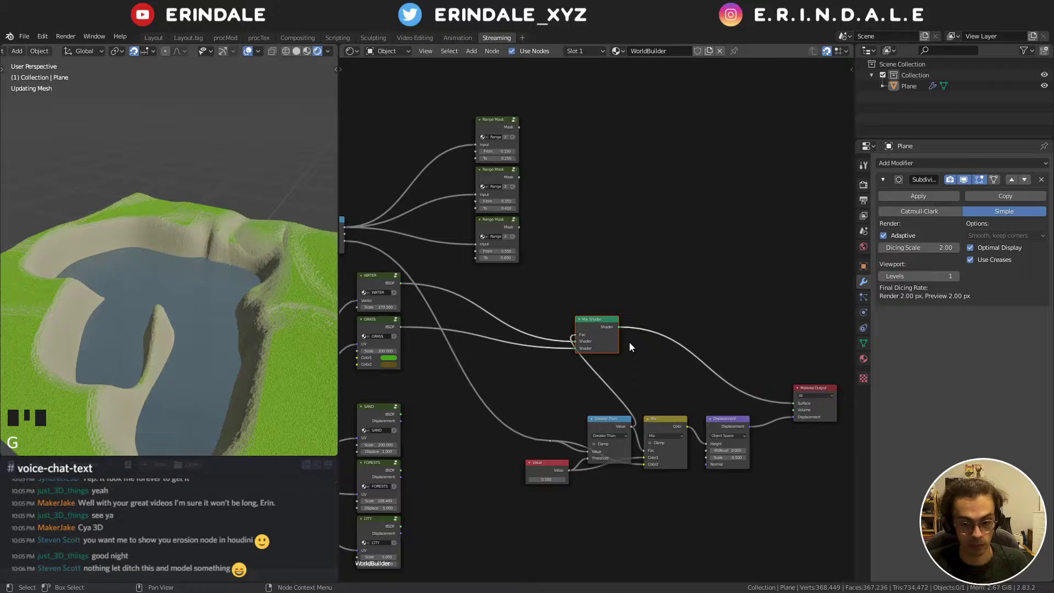
# - Move the Value, Greater Than, Mix and Displacement nodes left to make room
pyautogui.click(518, 388)
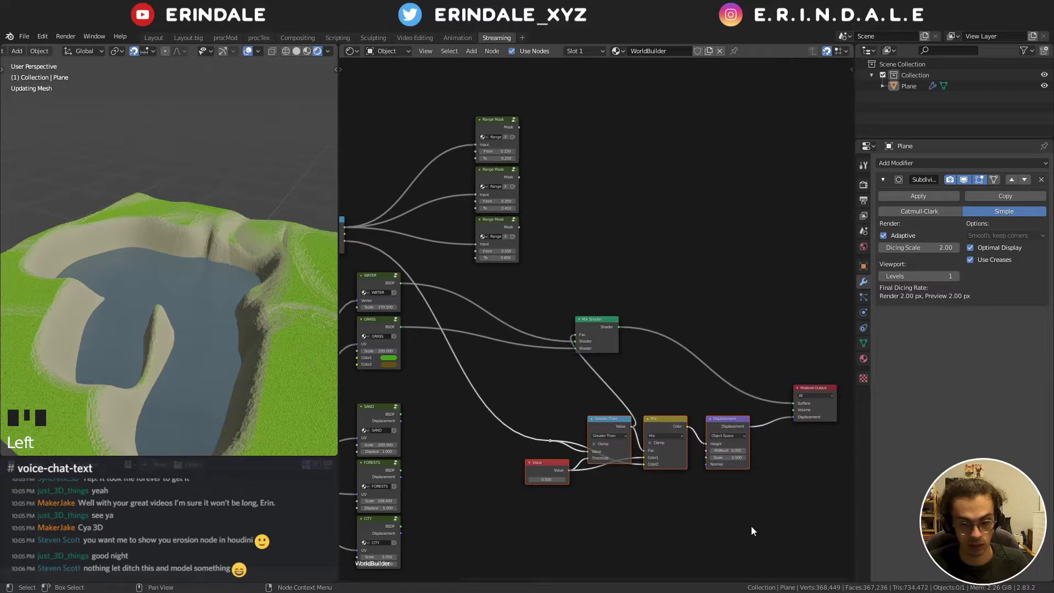
pyautogui.click(505, 372)
pyautogui.press('g')
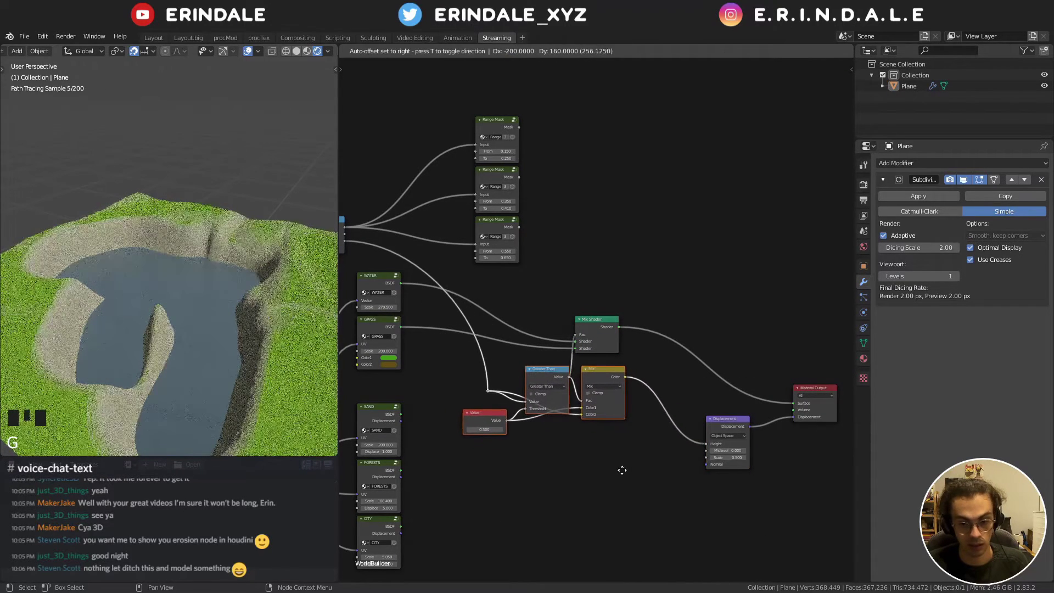
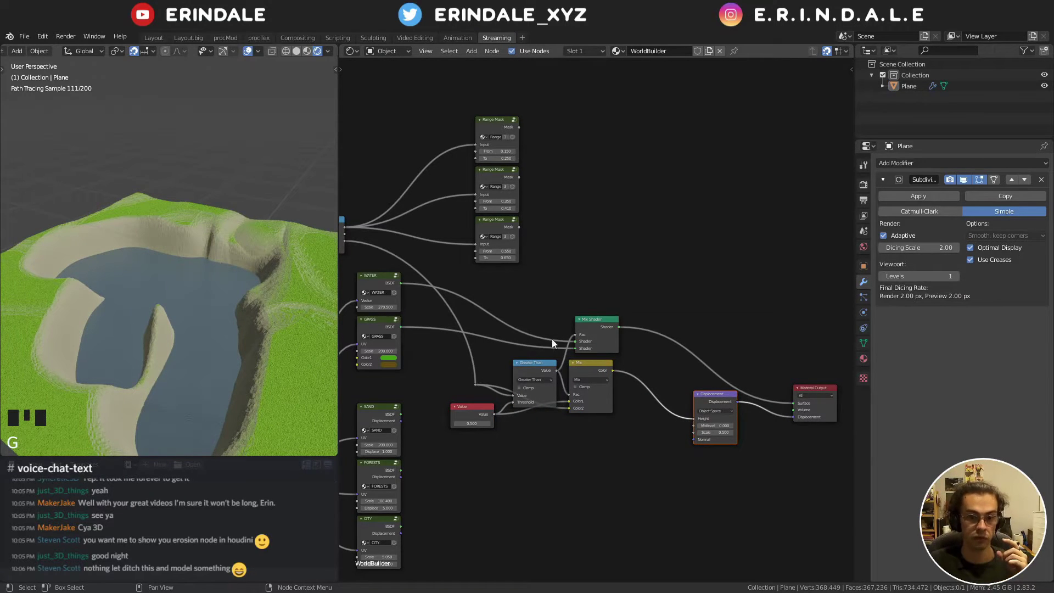
pyautogui.click(595, 367)
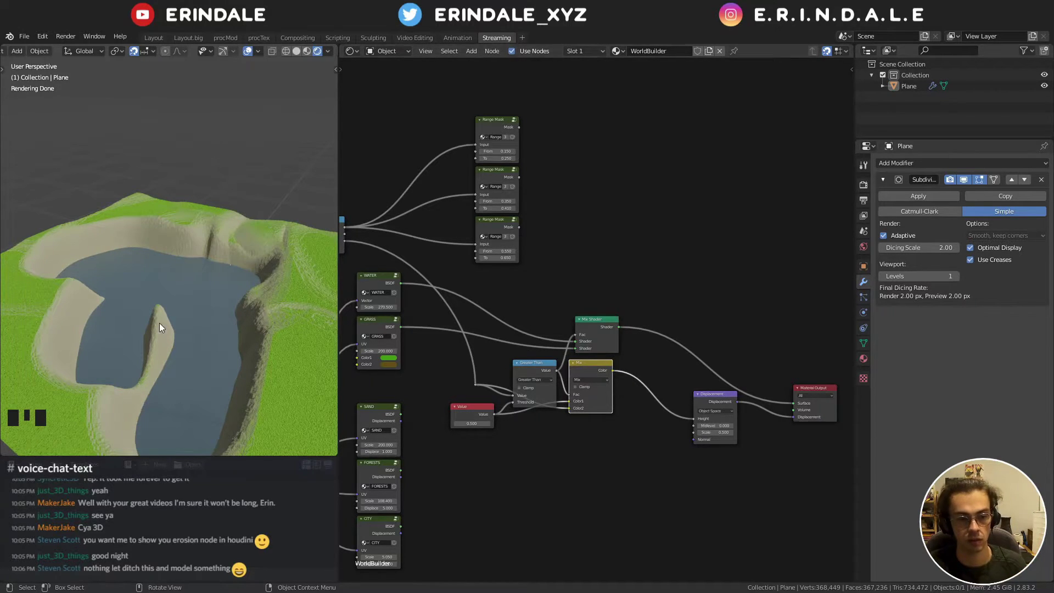
pyautogui.moveTo(145, 275); pyautogui.dragTo(219, 199)
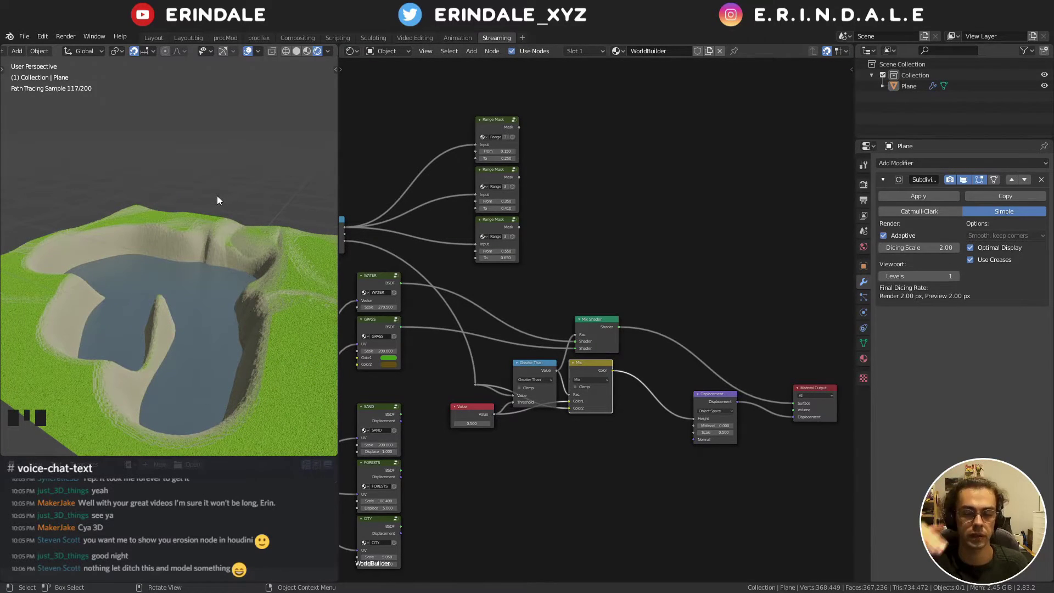
# - Add a second Mix Shader via a reroute and feed it from the first Mix Shader
pyautogui.click(597, 327)
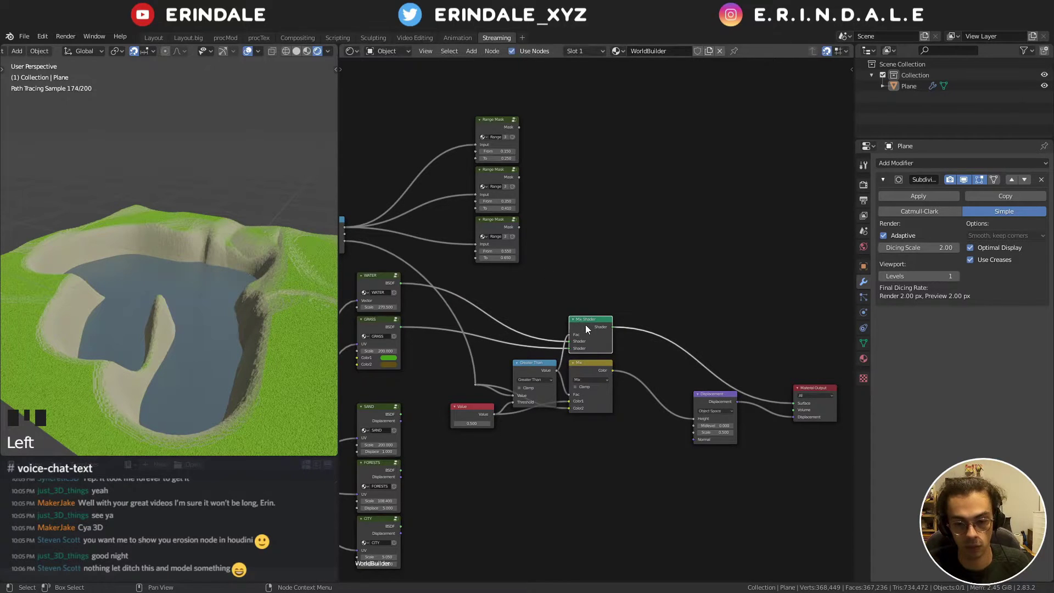
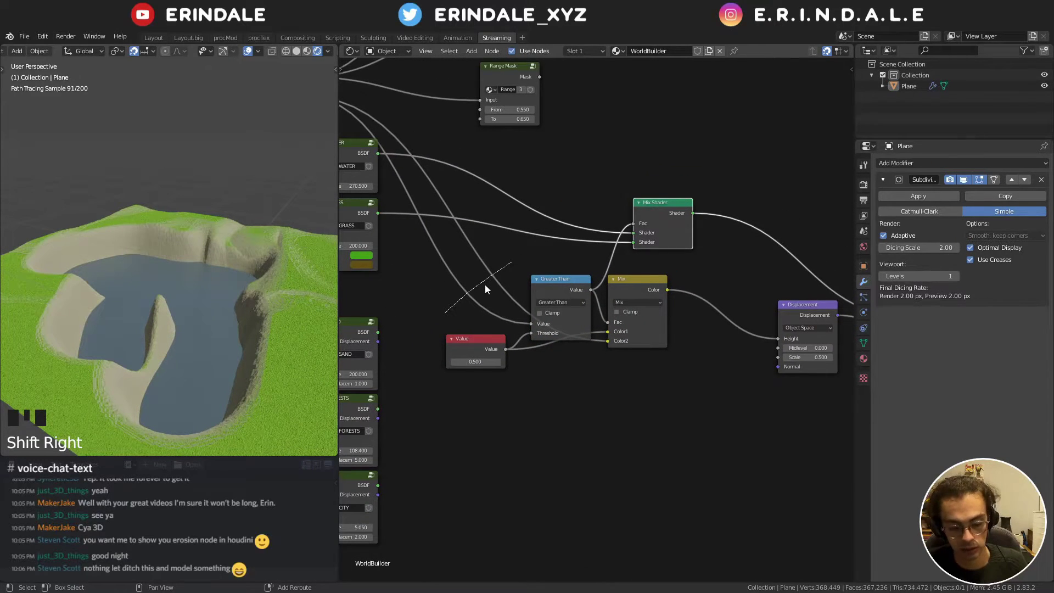
pyautogui.press('g')
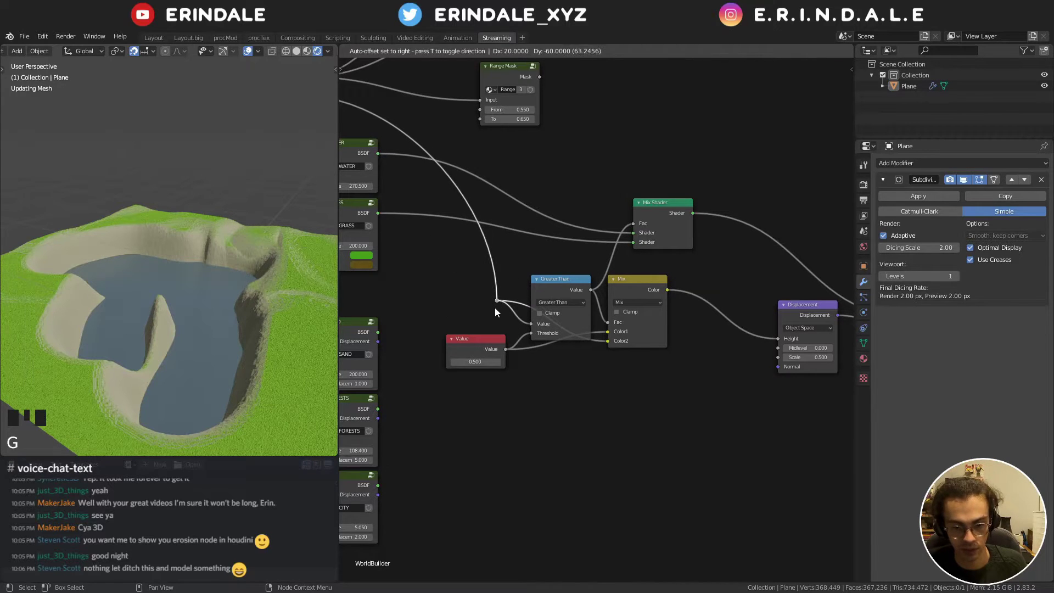
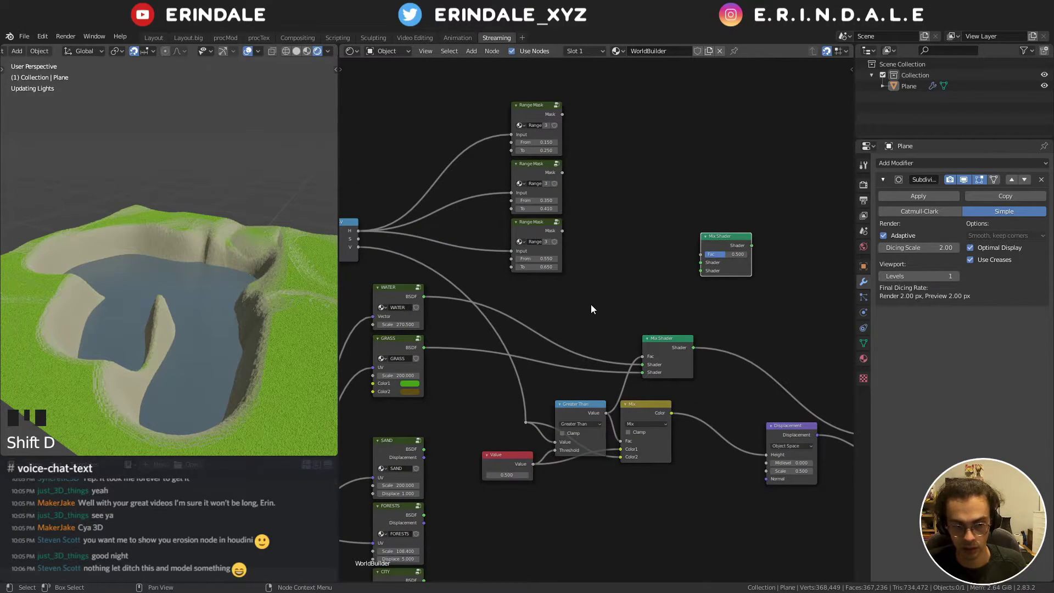
pyautogui.moveTo(590, 307); pyautogui.dragTo(576, 351)
# - Place the new Mix Shader on the Material Output Surface link after the first Mix Shader
pyautogui.click(576, 351)
pyautogui.click(601, 245)
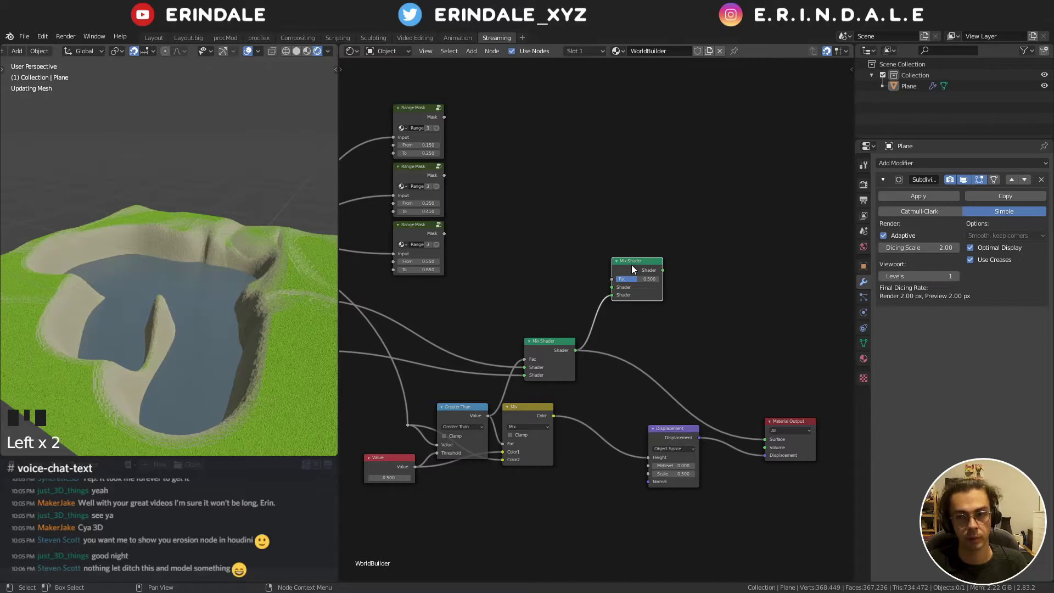
pyautogui.moveTo(695, 299); pyautogui.dragTo(643, 277)
pyautogui.scroll(-3)
pyautogui.moveTo(632, 278); pyautogui.dragTo(450, 392)
pyautogui.click(450, 392)
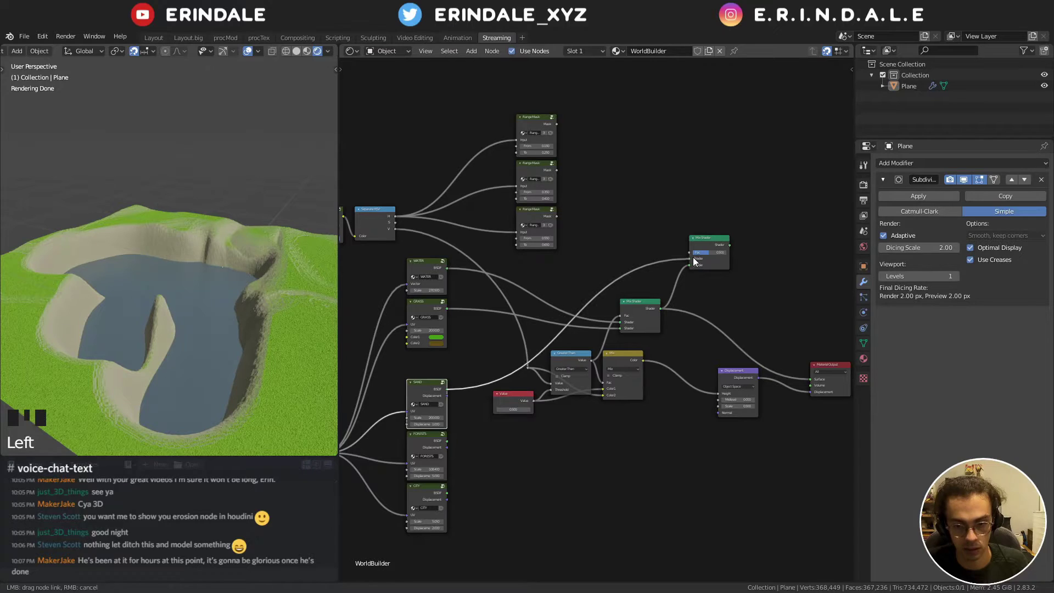
# - Connect the SAND group's shader output to the new Mix Shader's second input
pyautogui.moveTo(583, 236); pyautogui.dragTo(694, 263)
pyautogui.scroll(3)
pyautogui.middleClick(694, 263)
pyautogui.click(653, 215)
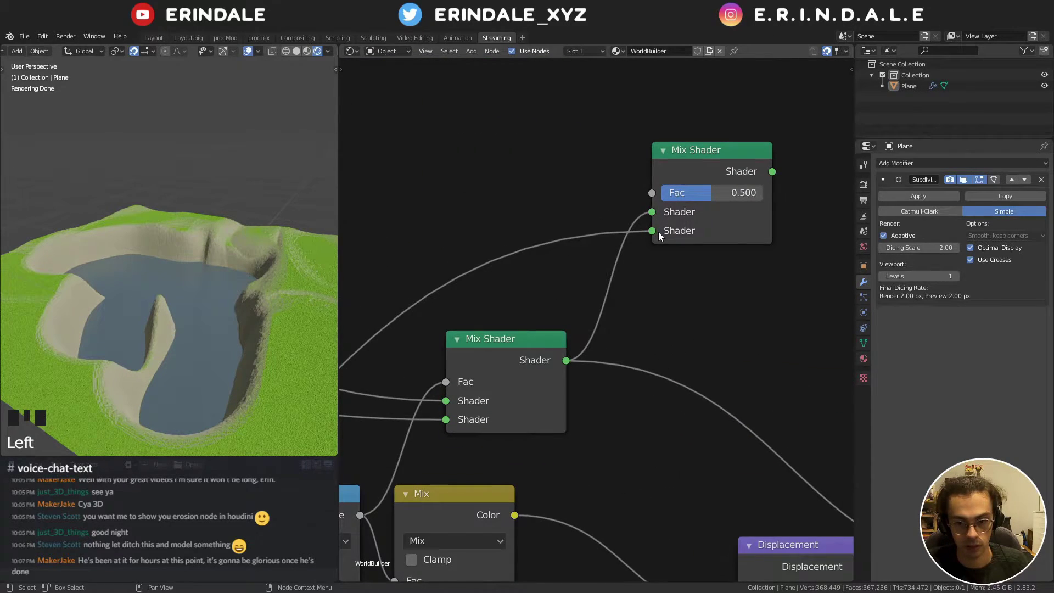
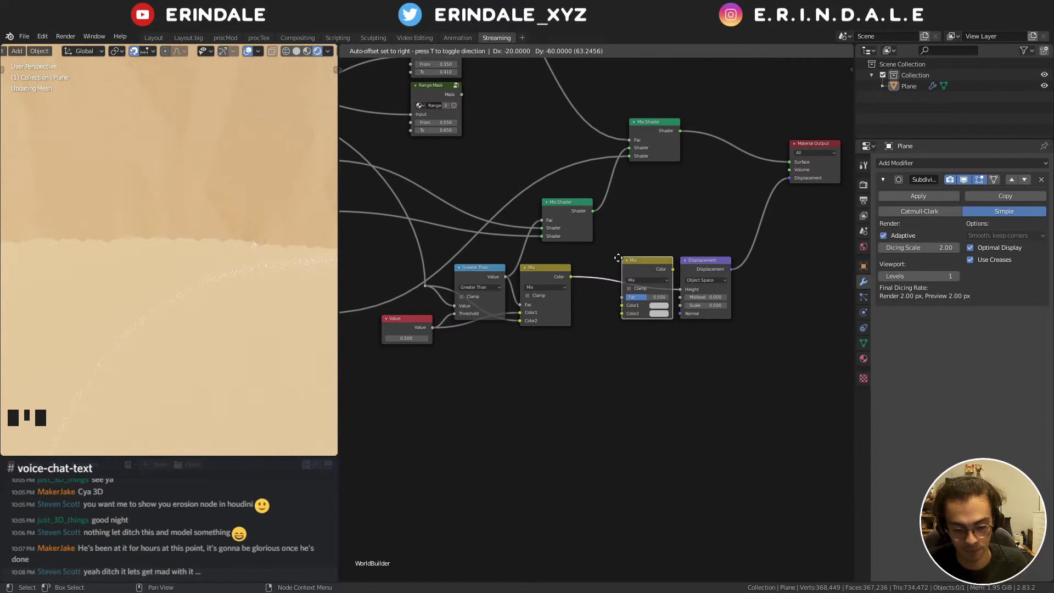
# - Insert a MixRGB node set to Add on the link feeding the Displacement node
pyautogui.moveTo(646, 278); pyautogui.dragTo(539, 210)
pyautogui.moveTo(540, 210); pyautogui.dragTo(504, 93)
pyautogui.click(503, 92)
pyautogui.scroll(-3)
pyautogui.moveTo(399, 424); pyautogui.dragTo(399, 421)
pyautogui.click(399, 421)
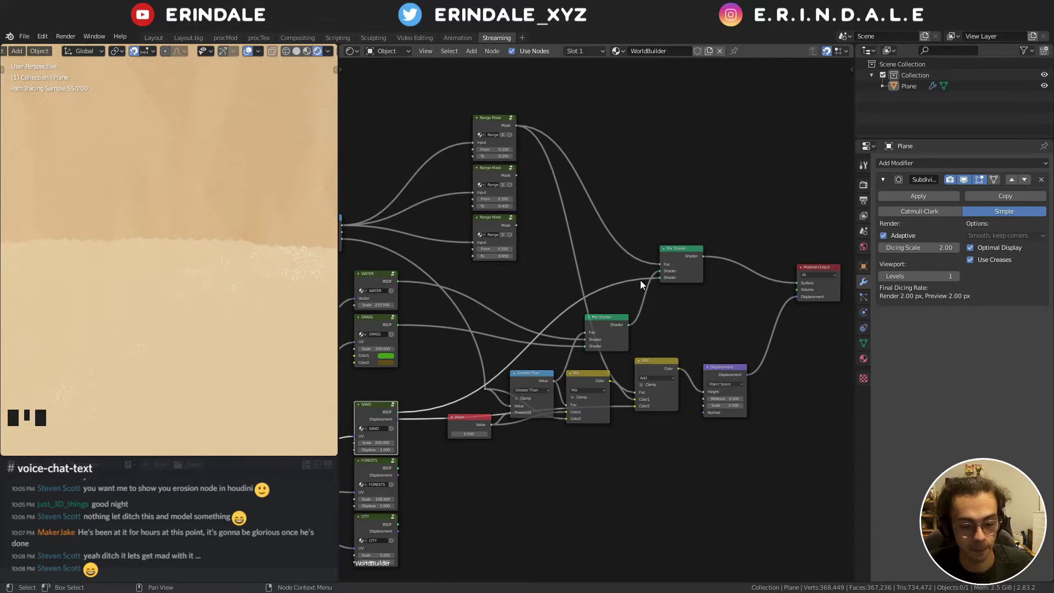
# - Connect both height outputs into the Add node so terrain renders sand beside water
pyautogui.moveTo(690, 337); pyautogui.dragTo(622, 314)
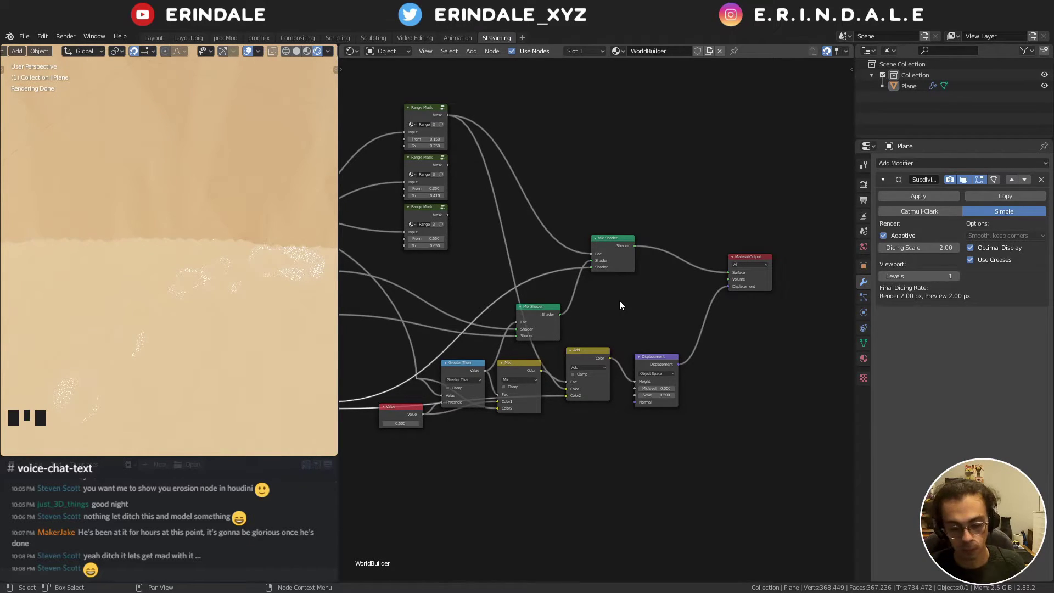
pyautogui.moveTo(527, 307); pyautogui.dragTo(585, 280)
pyautogui.scroll(-3)
pyautogui.moveTo(642, 280); pyautogui.dragTo(613, 265)
pyautogui.click(613, 265)
pyautogui.scroll(-3)
pyautogui.scroll(-3)
pyautogui.scroll(-3)
# - Orbit and frame the terrain around the sand, grass and water area
pyautogui.press('KP_Decimal')
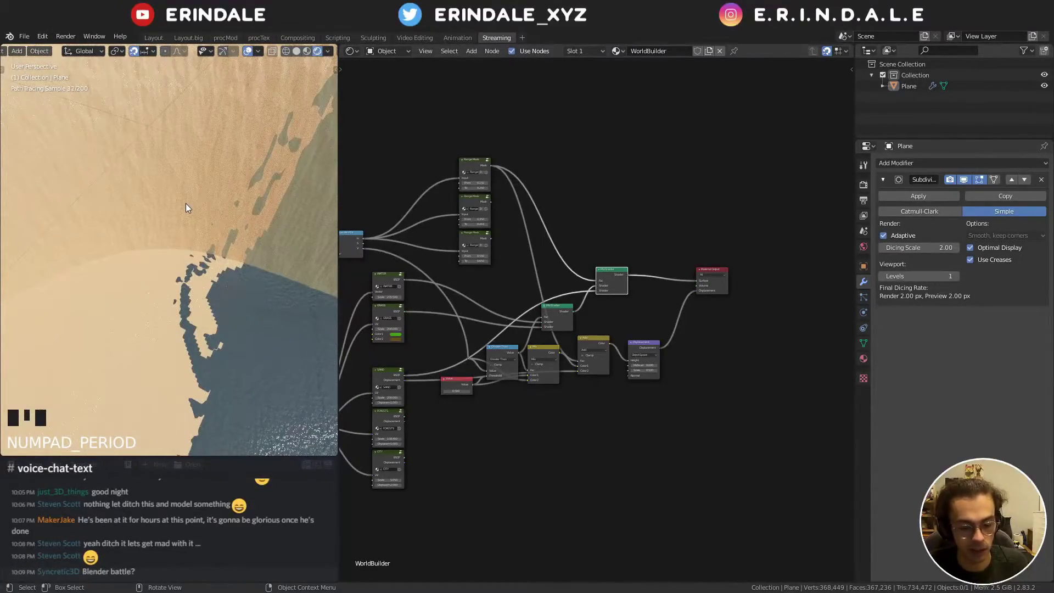
pyautogui.moveTo(194, 204); pyautogui.dragTo(173, 230)
pyautogui.scroll(-3)
pyautogui.moveTo(178, 248); pyautogui.dragTo(170, 223)
pyautogui.scroll(3)
pyautogui.moveTo(170, 224); pyautogui.dragTo(573, 284)
pyautogui.scroll(3)
pyautogui.moveTo(586, 291); pyautogui.dragTo(533, 317)
pyautogui.moveTo(533, 317); pyautogui.dragTo(521, 352)
# - Duplicate a Mix Shader and drop it on the link into Material Output
pyautogui.press('shift+d')
pyautogui.click(523, 357)
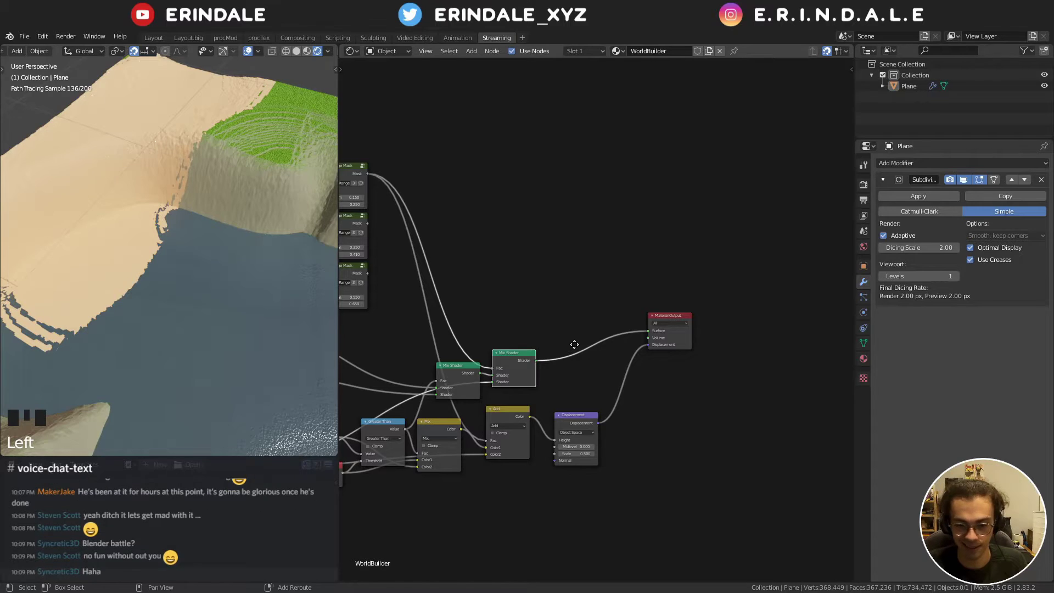
pyautogui.press('shift+d')
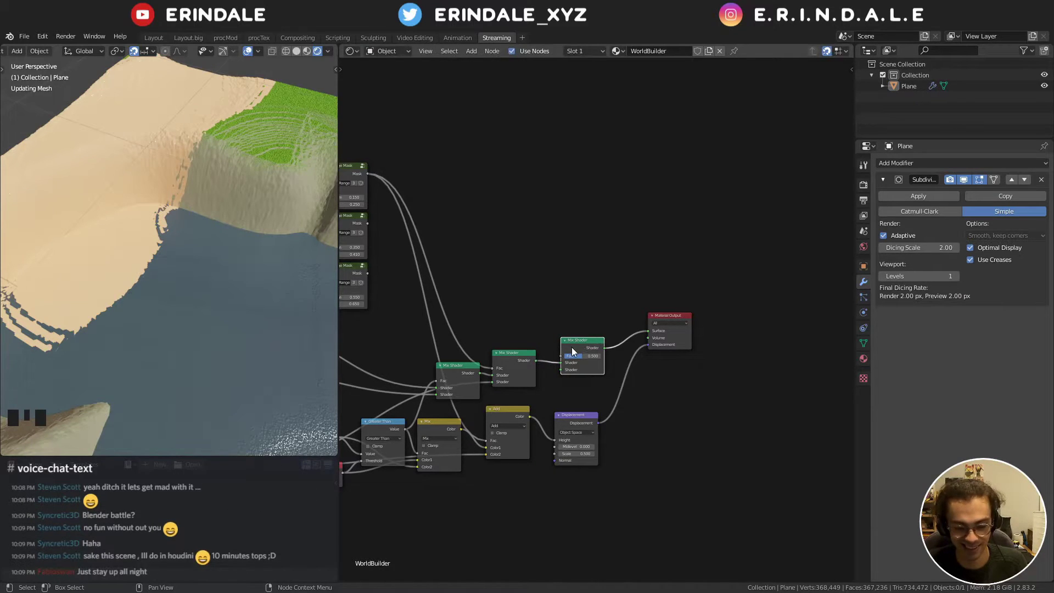
pyautogui.scroll(3)
pyautogui.moveTo(586, 403); pyautogui.dragTo(514, 338)
pyautogui.click(514, 338)
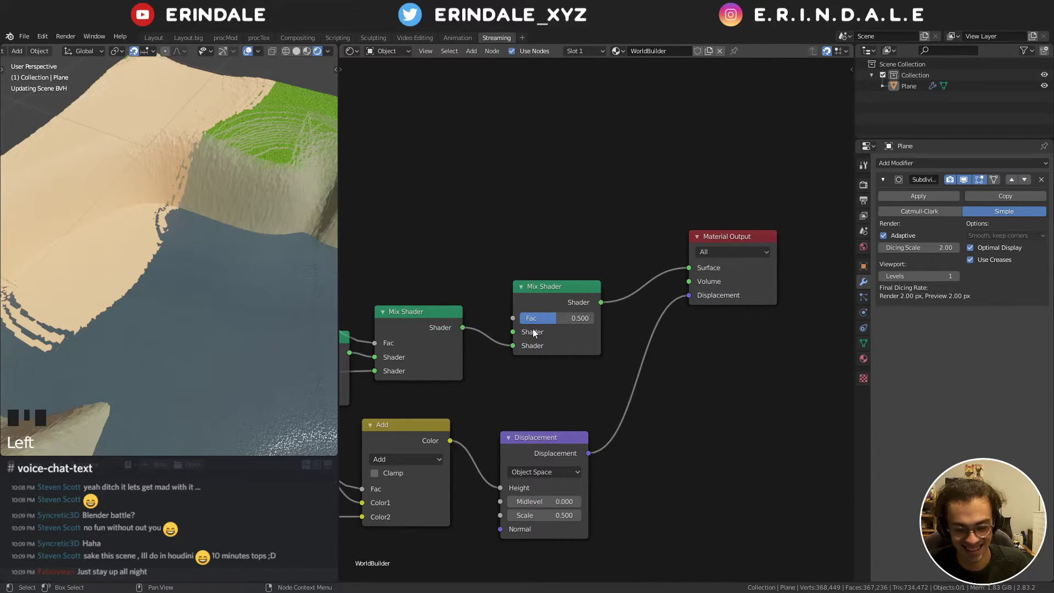
pyautogui.click(558, 300)
# - Feed the third Mix Shader with the FORESTS shader and a Range Mask as its factor
pyautogui.scroll(-3)
pyautogui.middleClick(503, 297)
pyautogui.scroll(-3)
pyautogui.moveTo(541, 289); pyautogui.dragTo(434, 401)
pyautogui.click(434, 401)
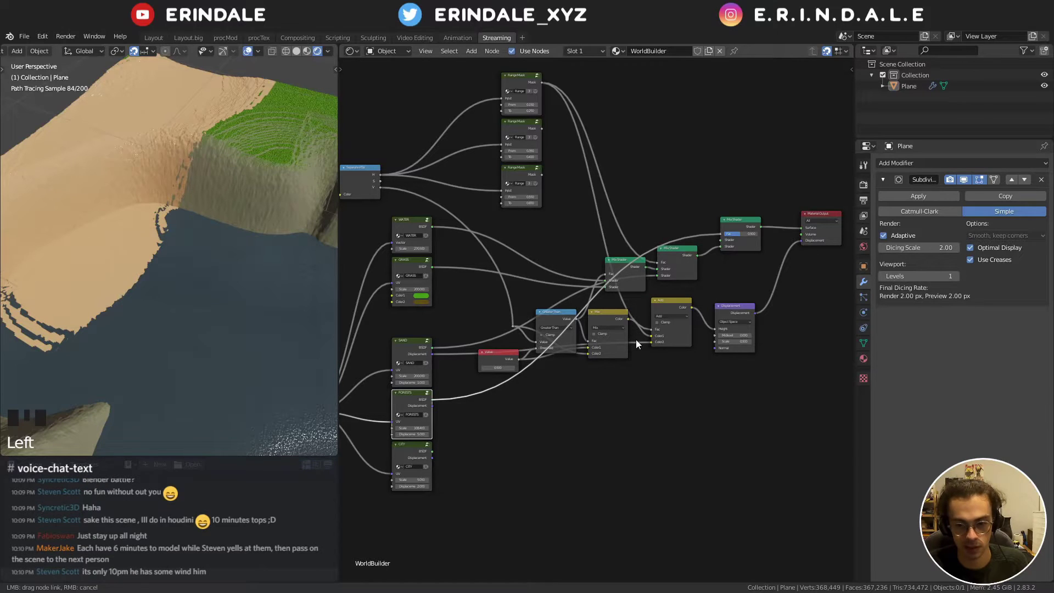
pyautogui.moveTo(638, 342); pyautogui.dragTo(722, 235)
pyautogui.click(722, 236)
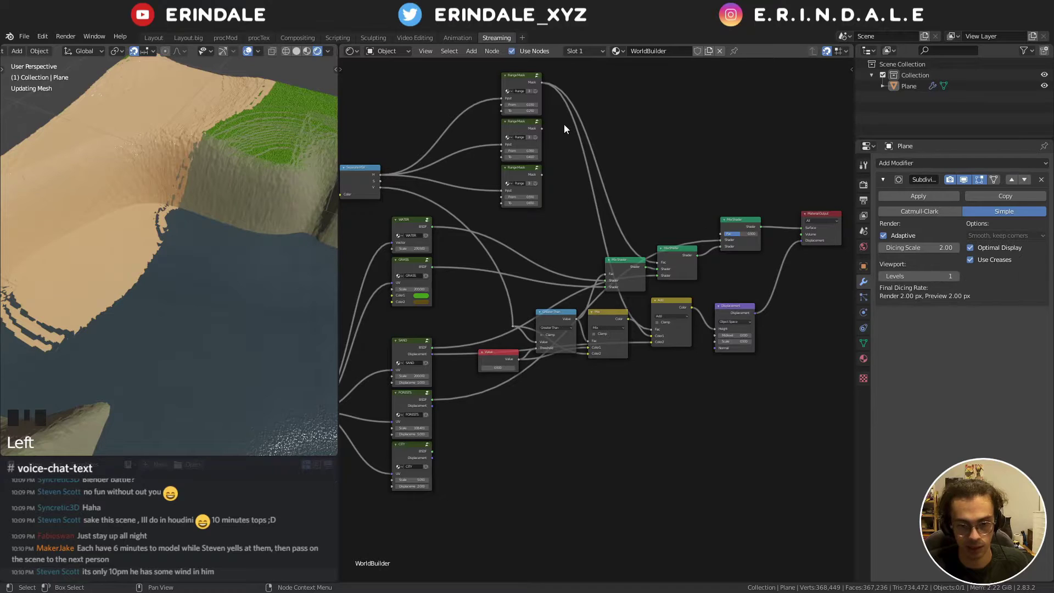
pyautogui.moveTo(567, 142); pyautogui.dragTo(559, 140)
pyautogui.click(560, 140)
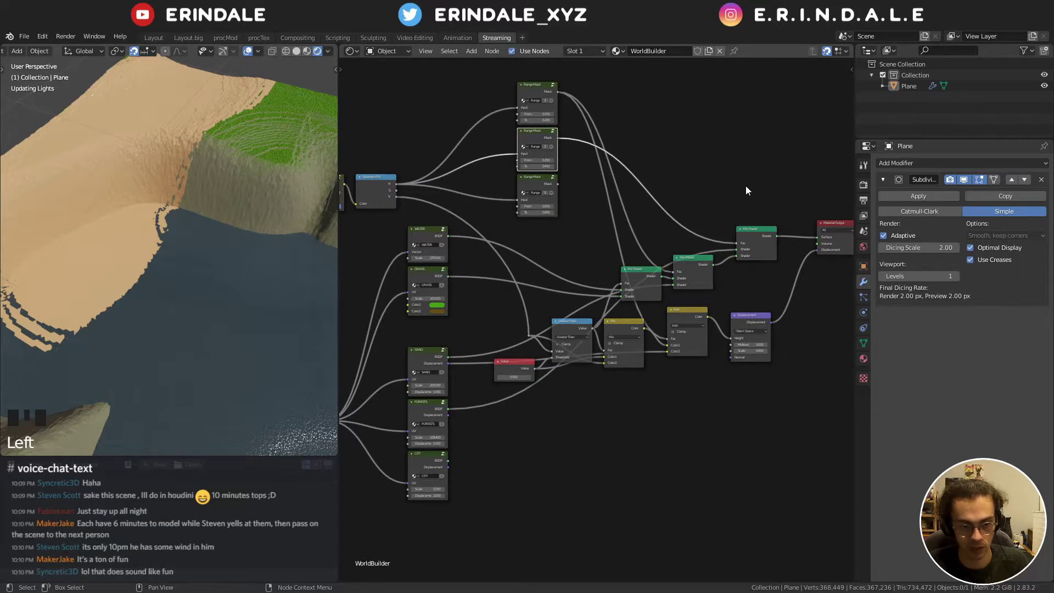
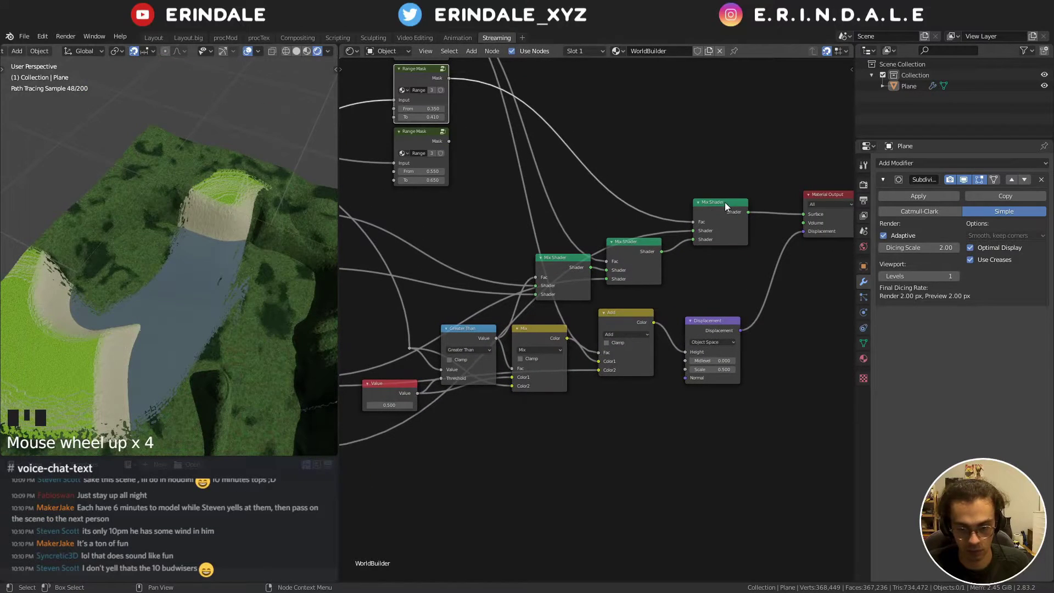
# - Preview a Range Mask on the terrain through a Viewer node
pyautogui.click(729, 213)
pyautogui.moveTo(594, 172); pyautogui.dragTo(452, 174)
pyautogui.click(452, 174)
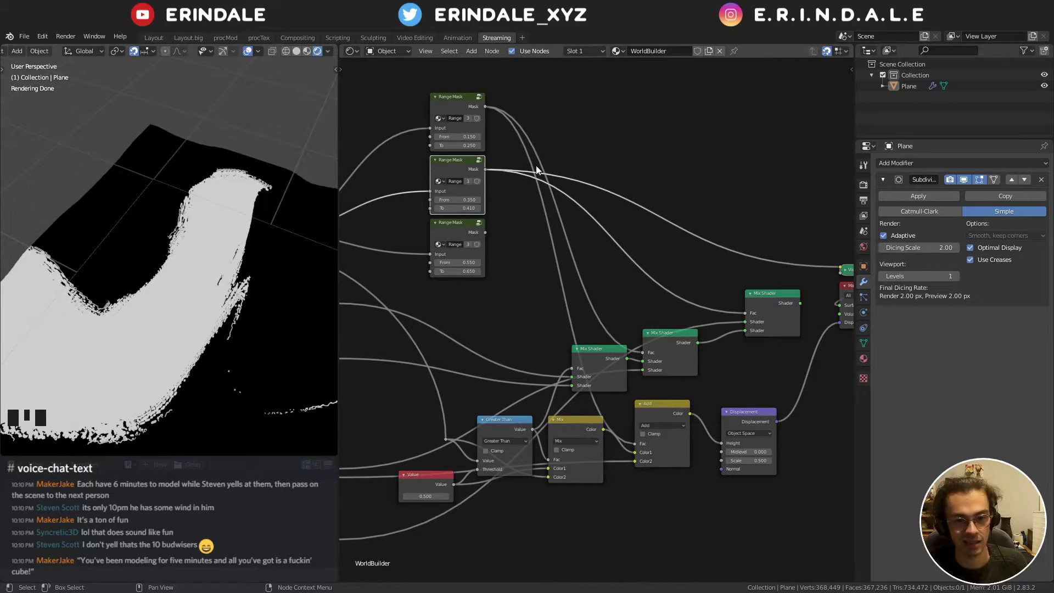
pyautogui.moveTo(600, 167); pyautogui.dragTo(600, 151)
pyautogui.click(599, 151)
# - Restore the final Mix Shader as output so forest, grass, sand and water render
pyautogui.press('g')
pyautogui.moveTo(603, 190); pyautogui.dragTo(618, 217)
pyautogui.click(617, 218)
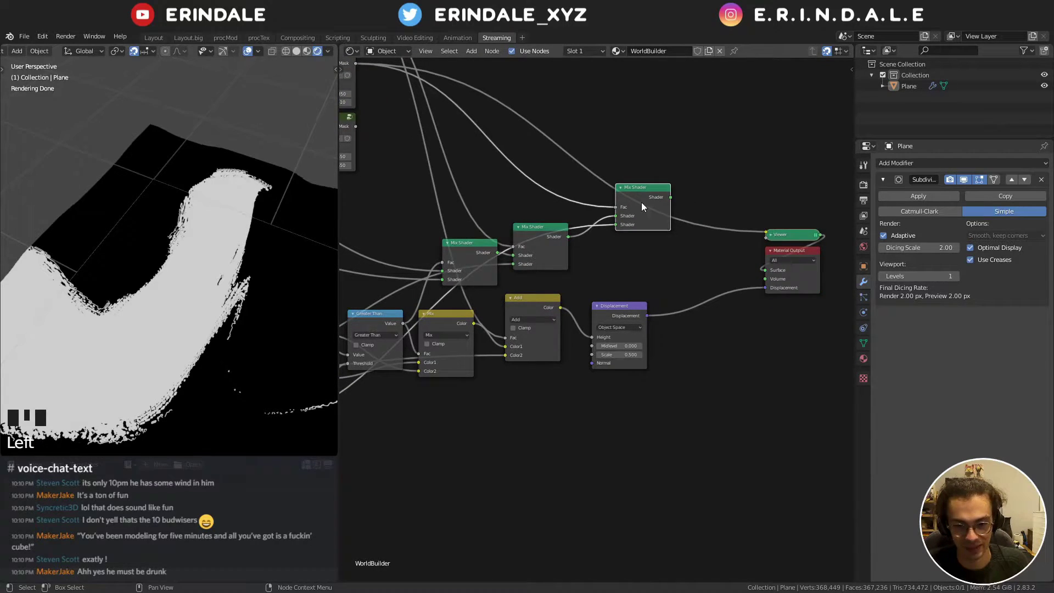
pyautogui.moveTo(652, 192); pyautogui.dragTo(772, 271)
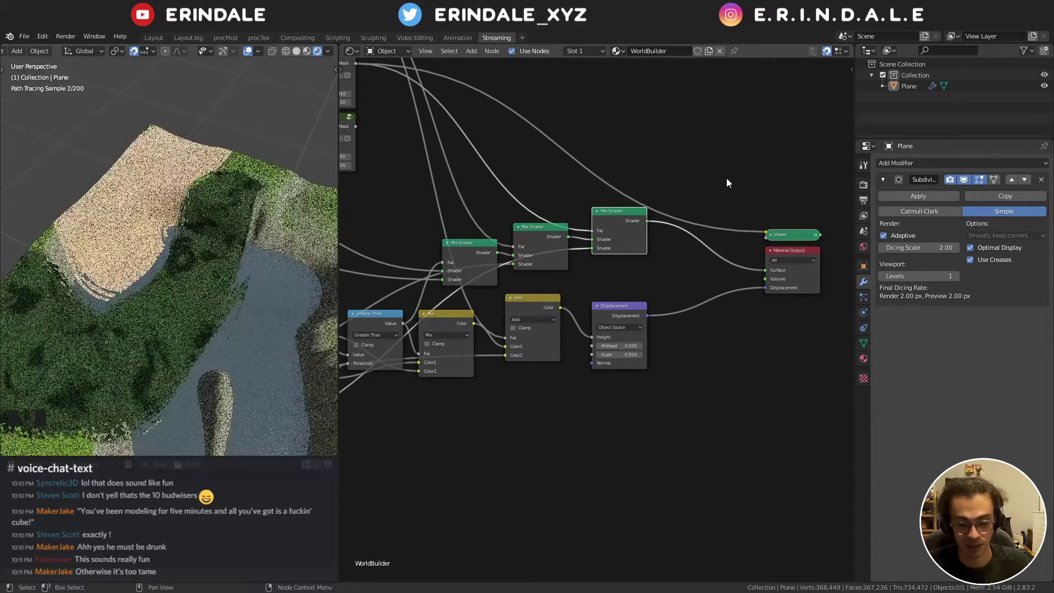
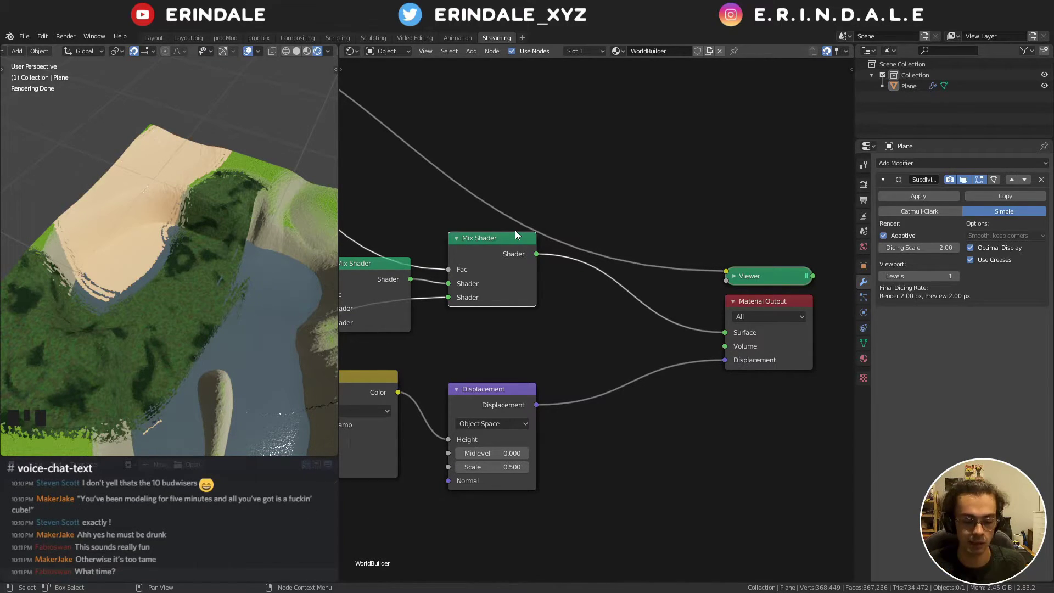
pyautogui.moveTo(543, 216); pyautogui.dragTo(485, 199)
pyautogui.click(485, 200)
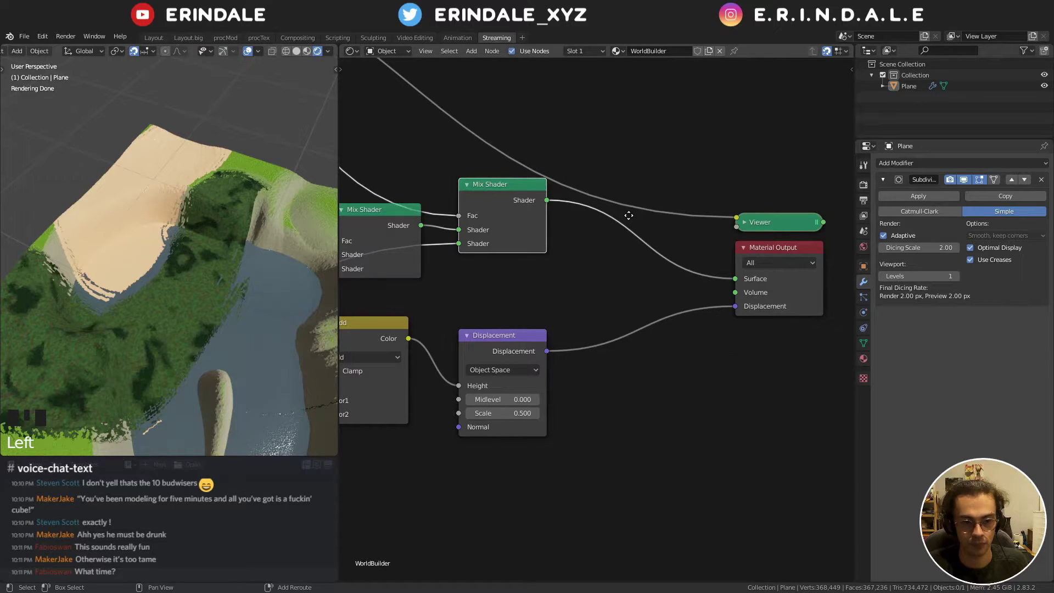
# - Add a fourth Mix Shader blending in the CITY shader with a Range Mask factor
pyautogui.press('shift+d')
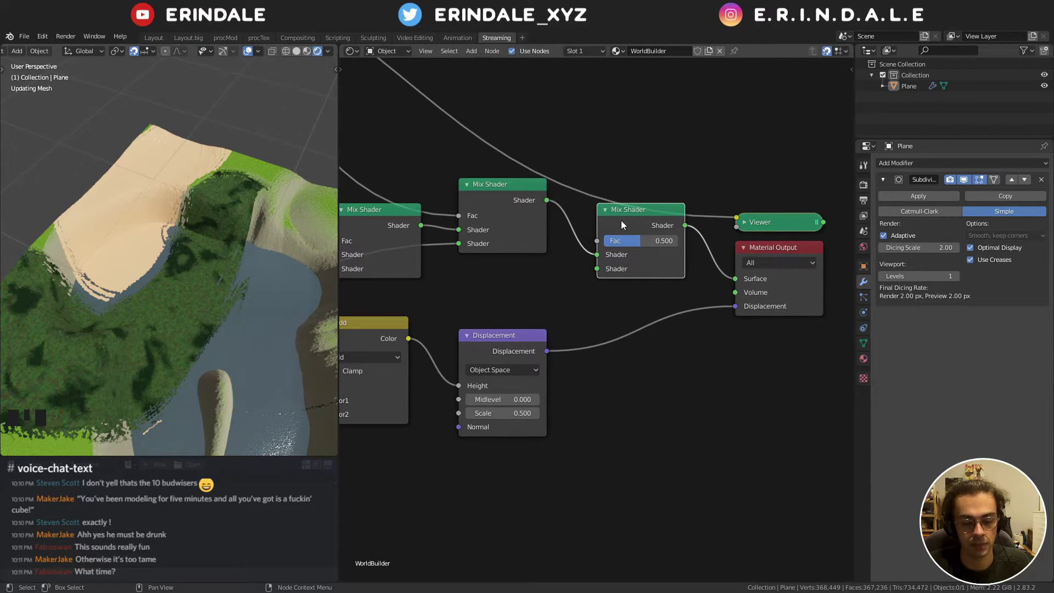
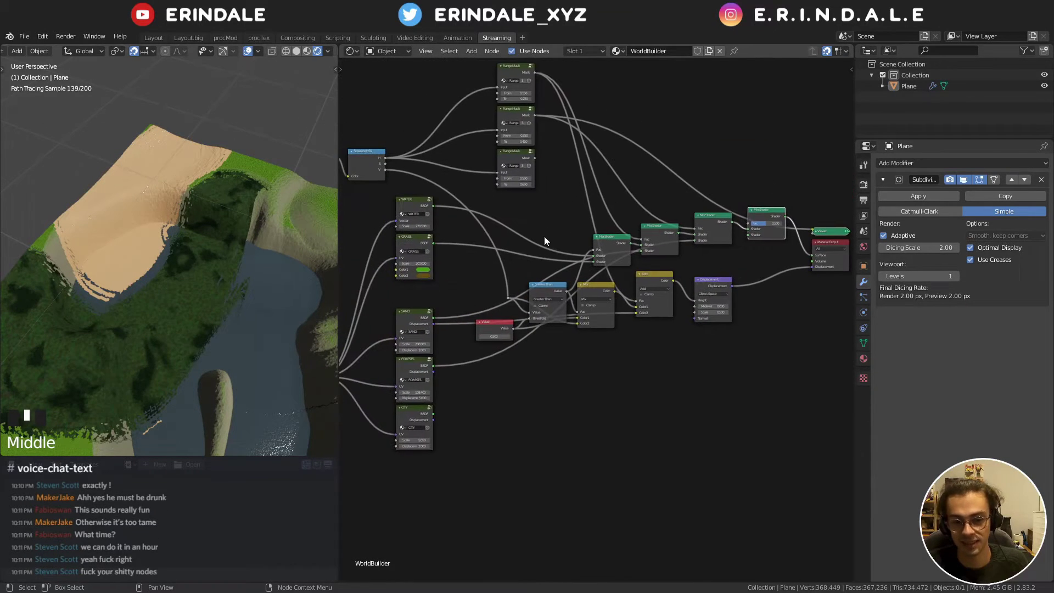
pyautogui.click(436, 417)
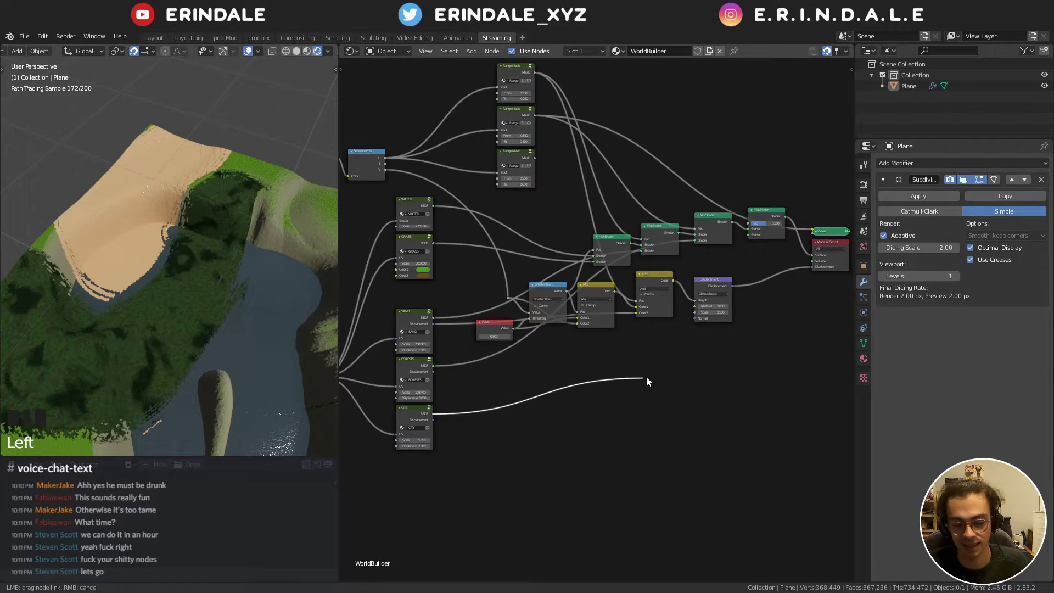
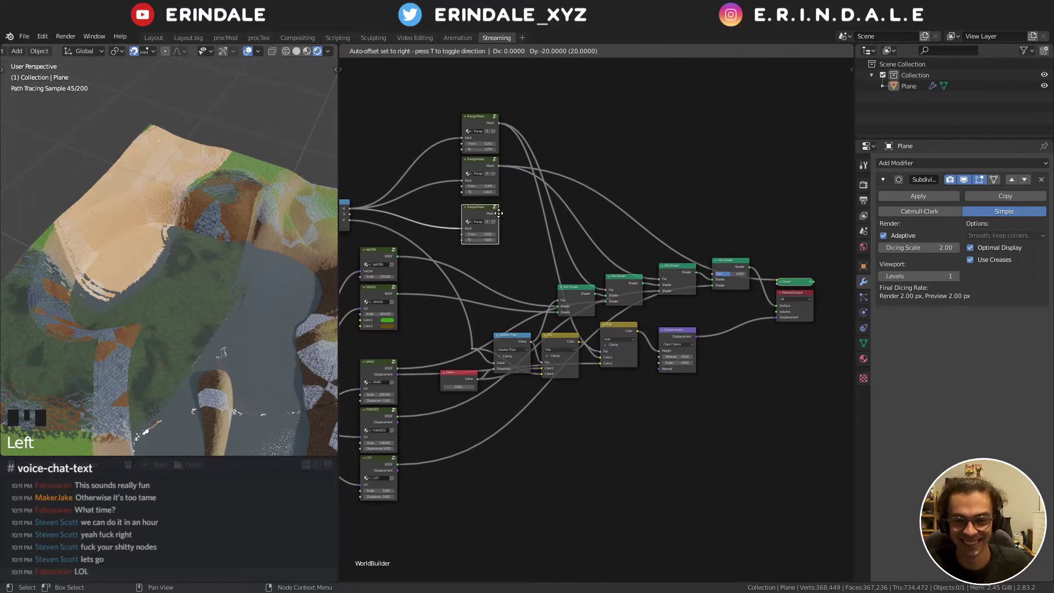
pyautogui.click(505, 216)
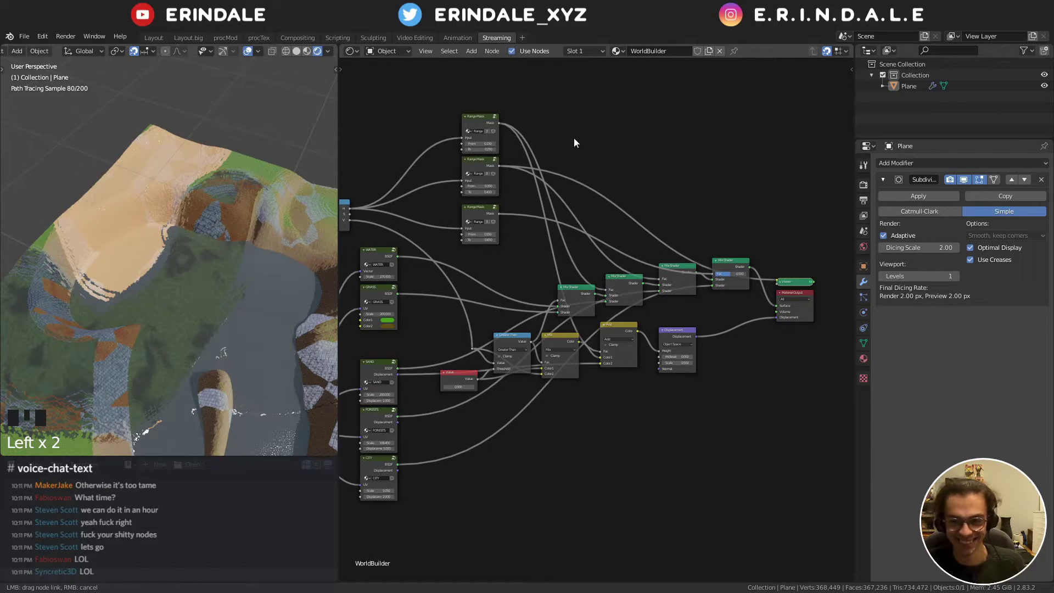
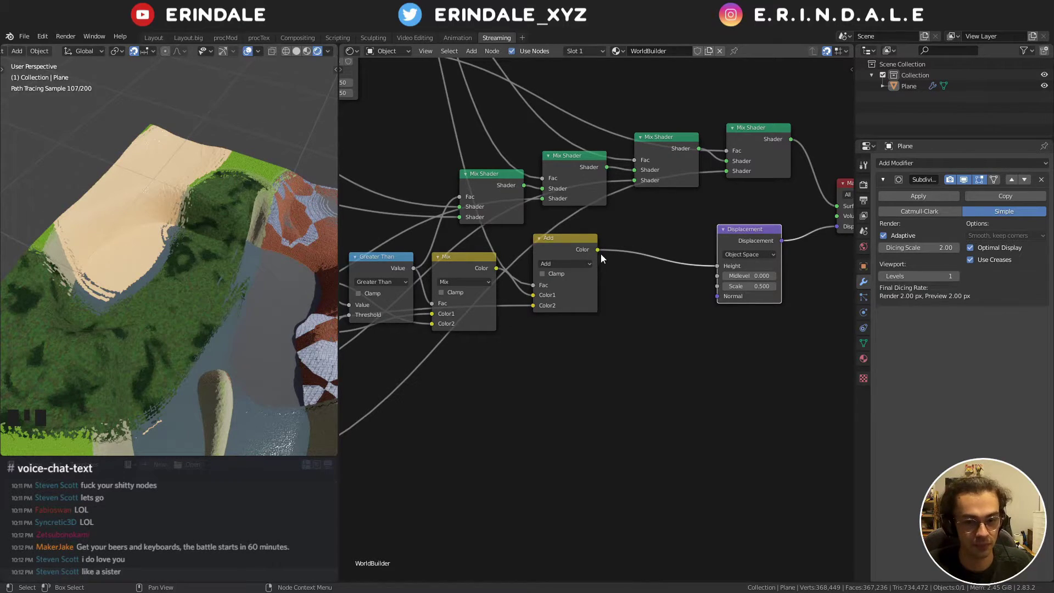
pyautogui.click(568, 243)
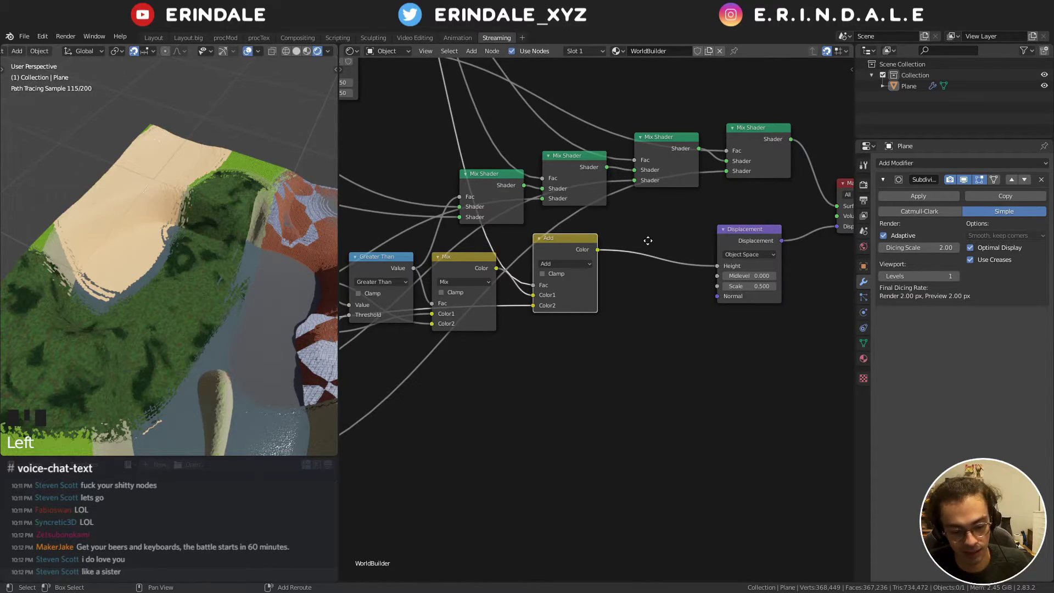
pyautogui.press('shift+d')
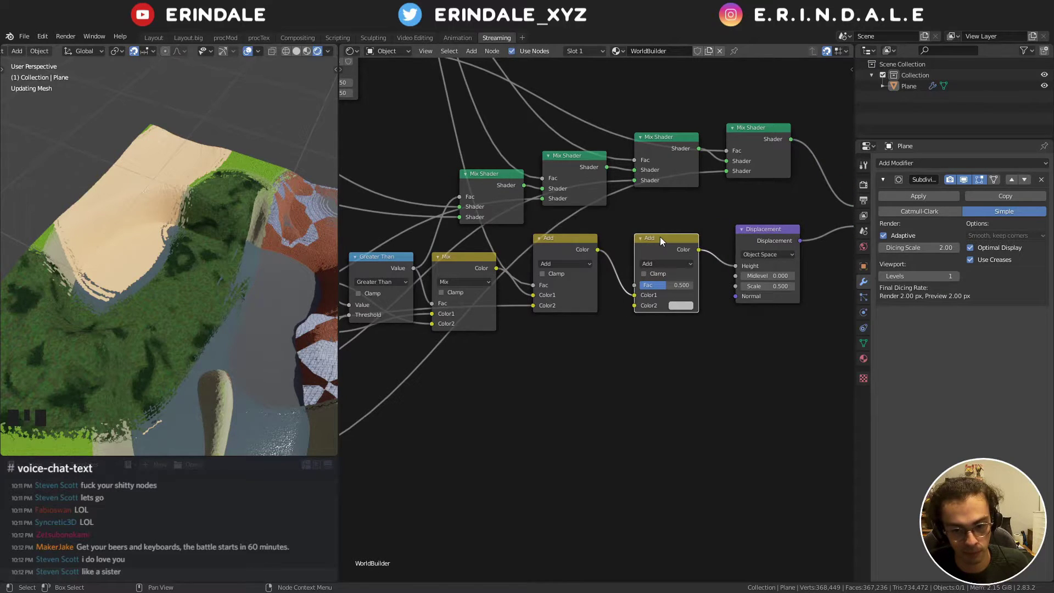
pyautogui.moveTo(658, 251); pyautogui.dragTo(667, 204)
pyautogui.scroll(-3)
pyautogui.moveTo(657, 258); pyautogui.dragTo(647, 272)
pyautogui.scroll(-3)
pyautogui.moveTo(634, 282); pyautogui.dragTo(439, 364)
pyautogui.click(439, 363)
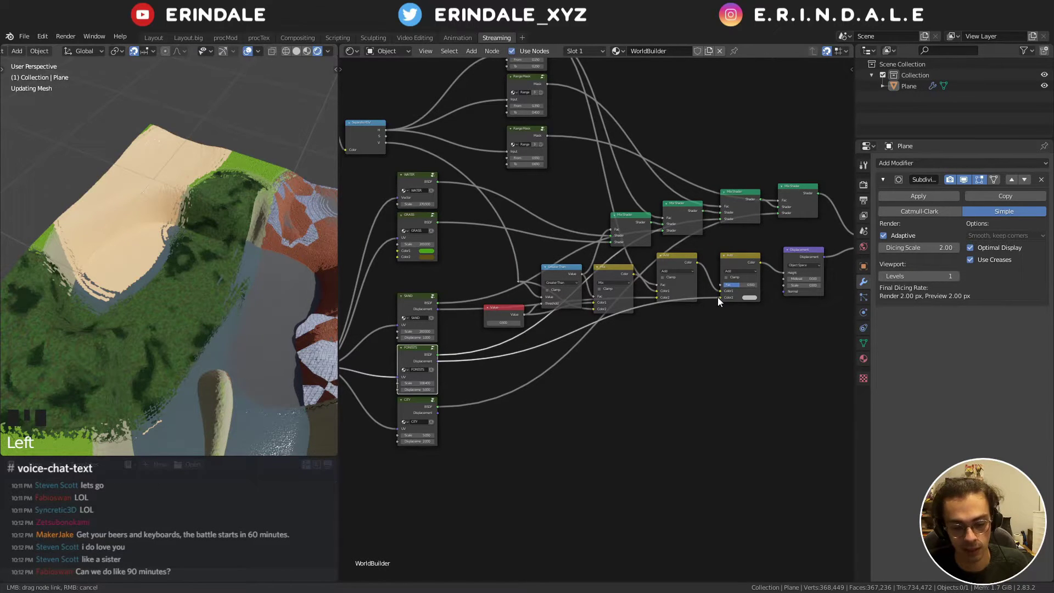
pyautogui.moveTo(721, 340); pyautogui.dragTo(701, 334)
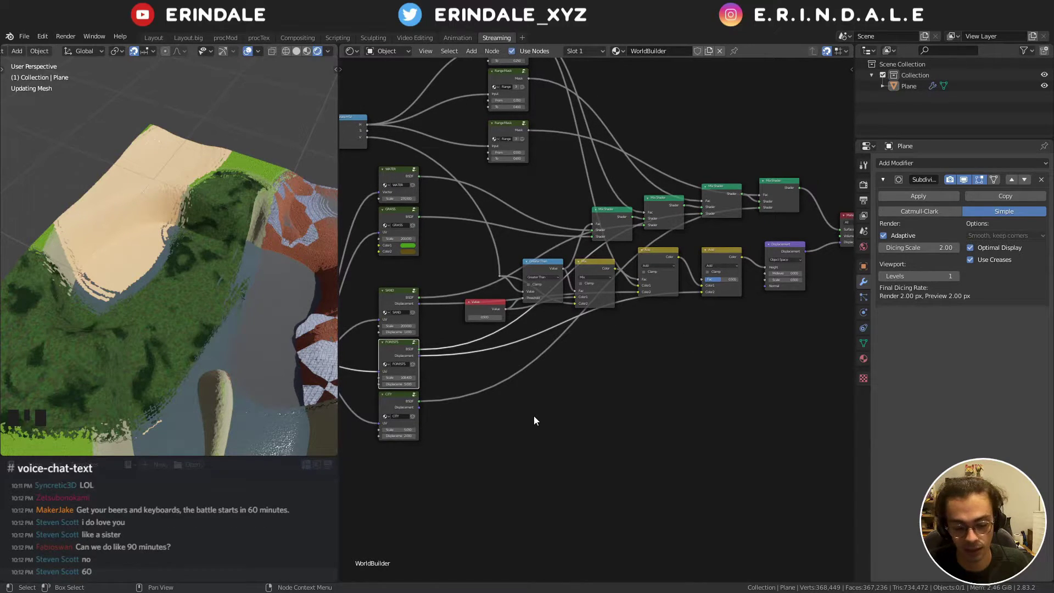
pyautogui.moveTo(537, 418); pyautogui.dragTo(410, 421)
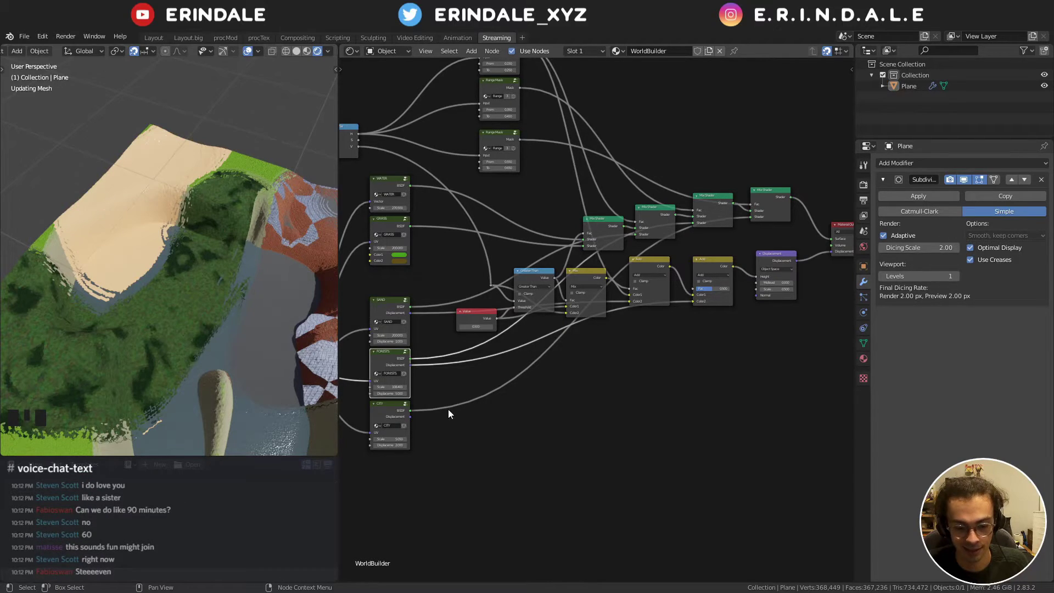
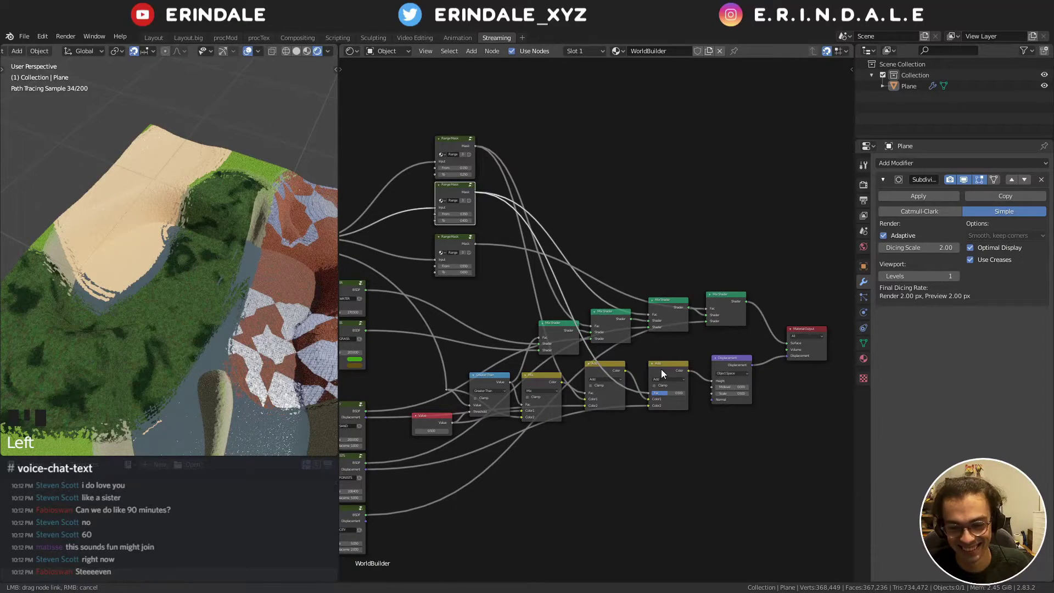
pyautogui.moveTo(606, 345); pyautogui.dragTo(299, 228)
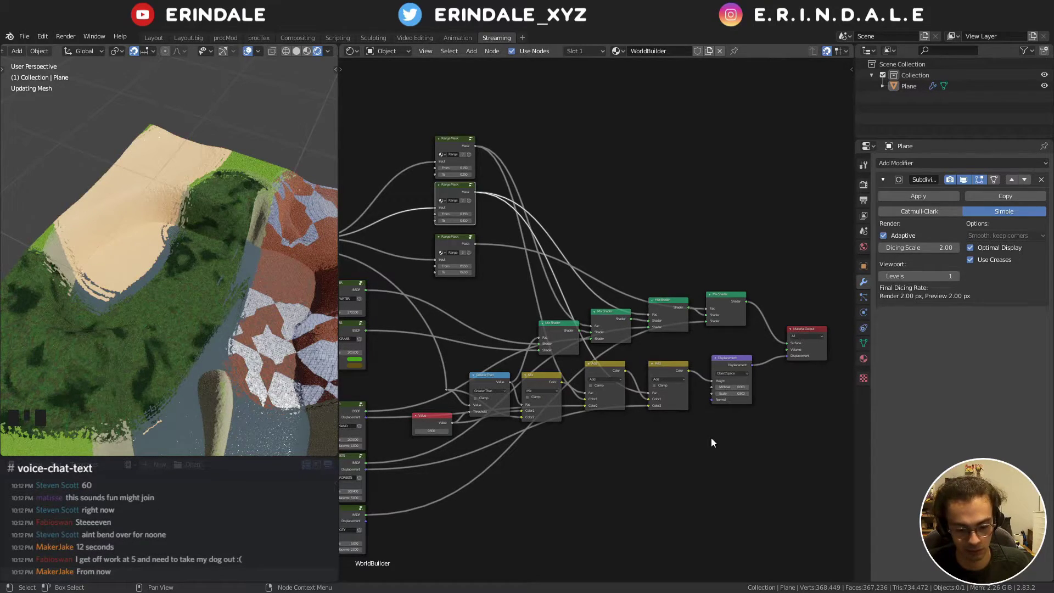
pyautogui.moveTo(712, 450); pyautogui.dragTo(644, 449)
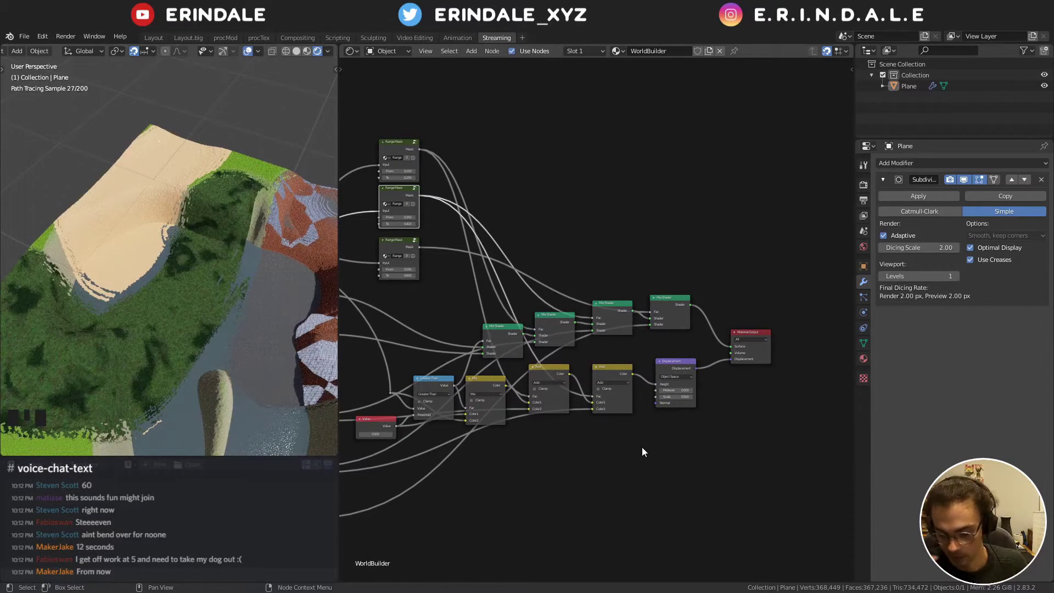
# - Duplicate the last Add node before Displacement and wire another displacement output into it
pyautogui.click(603, 370)
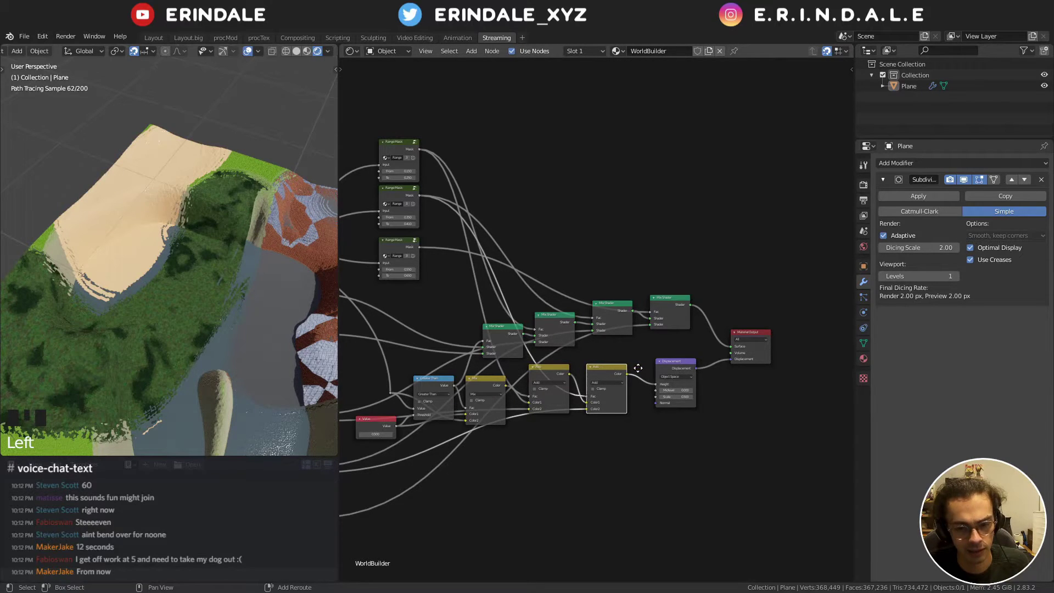
pyautogui.press('shift+d')
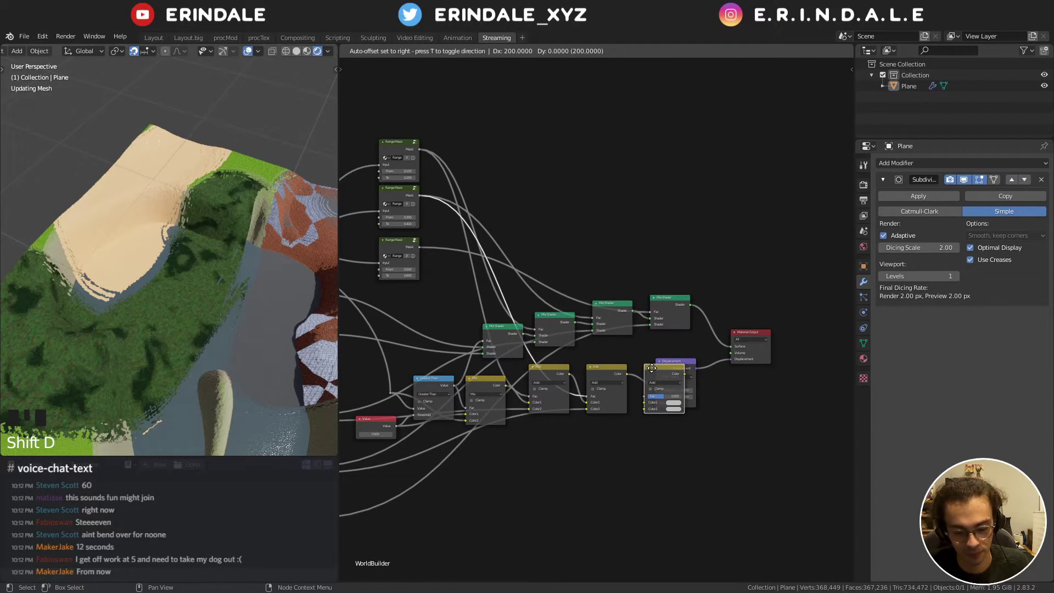
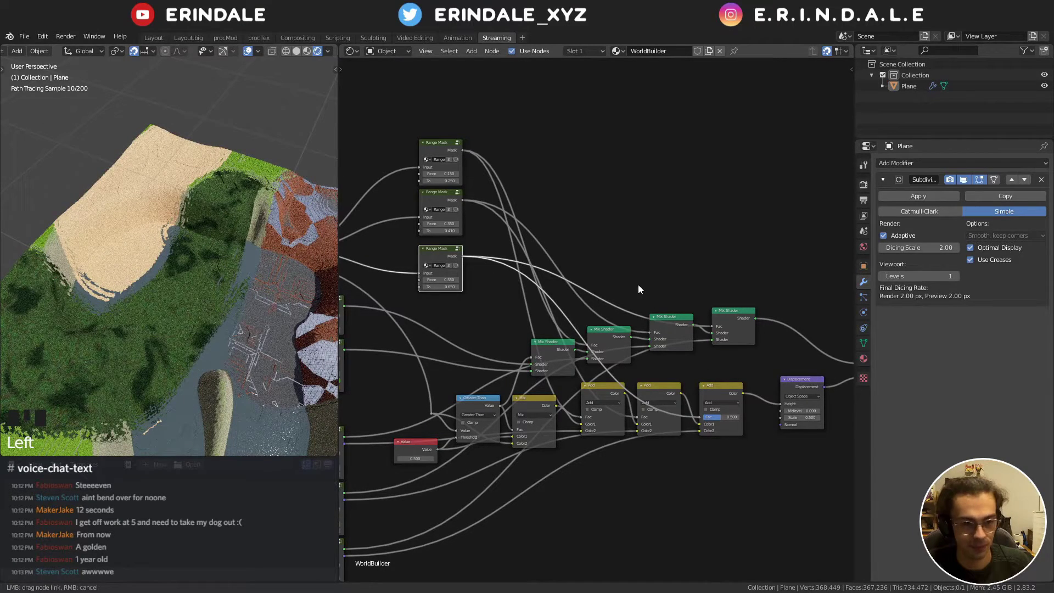
pyautogui.moveTo(642, 289); pyautogui.dragTo(642, 289)
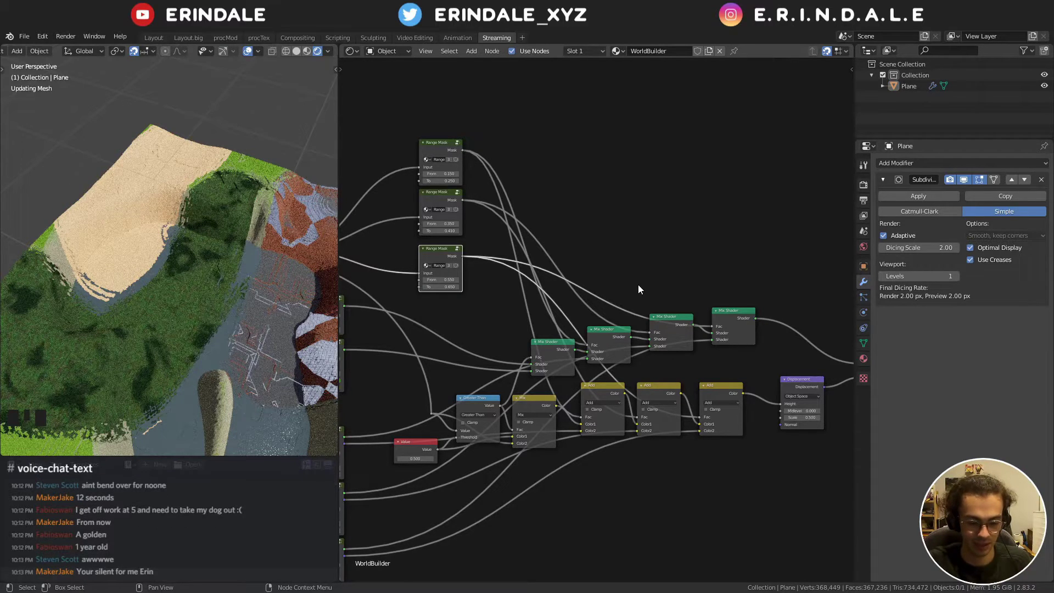
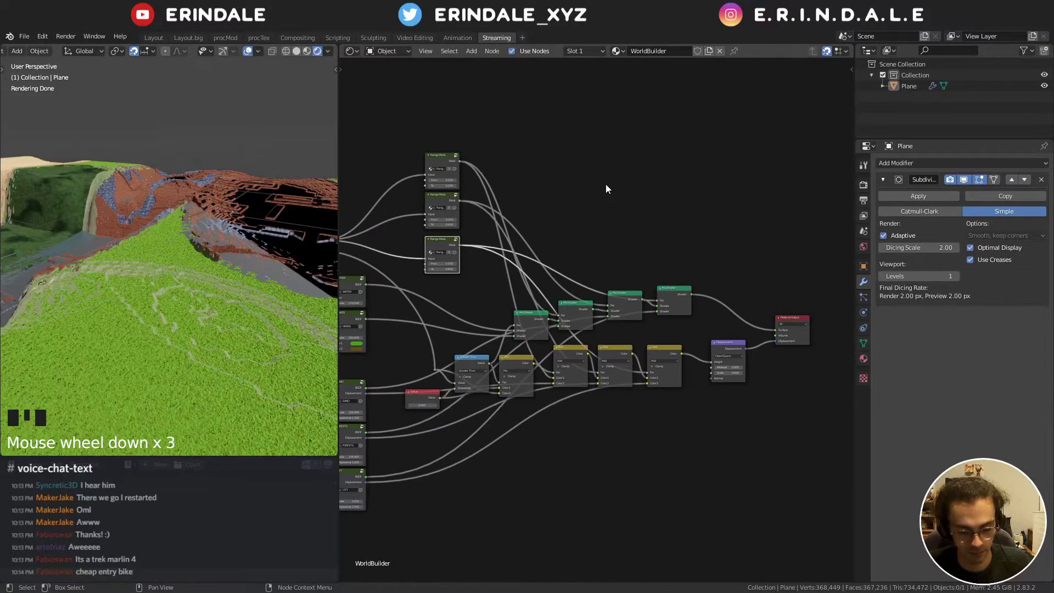
# - Orbit and zoom the terrain view in on the grassy slope beside the sand
pyautogui.scroll(-3)
pyautogui.scroll(-3)
pyautogui.moveTo(215, 290); pyautogui.dragTo(685, 352)
pyautogui.moveTo(193, 304); pyautogui.dragTo(171, 308)
pyautogui.scroll(3)
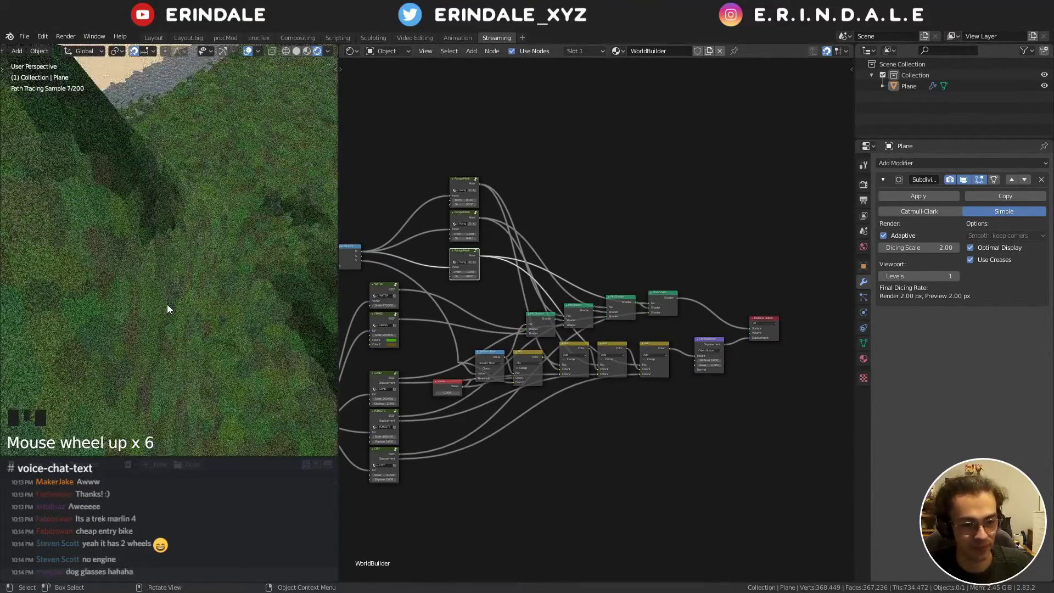
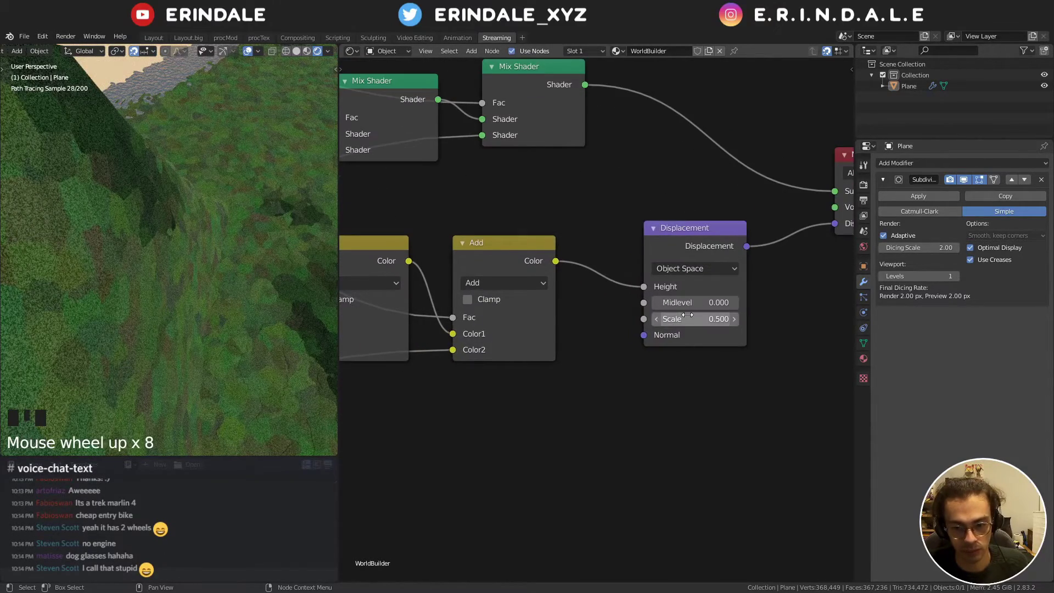
pyautogui.scroll(-3)
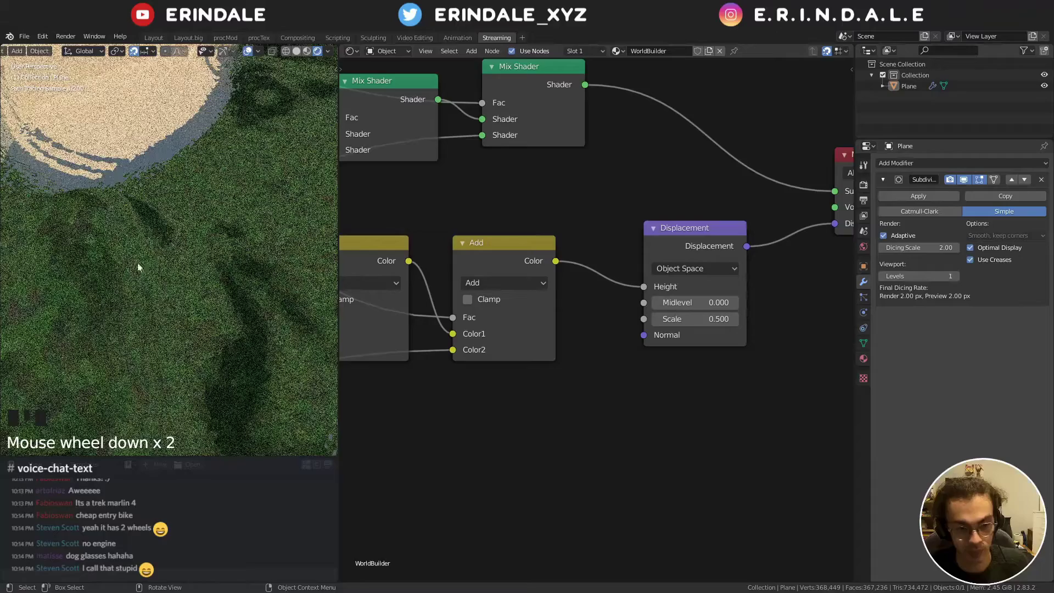
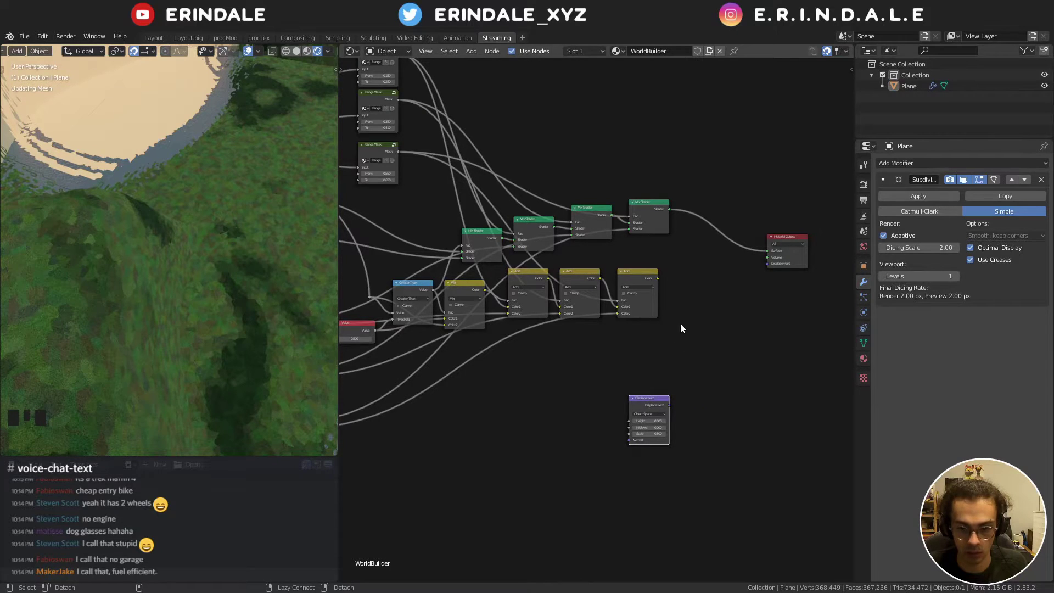
# - Connect the last Add node to the Material Output displacement and start selecting the Add nodes
pyautogui.click(661, 281)
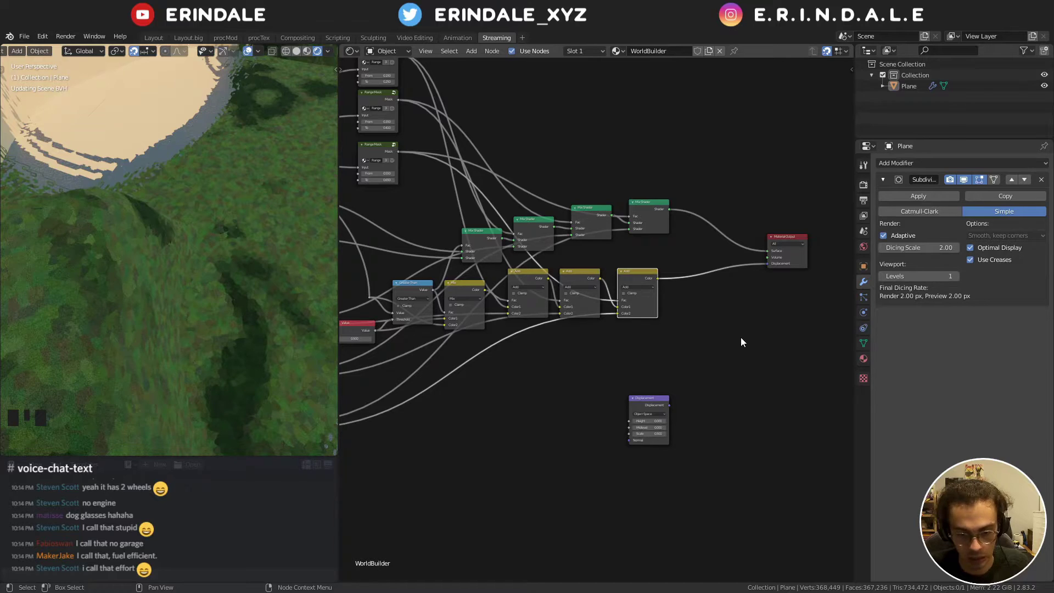
pyautogui.click(741, 340)
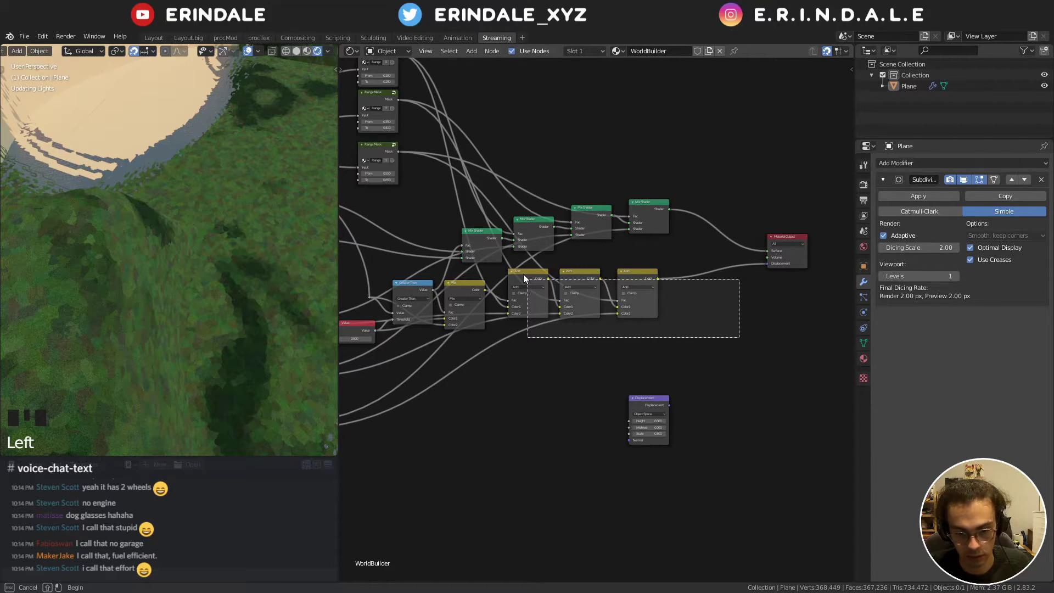
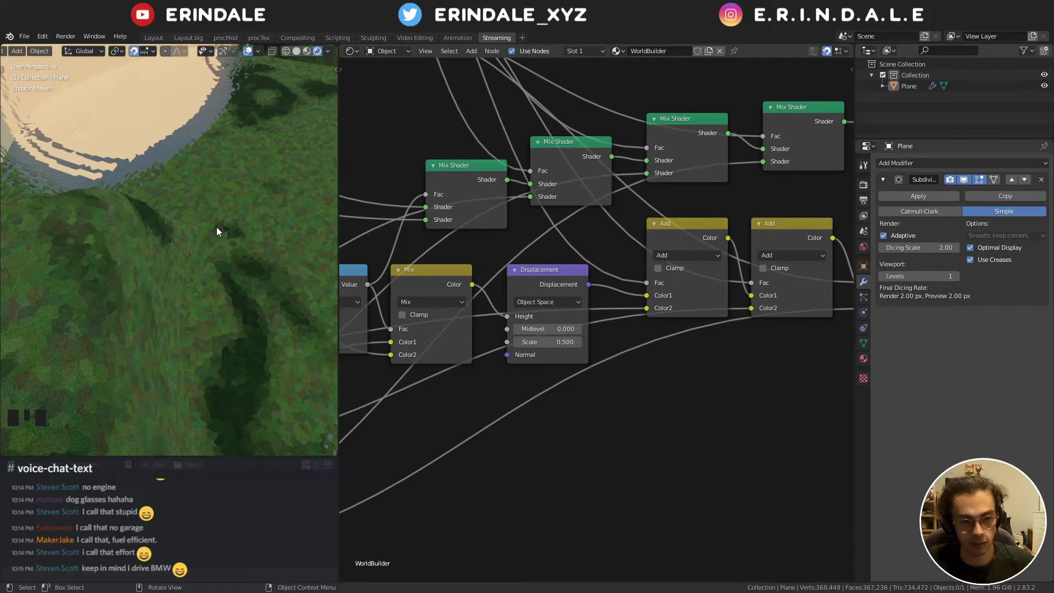
pyautogui.scroll(-3)
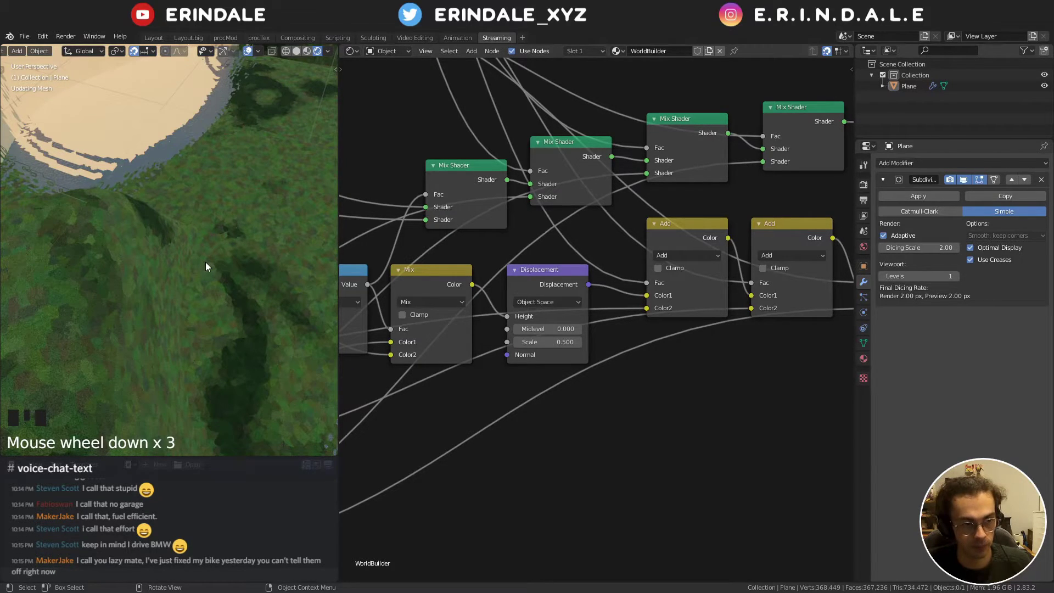
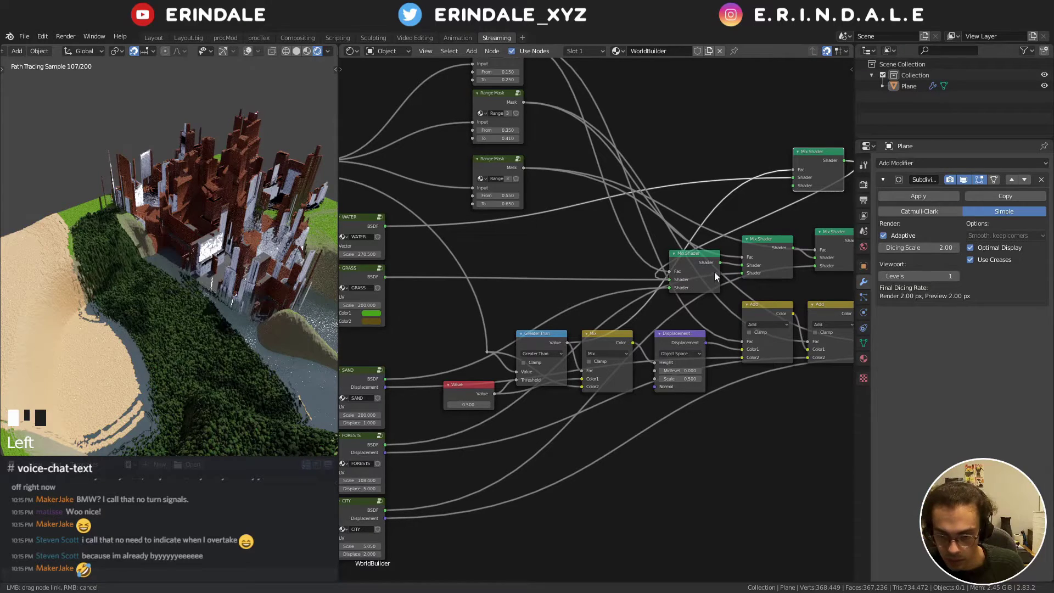
pyautogui.moveTo(749, 248); pyautogui.dragTo(595, 201)
pyautogui.moveTo(595, 200); pyautogui.dragTo(650, 279)
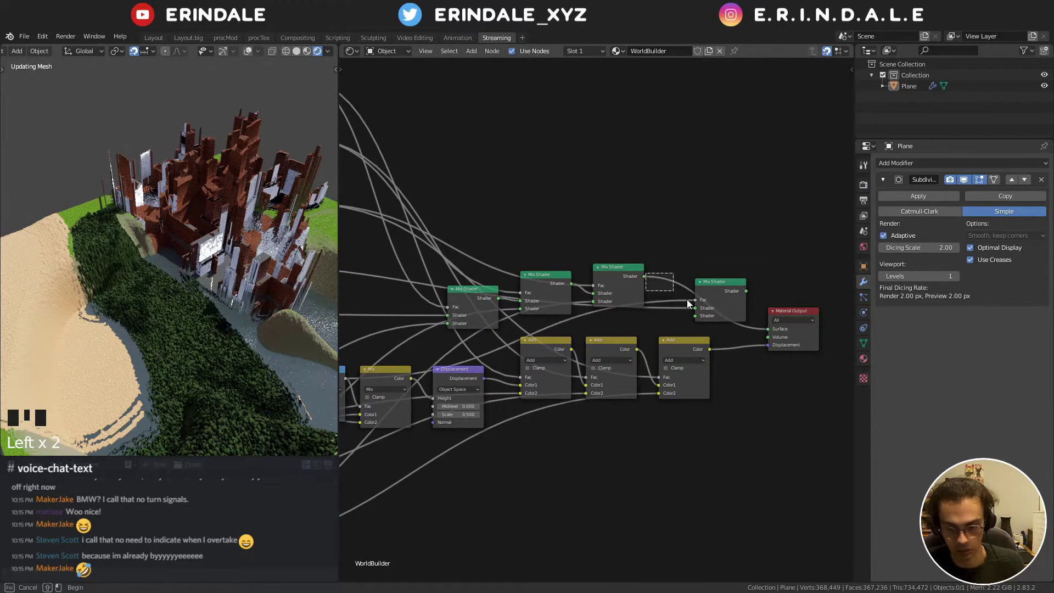
pyautogui.click(646, 280)
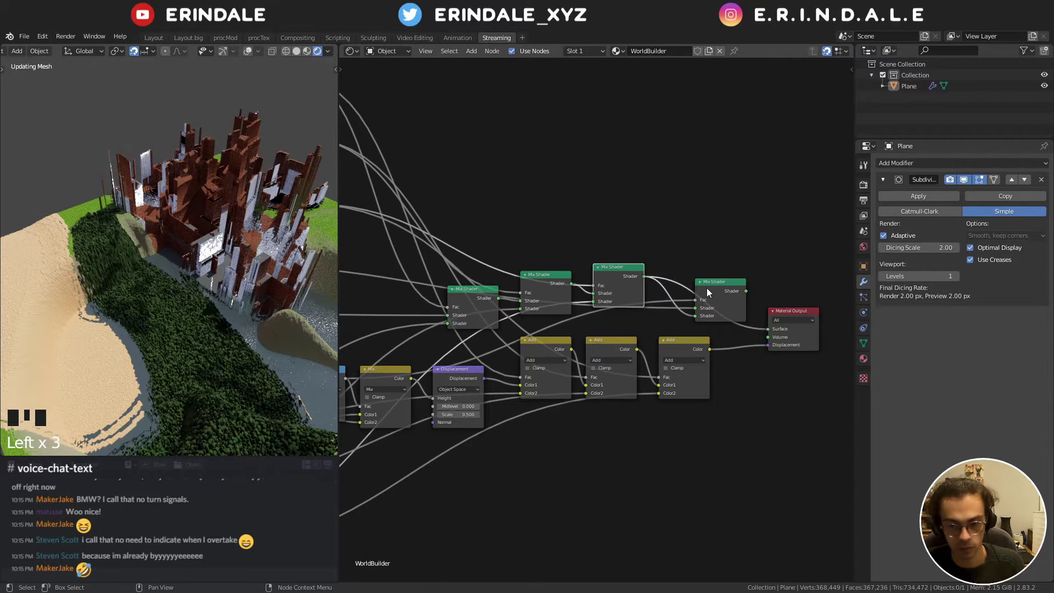
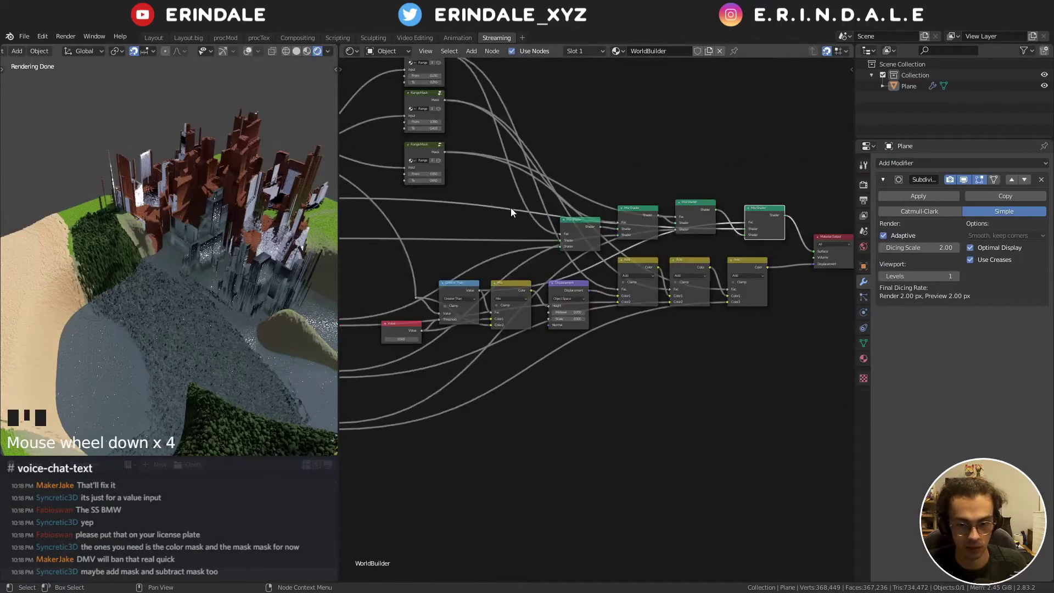
pyautogui.moveTo(645, 193); pyautogui.dragTo(593, 244)
pyautogui.click(592, 243)
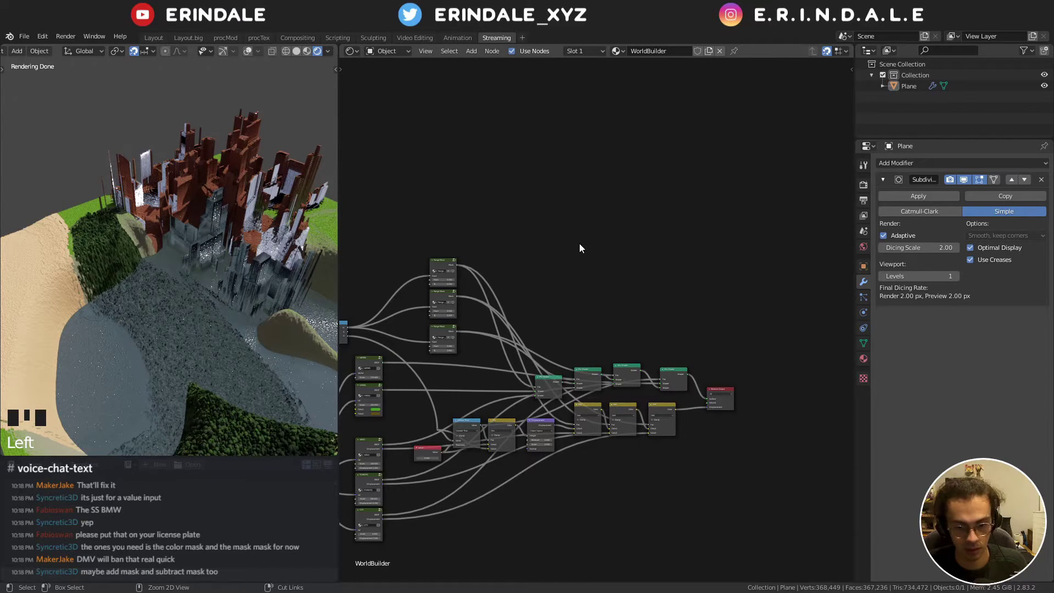
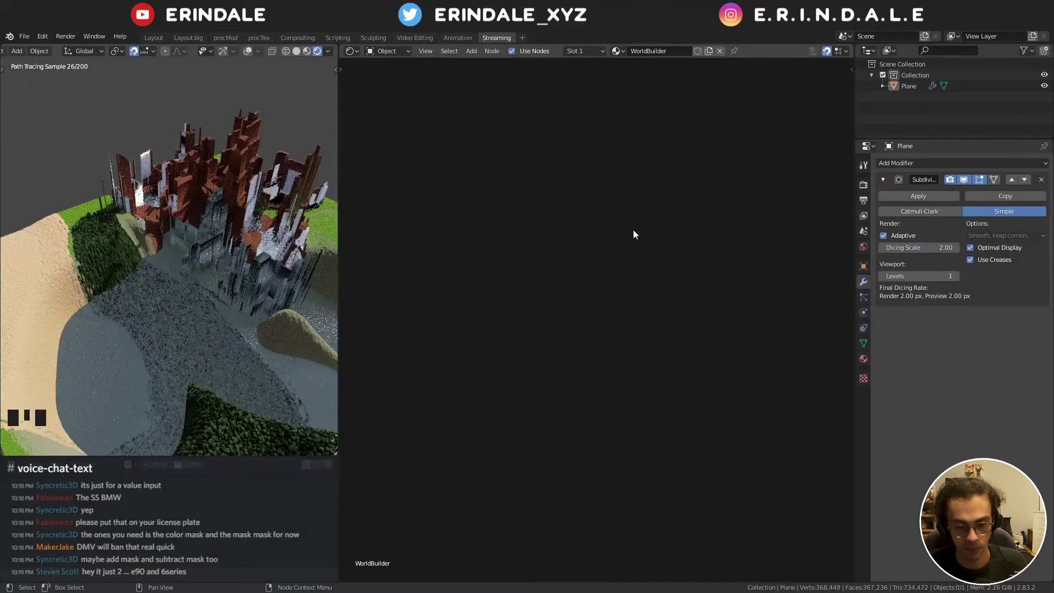
# - Frame the node tree and add a Mask Mask group node above the Range Mask nodes
pyautogui.press('ctrl+v')
pyautogui.scroll(-3)
pyautogui.click(471, 443)
pyautogui.press('x')
pyautogui.moveTo(618, 228); pyautogui.dragTo(583, 219)
pyautogui.click(582, 219)
pyautogui.press('q')
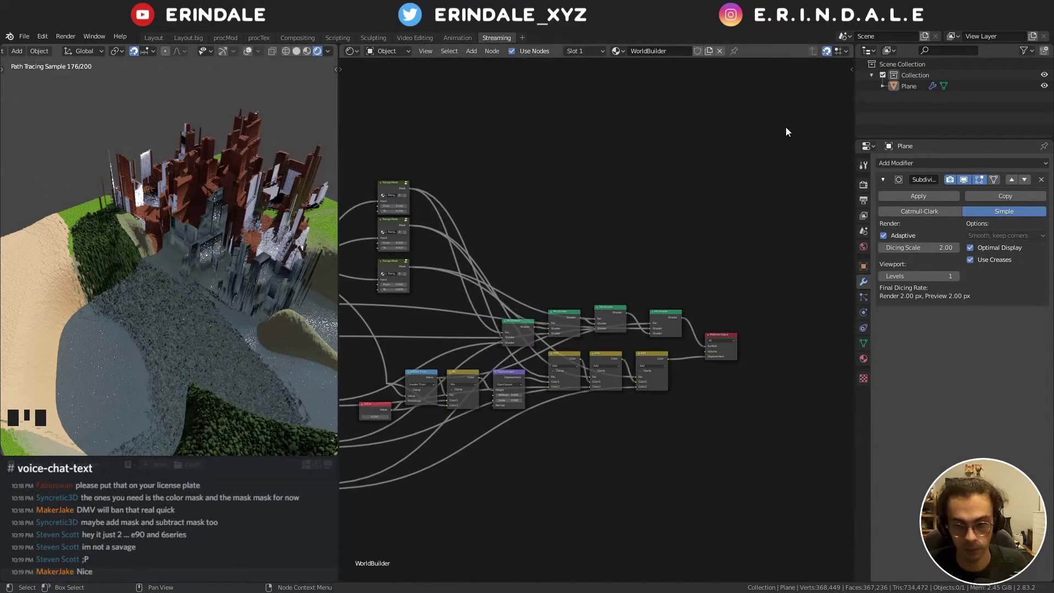
pyautogui.press('shift+a')
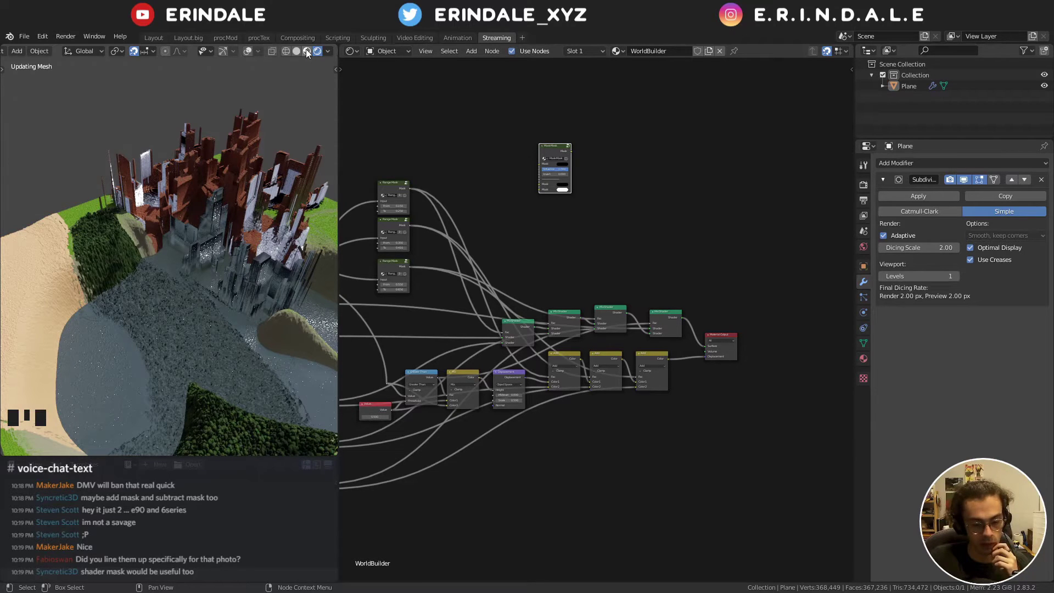
# - Switch the 3D viewport to Material Preview shading so the shader starts compiling
pyautogui.click(310, 53)
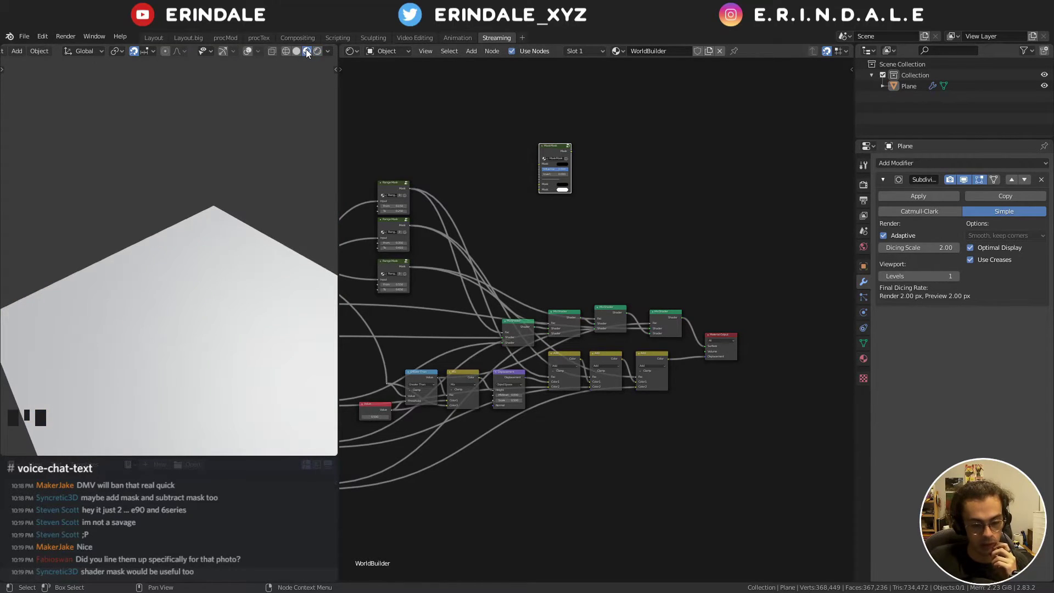
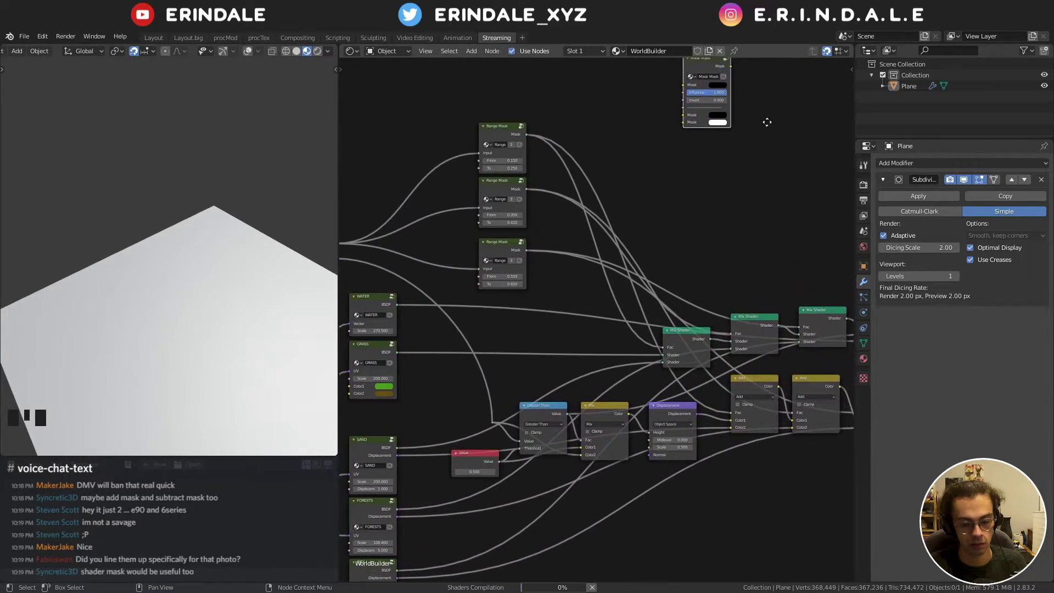
pyautogui.press('q')
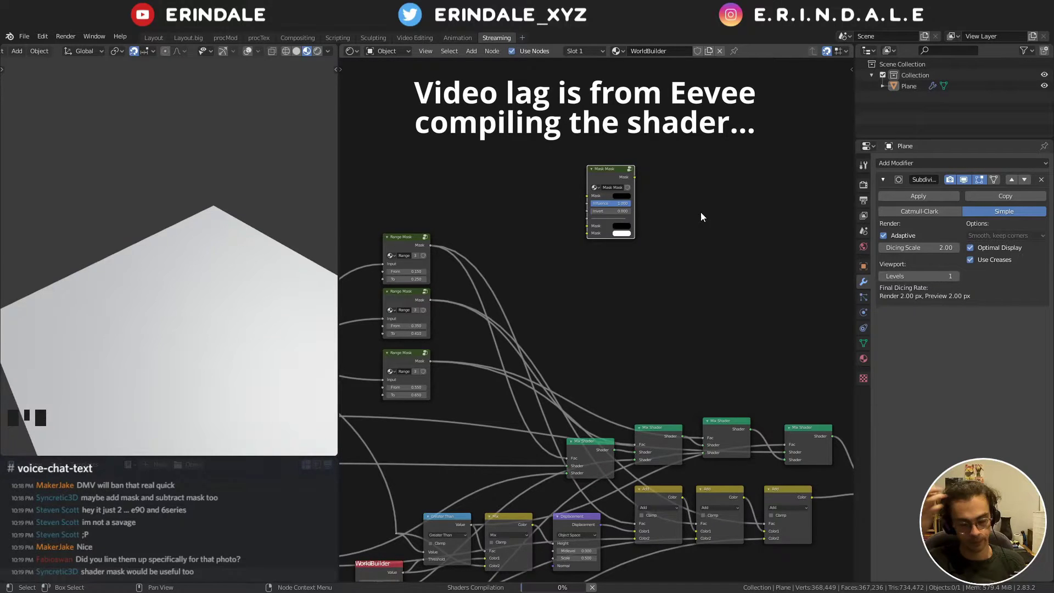
# - Bring up the group node search to add the Shader Mask and Mask Anything nodes
pyautogui.press('shift+a')
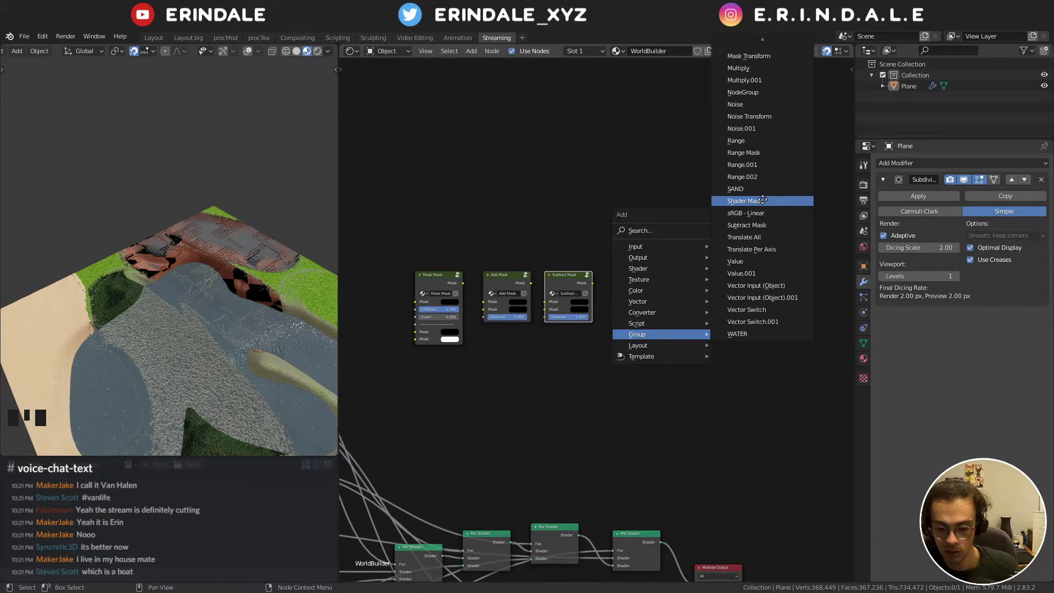
# - Drag the new mask nodes closer so they can be wired into the material
pyautogui.moveTo(625, 365); pyautogui.dragTo(659, 386)
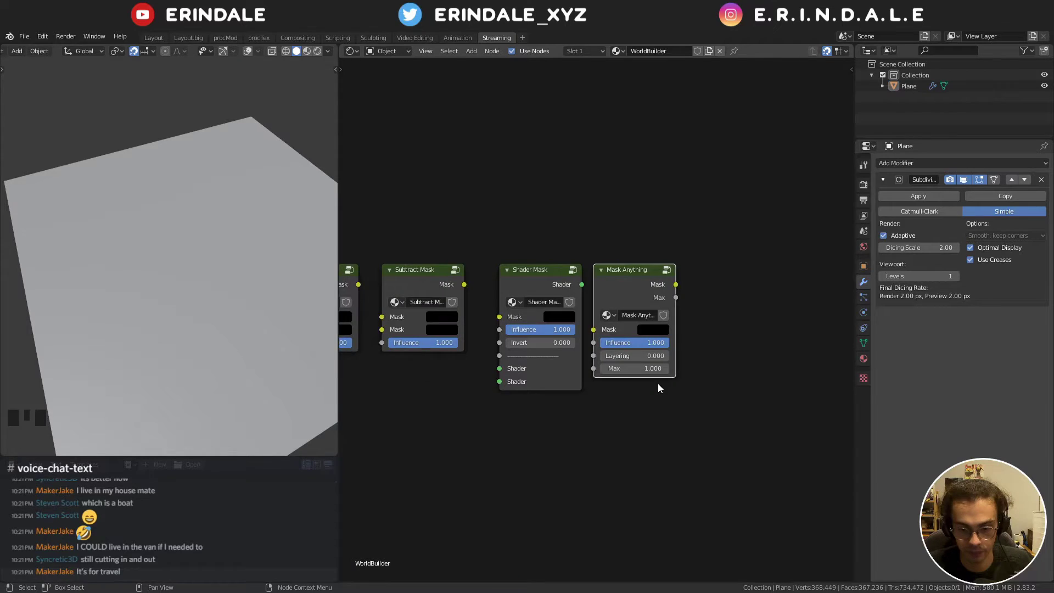
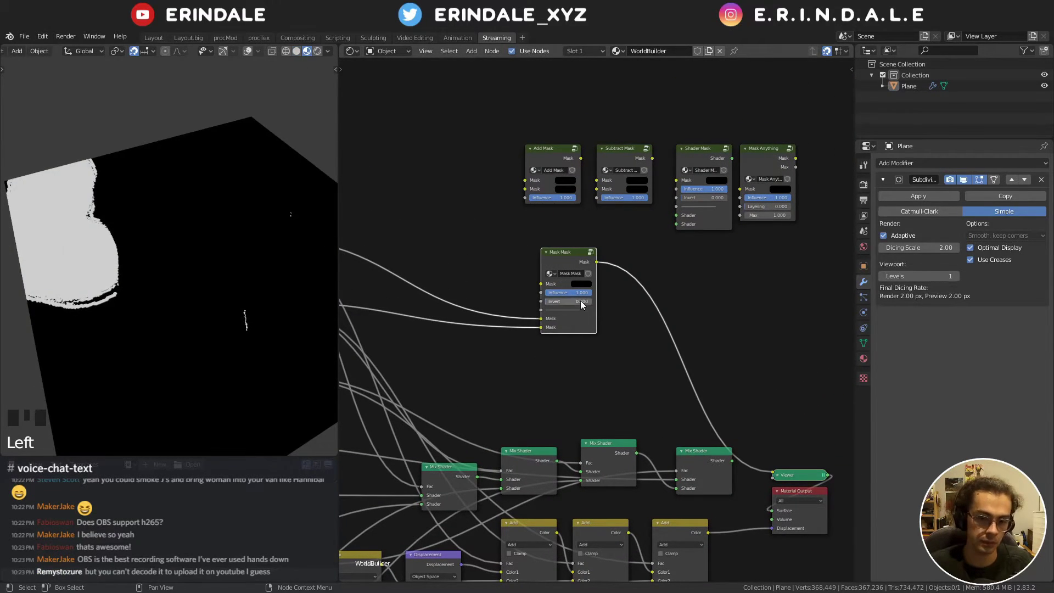
# - Set the Mask Mask node's Invert value to 1.000 so the preview flips white and black
pyautogui.moveTo(576, 297); pyautogui.dragTo(544, 312)
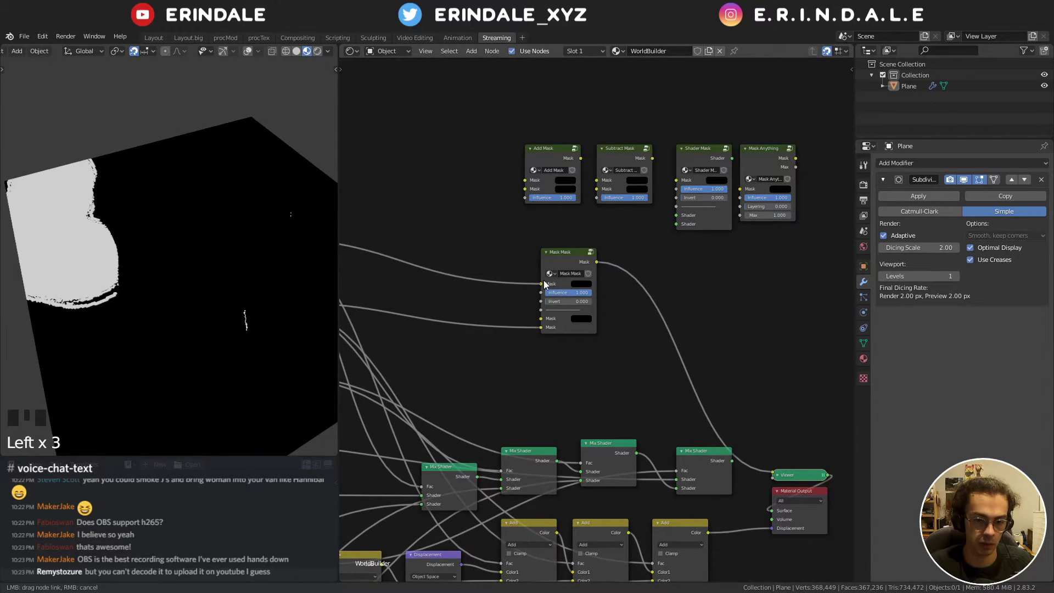
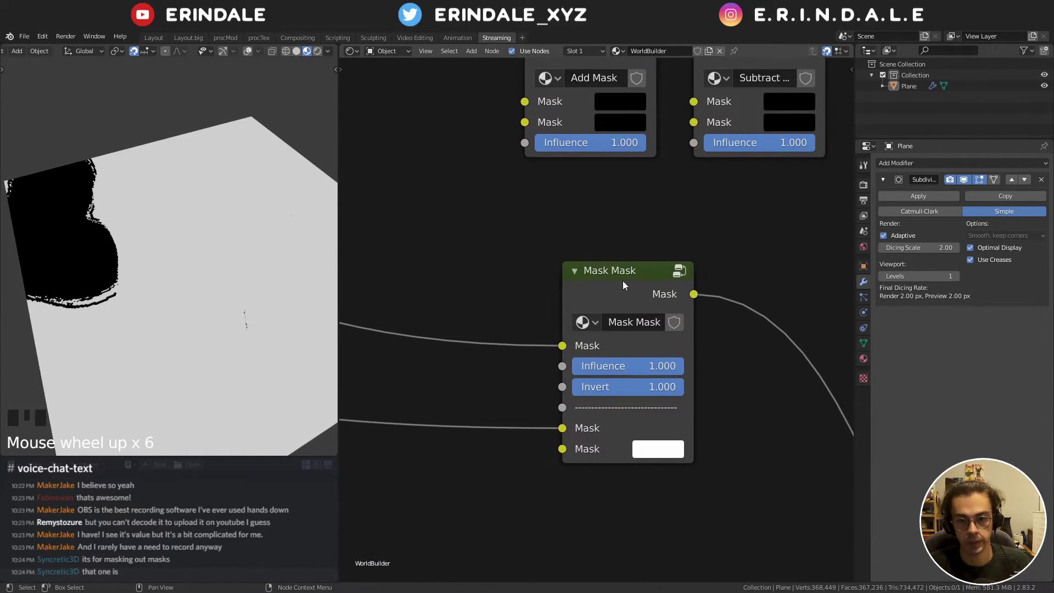
# - Feed a Range Mask into the Add Mask node and preview its result on the plane
pyautogui.scroll(-3)
pyautogui.moveTo(624, 288); pyautogui.dragTo(576, 363)
pyautogui.click(576, 364)
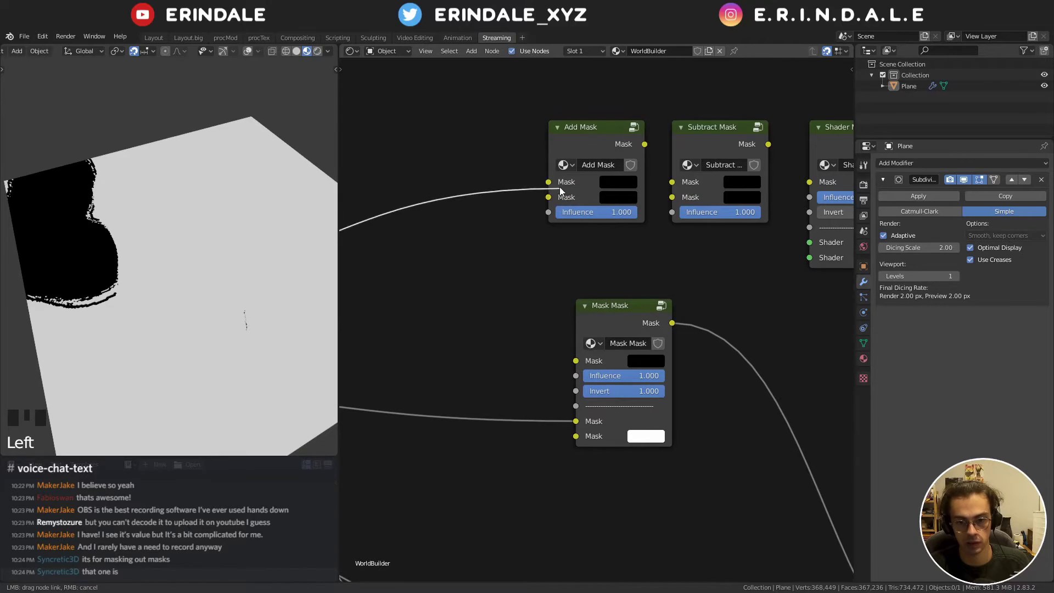
pyautogui.click(577, 427)
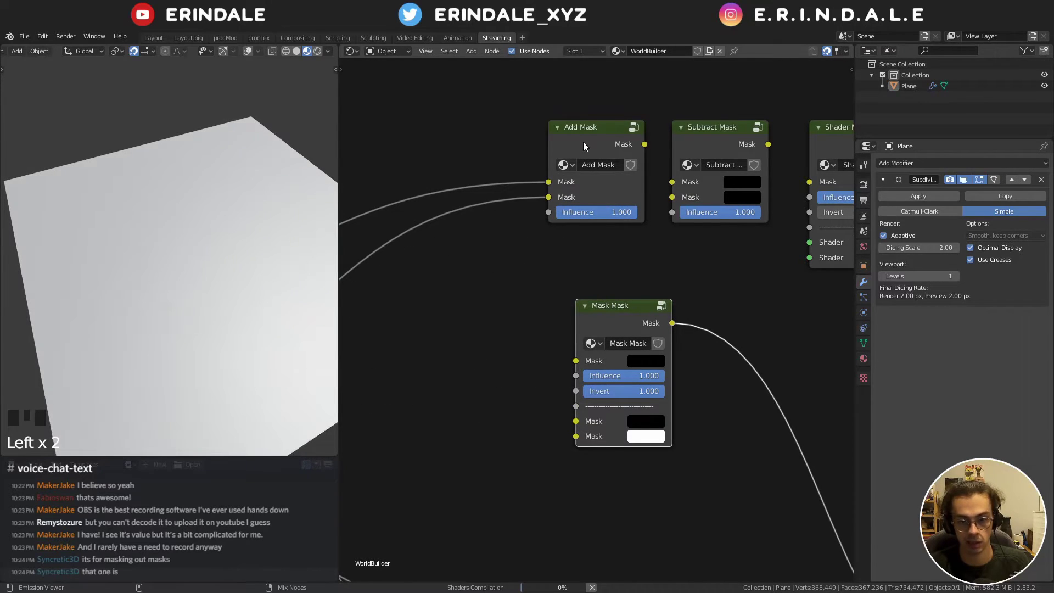
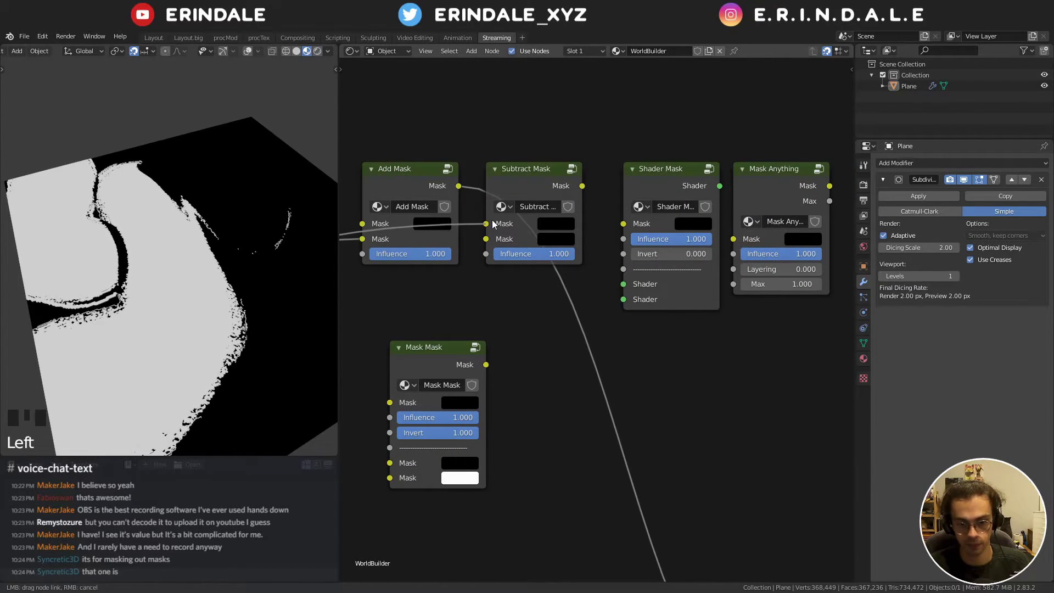
# - Feed a mask into Subtract Mask and route its output to the viewer, showing a white blob
pyautogui.click(364, 242)
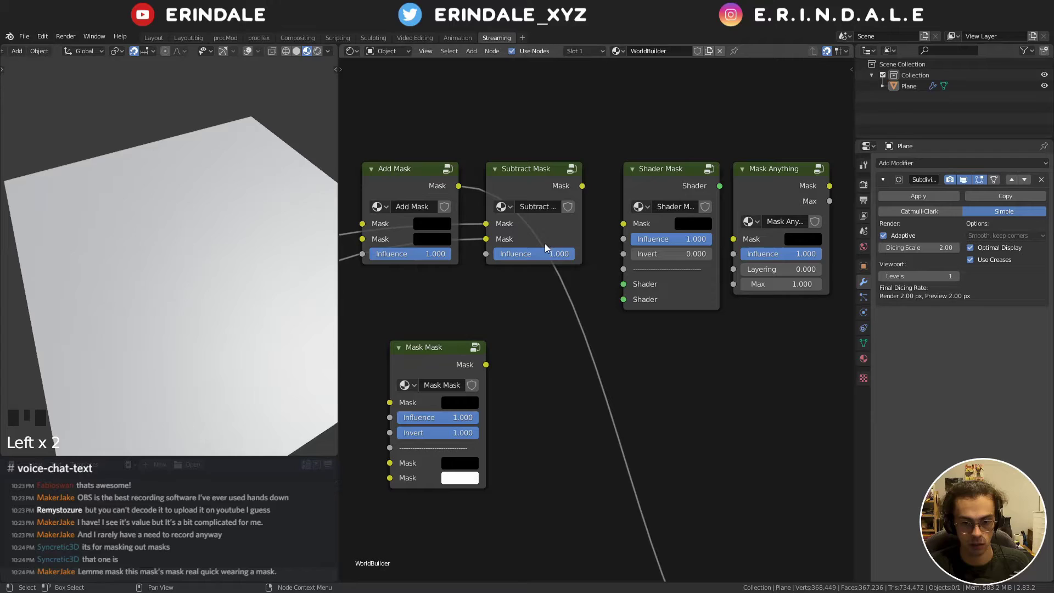
pyautogui.moveTo(550, 254); pyautogui.dragTo(546, 174)
pyautogui.press('ctrl+shift+Left')
pyautogui.moveTo(558, 256); pyautogui.dragTo(541, 242)
pyautogui.scroll(-3)
pyautogui.moveTo(554, 330); pyautogui.dragTo(528, 141)
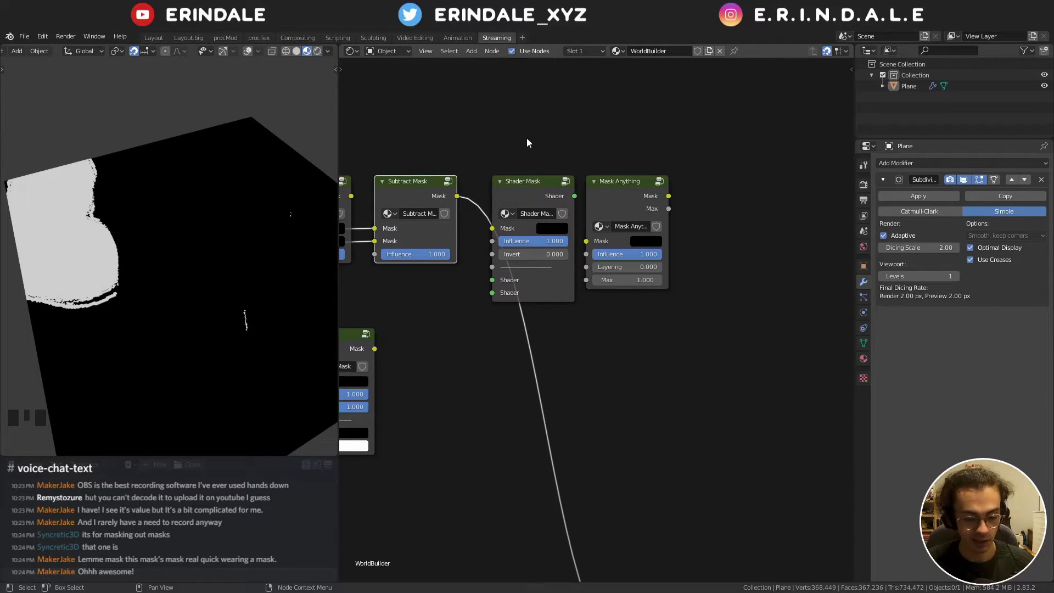
# - Pick up the Mask Anything and Shader Mask nodes to move them into the mask cluster
pyautogui.click(626, 196)
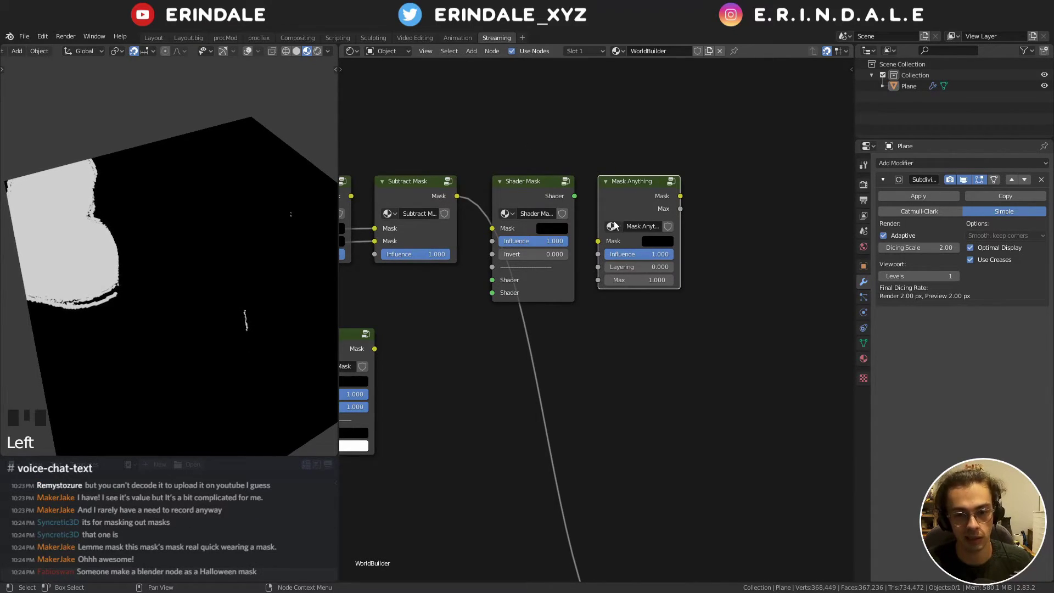
pyautogui.click(523, 200)
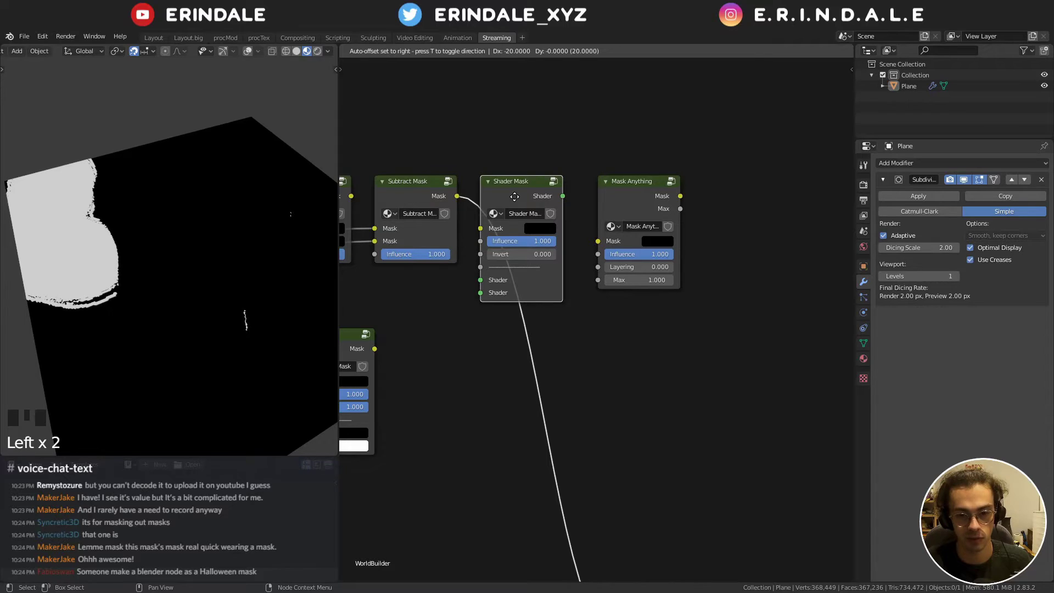
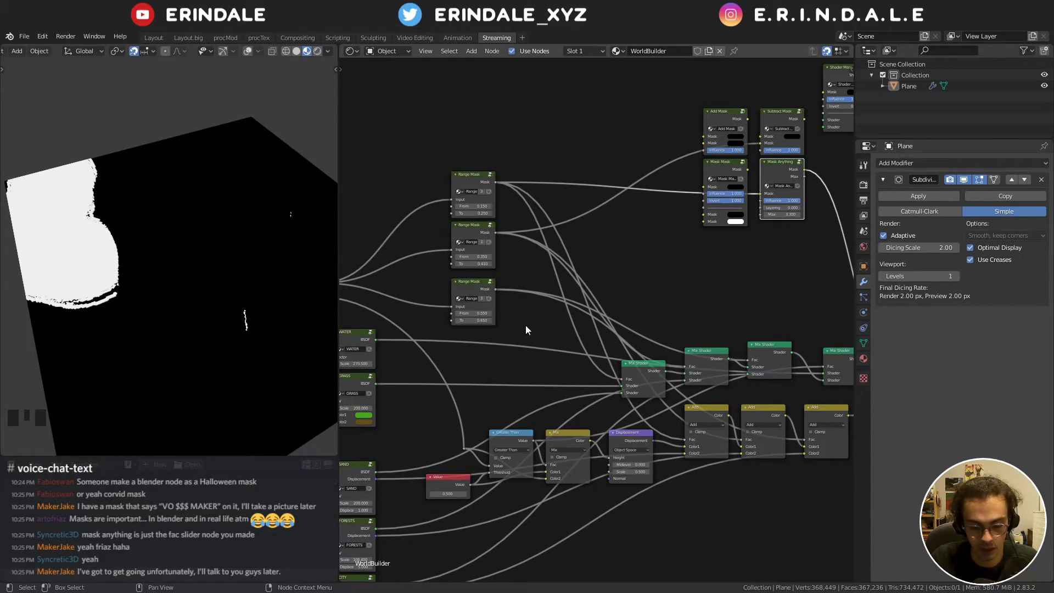
# - Zoom out to the mask cluster and drop the Shader Mask node below Mask Mask and Mask Anything
pyautogui.moveTo(686, 312); pyautogui.dragTo(613, 313)
pyautogui.scroll(-3)
pyautogui.scroll(-3)
pyautogui.moveTo(594, 362); pyautogui.dragTo(621, 316)
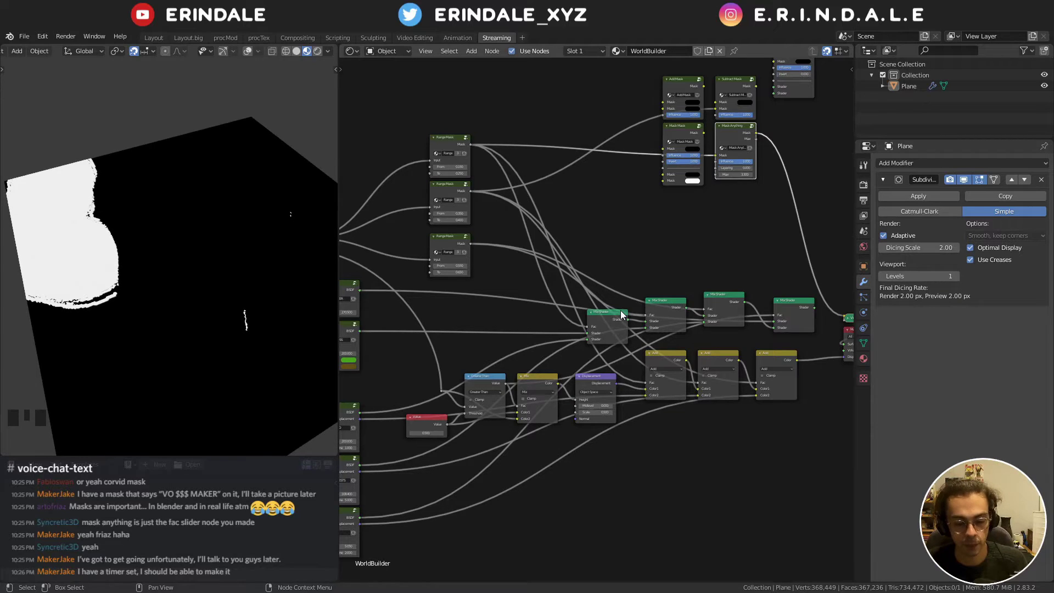
pyautogui.moveTo(689, 234); pyautogui.dragTo(618, 130)
pyautogui.click(618, 130)
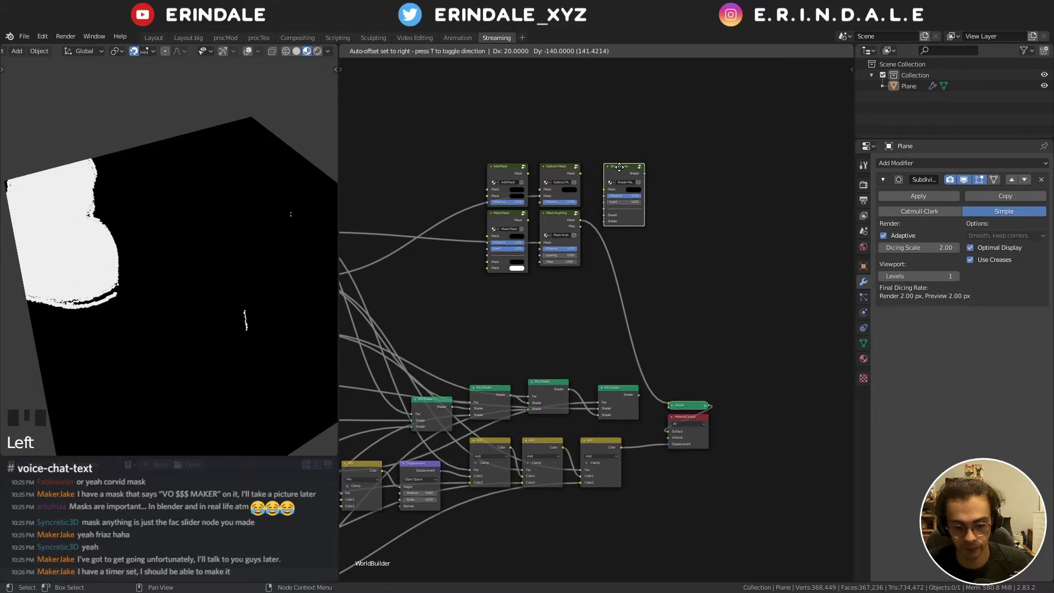
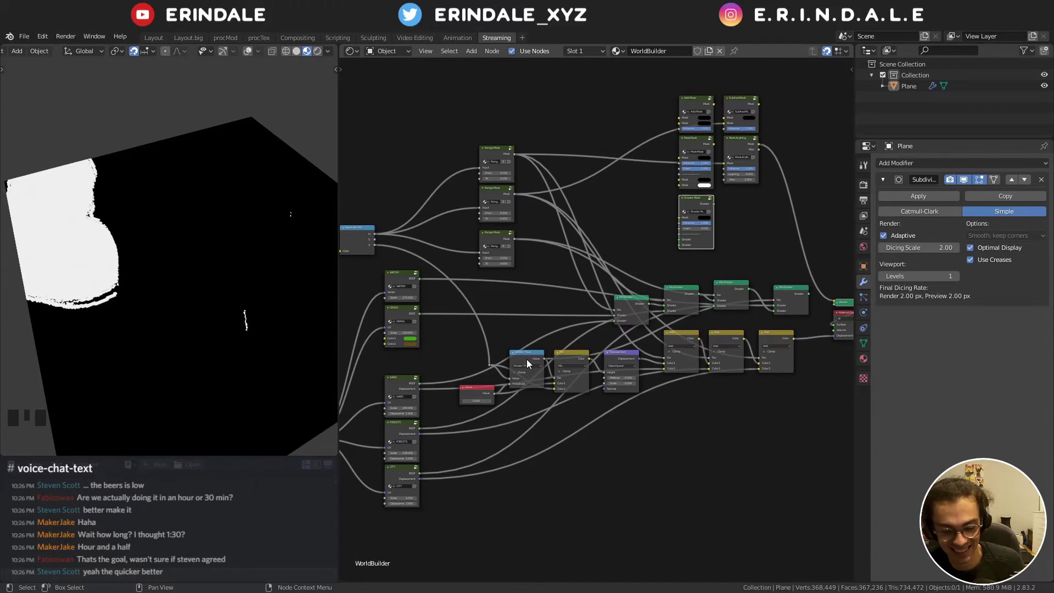
# - Remove the Viewer node and reconnect the last Mix Shader to the Material Output surface
pyautogui.middleClick(617, 326)
pyautogui.scroll(3)
pyautogui.middleClick(778, 273)
pyautogui.scroll(3)
pyautogui.click(740, 191)
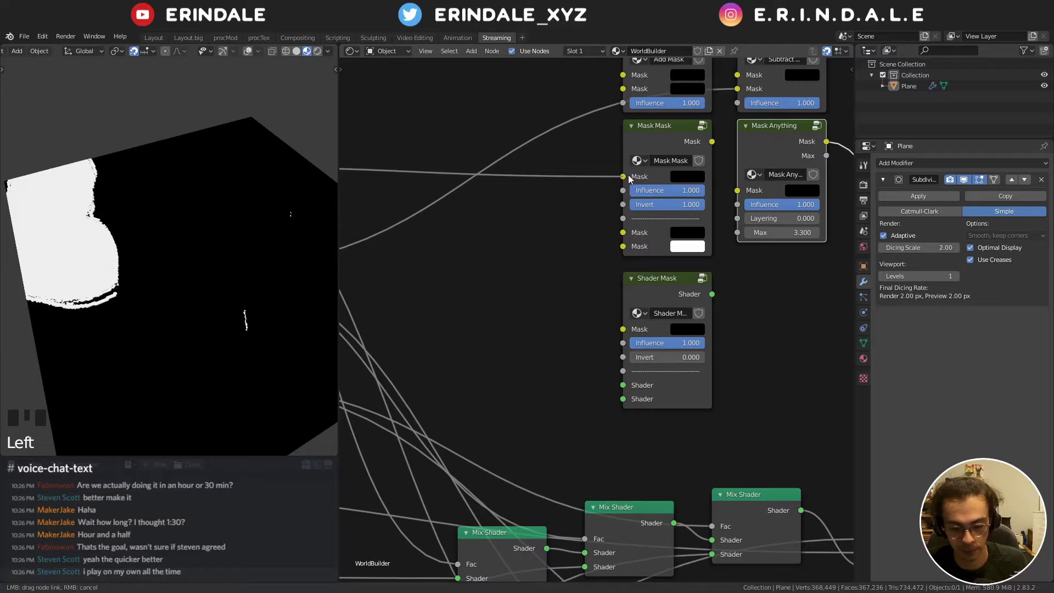
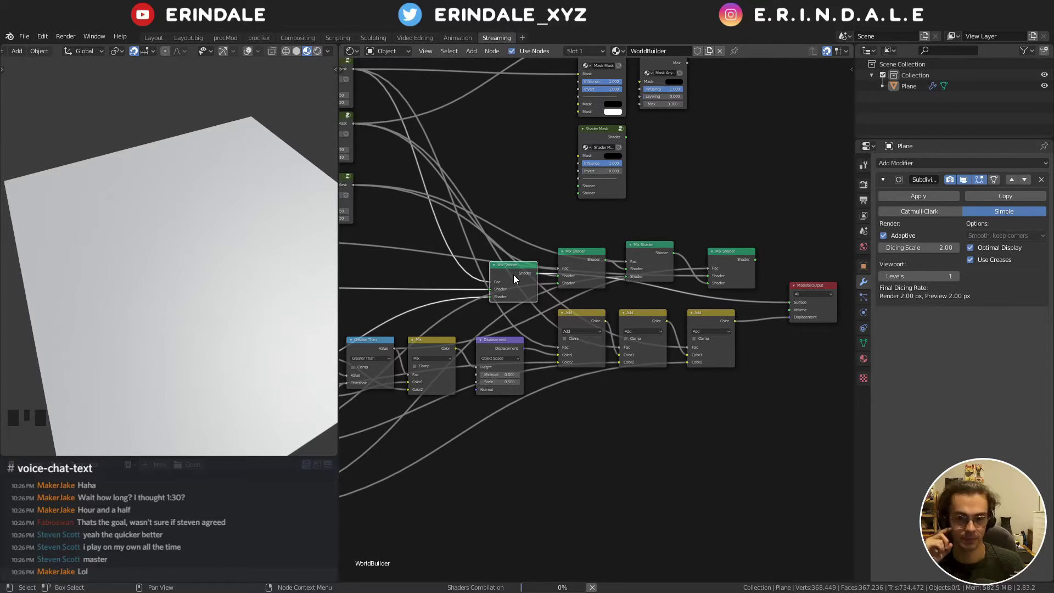
pyautogui.scroll(3)
pyautogui.moveTo(585, 169); pyautogui.dragTo(647, 249)
pyautogui.click(648, 249)
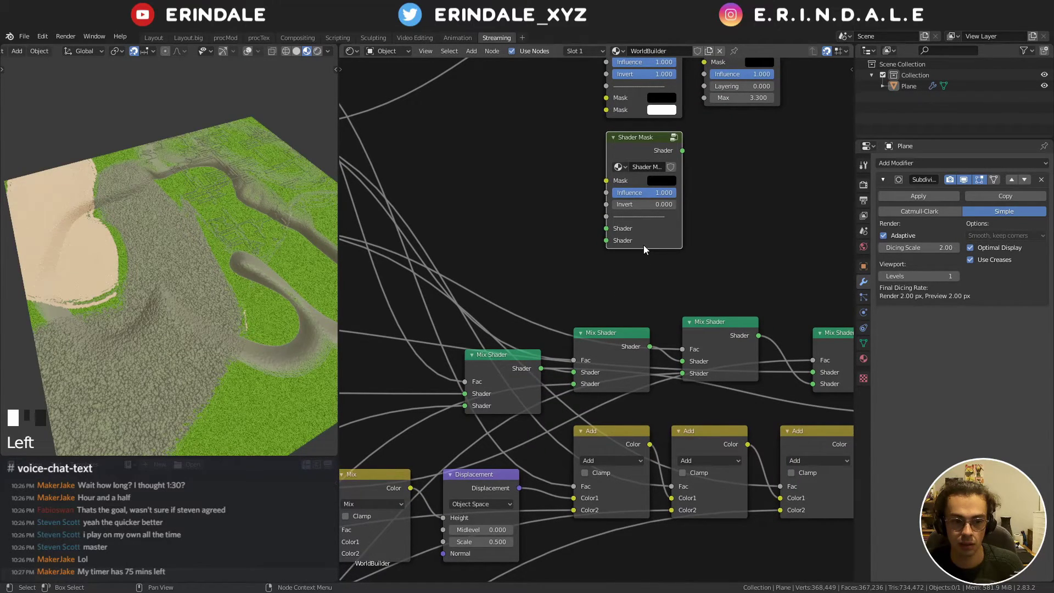
# - Set the material displacement method to Bump Only and switch the viewport to a rendered preview
pyautogui.moveTo(715, 252); pyautogui.dragTo(321, 56)
pyautogui.click(321, 56)
pyautogui.press('n')
pyautogui.moveTo(797, 140); pyautogui.dragTo(767, 279)
pyautogui.press('n')
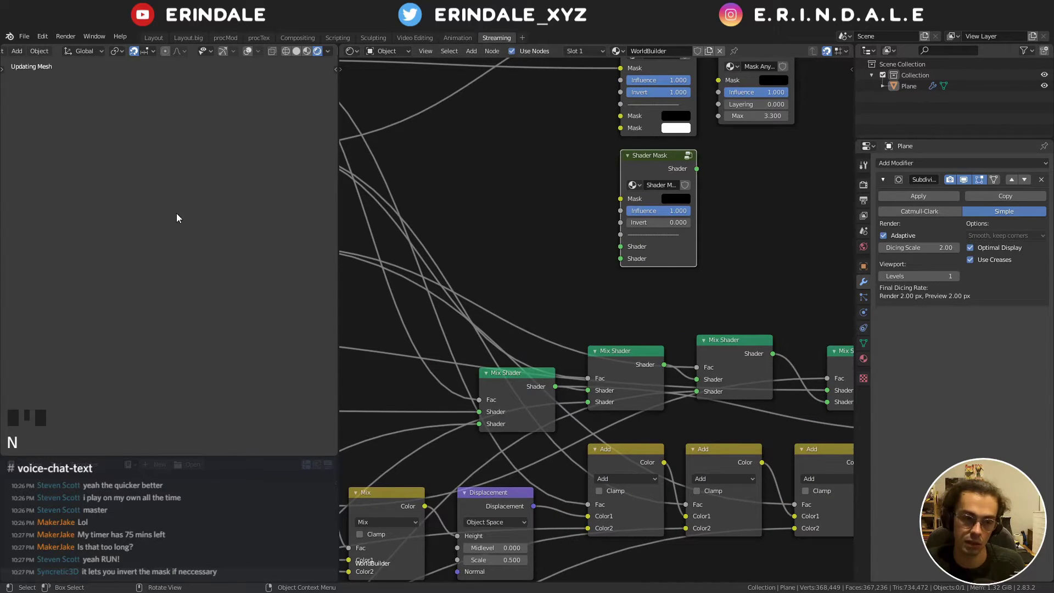
# - Let Cycles path-trace the viewport while inspecting the shader chain in the Node Editor
pyautogui.click(966, 185)
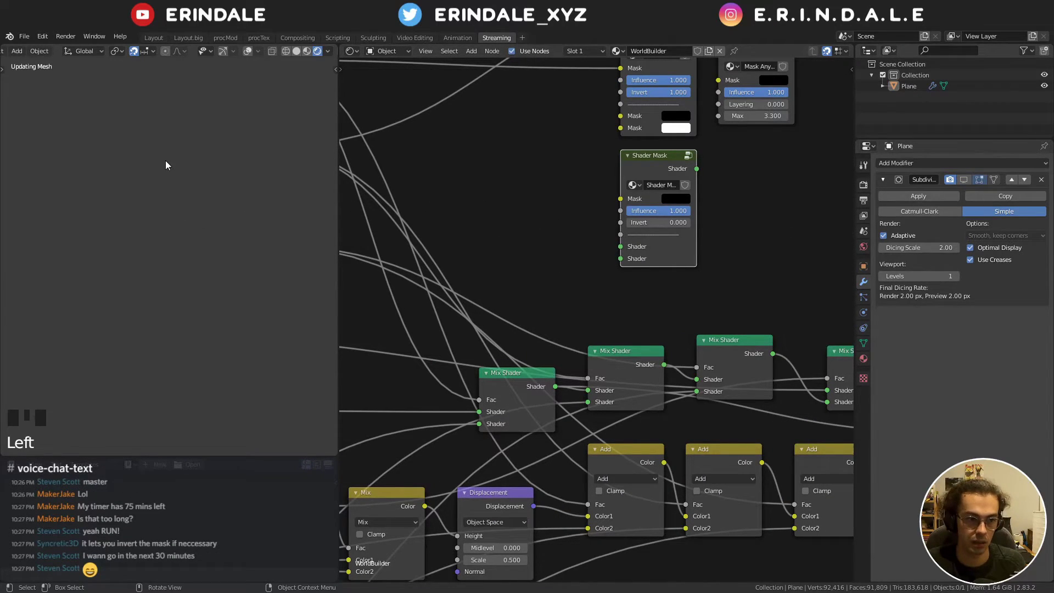
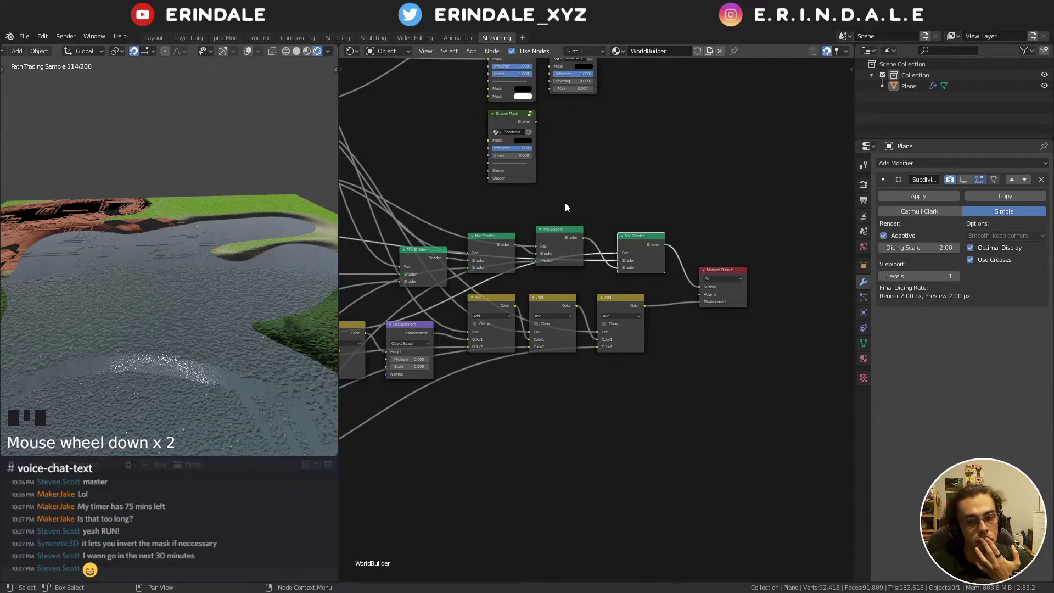
pyautogui.scroll(3)
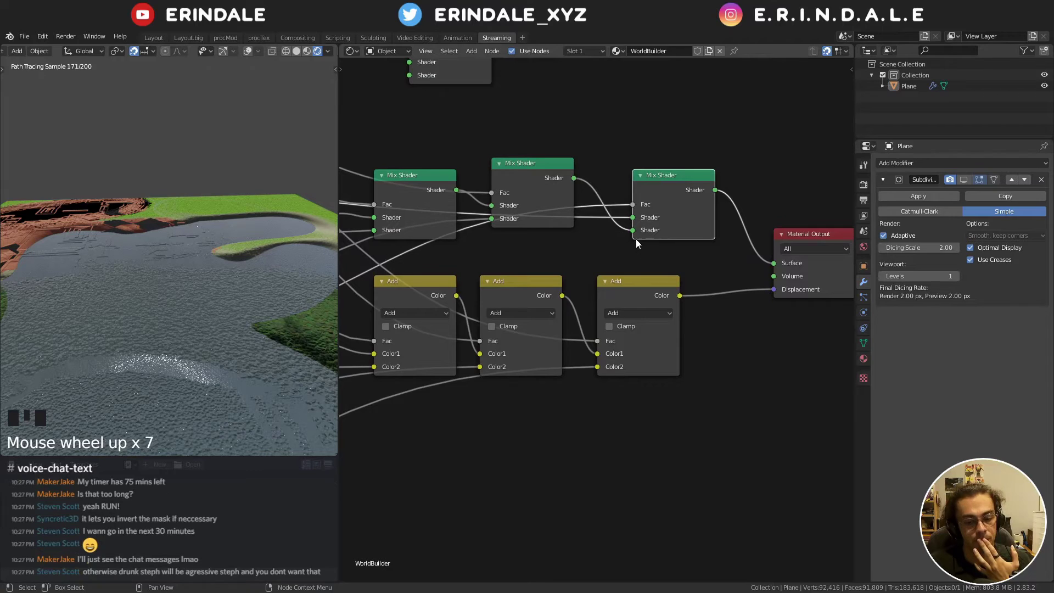
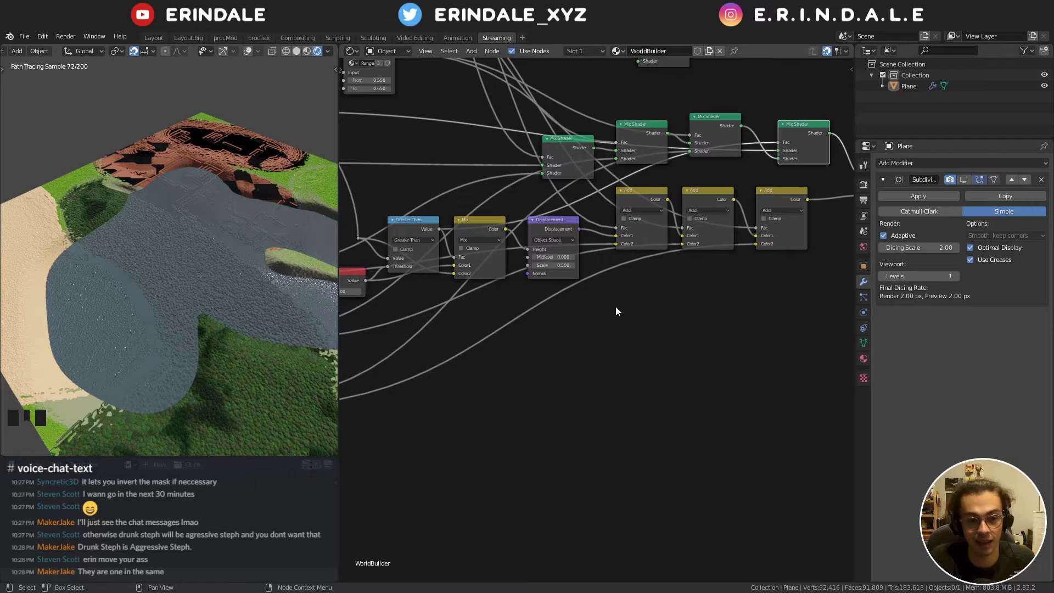
# - Move the Mix node down beside Greater Than and reconnect its result into the tree
pyautogui.moveTo(736, 318); pyautogui.dragTo(580, 344)
pyautogui.scroll(3)
pyautogui.moveTo(711, 304); pyautogui.dragTo(500, 261)
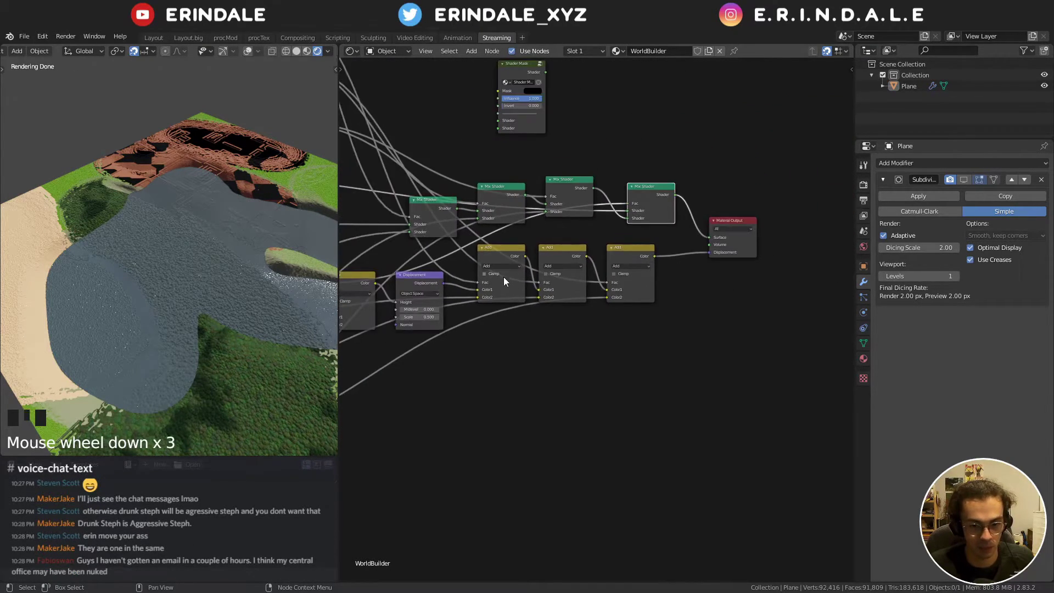
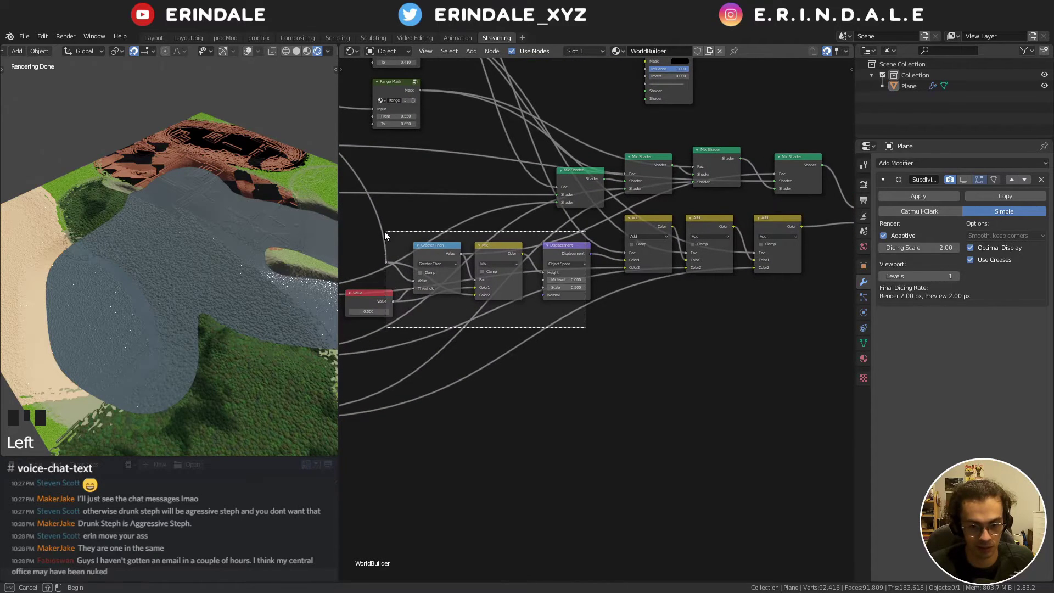
pyautogui.moveTo(573, 251); pyautogui.dragTo(629, 271)
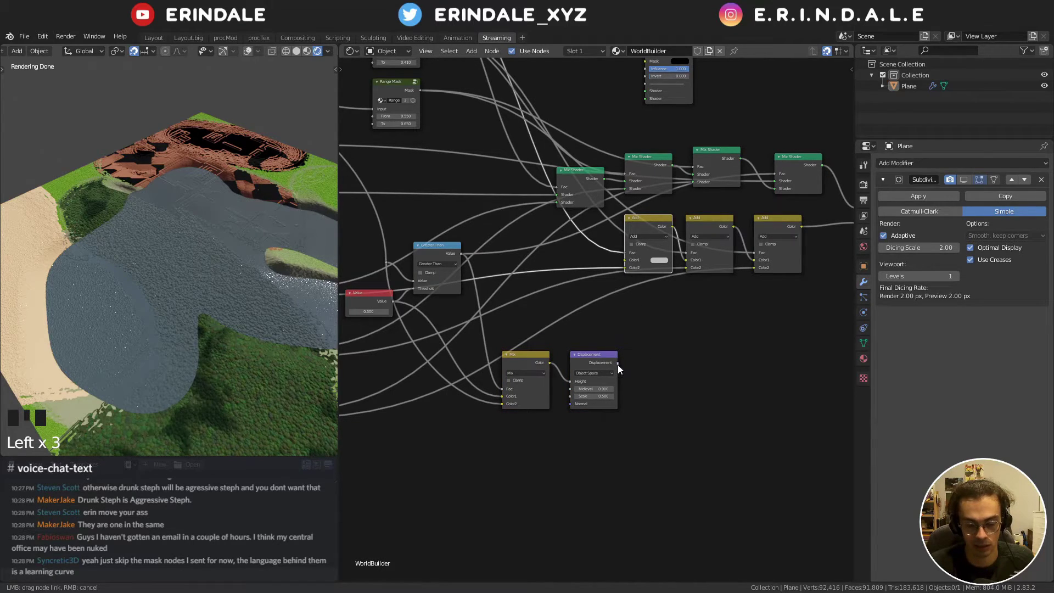
pyautogui.moveTo(632, 362); pyautogui.dragTo(459, 371)
pyautogui.click(458, 371)
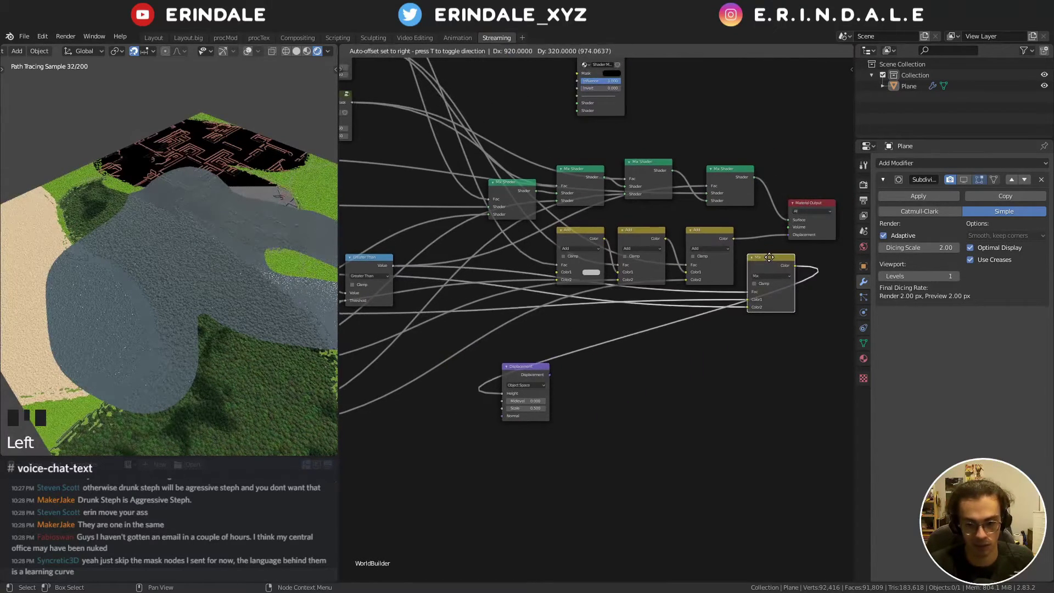
pyautogui.click(737, 243)
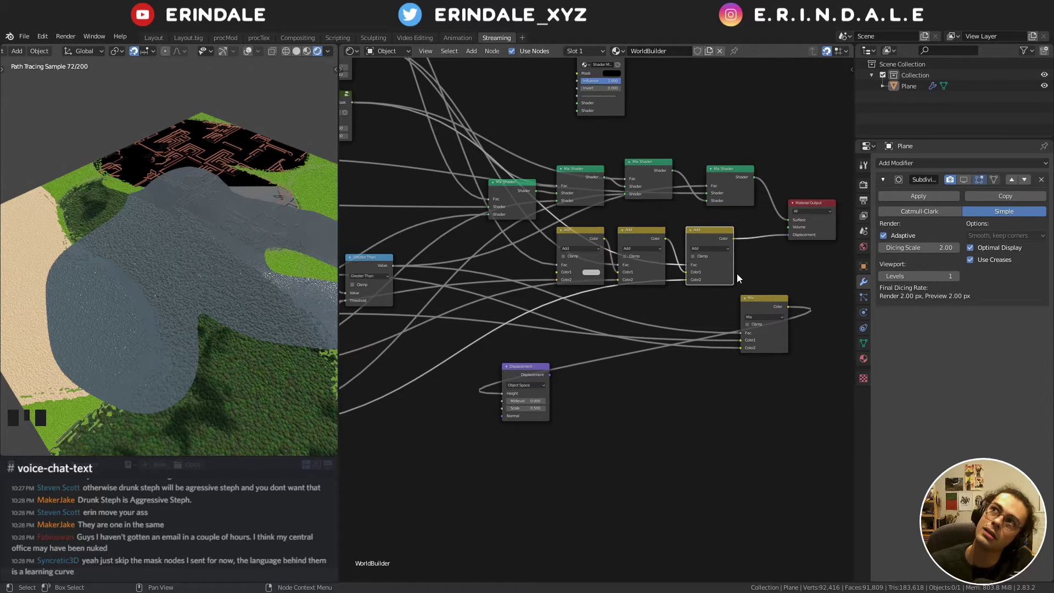
pyautogui.click(771, 311)
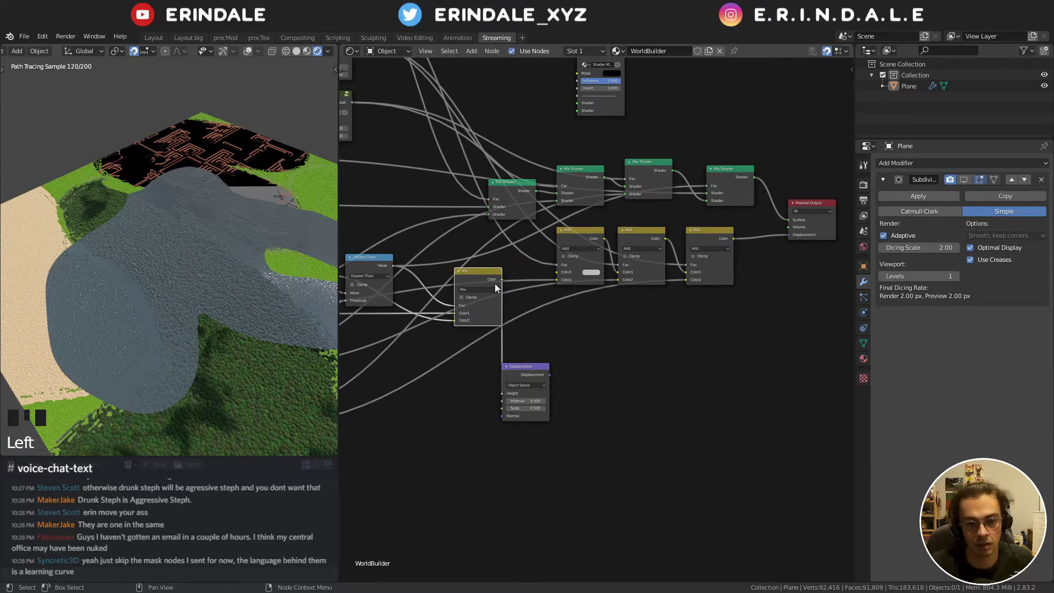
pyautogui.click(551, 378)
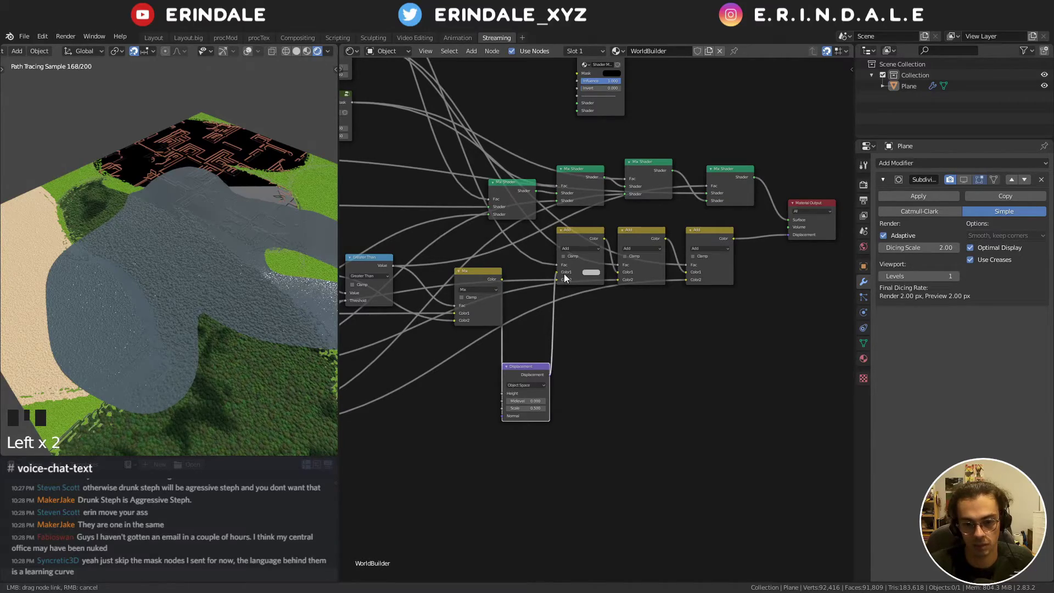
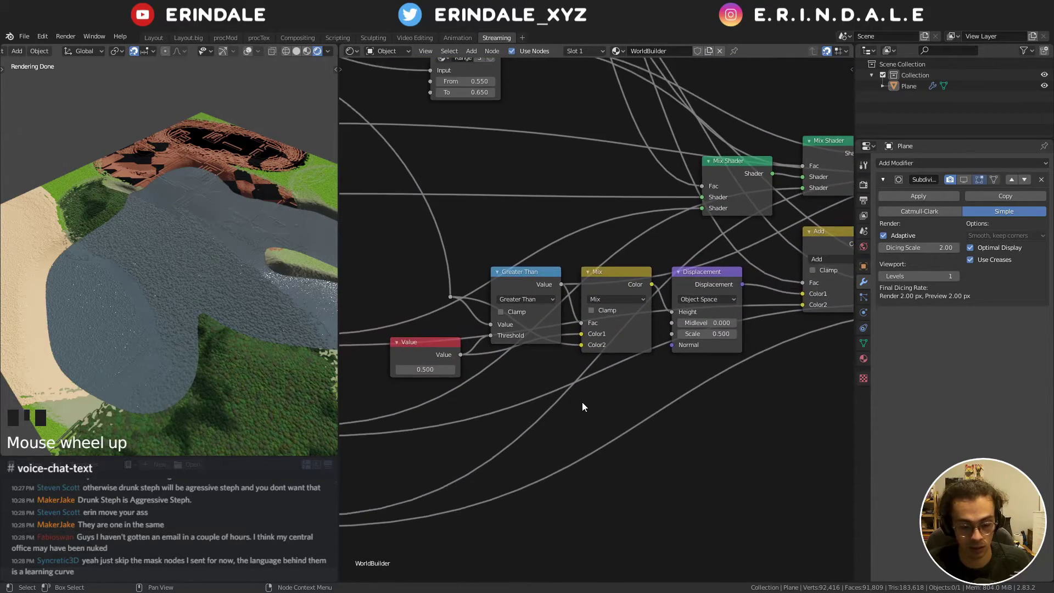
# - Slide the Displacement node next to Mix to complete the height row and preview its output
pyautogui.moveTo(676, 373); pyautogui.dragTo(603, 364)
pyautogui.scroll(-3)
pyautogui.moveTo(625, 360); pyautogui.dragTo(546, 322)
pyautogui.click(547, 322)
pyautogui.moveTo(645, 342); pyautogui.dragTo(535, 315)
pyautogui.click(535, 315)
pyautogui.click(634, 314)
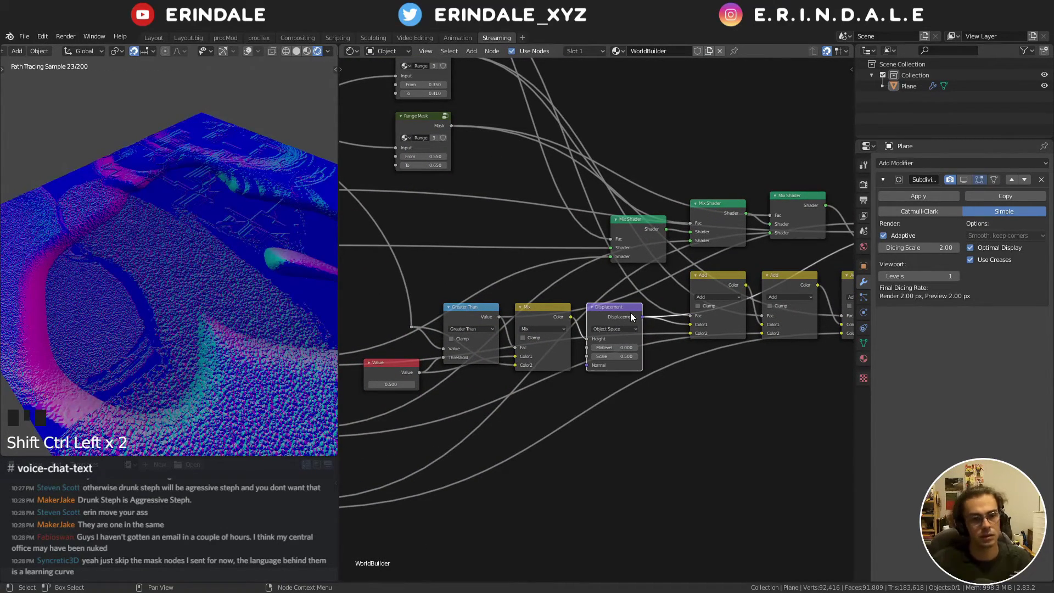
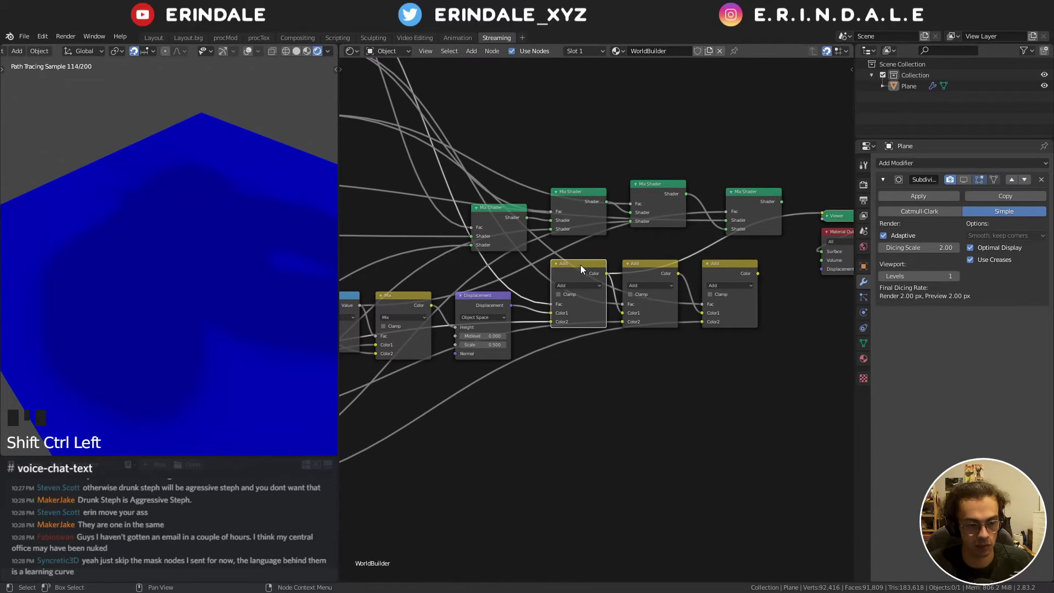
# - Drag a Subtract Mask node down from the mask area to sit near the Greater Than node
pyautogui.moveTo(581, 284); pyautogui.dragTo(665, 307)
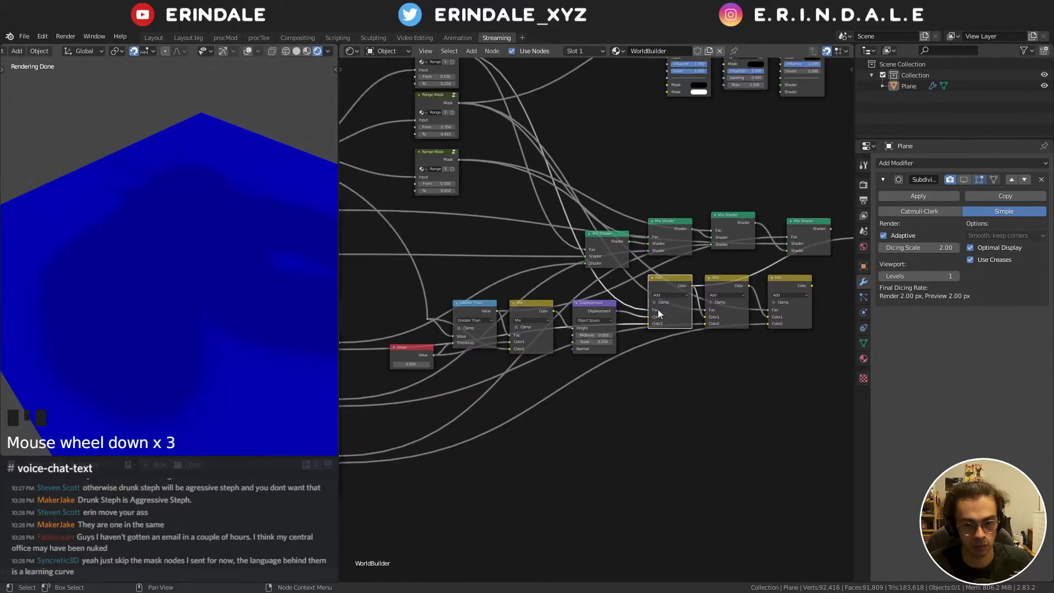
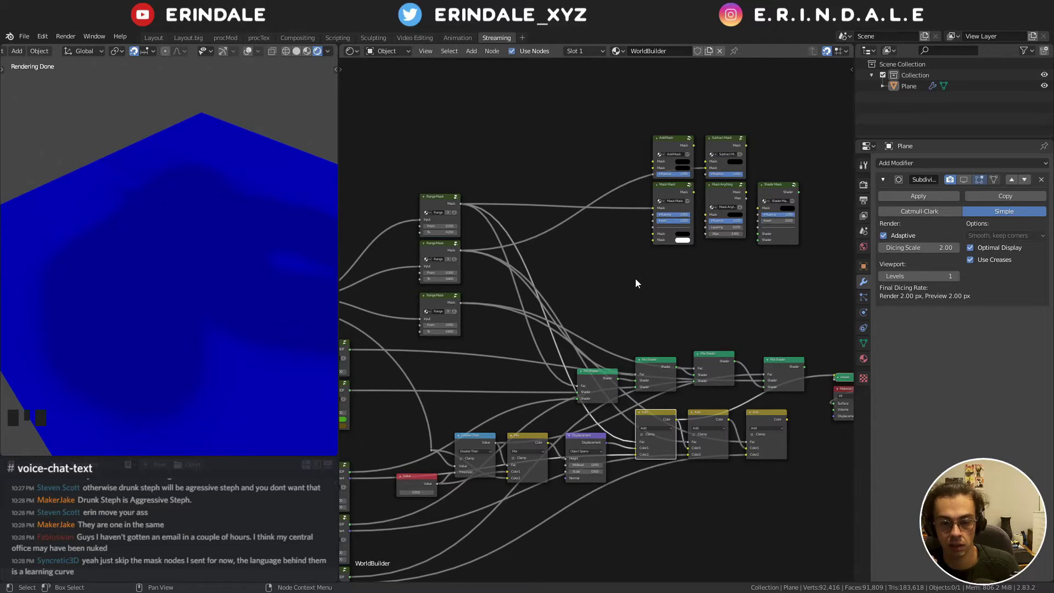
pyautogui.middleClick(703, 263)
pyautogui.click(495, 299)
pyautogui.click(483, 261)
pyautogui.moveTo(560, 281); pyautogui.dragTo(482, 253)
pyautogui.click(685, 277)
pyautogui.click(684, 284)
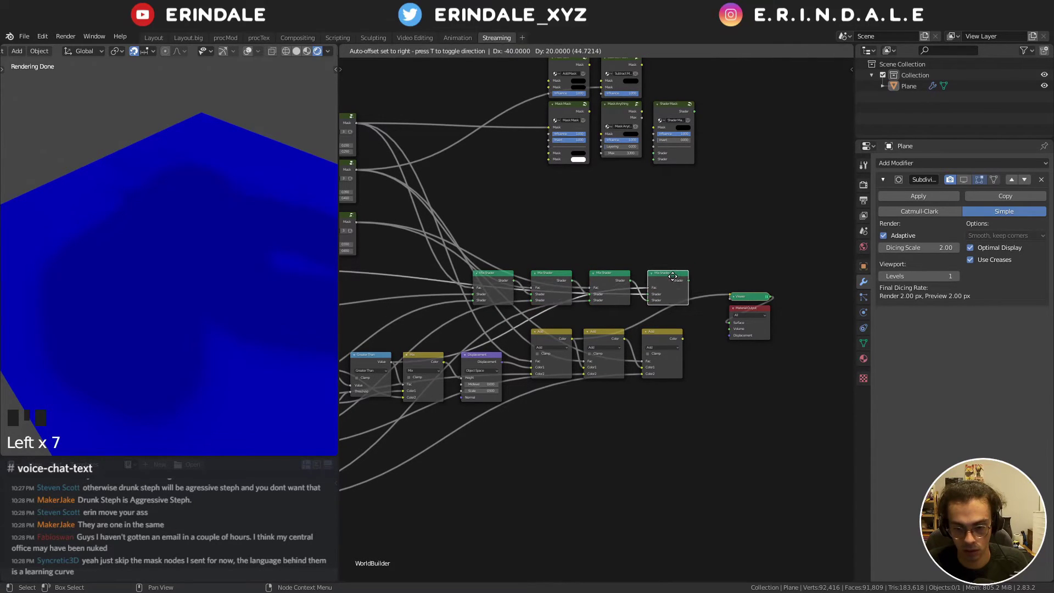
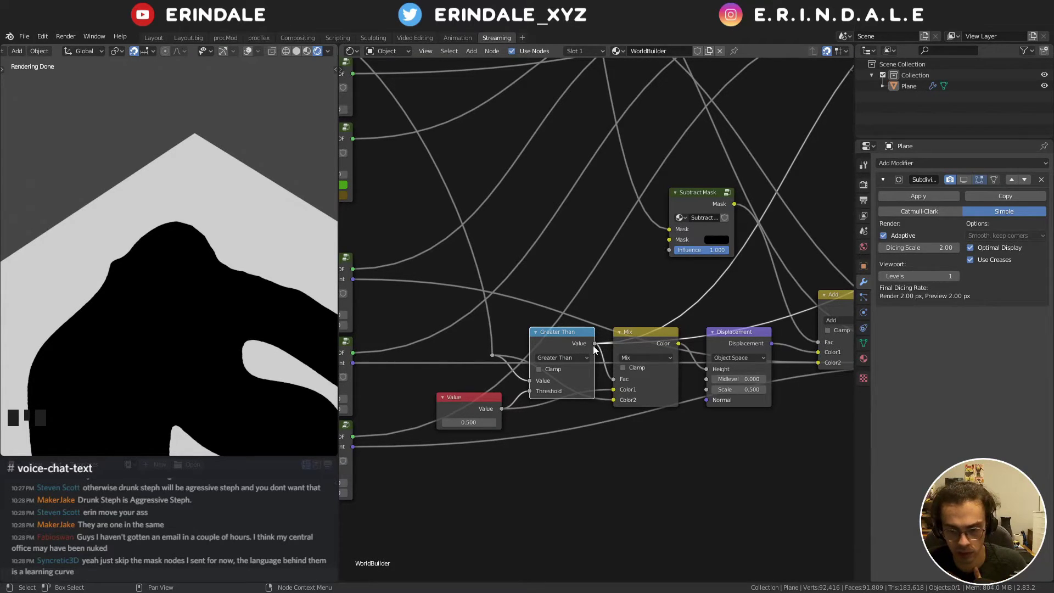
# - Bring up the Quick Favorites node list to add a Math node beside the Subtract Mask
pyautogui.click(599, 345)
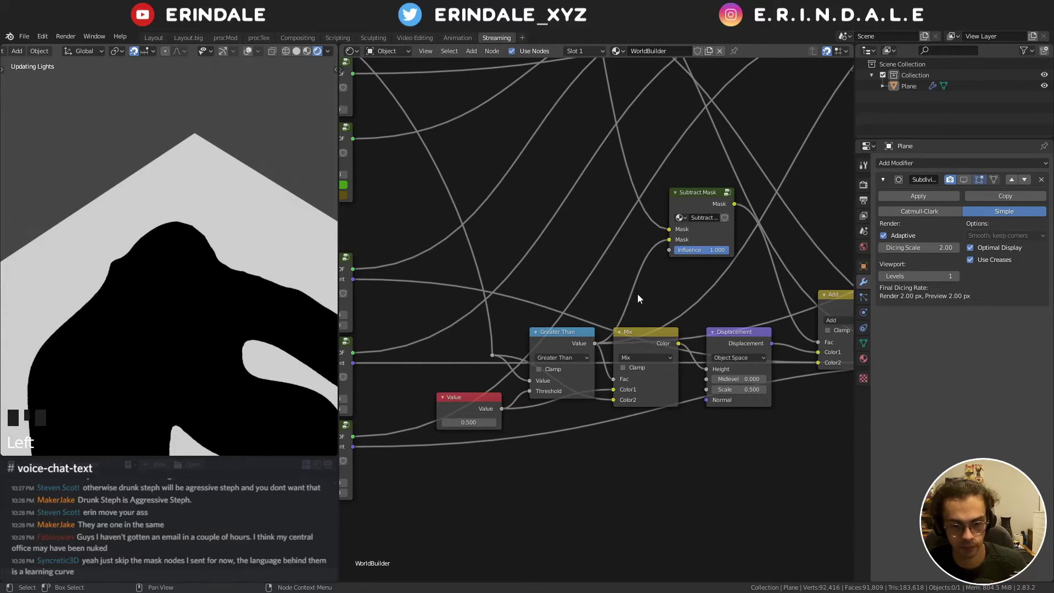
pyautogui.middleClick(640, 298)
pyautogui.press('q')
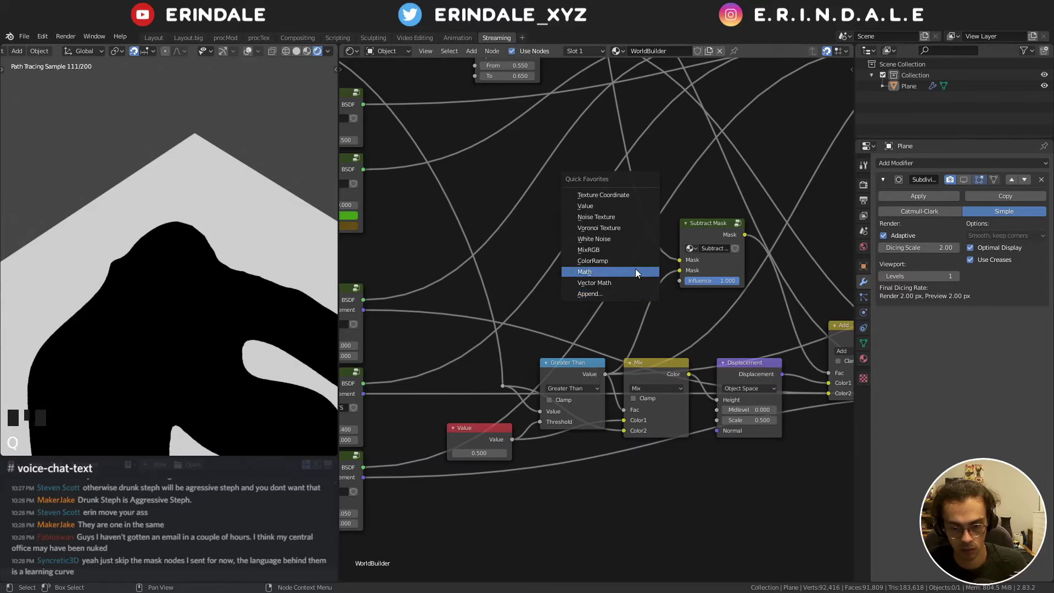
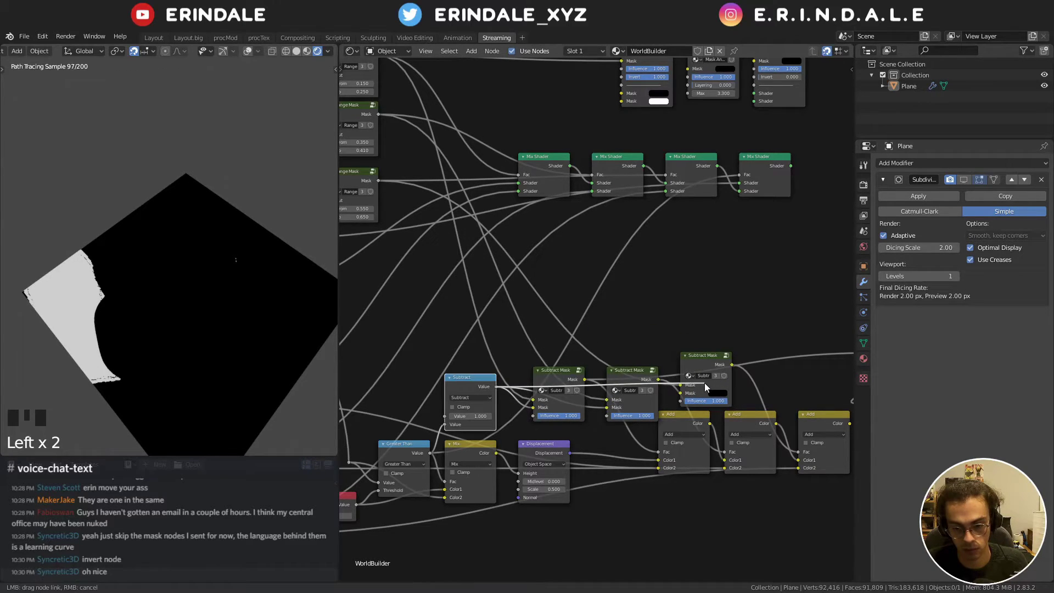
# - Move the last Subtract Mask node upward into the chain above the Add row
pyautogui.moveTo(754, 336); pyautogui.dragTo(647, 350)
pyautogui.click(647, 350)
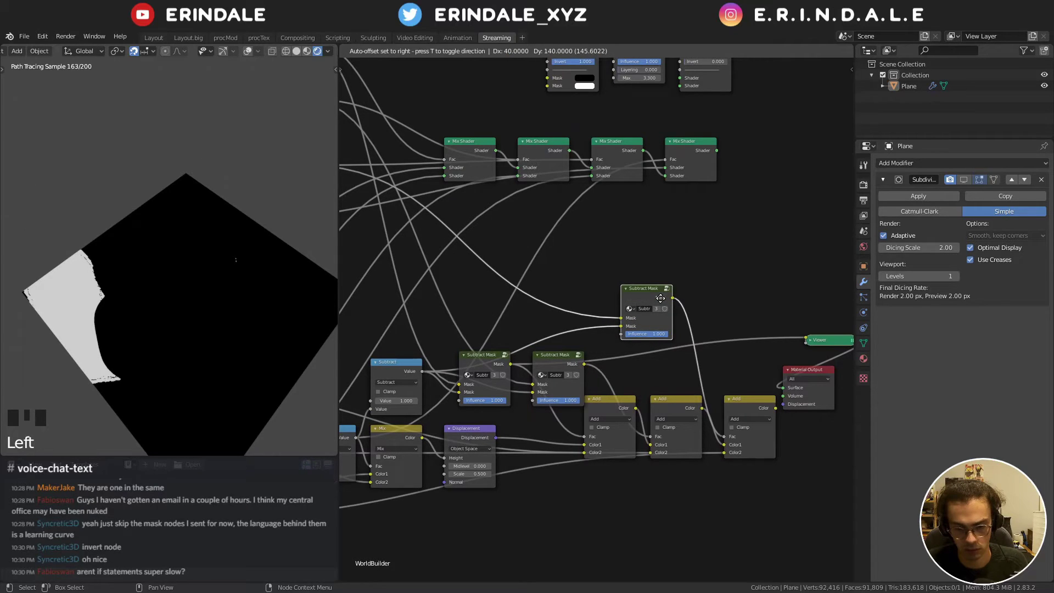
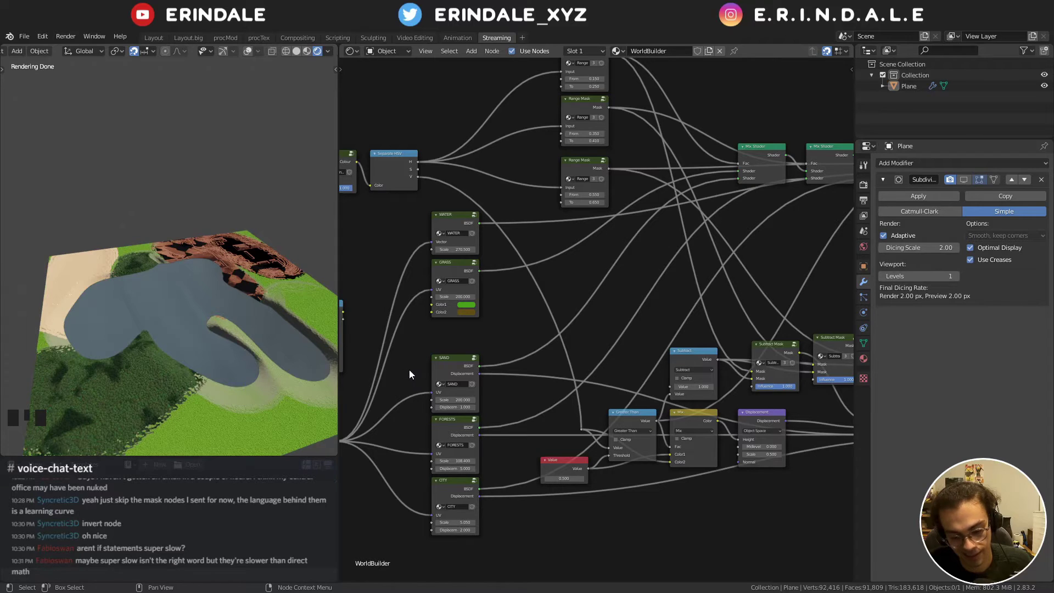
# - Stack the Subtract math node above the Mix node beneath the Subtract mask row
pyautogui.middleClick(573, 330)
pyautogui.scroll(3)
pyautogui.scroll(-3)
pyautogui.moveTo(529, 331); pyautogui.dragTo(578, 319)
pyautogui.click(578, 319)
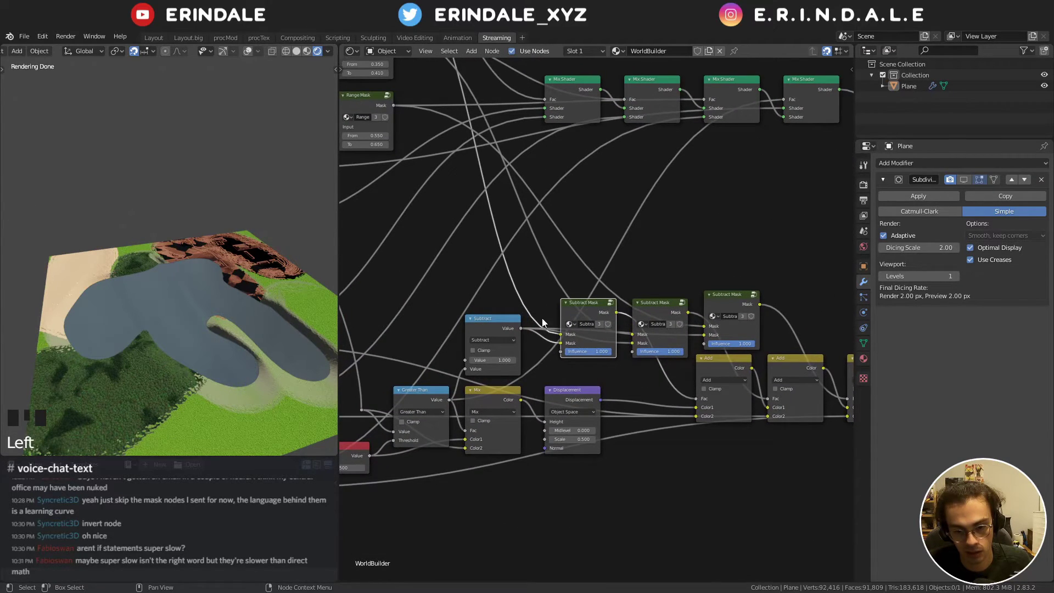
pyautogui.click(503, 324)
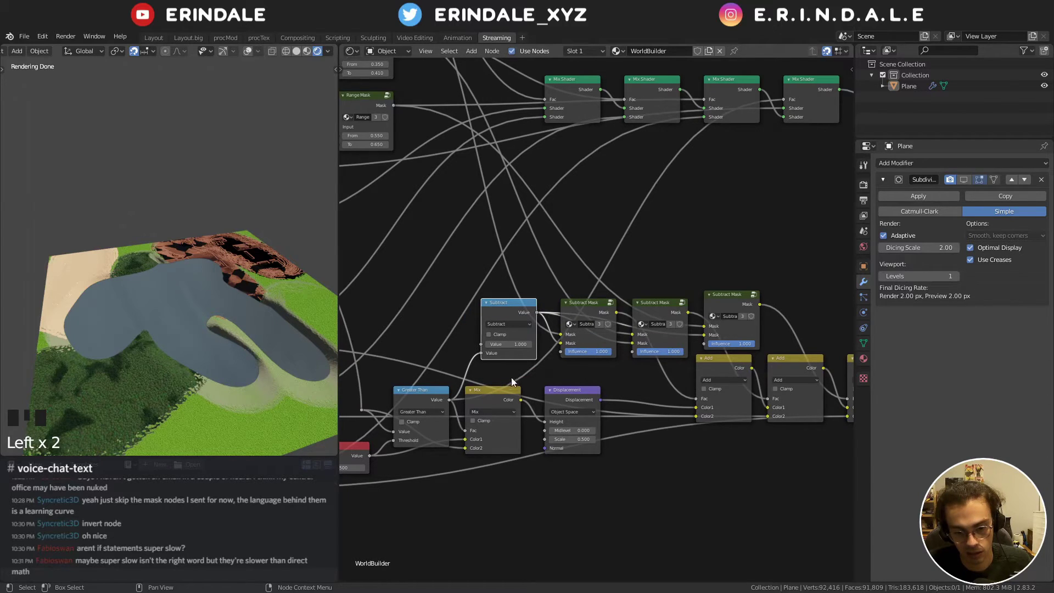
pyautogui.click(492, 381)
pyautogui.moveTo(573, 398); pyautogui.dragTo(596, 376)
pyautogui.click(597, 374)
pyautogui.click(627, 369)
pyautogui.click(463, 294)
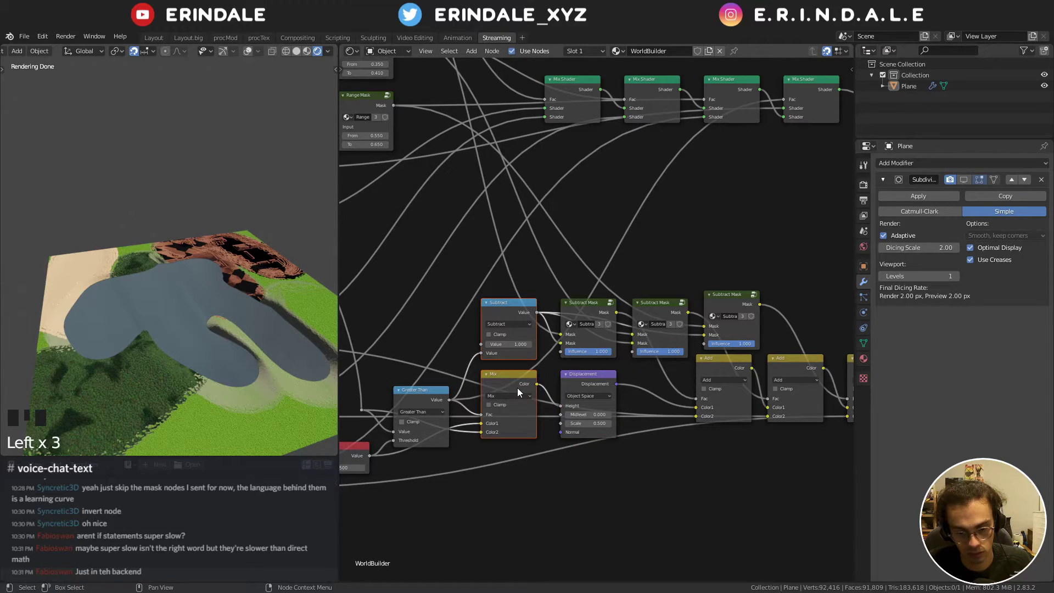
# - Place Greater Than beside Mix and the Value node next to Greater Than, aligned on X
pyautogui.click(523, 384)
pyautogui.click(431, 391)
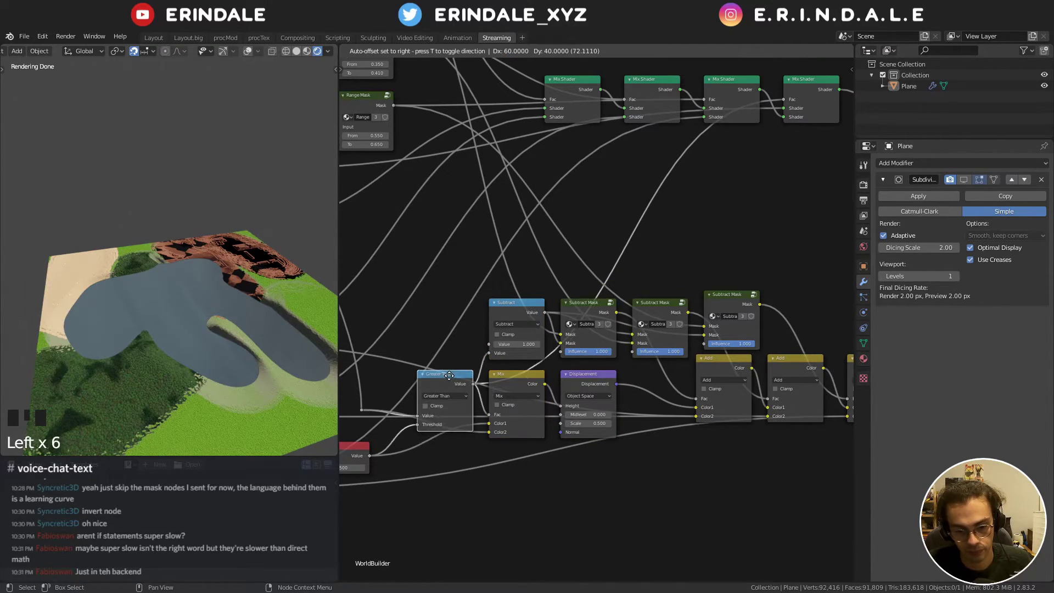
pyautogui.moveTo(411, 386); pyautogui.dragTo(411, 412)
pyautogui.click(411, 411)
pyautogui.moveTo(407, 413); pyautogui.dragTo(478, 304)
pyautogui.press('x')
pyautogui.scroll(-3)
pyautogui.click(441, 421)
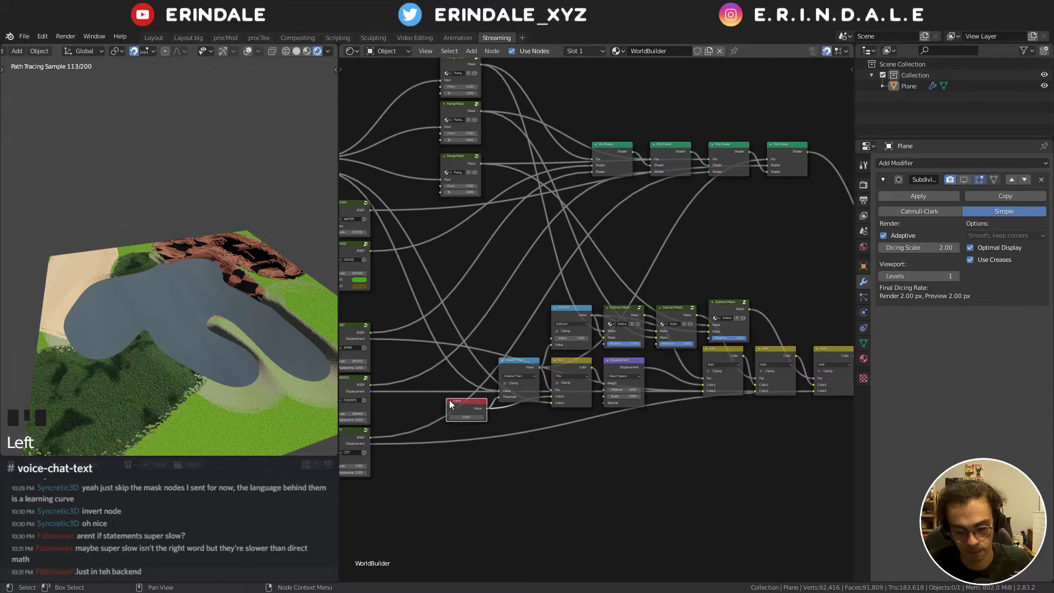
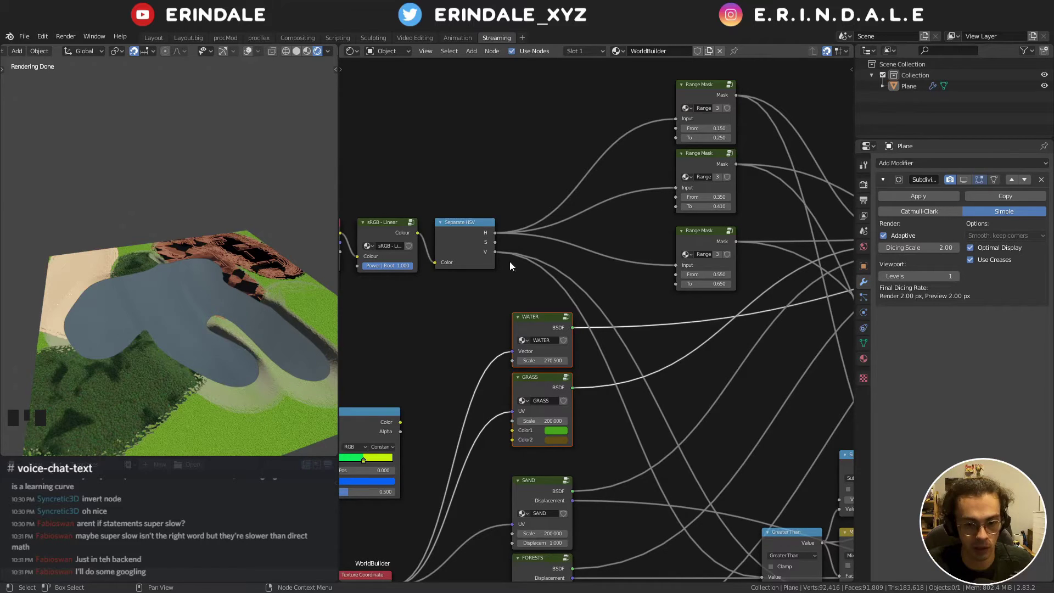
# - View the Attribute and Separate HSV nodes, toggle the sidebar, and switch the plane into vertex painting
pyautogui.moveTo(471, 219); pyautogui.dragTo(241, 272)
pyautogui.scroll(-3)
pyautogui.press('n')
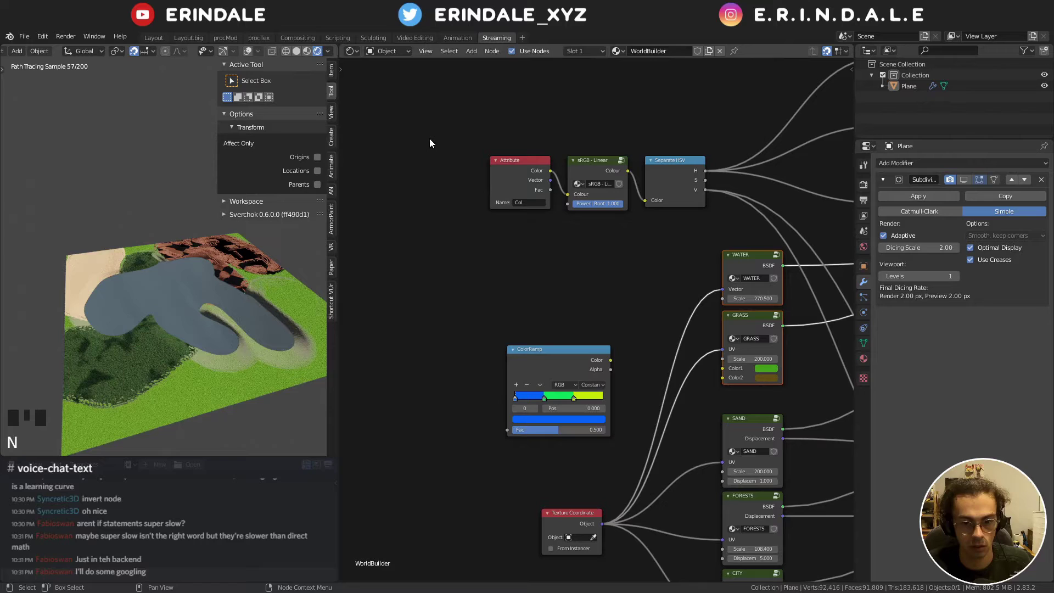
pyautogui.press('n')
pyautogui.press('q')
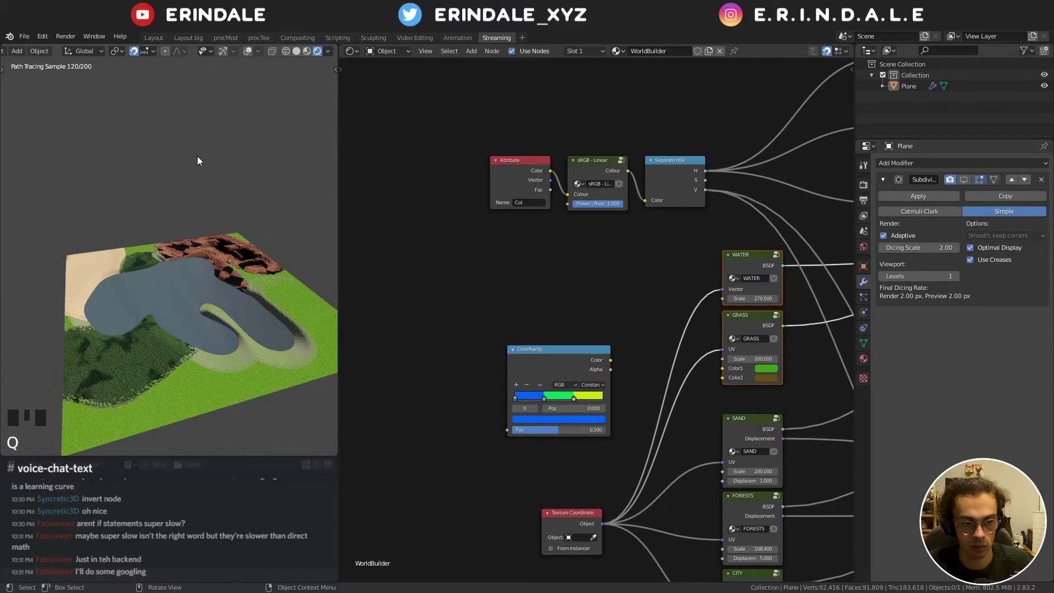
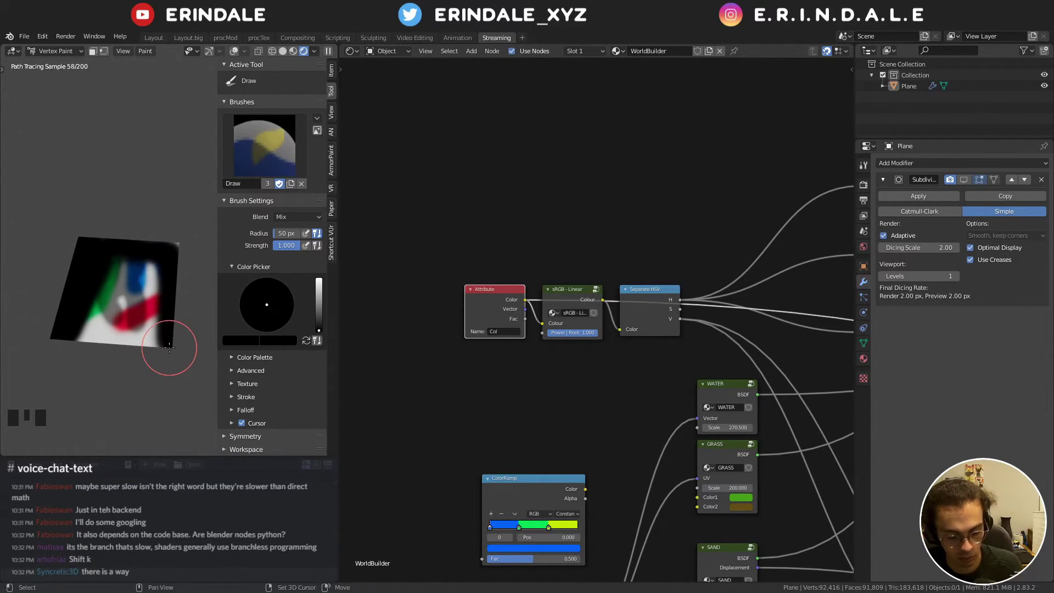
# - Fill the plane's vertex colours entirely with black using Shift+K
pyautogui.press('shift+k')
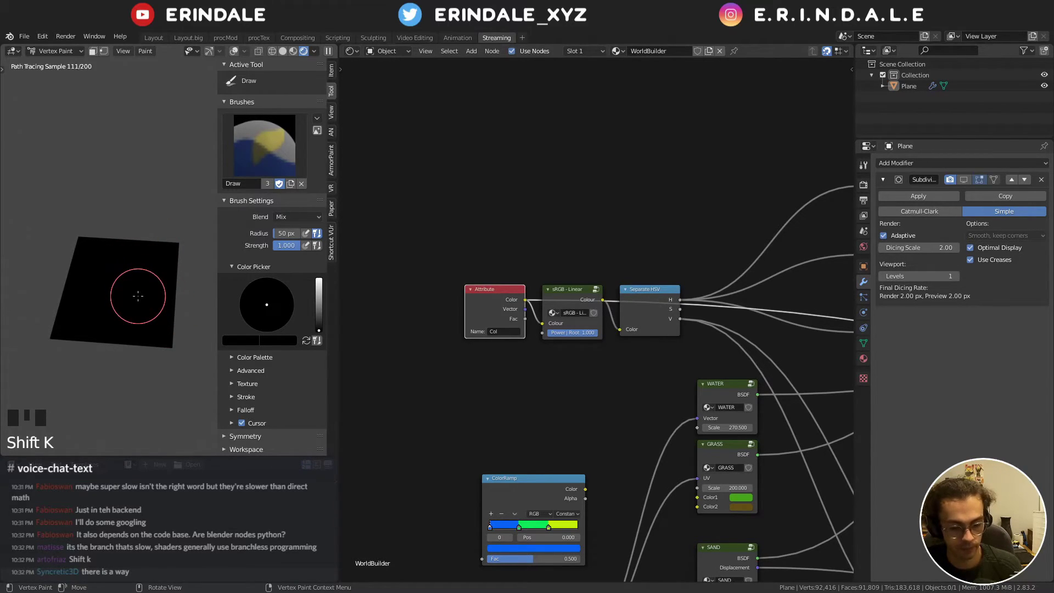
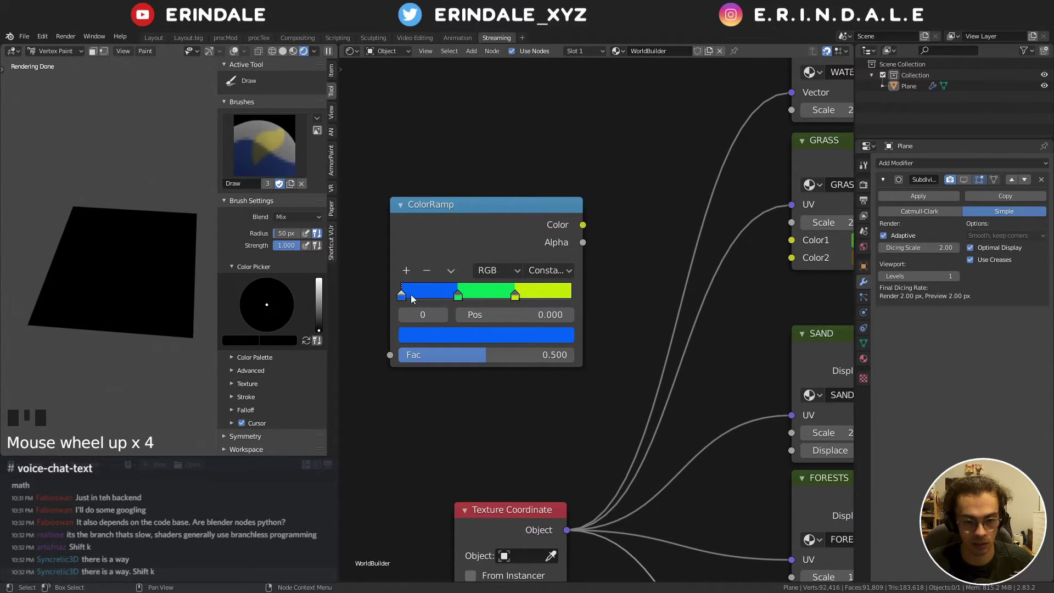
# - Pan the node tree over to the attribute nodes and Color Ramp beside the terrain groups
pyautogui.scroll(-3)
pyautogui.scroll(-3)
pyautogui.moveTo(625, 269); pyautogui.dragTo(563, 315)
pyautogui.scroll(3)
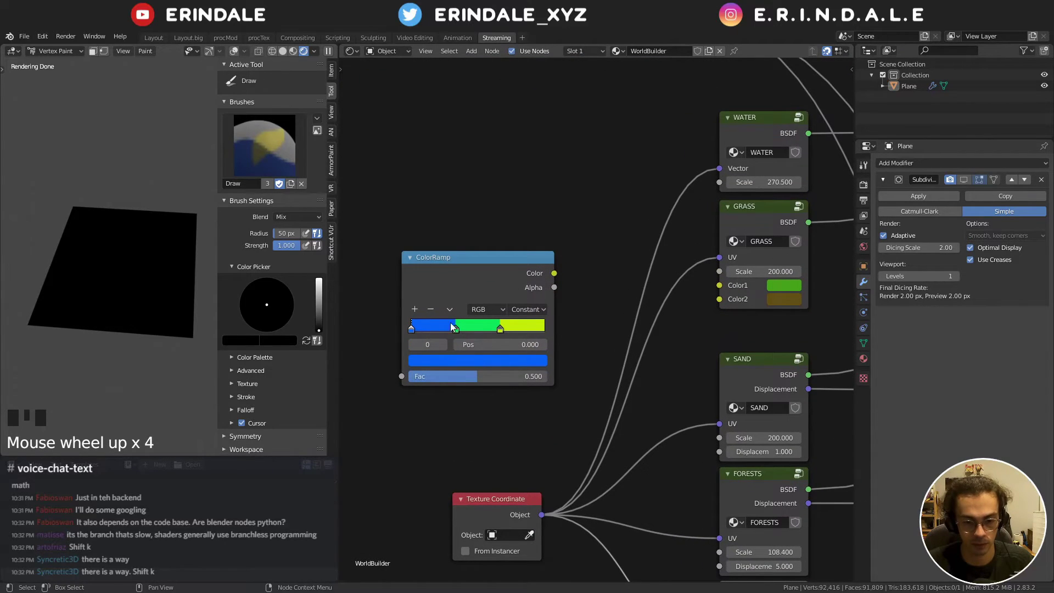
pyautogui.scroll(-3)
pyautogui.moveTo(717, 296); pyautogui.dragTo(299, 277)
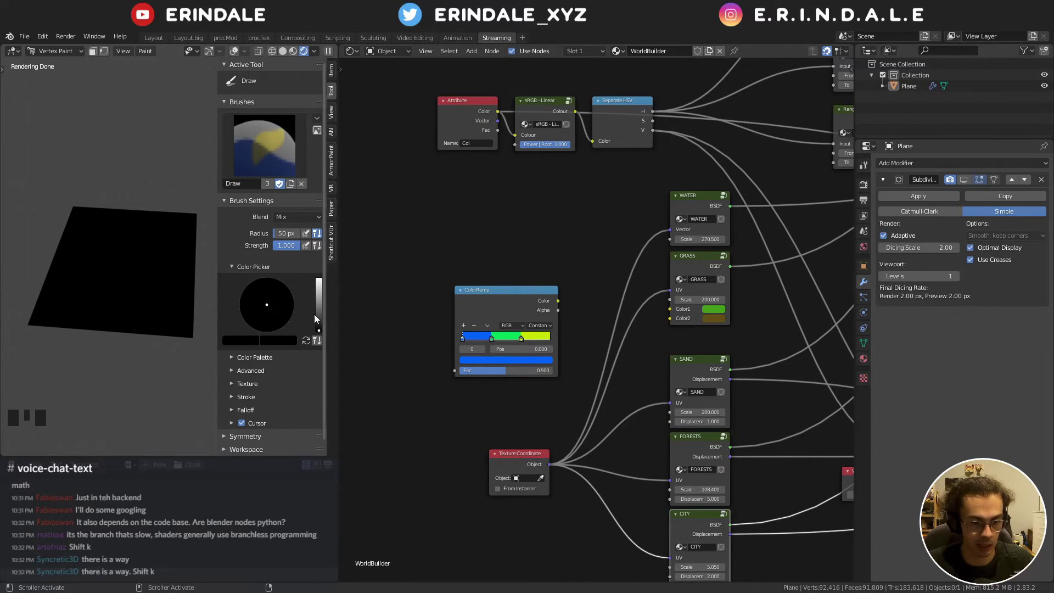
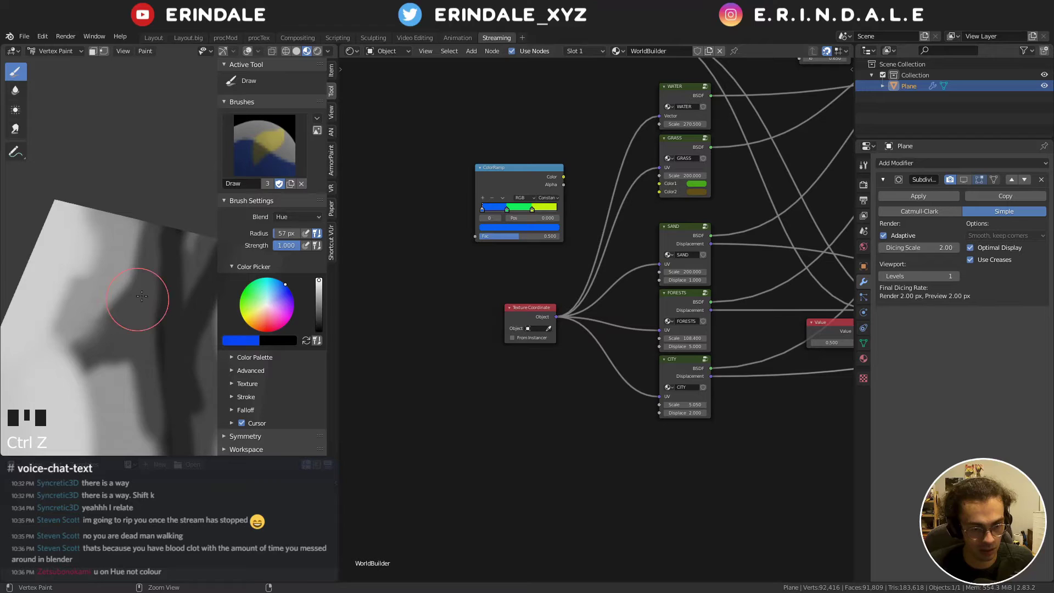
# - Switch the Draw brush blending to Color and expand the advanced brush options
pyautogui.moveTo(298, 219); pyautogui.dragTo(367, 341)
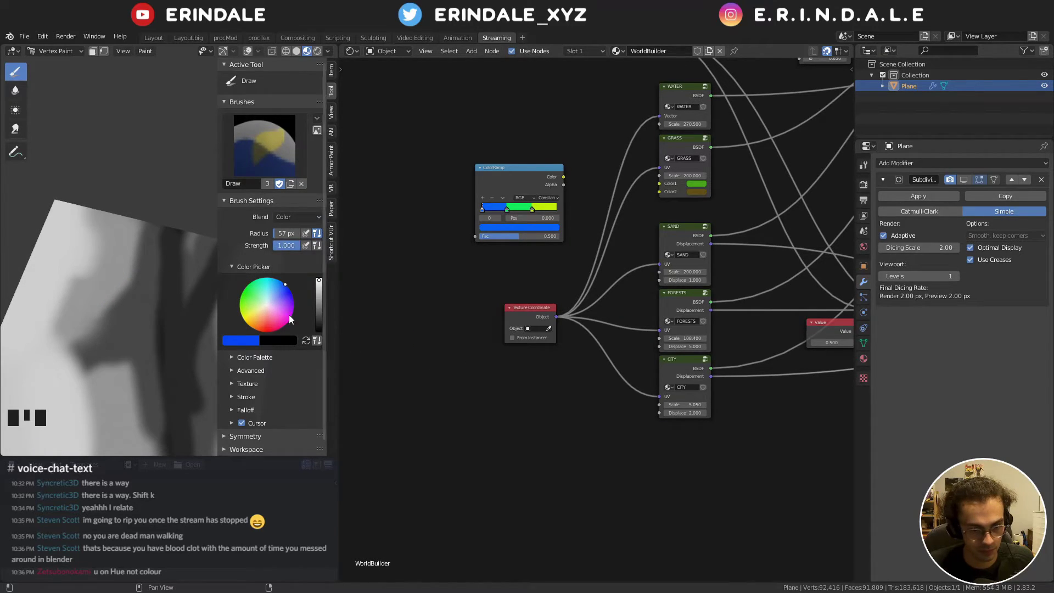
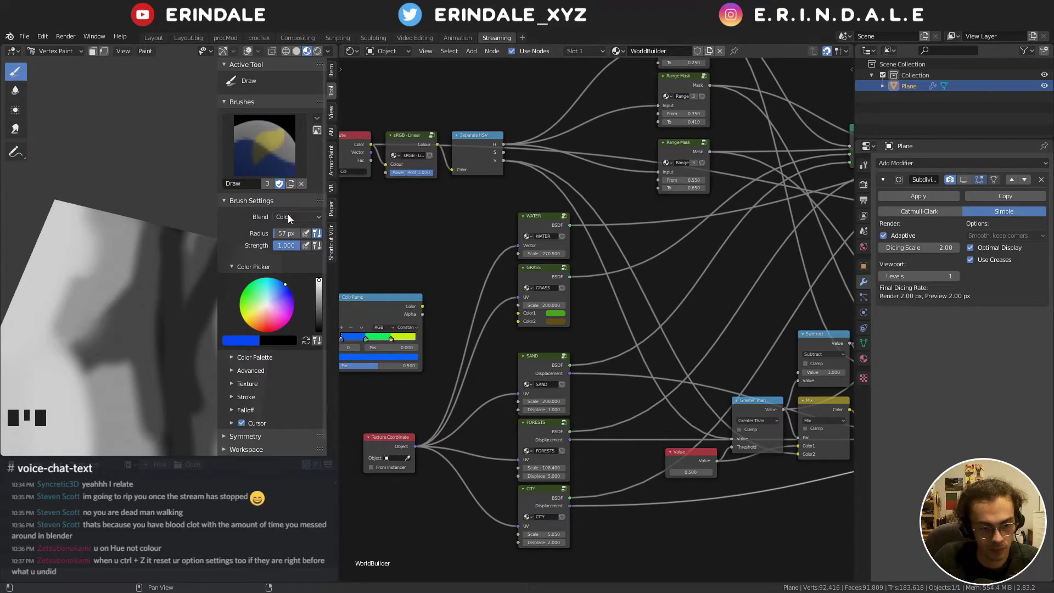
pyautogui.scroll(-3)
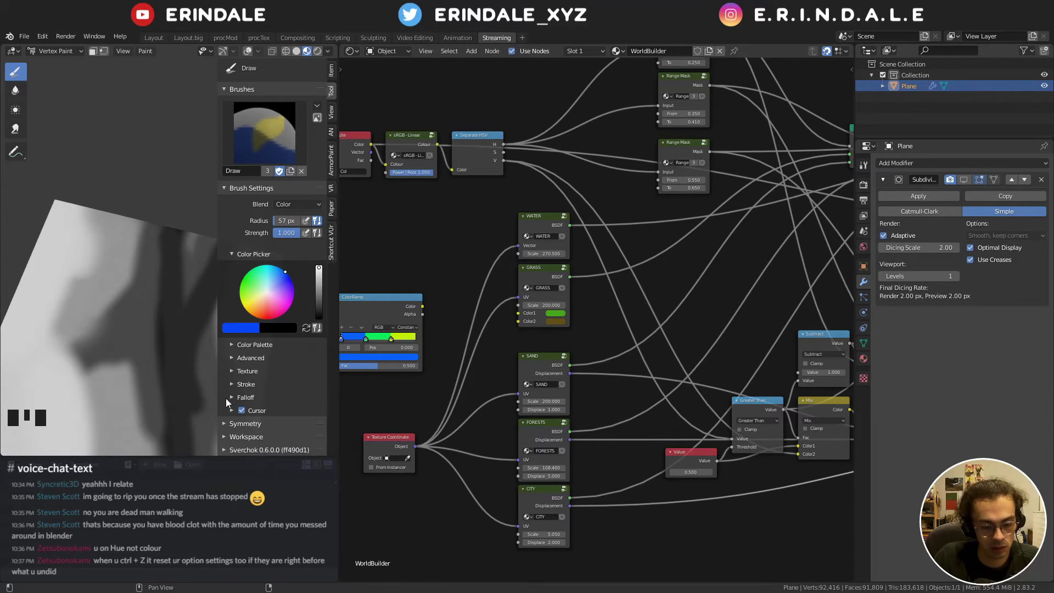
pyautogui.scroll(-3)
pyautogui.click(259, 363)
pyautogui.scroll(-3)
pyautogui.click(250, 369)
# - Scroll through the brush and object data panels toward the Vertex Colors list
pyautogui.scroll(-3)
pyautogui.moveTo(245, 240); pyautogui.dragTo(248, 363)
pyautogui.scroll(-3)
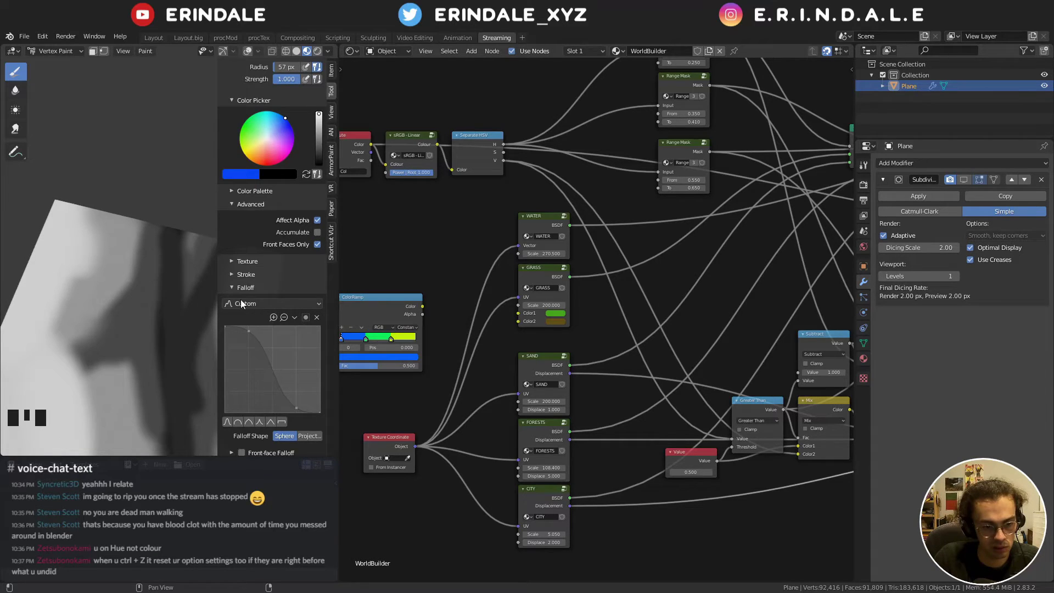
pyautogui.moveTo(235, 292); pyautogui.dragTo(231, 387)
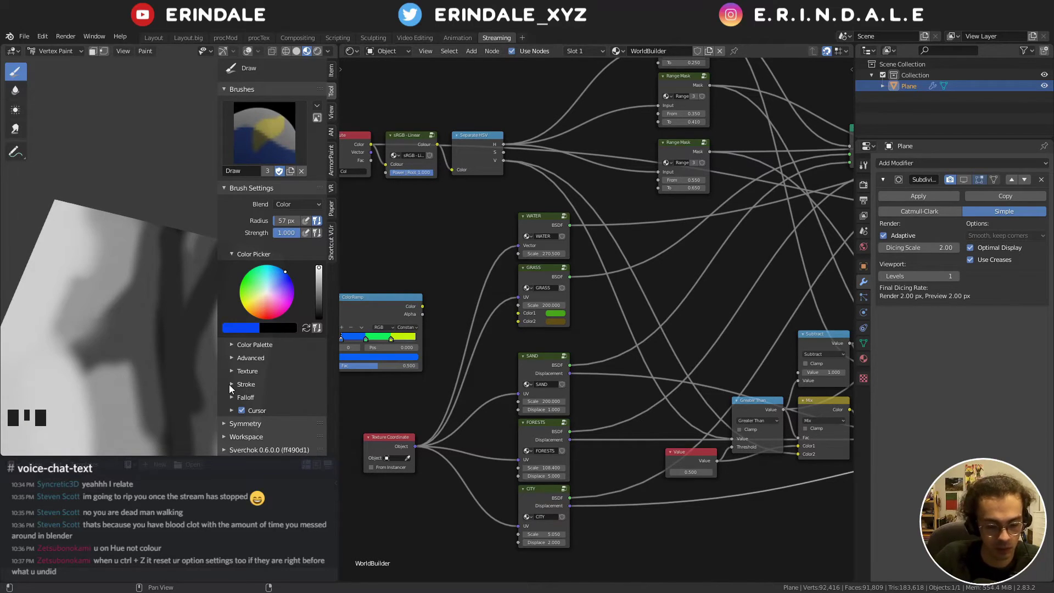
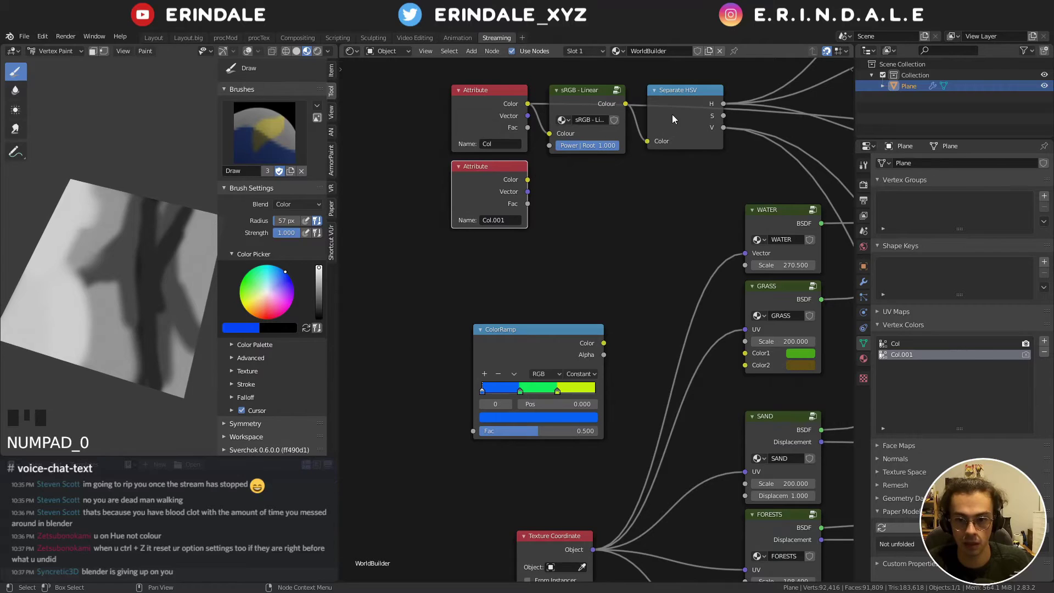
# - Add a second Separate HSV node fed by the Col.001 Attribute colour output
pyautogui.click(684, 100)
pyautogui.press('shift+d')
pyautogui.click(528, 205)
pyautogui.moveTo(529, 181); pyautogui.dragTo(618, 181)
pyautogui.doubleClick(618, 182)
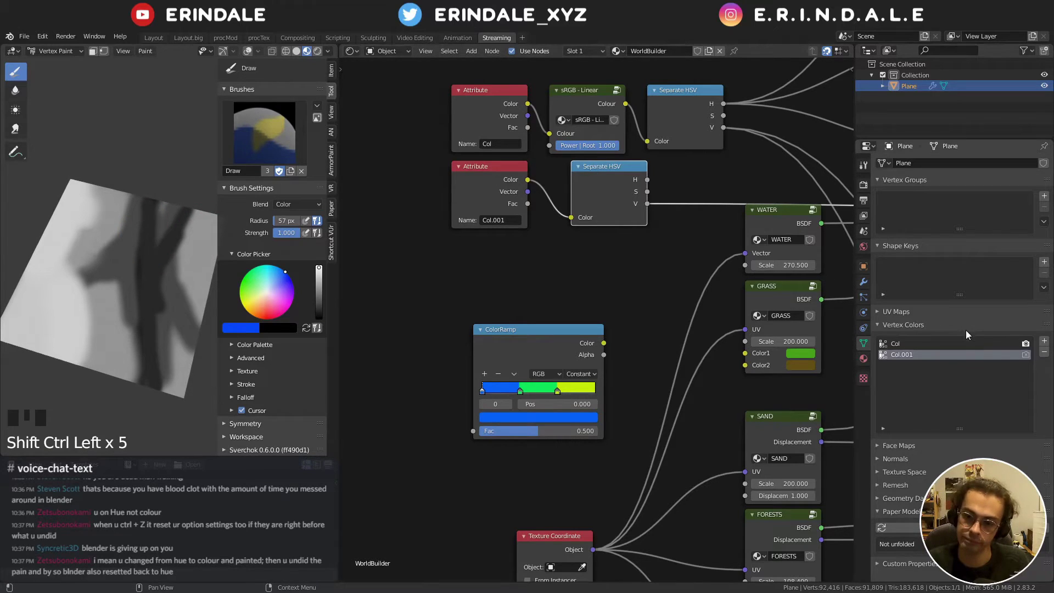
# - Adjust the mesh's vertex colour layer list and fill the layer with the paint colour (Shift+K)
pyautogui.click(955, 363)
pyautogui.click(970, 359)
pyautogui.click(1025, 357)
pyautogui.scroll(-3)
pyautogui.moveTo(638, 182); pyautogui.dragTo(521, 191)
pyautogui.click(521, 191)
pyautogui.click(531, 179)
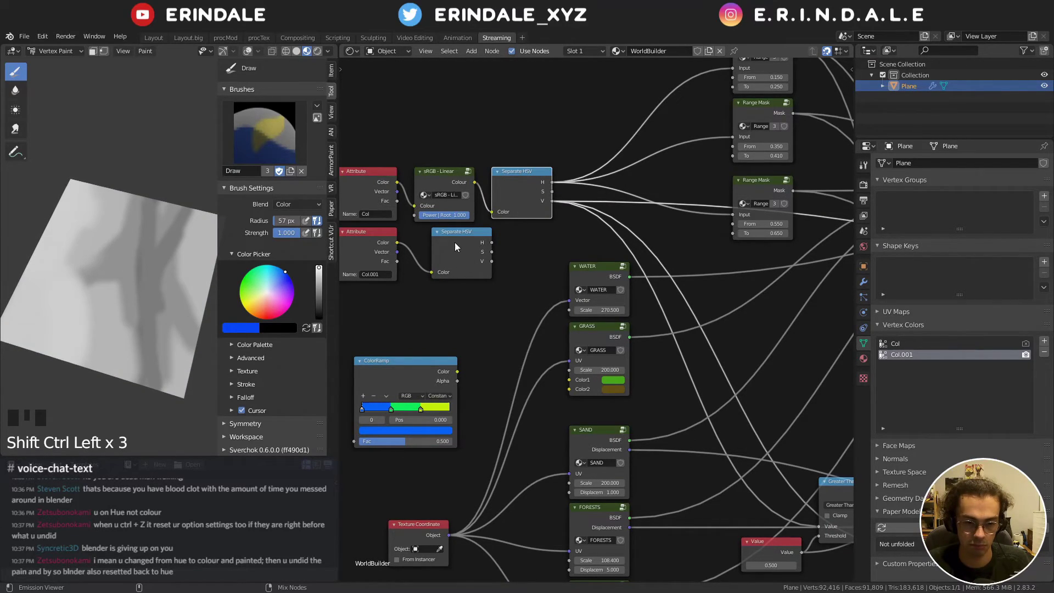
pyautogui.click(459, 247)
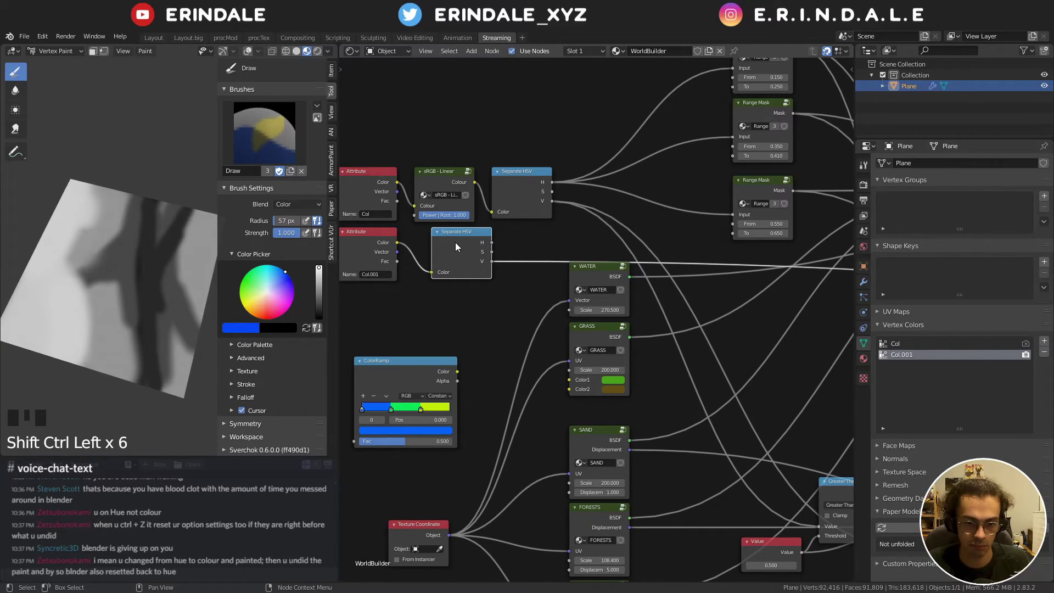
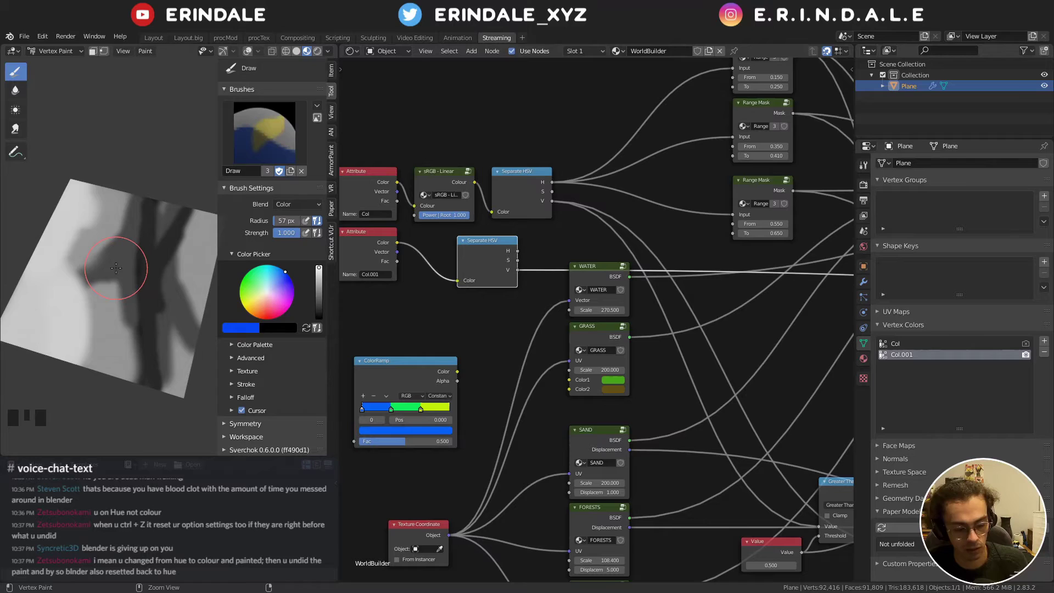
pyautogui.press('shift+k')
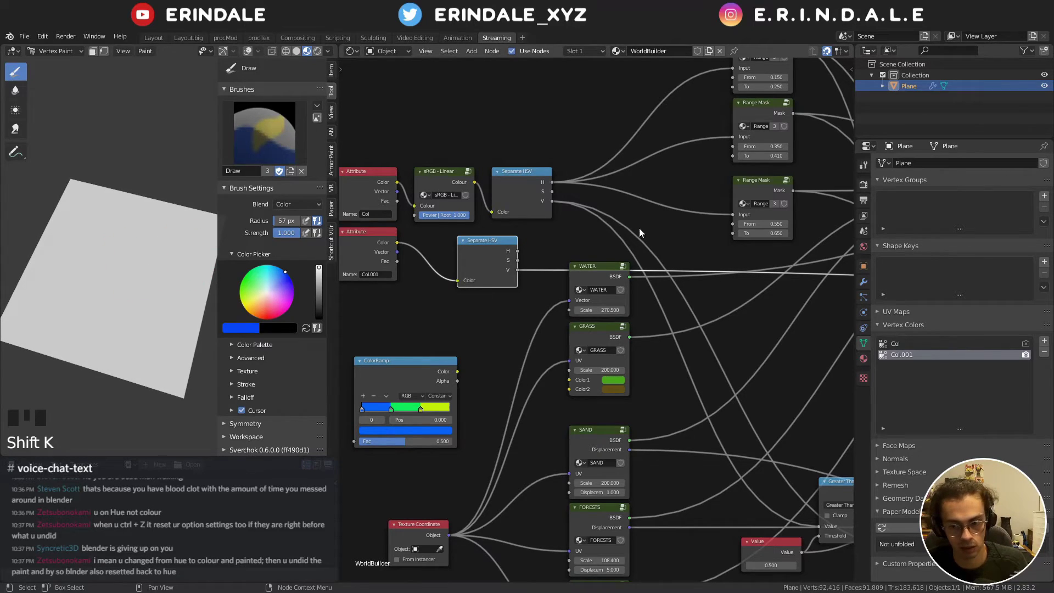
# - Make the Col layer the active vertex colours for painting and display
pyautogui.click(911, 346)
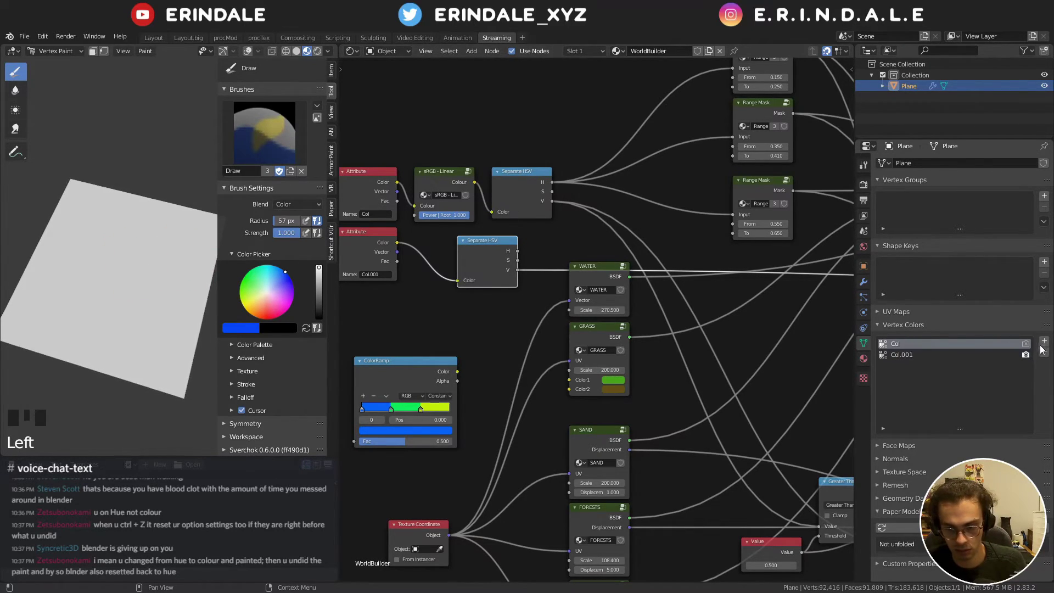
pyautogui.click(1028, 347)
pyautogui.click(375, 189)
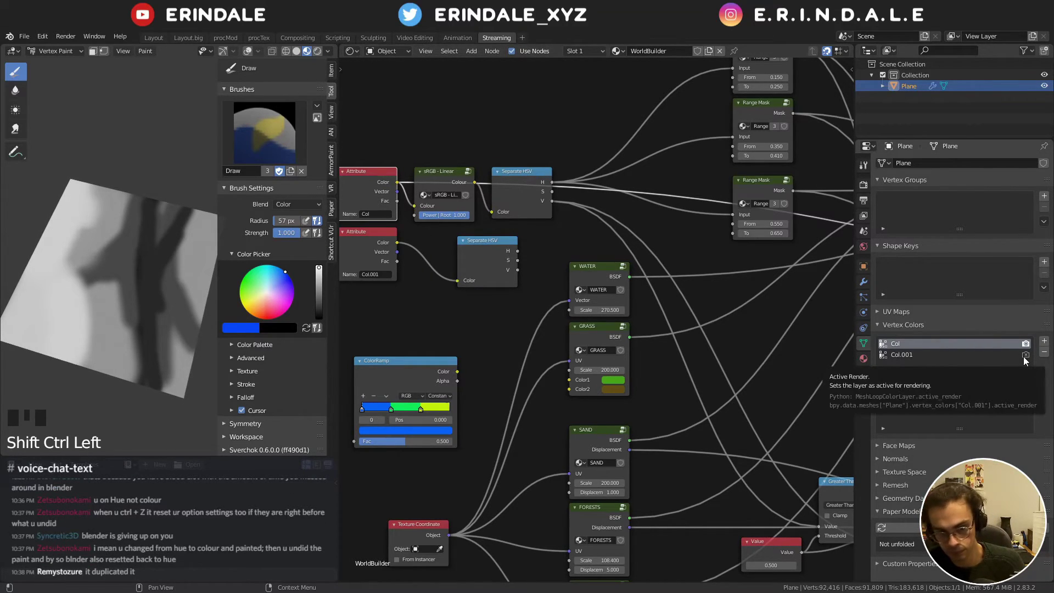
pyautogui.click(1028, 360)
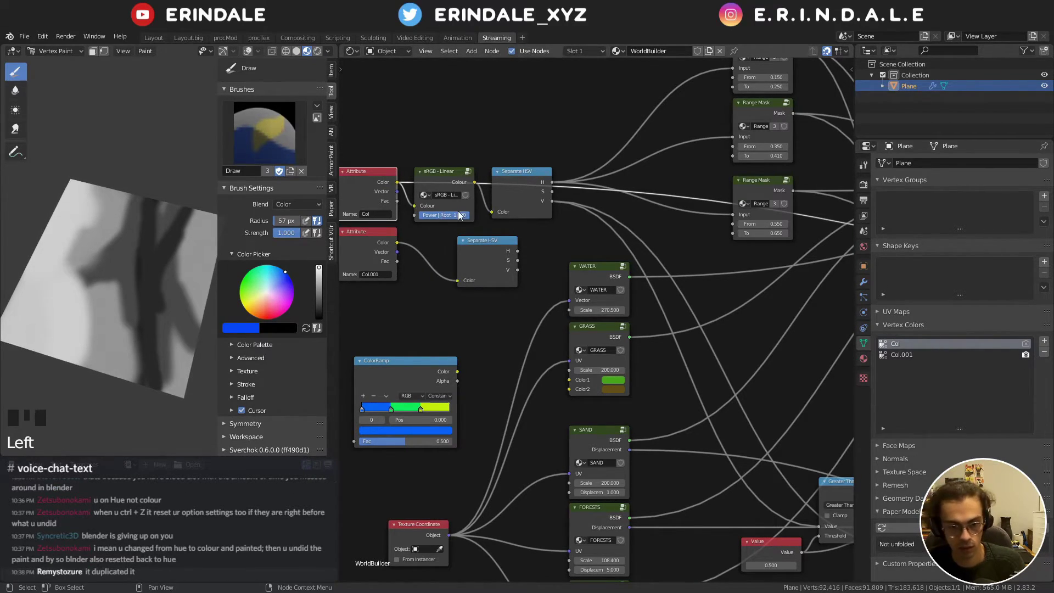
# - Preview the Col.001 Separate HSV on the plane and duplicate the sRGB-to-Linear node
pyautogui.moveTo(467, 215); pyautogui.dragTo(440, 262)
pyautogui.click(441, 262)
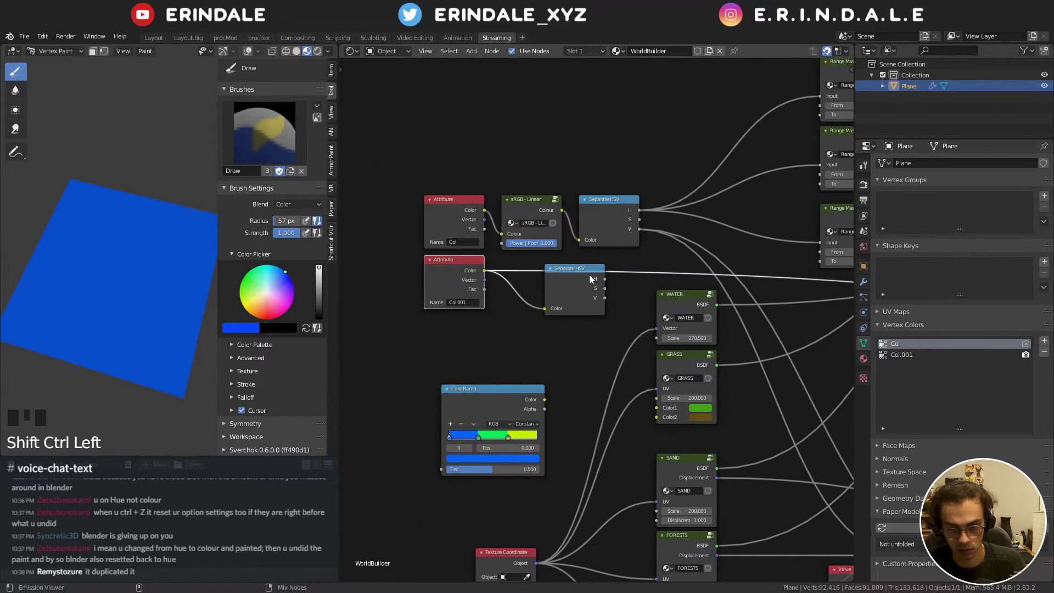
pyautogui.click(575, 277)
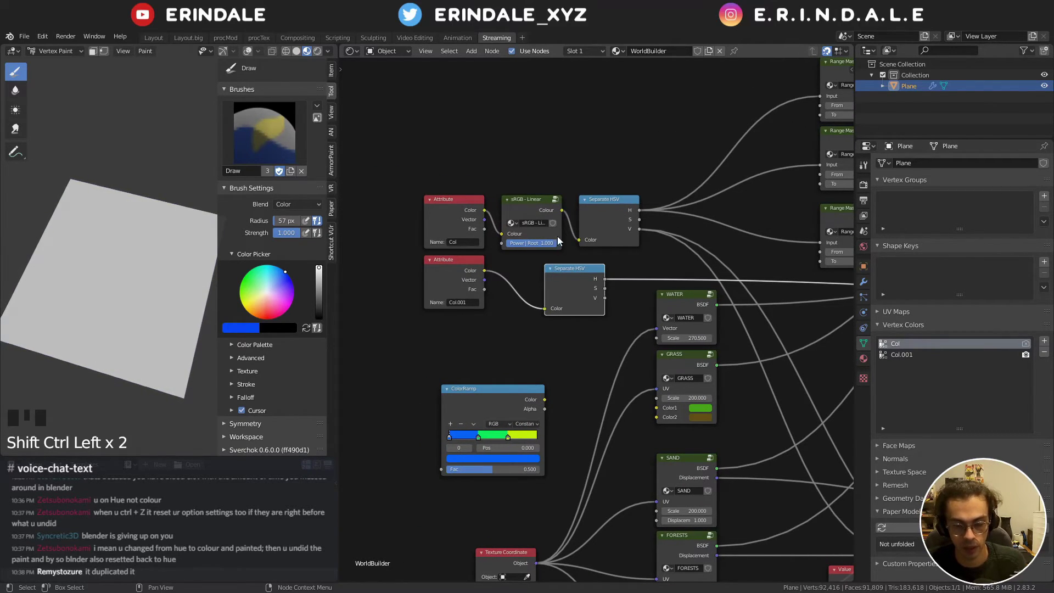
pyautogui.click(586, 274)
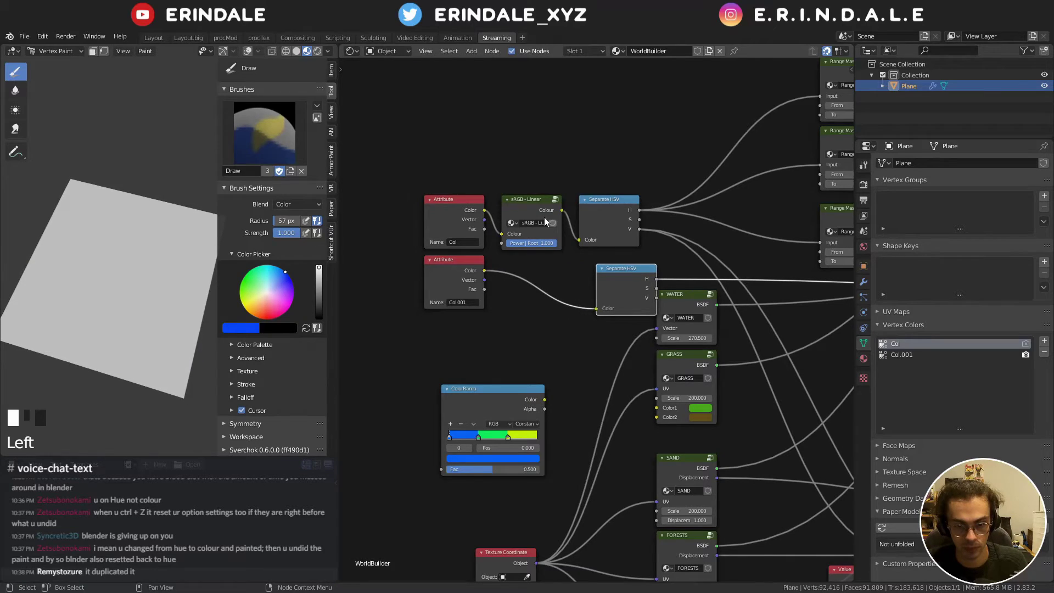
pyautogui.press('shift+d')
# - Slot the sRGB-Linear copy into the Col.001 link, then frame the Col chain labelled VALUE
pyautogui.moveTo(540, 274); pyautogui.dragTo(640, 276)
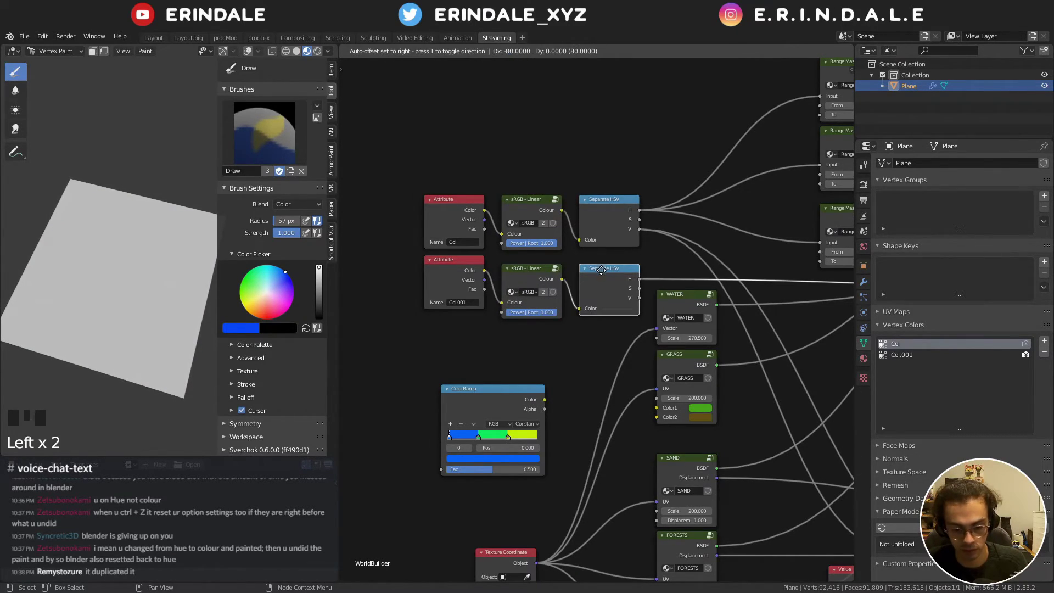
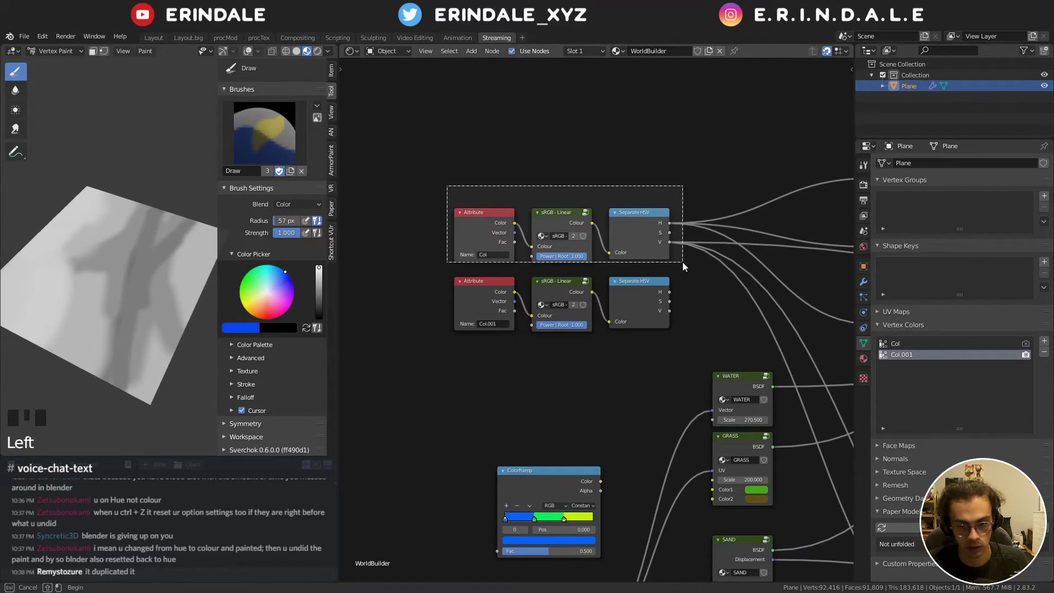
pyautogui.press('ctrl+j')
pyautogui.click(603, 205)
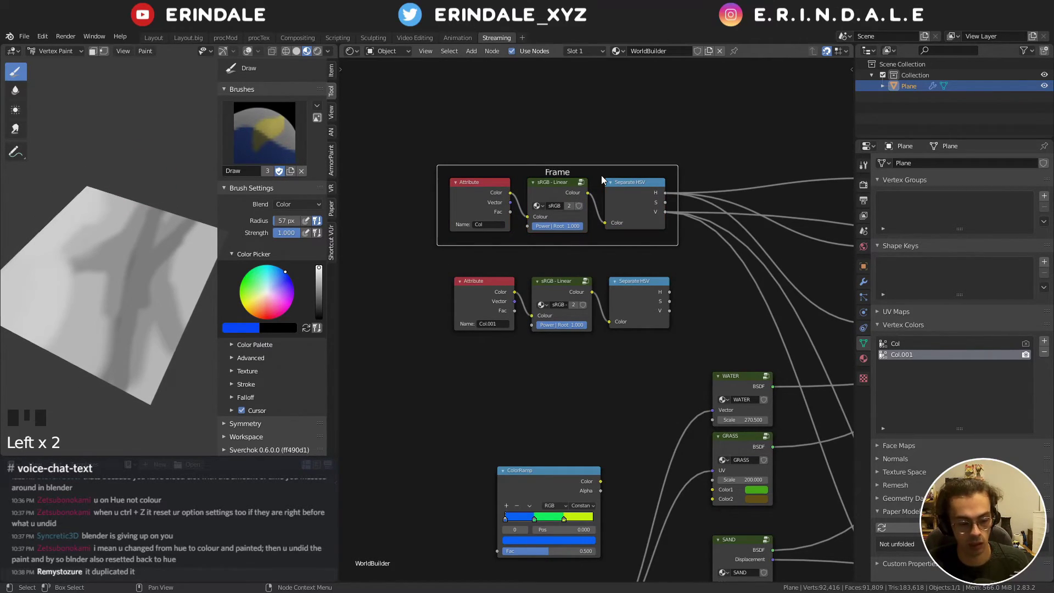
pyautogui.press('F2')
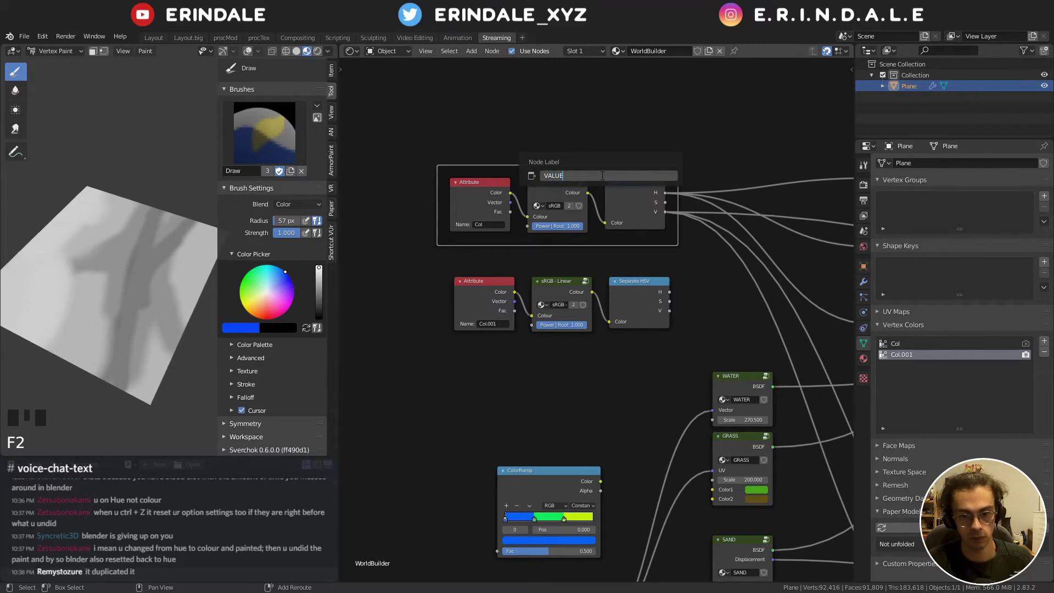
# - Frame the Col.001 node chain and label that frame HUE
pyautogui.moveTo(639, 371); pyautogui.dragTo(628, 359)
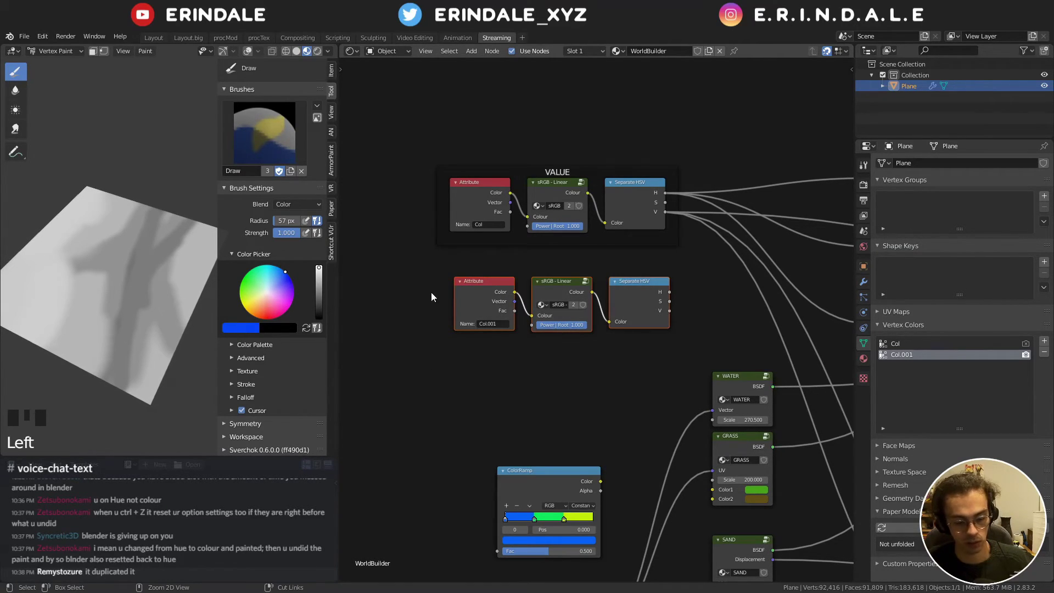
pyautogui.press('ctrl+j')
pyautogui.click(522, 278)
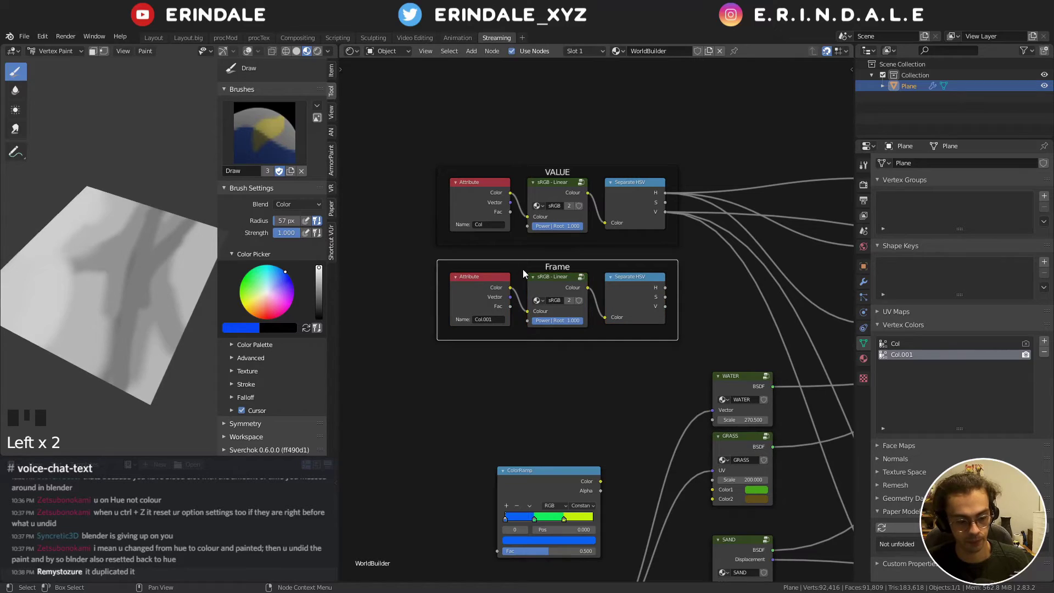
pyautogui.press('F2')
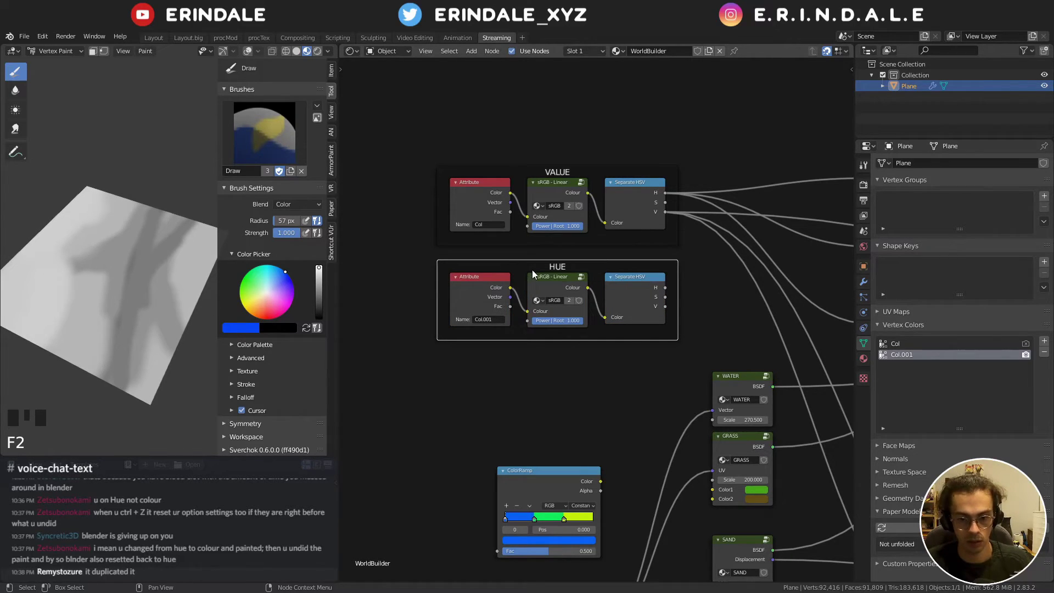
pyautogui.click(531, 273)
pyautogui.scroll(-3)
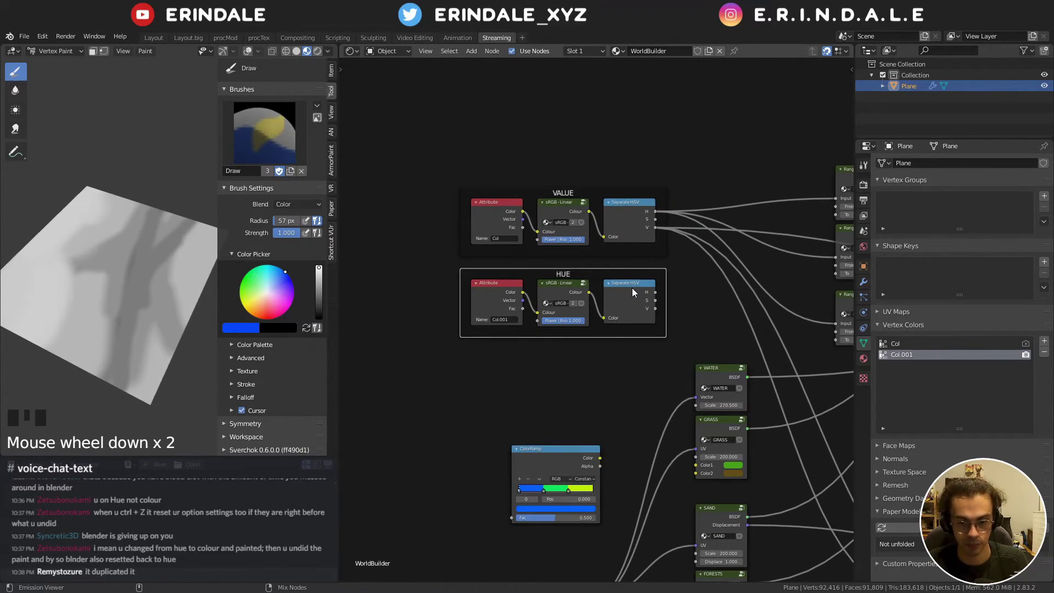
# - Rearrange nodes around the HUE frame so its hue output links onward to the shader
pyautogui.middleClick(688, 291)
pyautogui.scroll(-3)
pyautogui.middleClick(523, 286)
pyautogui.scroll(3)
pyautogui.rightClick(489, 243)
pyautogui.click(451, 351)
pyautogui.click(495, 220)
pyautogui.click(485, 215)
pyautogui.press('g')
pyautogui.click(574, 246)
pyautogui.press('x')
# - Set the vertex paint colour to pure white by zeroing saturation in the HSV picker
pyautogui.scroll(-3)
pyautogui.moveTo(527, 313); pyautogui.dragTo(621, 375)
pyautogui.scroll(3)
pyautogui.moveTo(690, 378); pyautogui.dragTo(420, 291)
pyautogui.click(421, 290)
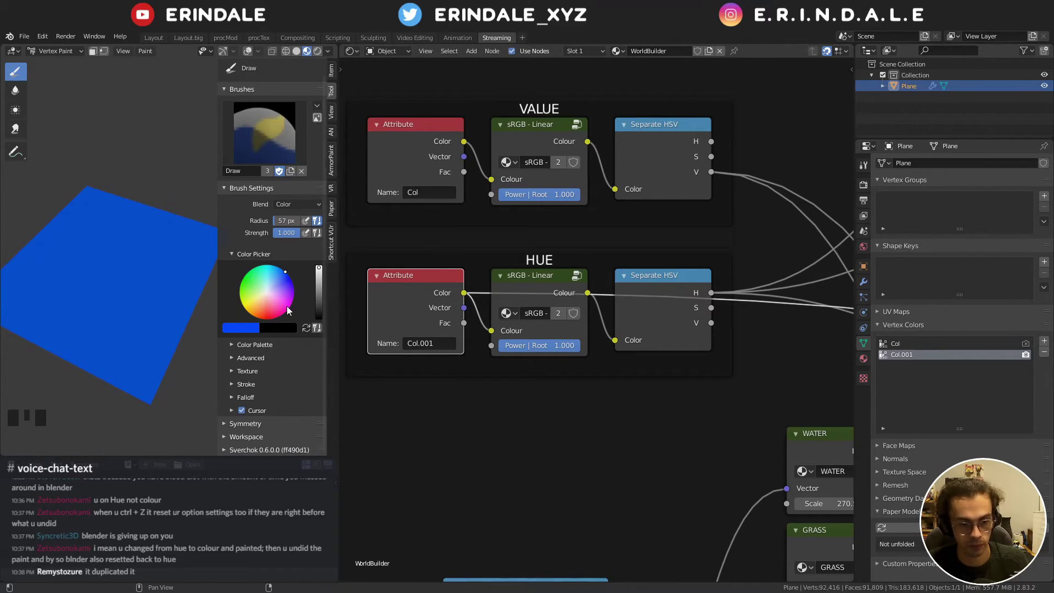
pyautogui.click(254, 333)
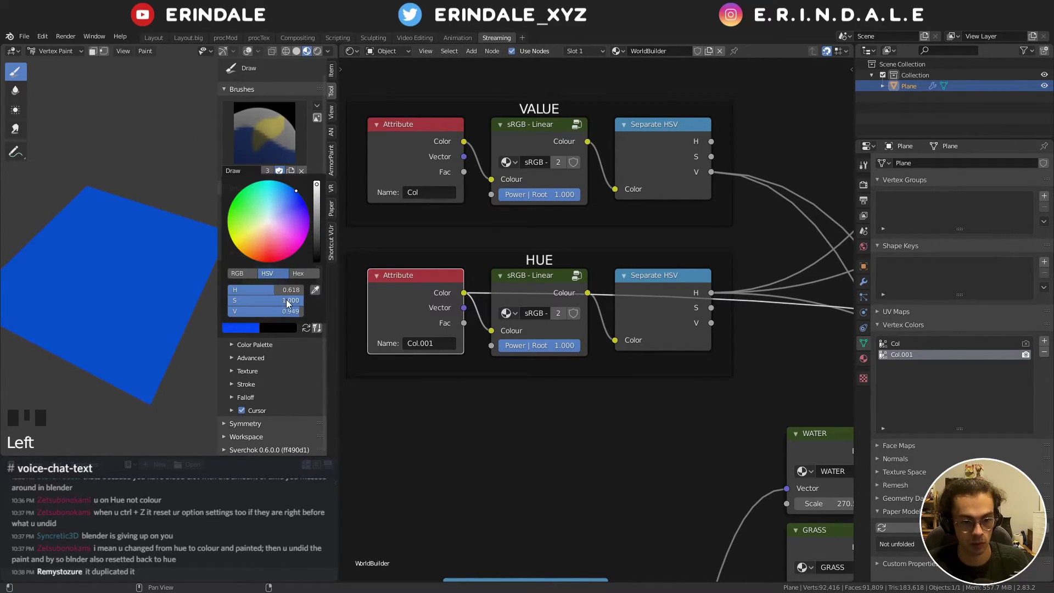
pyautogui.click(246, 330)
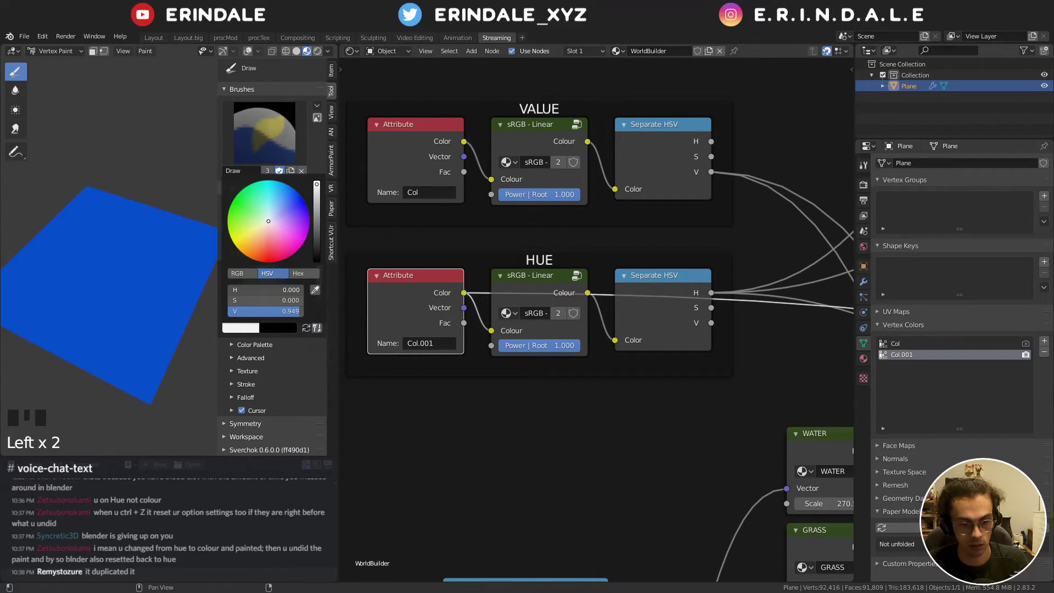
pyautogui.press('ctrl+h')
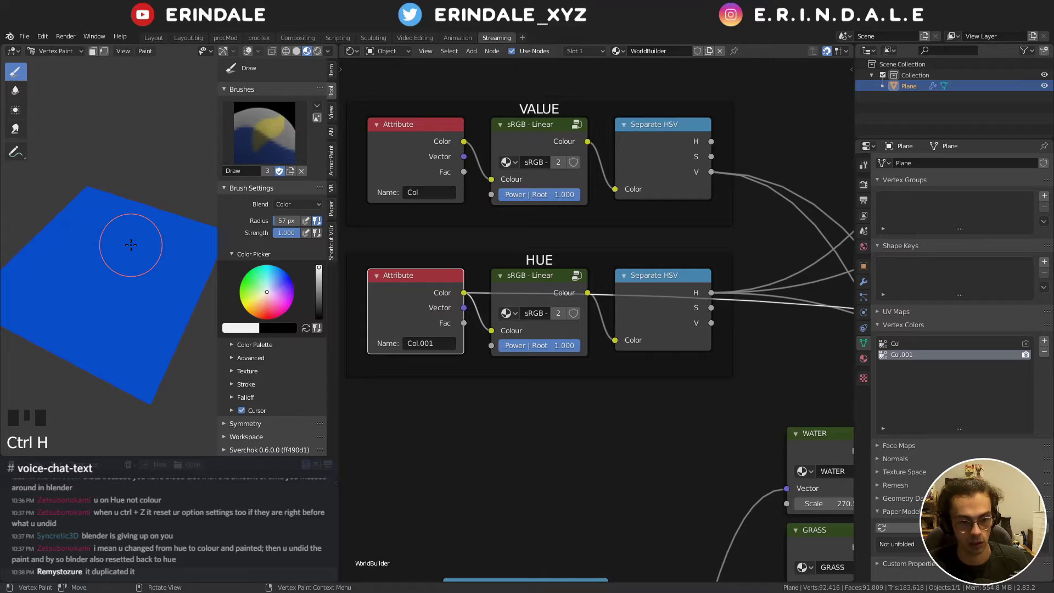
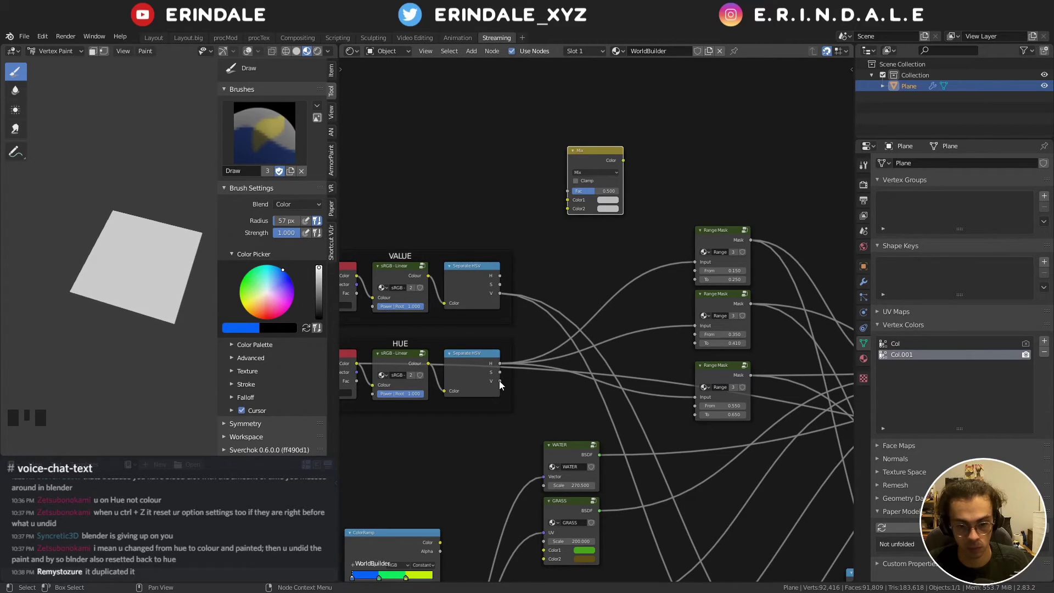
# - Link the VALUE and HUE Separate HSV outputs into the Mix node's colour sockets
pyautogui.click(359, 367)
pyautogui.moveTo(545, 229); pyautogui.dragTo(616, 211)
pyautogui.click(616, 211)
pyautogui.moveTo(462, 324); pyautogui.dragTo(574, 315)
pyautogui.click(574, 315)
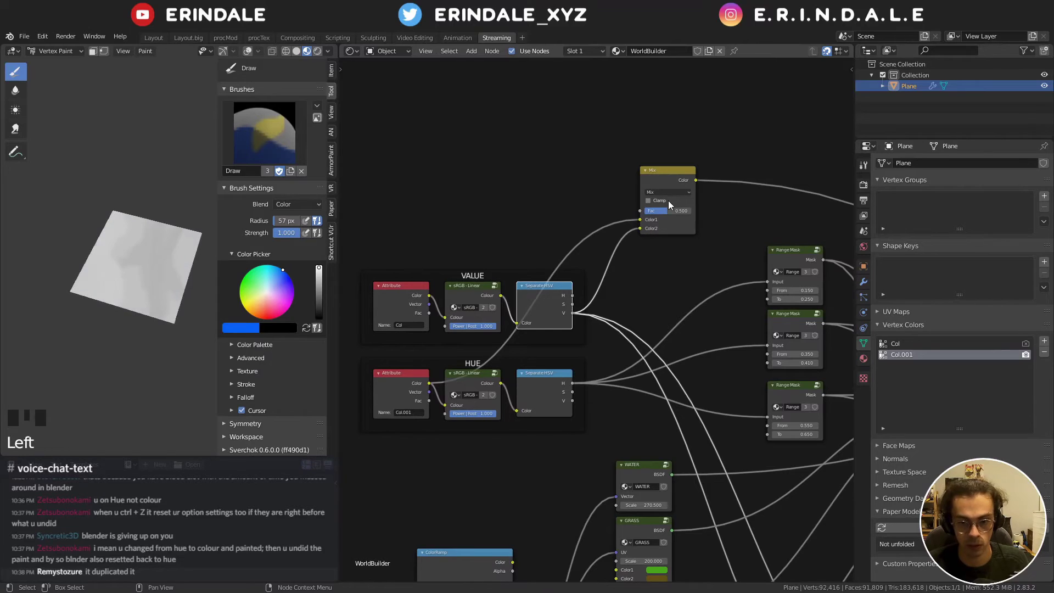
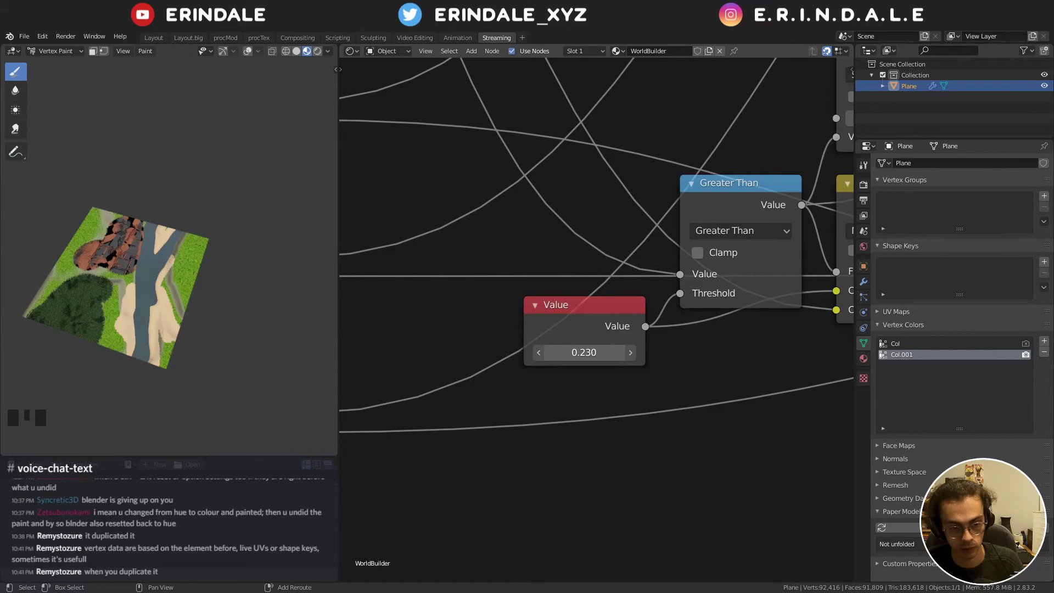
# - Leave Vertex Paint for Object Mode to reach the material's displacement settings
pyautogui.press('Tab')
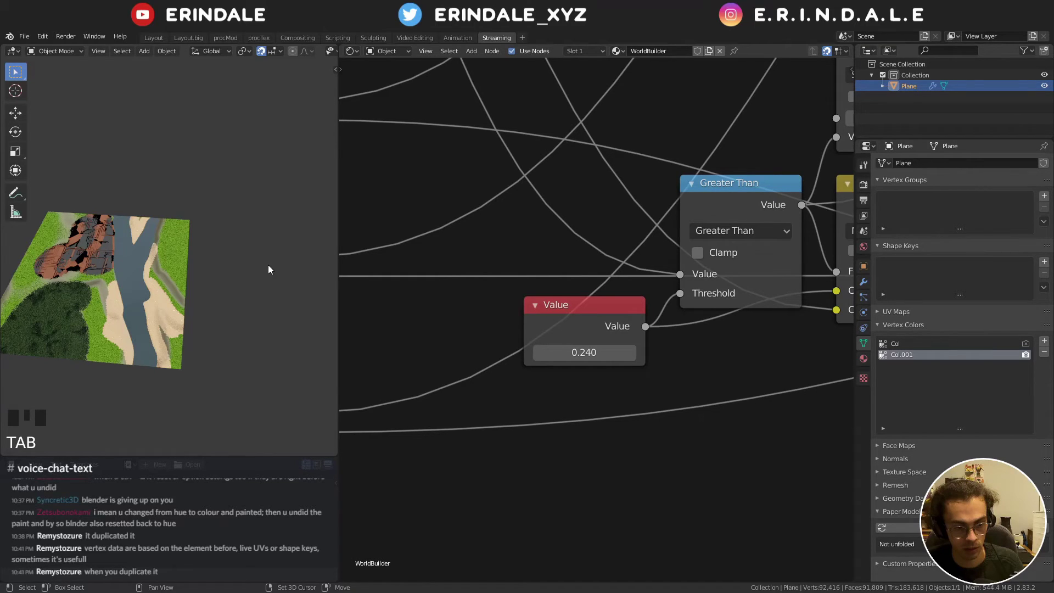
# - Choose Displacement and Bump as the material's Surface displacement method
pyautogui.click(801, 172)
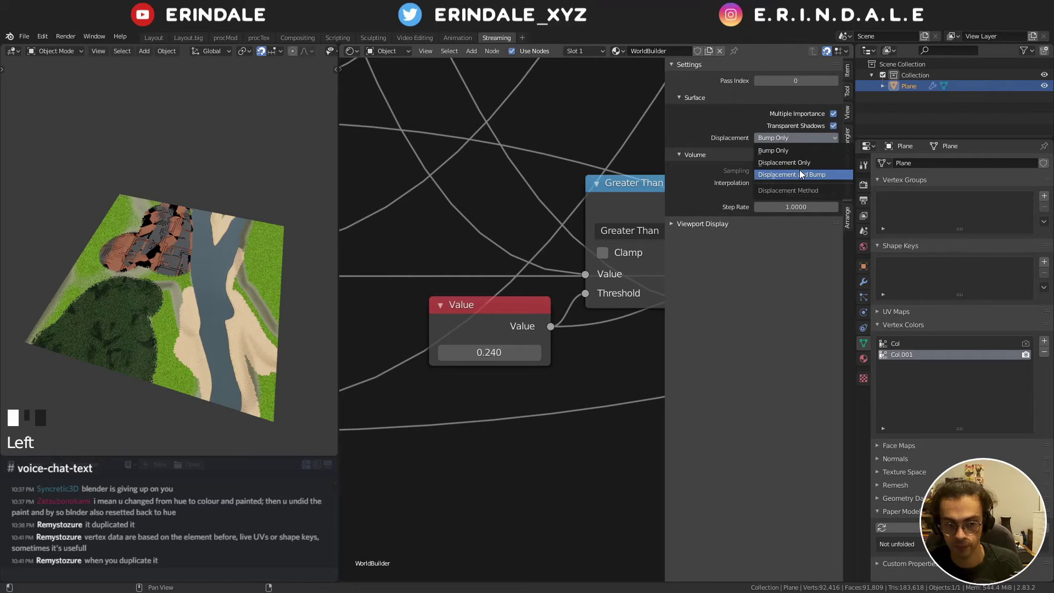
# - Navigate the node editor to the CITY group's Vector Rotate, Greater Than and Brick Texture nodes
pyautogui.scroll(-3)
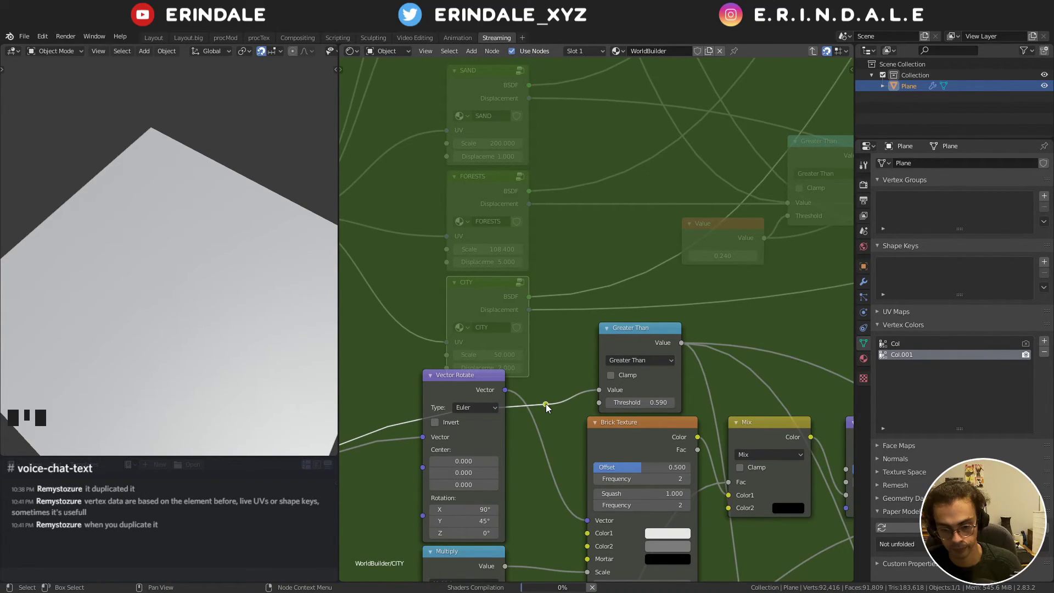
pyautogui.moveTo(548, 406); pyautogui.dragTo(454, 267)
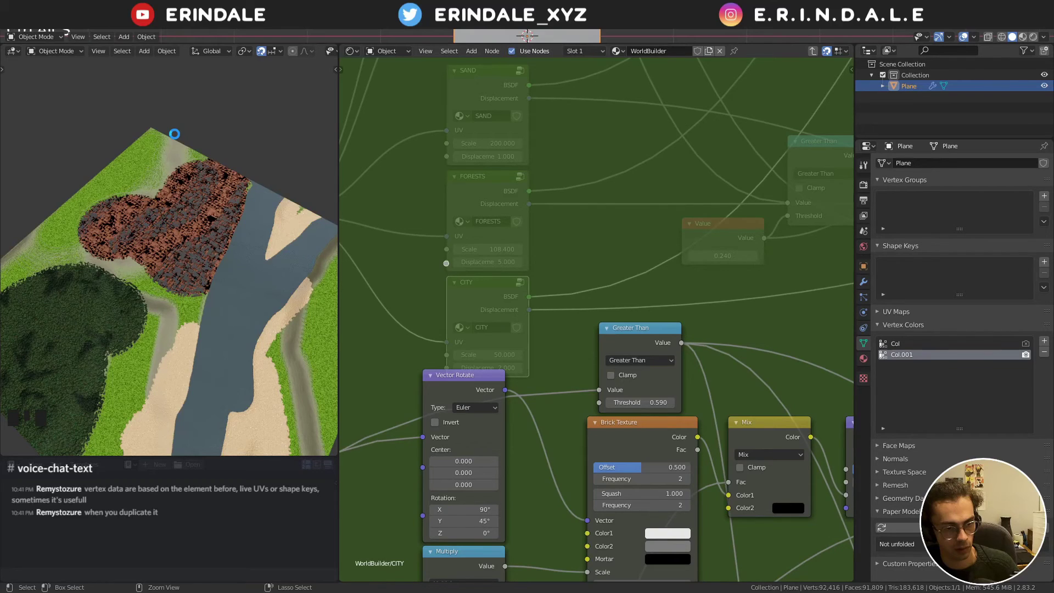
pyautogui.press('Left')
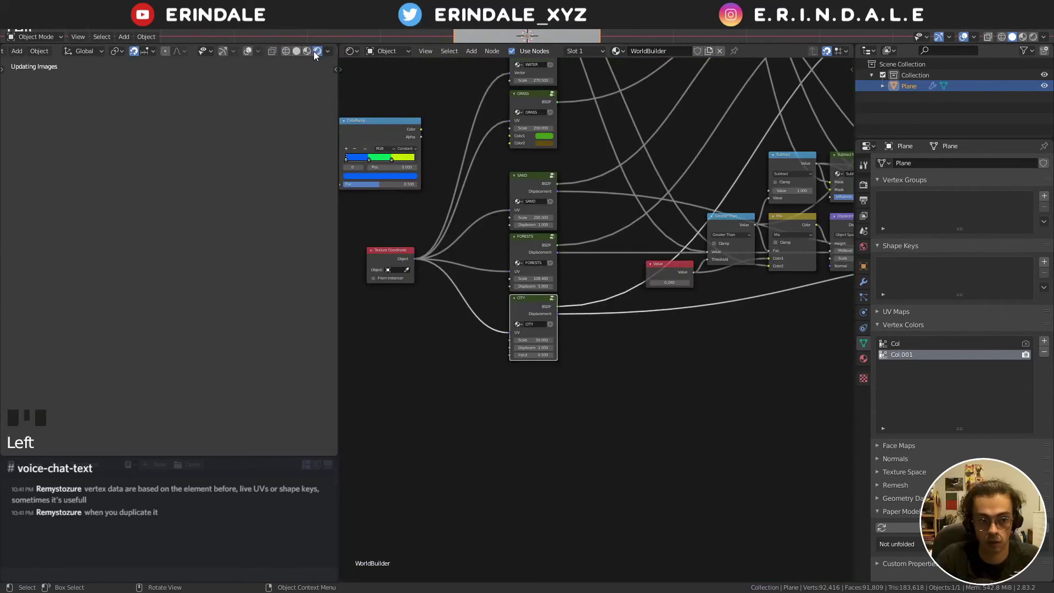
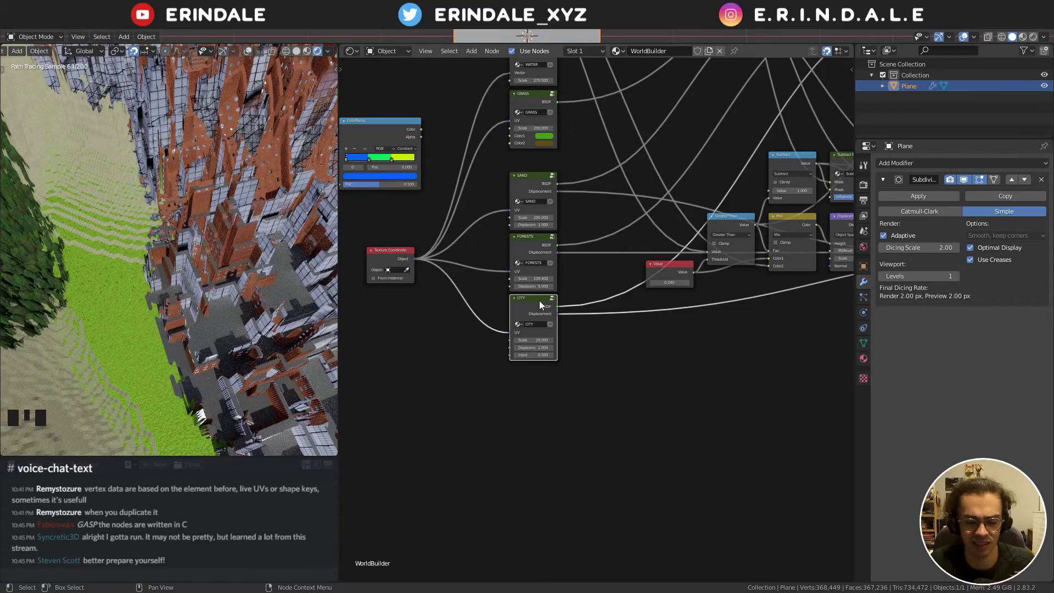
pyautogui.scroll(-3)
pyautogui.scroll(-3)
pyautogui.moveTo(224, 174); pyautogui.dragTo(185, 287)
pyautogui.moveTo(196, 201); pyautogui.dragTo(209, 404)
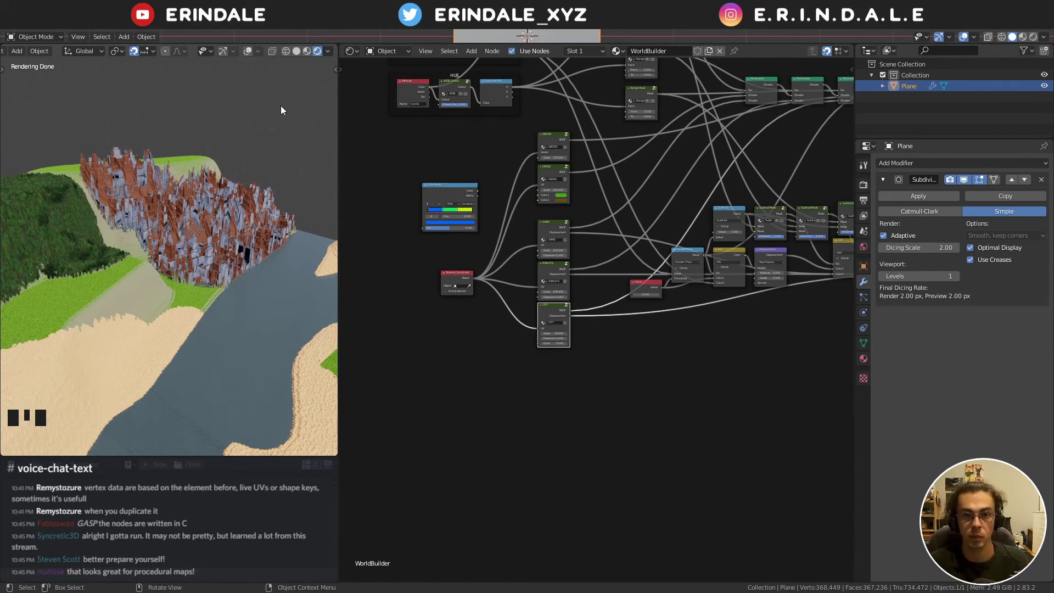
pyautogui.middleClick(474, 148)
pyautogui.scroll(3)
# - Orbit the finished landscape and zoom the node editor before saving WB.blend
pyautogui.click(637, 69)
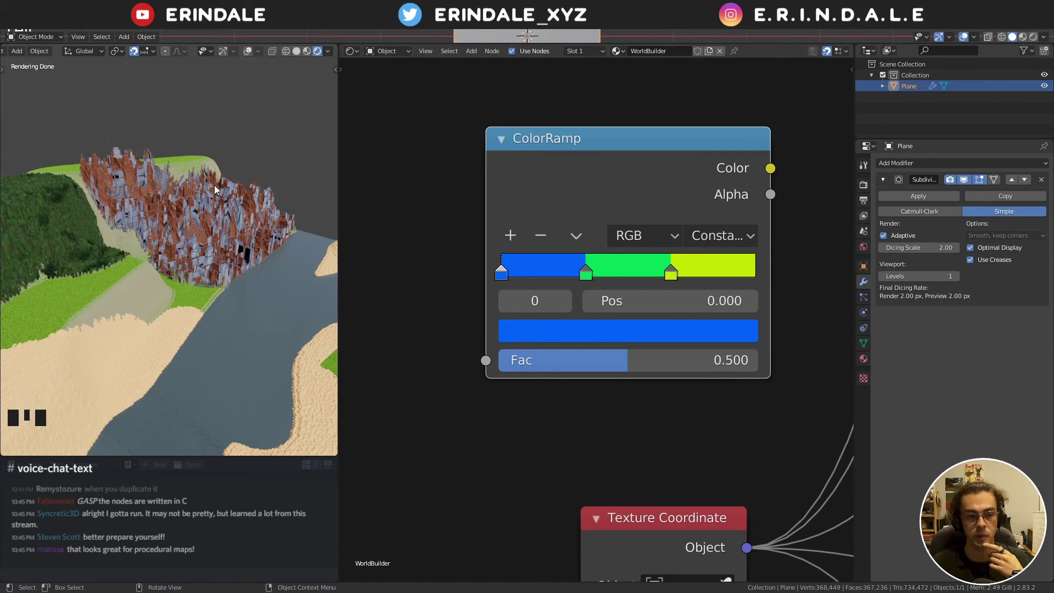
pyautogui.scroll(-3)
pyautogui.moveTo(227, 245); pyautogui.dragTo(72, 232)
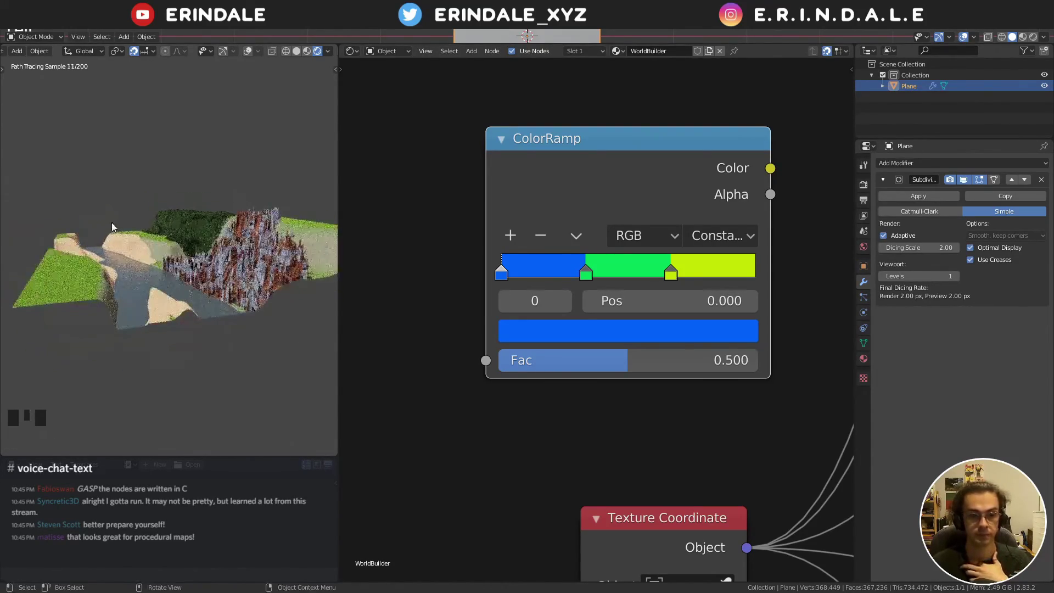
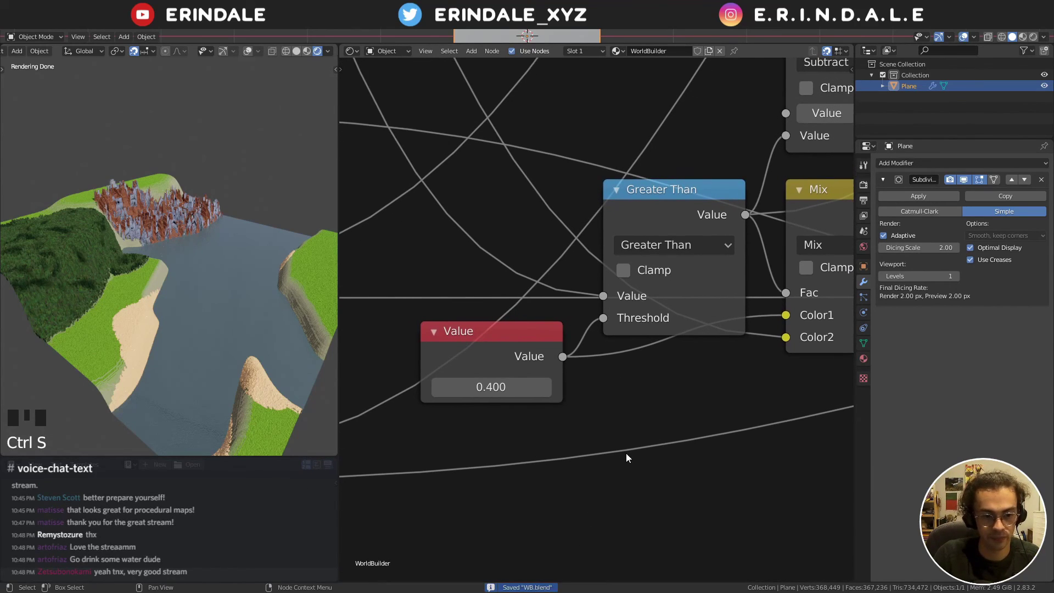
pyautogui.scroll(-3)
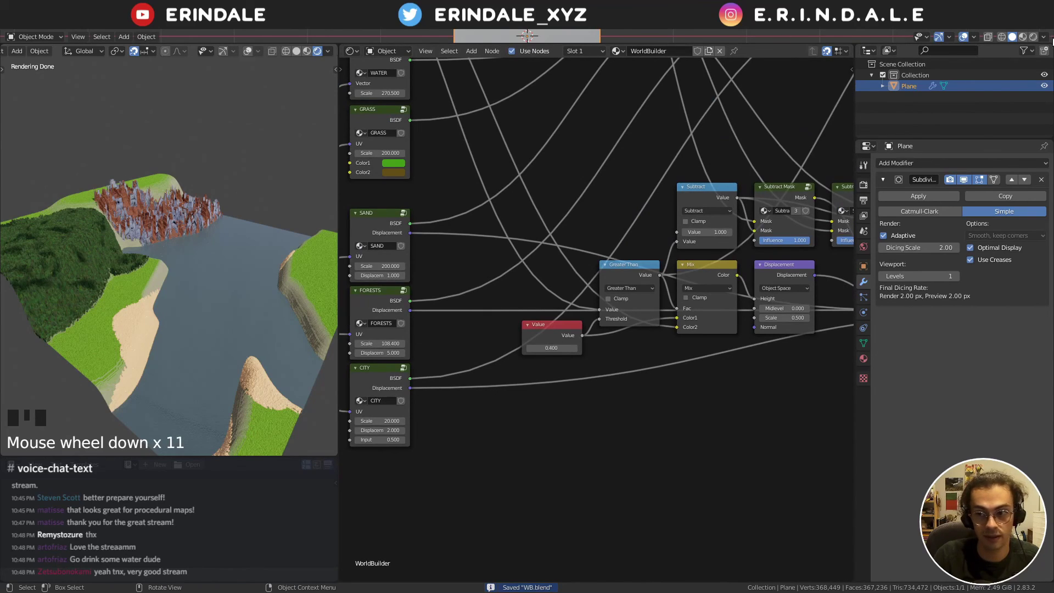